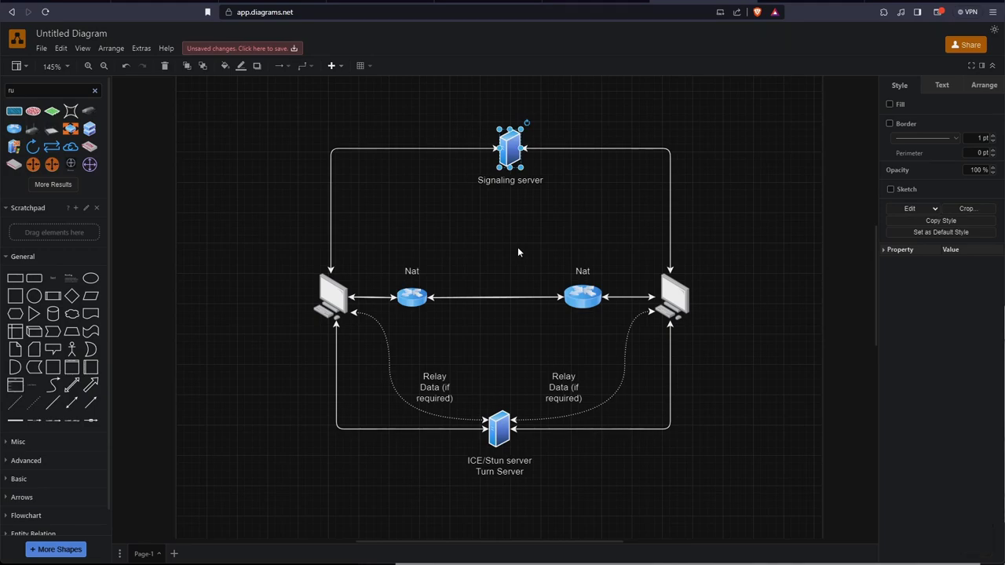
- Open SceneManager.gd from the FileSystem dock and switch to the testScene scene
{"action": "scroll", "scroll_direction": "down", "scroll_amount": 3}
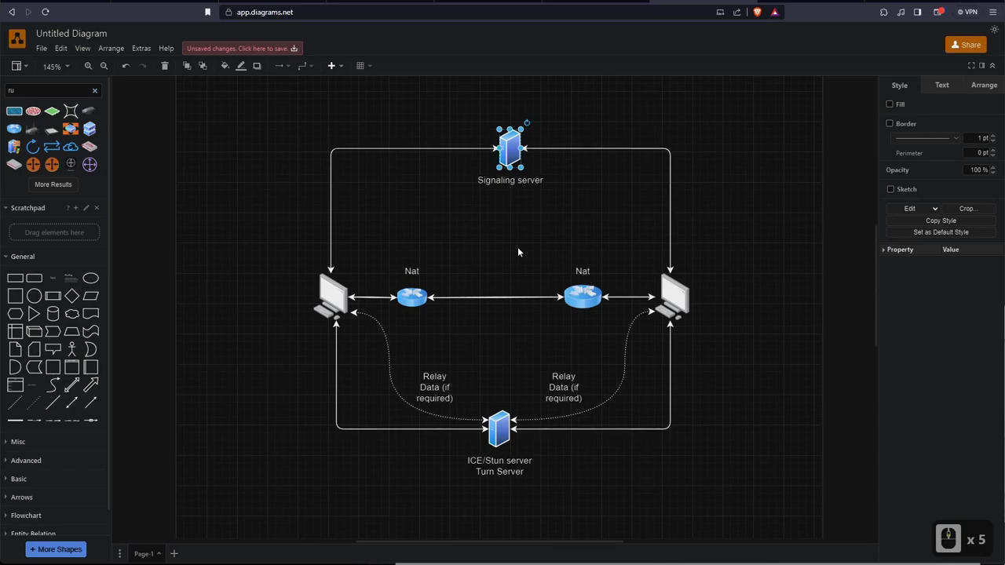
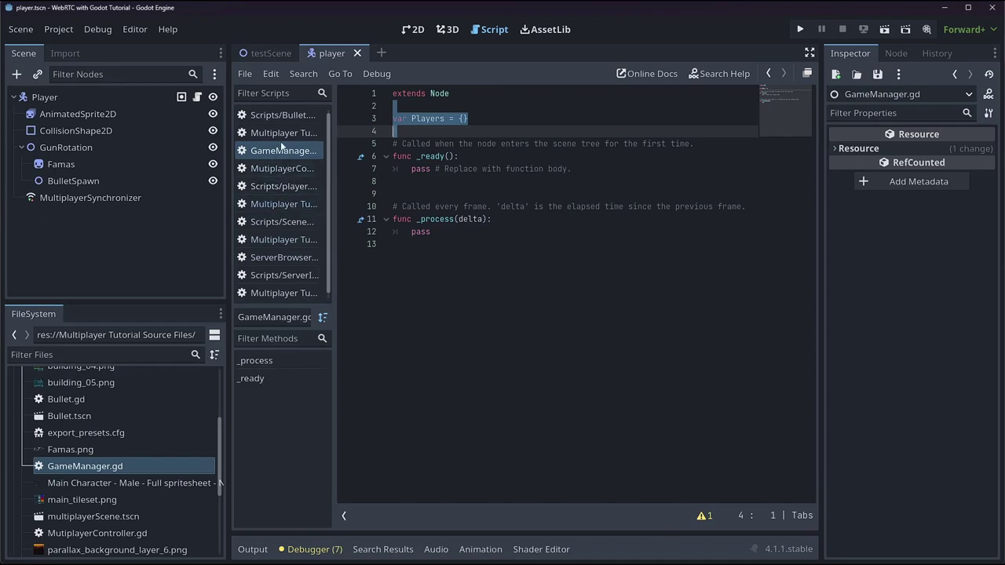
{"action": "scroll", "scroll_direction": "down", "scroll_amount": 3}
{"action": "double_click", "coordinate": [117, 463]}
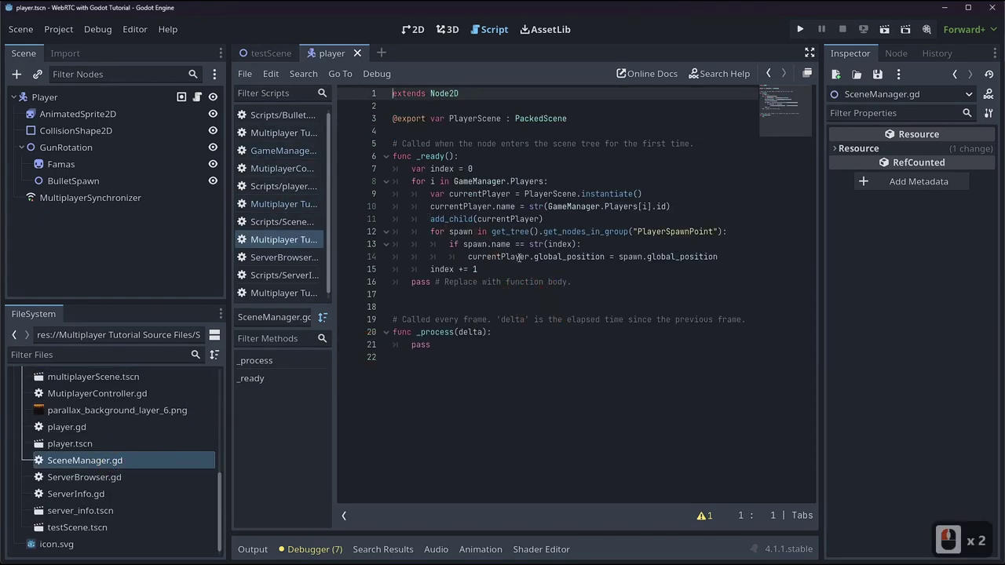
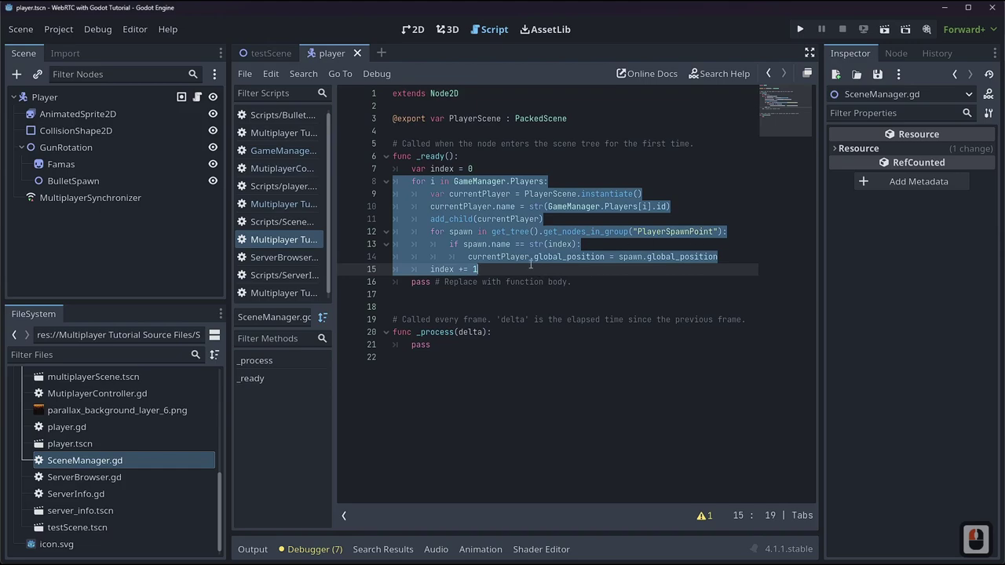
{"action": "left_click", "coordinate": [266, 52]}
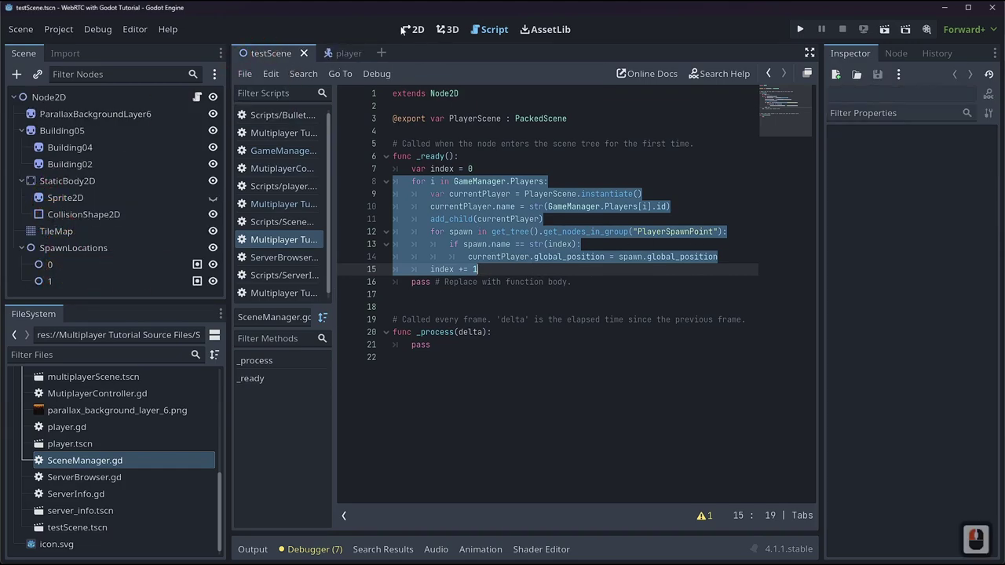
- Show testScene's city level in the 2D view and collapse the Multiplayer Tutorial Source Files folder
{"action": "left_click", "coordinate": [404, 28]}
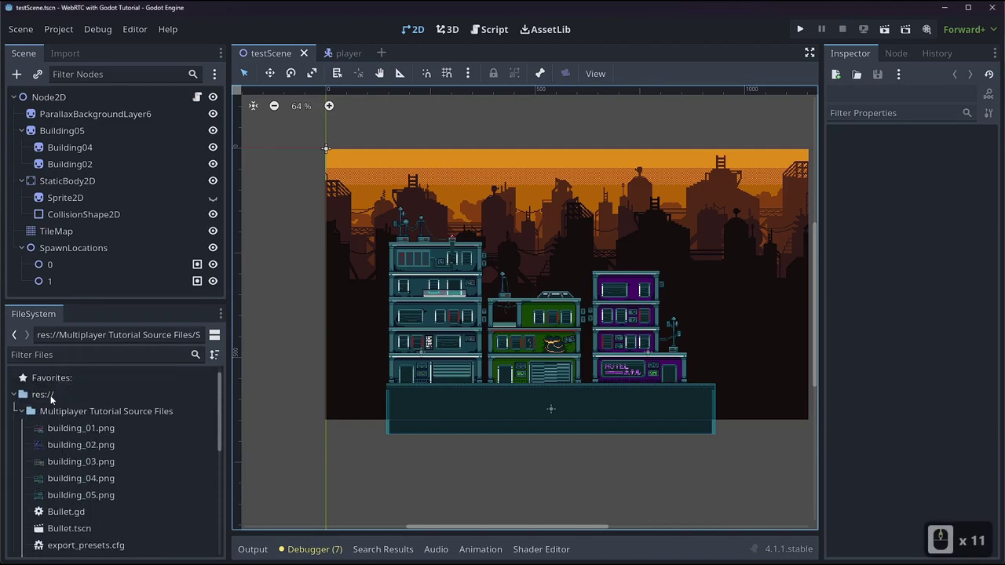
{"action": "left_click", "coordinate": [23, 415]}
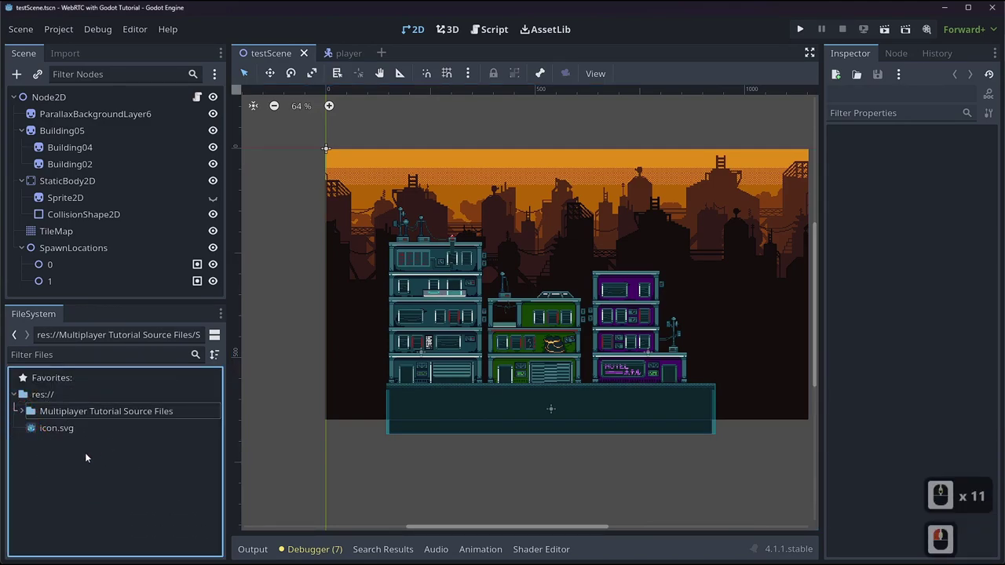
{"action": "right_click", "coordinate": [54, 464]}
{"action": "left_click", "coordinate": [49, 460]}
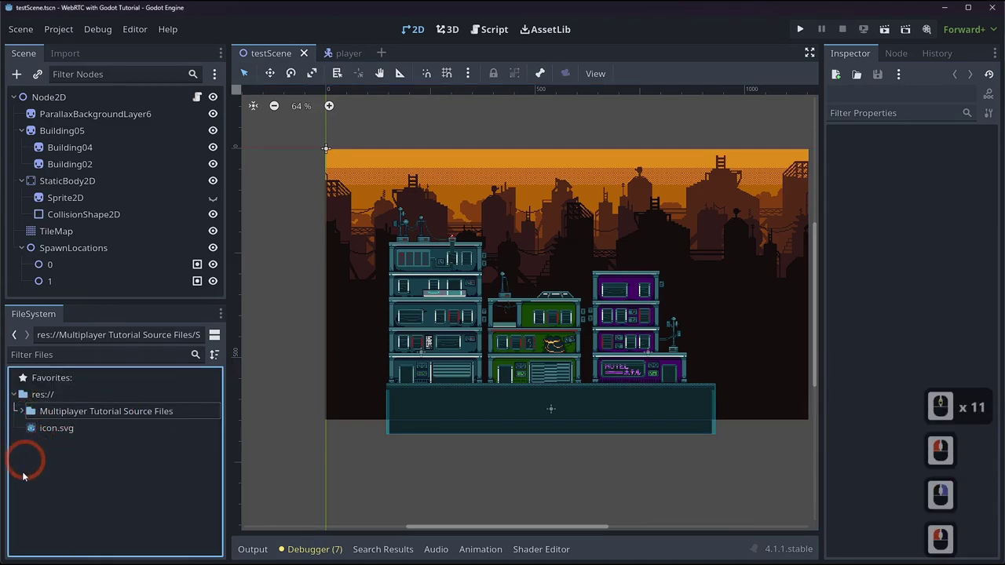
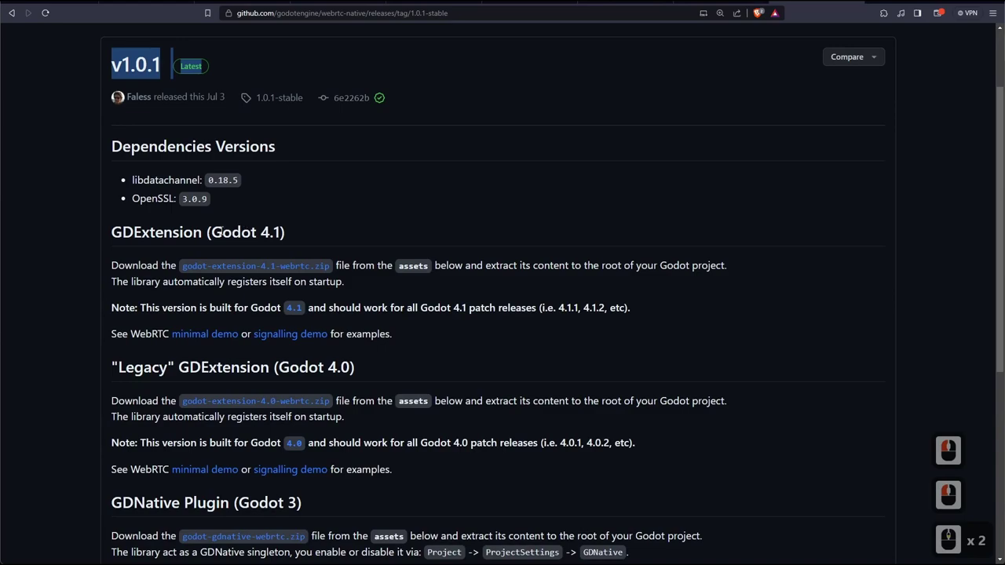
- Open the webrtc-native v1.0.1 release and scroll to its Assets list for godot-extension-4.1-webrtc.zip
{"action": "double_click", "coordinate": [448, 335]}
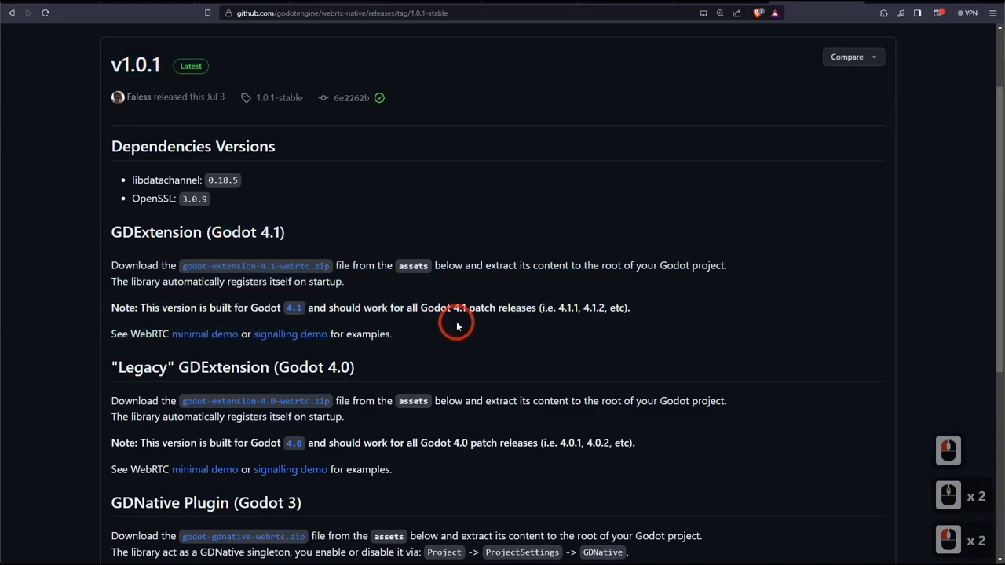
{"action": "scroll", "scroll_direction": "down", "scroll_amount": 3}
{"action": "scroll", "scroll_direction": "down", "scroll_amount": 3}
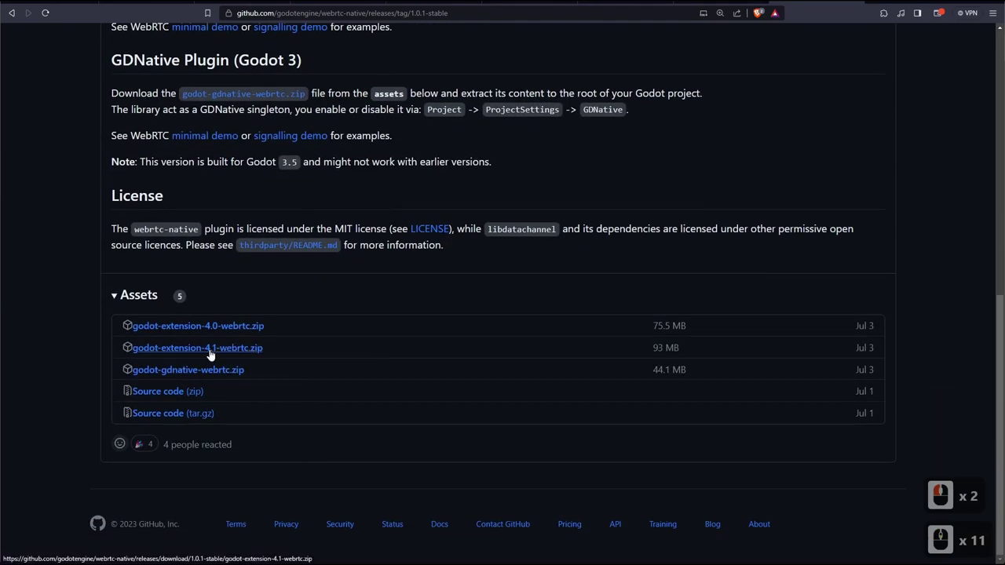
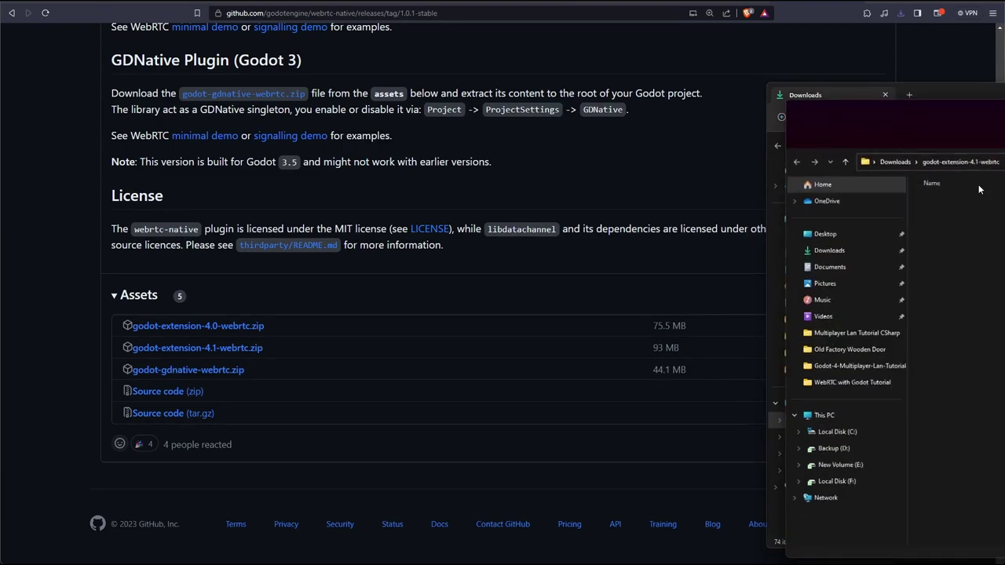
- Browse into the extracted webrtc folder and look over its extension files
{"action": "left_click", "coordinate": [379, 80]}
{"action": "double_click", "coordinate": [346, 177]}
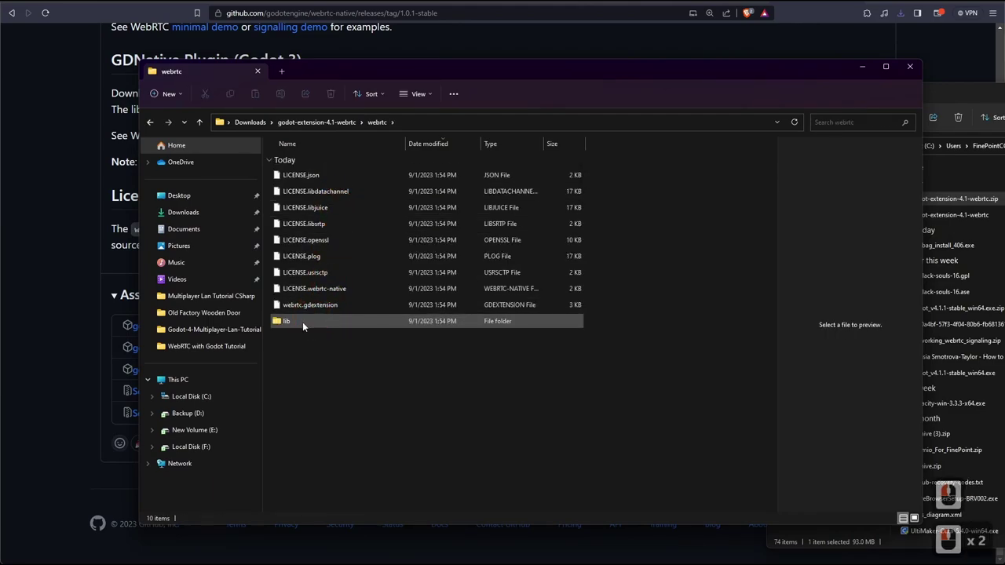
{"action": "left_click", "coordinate": [306, 325]}
{"action": "left_click", "coordinate": [305, 313]}
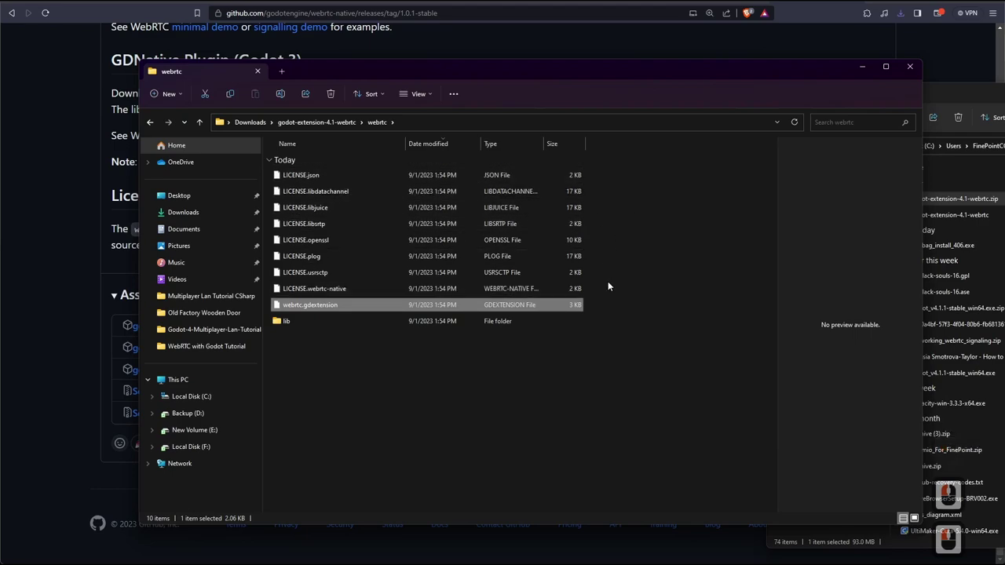
{"action": "left_click", "coordinate": [399, 403]}
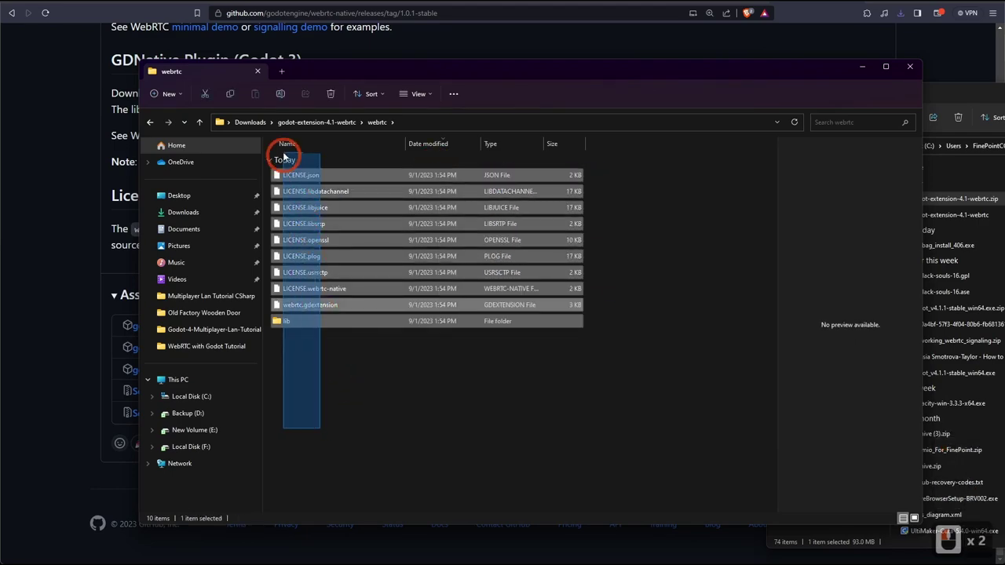
{"action": "left_click", "coordinate": [286, 146]}
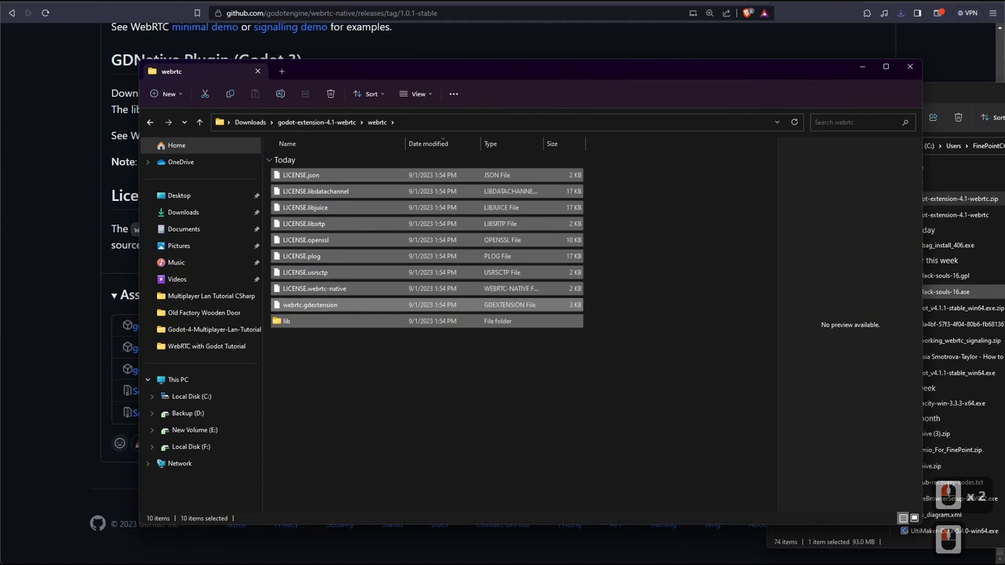
- Open webrtc.gdextension in Notepad via Show more options > Open with to review its library paths
{"action": "left_click", "coordinate": [383, 384]}
{"action": "left_click", "coordinate": [336, 304]}
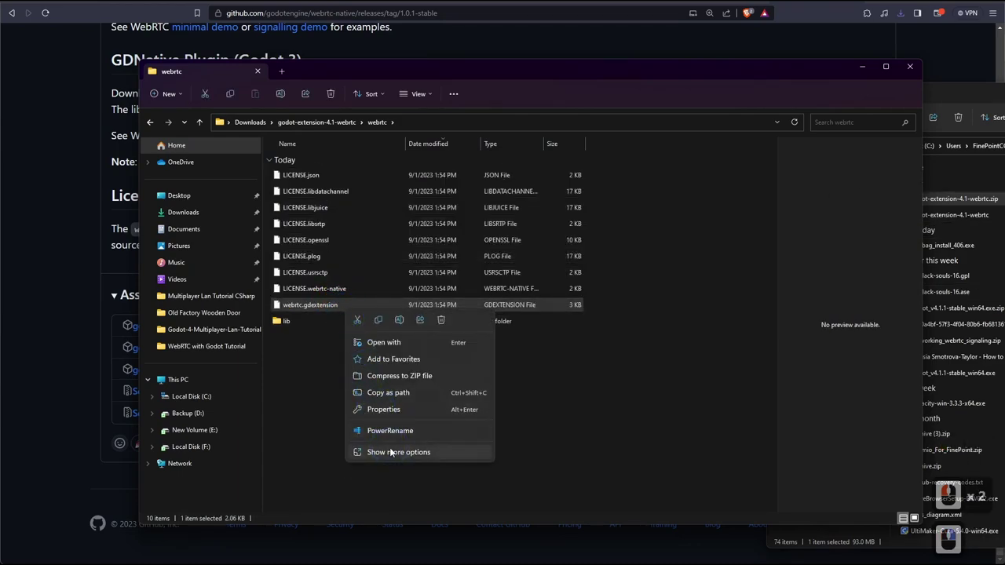
{"action": "left_click", "coordinate": [394, 451]}
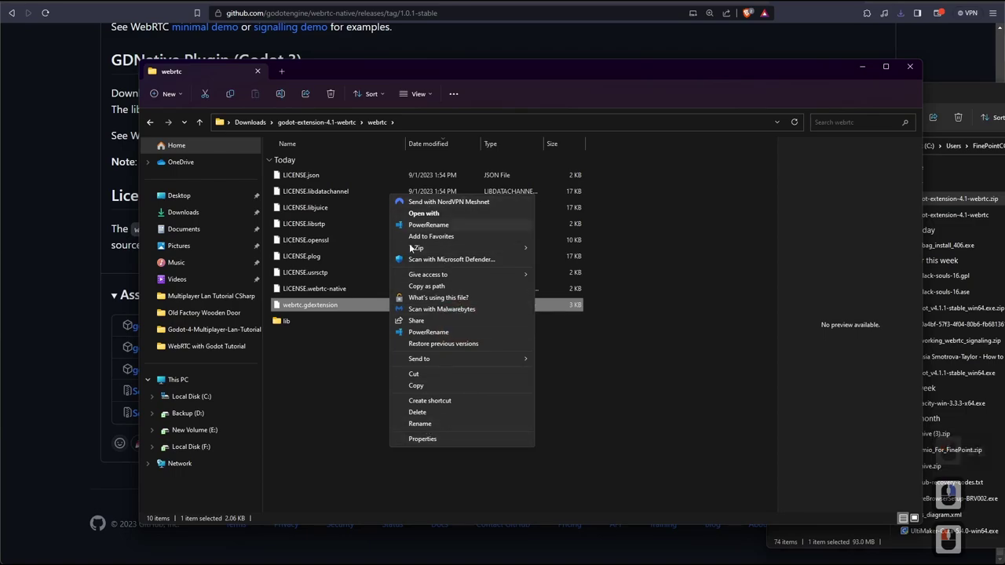
{"action": "left_click", "coordinate": [435, 220]}
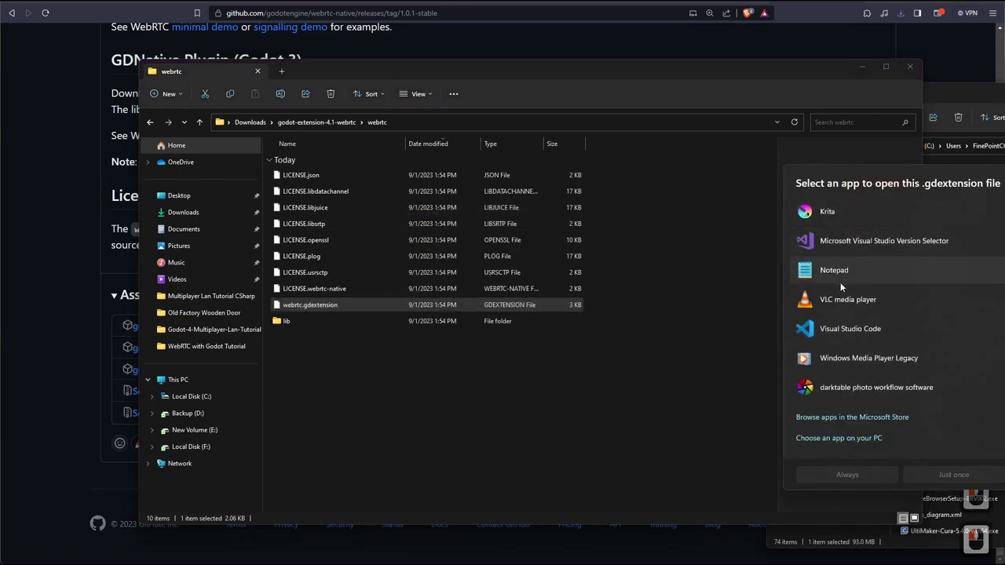
{"action": "left_click", "coordinate": [836, 278]}
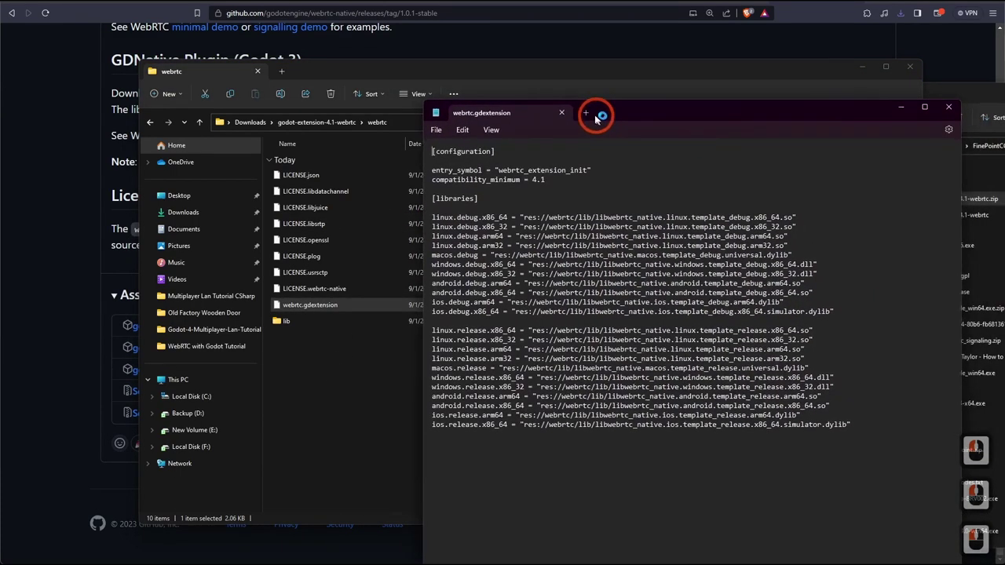
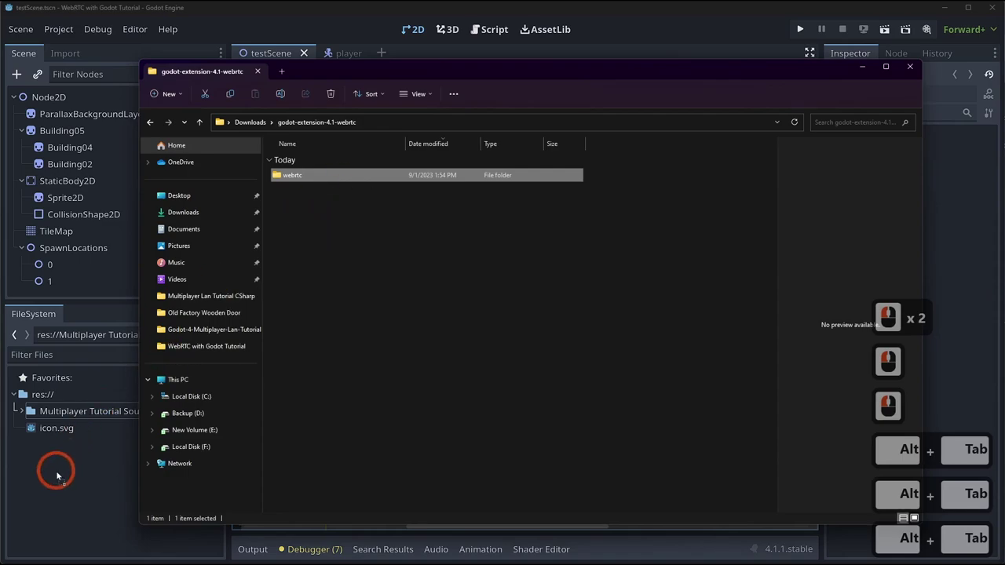
- Add the webrtc extension folder to res:// in the FileSystem dock, checking the Output panel
{"action": "left_click", "coordinate": [60, 474]}
{"action": "left_click", "coordinate": [60, 474]}
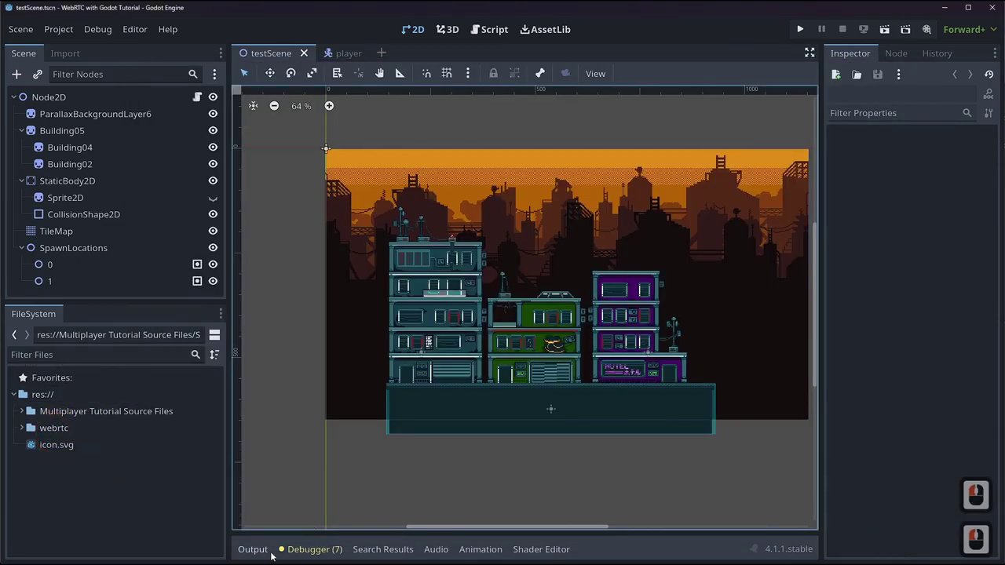
{"action": "left_click", "coordinate": [273, 554]}
{"action": "left_click", "coordinate": [309, 558]}
{"action": "left_click", "coordinate": [266, 554]}
{"action": "left_click", "coordinate": [266, 552]}
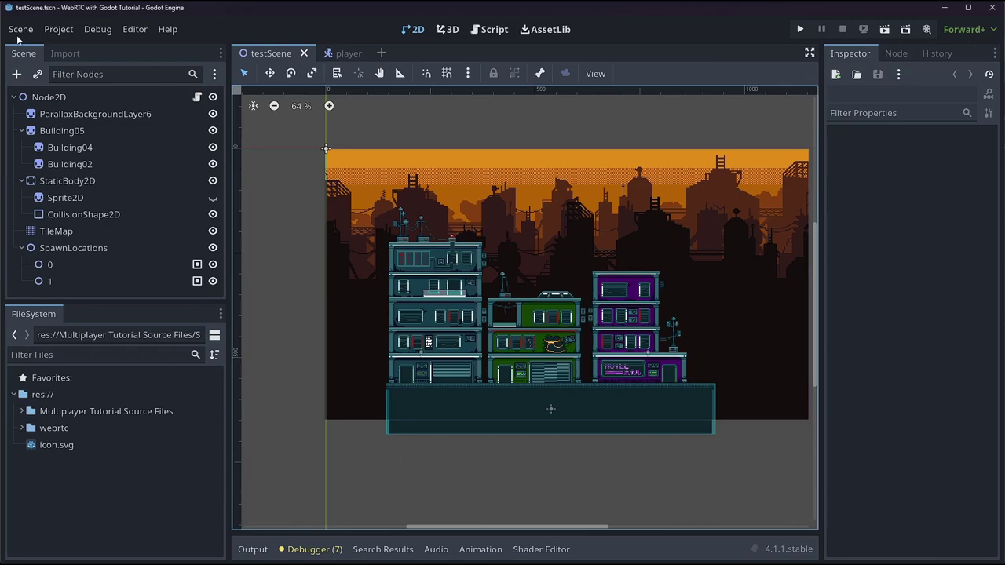
- Start a new empty scene from the Scene menu
{"action": "left_click", "coordinate": [32, 33]}
{"action": "left_click", "coordinate": [38, 47]}
- Make Control the User Interface root and add a plain child Node renamed Client
{"action": "left_click", "coordinate": [93, 154]}
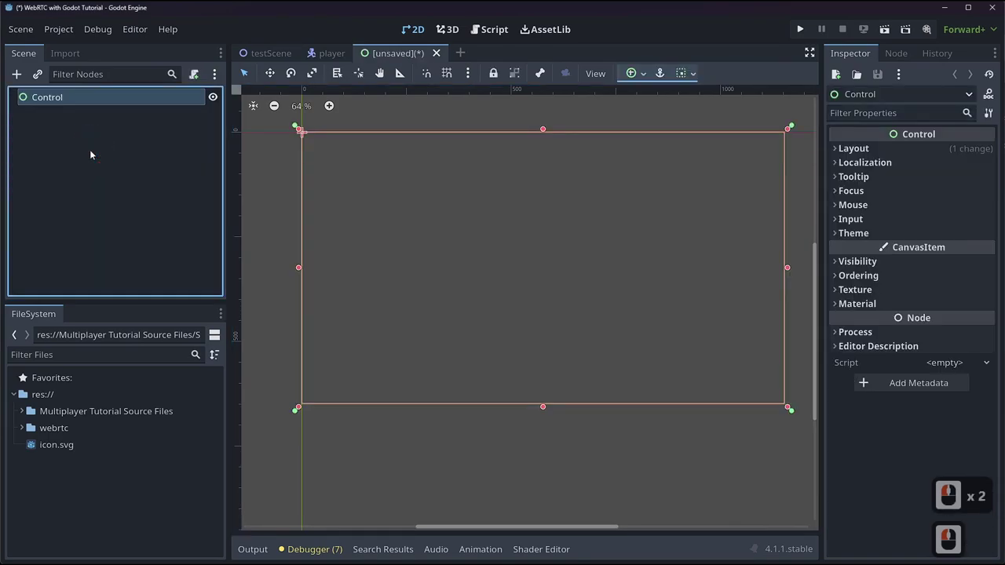
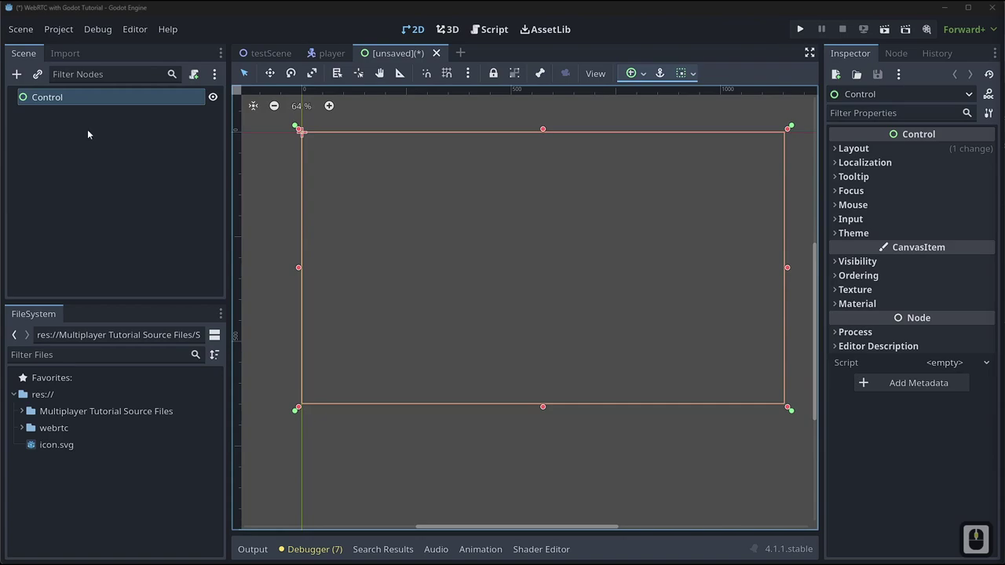
{"action": "right_click", "coordinate": [47, 98]}
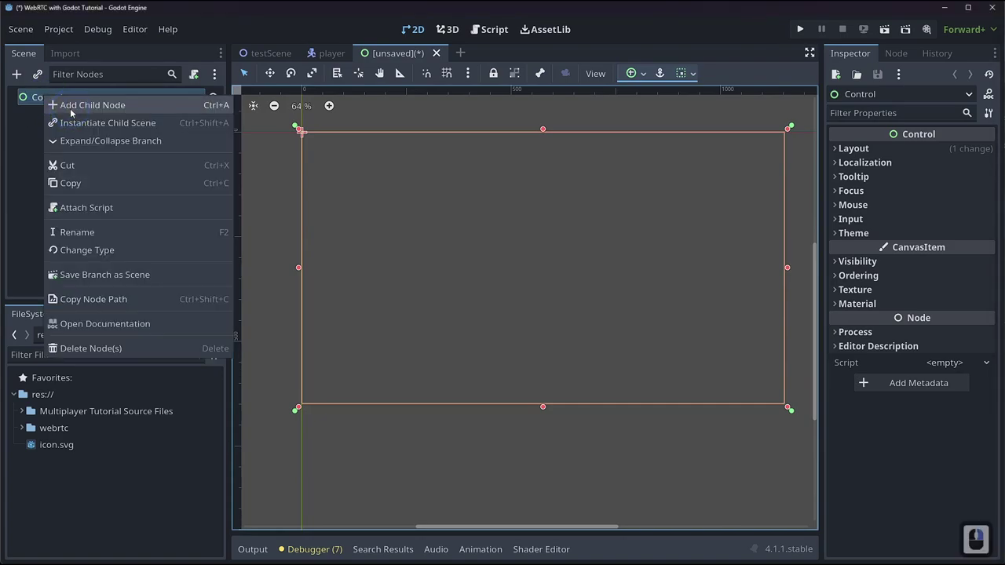
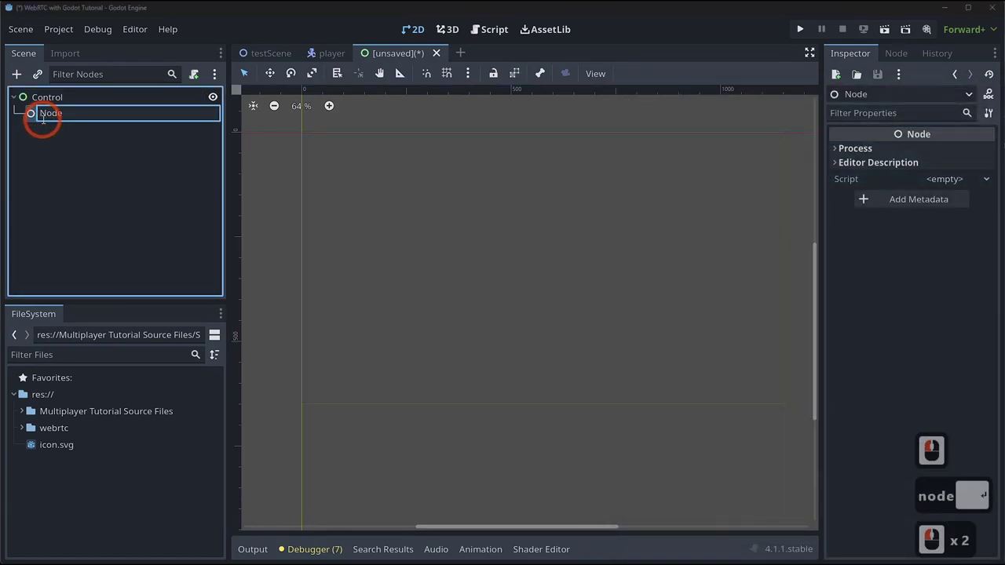
{"action": "key", "text": "ctrl+a"}
{"action": "type", "text": "cient"}
{"action": "key", "text": "Return"}
{"action": "right_click", "coordinate": [44, 123]}
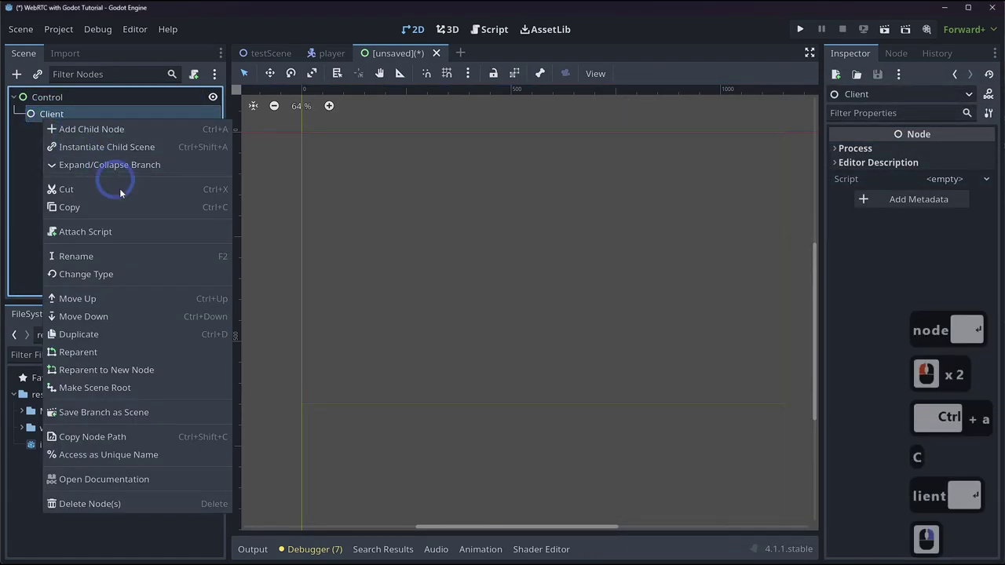
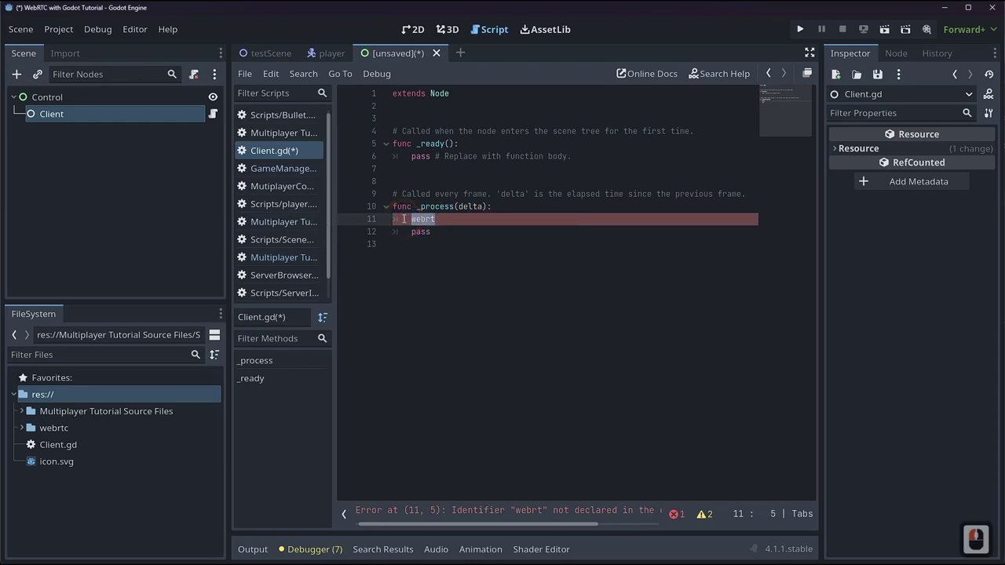
- Remove the unfinished webrtc line from Client.gd and expand the webrtc folder to see its contents
{"action": "key", "text": "BackSpace"}
{"action": "key", "text": "BackSpace"}
{"action": "key", "text": "BackSpace"}
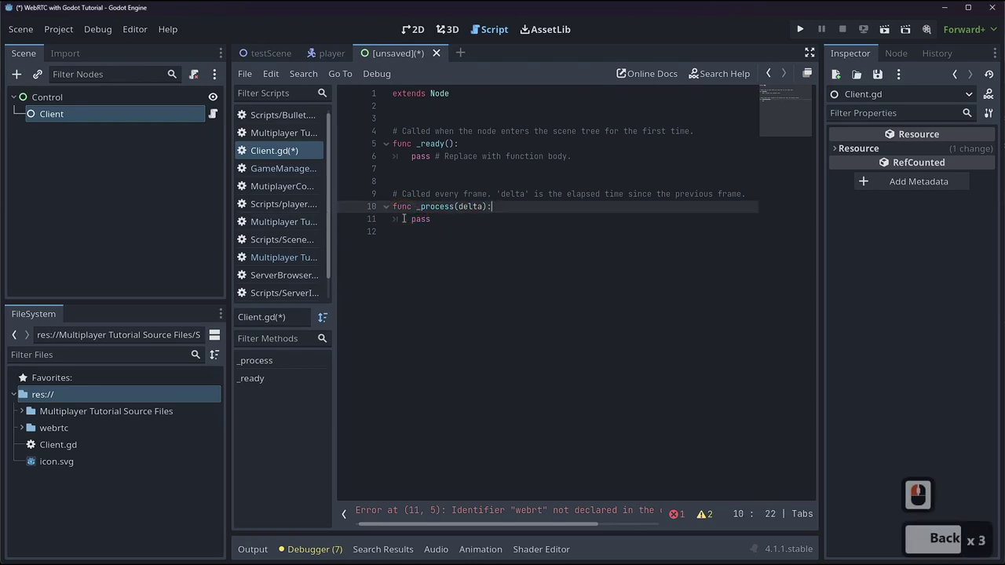
{"action": "left_click", "coordinate": [21, 432]}
{"action": "left_click", "coordinate": [30, 430]}
{"action": "left_click", "coordinate": [25, 432]}
{"action": "left_click", "coordinate": [262, 555]}
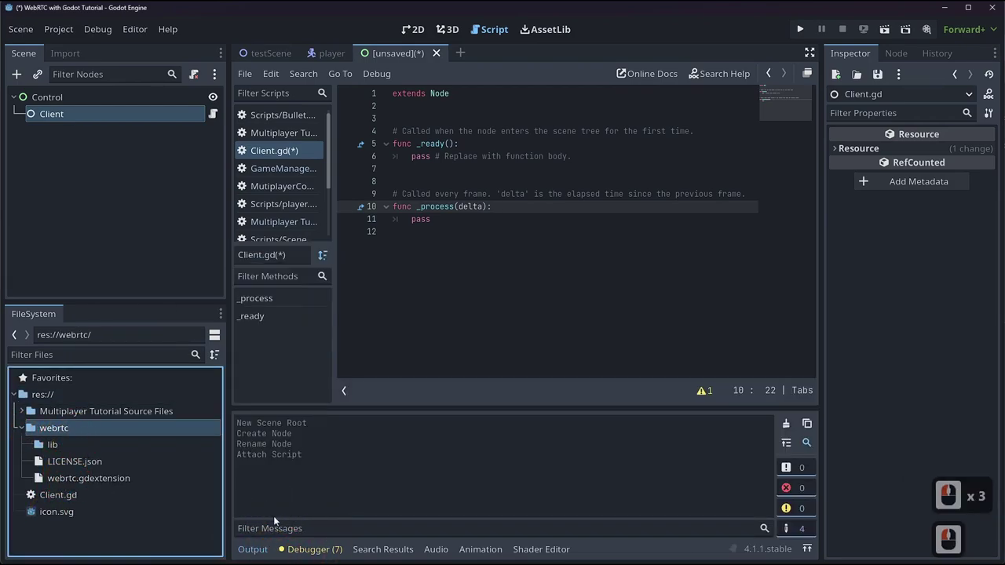
{"action": "left_click", "coordinate": [265, 551]}
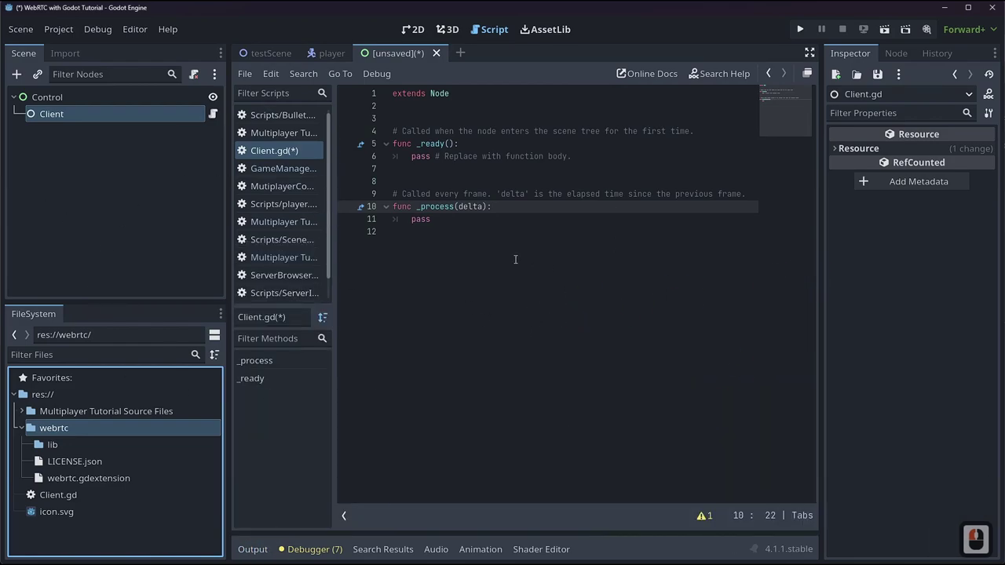
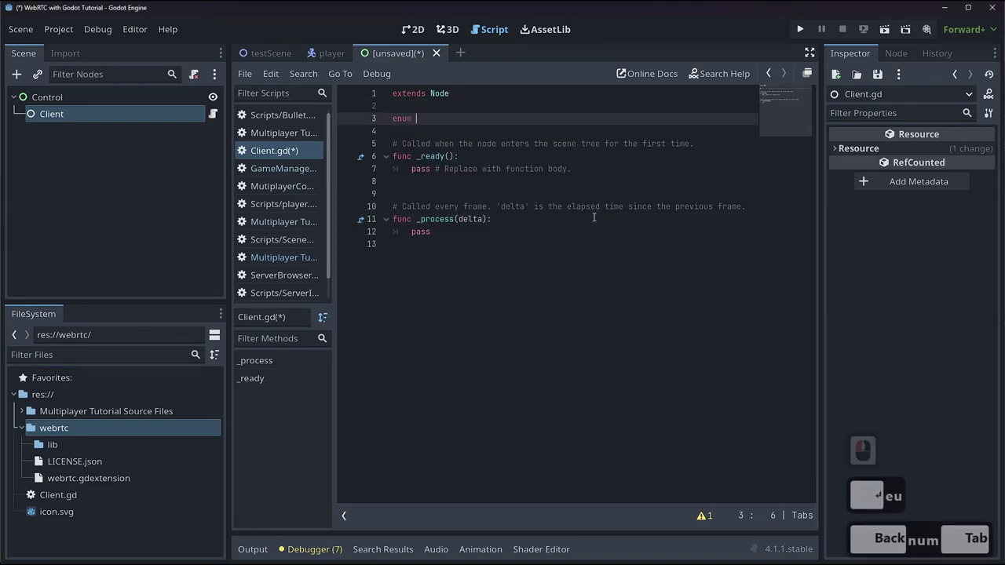
- Declare enum Message with entries id, join, userConnected, userDisconnected
{"action": "type", "text": "ssage"}
{"action": "key", "text": "Return"}
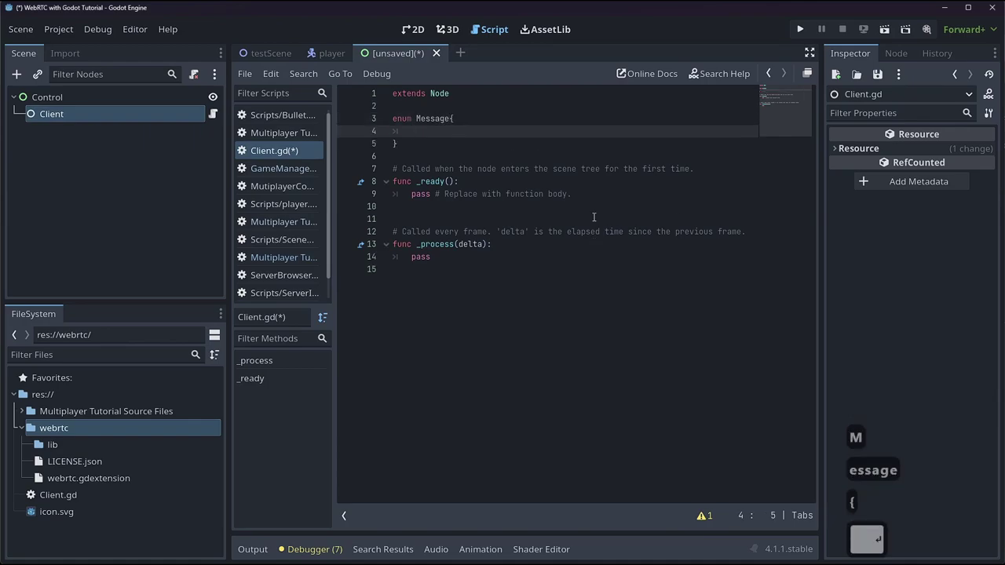
{"action": "type", "text": "id,"}
{"action": "key", "text": "BackSpace"}
{"action": "key", "text": "Return"}
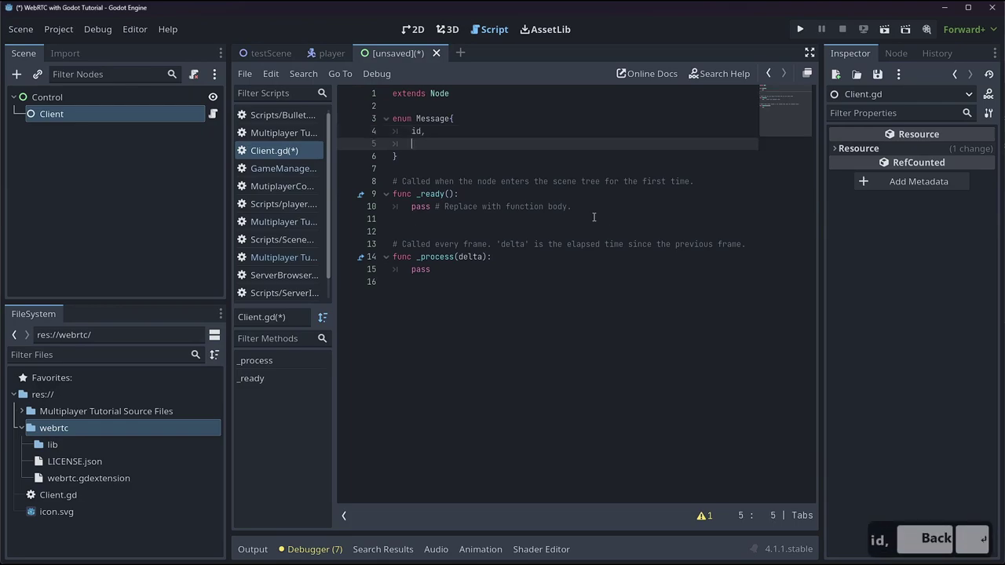
{"action": "type", "text": "oin,"}
{"action": "key", "text": "Return"}
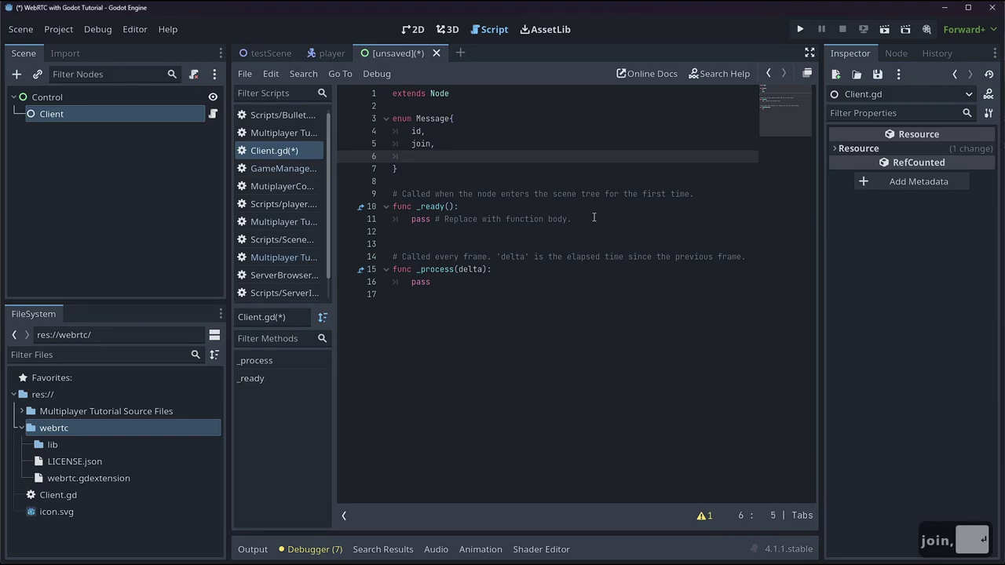
{"action": "type", "text": "vonn"}
{"action": "key", "text": "BackSpace"}
{"action": "key", "text": "BackSpace"}
{"action": "key", "text": "BackSpace"}
{"action": "key", "text": "BackSpace"}
{"action": "type", "text": "sernnected,"}
{"action": "key", "text": "Return"}
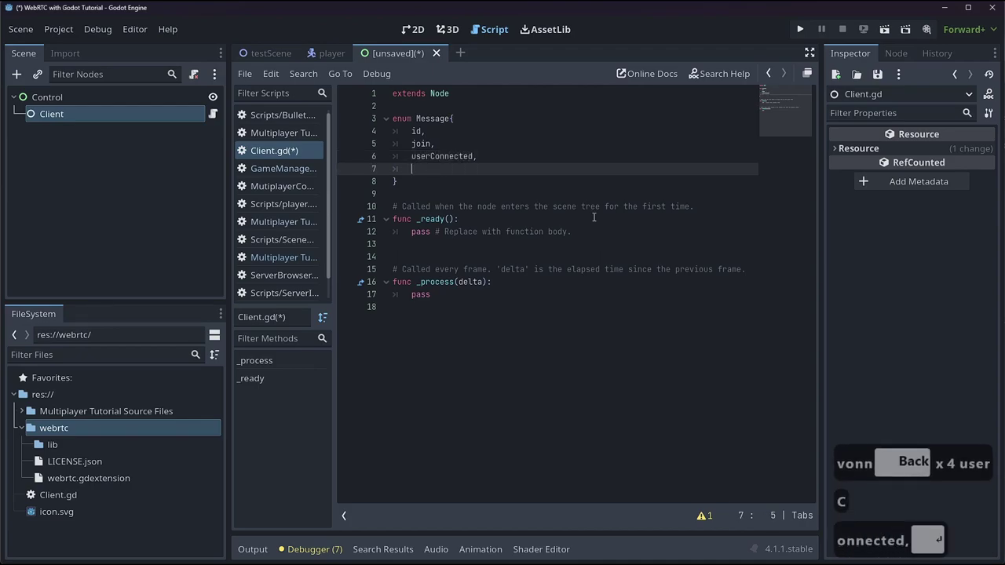
{"action": "type", "text": "sersconnected"}
{"action": "key", "text": "Return"}
{"action": "key", "text": "BackSpace"}
{"action": "key", "text": "BackSpace"}
{"action": "key", "text": "Return"}
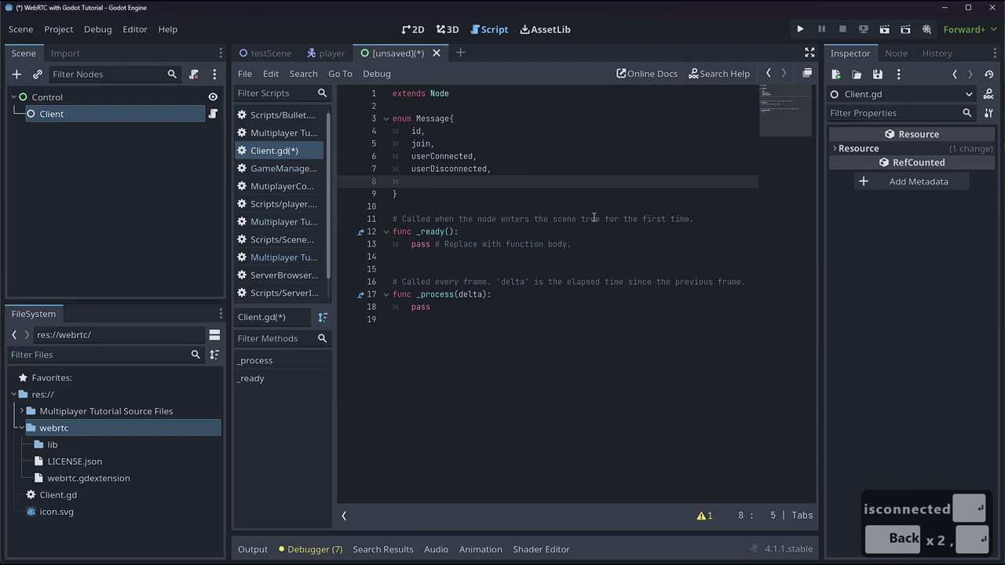
- Finish the enum with lobby, candidate, offer, answer, checkIn and a blank line after it
{"action": "type", "text": "of"}
{"action": "key", "text": "BackSpace"}
{"action": "type", "text": "by,"}
{"action": "key", "text": "Return"}
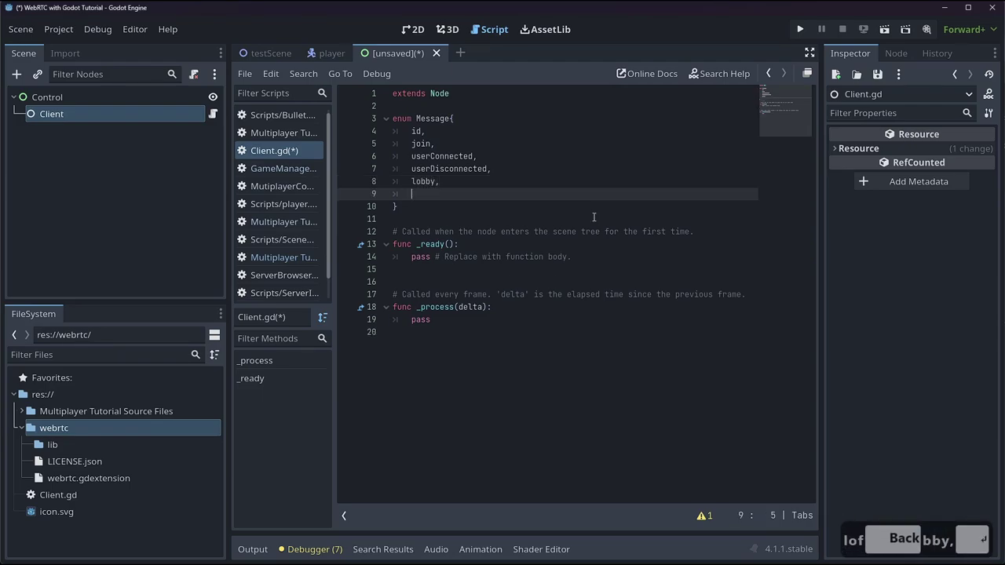
{"action": "type", "text": "a"}
{"action": "key", "text": "BackSpace"}
{"action": "key", "text": "BackSpace"}
{"action": "type", "text": "andidate,"}
{"action": "key", "text": "Return"}
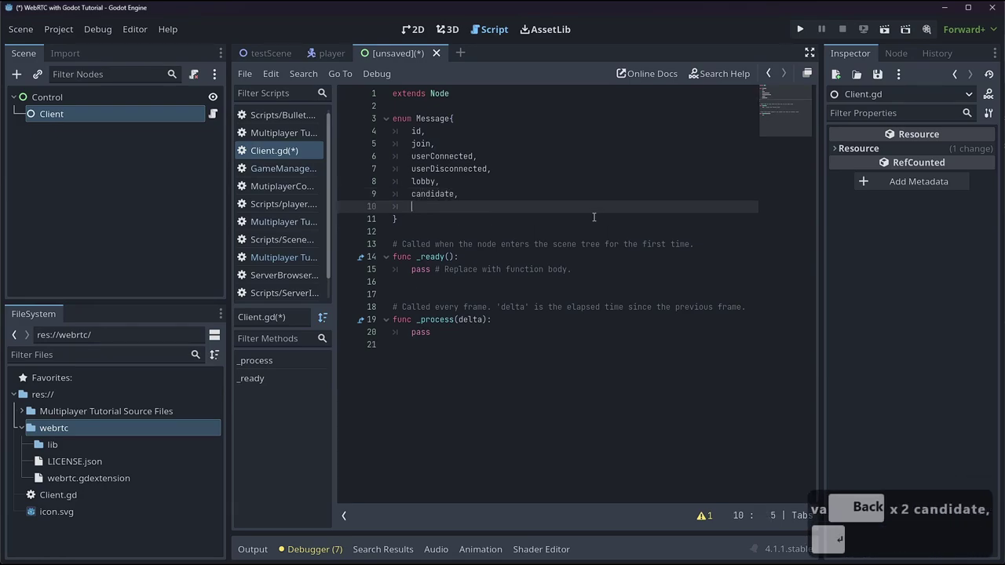
{"action": "type", "text": "ffer,"}
{"action": "key", "text": "Return"}
{"action": "type", "text": "nser"}
{"action": "key", "text": "BackSpace"}
{"action": "type", "text": "wer"}
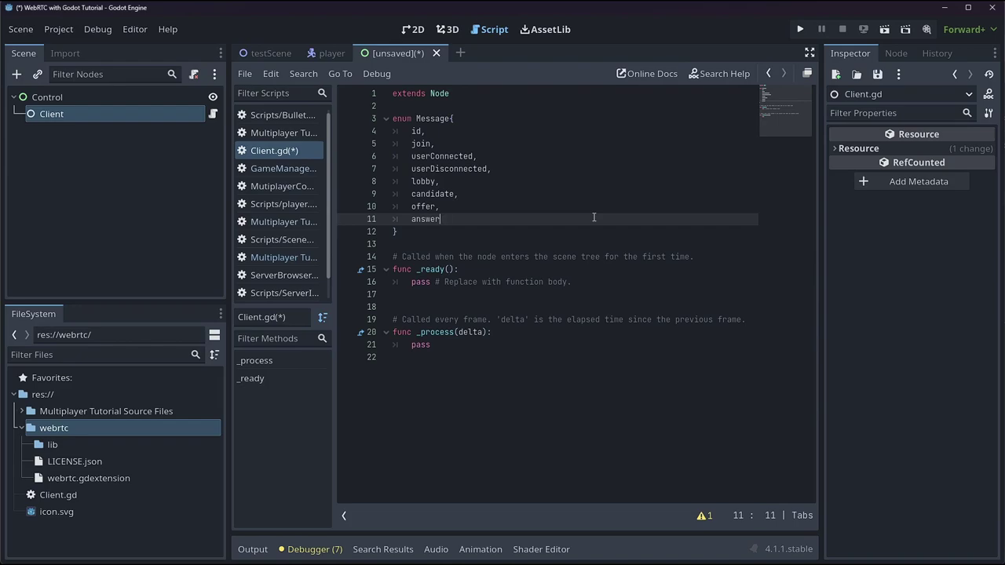
{"action": "type", "text": ","}
{"action": "key", "text": "Return"}
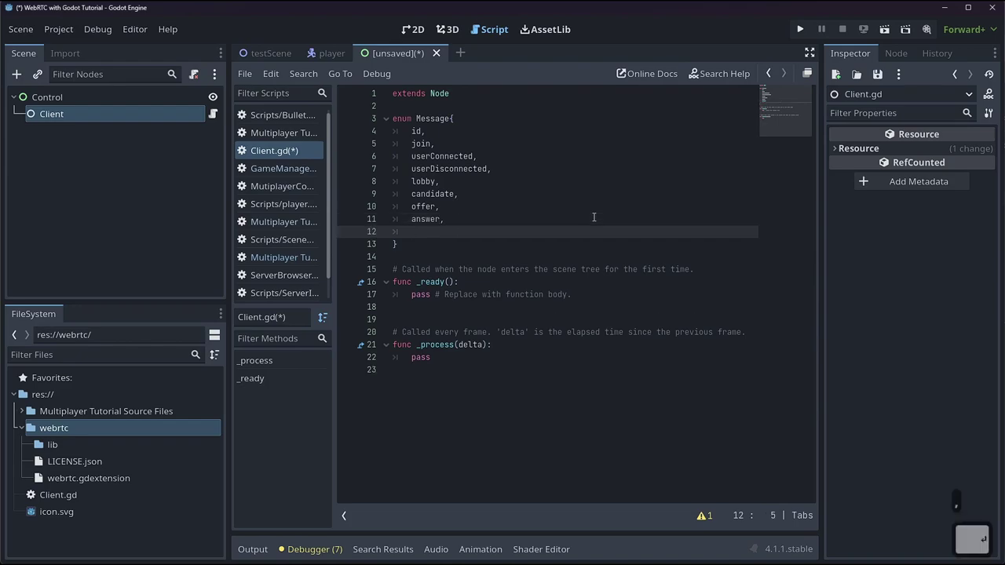
{"action": "type", "text": "he"}
{"action": "key", "text": "BackSpace"}
{"action": "type", "text": "eckin"}
{"action": "key", "text": "BackSpace"}
{"action": "type", "text": "i"}
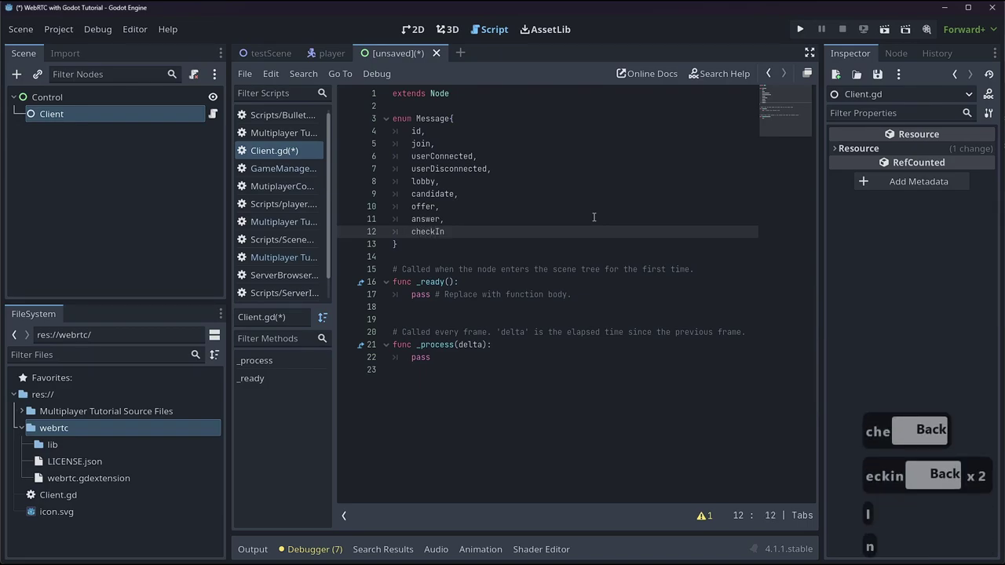
{"action": "key", "text": "Down"}
{"action": "key", "text": "Return"}
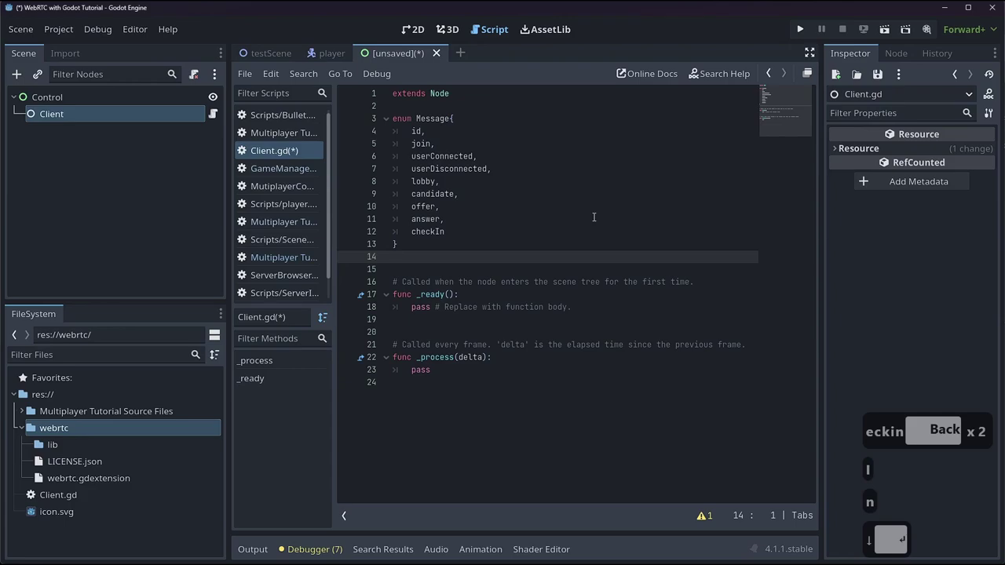
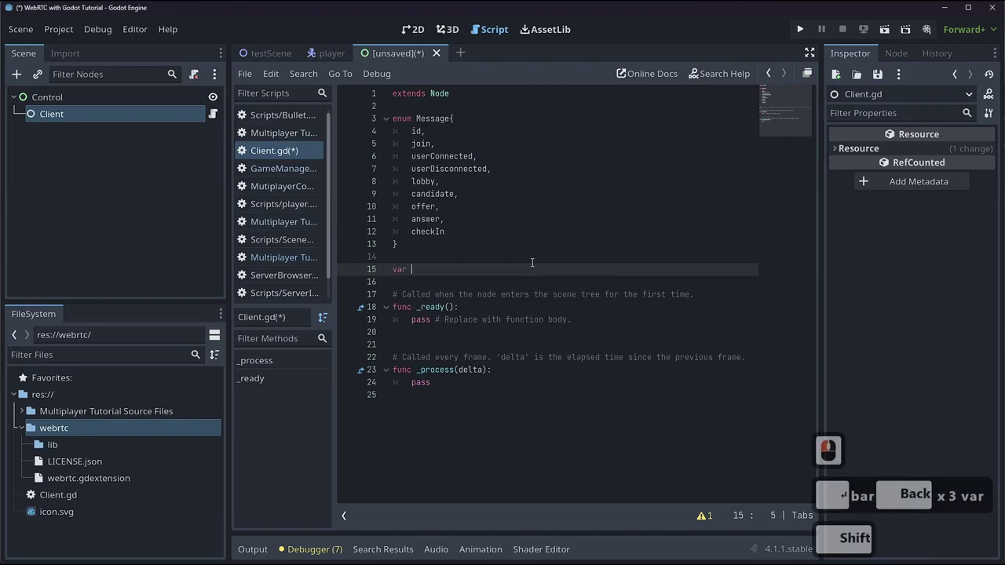
- Declare var peer = WebSocketMultiplayerPeer.new() below the Message enum using autocomplete
{"action": "type", "text": "er ="}
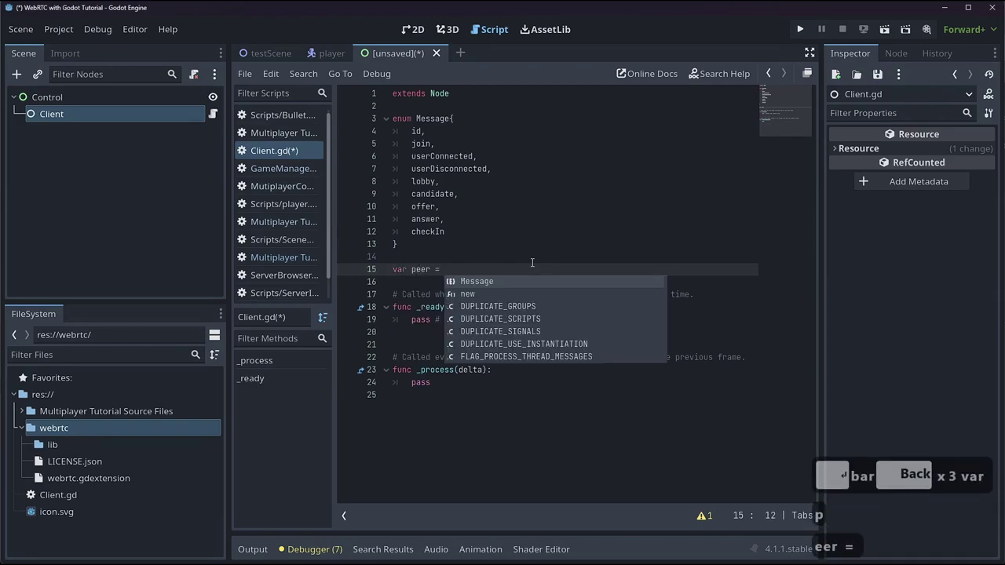
{"action": "type", "text": "ebsock"}
{"action": "key", "text": "Tab"}
{"action": "type", "text": "net"}
{"action": "key", "text": "BackSpace"}
{"action": "key", "text": "Tab"}
{"action": "key", "text": "Up"}
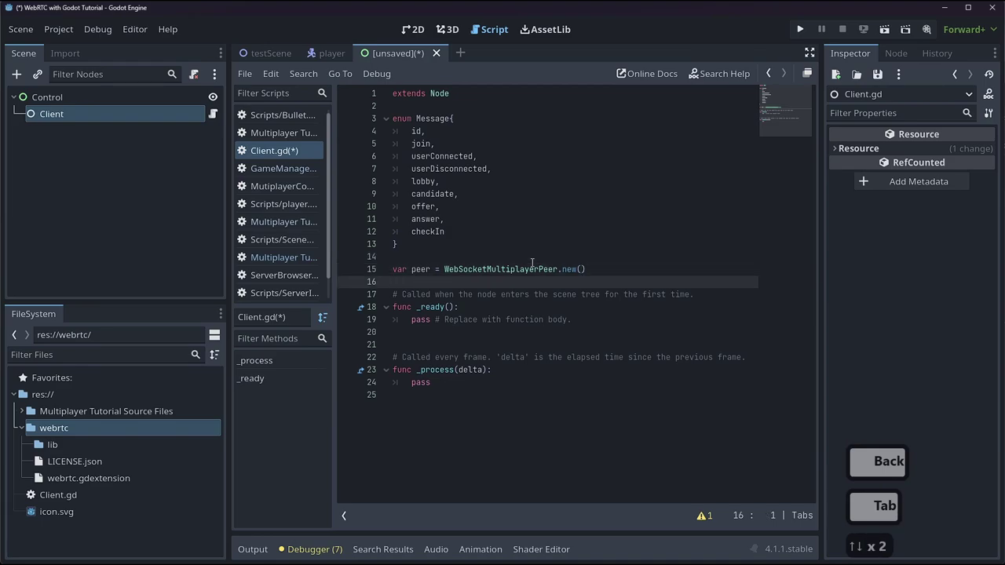
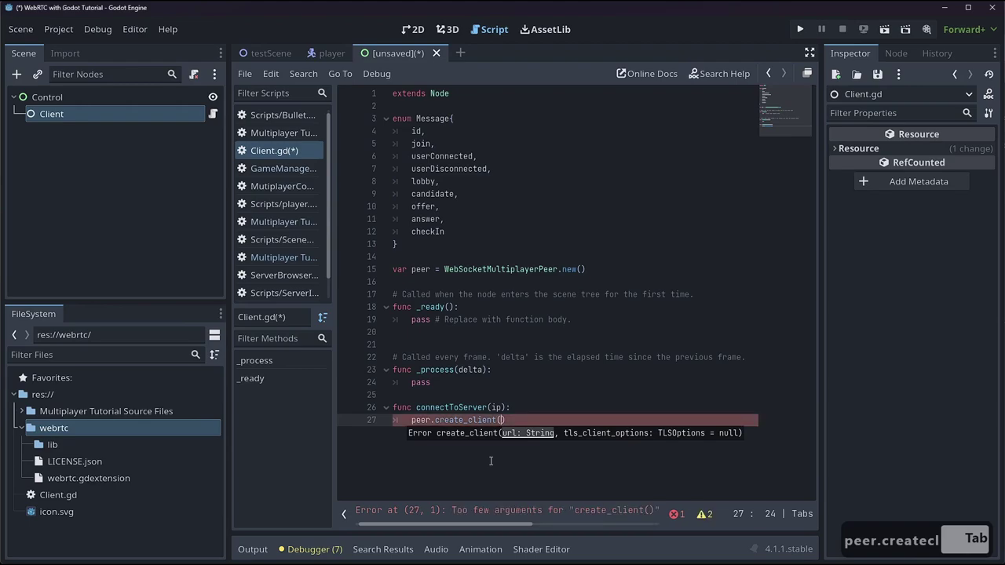
- Give create_client the address "ws://127.0.0.1:8915"
{"action": "type", "text": "s"}
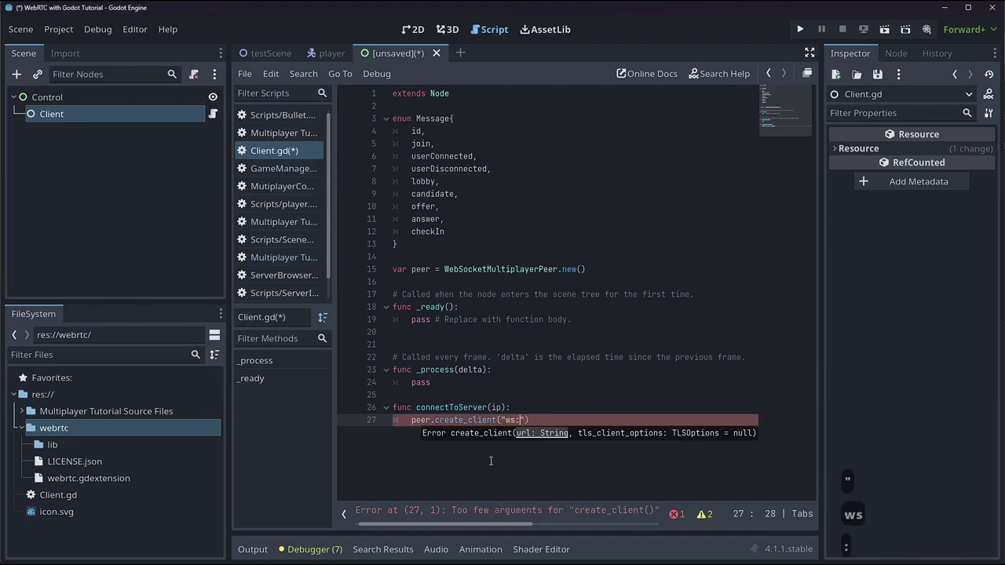
{"action": "type", "text": "/"}
{"action": "type", "text": "27.0.01"}
{"action": "key", "text": "BackSpace"}
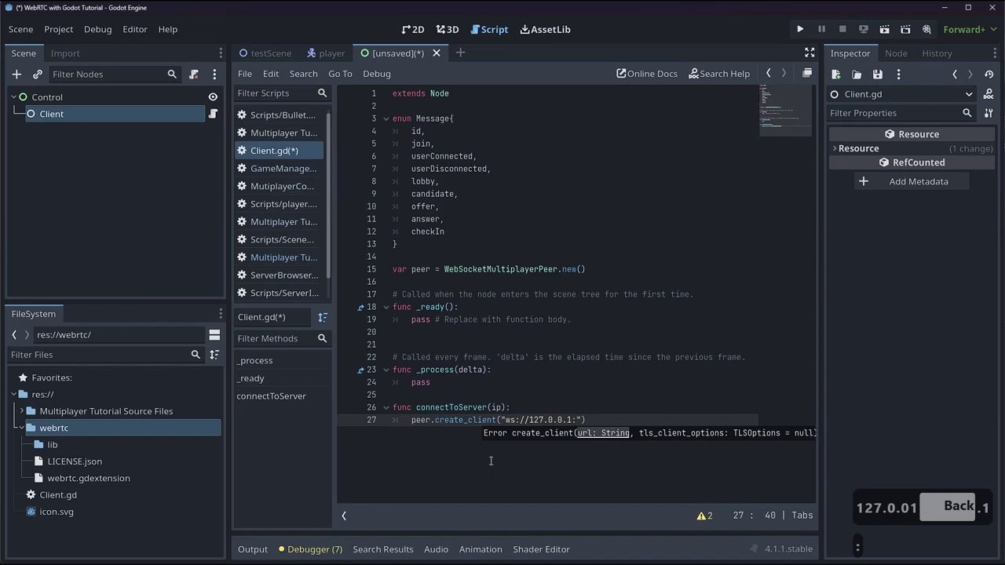
{"action": "type", "text": "915"}
{"action": "key", "text": "Right"}
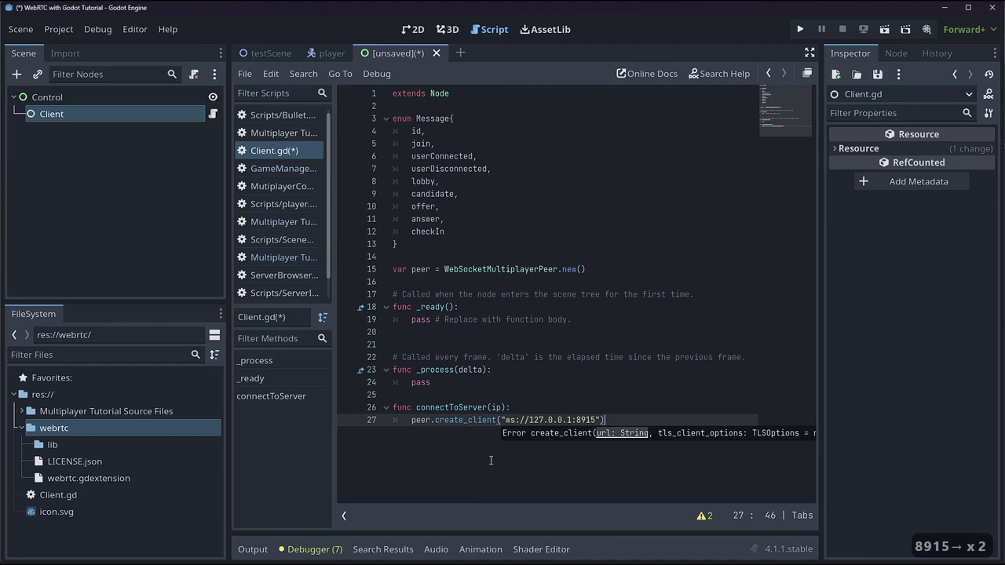
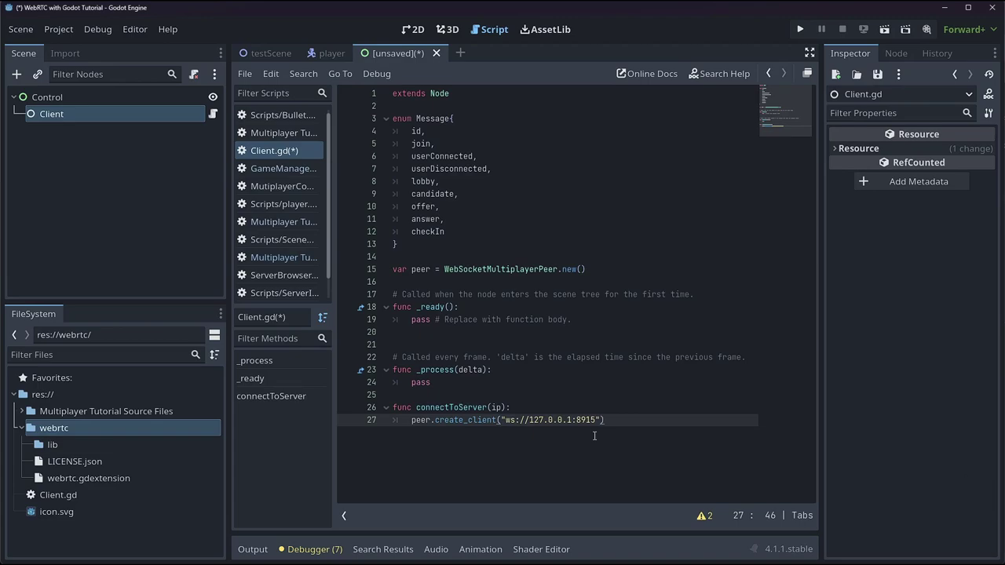
- Add print("started client") in connectToServer and save the scene as control.tscn
{"action": "key", "text": "Return"}
{"action": "type", "text": "print"}
{"action": "key", "text": "BackSpace"}
{"action": "type", "text": "...si"}
{"action": "key", "text": "ctrl+s"}
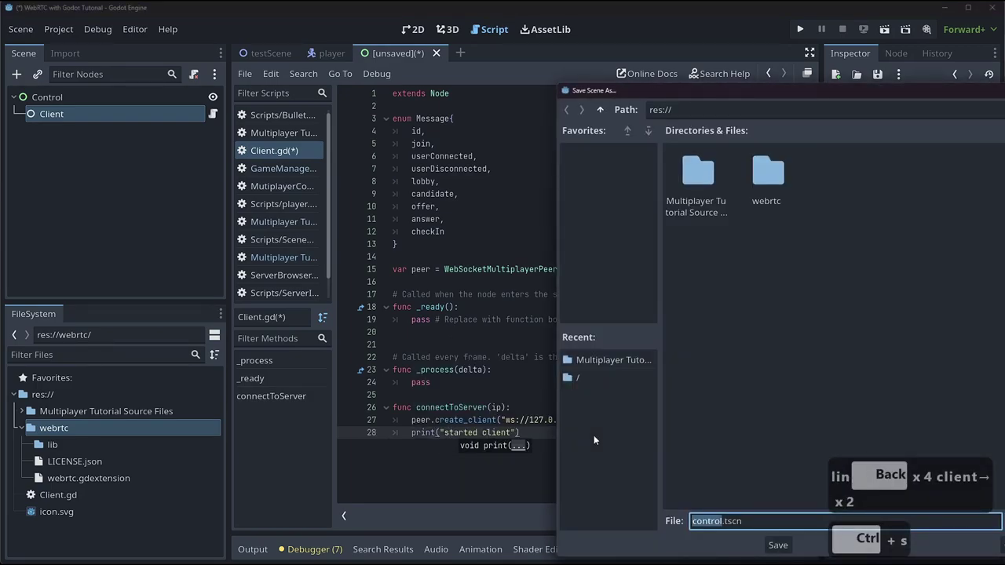
{"action": "key", "text": "Return"}
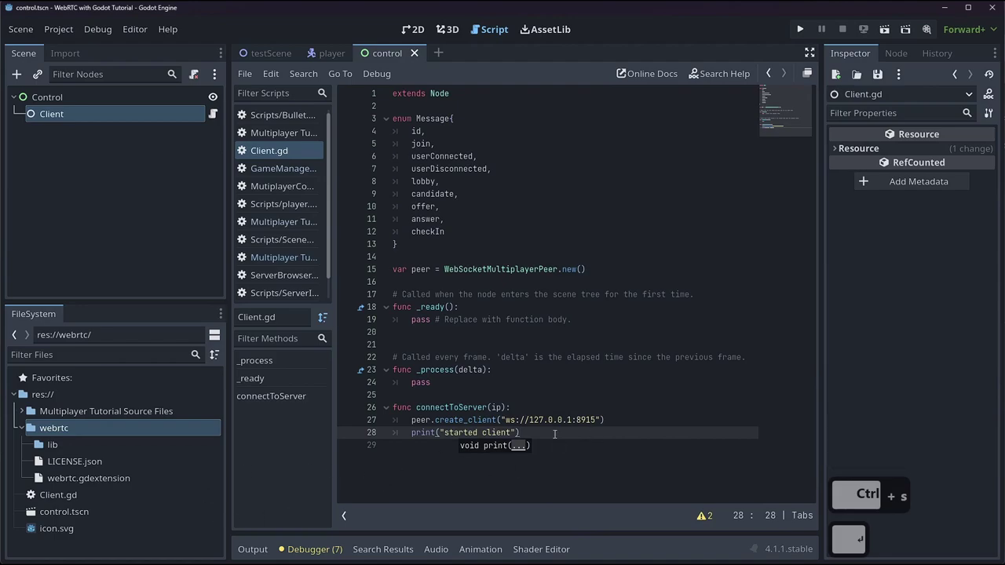
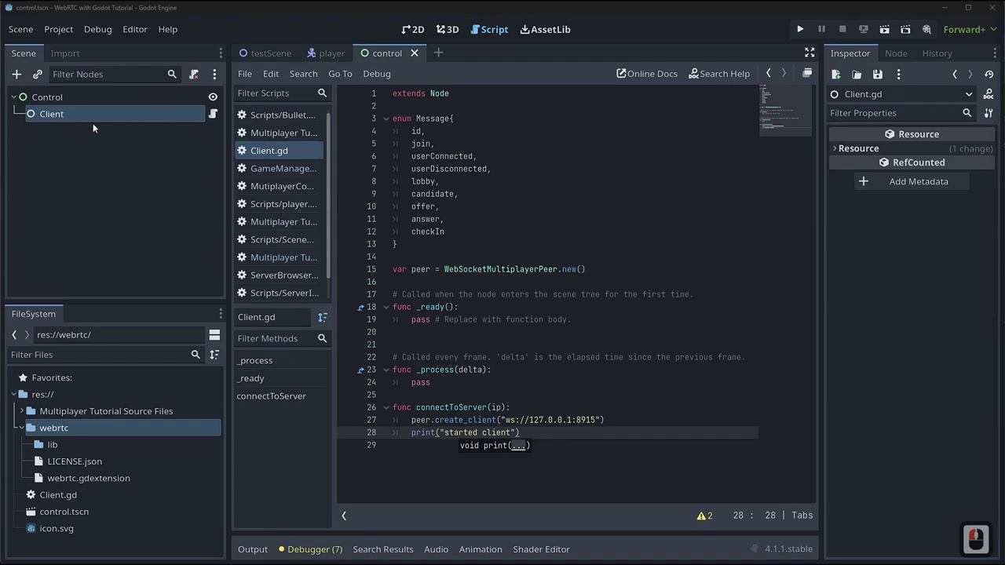
- Add a plain Node child under Control and rename it Server
{"action": "right_click", "coordinate": [66, 102]}
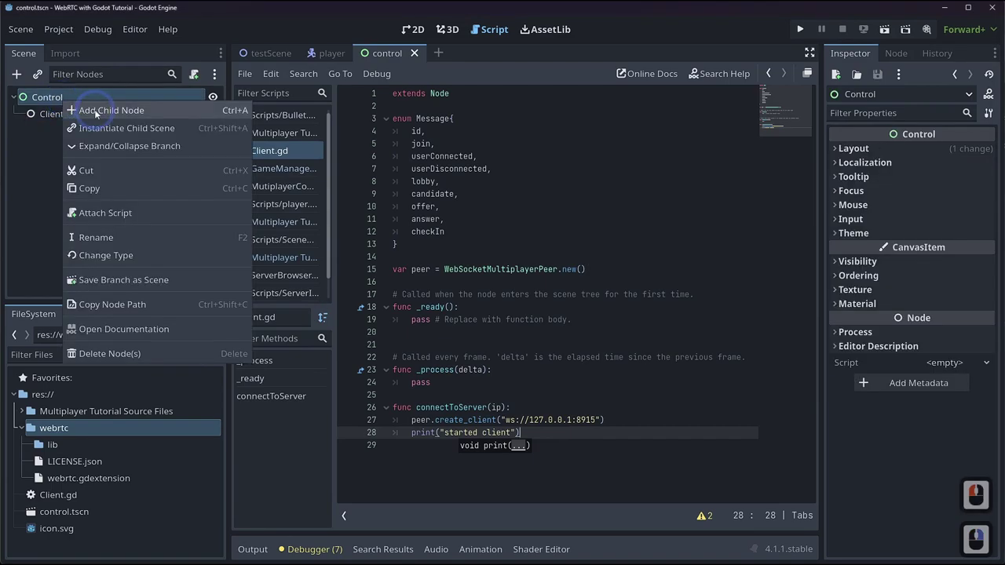
{"action": "left_click", "coordinate": [139, 181]}
{"action": "type", "text": "node"}
{"action": "key", "text": "Return"}
{"action": "double_click", "coordinate": [73, 129]}
{"action": "key", "text": "ctrl+a"}
{"action": "type", "text": "srver"}
{"action": "key", "text": "Return"}
- Attach a new Server.gd script to Server and copy the Message enum from Client.gd
{"action": "right_click", "coordinate": [73, 130]}
{"action": "left_click", "coordinate": [117, 241]}
{"action": "left_click", "coordinate": [847, 490]}
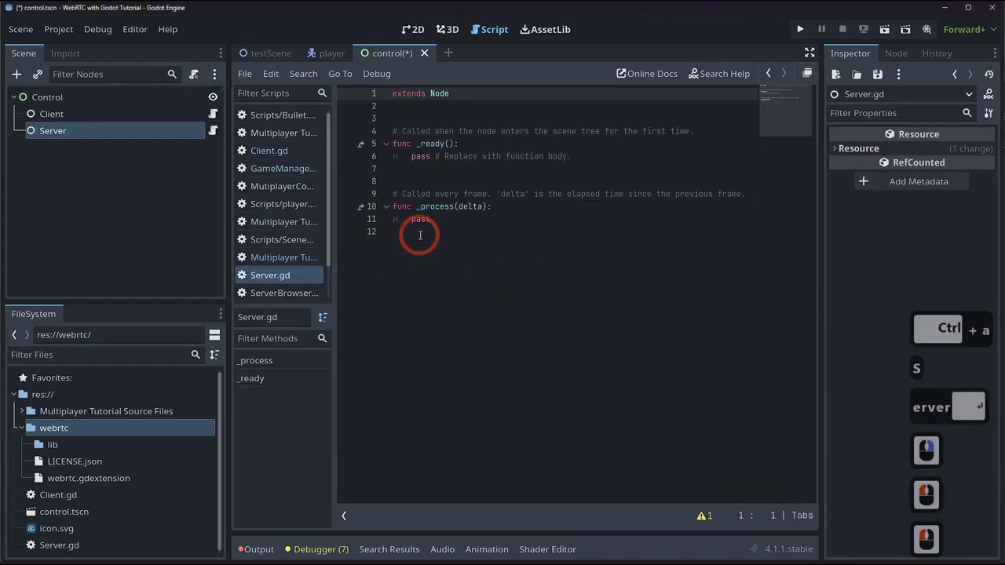
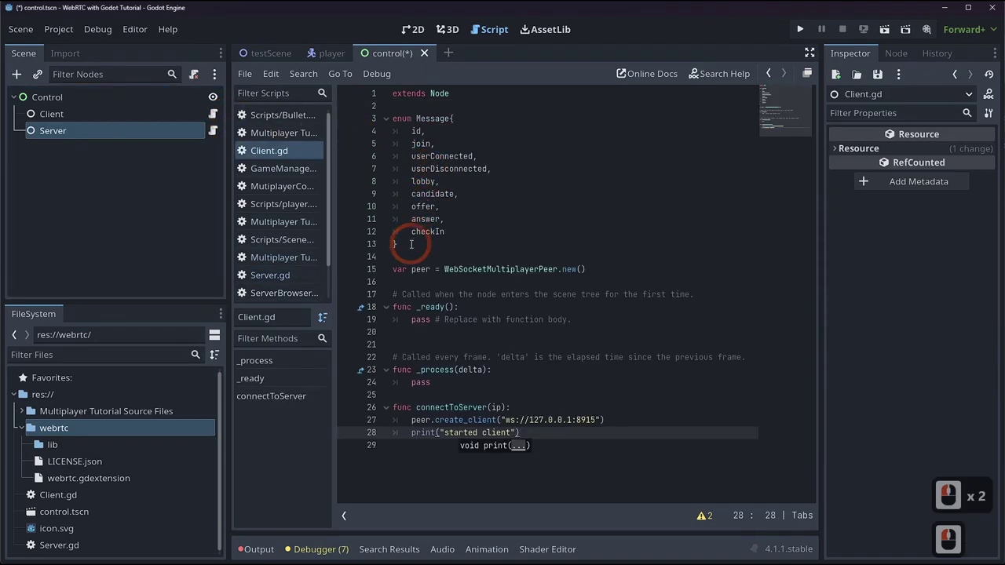
{"action": "left_click", "coordinate": [375, 118]}
{"action": "key", "text": "ctrl+c"}
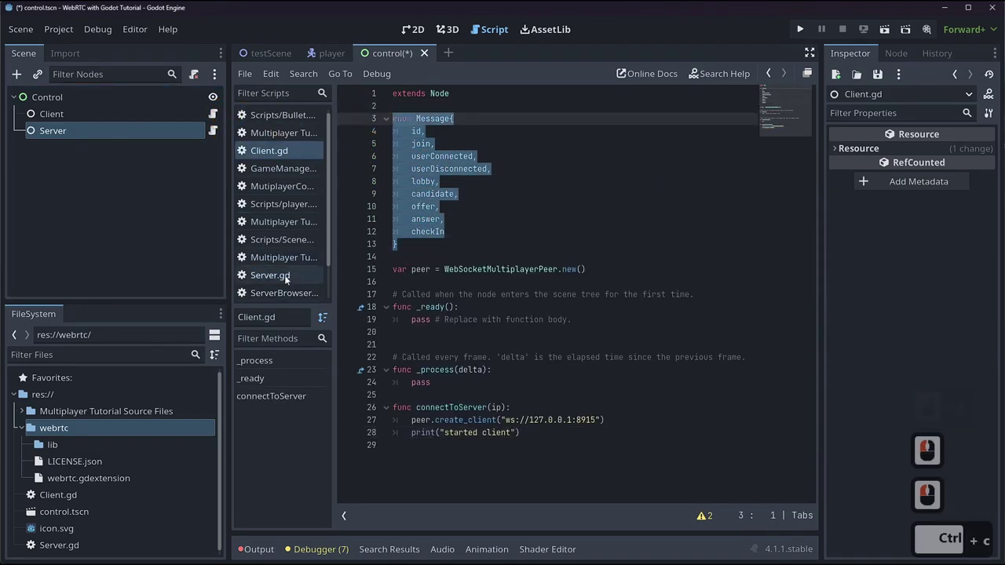
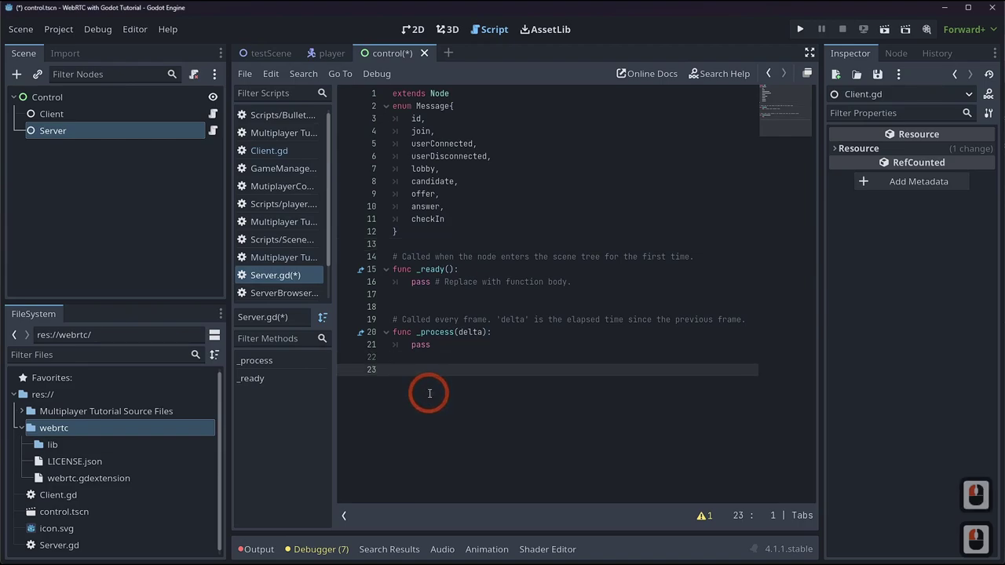
- Declare a startServer function header in Server.gd with an indented body line
{"action": "key", "text": "Return"}
{"action": "type", "text": "func"}
{"action": "type", "text": "artrver"}
{"action": "key", "text": "Left"}
{"action": "key", "text": "Left"}
{"action": "key", "text": "Left"}
{"action": "key", "text": "Left"}
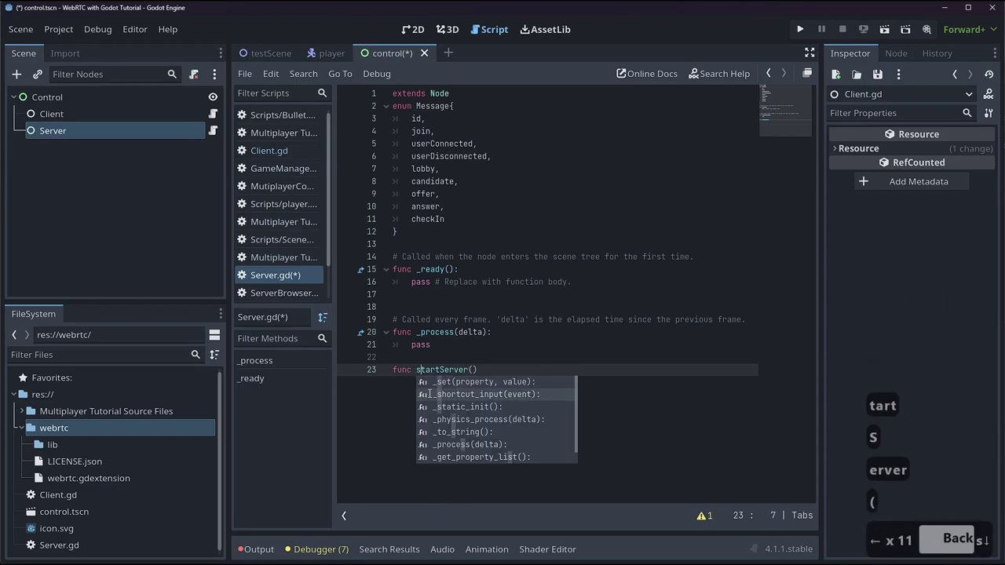
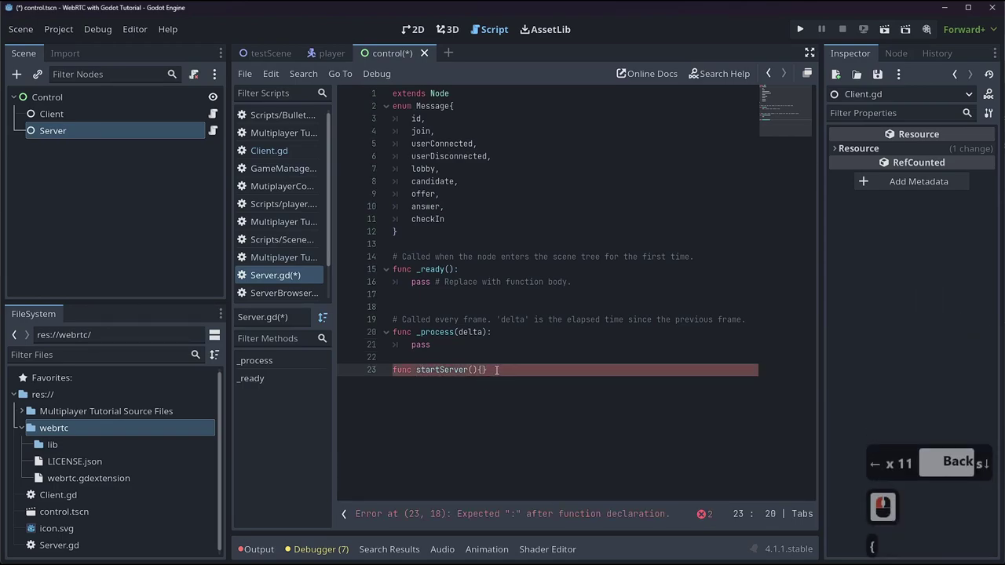
{"action": "key", "text": "BackSpace"}
{"action": "key", "text": "BackSpace"}
{"action": "key", "text": "BackSpace"}
{"action": "key", "text": "Return"}
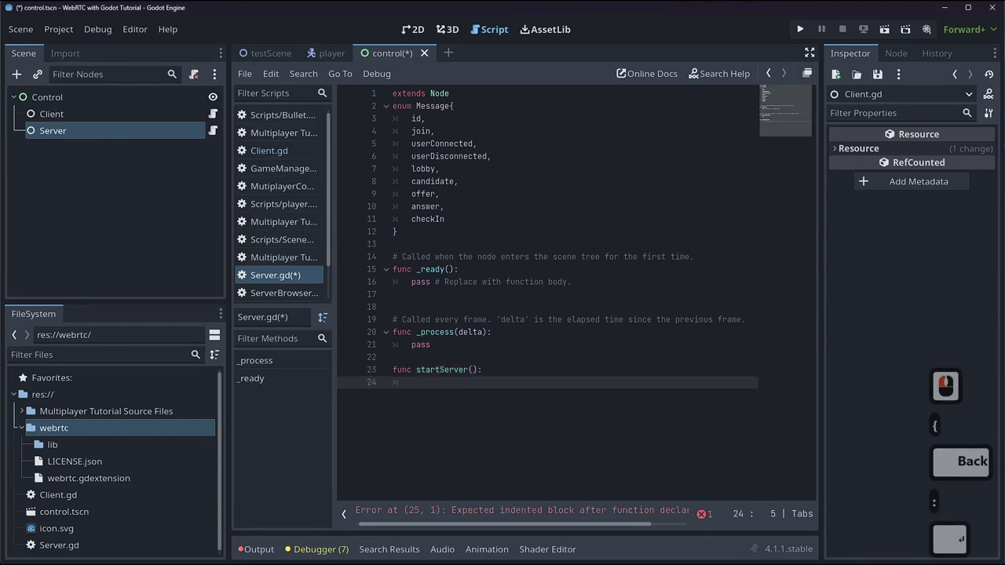
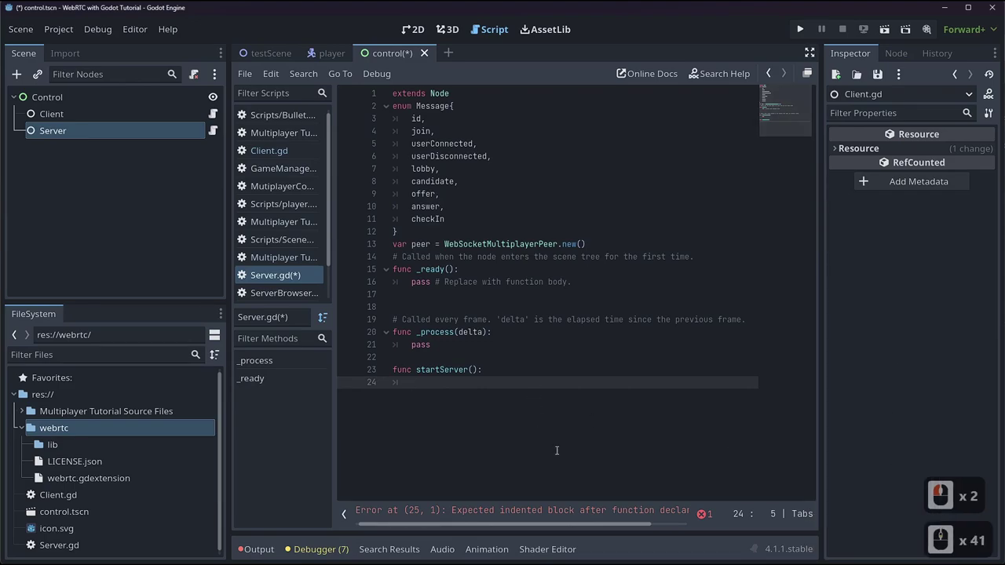
- Have startServer call peer.create_server(8915) via autocomplete
{"action": "type", "text": "peer.creates"}
{"action": "key", "text": "Tab"}
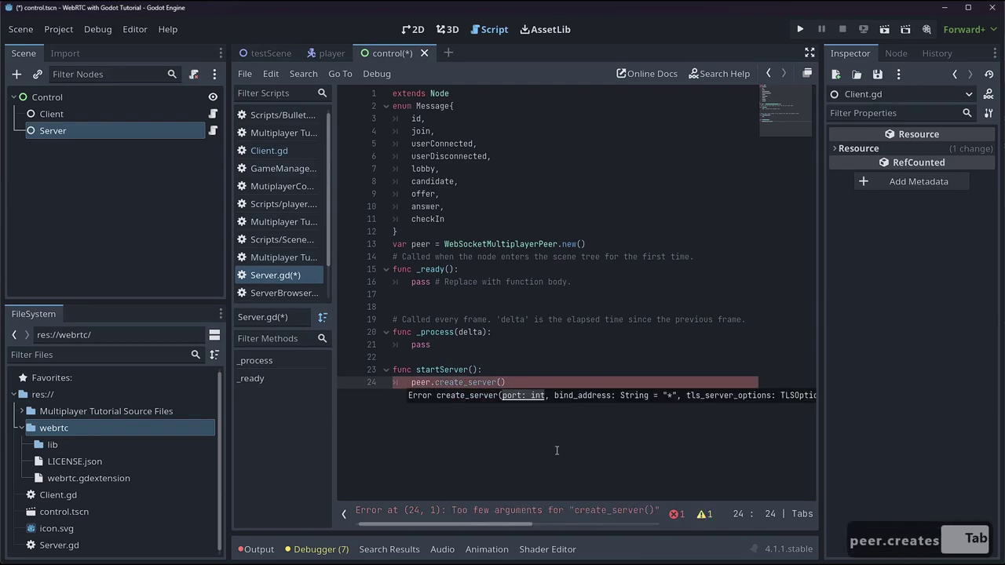
{"action": "type", "text": "1"}
{"action": "key", "text": "BackSpace"}
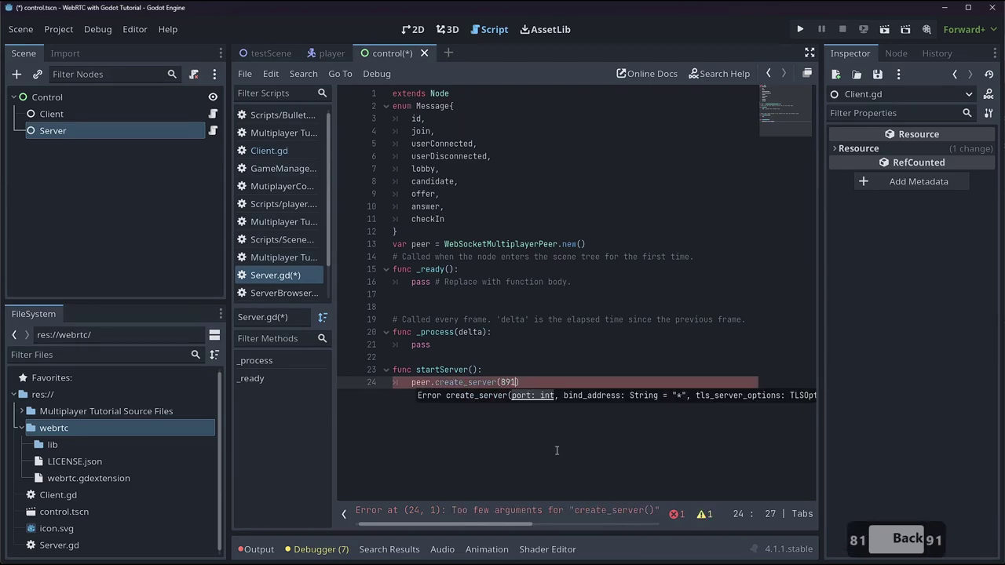
{"action": "type", "text": "5"}
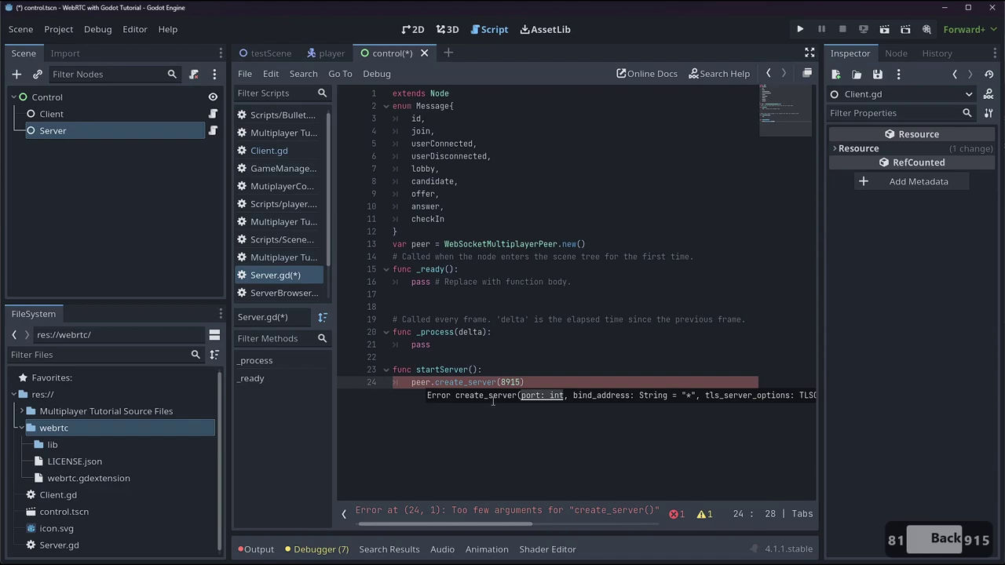
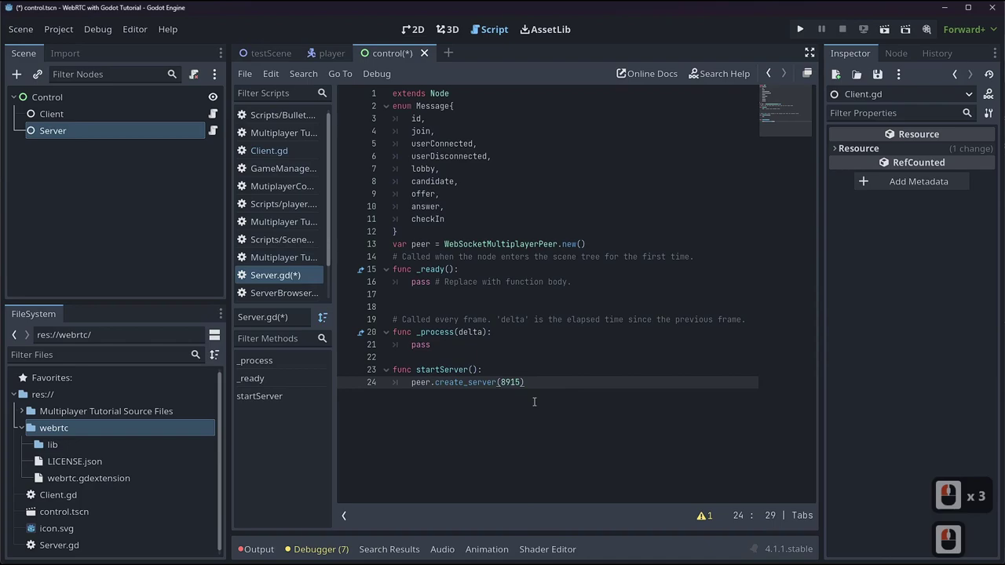
{"action": "key", "text": "Return"}
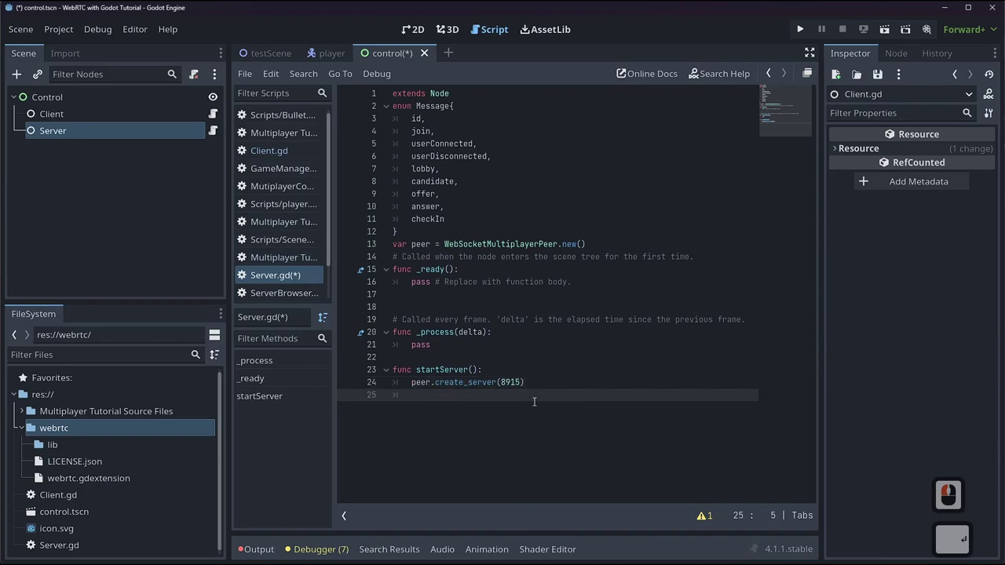
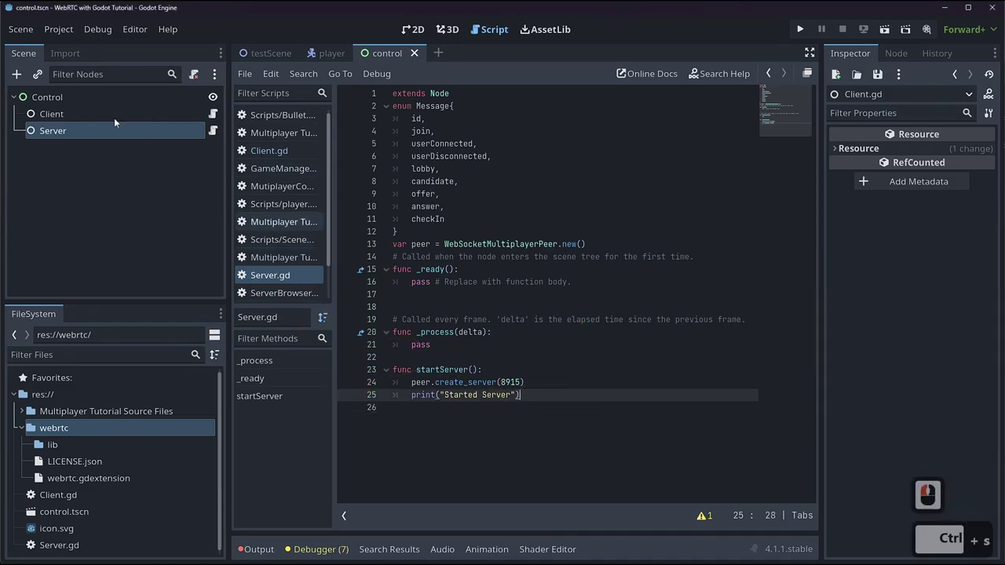
- Add two Button child nodes under the Control root in the 2D scene
{"action": "left_click", "coordinate": [75, 104]}
{"action": "left_click", "coordinate": [416, 30]}
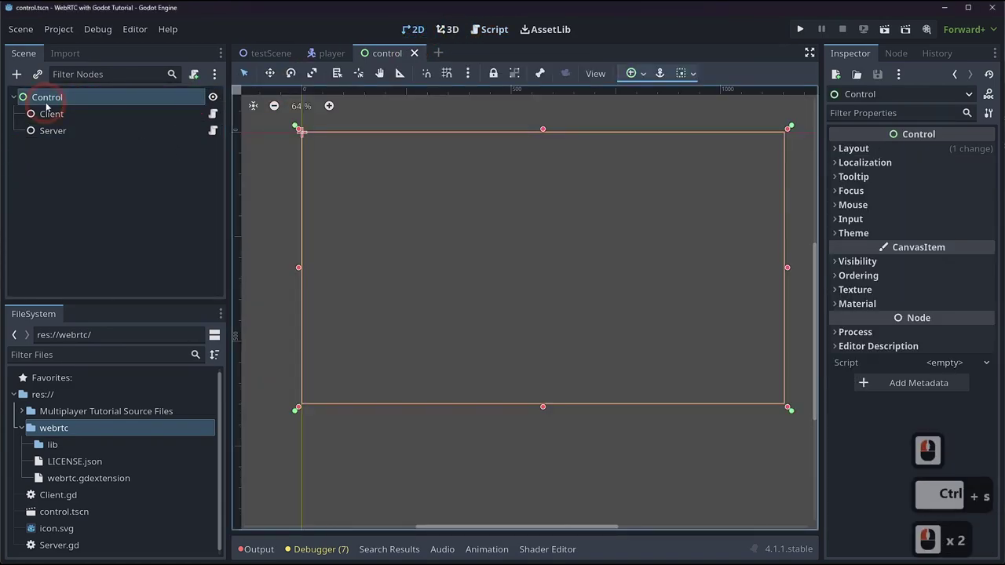
{"action": "right_click", "coordinate": [50, 103]}
{"action": "left_click", "coordinate": [125, 110]}
{"action": "type", "text": "button"}
{"action": "key", "text": "Return"}
{"action": "key", "text": "Return"}
{"action": "key", "text": "ctrl+d"}
- Rename the buttons Start Client and Start Server
{"action": "double_click", "coordinate": [67, 178]}
{"action": "double_click", "coordinate": [72, 170]}
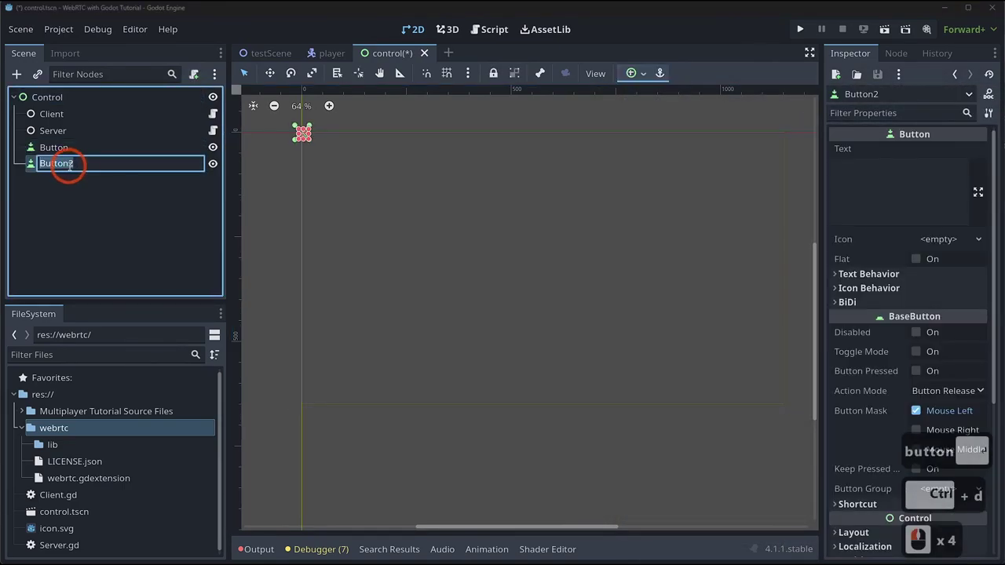
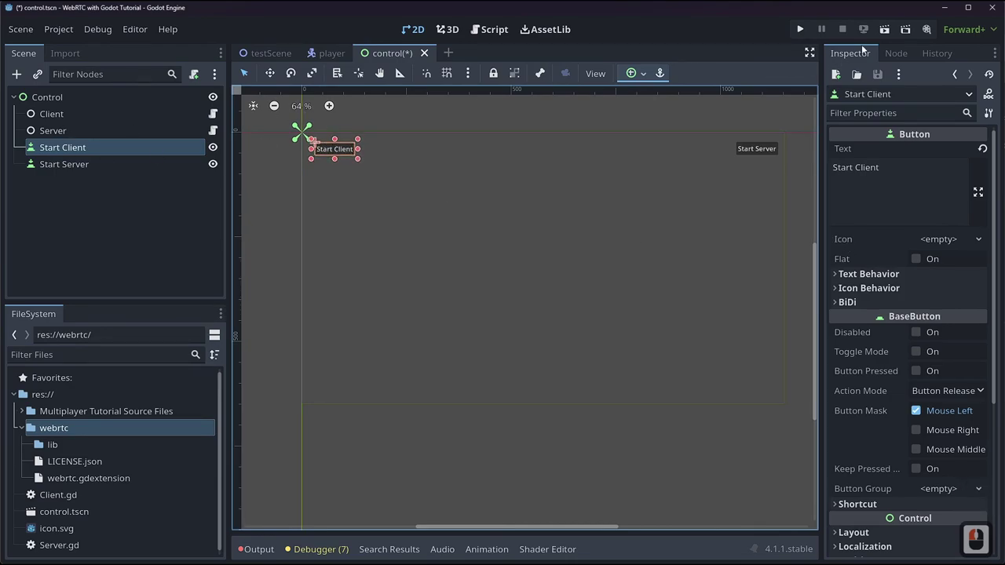
- Connect Start Client's button_down signal to a Client.gd handler calling connectToServer(), and save
{"action": "left_click", "coordinate": [893, 49]}
{"action": "left_click", "coordinate": [896, 136]}
{"action": "double_click", "coordinate": [895, 136]}
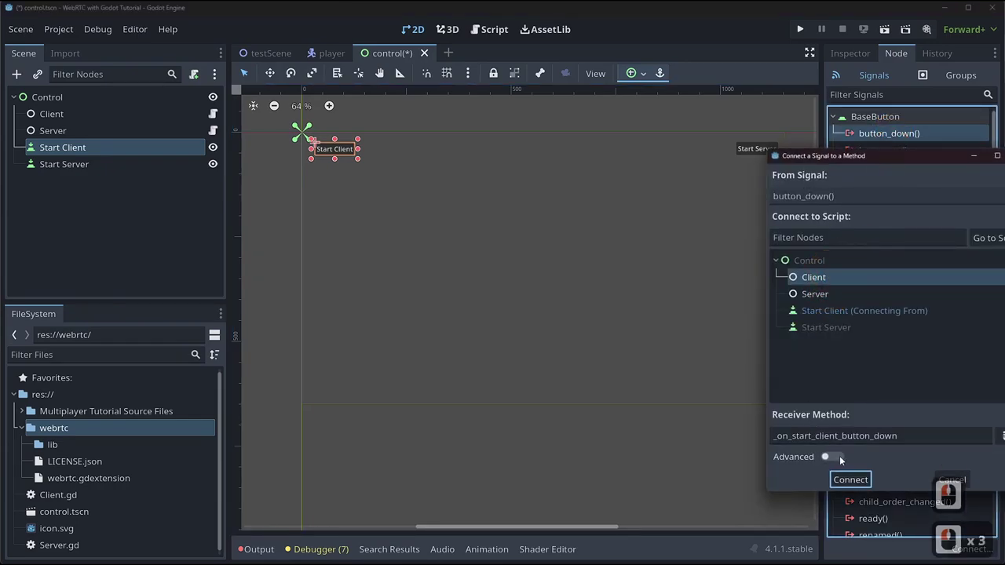
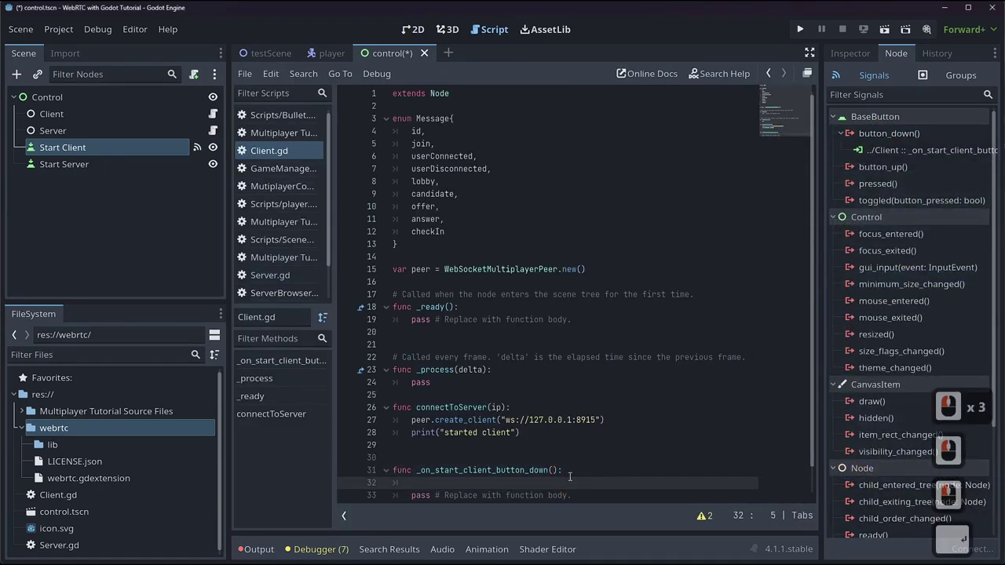
{"action": "type", "text": "s"}
{"action": "key", "text": "BackSpace"}
{"action": "type", "text": "onnecto"}
{"action": "key", "text": "Tab"}
{"action": "key", "text": "ctrl+s"}
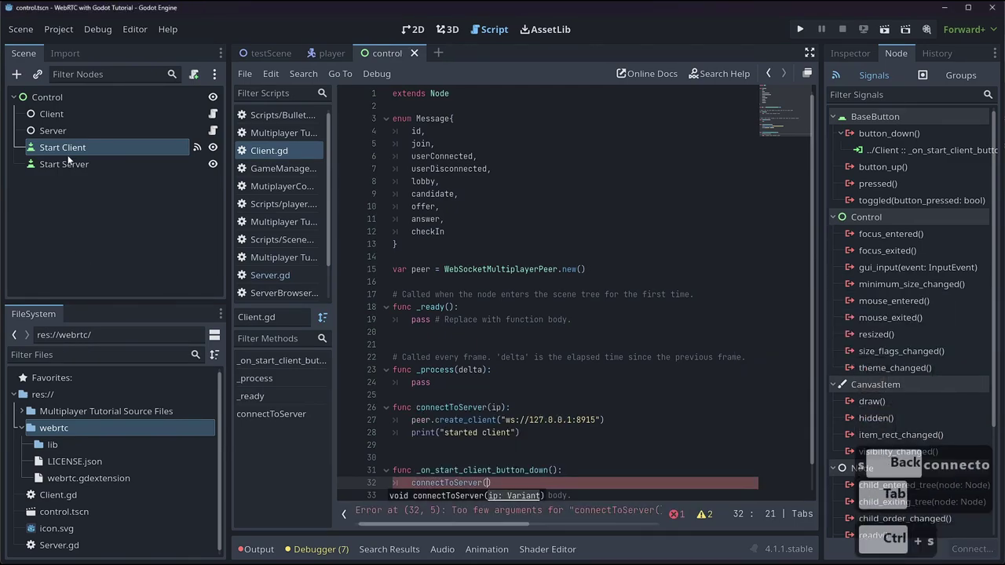
- Select the Start Server button node to view its signals
{"action": "left_click", "coordinate": [69, 167]}
{"action": "scroll", "scroll_direction": "down", "scroll_amount": 3}
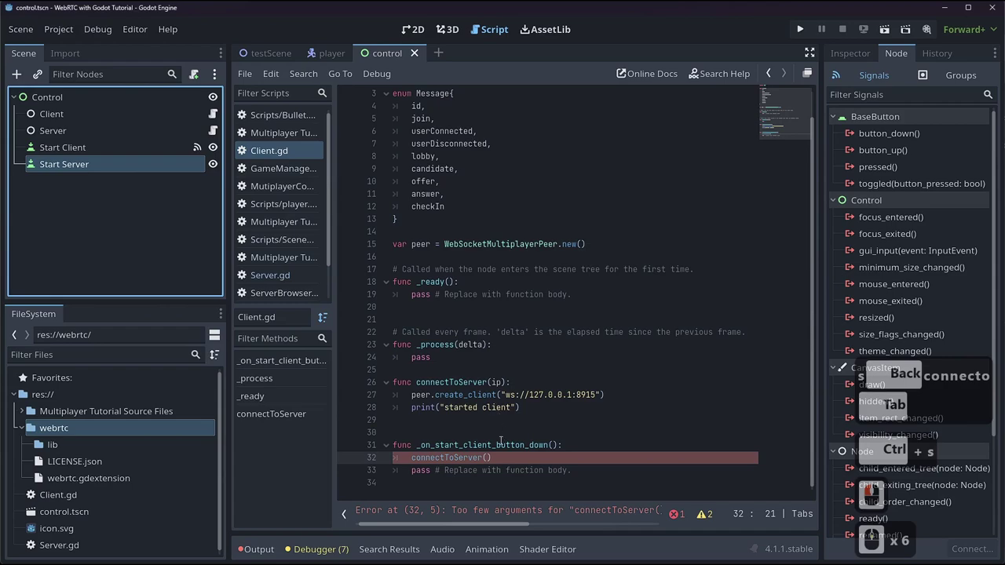
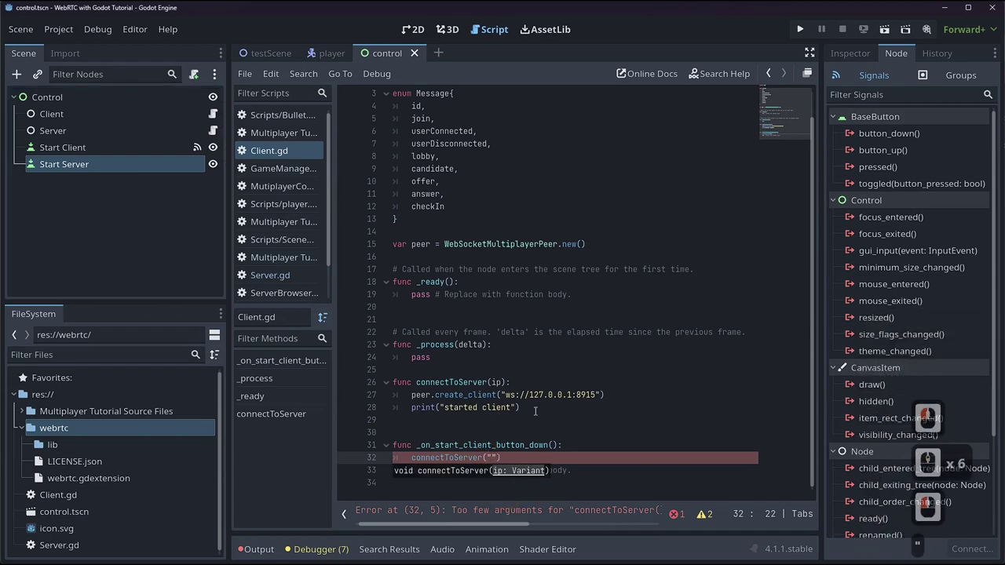
- Pass an empty string to connectToServer and connect Start Server's button_down to the Server node calling startServer()
{"action": "key", "text": "ctrl+s"}
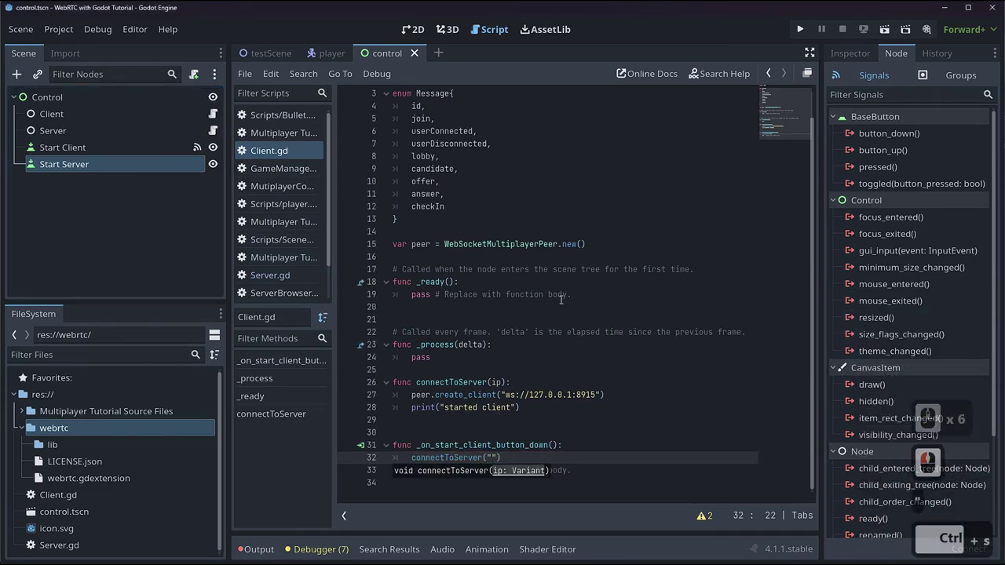
{"action": "left_click", "coordinate": [97, 149]}
{"action": "left_click", "coordinate": [81, 165]}
{"action": "double_click", "coordinate": [892, 132]}
{"action": "left_click", "coordinate": [815, 302]}
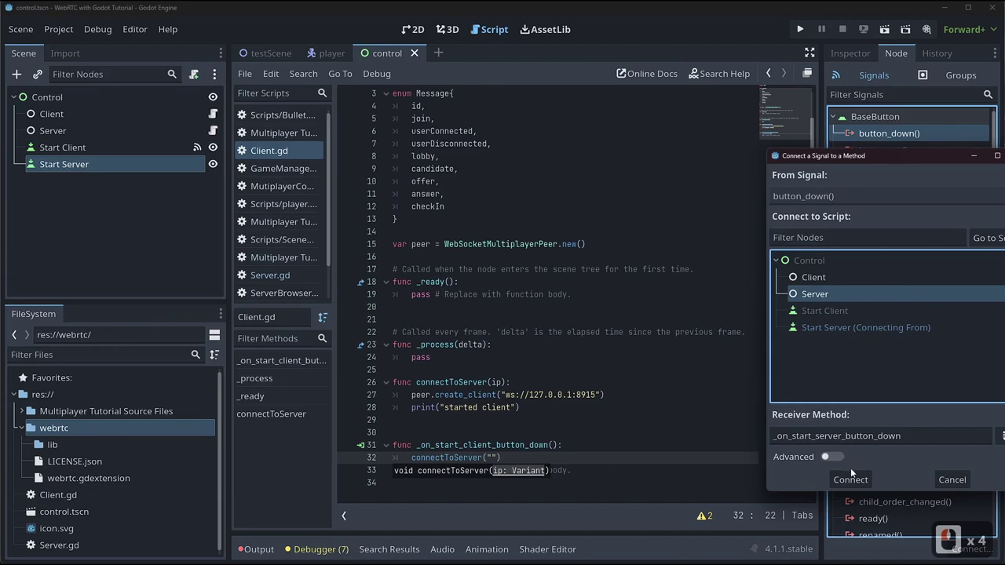
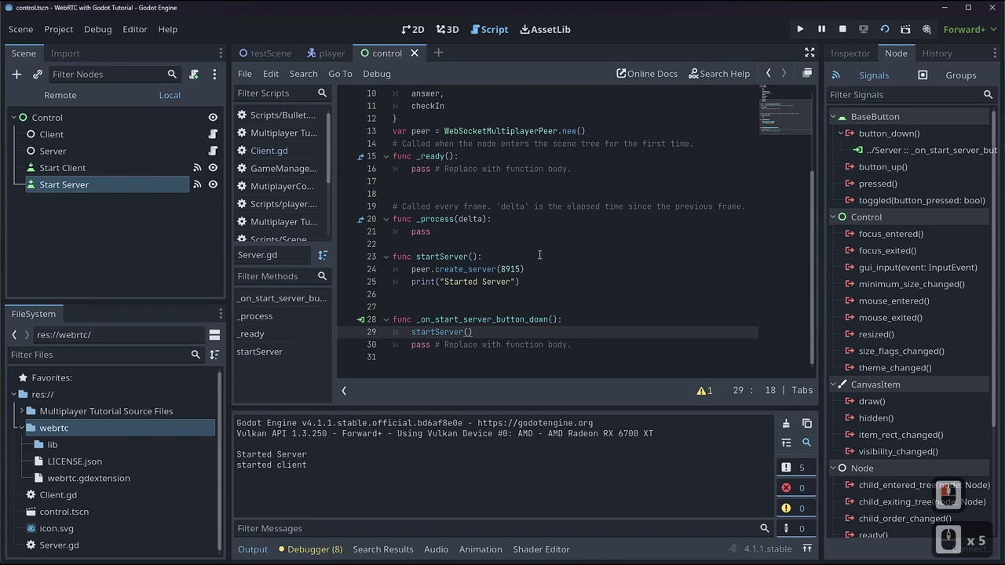
- Run the scene and review Client.gd while both startup messages print
{"action": "left_click", "coordinate": [216, 133]}
{"action": "scroll", "scroll_direction": "down", "scroll_amount": 3}
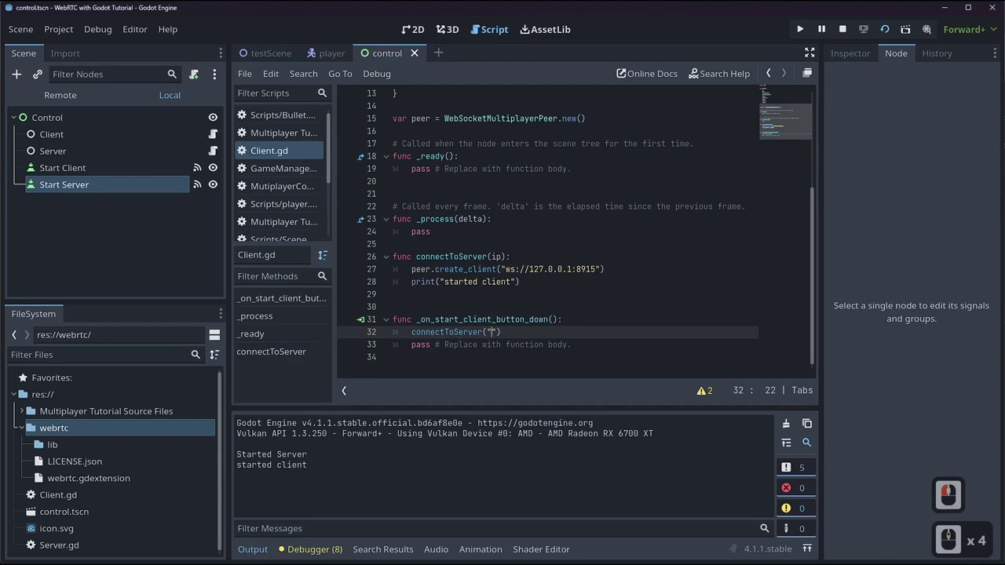
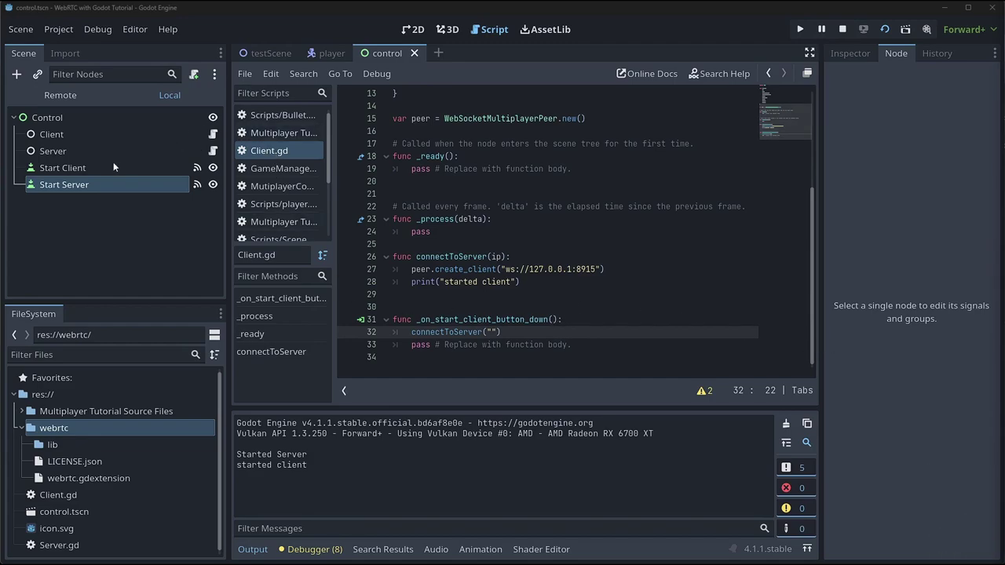
- Add a Send Test Packet button under Control, connect its button_down to a Client handler, and position it below Start Client
{"action": "right_click", "coordinate": [48, 115]}
{"action": "left_click", "coordinate": [97, 126]}
{"action": "key", "text": "Return"}
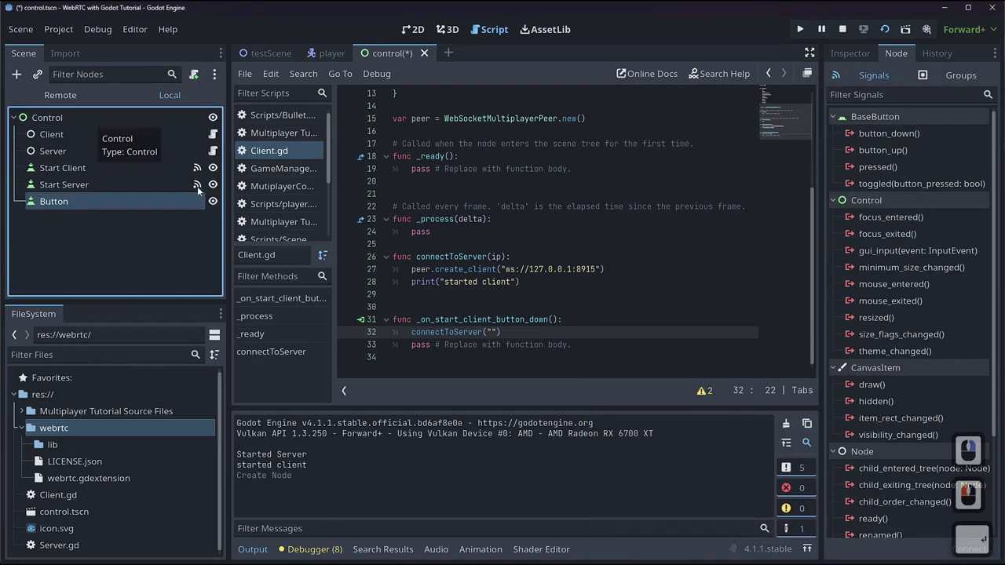
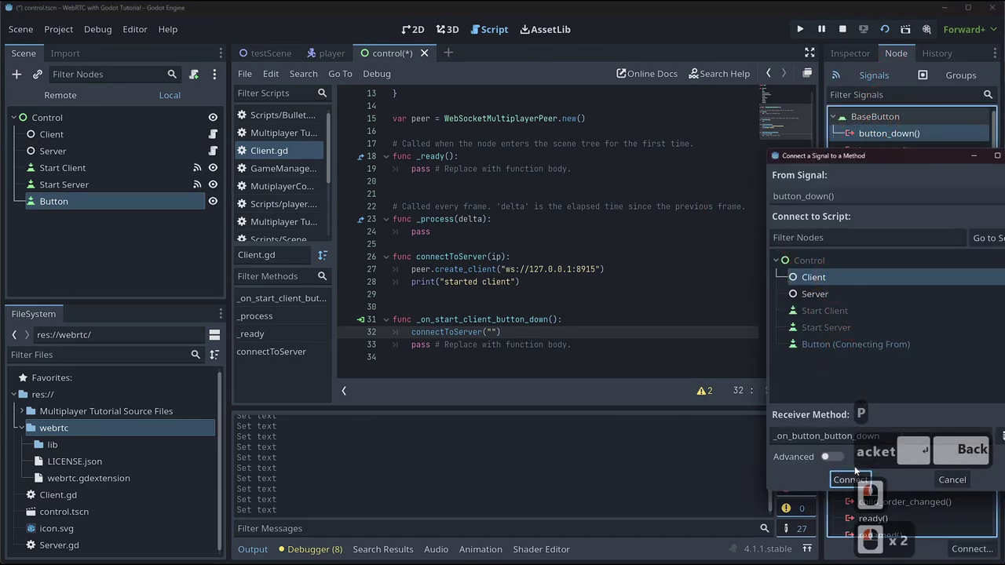
{"action": "left_click", "coordinate": [850, 484]}
{"action": "key", "text": "Return"}
{"action": "left_click", "coordinate": [429, 31]}
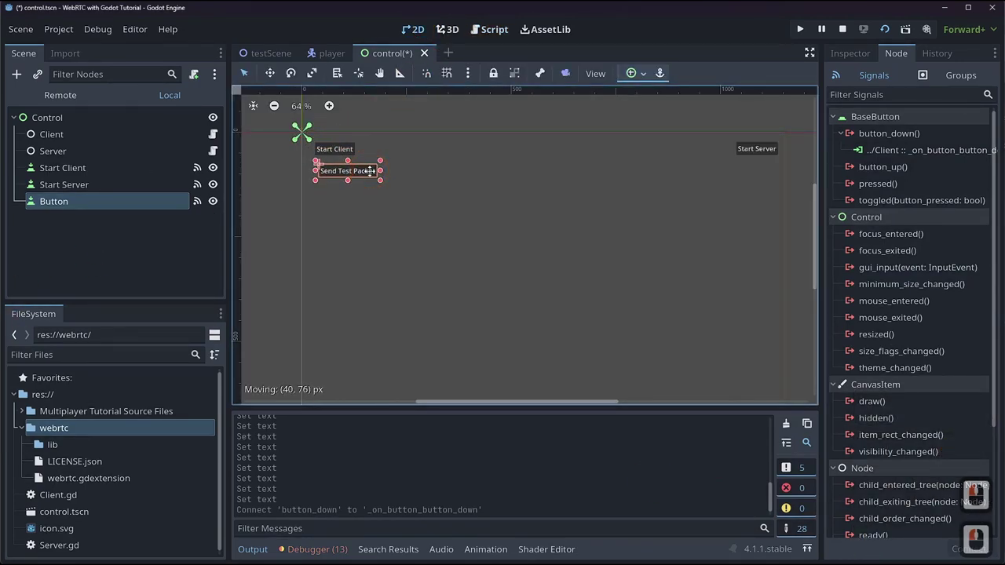
{"action": "left_click", "coordinate": [370, 174]}
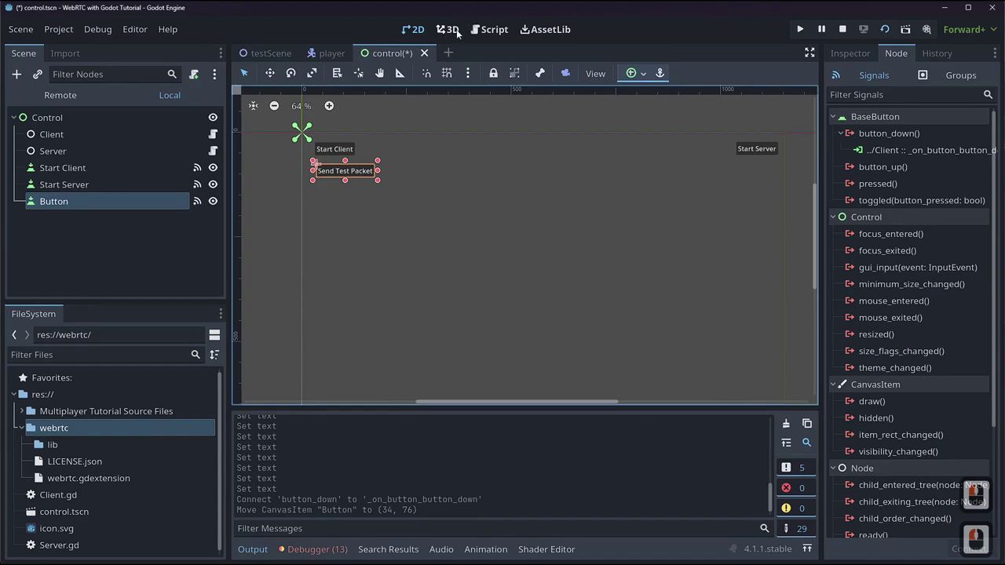
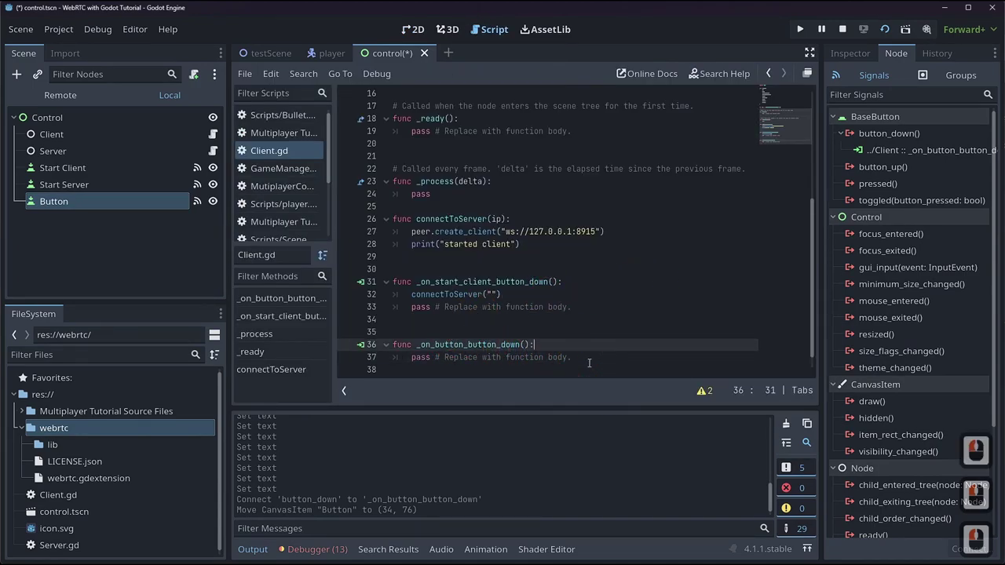
- Add a peer.put_packet call in the test handler and begin var message = { above it
{"action": "key", "text": "Return"}
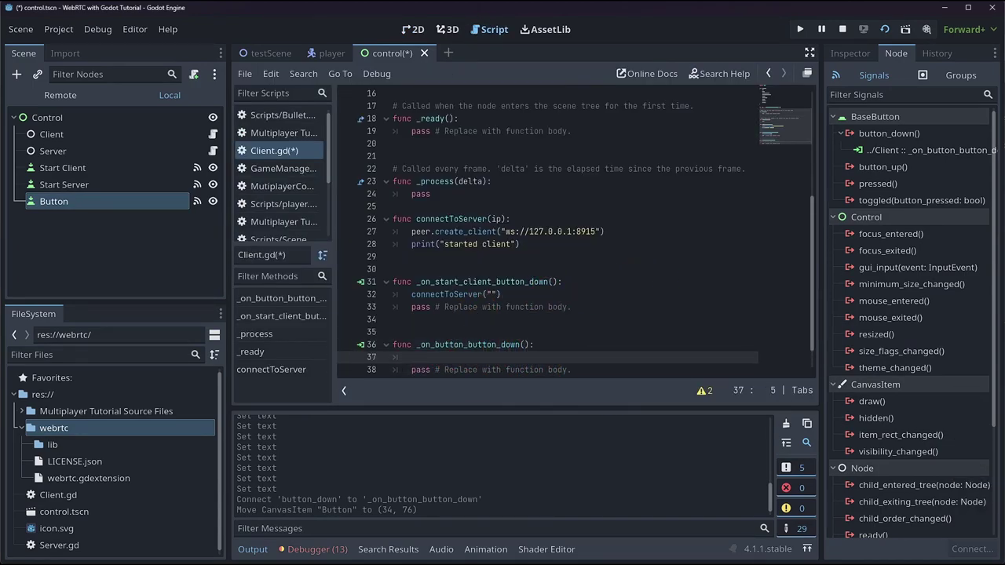
{"action": "type", "text": "peer.put"}
{"action": "key", "text": "Tab"}
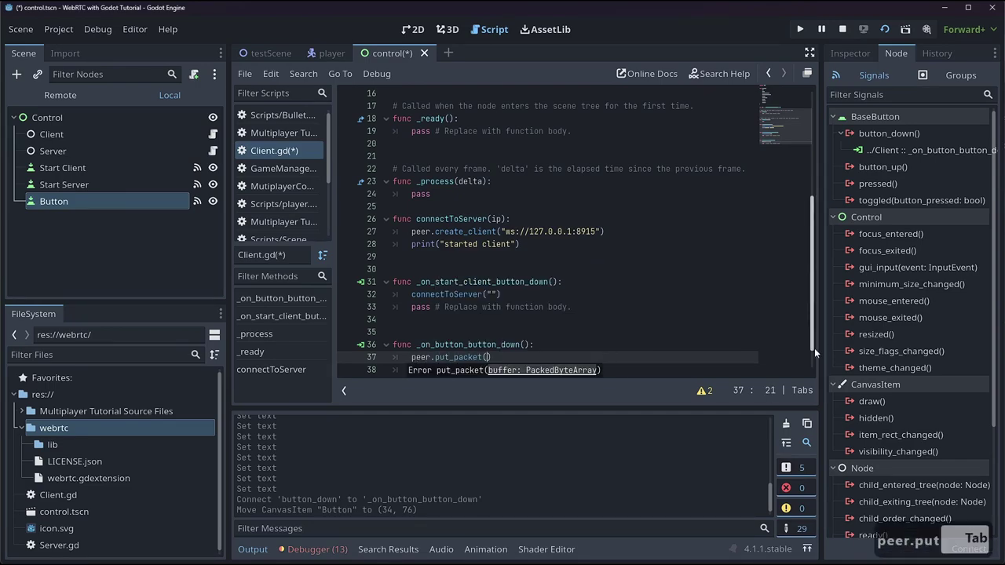
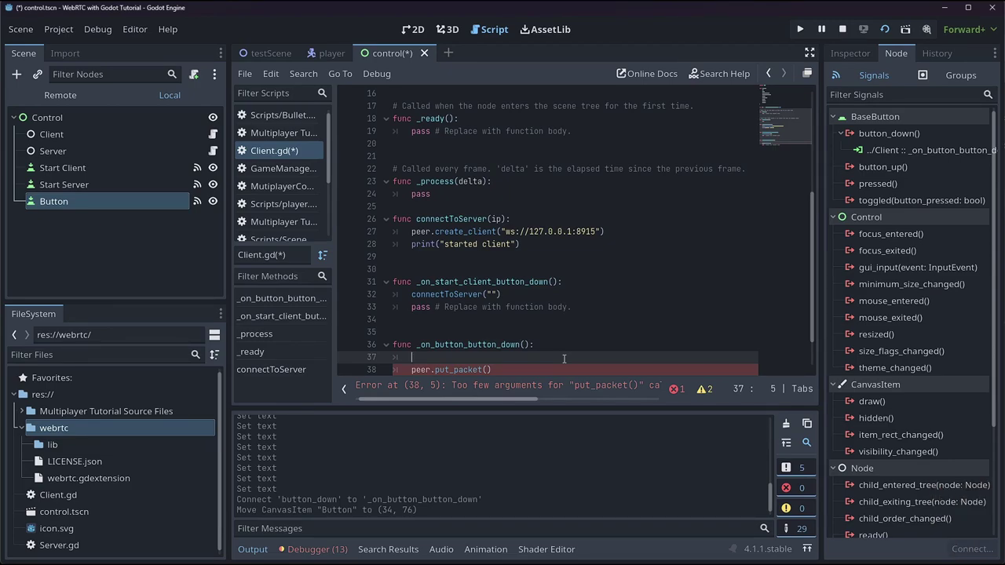
{"action": "type", "text": "var"}
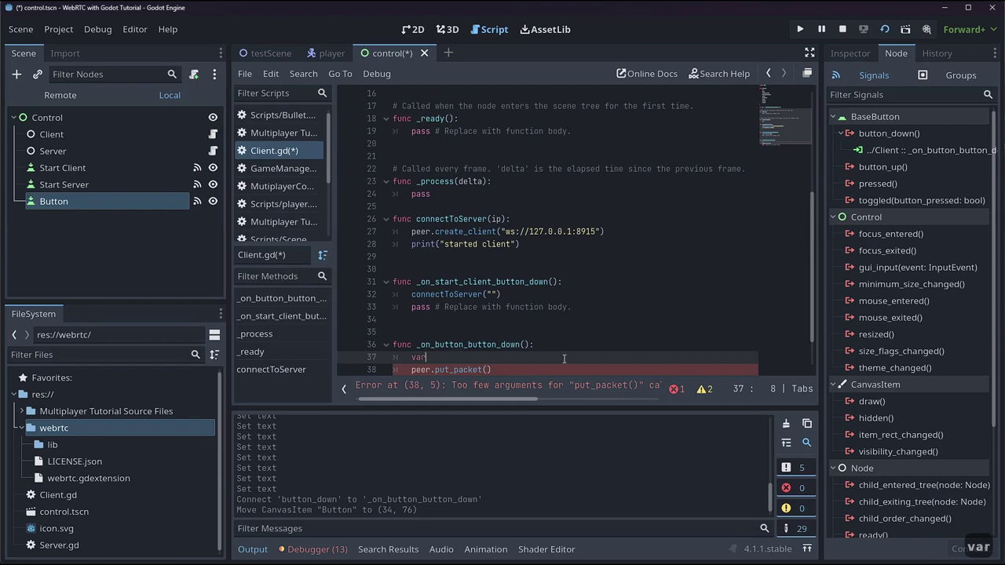
{"action": "type", "text": "essage ="}
{"action": "key", "text": "Return"}
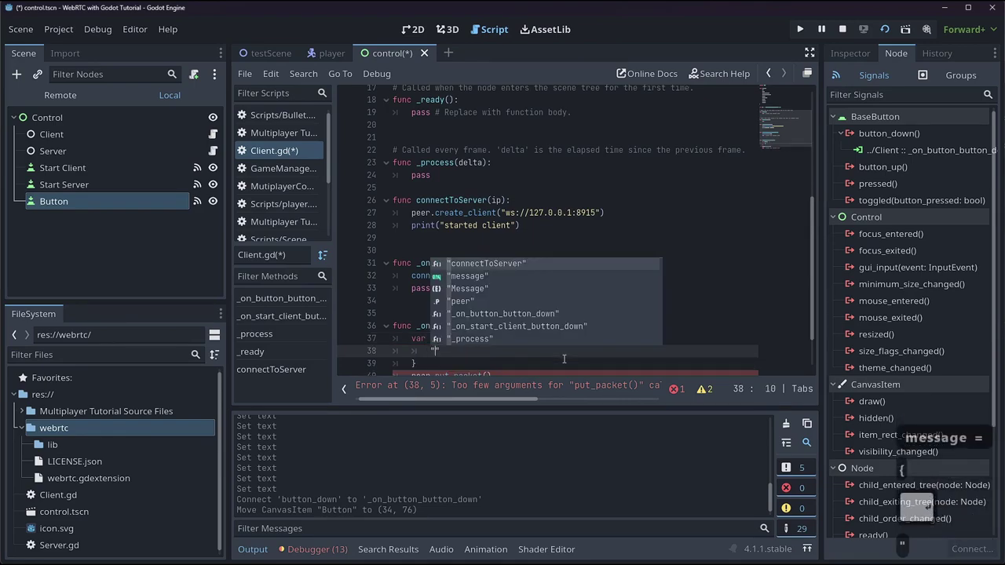
- Type the "message" dictionary key and start its Message value
{"action": "type", "text": "est"}
{"action": "key", "text": "BackSpace"}
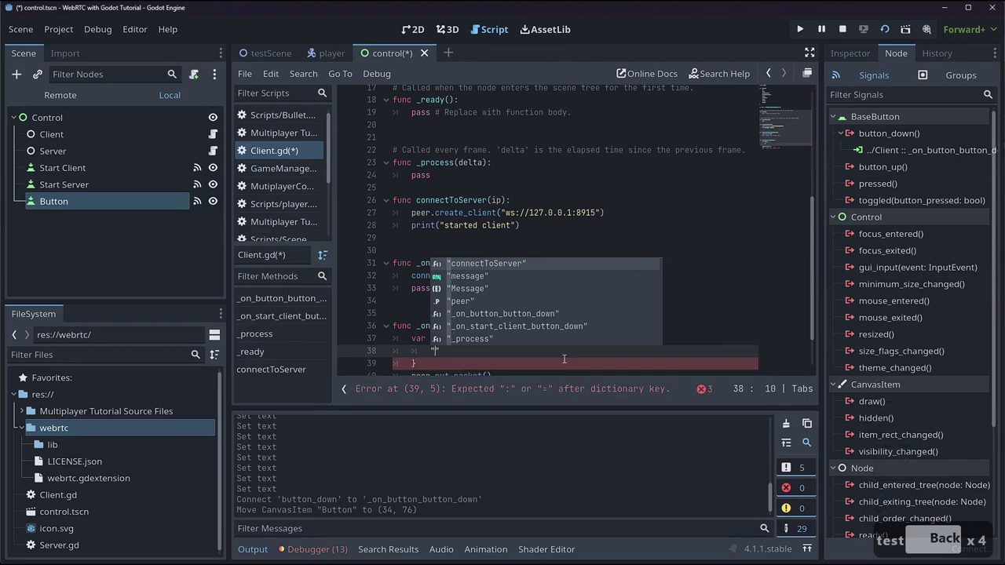
{"action": "type", "text": "essage"}
{"action": "key", "text": "Right"}
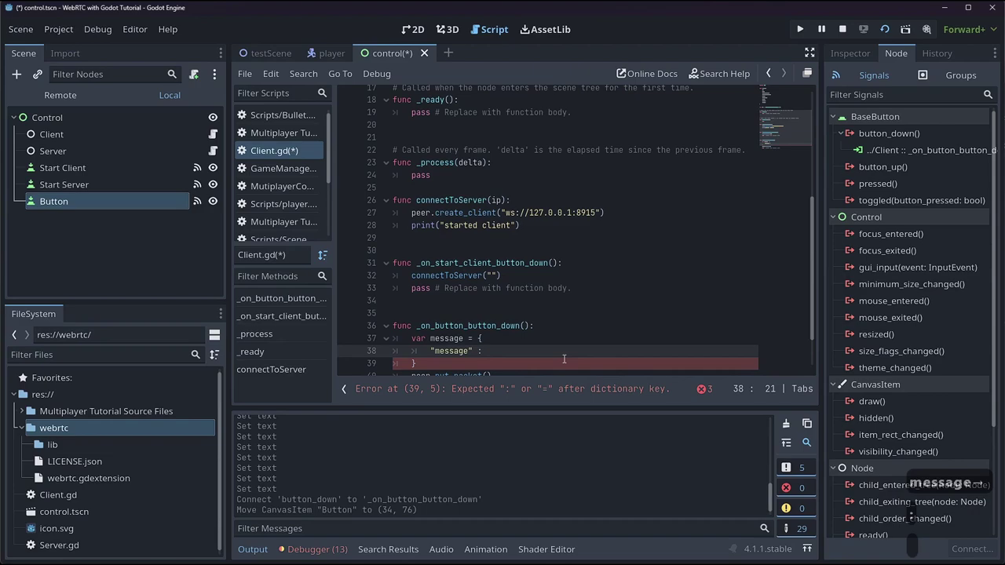
{"action": "type", "text": "essa"}
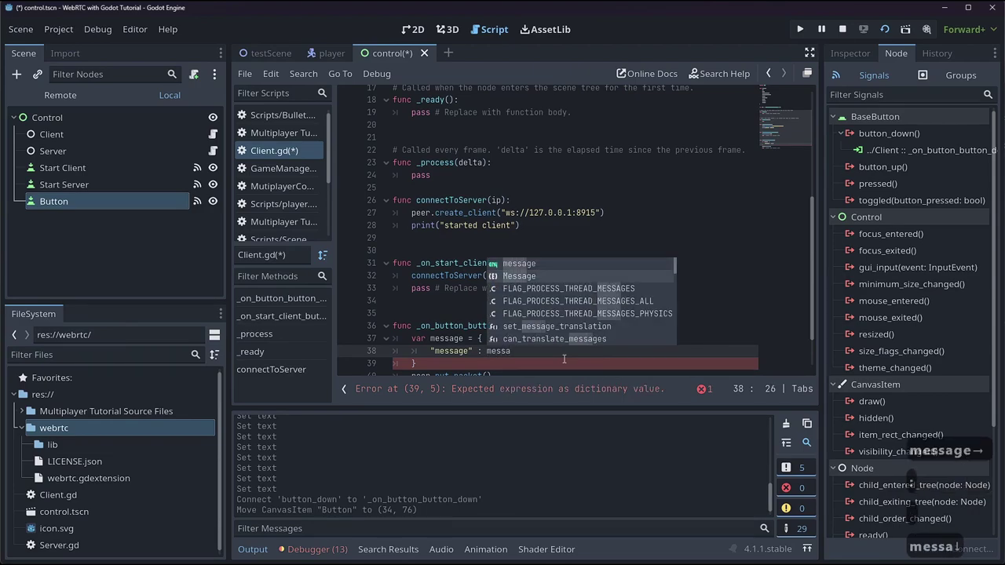
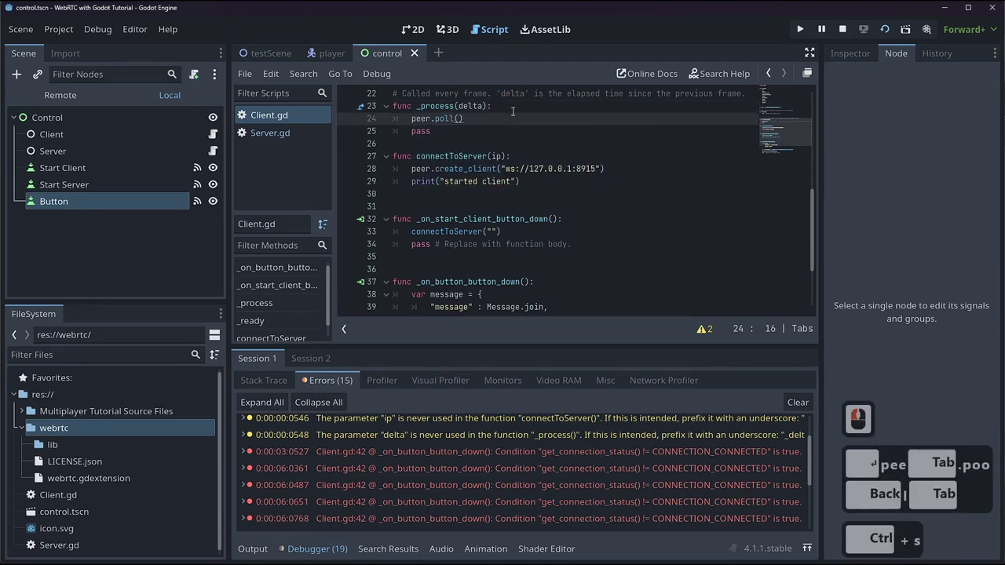
- Save Client.gd with the Message.join packet and peer.poll() in _process, then run the project
{"action": "key", "text": "ctrl+s"}
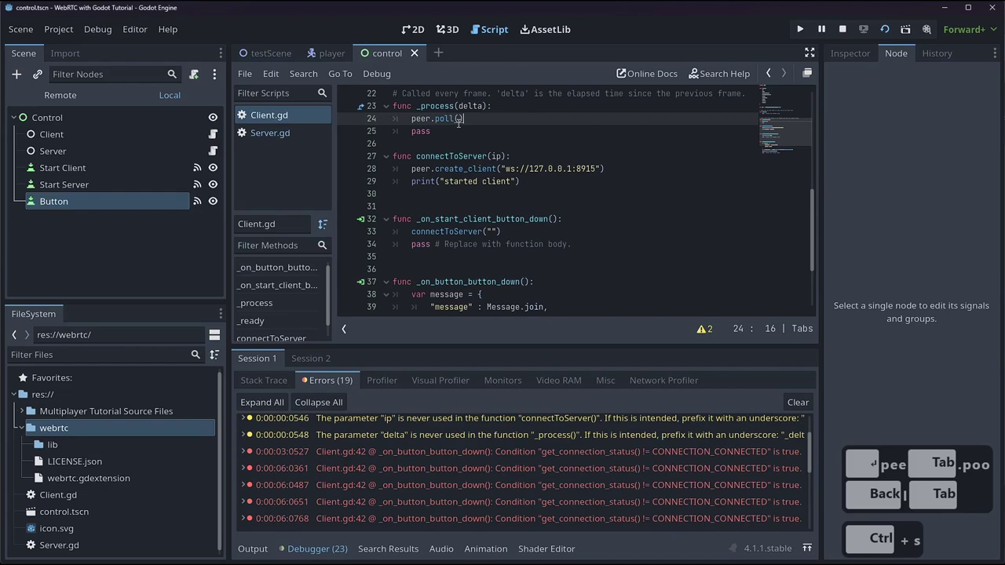
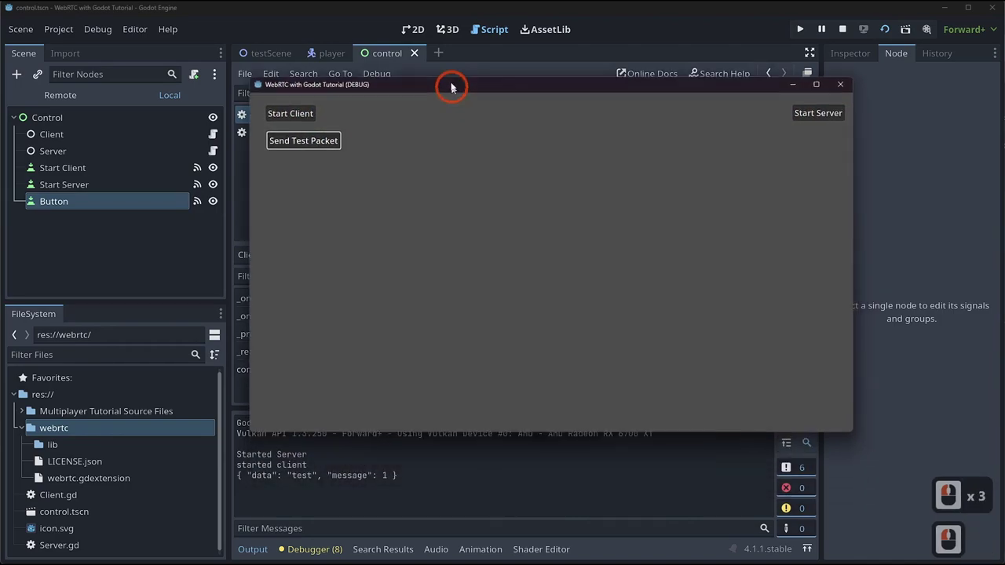
- Send a test packet, stop the game, and set Debug to run two instances at once
{"action": "left_click", "coordinate": [436, 116]}
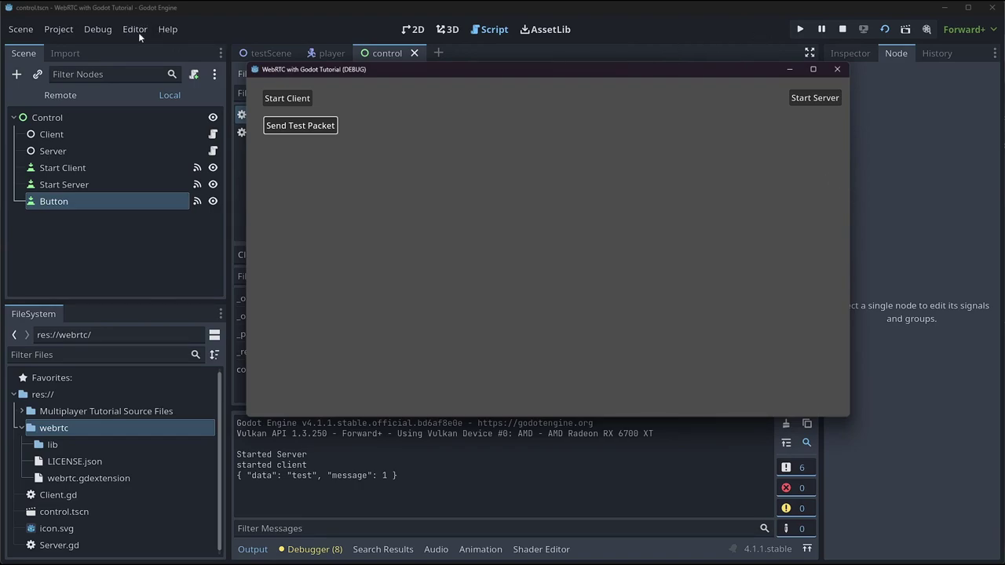
{"action": "left_click", "coordinate": [853, 34]}
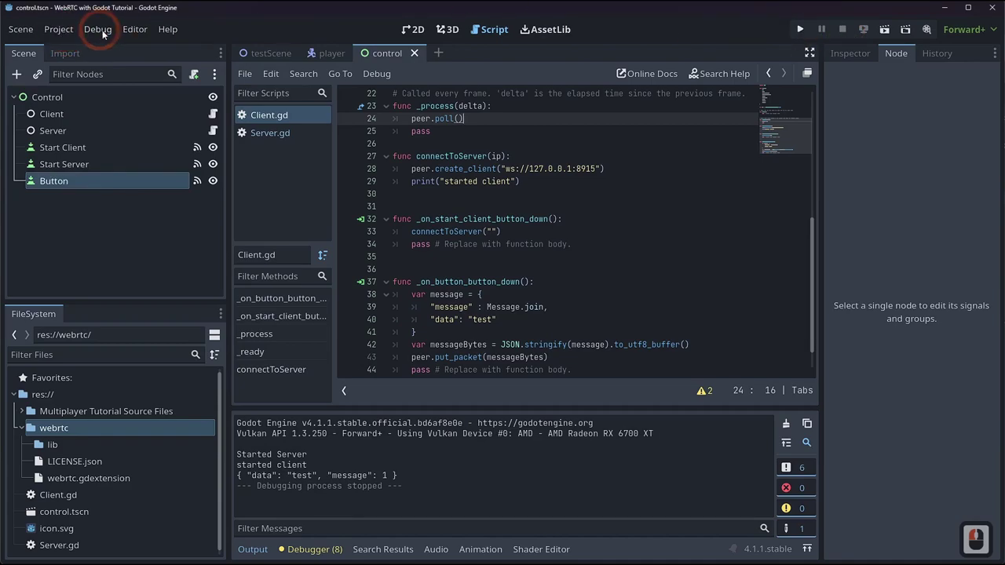
{"action": "left_click", "coordinate": [104, 35]}
{"action": "left_click", "coordinate": [114, 231]}
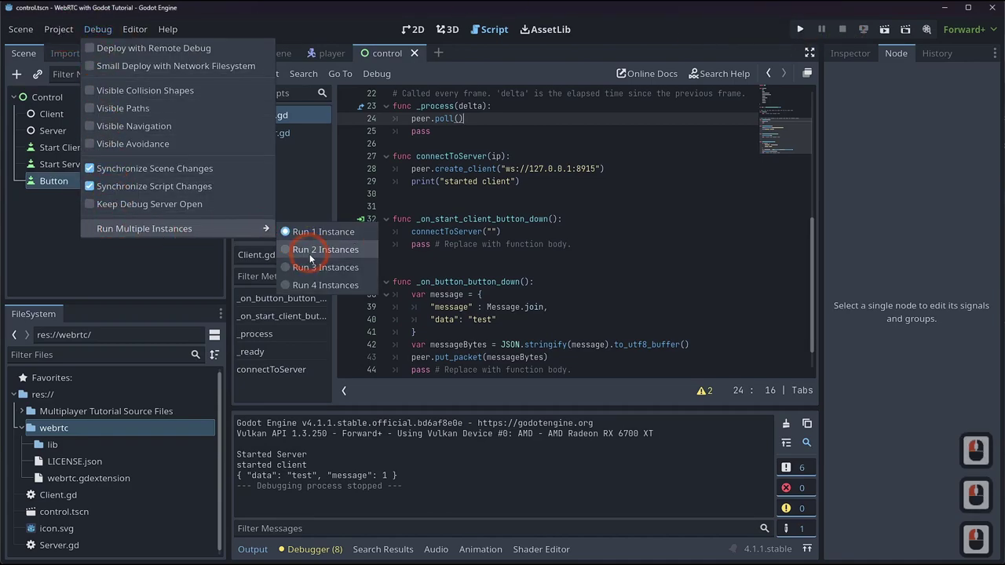
{"action": "left_click", "coordinate": [313, 259]}
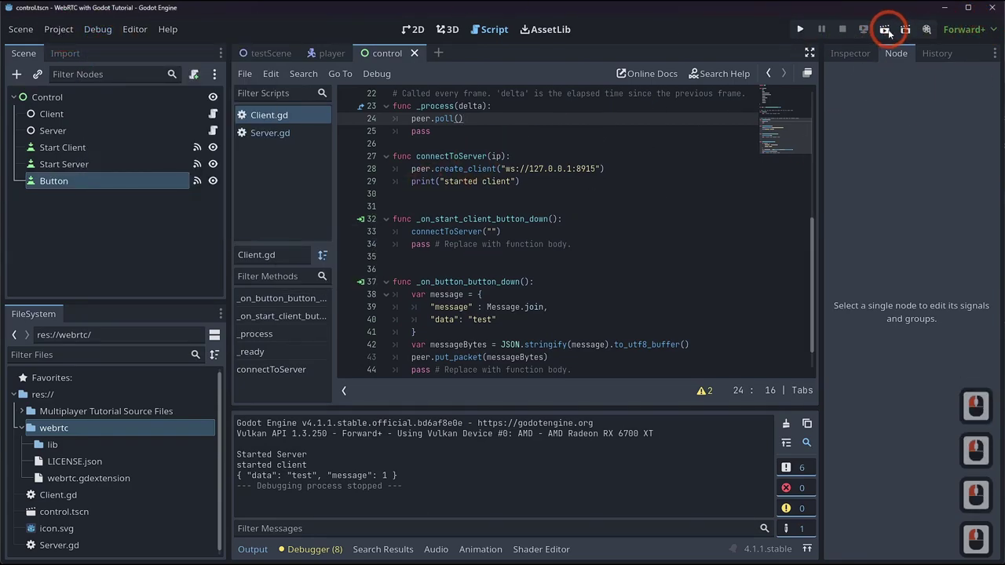
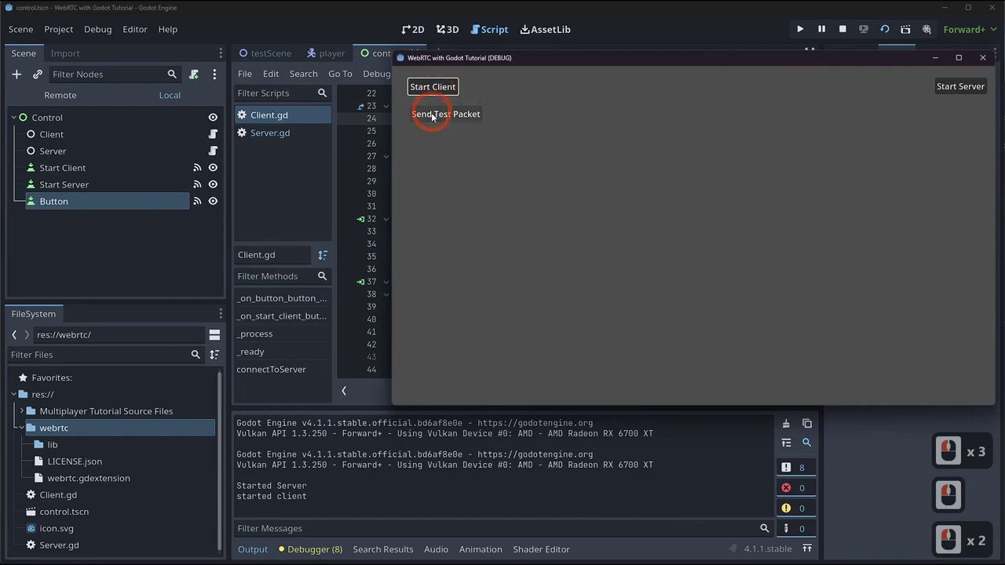
- Send another test packet so the server logs { "data": "test", "message": 1 }, then stop the game
{"action": "left_click", "coordinate": [434, 116]}
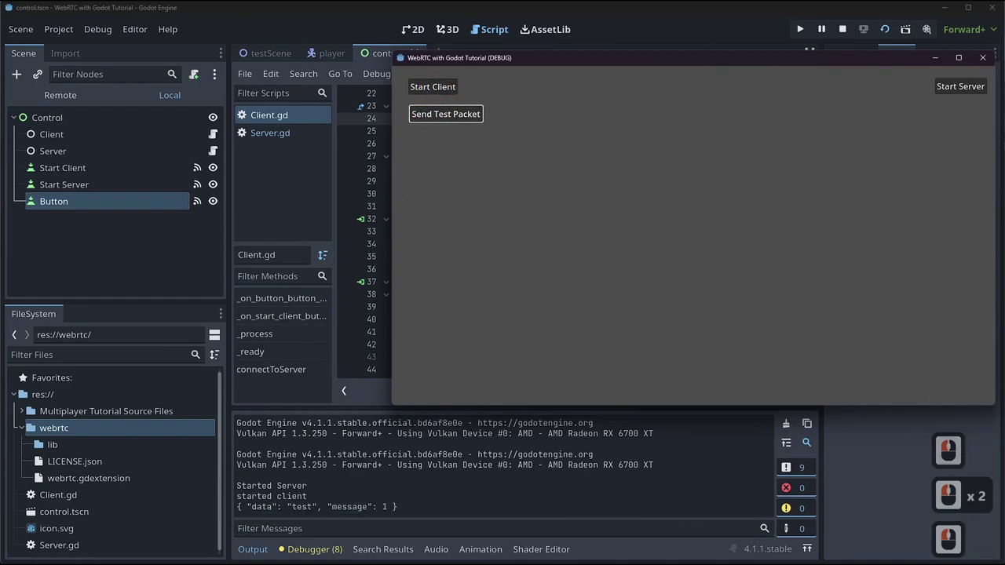
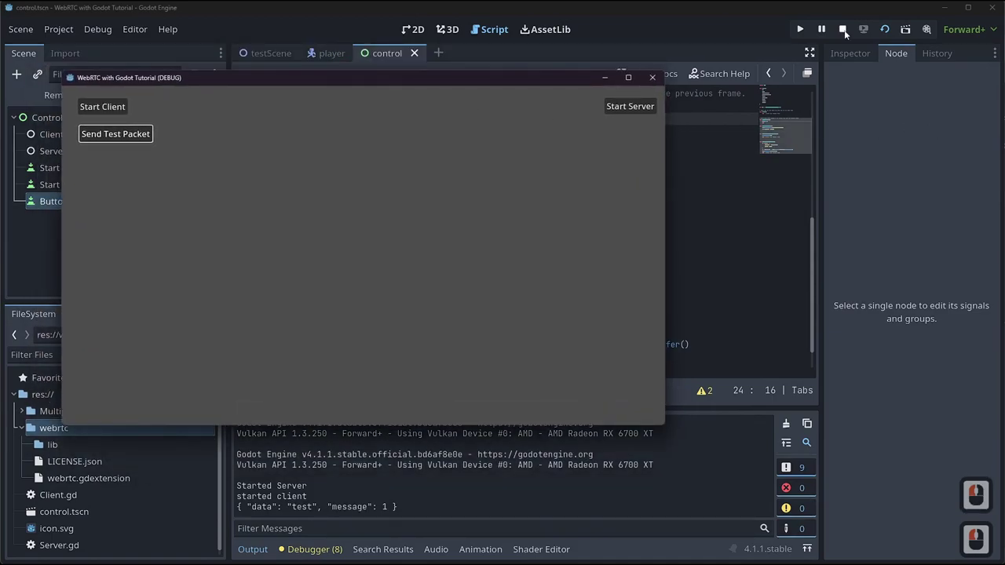
{"action": "left_click", "coordinate": [847, 34]}
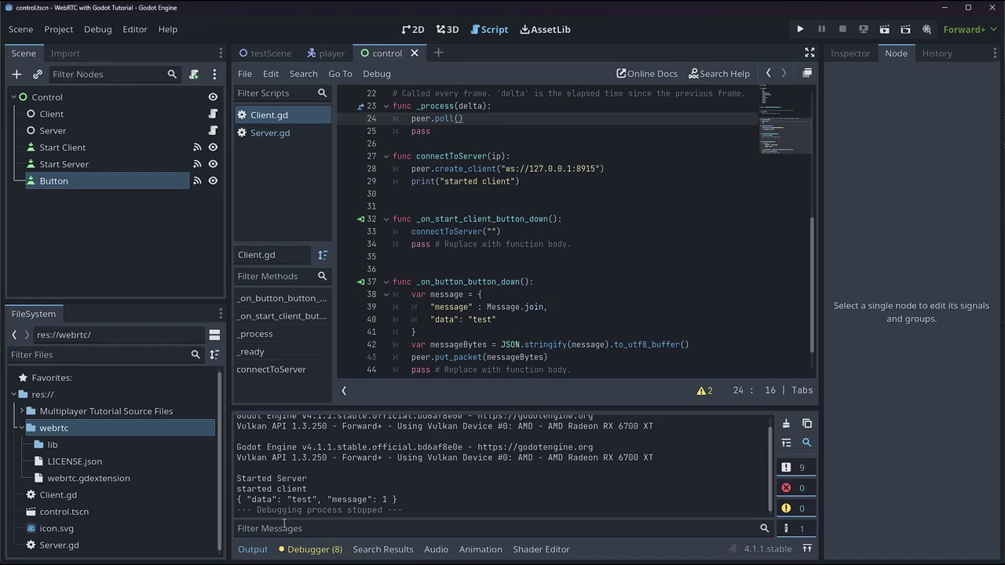
- Add a new Button under Control and place it below Start Server in the 2D scene
{"action": "left_click", "coordinate": [261, 553]}
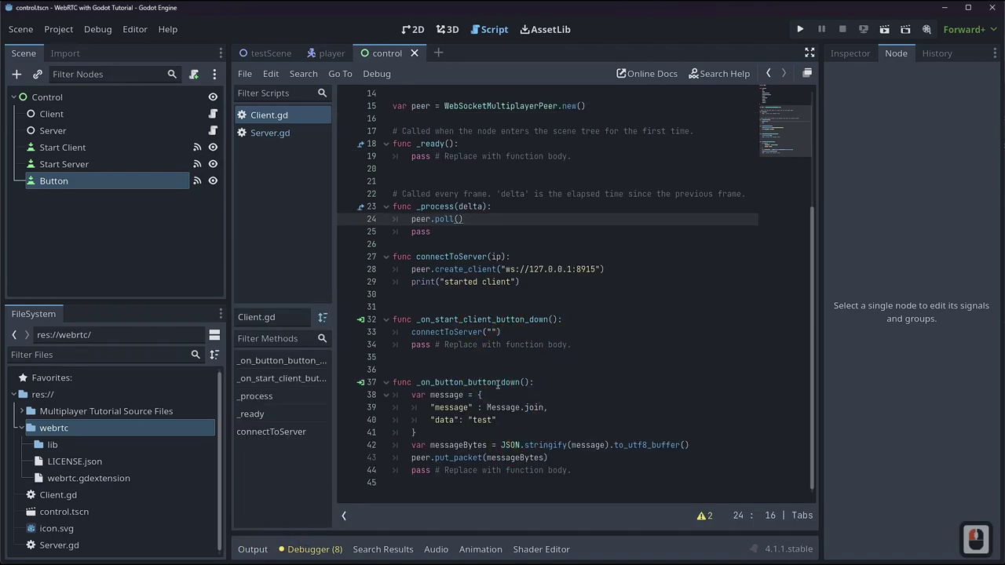
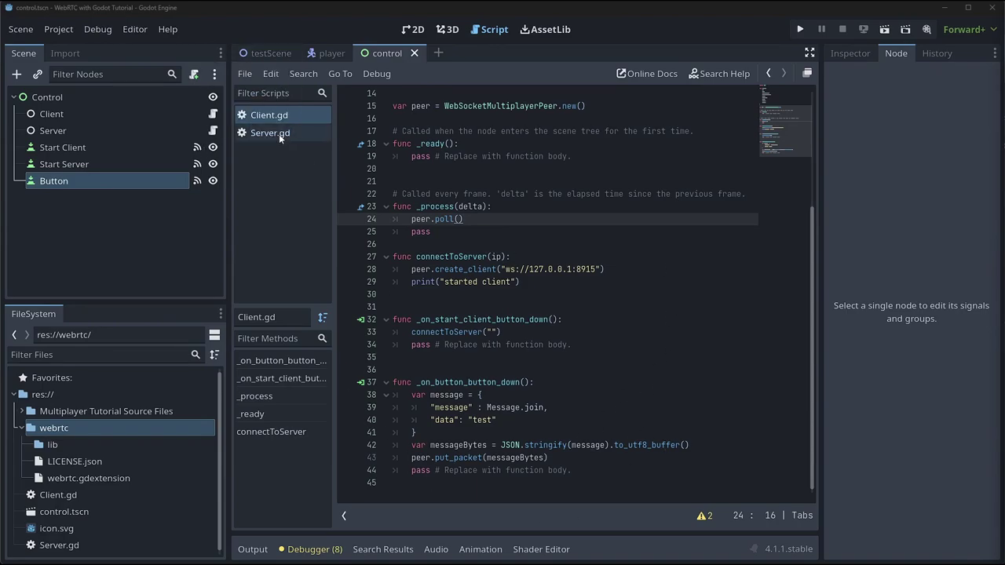
{"action": "left_click", "coordinate": [269, 122]}
{"action": "left_click", "coordinate": [426, 39]}
{"action": "right_click", "coordinate": [48, 99]}
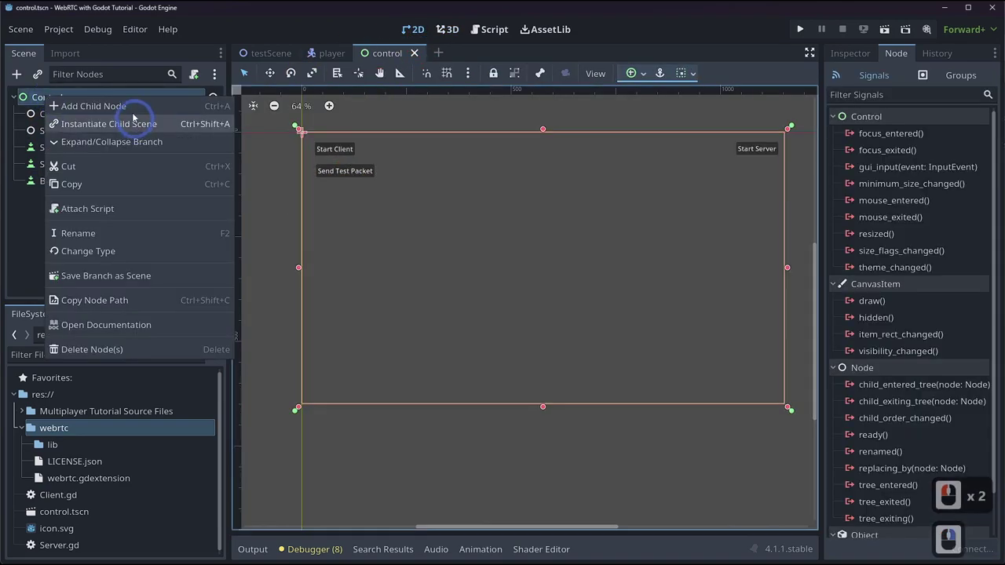
{"action": "left_click", "coordinate": [134, 114]}
{"action": "key", "text": "Return"}
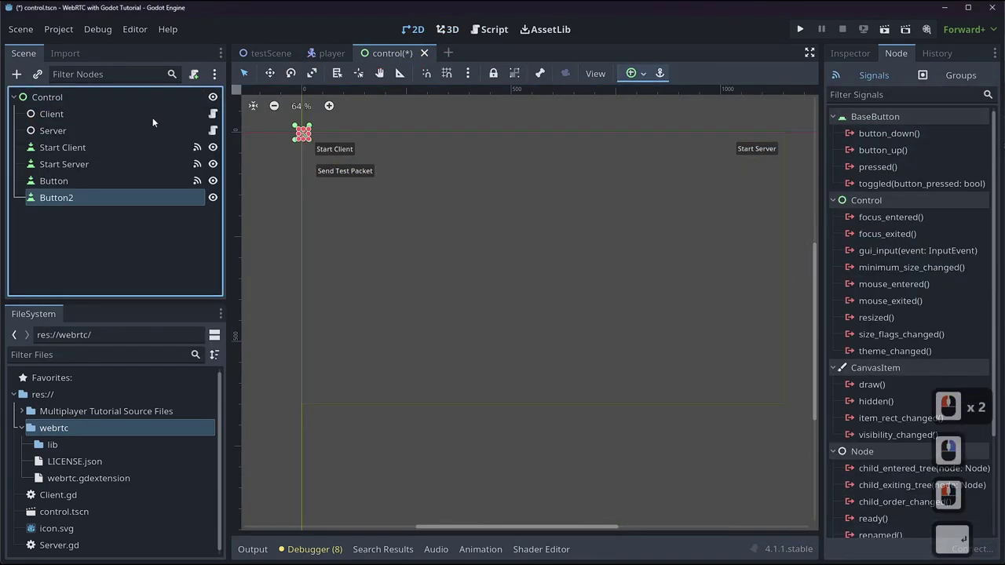
{"action": "left_click", "coordinate": [365, 156]}
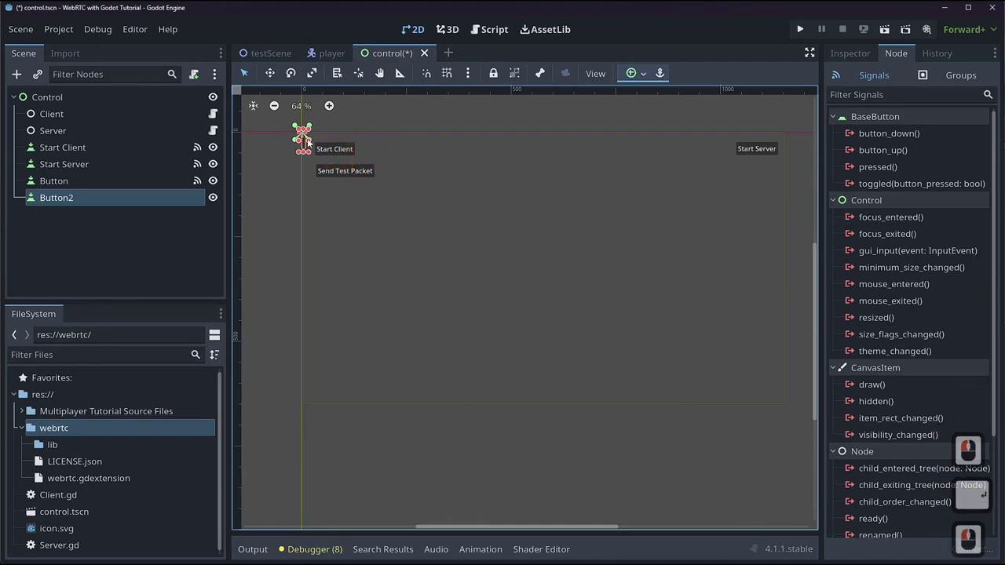
{"action": "left_click", "coordinate": [356, 137]}
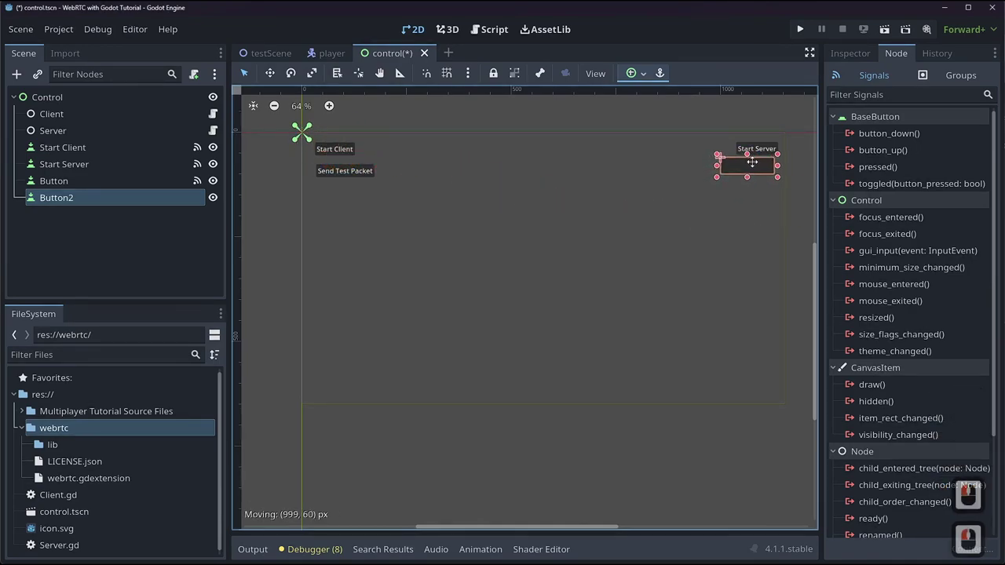
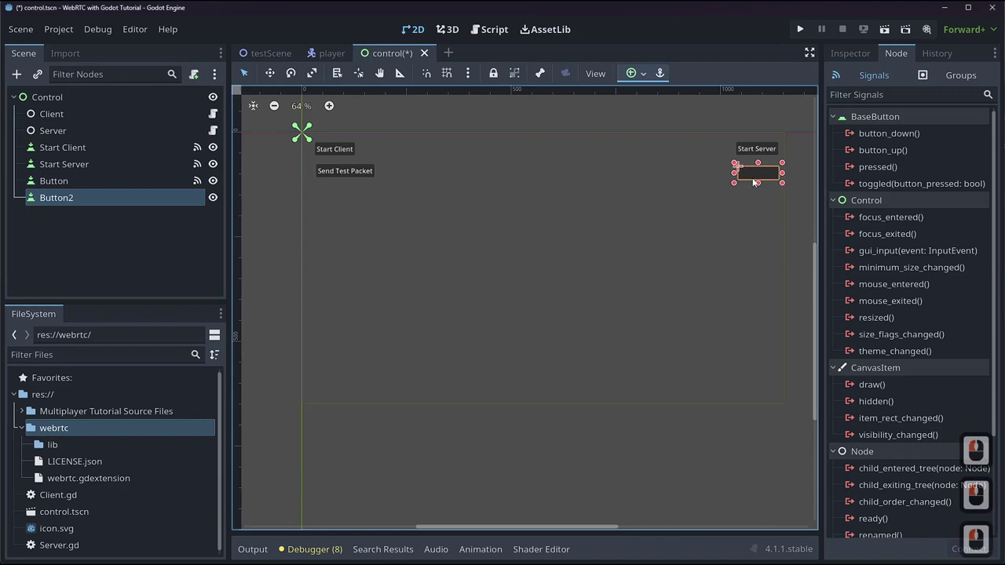
{"action": "left_click", "coordinate": [905, 136]}
- Connect the new button's button_down signal to a Server.gd handler
{"action": "double_click", "coordinate": [905, 136]}
{"action": "left_click", "coordinate": [967, 161]}
{"action": "left_click", "coordinate": [949, 139]}
{"action": "double_click", "coordinate": [949, 139]}
{"action": "double_click", "coordinate": [826, 294]}
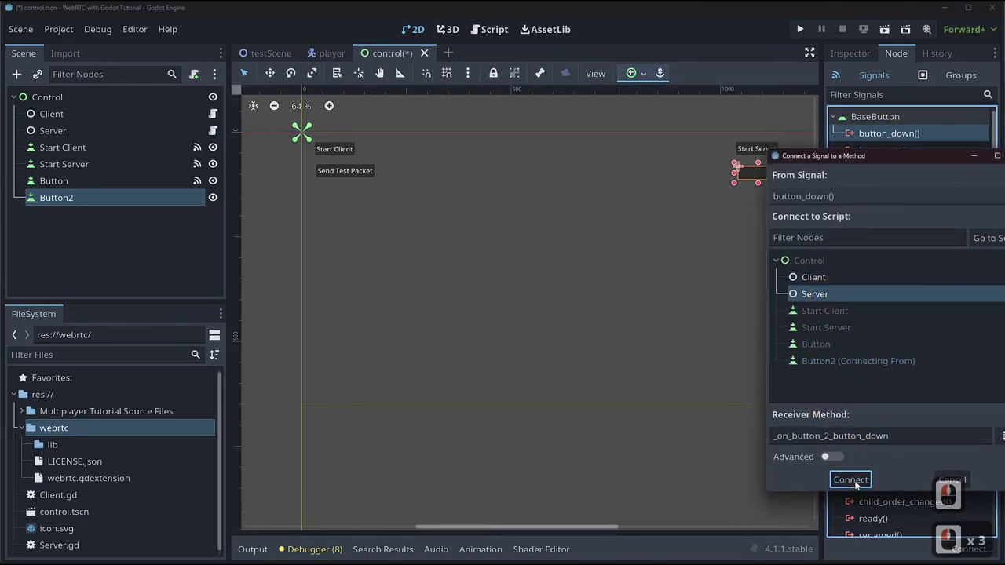
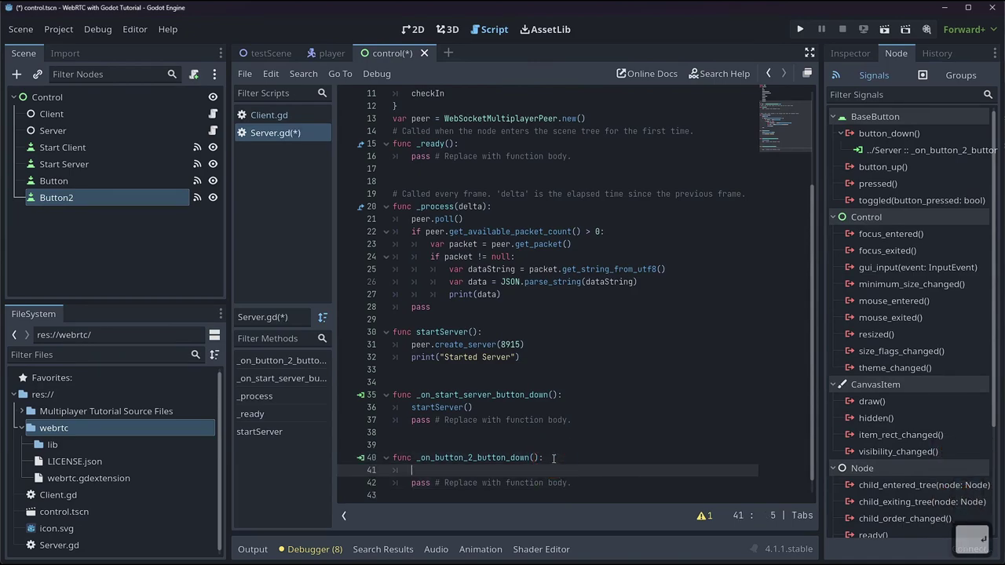
- Build a message dictionary with "message": Message.id and "data": "test" in the handler
{"action": "type", "text": "var message ="}
{"action": "key", "text": "Return"}
{"action": "type", "text": "essage"}
{"action": "key", "text": "Right"}
{"action": "type", "text": "sage"}
{"action": "key", "text": "Tab"}
{"action": "type", "text": "d,"}
{"action": "key", "text": "Return"}
{"action": "key", "text": "BackSpace"}
{"action": "key", "text": "BackSpace"}
{"action": "key", "text": "BackSpace"}
{"action": "key", "text": "Return"}
{"action": "key", "text": "Return"}
{"action": "key", "text": "Return"}
{"action": "type", "text": "ta"}
{"action": "key", "text": "BackSpace"}
{"action": "key", "text": "BackSpace"}
{"action": "key", "text": "BackSpace"}
{"action": "type", "text": "ata"}
{"action": "key", "text": "Right"}
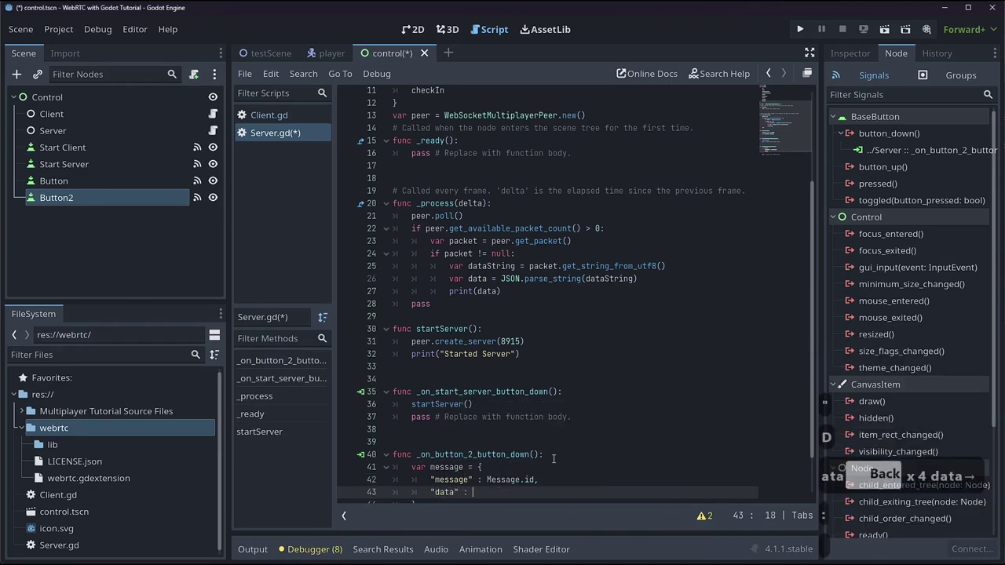
{"action": "type", "text": "est"}
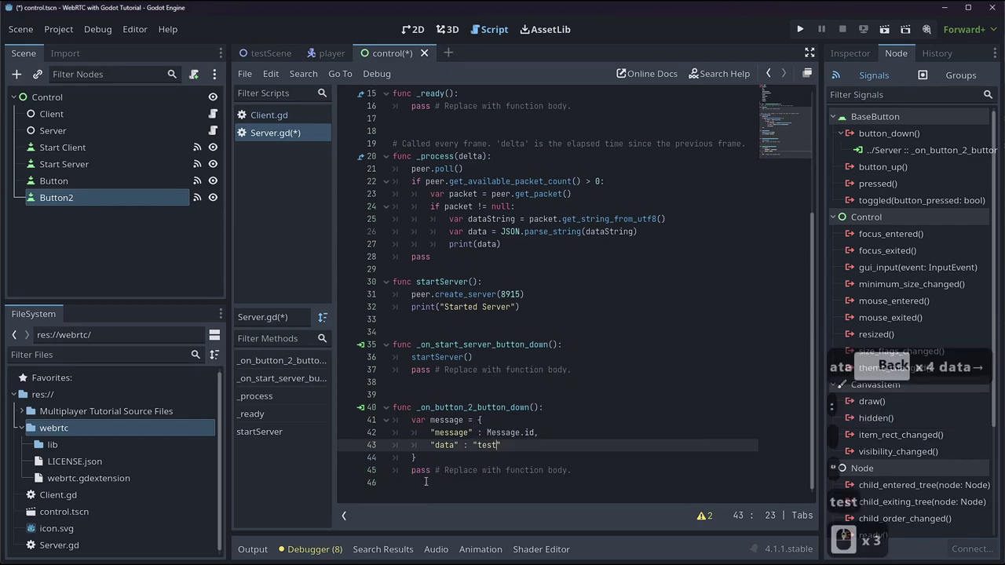
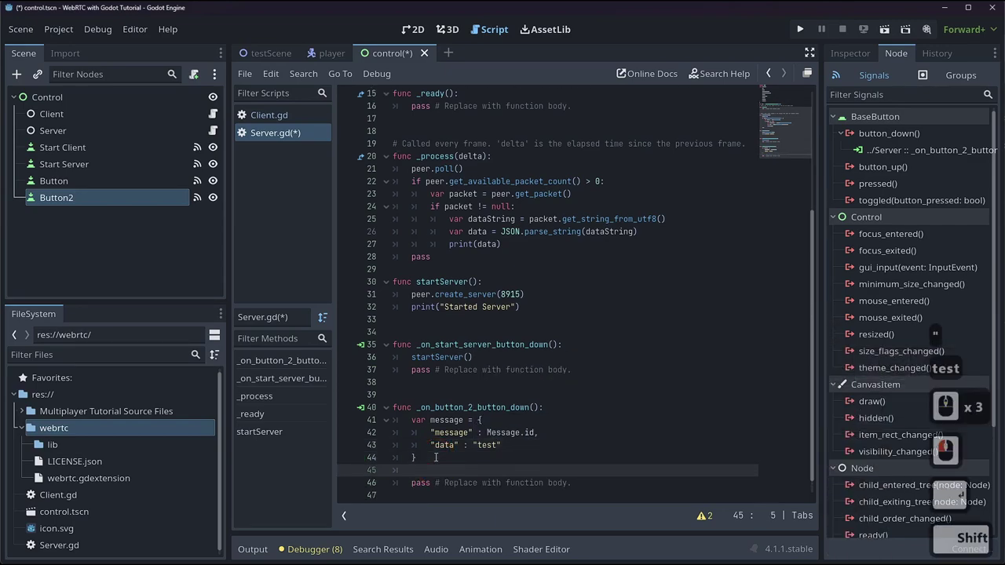
- Send it with peer.put_packet(JSON.stringify(message).to_utf8_buffer()), save Server.gd and run the project
{"action": "type", "text": "pe"}
{"action": "key", "text": "Tab"}
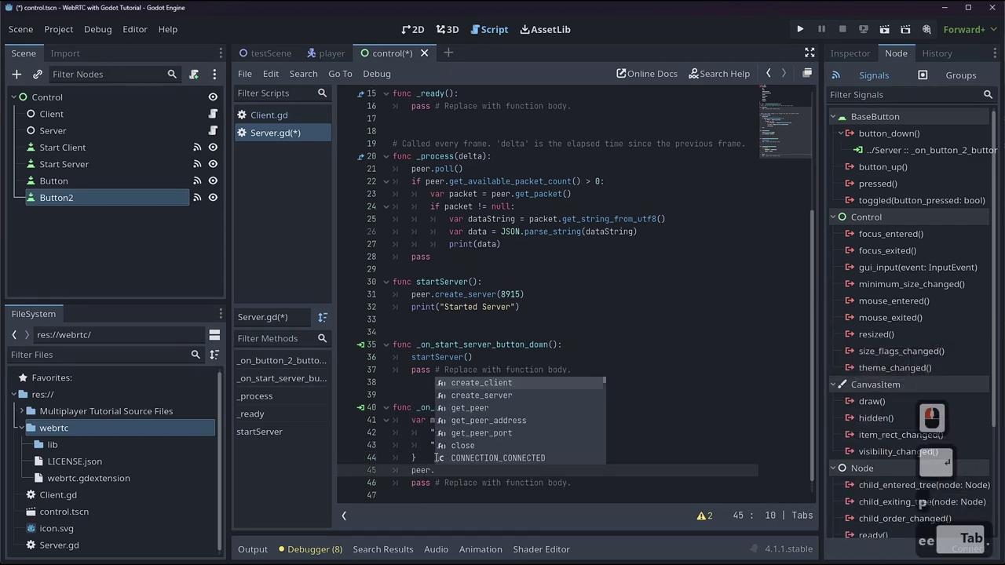
{"action": "type", "text": "end"}
{"action": "key", "text": "BackSpace"}
{"action": "type", "text": "t"}
{"action": "key", "text": "Tab"}
{"action": "key", "text": "BackSpace"}
{"action": "type", "text": "son"}
{"action": "key", "text": "Tab"}
{"action": "type", "text": "tr"}
{"action": "key", "text": "Tab"}
{"action": "type", "text": "ess Tab → .tu"}
{"action": "key", "text": "Down"}
{"action": "key", "text": "Tab"}
{"action": "key", "text": "ctrl+s"}
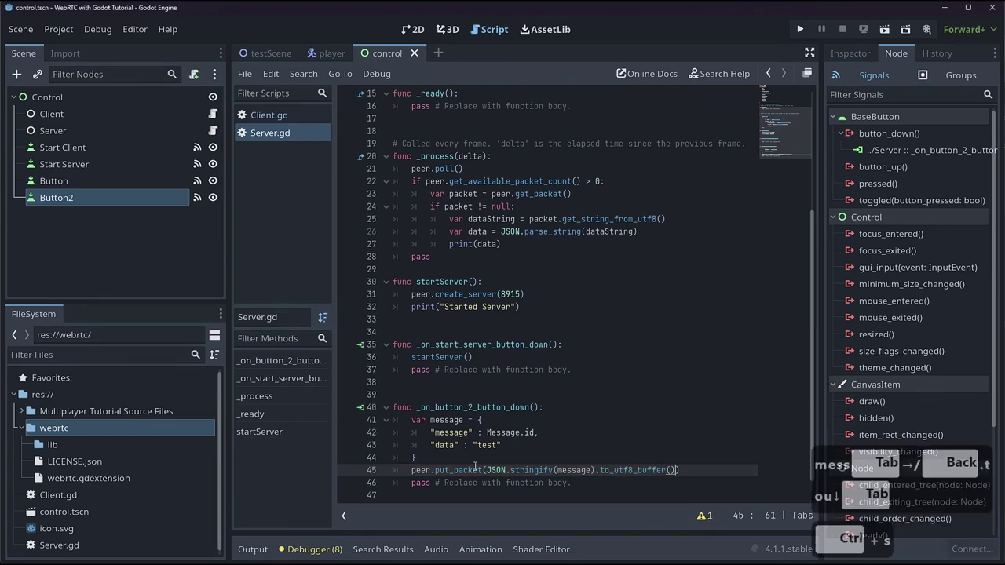
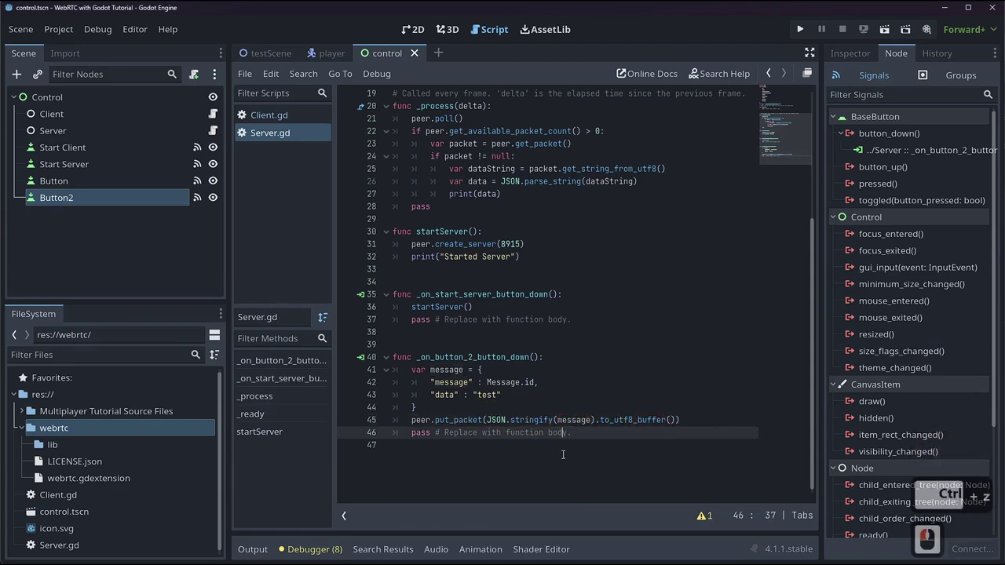
{"action": "key", "text": "ctrl+s"}
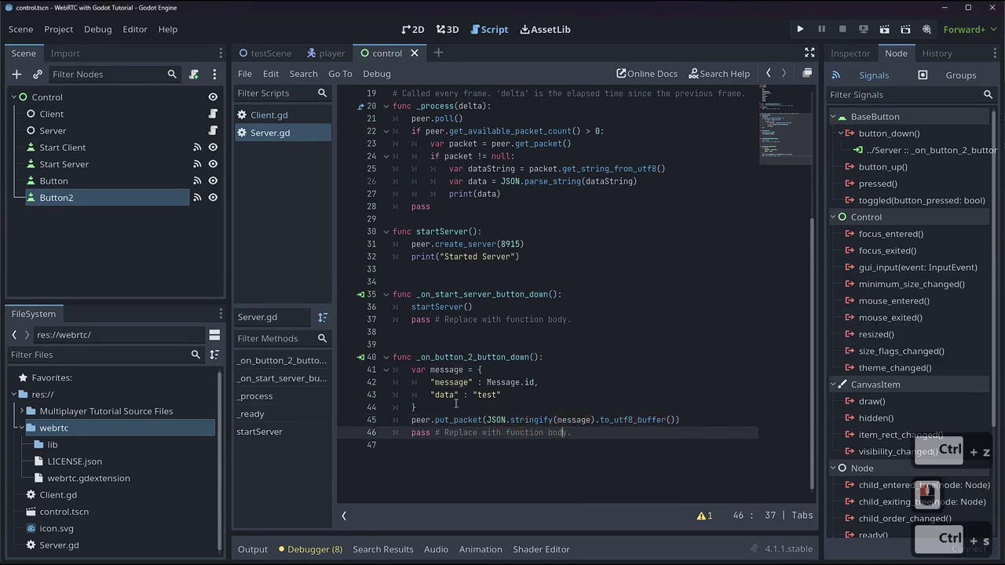
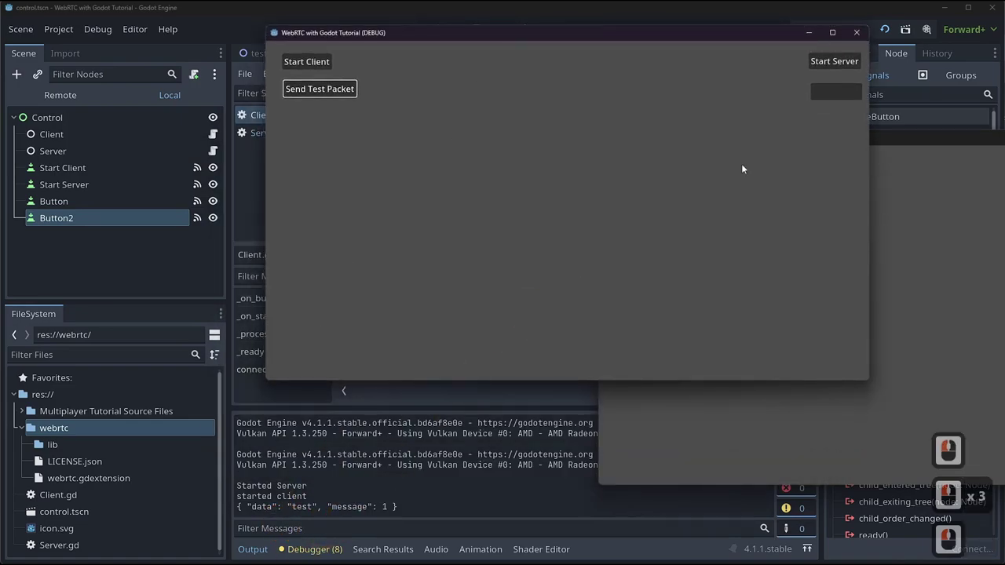
- Start a client and send several test packets logged as { "data": "test", "message": 0 }, then return to Server.gd
{"action": "left_click", "coordinate": [821, 93]}
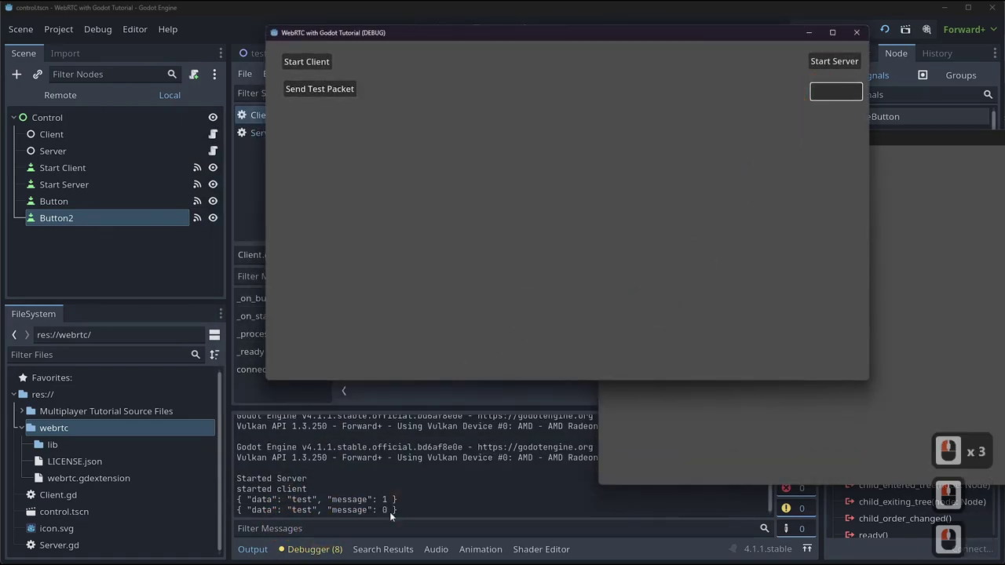
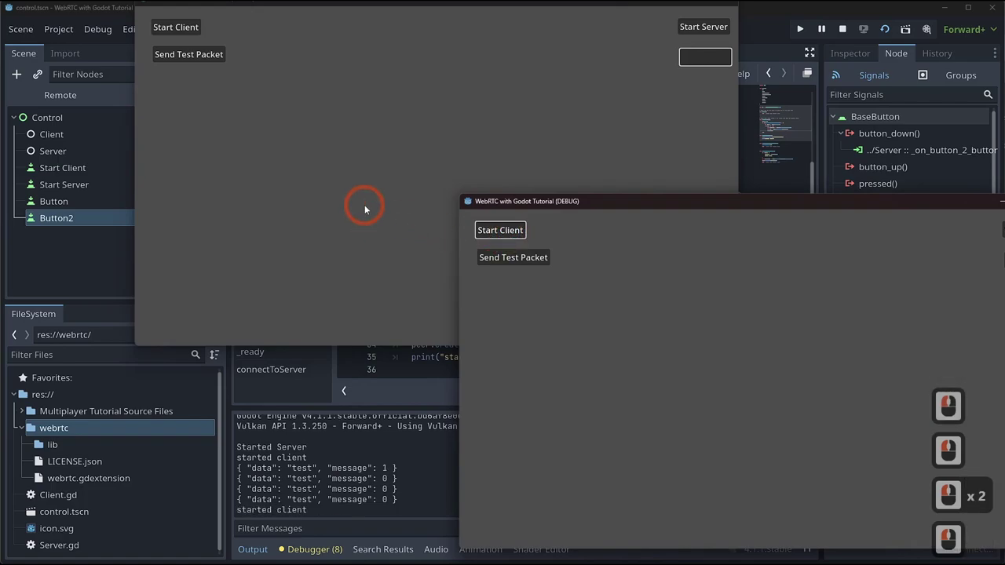
{"action": "left_click", "coordinate": [403, 196]}
{"action": "left_click", "coordinate": [704, 61]}
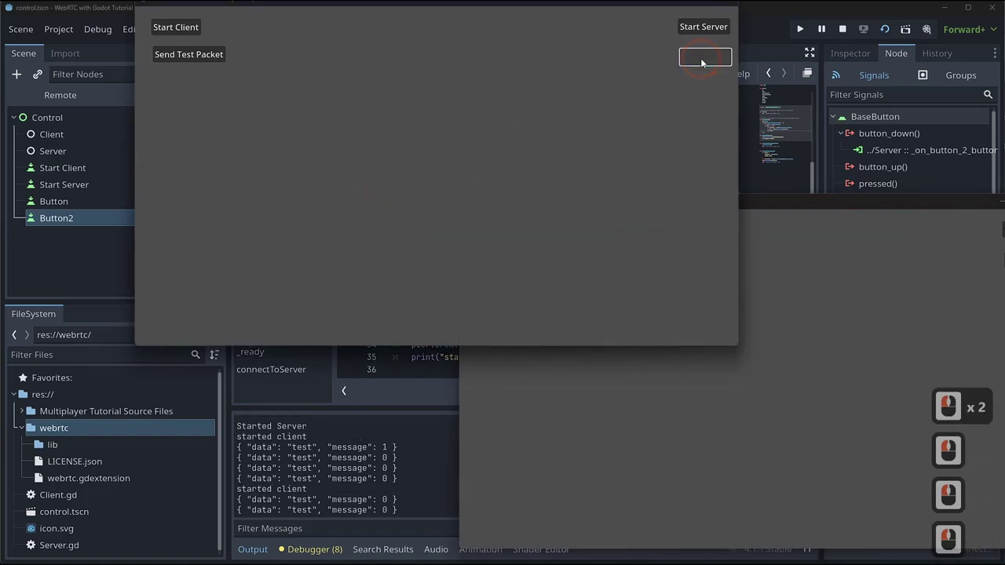
{"action": "left_click", "coordinate": [705, 62]}
{"action": "double_click", "coordinate": [705, 61]}
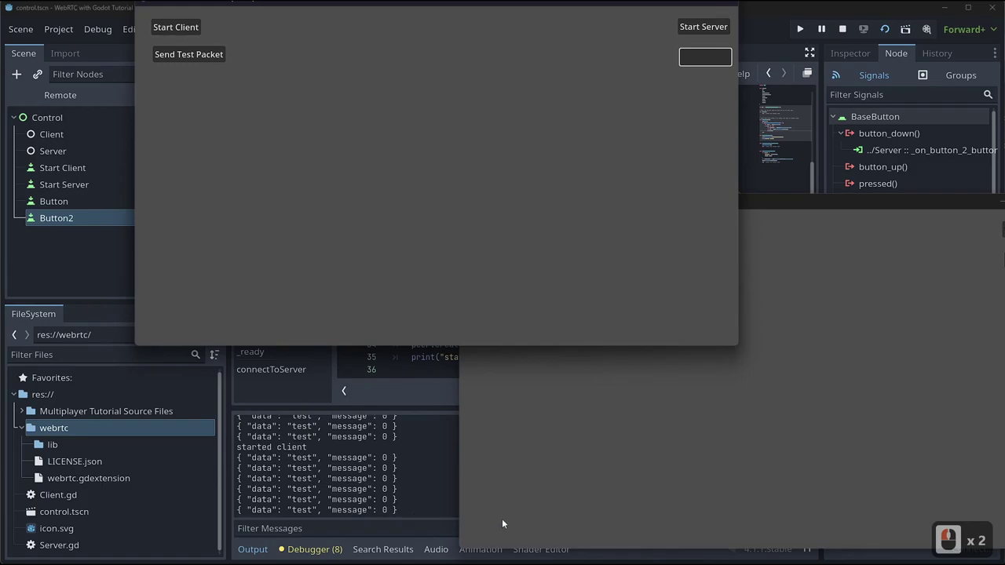
{"action": "left_click", "coordinate": [583, 490]}
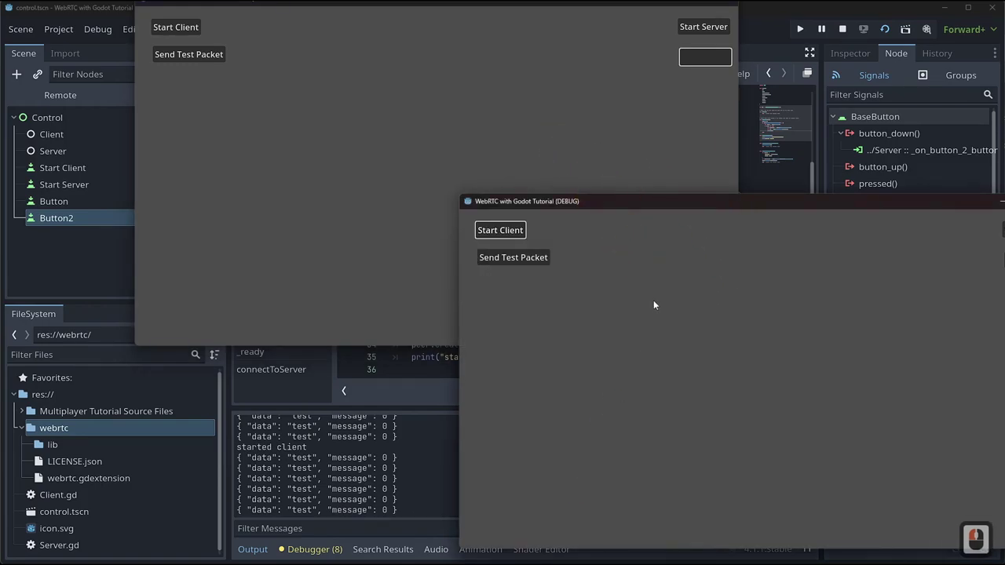
{"action": "left_click", "coordinate": [422, 387]}
{"action": "left_click", "coordinate": [265, 141]}
- Connect the server peer's peer_connected and peer_disconnected signals to handlers in _ready
{"action": "scroll", "scroll_direction": "down", "scroll_amount": 3}
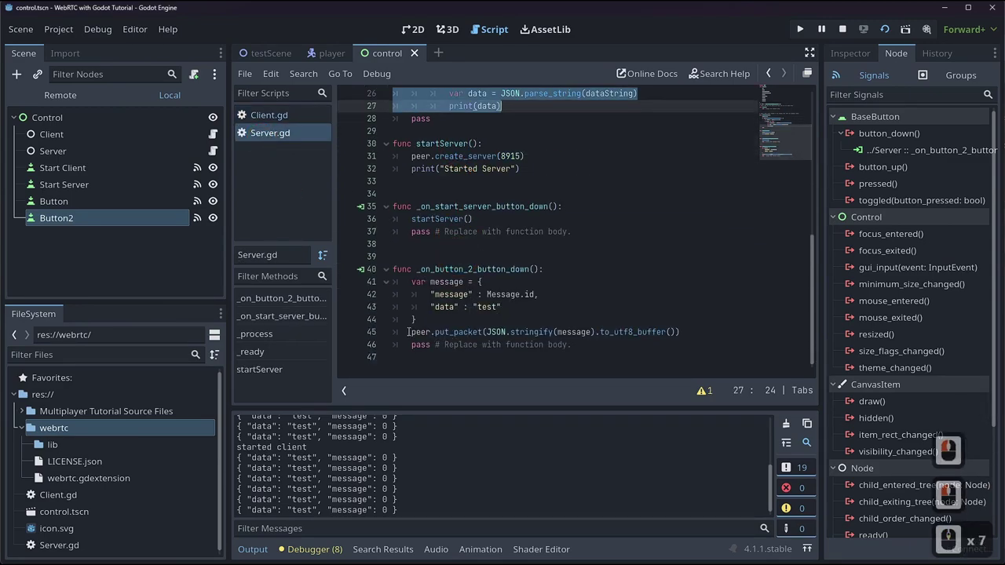
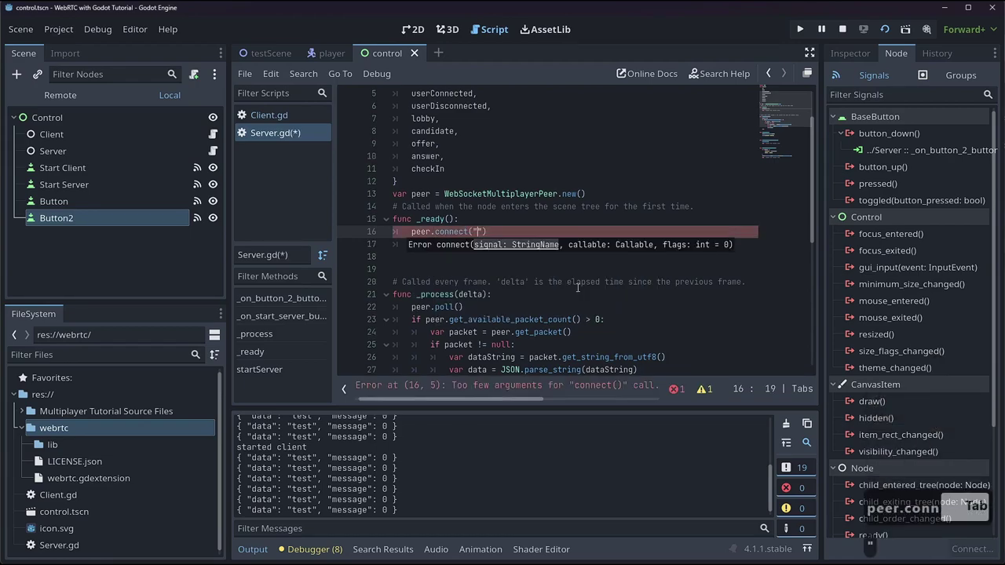
{"action": "type", "text": "eer"}
{"action": "key", "text": "BackSpace"}
{"action": "type", "text": "onnected"}
{"action": "key", "text": "Right"}
{"action": "key", "text": "BackSpace"}
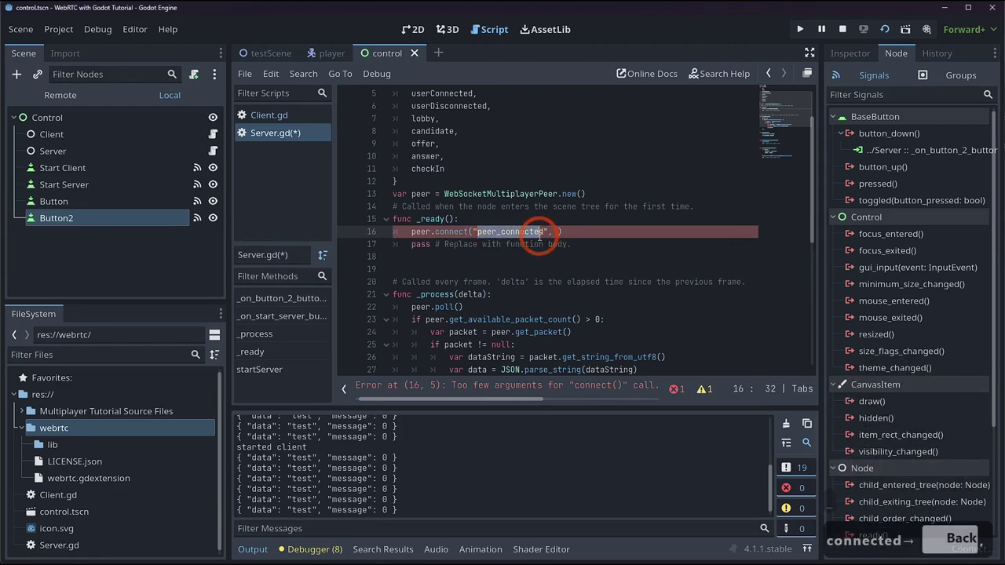
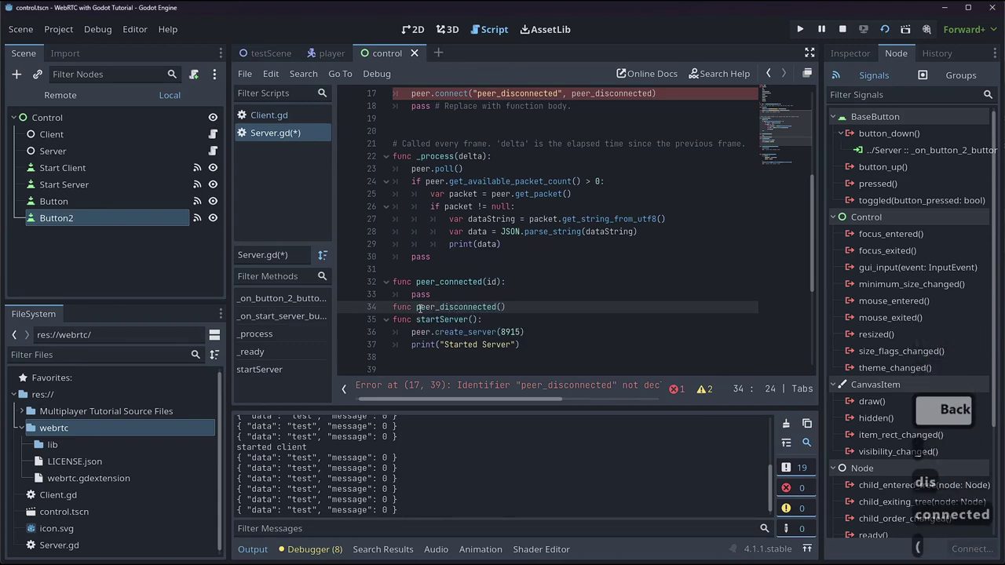
- Define empty peer_connected and peer_disconnected handler functions taking an id parameter
{"action": "type", "text": "d"}
{"action": "key", "text": "Right"}
{"action": "key", "text": "shift+Return"}
{"action": "type", "text": "s"}
{"action": "key", "text": "Return"}
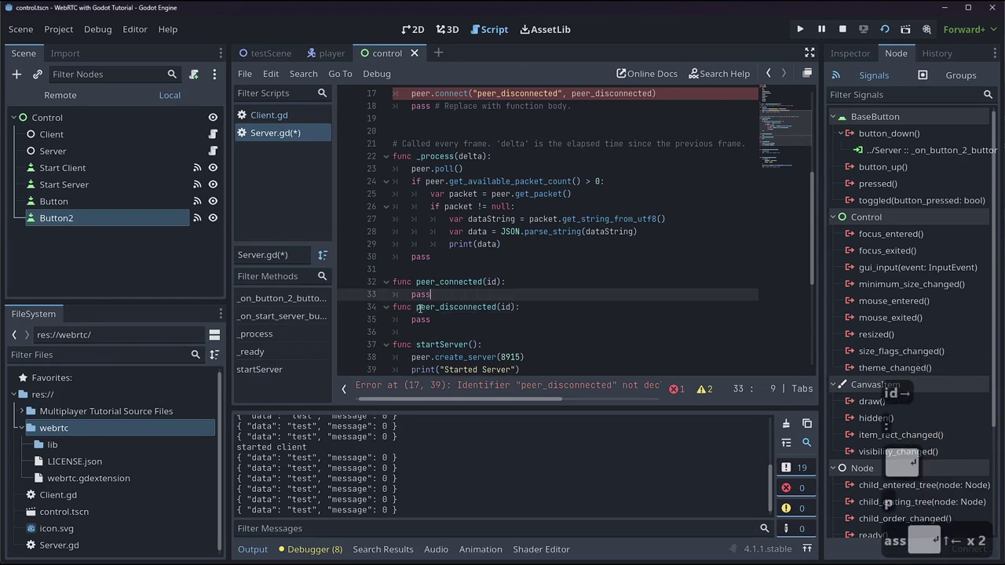
{"action": "key", "text": "Return"}
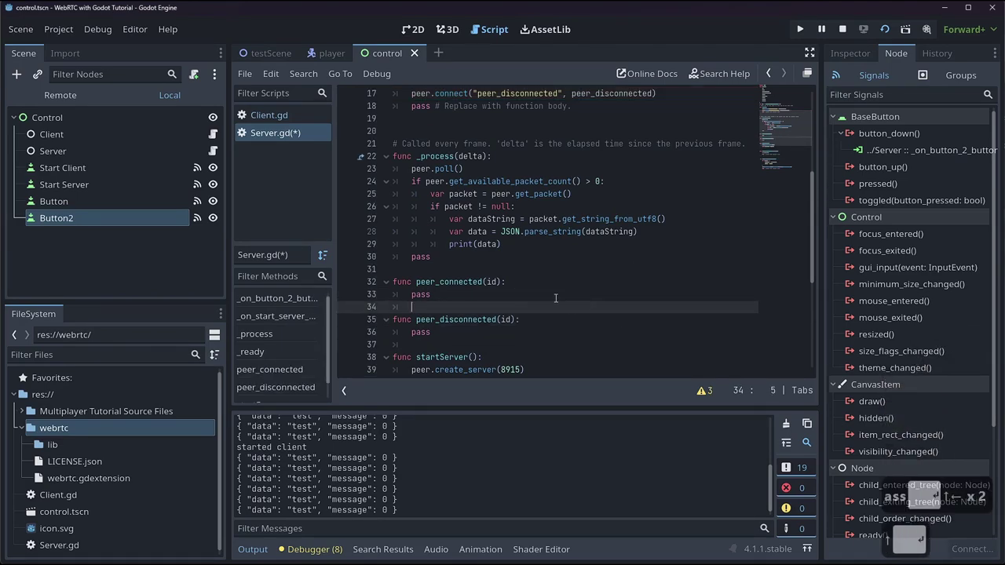
{"action": "key", "text": "Return"}
{"action": "key", "text": "Return"}
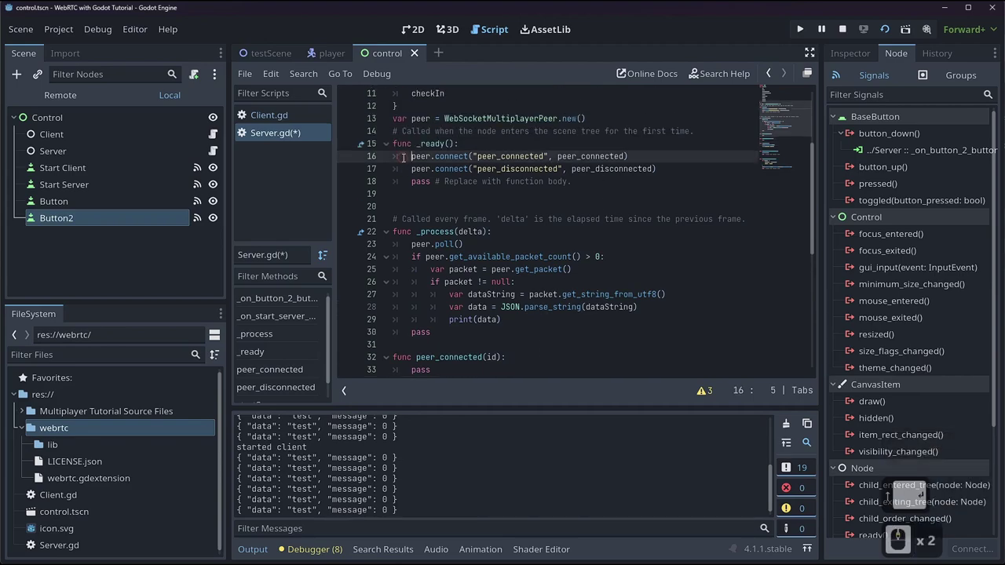
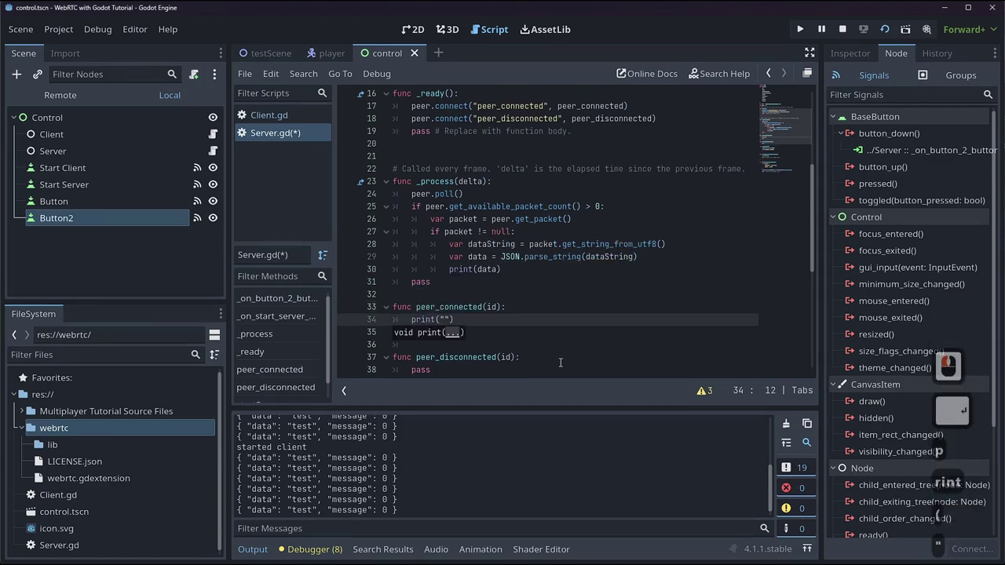
- In peer_connected, print "Peer Connected: " plus str(id)
{"action": "type", "text": "ernnected"}
{"action": "key", "text": "BackSpace"}
{"action": "key", "text": "Right"}
{"action": "type", "text": "tr"}
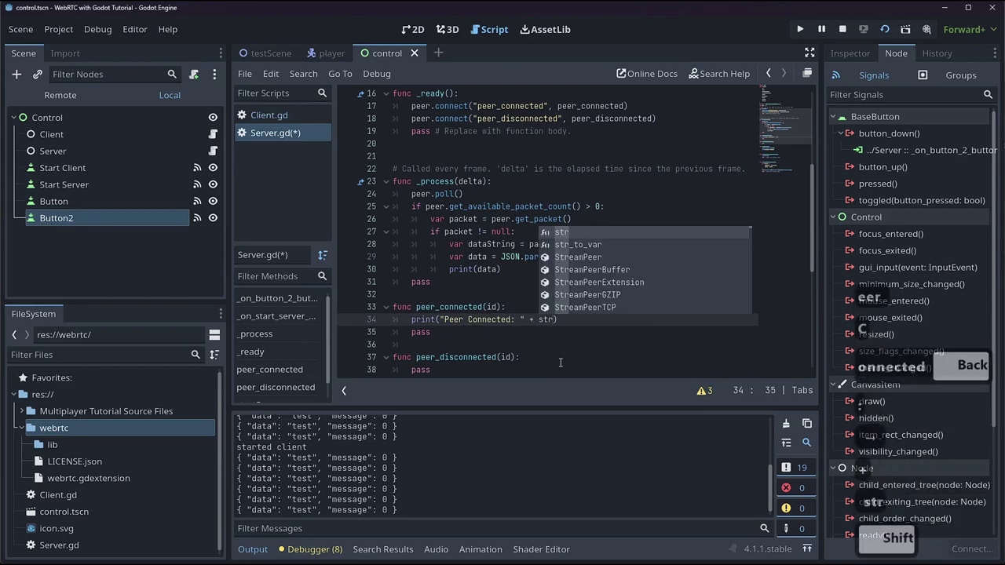
{"action": "type", "text": "d"}
{"action": "key", "text": "BackSpace"}
{"action": "key", "text": "BackSpace"}
{"action": "key", "text": "Right"}
{"action": "key", "text": "Right"}
{"action": "key", "text": "Return"}
- Store users[id] as a dictionary holding "id": id
{"action": "type", "text": "sers"}
{"action": "type", "text": "] ← ↓"}
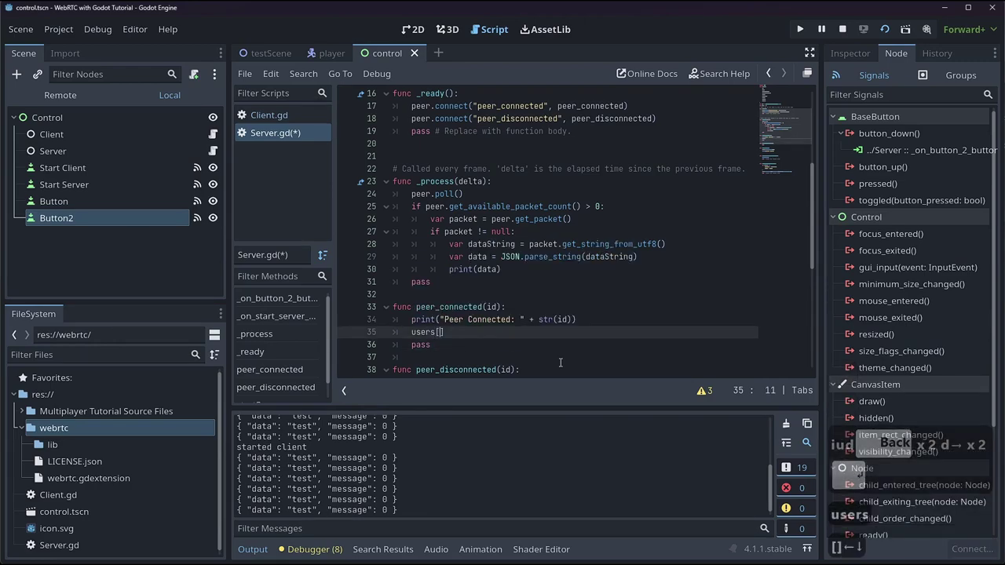
{"action": "type", "text": "d"}
{"action": "key", "text": "Right"}
{"action": "type", "text": "="}
{"action": "key", "text": "shift+Return"}
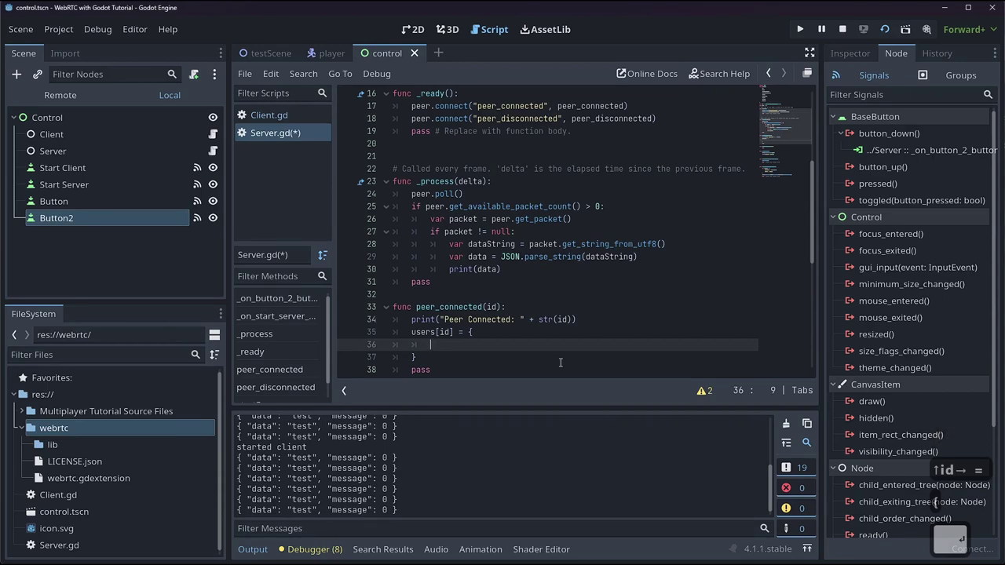
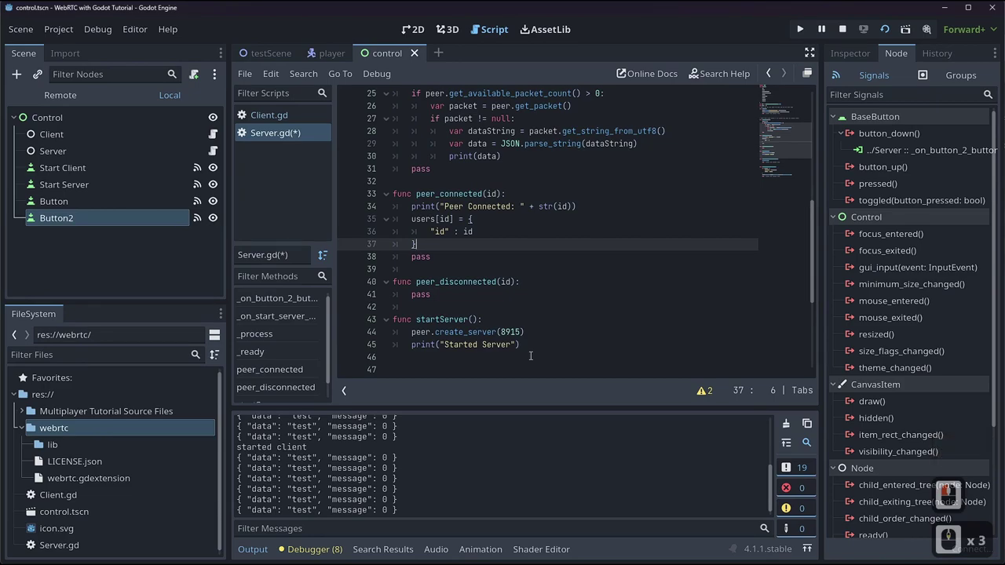
{"action": "key", "text": "Return"}
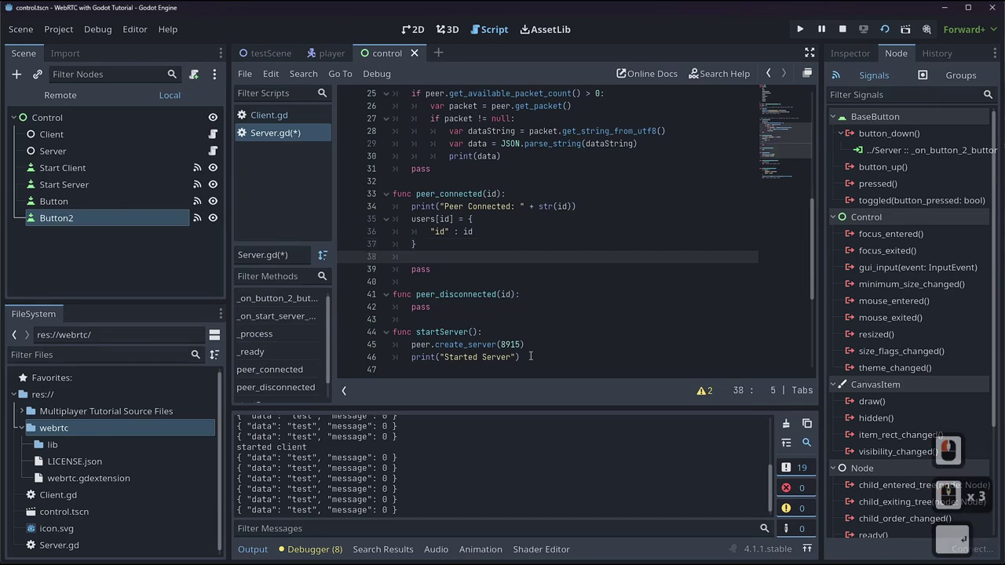
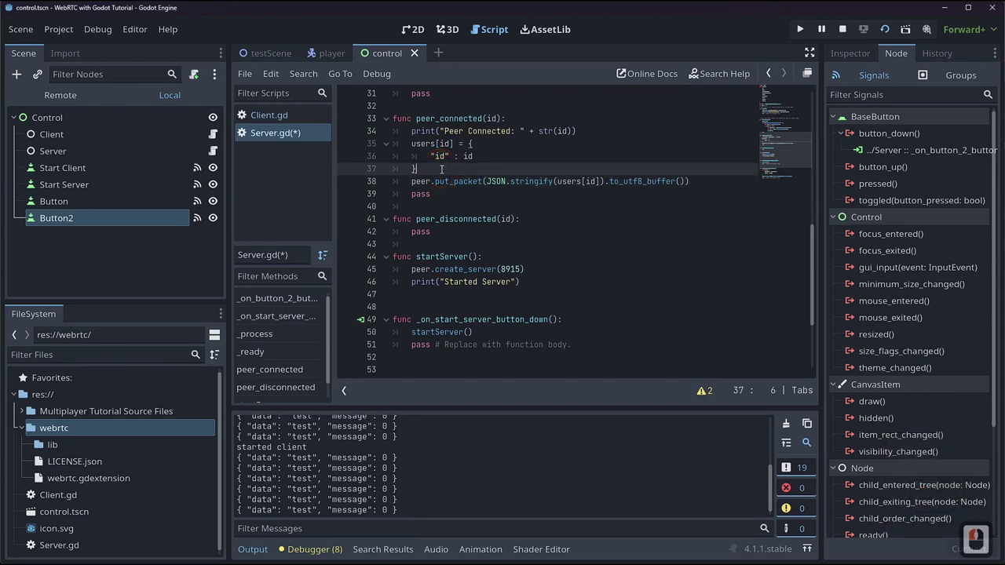
- Send users[id] as a JSON packet to only that peer via peer.get_peer(id).put_packet
{"action": "scroll", "scroll_direction": "down", "scroll_amount": 3}
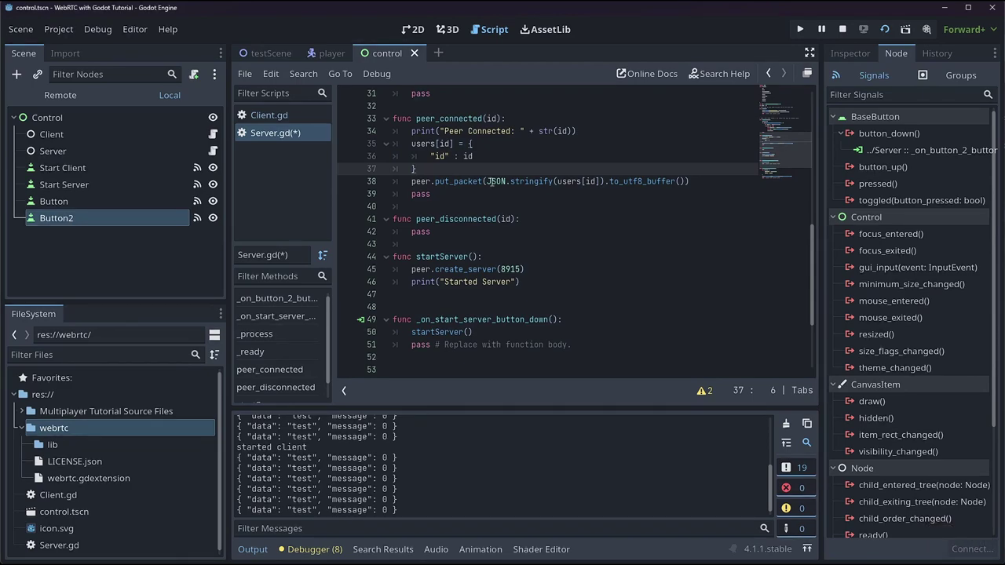
{"action": "key", "text": "Return"}
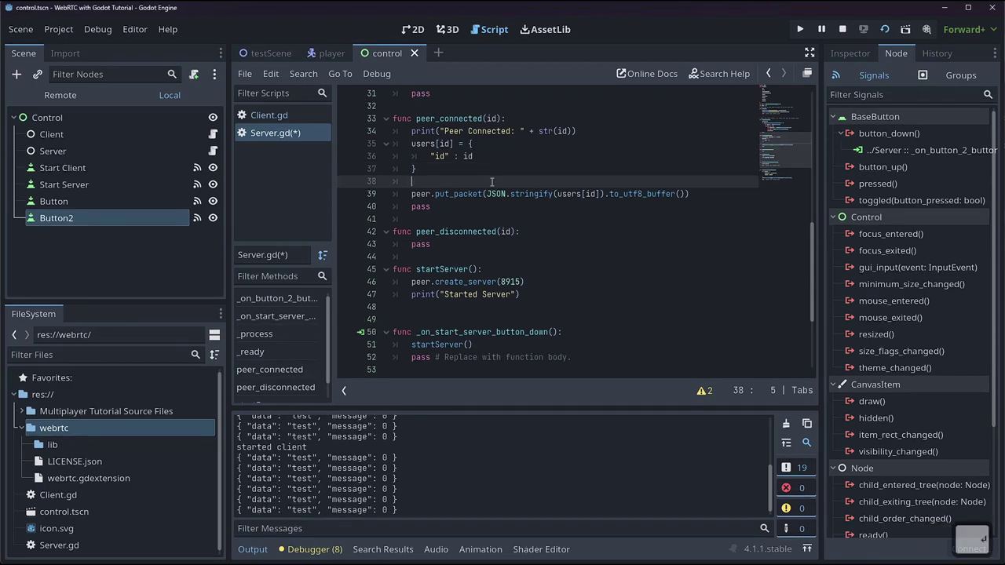
{"action": "type", "text": "peer"}
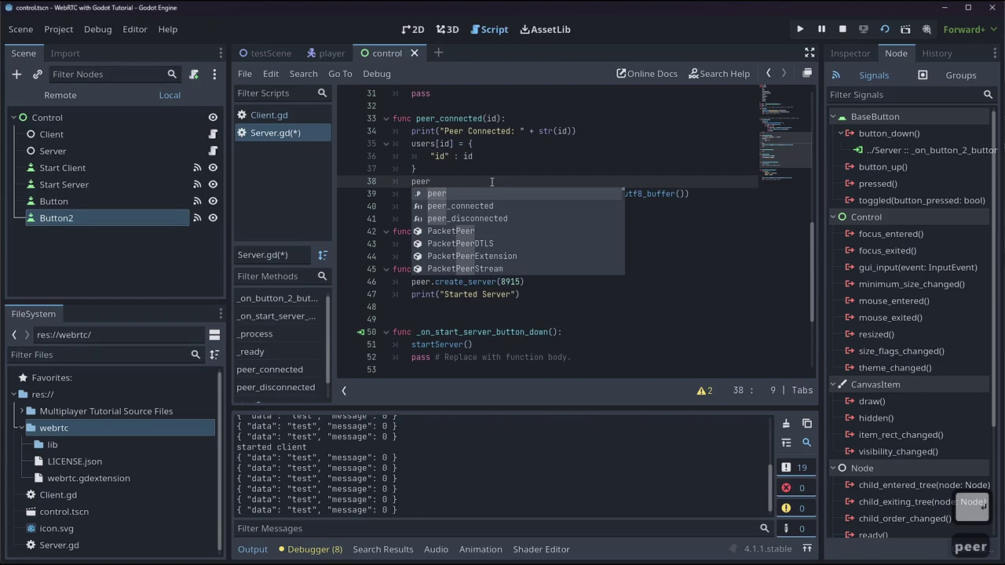
{"action": "type", "text": "etp"}
{"action": "key", "text": "Tab"}
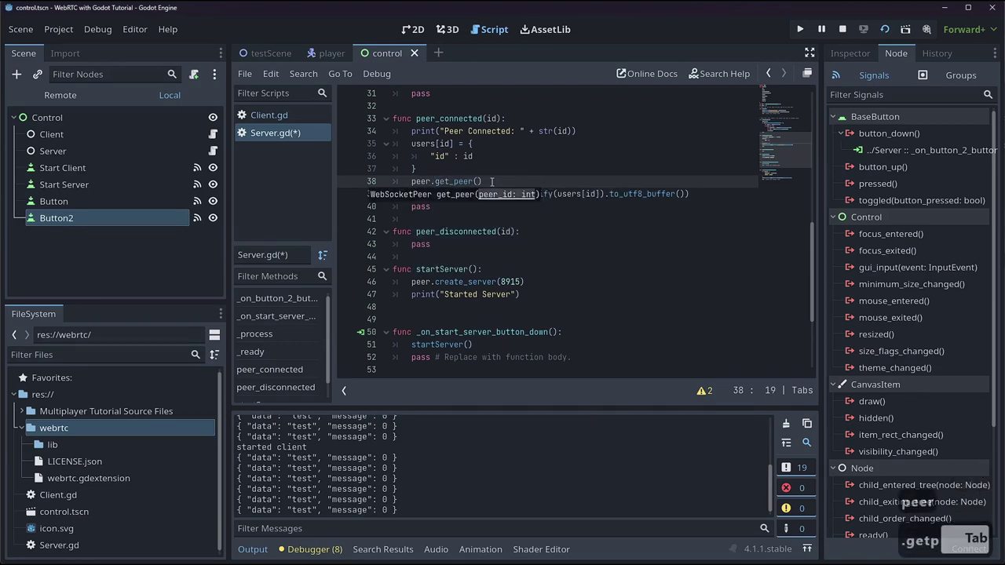
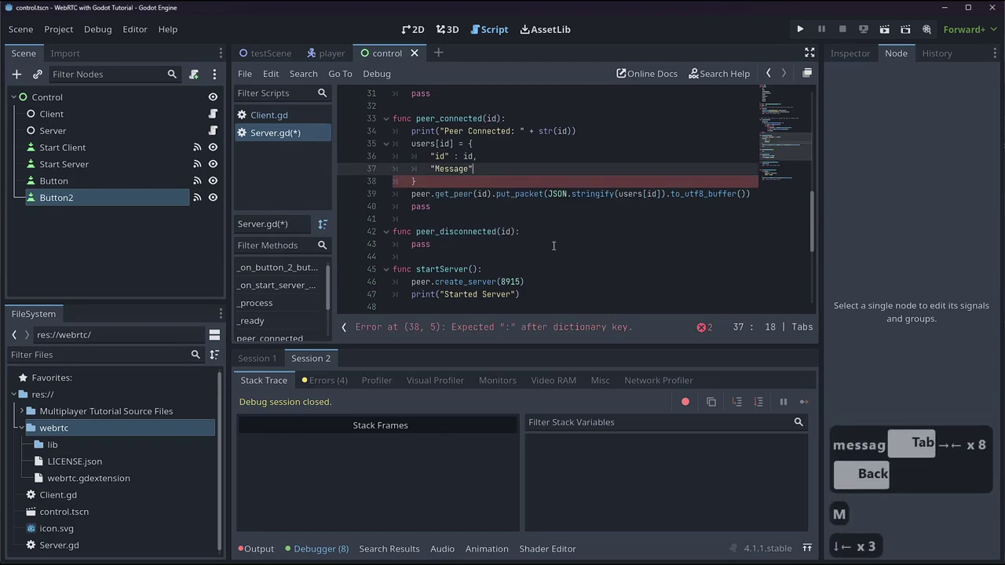
- Add a "message": Message.id key to the users[id] entry
{"action": "key", "text": "Left"}
{"action": "key", "text": "Left"}
{"action": "key", "text": "Left"}
{"action": "key", "text": "Left"}
{"action": "key", "text": "BackSpace"}
{"action": "key", "text": "Right"}
{"action": "key", "text": "Right"}
{"action": "key", "text": "Right"}
{"action": "type", "text": "essag Tab →←:messa"}
{"action": "key", "text": "Left"}
{"action": "key", "text": "BackSpace"}
{"action": "key", "text": "Tab"}
{"action": "type", "text": "id"}
{"action": "key", "text": "Tab"}
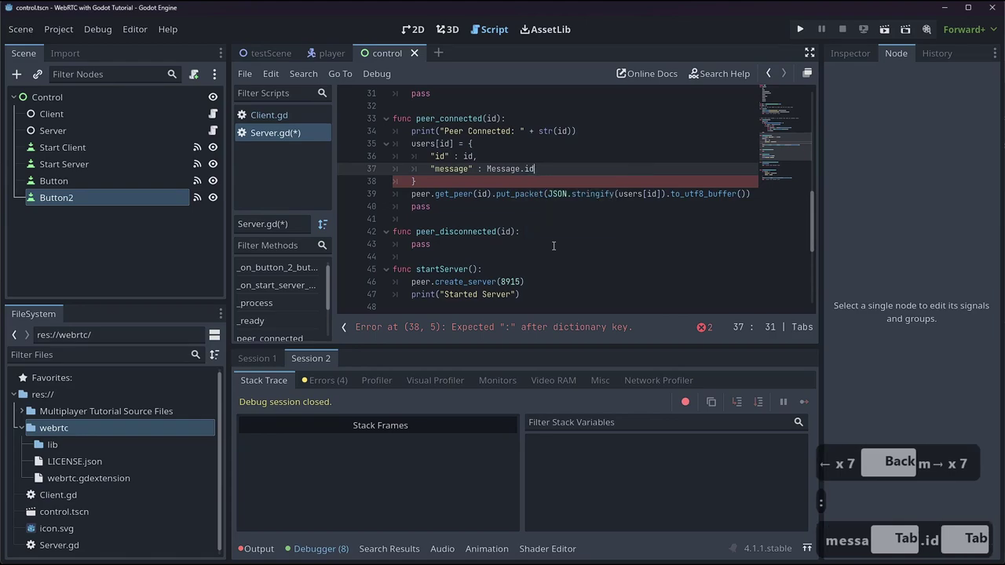
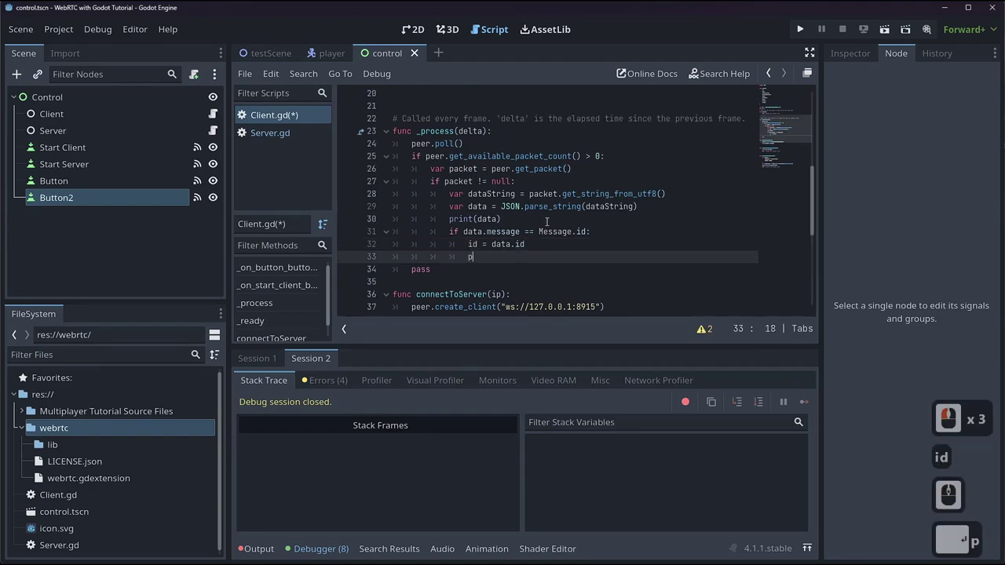
- In Client.gd, print "My id is " plus str(id) and save
{"action": "type", "text": "rint"}
{"action": "key", "text": "BackSpace"}
{"action": "key", "text": "Return"}
{"action": "type", "text": "id"}
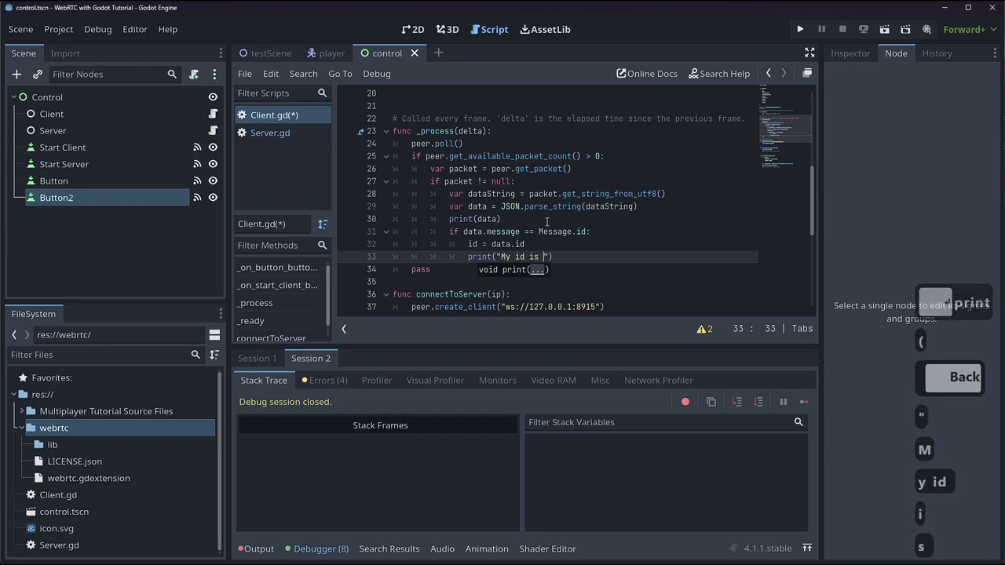
{"action": "key", "text": "Right"}
{"action": "key", "text": "space"}
{"action": "key", "text": "space"}
{"action": "type", "text": "trd"}
{"action": "key", "text": "ctrl+s"}
- Run the project, start a server and a client, and review the printed id in the output
{"action": "left_click", "coordinate": [889, 35]}
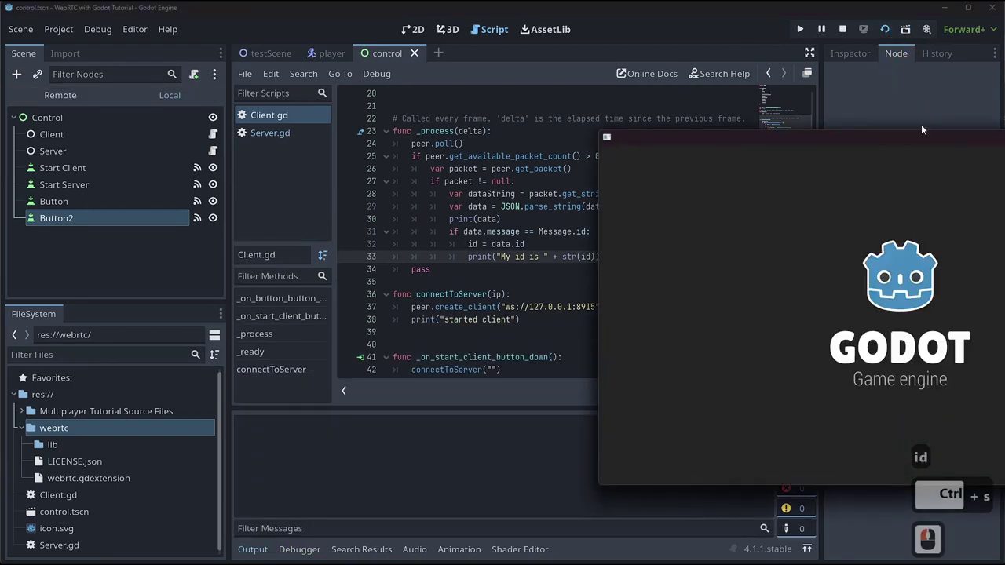
{"action": "left_click", "coordinate": [758, 112]}
{"action": "double_click", "coordinate": [899, 136]}
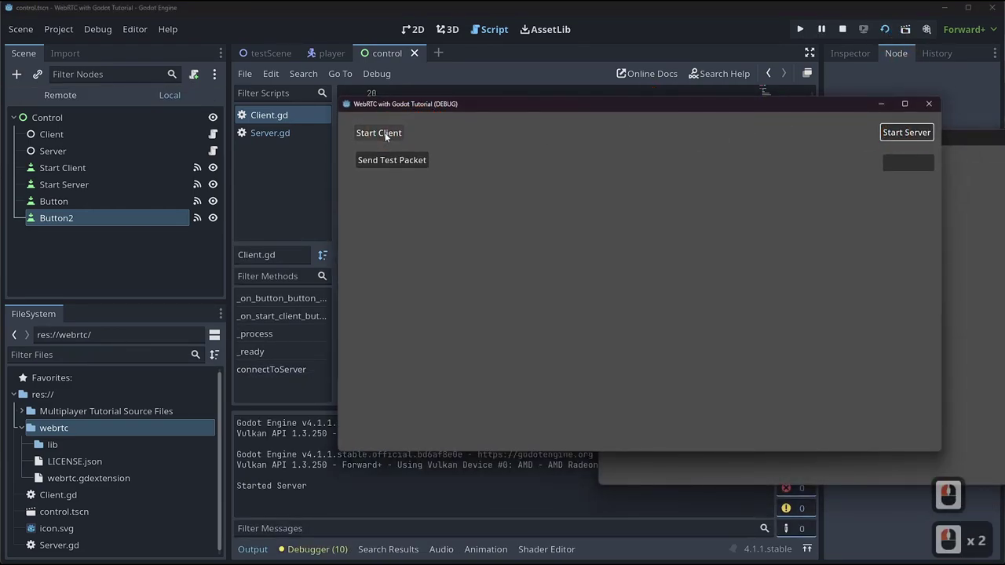
{"action": "left_click", "coordinate": [389, 136]}
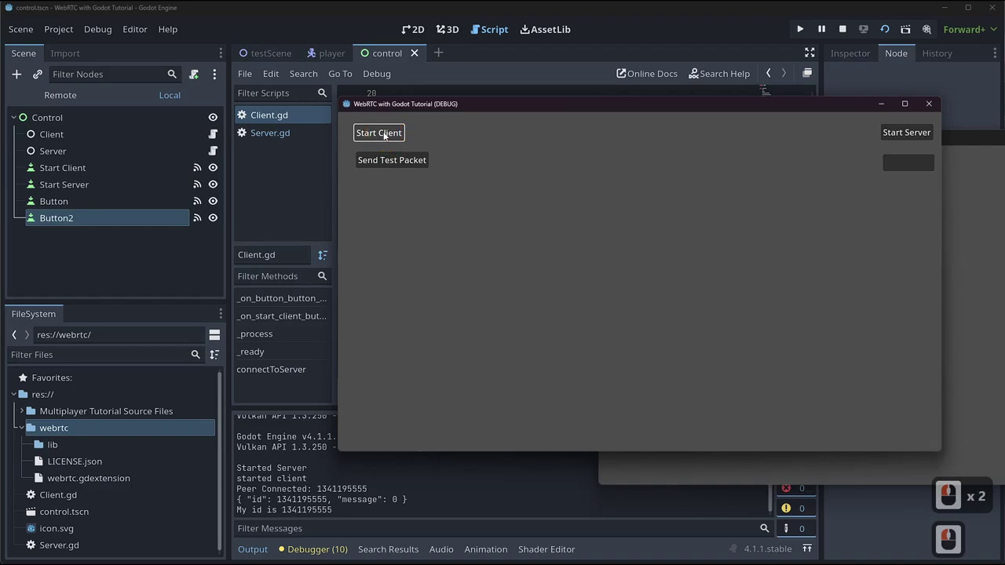
{"action": "left_click", "coordinate": [263, 495]}
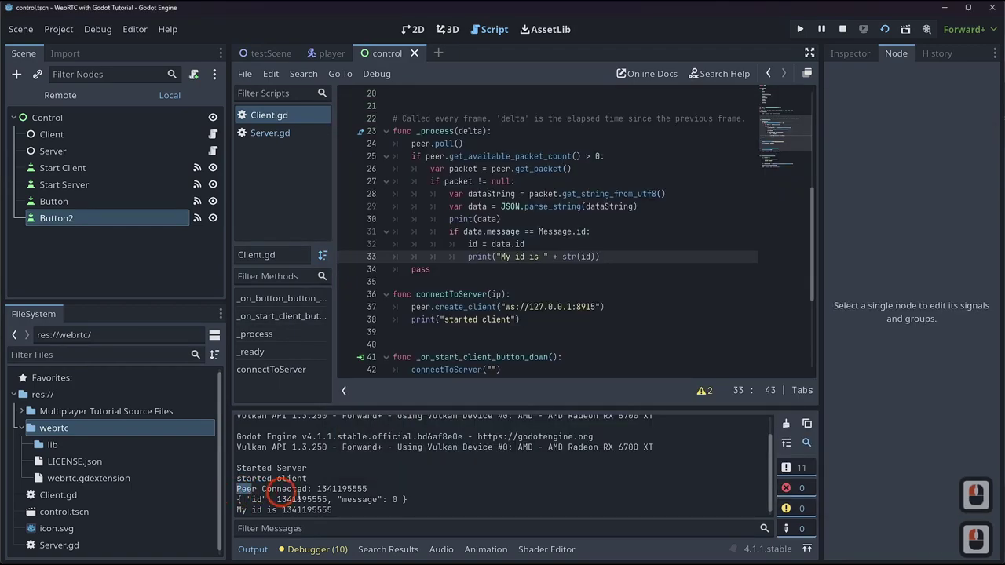
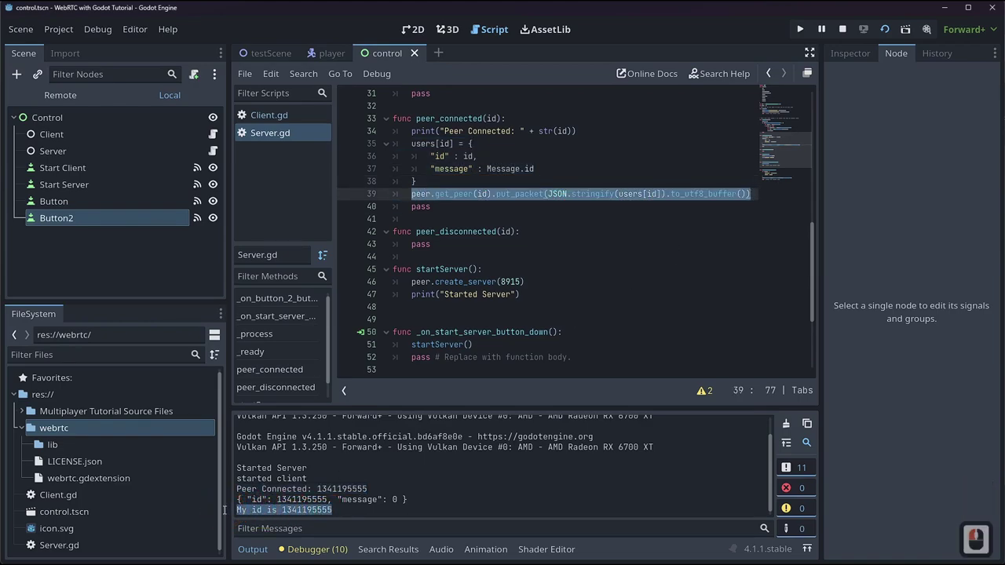
{"action": "left_click", "coordinate": [227, 513]}
{"action": "scroll", "scroll_direction": "down", "scroll_amount": 3}
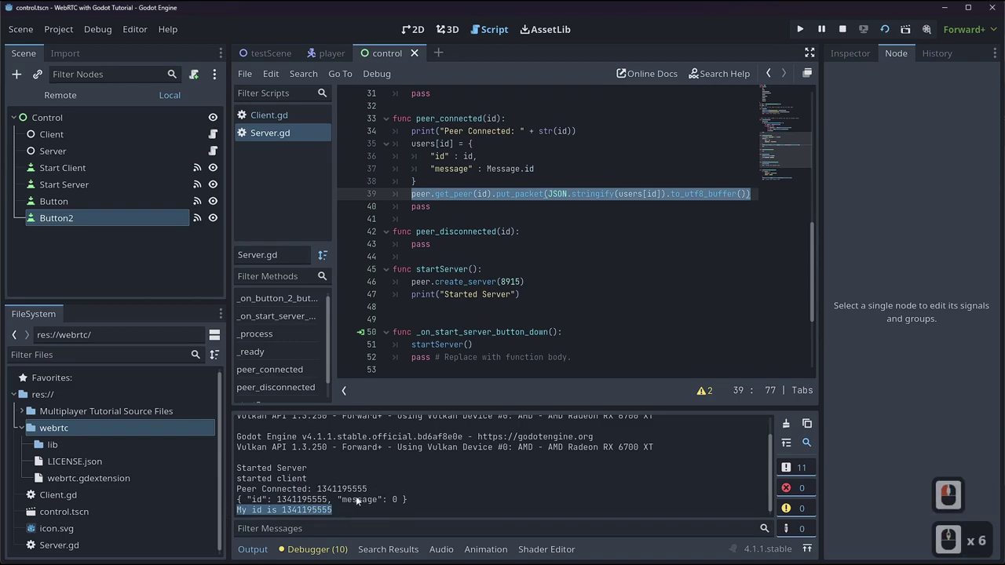
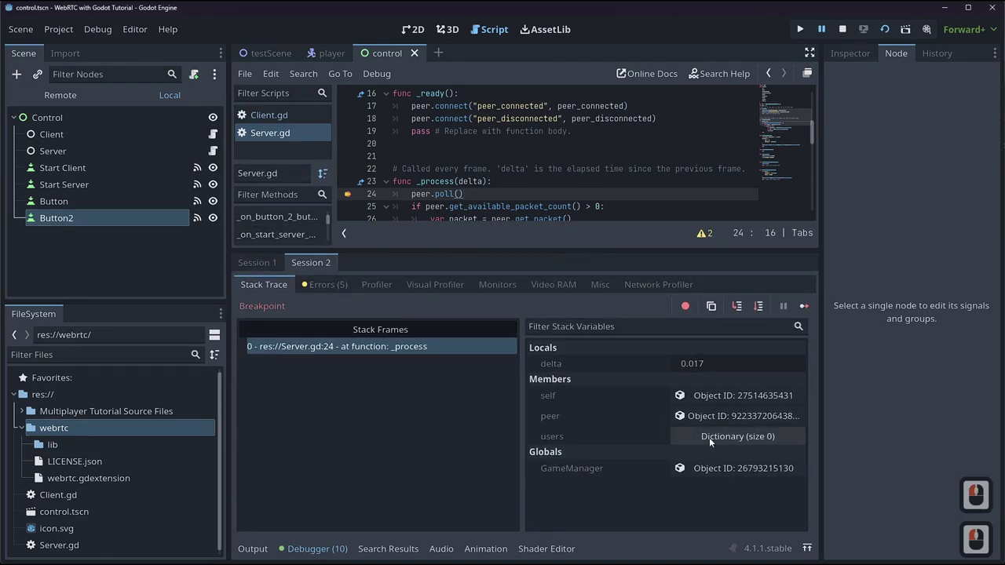
- Expand the server's users dictionary while switching between debug Session 1 and Session 2
{"action": "left_click", "coordinate": [713, 444]}
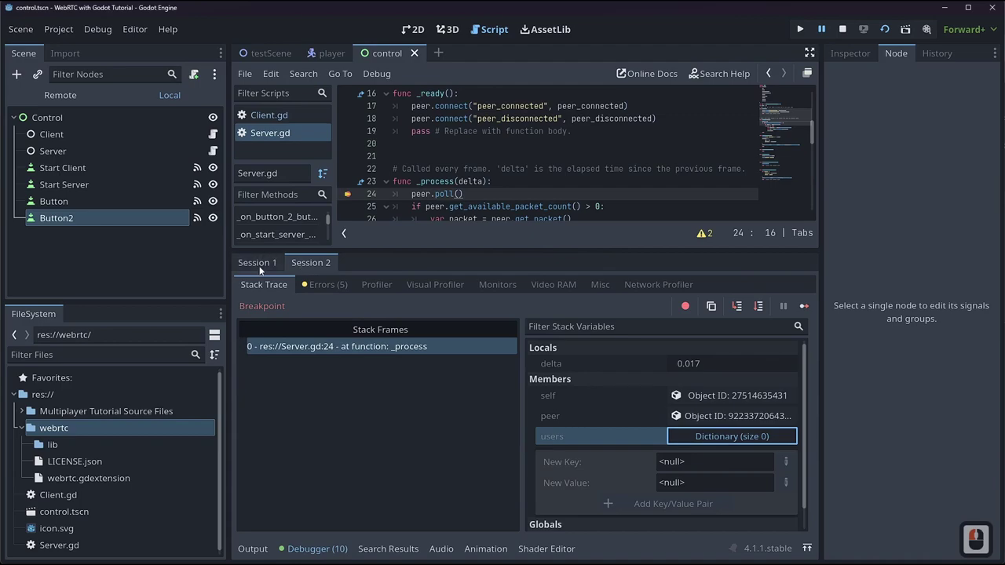
{"action": "left_click", "coordinate": [263, 270]}
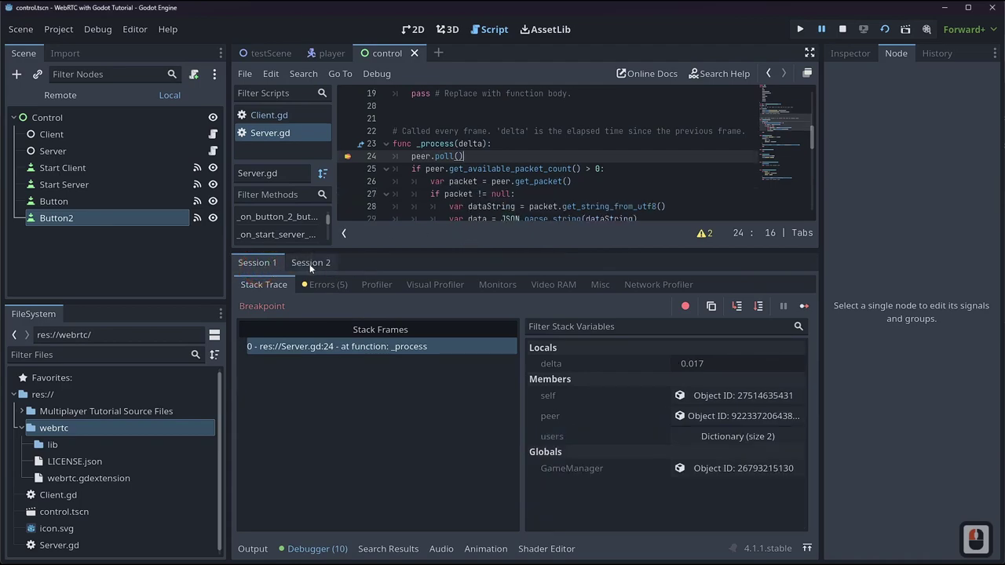
{"action": "left_click", "coordinate": [303, 267]}
{"action": "double_click", "coordinate": [281, 268]}
{"action": "left_click", "coordinate": [322, 262]}
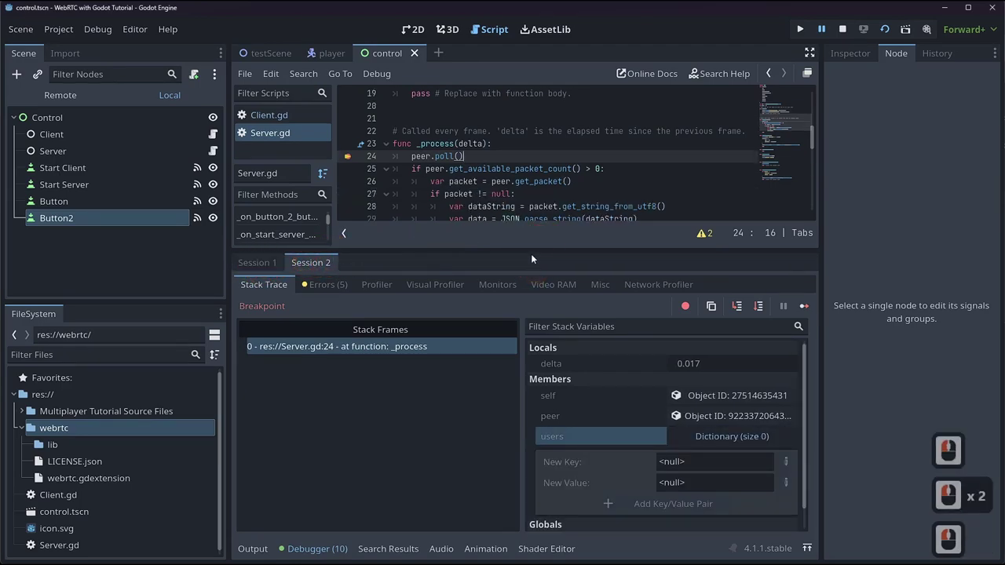
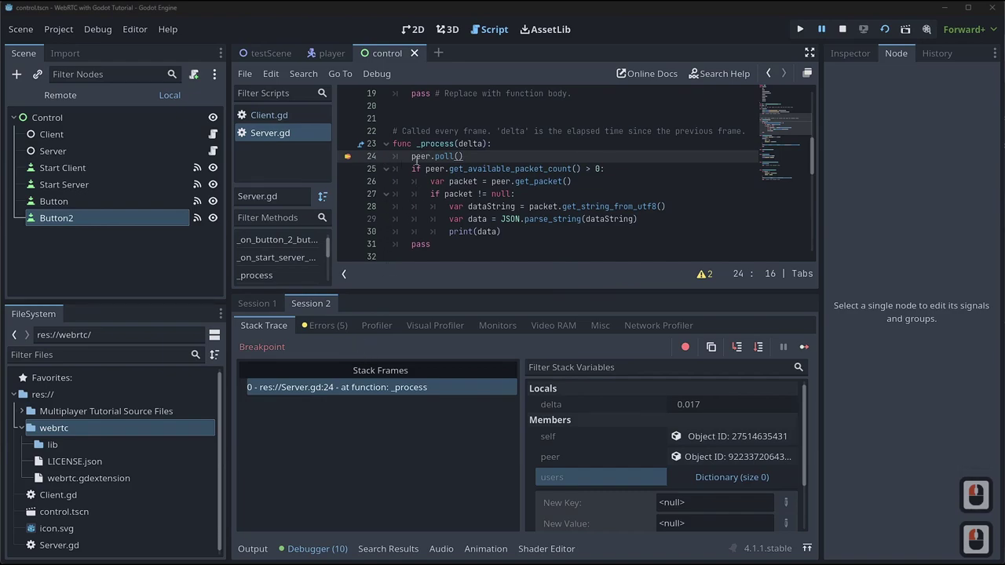
{"action": "scroll", "scroll_direction": "down", "scroll_amount": 3}
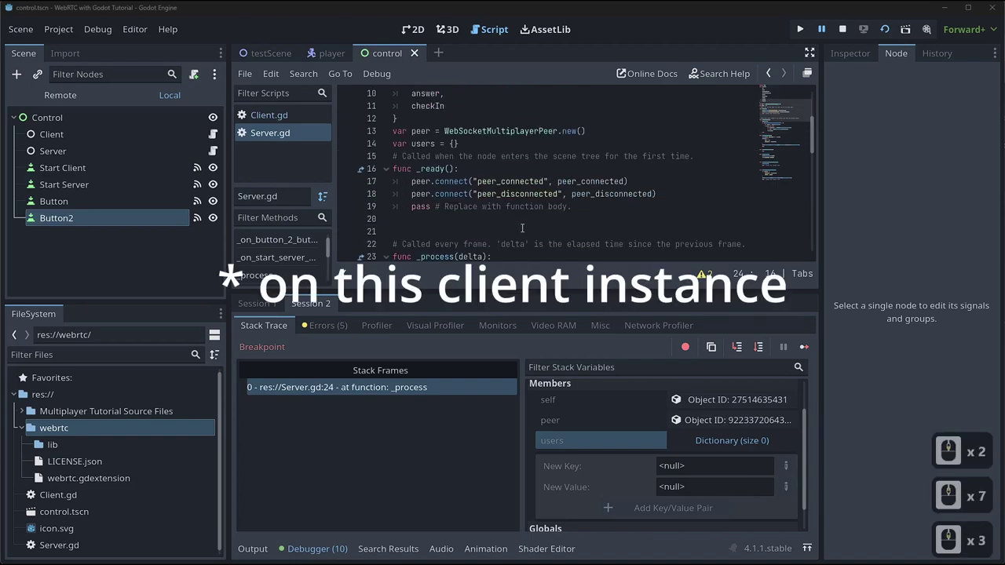
- In the first session, expand users and both peer entries showing id and message 0
{"action": "left_click", "coordinate": [259, 307]}
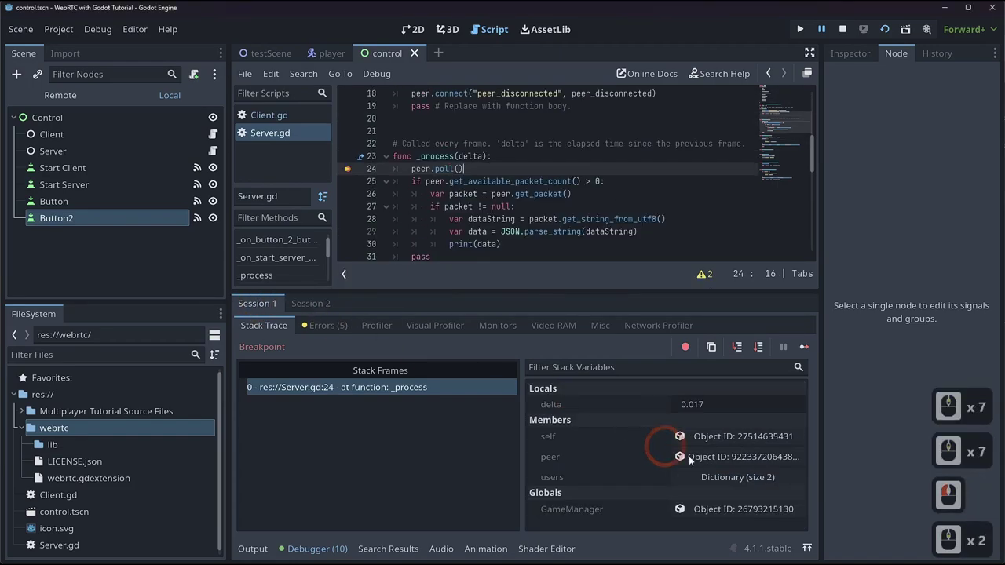
{"action": "left_click", "coordinate": [744, 482]}
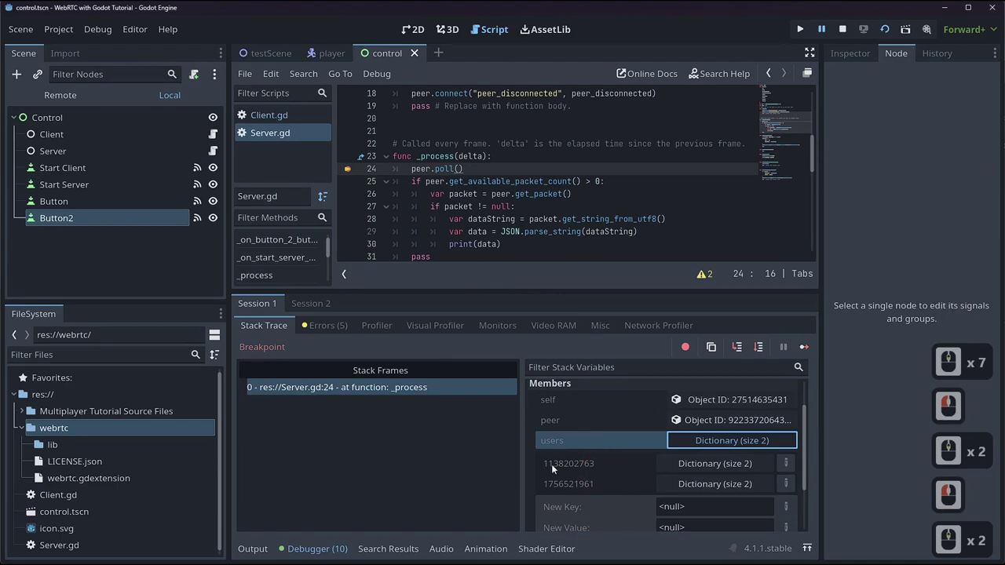
{"action": "left_click", "coordinate": [691, 473]}
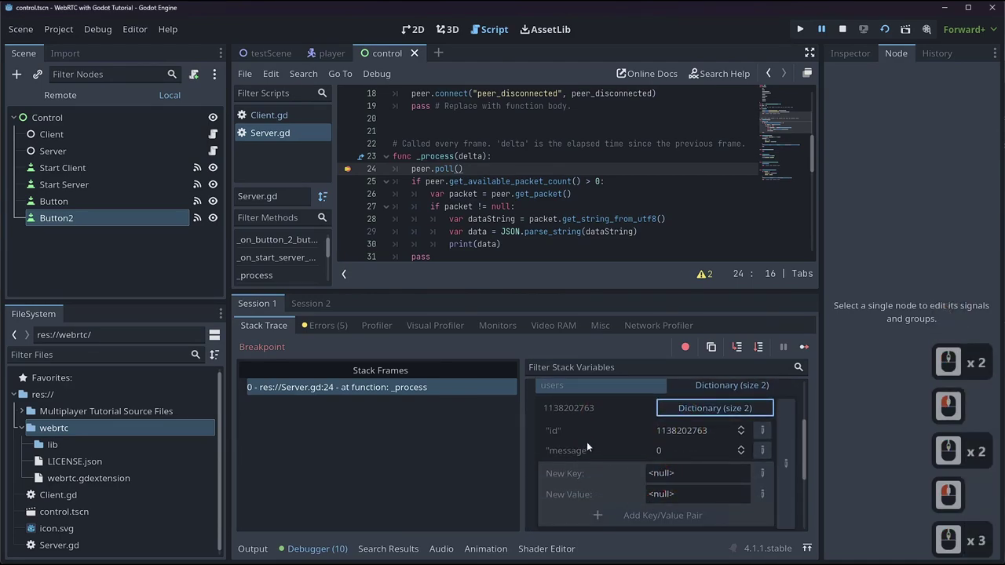
{"action": "left_click", "coordinate": [687, 480]}
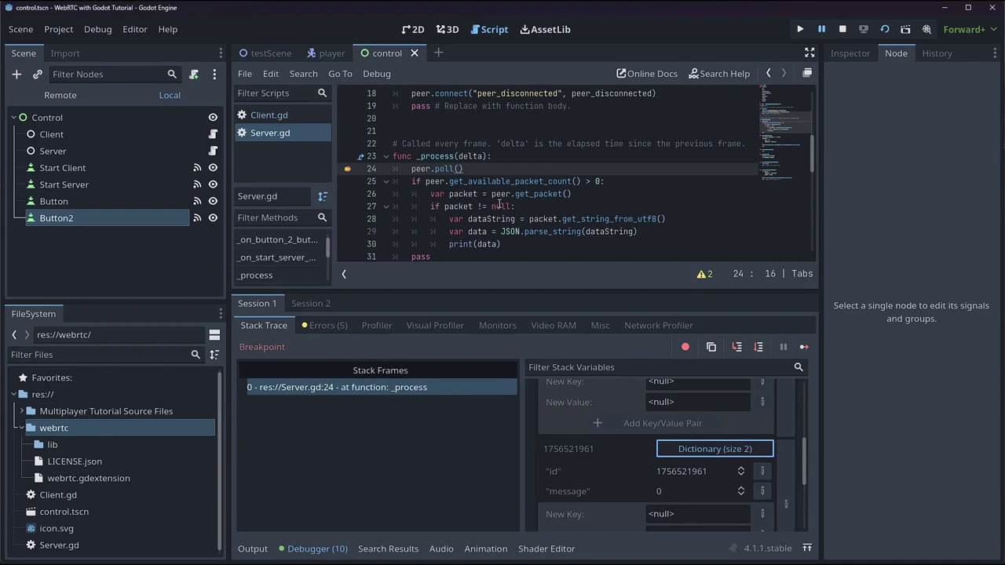
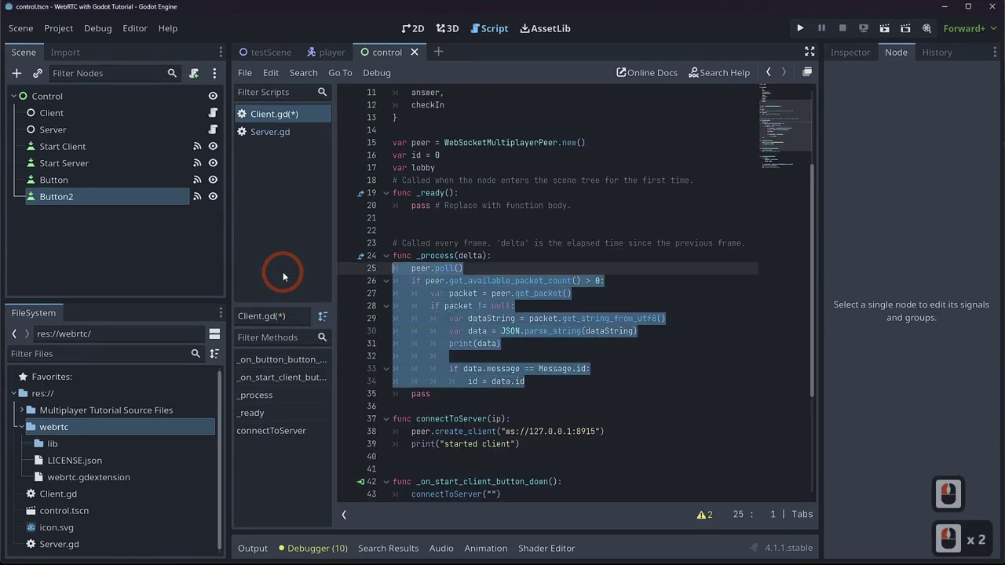
- Remove the lobby variable from Client.gd and reopen Server.gd
{"action": "left_click", "coordinate": [287, 280]}
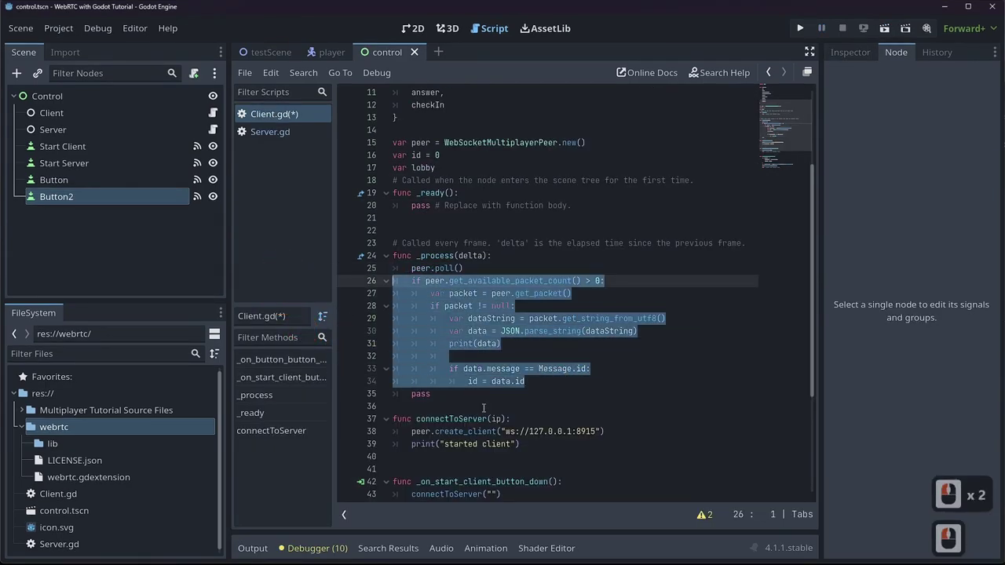
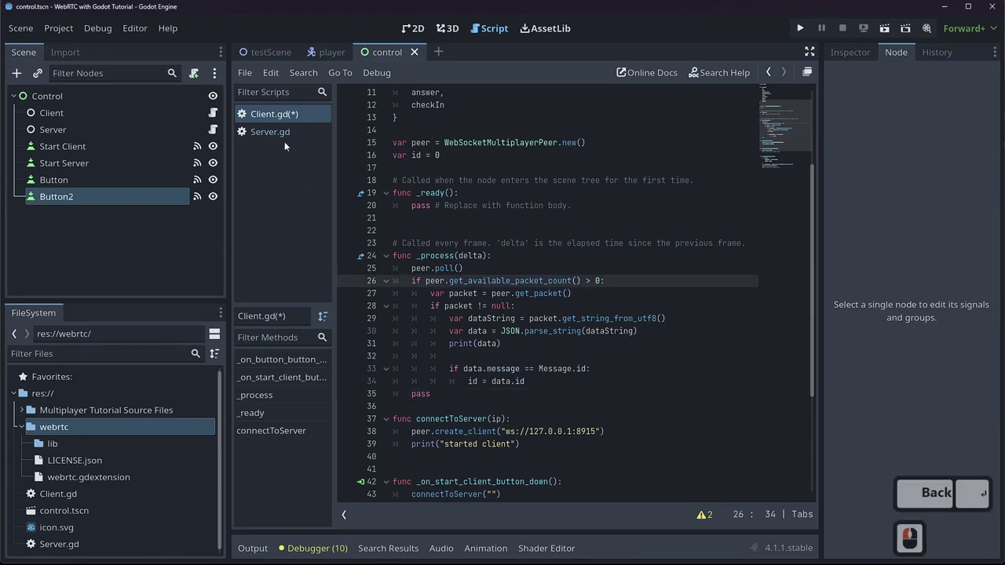
{"action": "left_click", "coordinate": [288, 143]}
{"action": "double_click", "coordinate": [284, 130]}
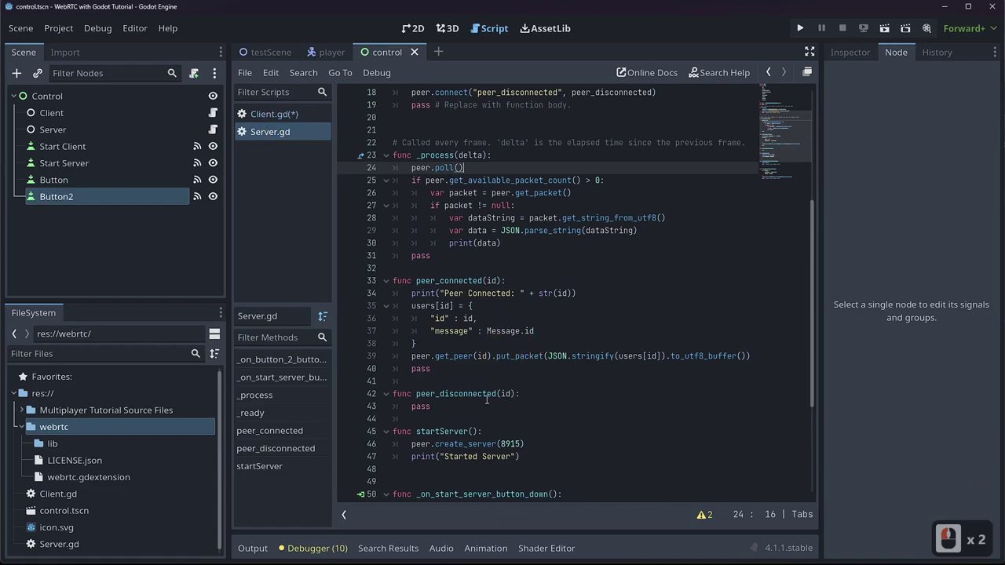
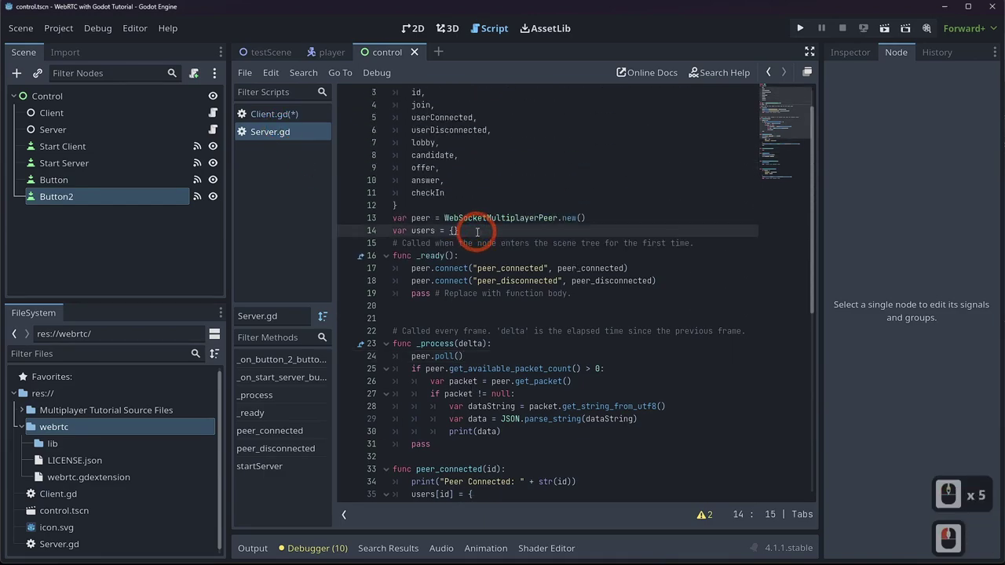
- Declare var lobby = {} below users in Server.gd
{"action": "key", "text": "Return"}
{"action": "type", "text": "var l"}
{"action": "type", "text": "obby"}
{"action": "key", "text": "space"}
{"action": "key", "text": "="}
{"action": "key", "text": "shift+["}
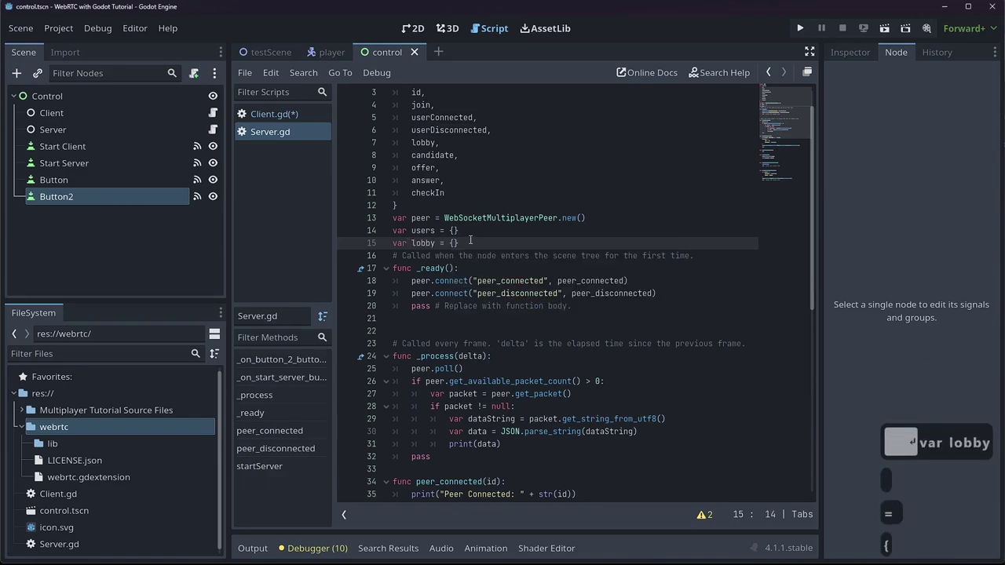
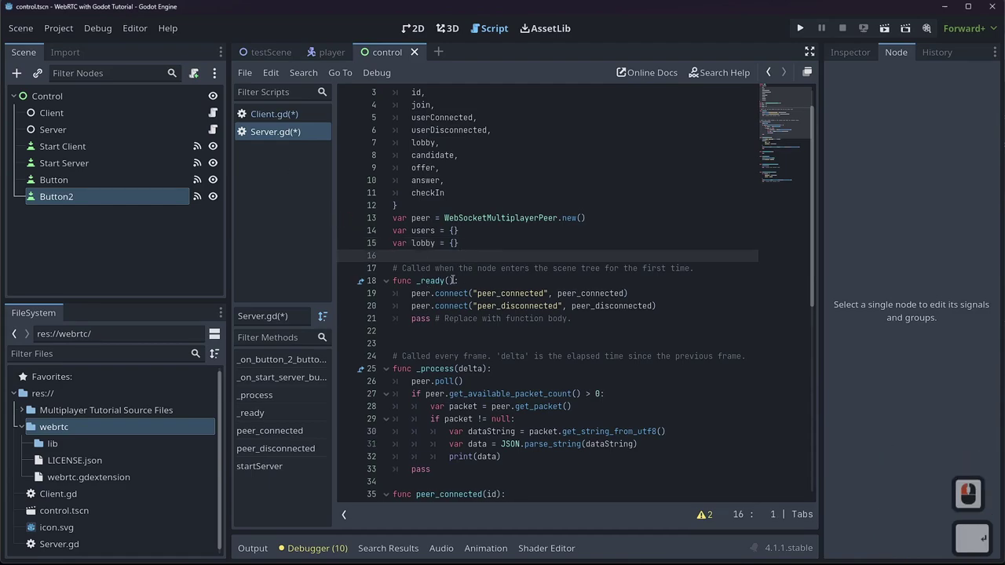
- From the FileSystem context menu, bring up the Create Script dialog
{"action": "middle_click", "coordinate": [284, 156]}
{"action": "right_click", "coordinate": [257, 79]}
{"action": "left_click", "coordinate": [258, 79]}
{"action": "left_click", "coordinate": [264, 96]}
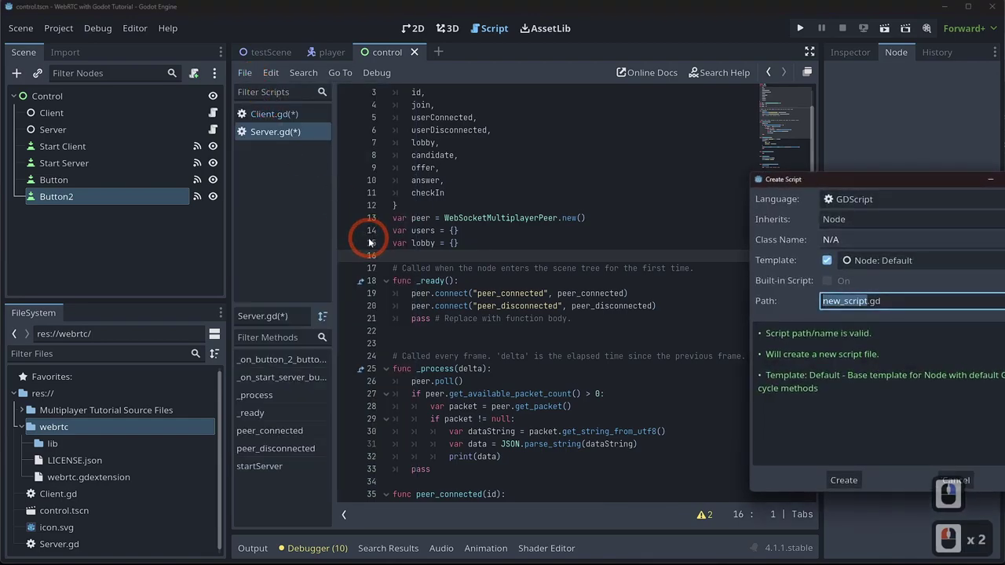
- Name the new script Lobby.gd and create it
{"action": "type", "text": "l"}
{"action": "key", "text": "BackSpace"}
{"action": "type", "text": "Back x 2 lobby"}
{"action": "key", "text": "ctrl+Left"}
{"action": "key", "text": "Left"}
{"action": "key", "text": "Left"}
- Declare class_name Lobby and begin the hostID variable
{"action": "key", "text": "Left"}
{"action": "key", "text": "Left"}
{"action": "key", "text": "Delete"}
{"action": "key", "text": "shift+Delete"}
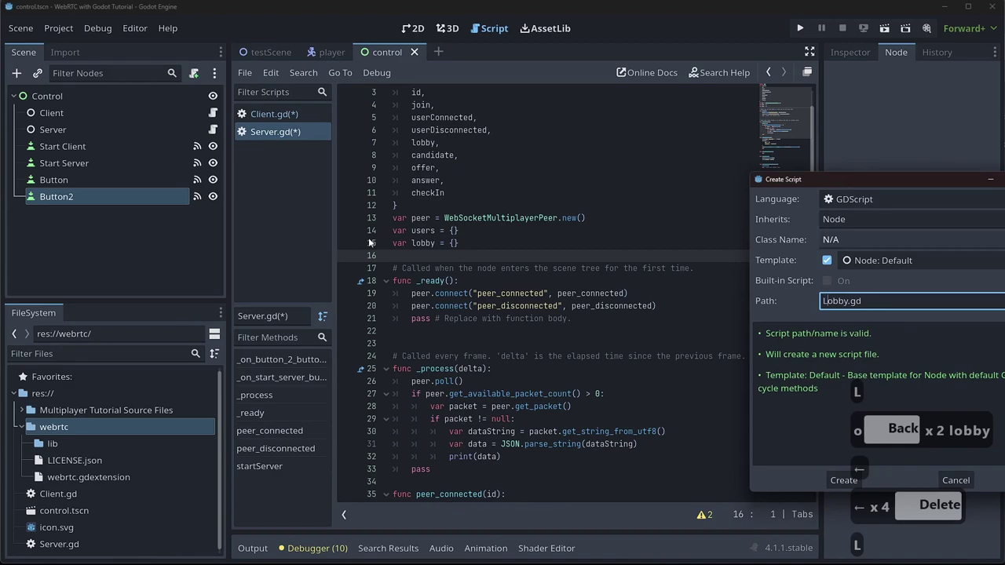
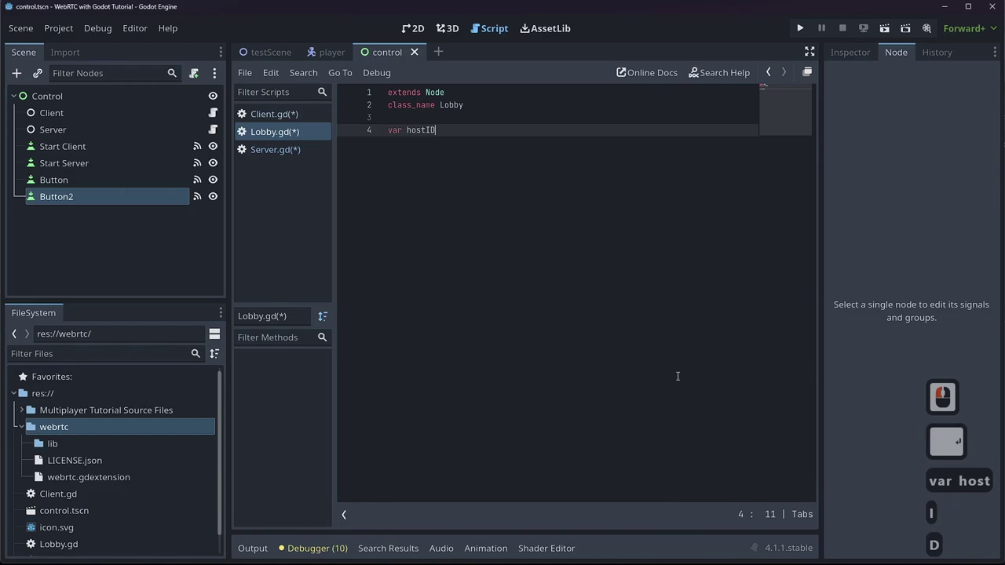
- Type hostID as int and add var Players : Dictionary = {}
{"action": "type", "text": "int"}
{"action": "key", "text": "Return"}
{"action": "key", "text": "Return"}
{"action": "type", "text": "ar"}
{"action": "type", "text": "layers"}
{"action": "key", "text": "shift+space"}
{"action": "type", "text": "c"}
{"action": "key", "text": "Tab"}
{"action": "key", "text": "Tab"}
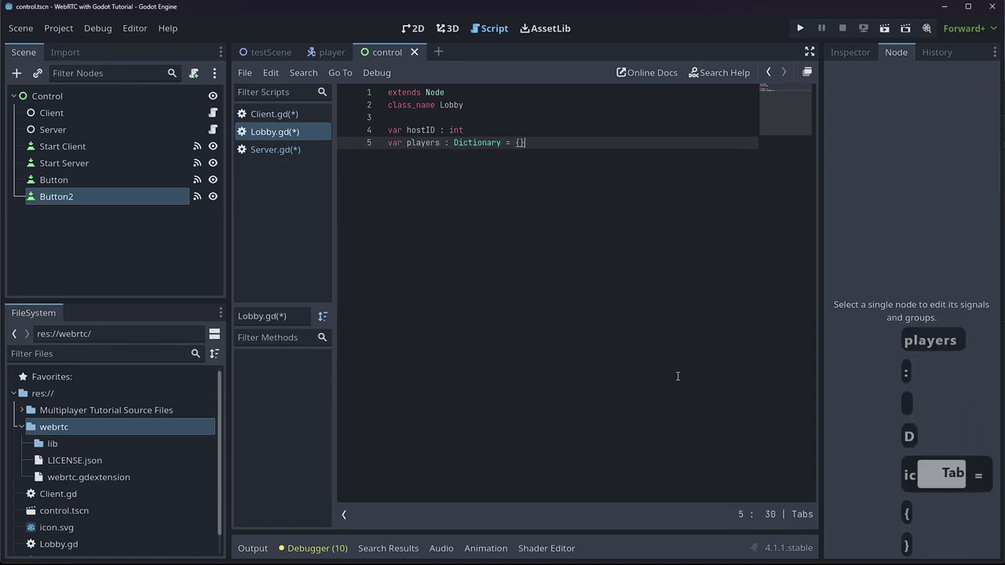
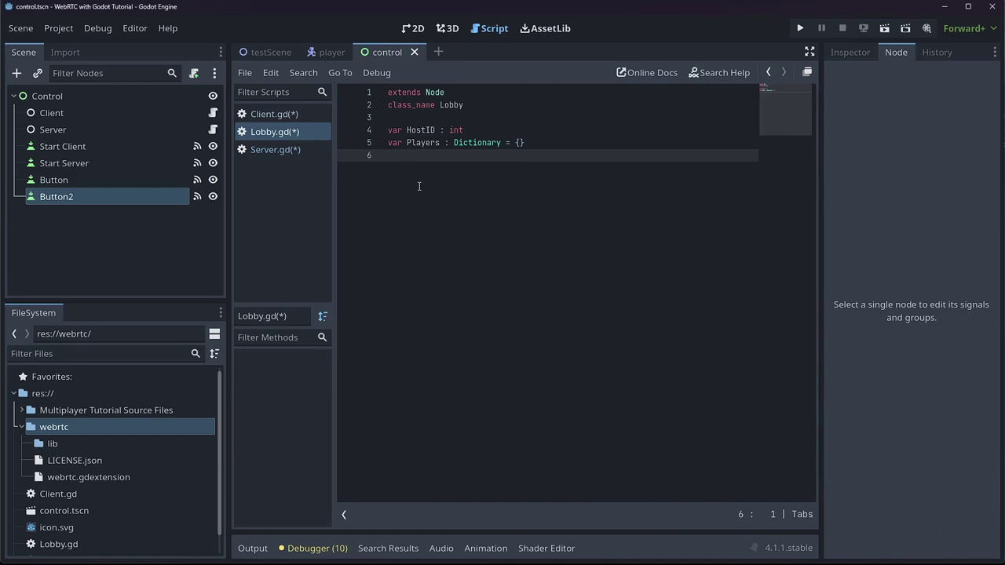
- Write the Lobby constructor _init(id) that stores HostID = id
{"action": "key", "text": "Return"}
{"action": "type", "text": "func"}
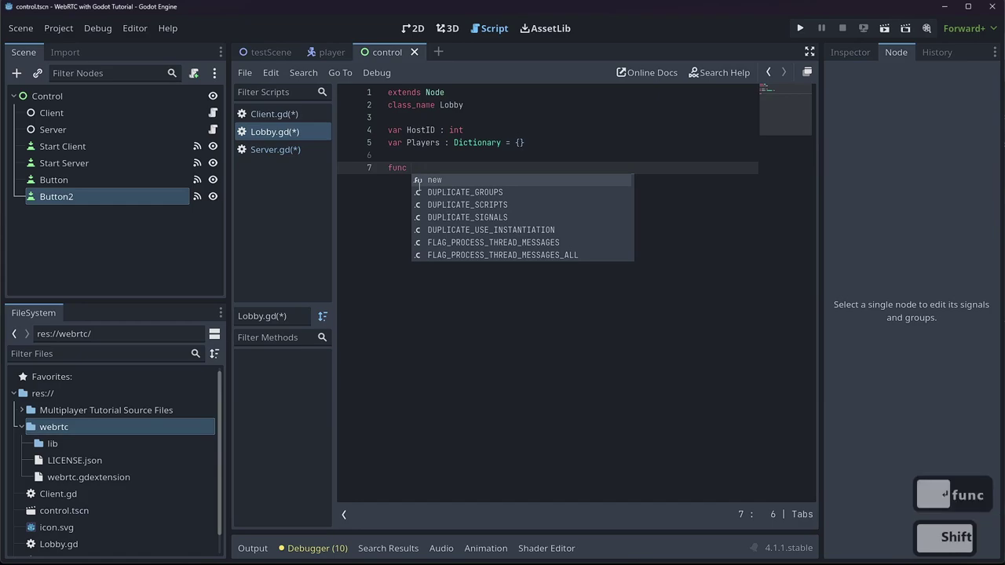
{"action": "type", "text": "ni"}
{"action": "key", "text": "Tab"}
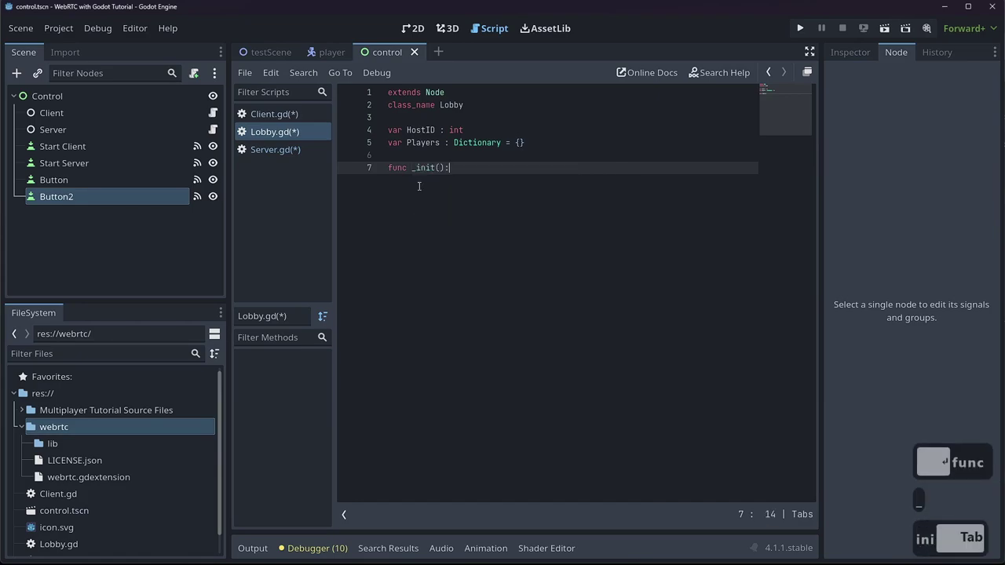
{"action": "key", "text": "Left"}
{"action": "key", "text": "Left"}
{"action": "key", "text": "Right"}
{"action": "key", "text": "Right"}
{"action": "key", "text": "Return"}
{"action": "key", "text": "shift+Right"}
{"action": "key", "text": "shift+Right"}
{"action": "key", "text": "shift+Right"}
{"action": "key", "text": "Up"}
{"action": "key", "text": "Right"}
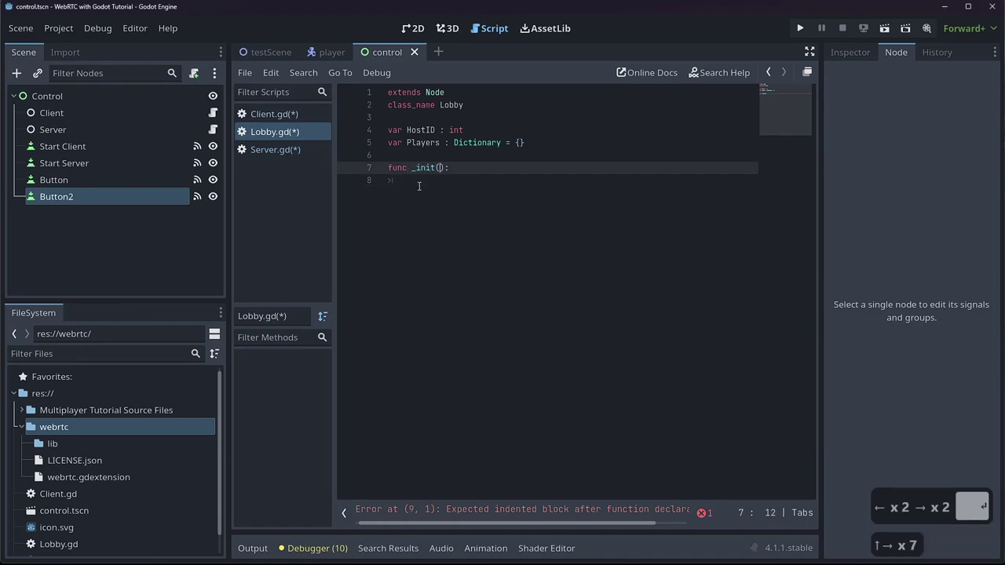
{"action": "type", "text": "id"}
{"action": "key", "text": "Left"}
{"action": "key", "text": "Down"}
{"action": "key", "text": "shift+h"}
{"action": "key", "text": "Left"}
{"action": "key", "text": "Down"}
{"action": "key", "text": "Tab"}
{"action": "type", "text": "= id"}
{"action": "key", "text": "Escape"}
- Declare the AddPlayer(id, name) function below the constructor
{"action": "key", "text": "Return"}
{"action": "key", "text": "BackSpace"}
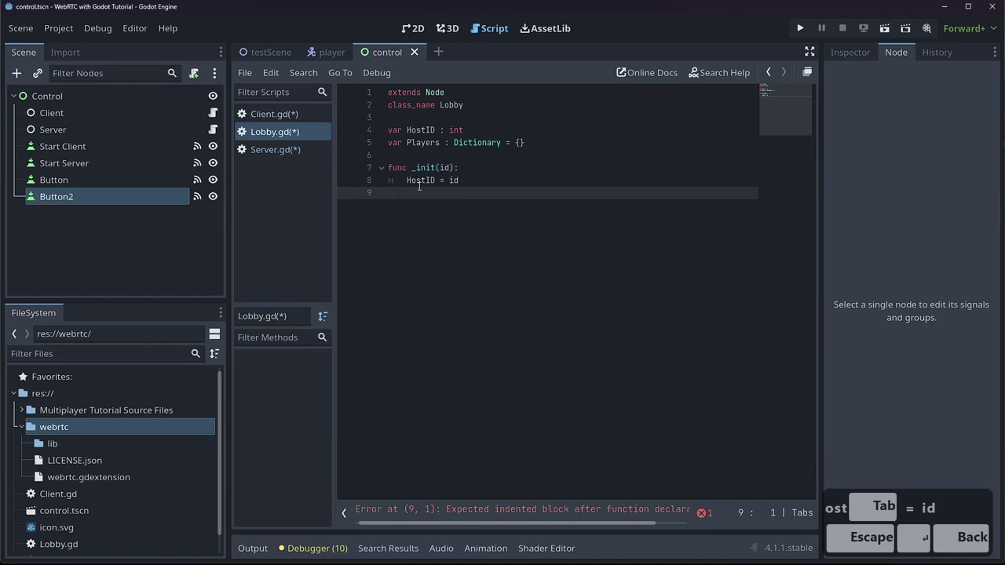
{"action": "type", "text": "unc"}
{"action": "type", "text": "dayer"}
{"action": "key", "text": "Left"}
{"action": "type", "text": "id"}
{"action": "key", "text": "Right"}
{"action": "key", "text": "Return"}
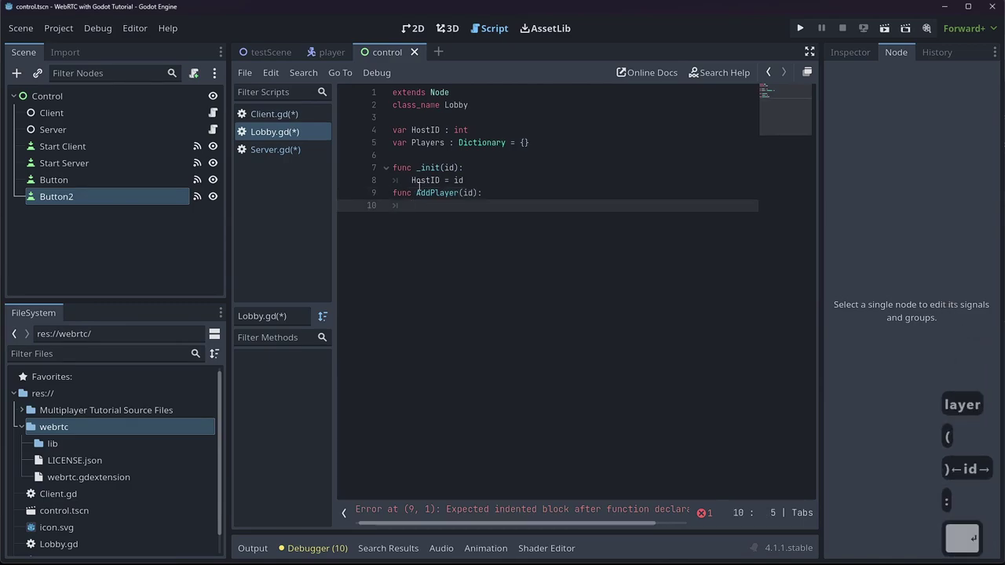
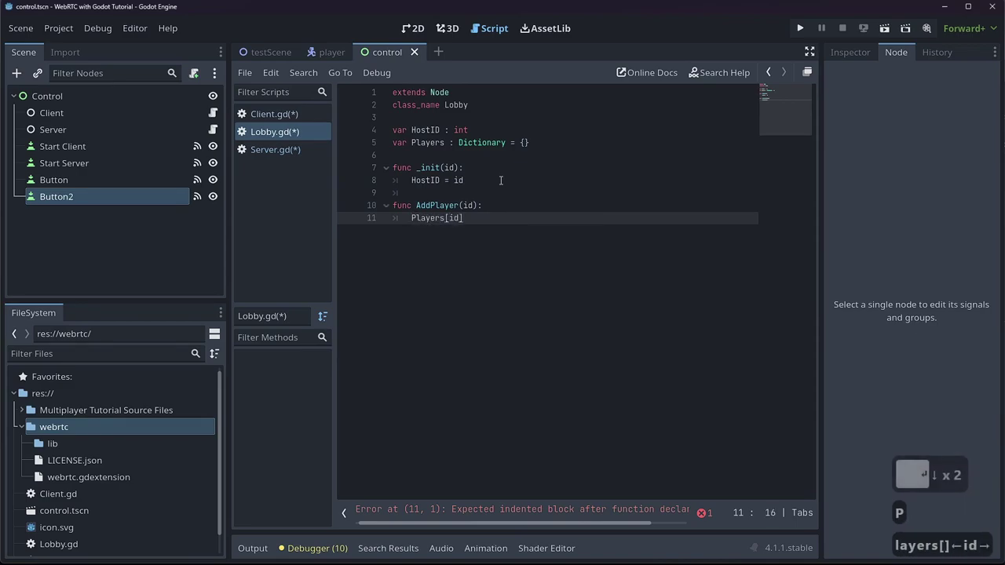
- Start the player dictionary with a "Name": name entry on its own line
{"action": "key", "text": "Return"}
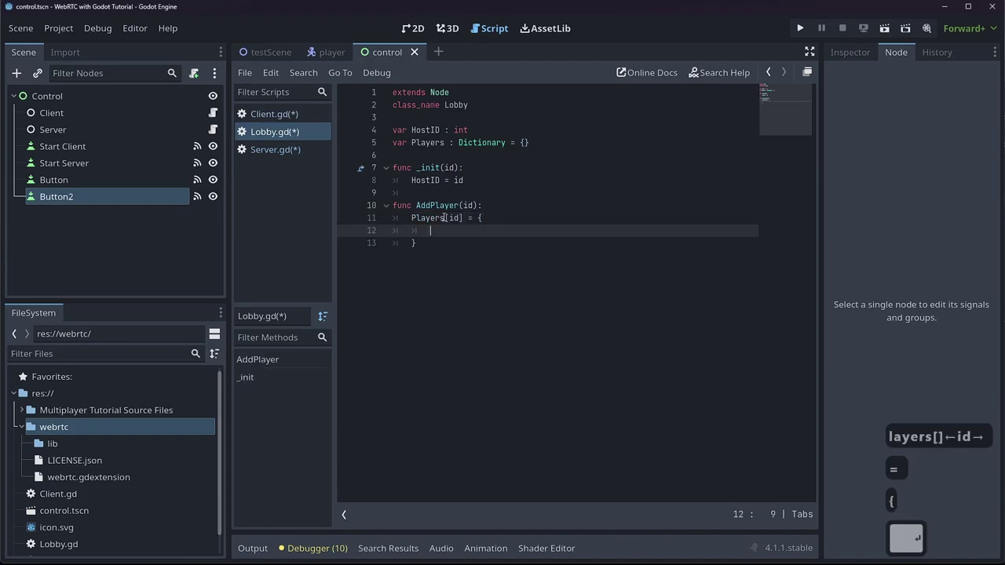
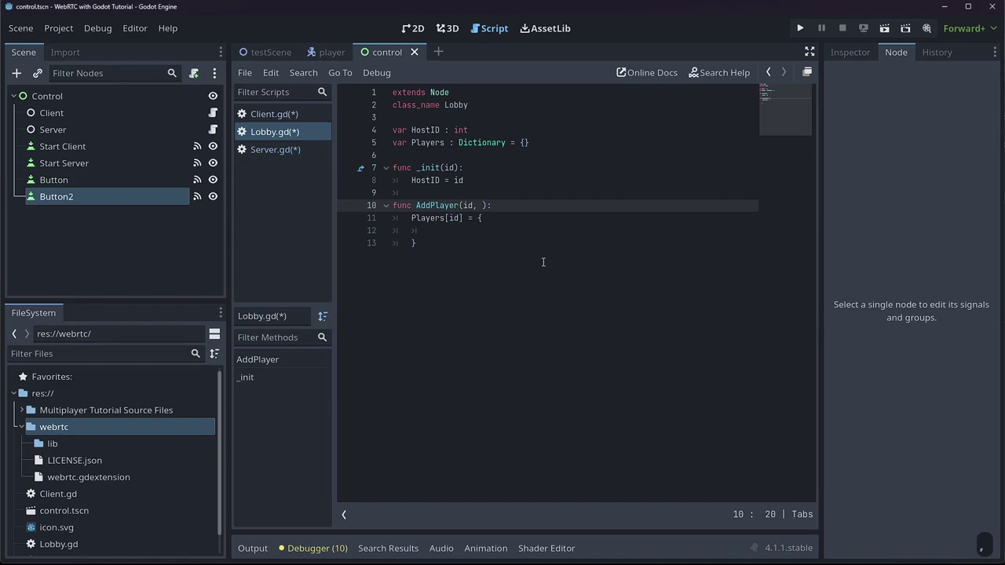
{"action": "type", "text": "ame"}
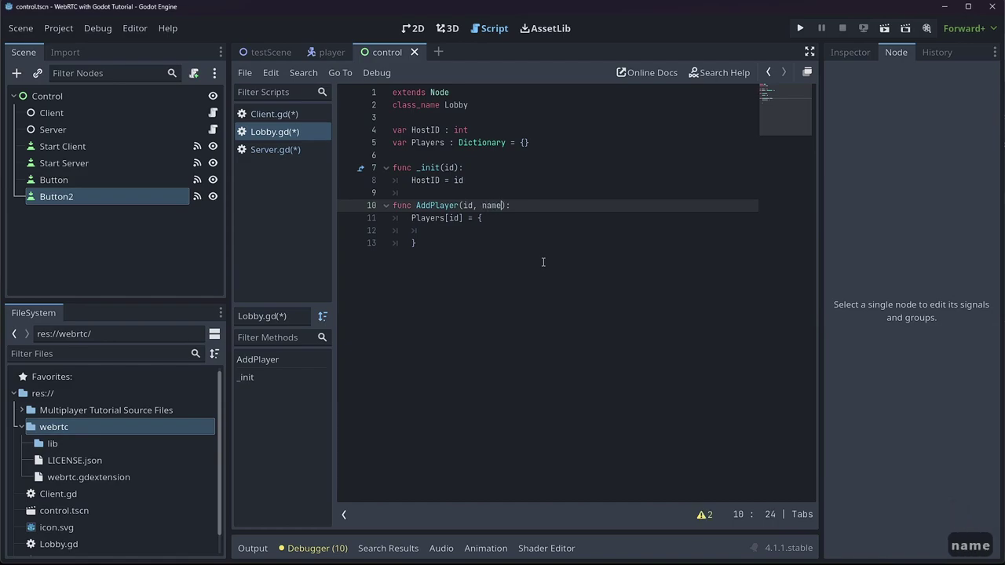
{"action": "key", "text": "BackSpace"}
{"action": "key", "text": "BackSpace"}
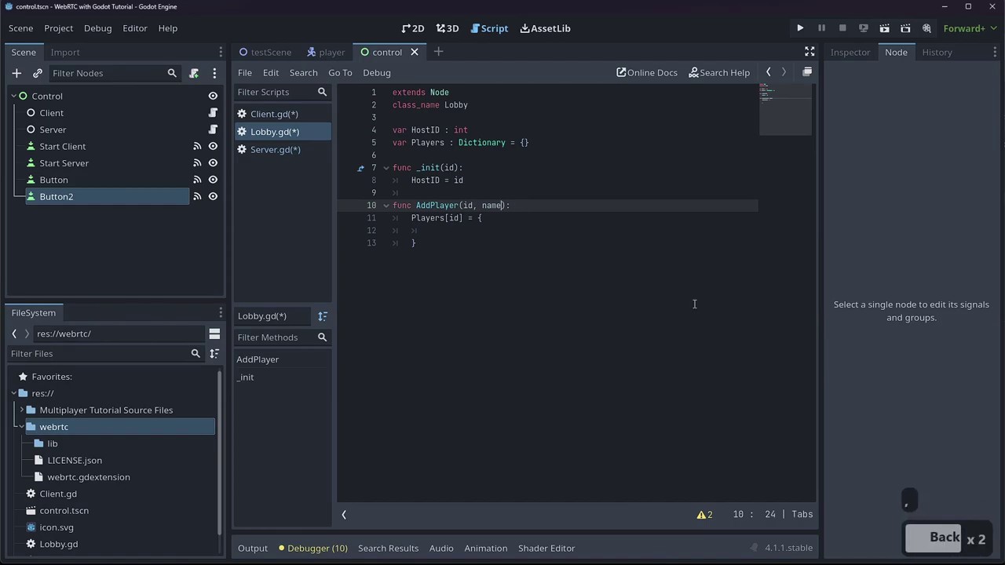
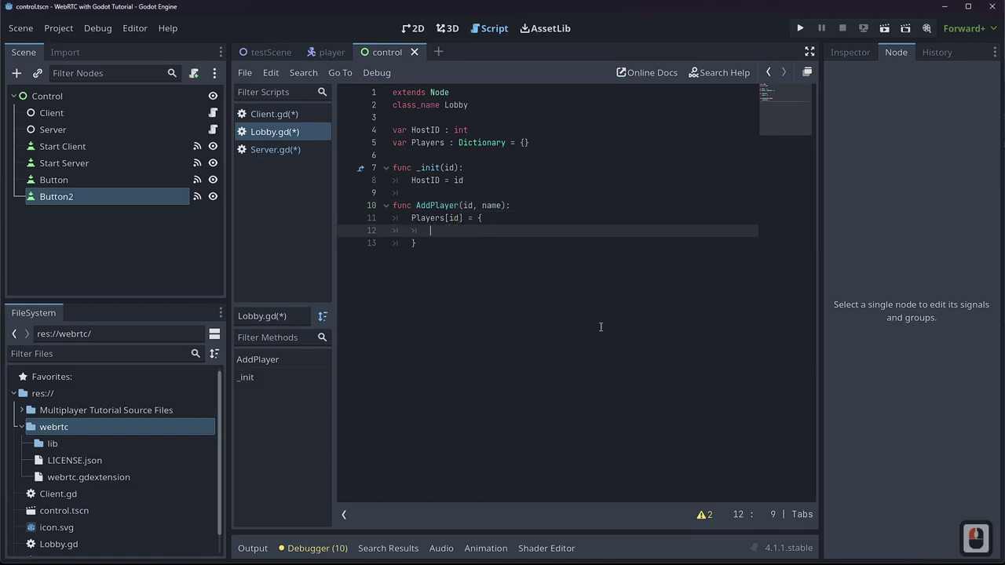
{"action": "type", "text": "\""}
{"action": "type", "text": "ame"}
{"action": "key", "text": "Right"}
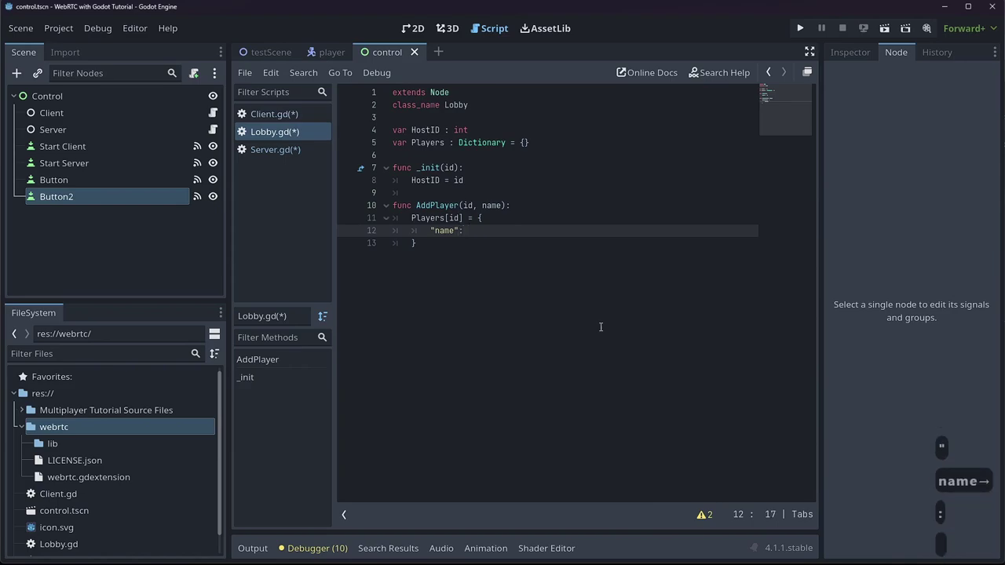
{"action": "type", "text": "name,"}
{"action": "key", "text": "Return"}
{"action": "key", "text": "BackSpace"}
{"action": "key", "text": "BackSpace"}
{"action": "key", "text": "BackSpace"}
{"action": "key", "text": "Return"}
- Add the "Id": id entry to the player dictionary
{"action": "type", "text": "id"}
{"action": "key", "text": "BackSpace"}
{"action": "key", "text": "BackSpace"}
{"action": "key", "text": "BackSpace"}
{"action": "type", "text": "d"}
{"action": "key", "text": "BackSpace"}
{"action": "key", "text": "BackSpace"}
{"action": "type", "text": "d"}
{"action": "key", "text": "Right"}
{"action": "key", "text": "BackSpace"}
{"action": "type", "text": "d"}
{"action": "key", "text": "Escape"}
- Add the "Index": Players.size() entry and make Lobby extend RefCounted
{"action": "key", "text": "Return"}
{"action": "type", "text": "ndex"}
{"action": "key", "text": "Right"}
{"action": "key", "text": "Return"}
{"action": "key", "text": "BackSpace"}
{"action": "type", "text": "layers"}
{"action": "key", "text": "Tab"}
{"action": "type", "text": "iz"}
{"action": "key", "text": "Tab"}
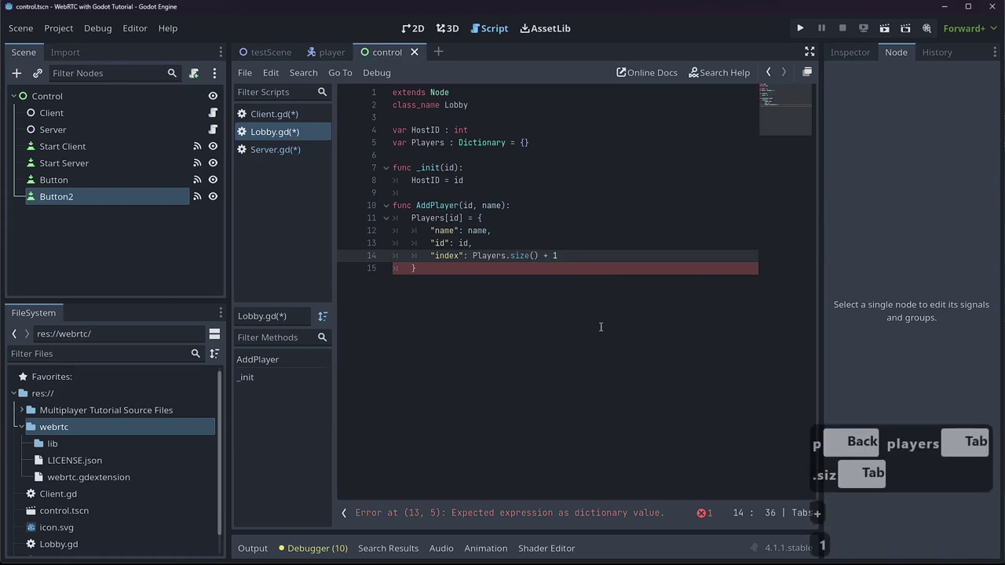
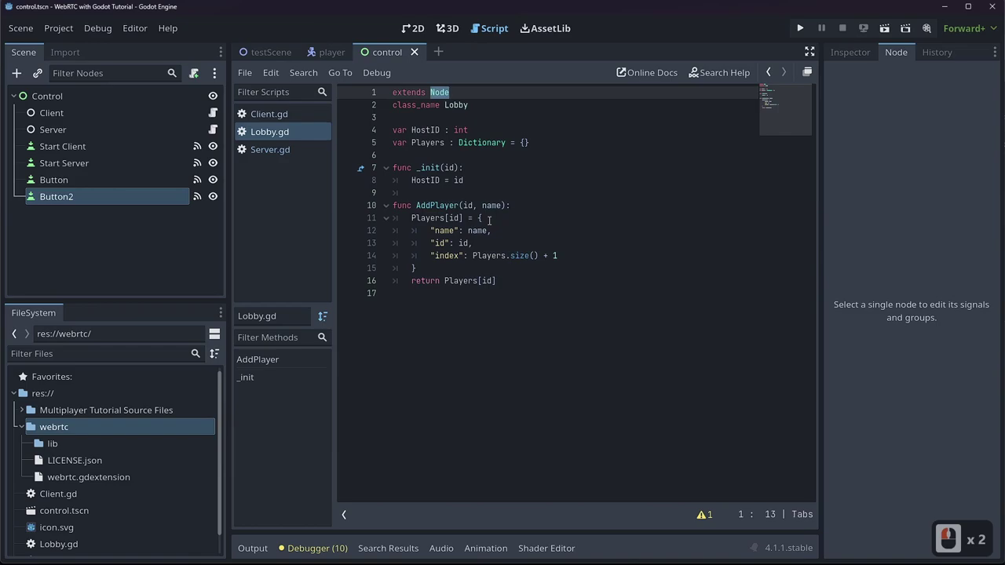
{"action": "type", "text": "rf"}
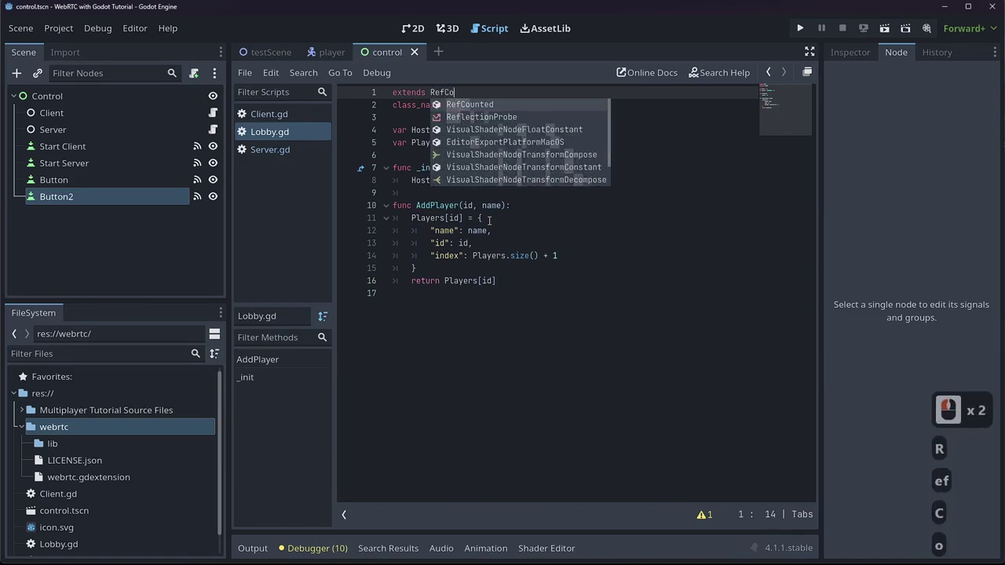
{"action": "key", "text": "Tab"}
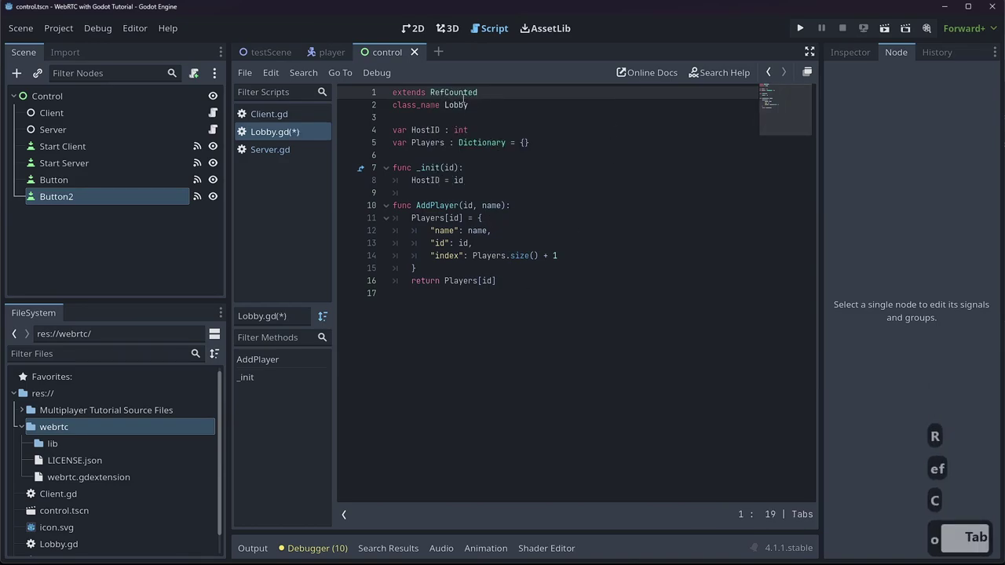
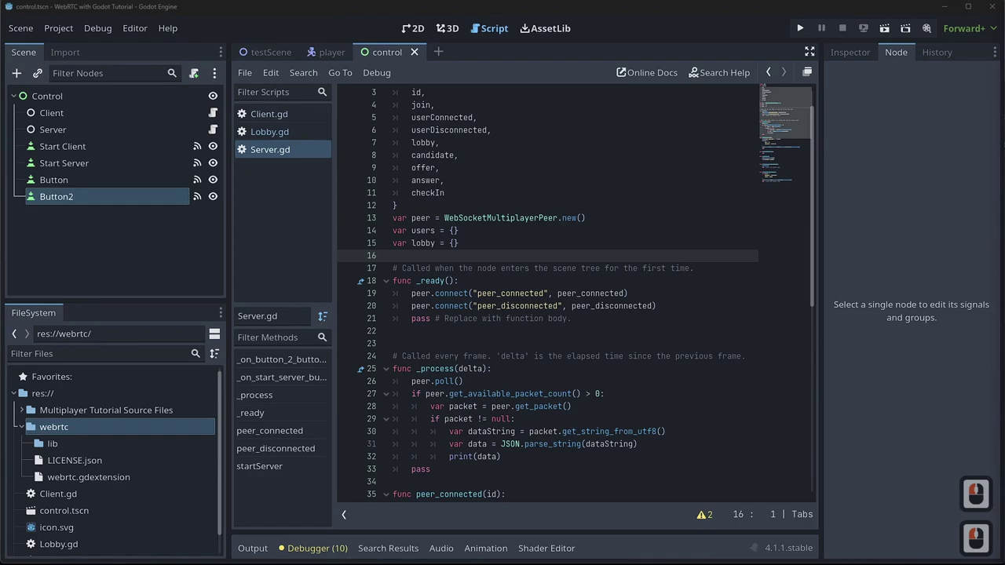
- Scroll through Server.gd around the lobby dictionary where the Characters string goes
{"action": "scroll", "scroll_direction": "down", "scroll_amount": 3}
{"action": "scroll", "scroll_direction": "up", "scroll_amount": 3}
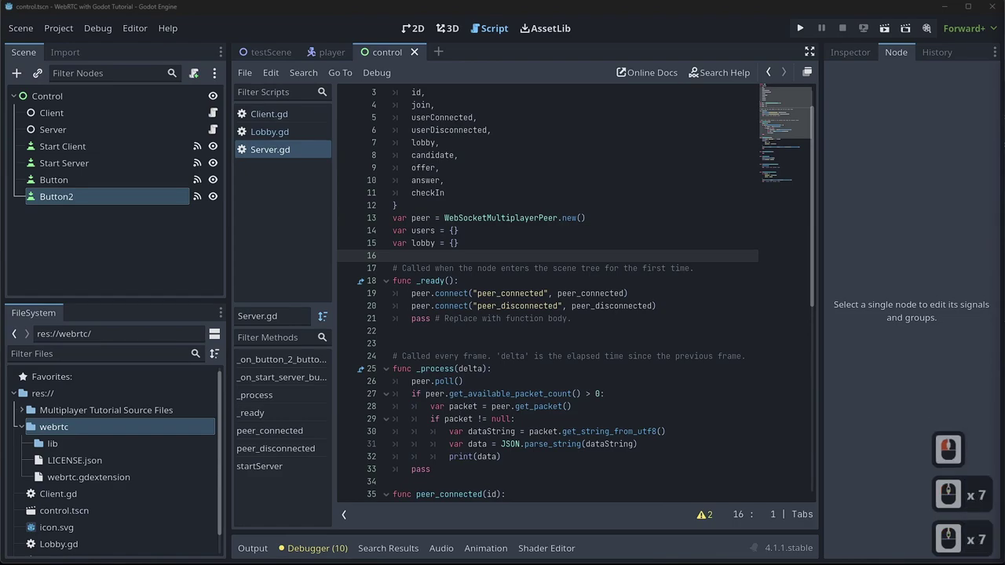
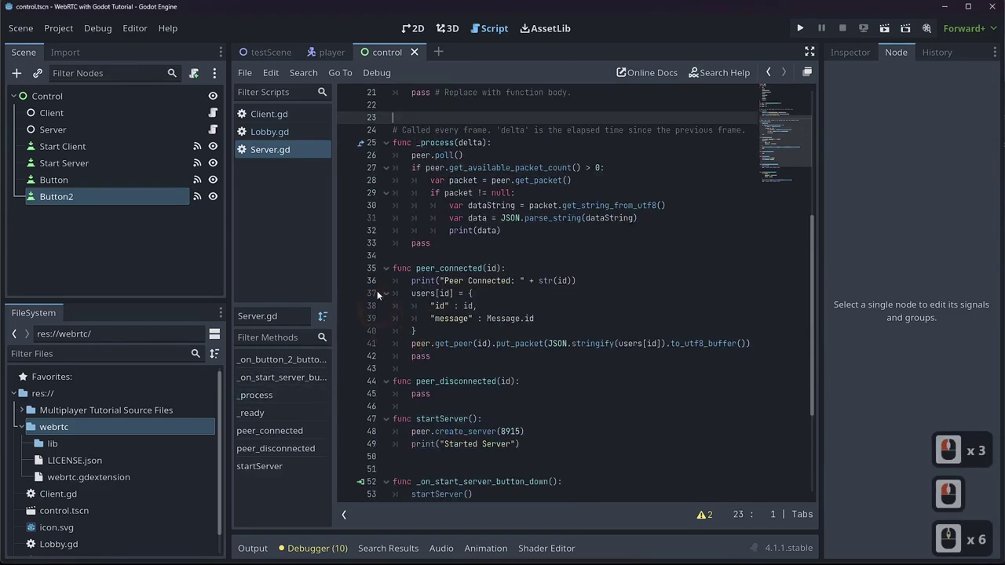
{"action": "scroll", "scroll_direction": "up", "scroll_amount": 3}
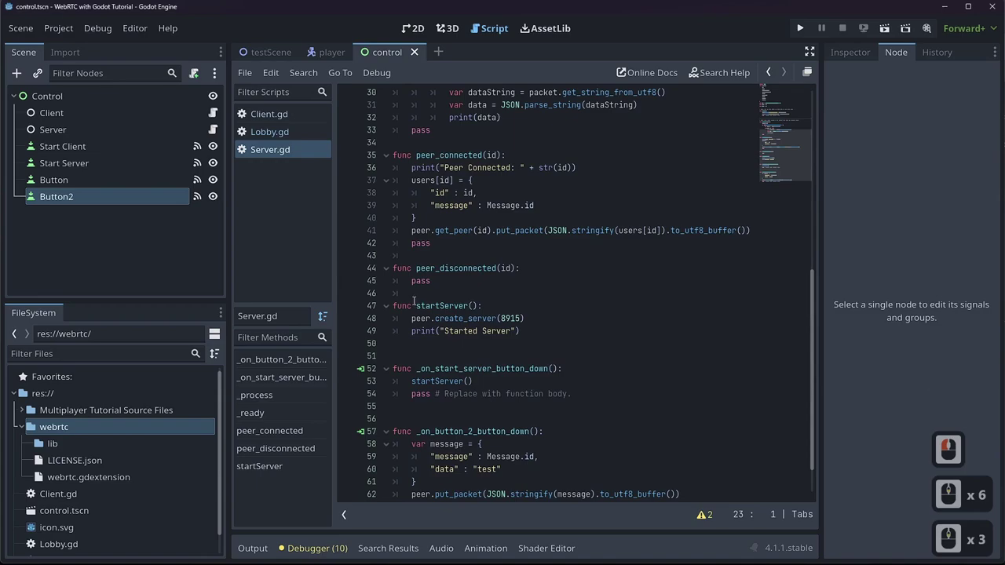
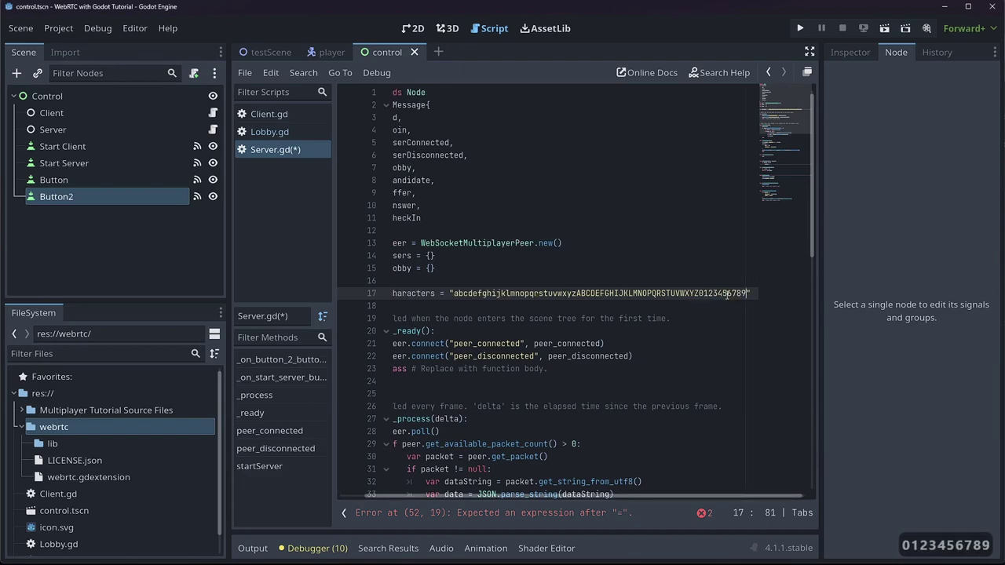
- Append the symbols #$%&*() to the Characters string and move down to the loop
{"action": "type", "text": "#$%&*()"}
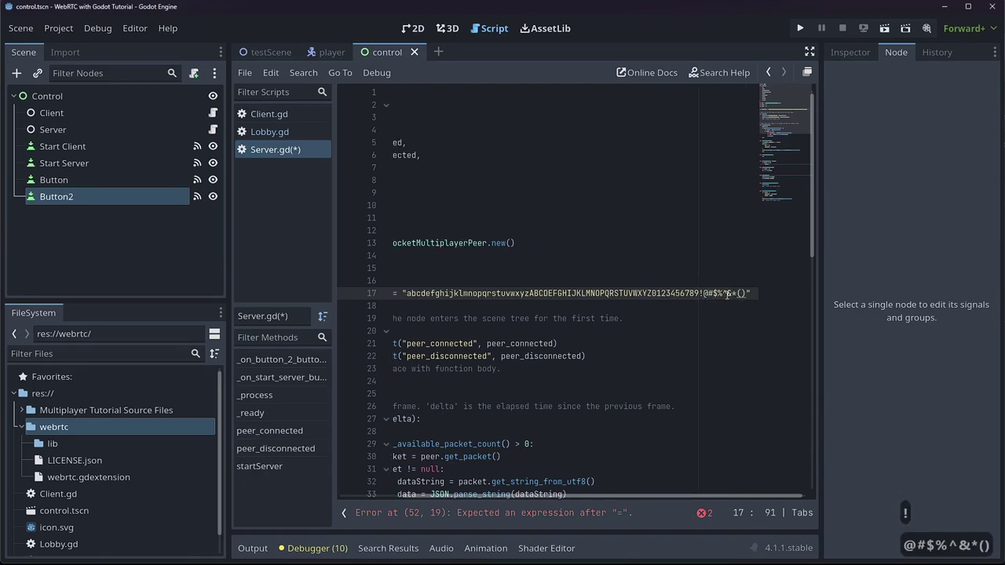
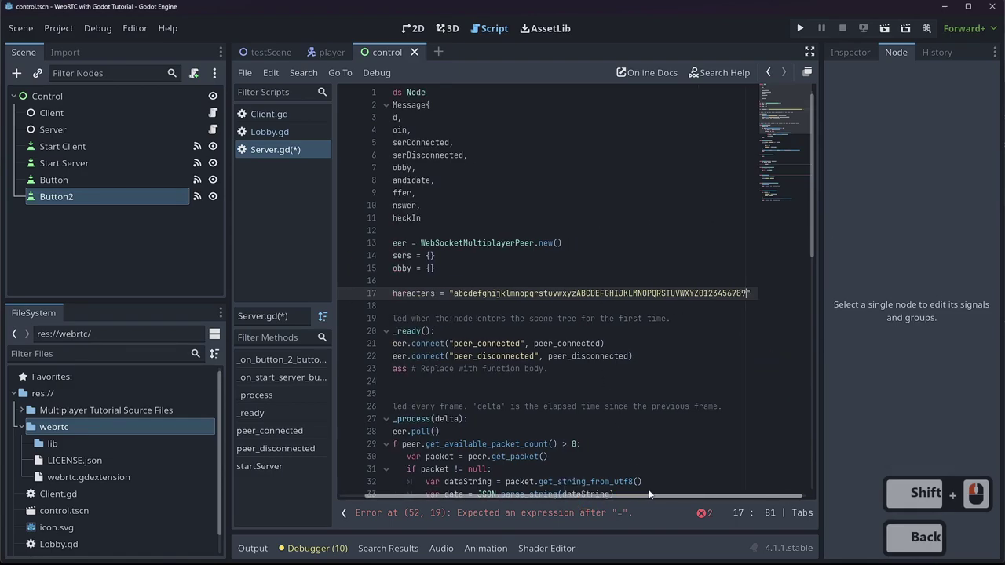
{"action": "left_click", "coordinate": [510, 487]}
{"action": "scroll", "scroll_direction": "down", "scroll_amount": 3}
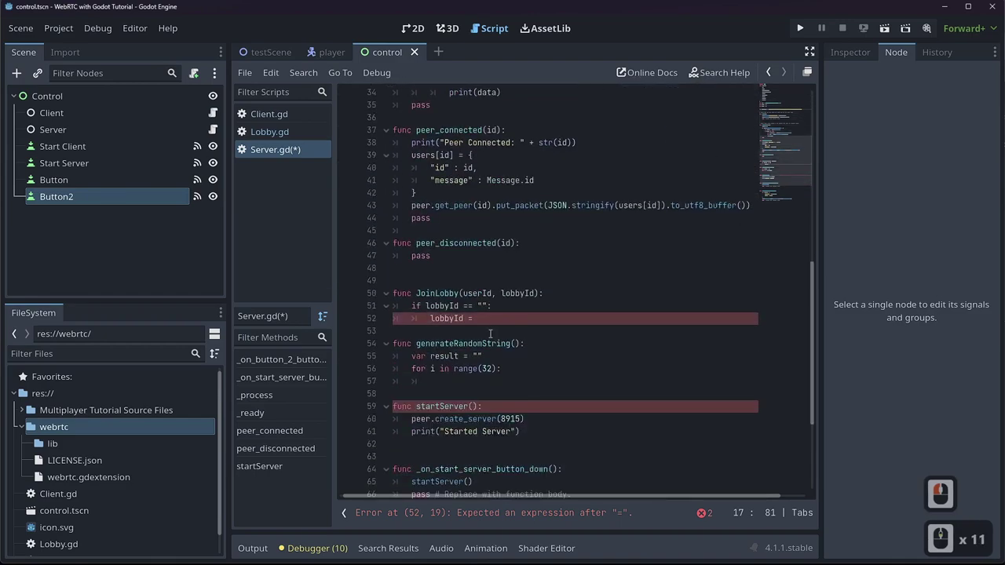
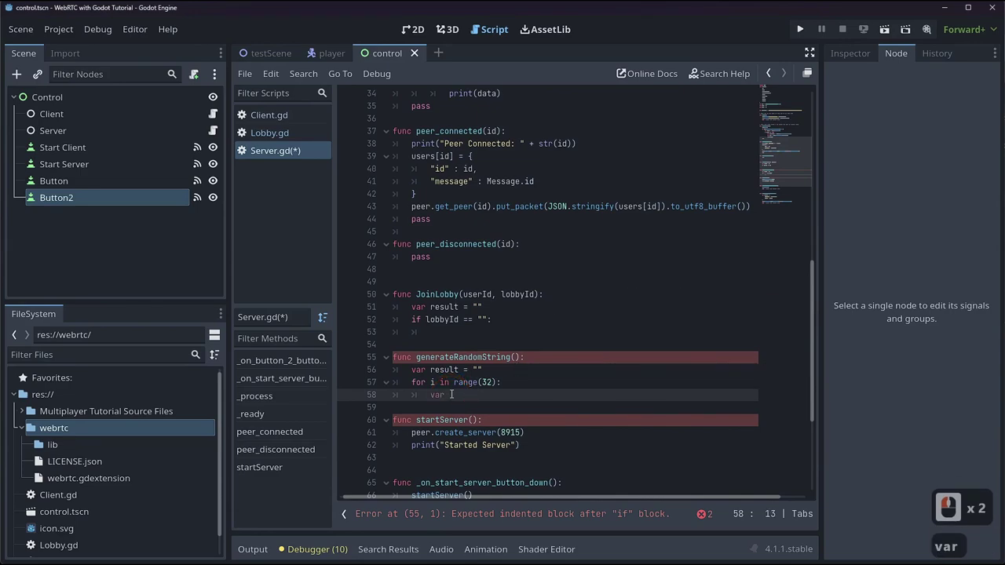
- Set index = randi() % Characters.length() inside the 32-iteration loop
{"action": "type", "text": "index ="}
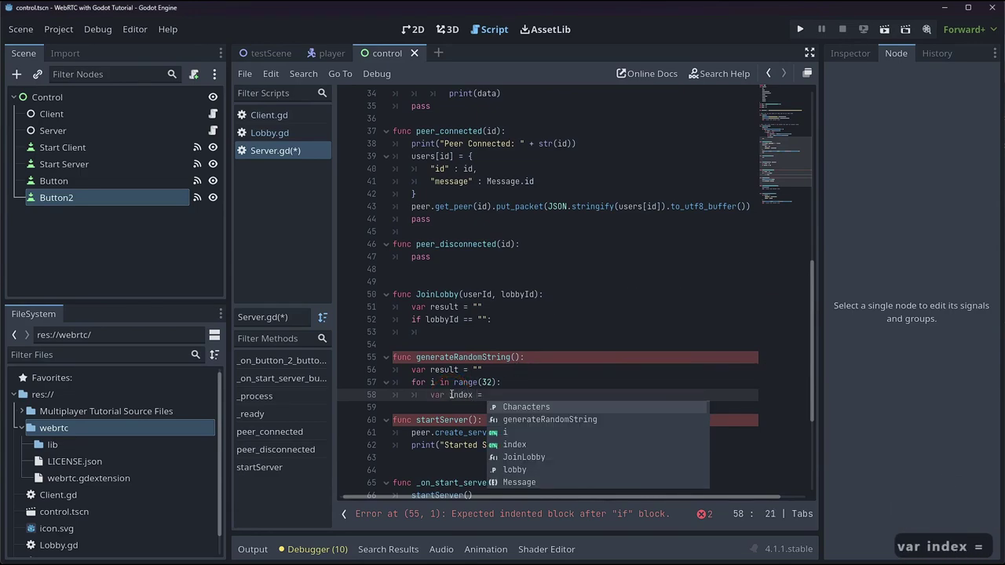
{"action": "type", "text": "andi"}
{"action": "key", "text": "Tab"}
{"action": "key", "text": "Right"}
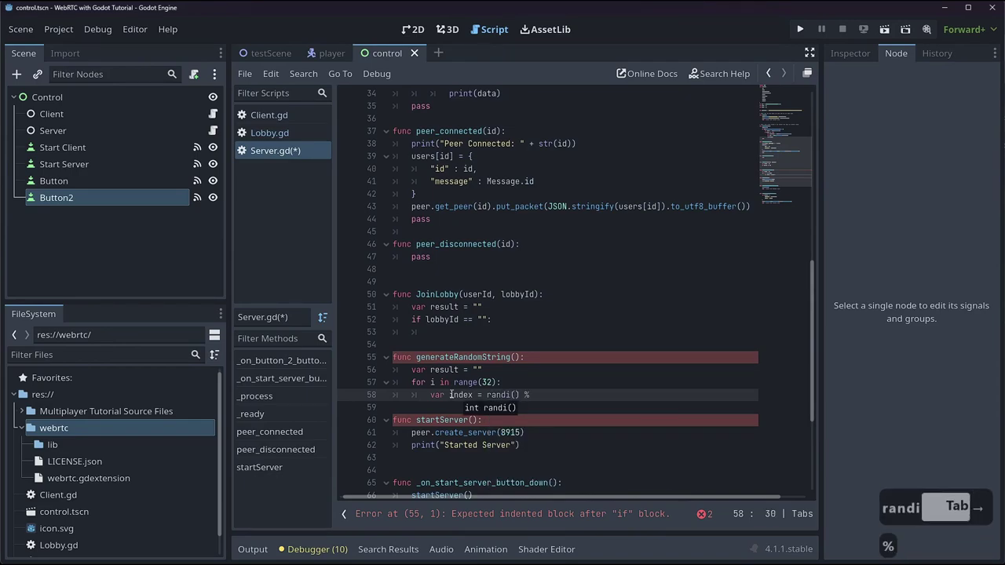
{"action": "type", "text": "hara"}
{"action": "key", "text": "Tab"}
{"action": "type", "text": ".eng"}
{"action": "key", "text": "Tab"}
{"action": "key", "text": "Tab"}
{"action": "key", "text": "Return"}
- Append Characters[index] to result on the next loop line
{"action": "type", "text": "e"}
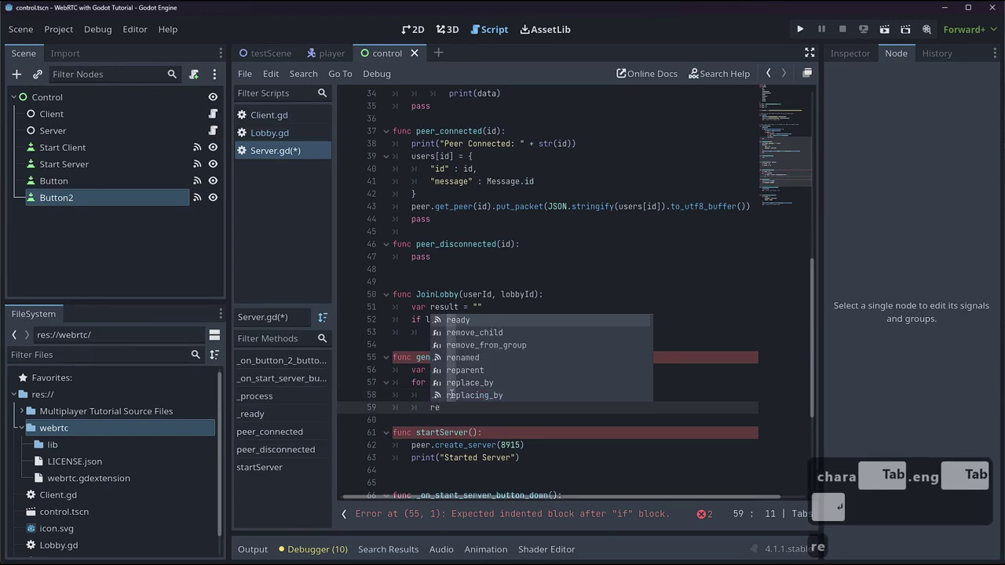
{"action": "key", "text": "BackSpace"}
{"action": "key", "text": "BackSpace"}
{"action": "type", "text": "sul"}
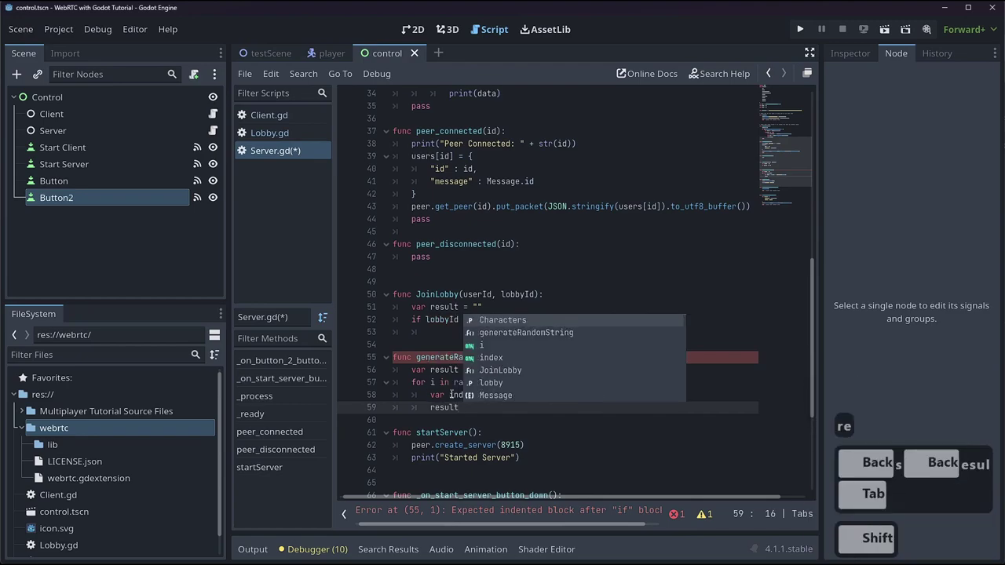
{"action": "type", "text": "cha"}
{"action": "key", "text": "Tab"}
{"action": "type", "text": "r"}
{"action": "key", "text": "Tab"}
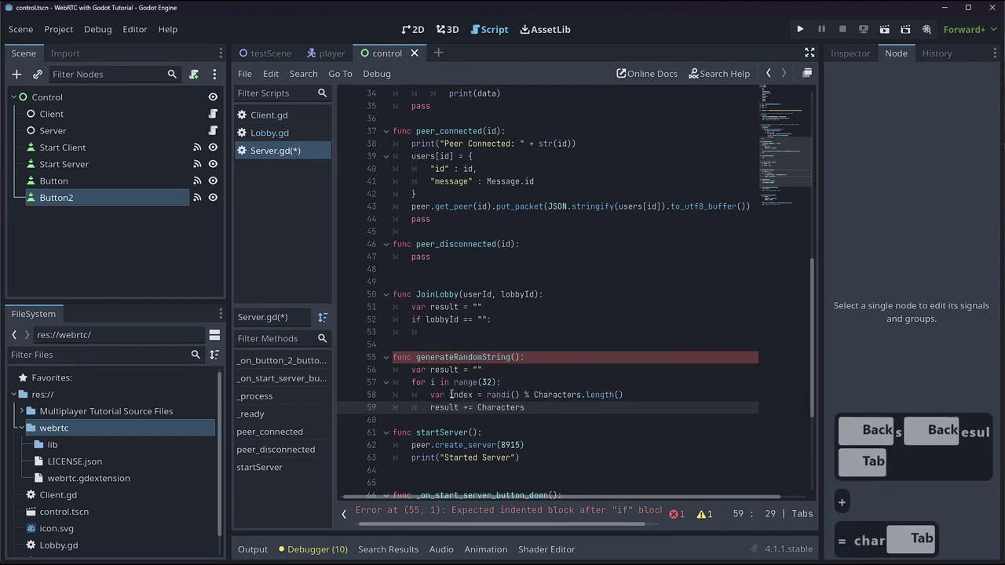
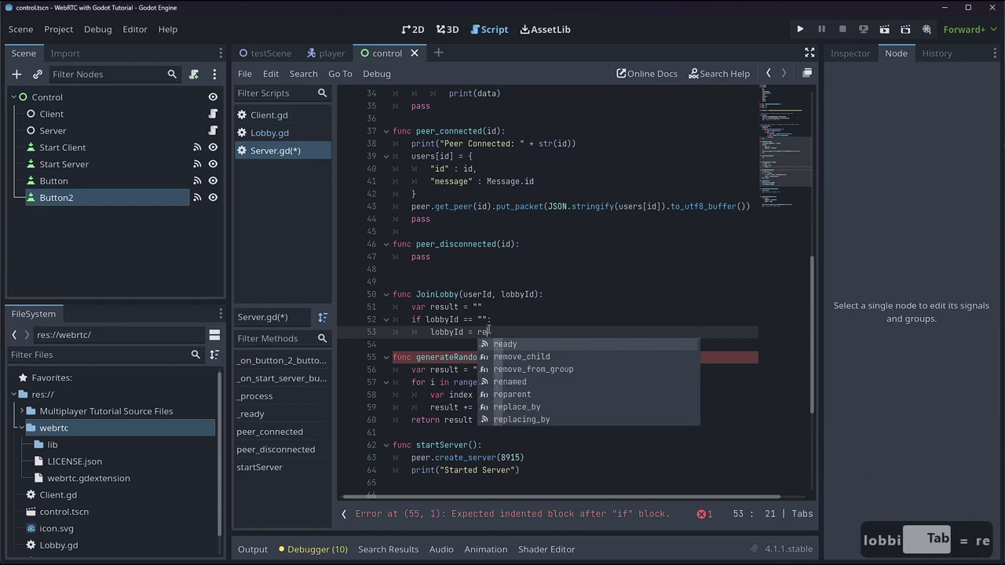
- Set lobbyId = result in JoinLobby and begin the lobbies[lobbyId] assignment
{"action": "type", "text": "sul"}
{"action": "key", "text": "Tab"}
{"action": "key", "text": "Return"}
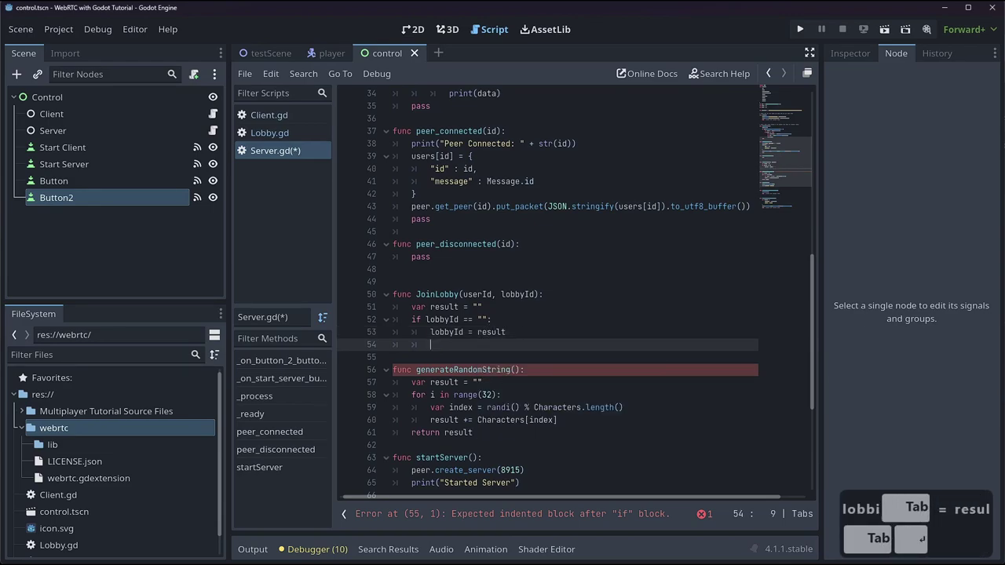
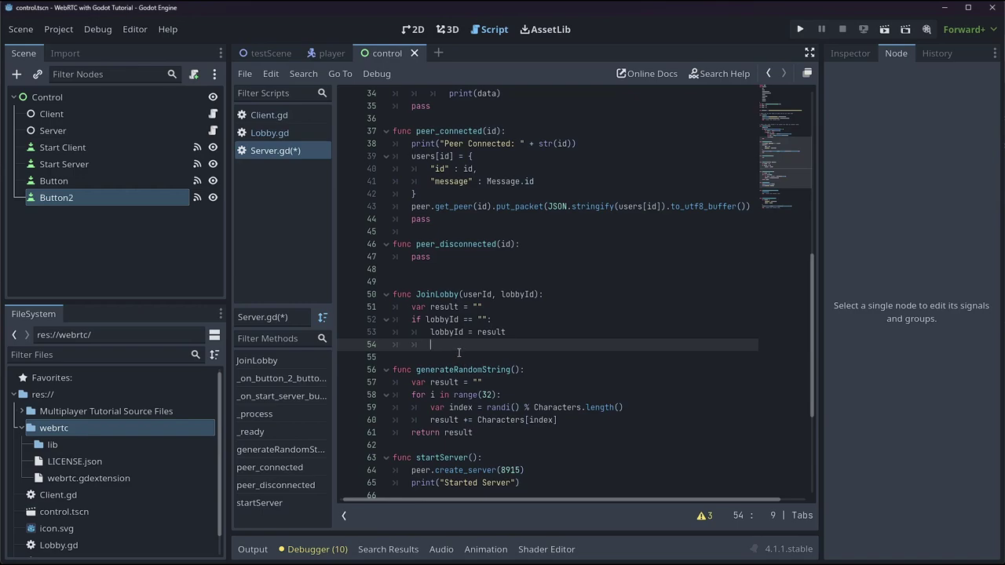
{"action": "type", "text": "lobb"}
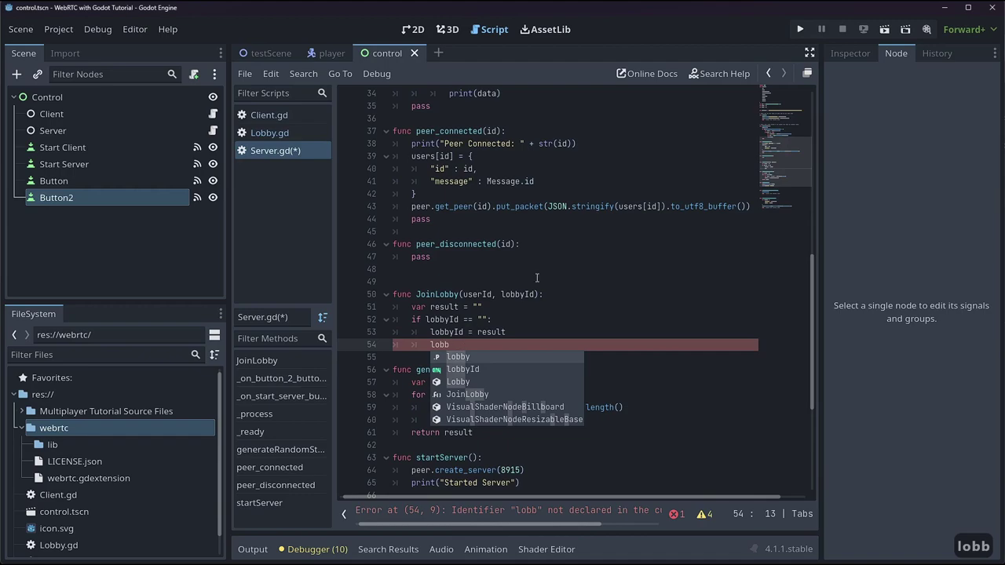
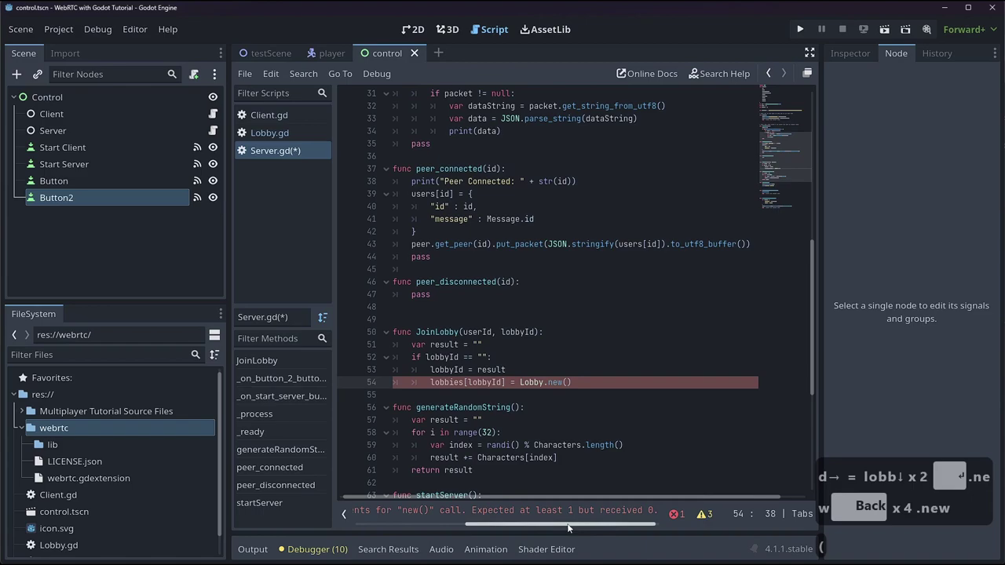
- Pass userId to Lobby.new() as the host and start a line below it
{"action": "left_click_drag", "start_coordinate": [633, 538], "coordinate": [244, 141]}
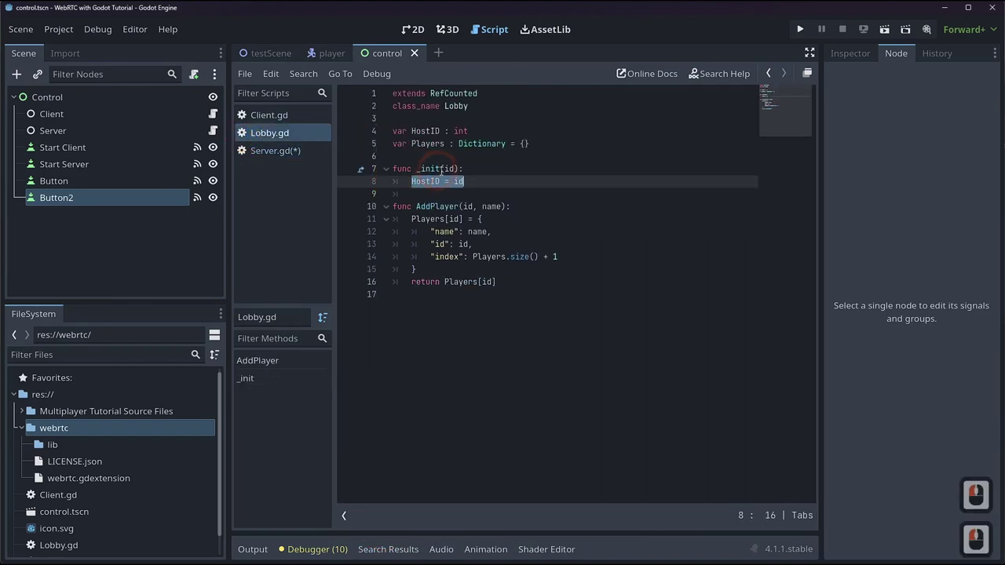
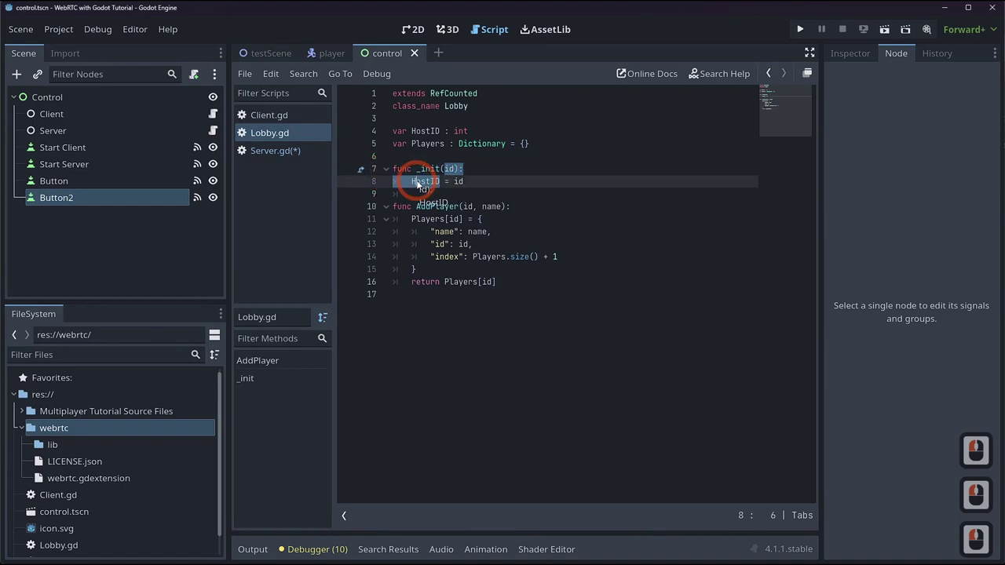
{"action": "left_click", "coordinate": [422, 183]}
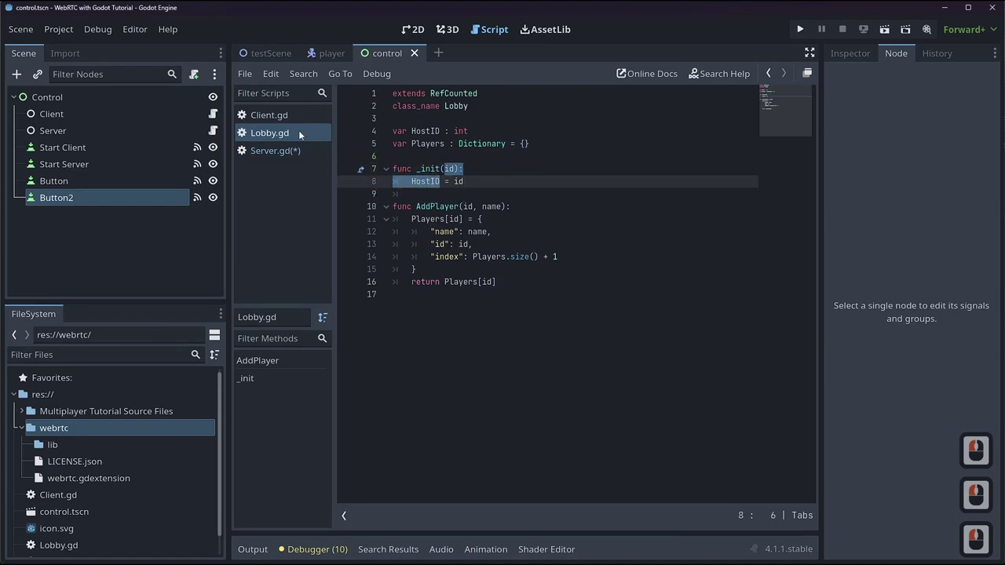
{"action": "left_click", "coordinate": [278, 159]}
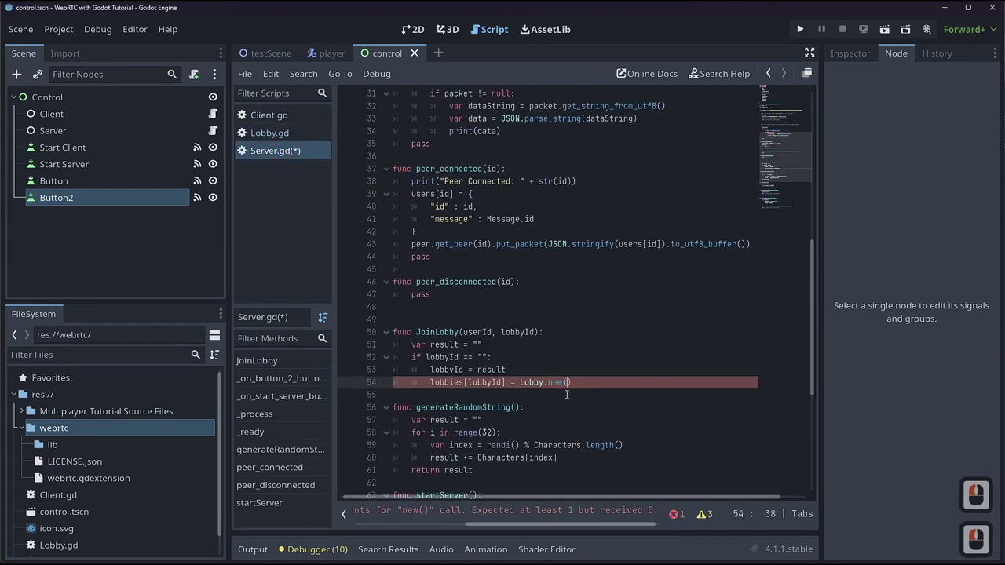
{"action": "type", "text": "user"}
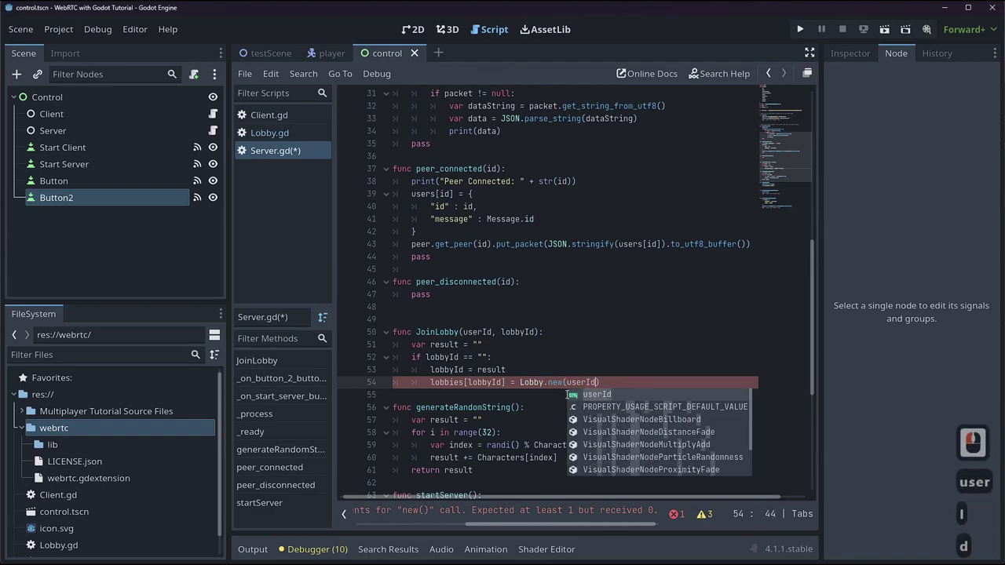
{"action": "key", "text": "Escape"}
{"action": "key", "text": "Return"}
{"action": "key", "text": "BackSpace"}
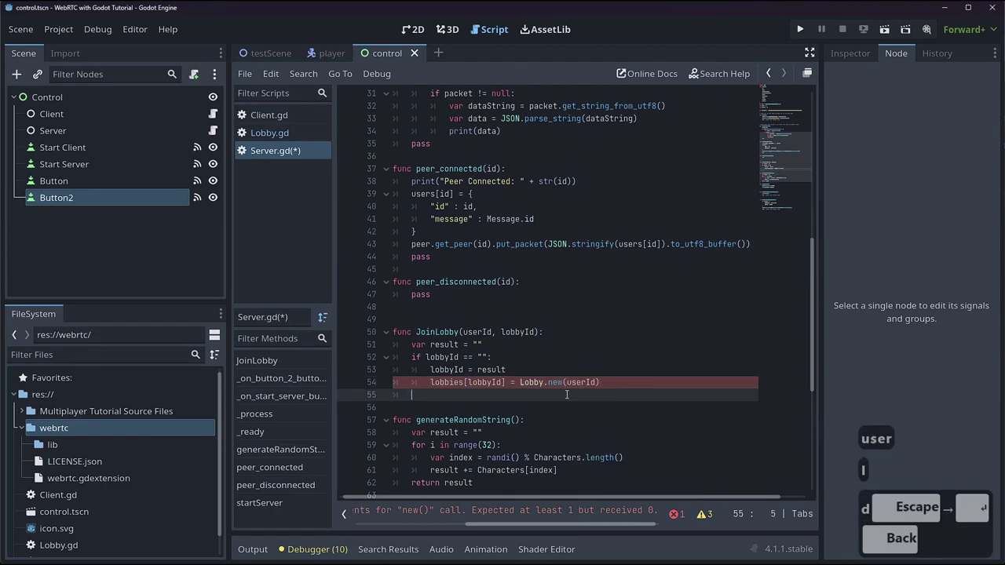
{"action": "key", "text": "d"}
{"action": "key", "text": "Right"}
{"action": "key", "text": "Return"}
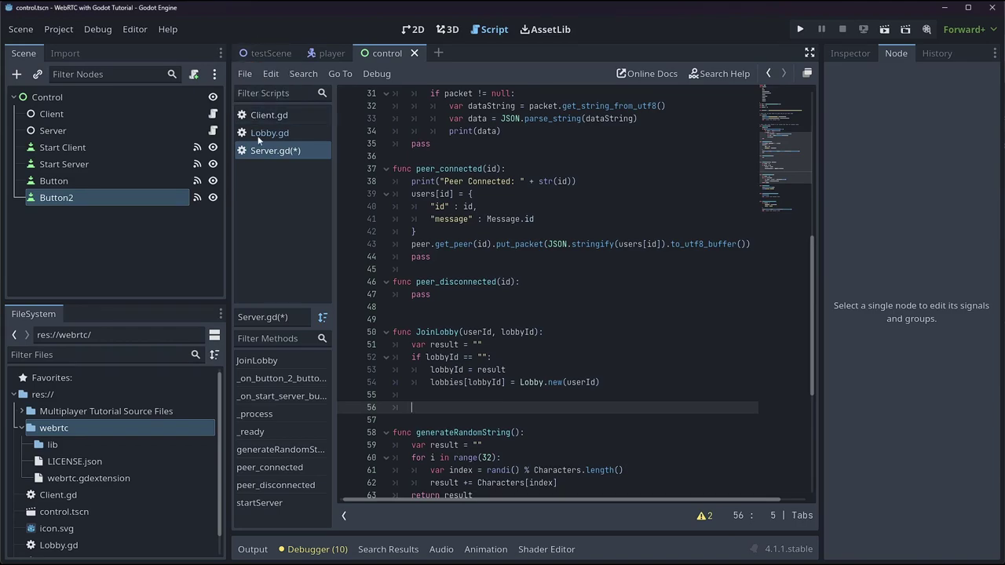
- Check Lobby.gd, then set var player = lobbies[lobbyId].AddPlayer(userId)
{"action": "left_click", "coordinate": [262, 140]}
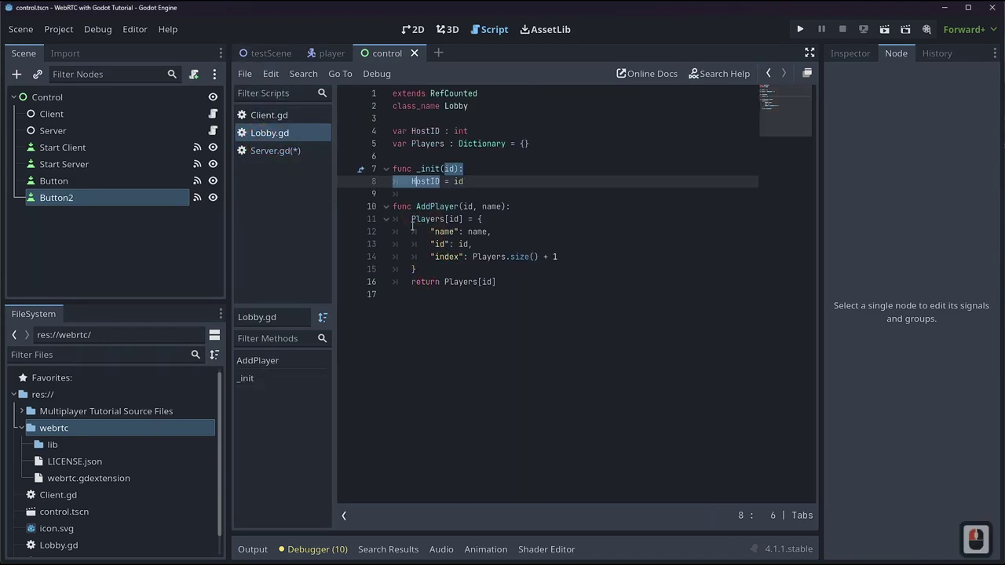
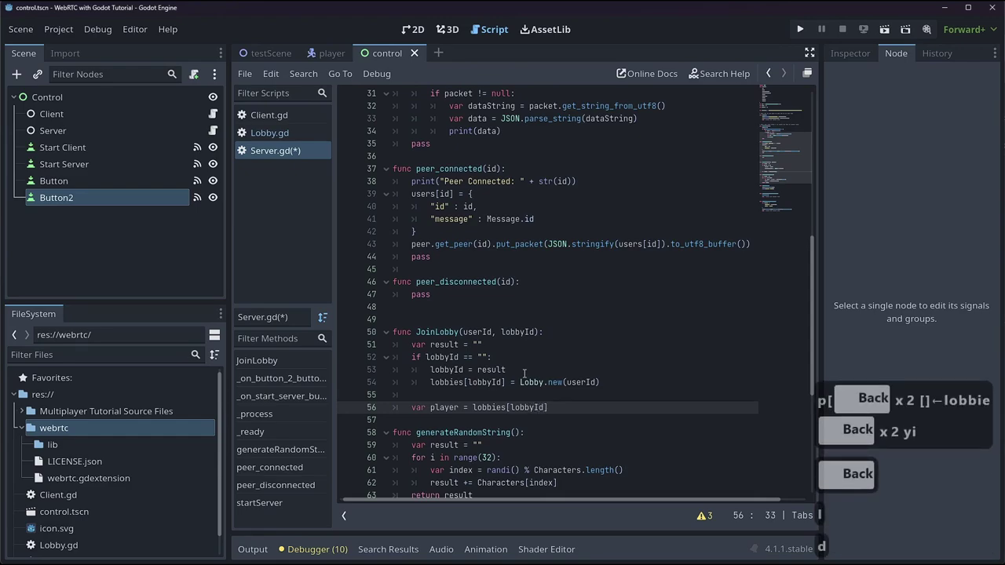
{"action": "key", "text": "Right"}
{"action": "key", "text": "."}
{"action": "key", "text": "shift+a"}
{"action": "key", "text": "BackSpace"}
{"action": "key", "text": "BackSpace"}
{"action": "left_click", "coordinate": [286, 138]}
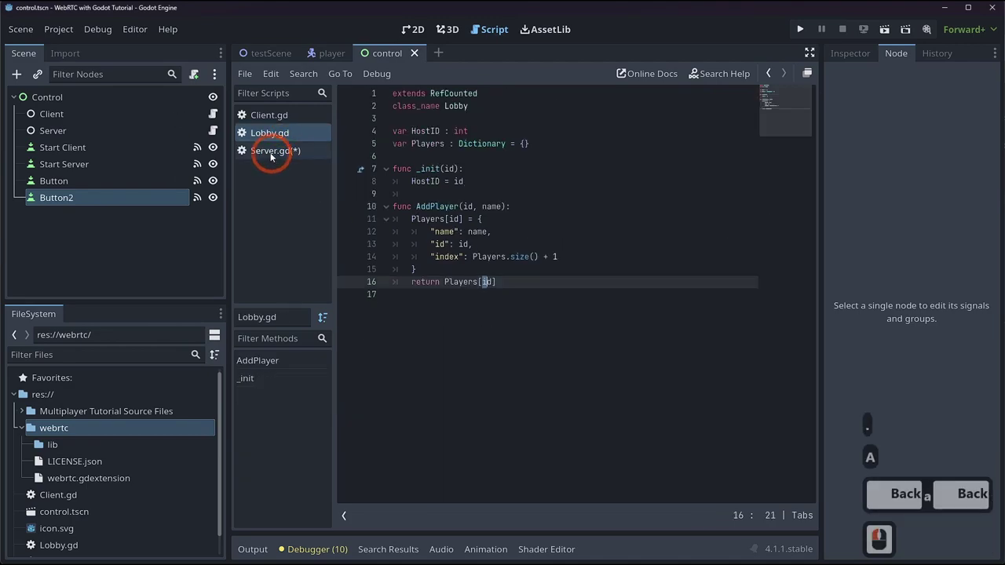
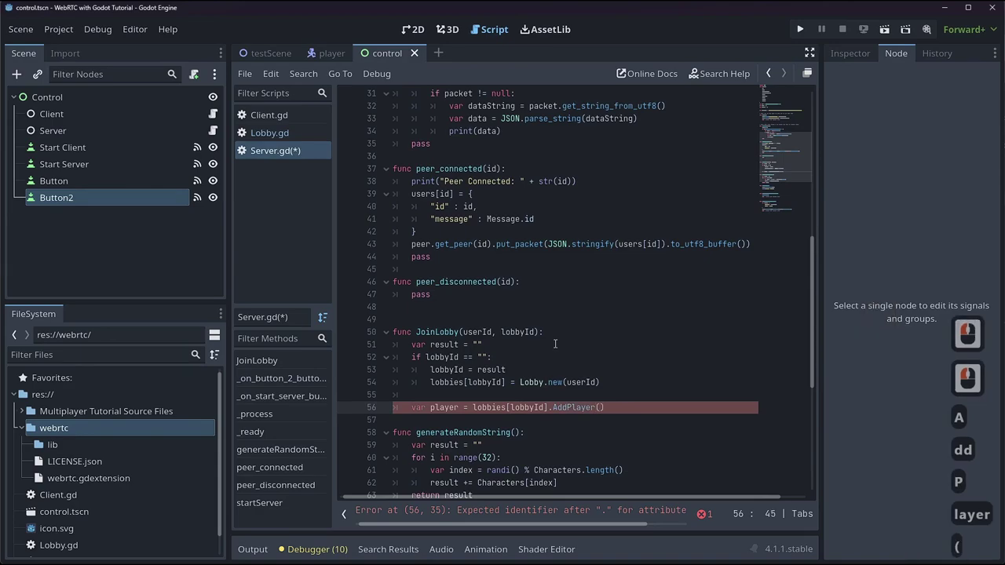
{"action": "type", "text": "ser"}
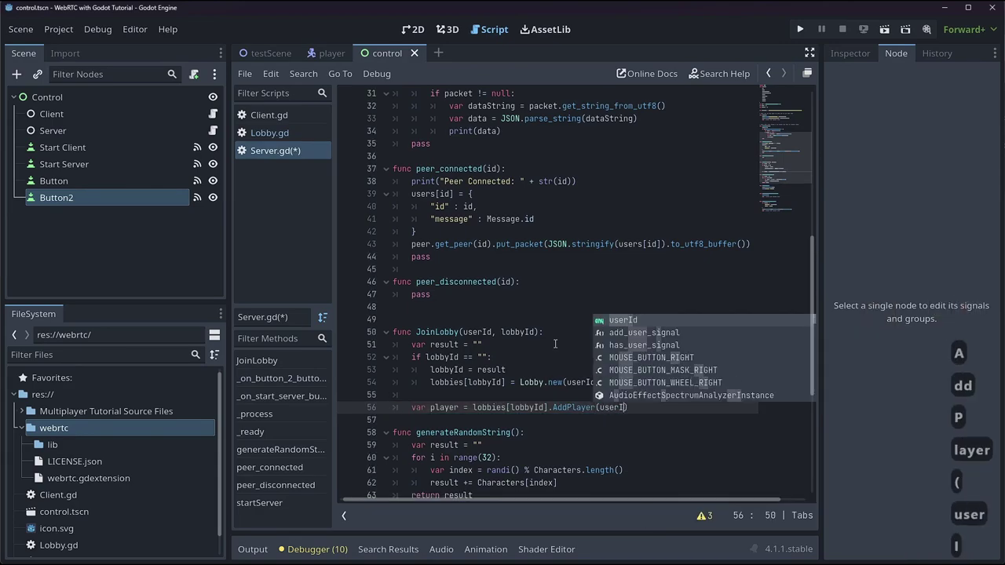
{"action": "key", "text": "Tab"}
{"action": "key", "text": "Return"}
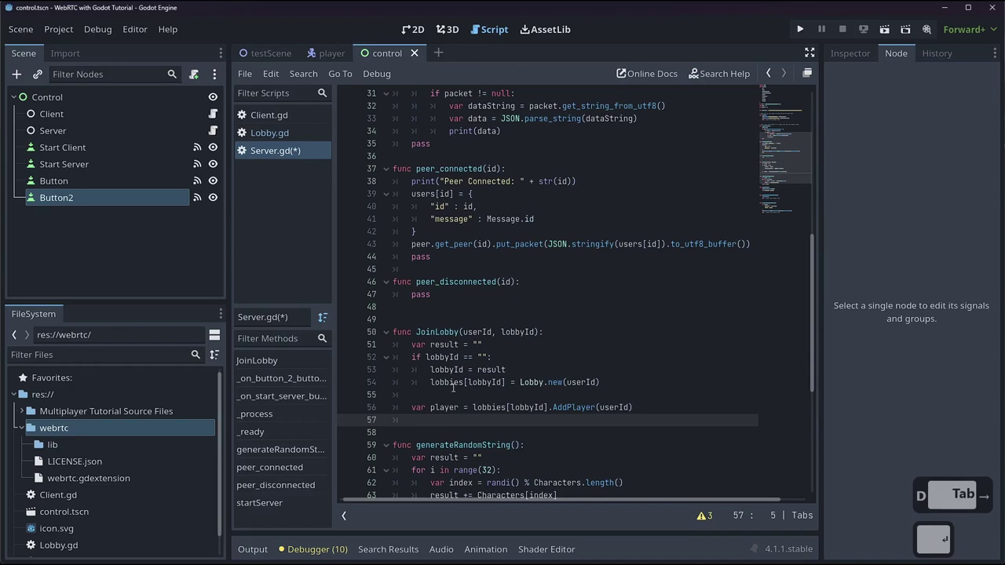
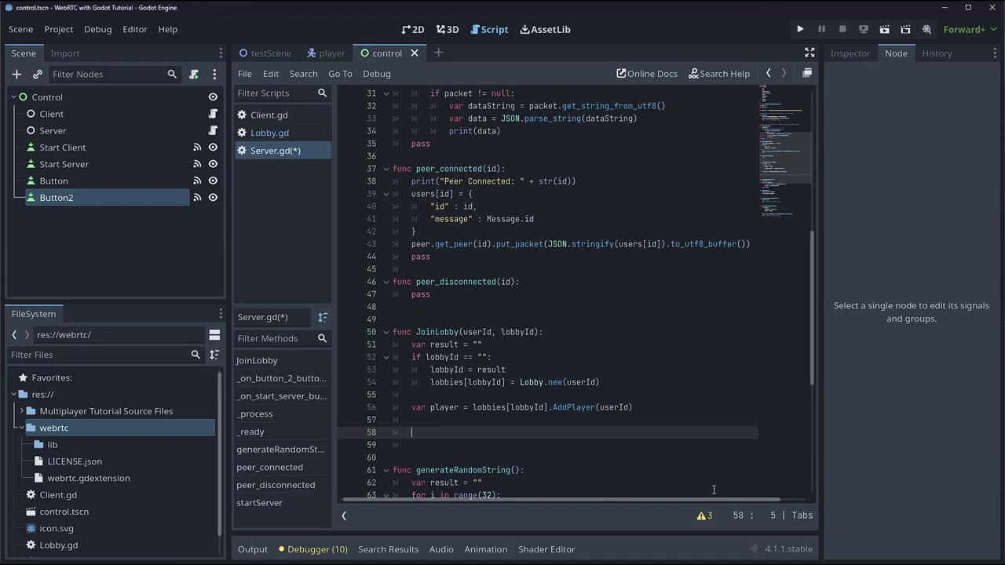
- Start a data dictionary with "message": Message.userConnected and "id": userId
{"action": "type", "text": "var data ="}
{"action": "key", "text": "shift+Return"}
{"action": "type", "text": "essage"}
{"action": "key", "text": "Right"}
{"action": "type", "text": ":"}
{"action": "key", "text": "shift+space"}
{"action": "type", "text": "ssage.s"}
{"action": "key", "text": "Tab"}
{"action": "key", "text": "Return"}
{"action": "type", "text": "d"}
{"action": "key", "text": "Right"}
{"action": "type", "text": ":"}
{"action": "key", "text": "space"}
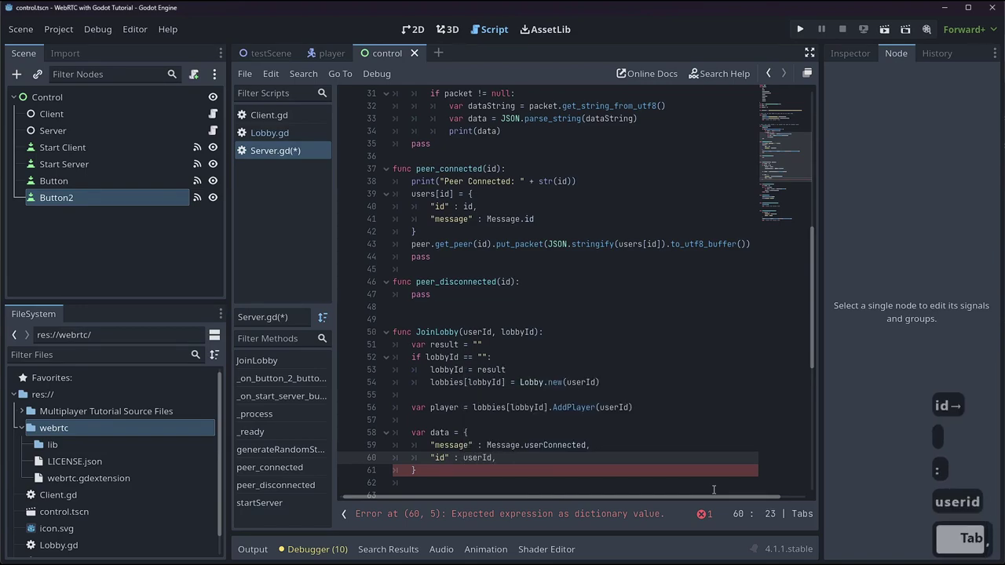
{"action": "type", "text": "serid"}
{"action": "key", "text": "Tab"}
{"action": "key", "text": "Return"}
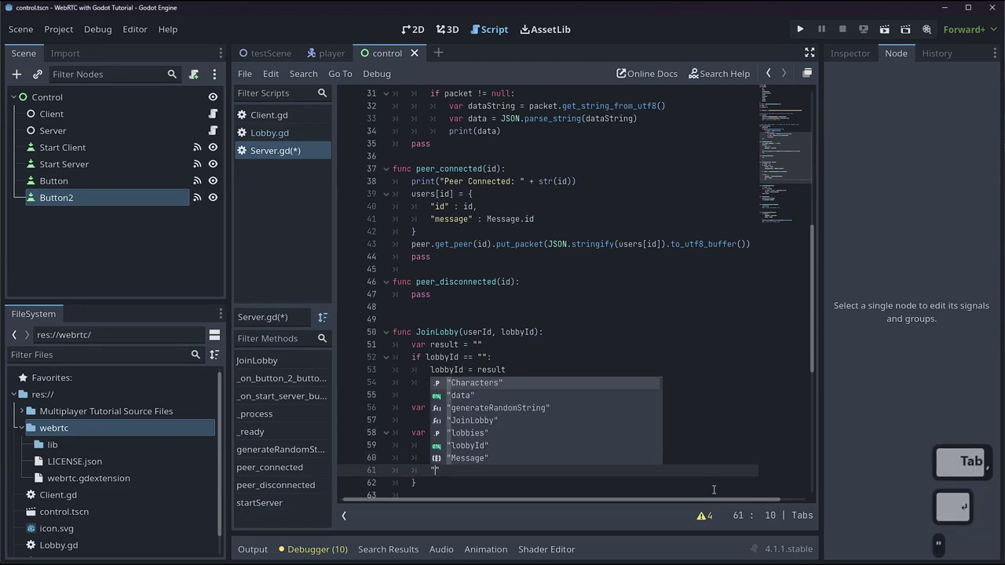
- Add the "host": lobbies[lobbyId].HostID entry to the dictionary
{"action": "type", "text": "ost"}
{"action": "key", "text": "Right"}
{"action": "type", "text": ":"}
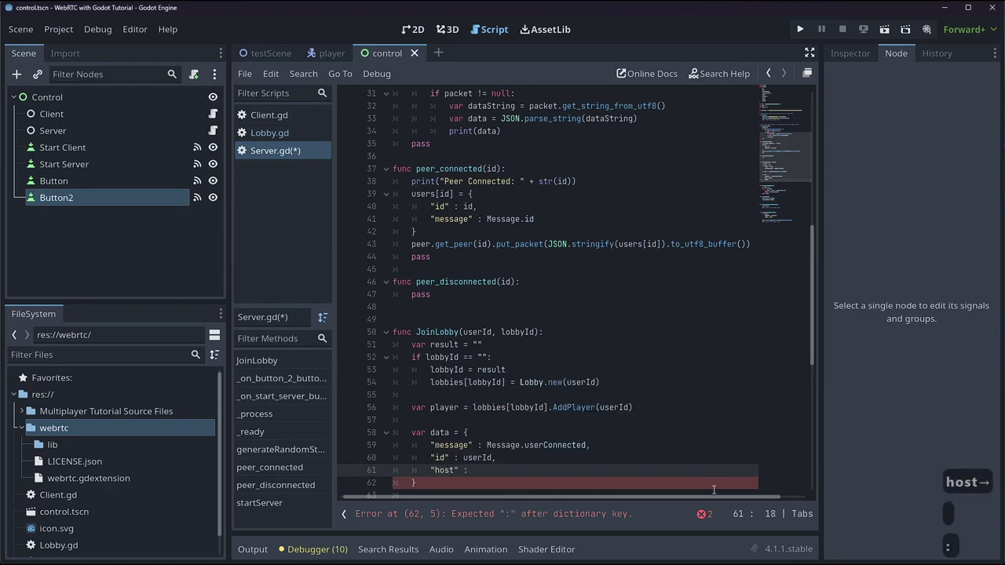
{"action": "type", "text": "obb"}
{"action": "key", "text": "Tab"}
{"action": "key", "text": "Tab"}
{"action": "key", "text": "Tab"}
{"action": "type", "text": "id"}
{"action": "key", "text": "Right"}
{"action": "type", "text": ".hostid"}
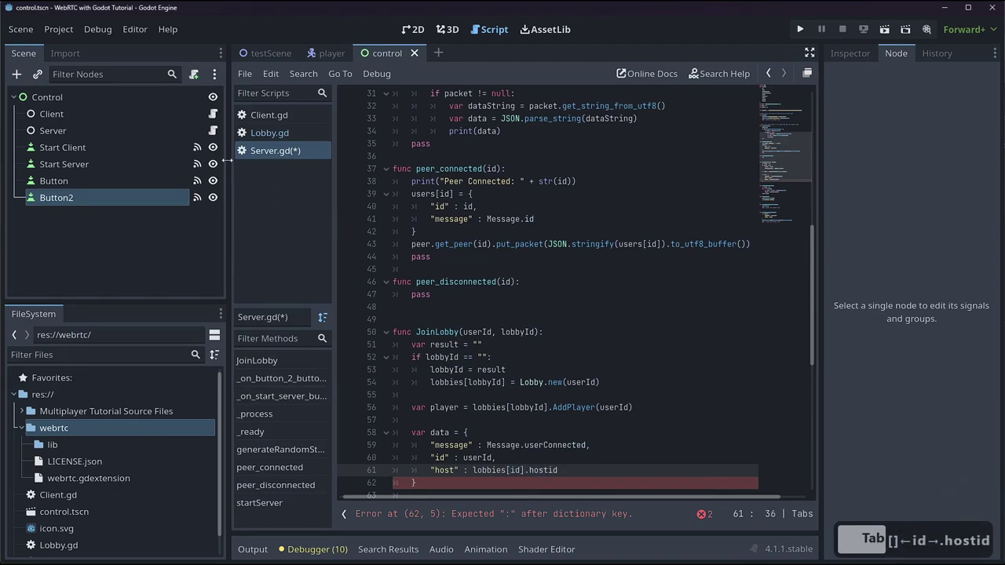
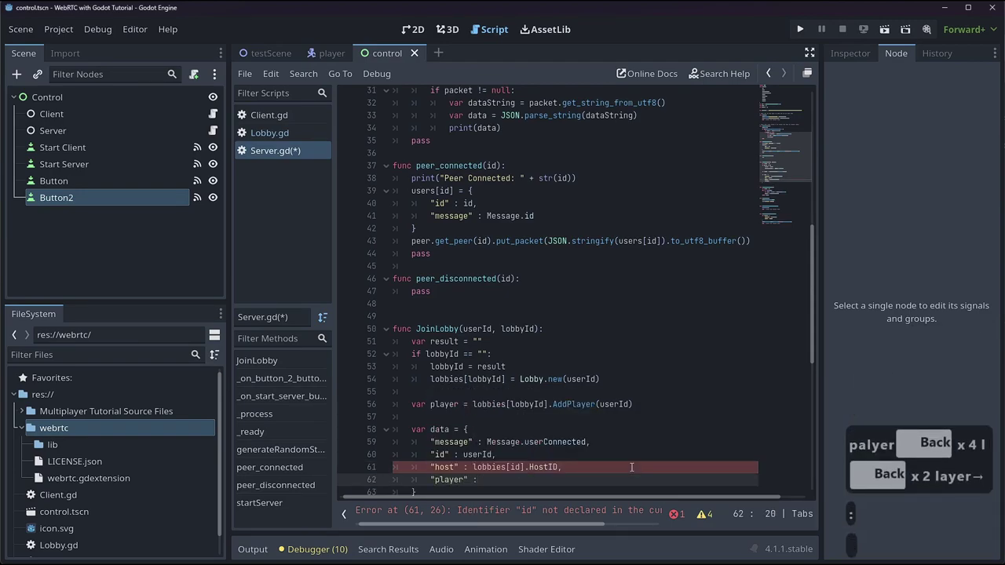
- Add the "player": lobbies[lobbyId].Players[userId] entry and close the dictionary
{"action": "type", "text": "lobbies"}
{"action": "type", "text": "]"}
{"action": "key", "text": "Left"}
{"action": "type", "text": "id"}
{"action": "key", "text": "Right"}
{"action": "type", "text": ".la"}
{"action": "key", "text": "BackSpace"}
{"action": "type", "text": "ayers"}
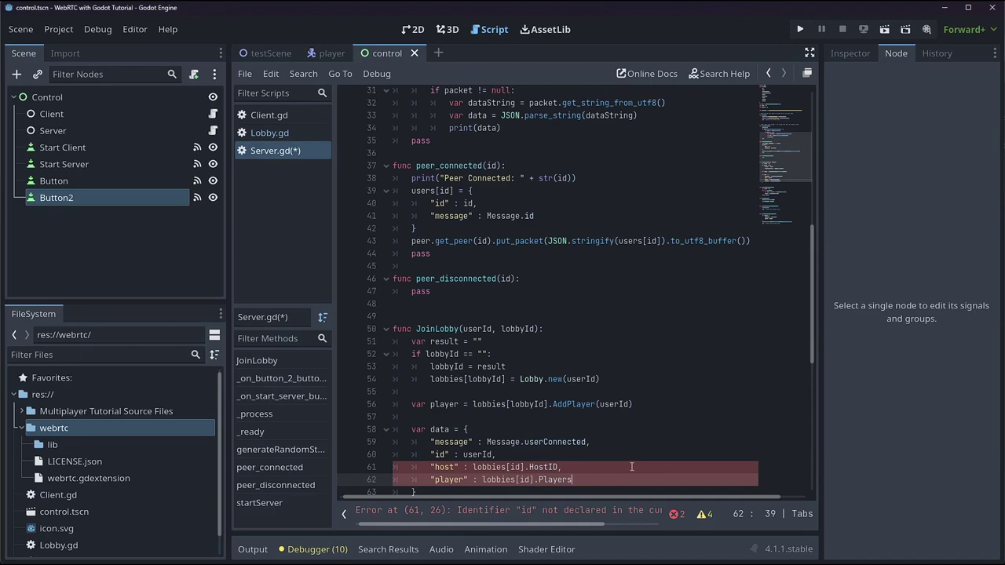
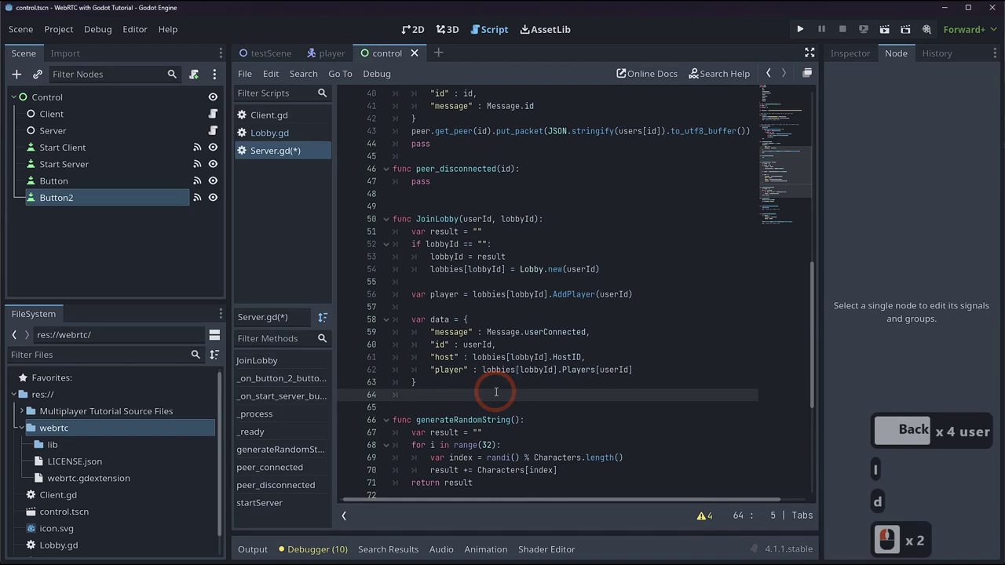
{"action": "key", "text": "Return"}
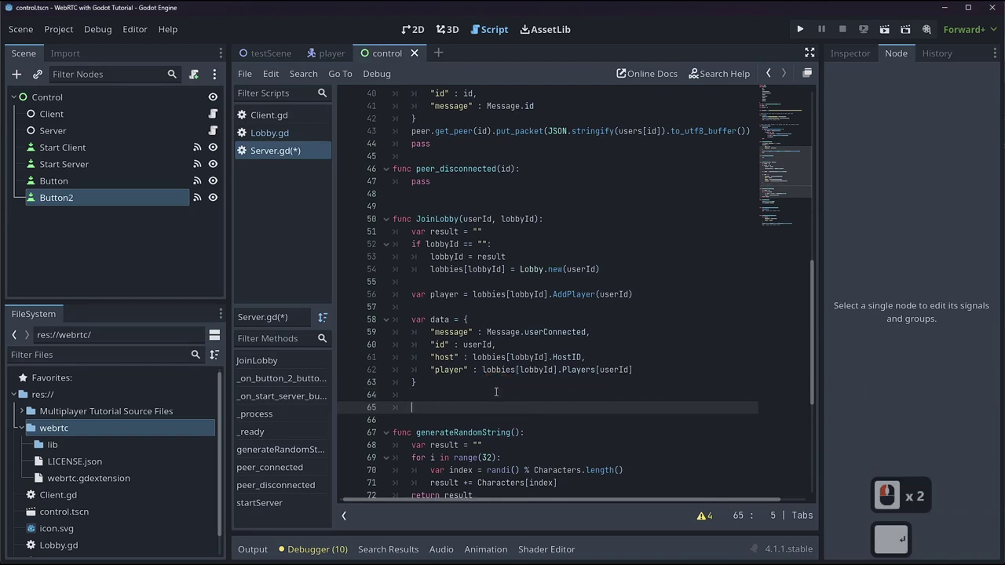
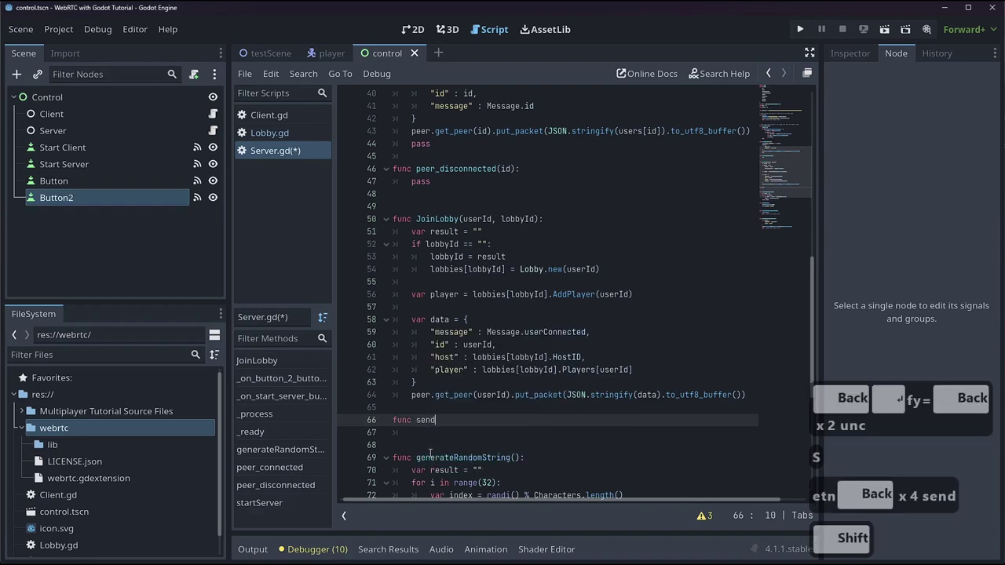
- Define func sendToPlayer(userId, data) and move the JSON put_packet line into it
{"action": "type", "text": "ayer"}
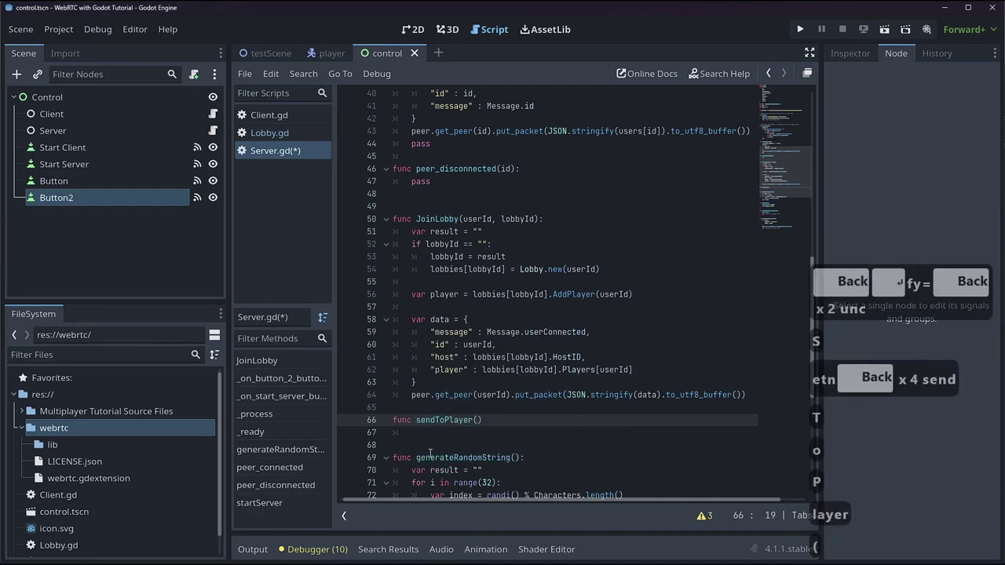
{"action": "type", "text": "serid,"}
{"action": "type", "text": "ata"}
{"action": "key", "text": "Right"}
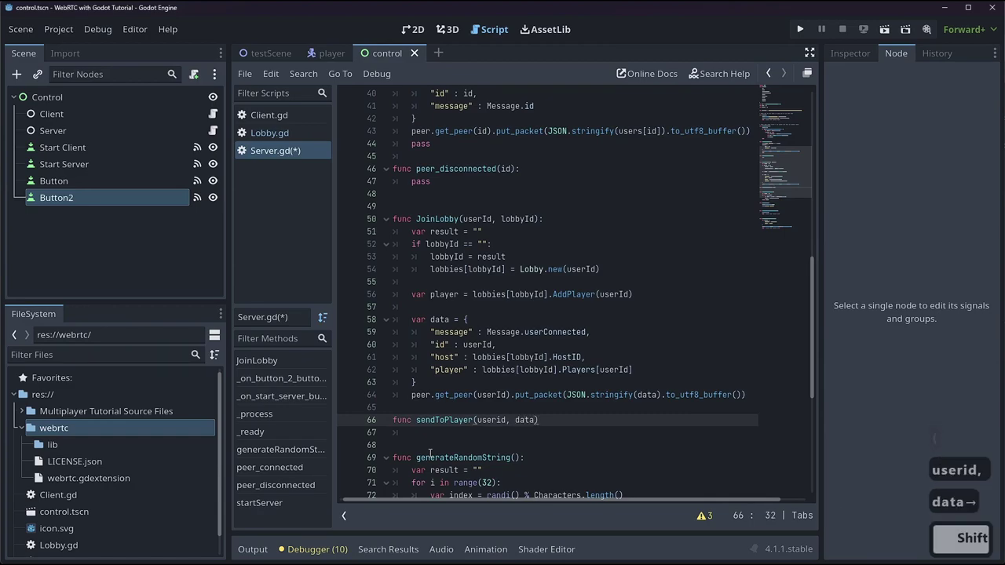
{"action": "key", "text": "Return"}
{"action": "key", "text": "BackSpace"}
{"action": "key", "text": "BackSpace"}
{"action": "key", "text": "BackSpace"}
{"action": "key", "text": "BackSpace"}
{"action": "key", "text": "BackSpace"}
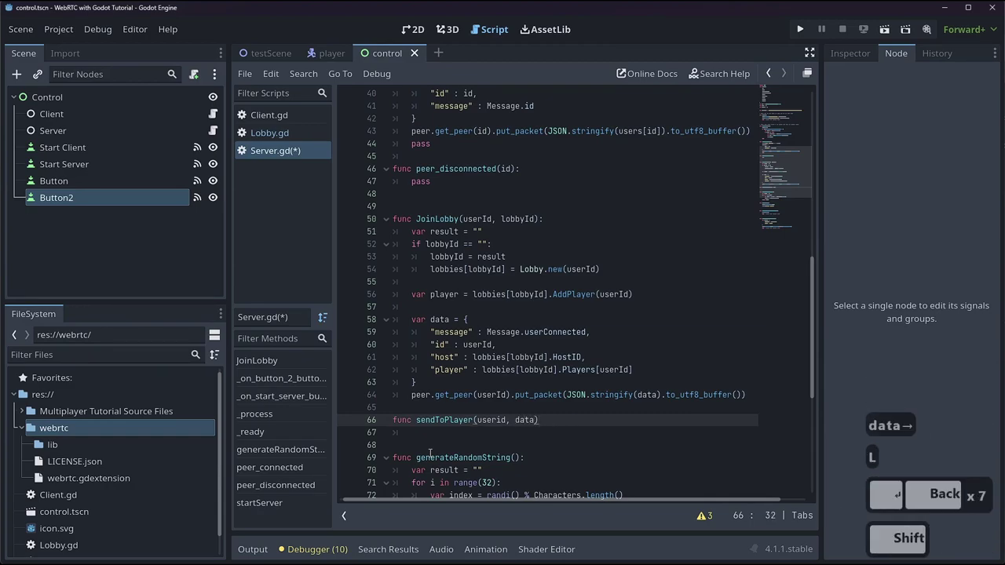
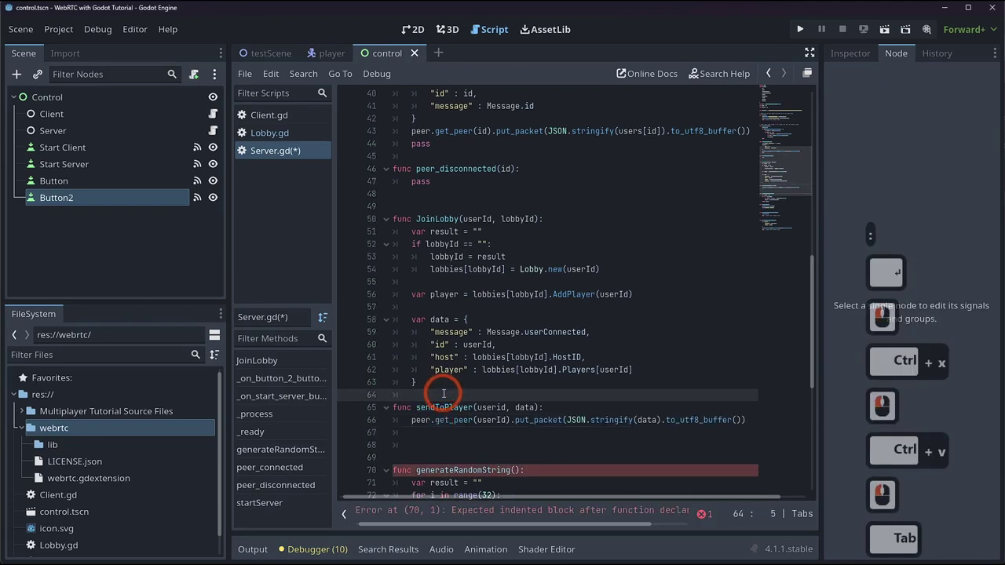
- Have JoinLobby call sendToPlayer(userId, data)
{"action": "key", "text": "Return"}
{"action": "type", "text": "sendto"}
{"action": "key", "text": "Tab"}
{"action": "type", "text": "useri"}
{"action": "key", "text": "Tab"}
{"action": "type", "text": "data"}
{"action": "key", "text": "Tab"}
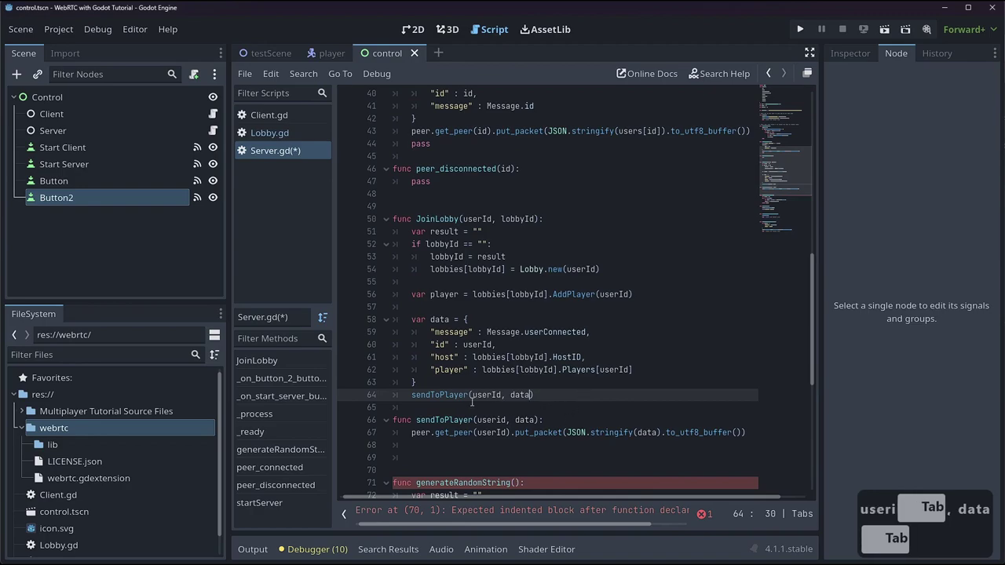
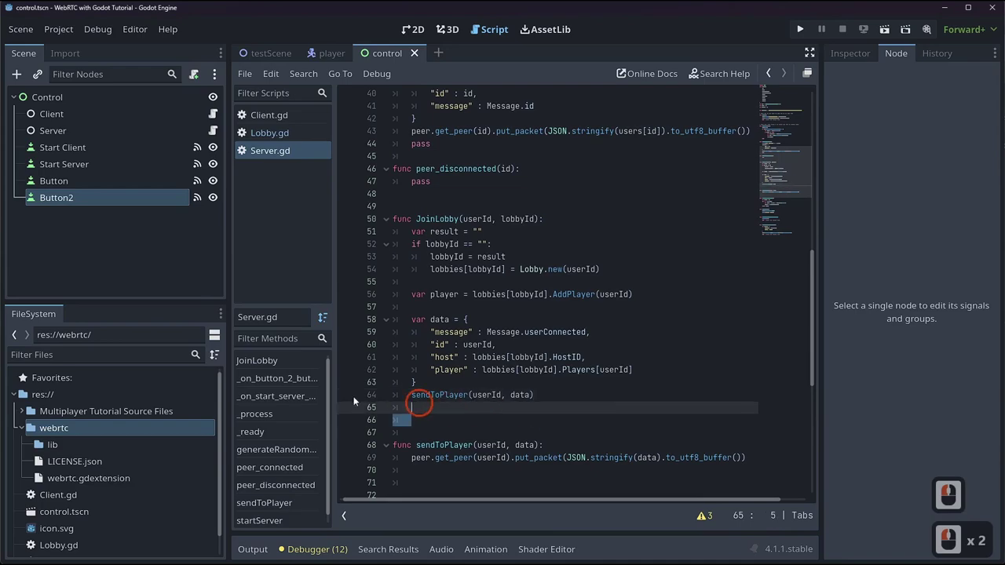
- Duplicate the Send Test Packet button in the control scene and relabel it Join Lobby
{"action": "double_click", "coordinate": [293, 227]}
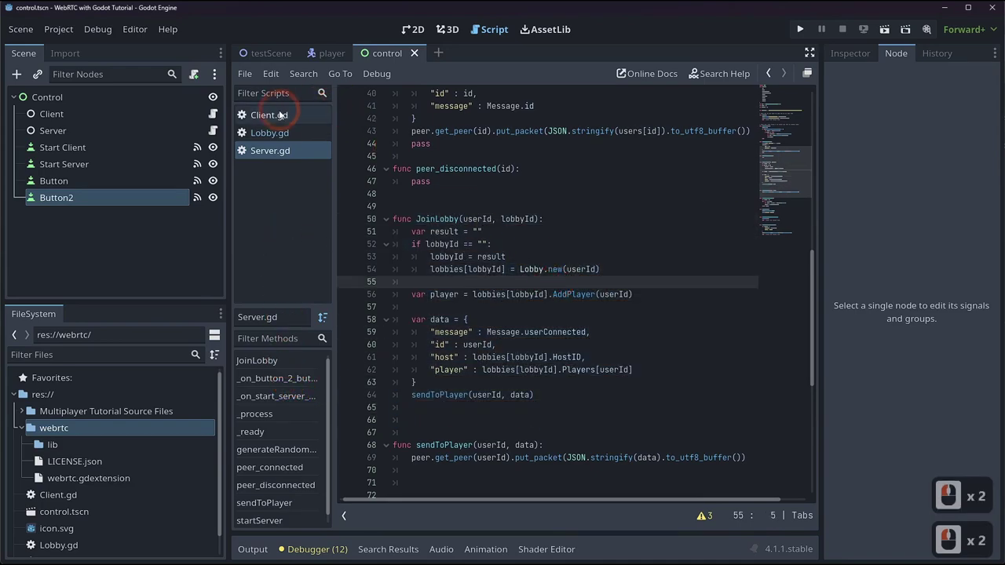
{"action": "left_click", "coordinate": [277, 114]}
{"action": "left_click", "coordinate": [417, 35]}
{"action": "left_click", "coordinate": [398, 207]}
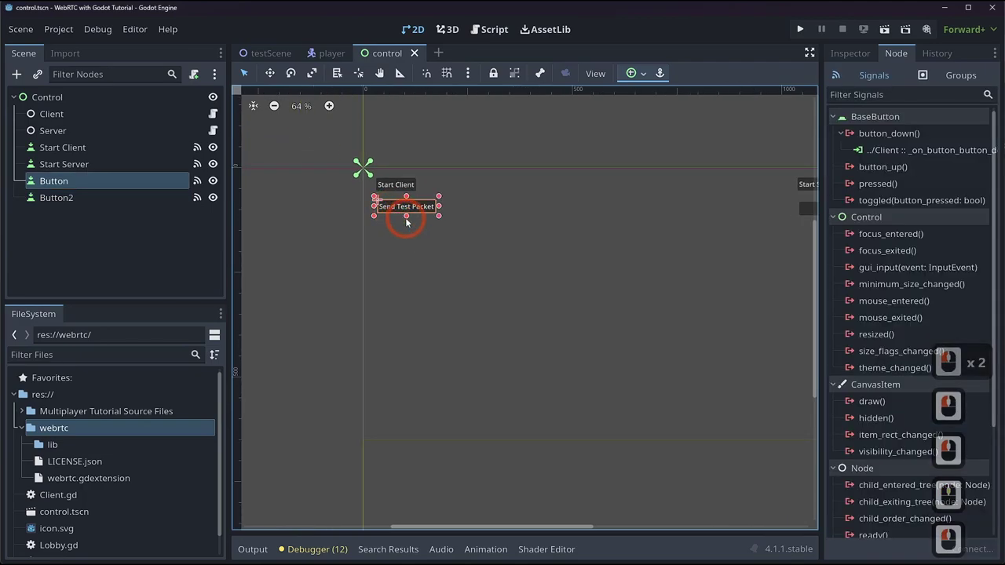
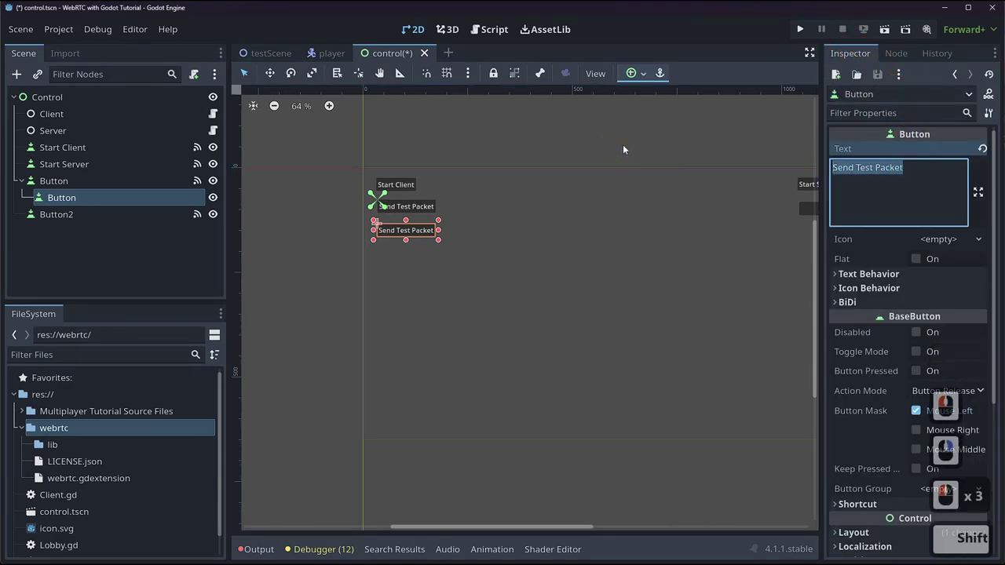
{"action": "type", "text": "oin"}
{"action": "type", "text": "g"}
{"action": "key", "text": "BackSpace"}
{"action": "key", "text": "BackSpace"}
{"action": "key", "text": "BackSpace"}
{"action": "type", "text": "by"}
{"action": "key", "text": "BackSpace"}
{"action": "type", "text": "y"}
- Add a LineEdit child node under the Control root
{"action": "left_click", "coordinate": [475, 311]}
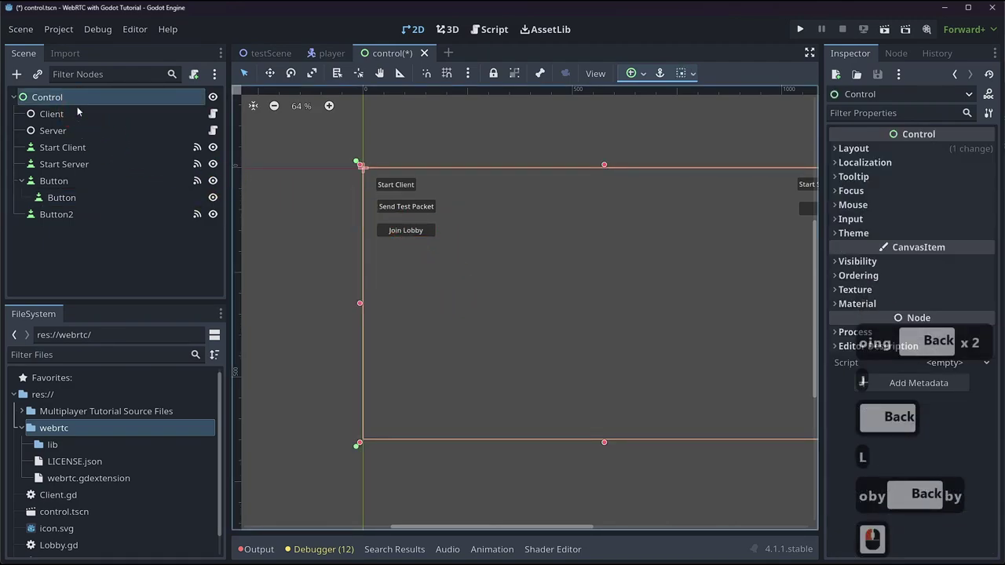
{"action": "right_click", "coordinate": [59, 105]}
{"action": "left_click", "coordinate": [97, 113]}
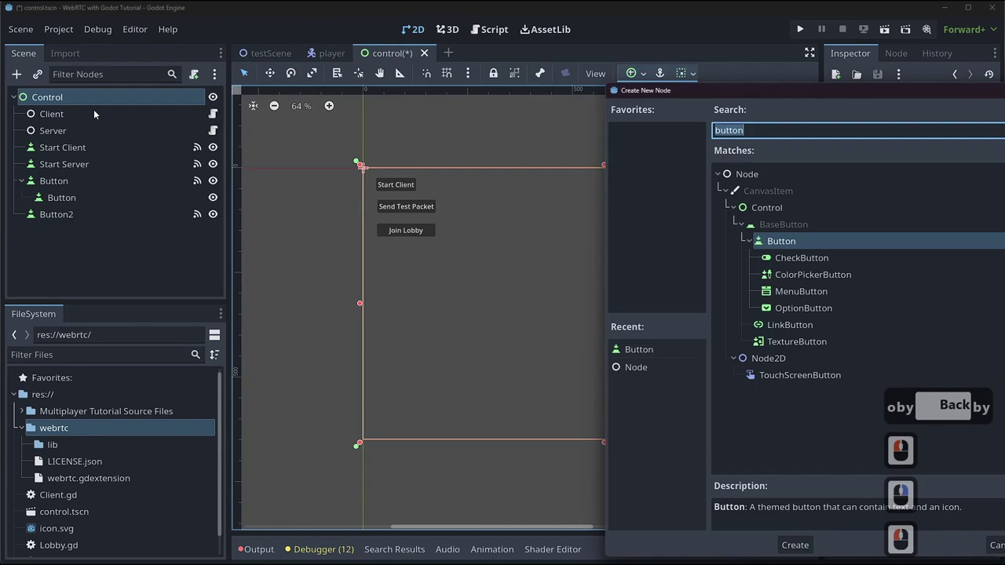
{"action": "type", "text": "lineed"}
{"action": "key", "text": "Return"}
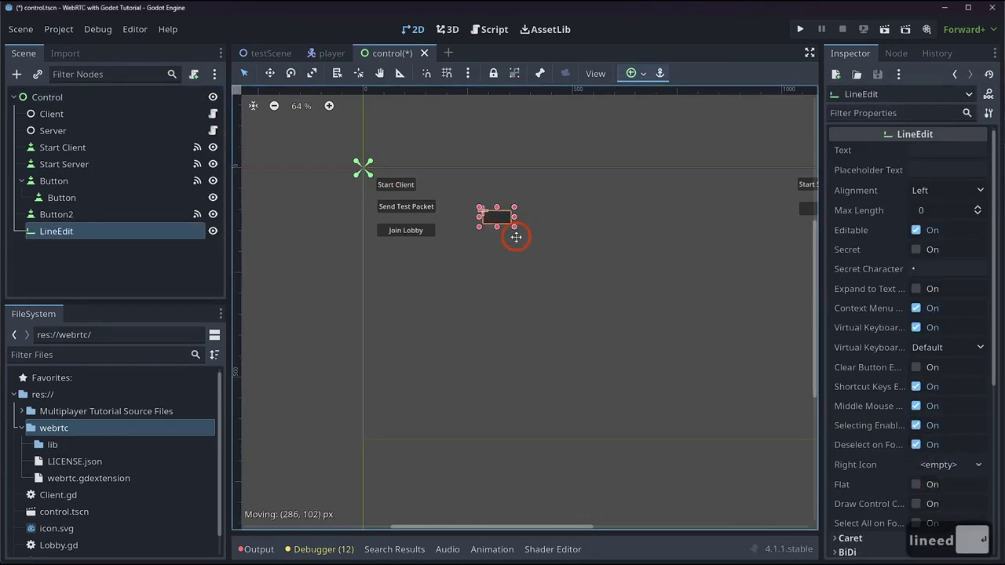
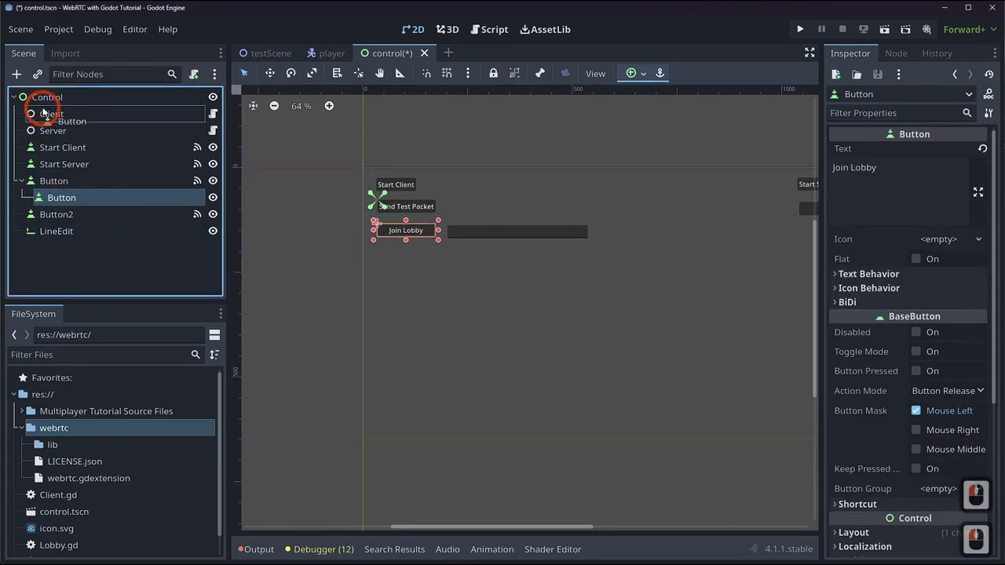
- Move the new button under the root and rename its node JoinLobby
{"action": "left_click", "coordinate": [45, 100]}
{"action": "double_click", "coordinate": [47, 200]}
{"action": "double_click", "coordinate": [68, 234]}
{"action": "double_click", "coordinate": [90, 243]}
{"action": "key", "text": "ctrl+a"}
{"action": "type", "text": "oinbby"}
{"action": "key", "text": "Return"}
- Connect the JoinLobby button's button_down signal to the Client node
{"action": "left_click", "coordinate": [893, 60]}
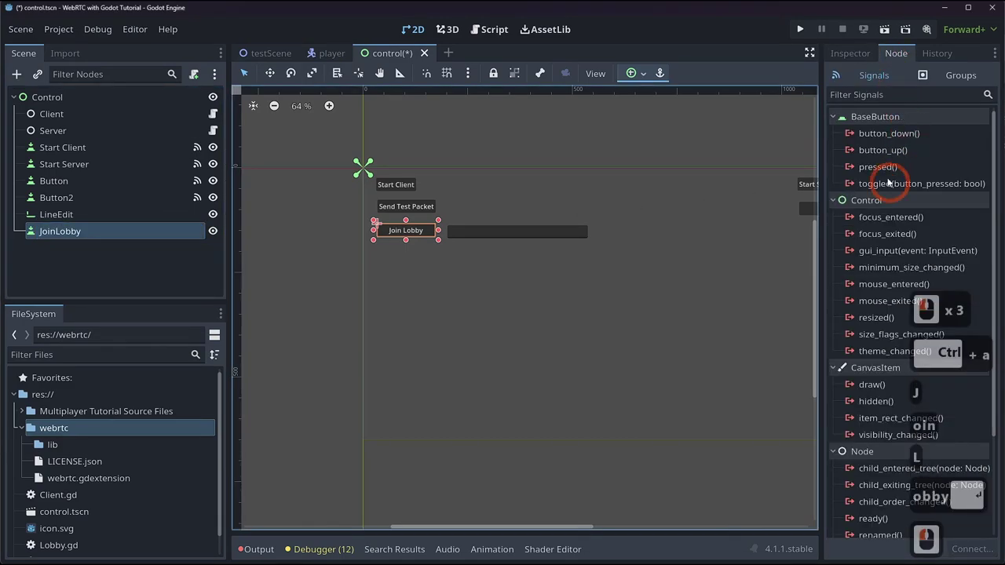
{"action": "key", "text": "l"}
{"action": "left_click", "coordinate": [881, 136]}
{"action": "double_click", "coordinate": [881, 137]}
{"action": "left_click", "coordinate": [843, 273]}
{"action": "double_click", "coordinate": [866, 478]}
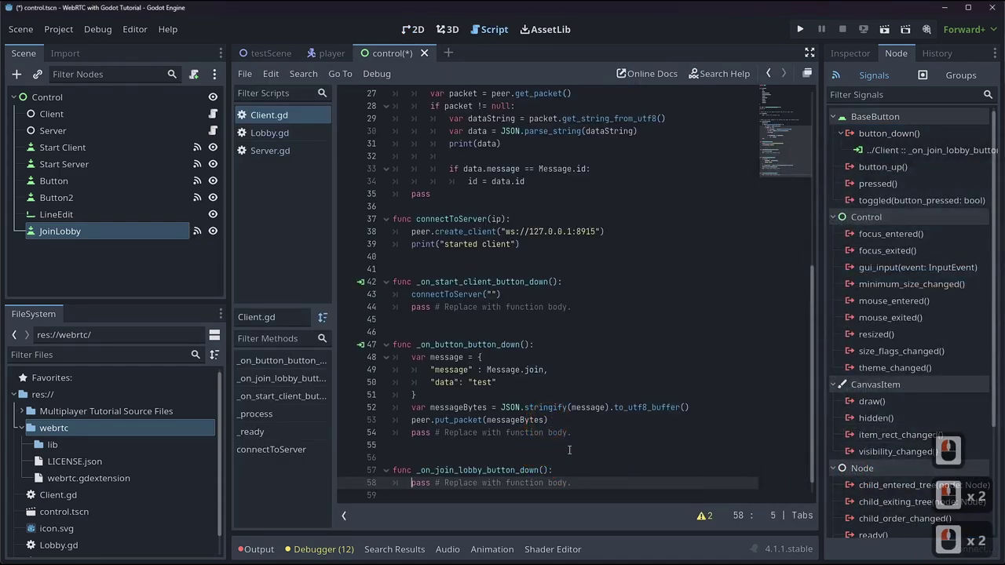
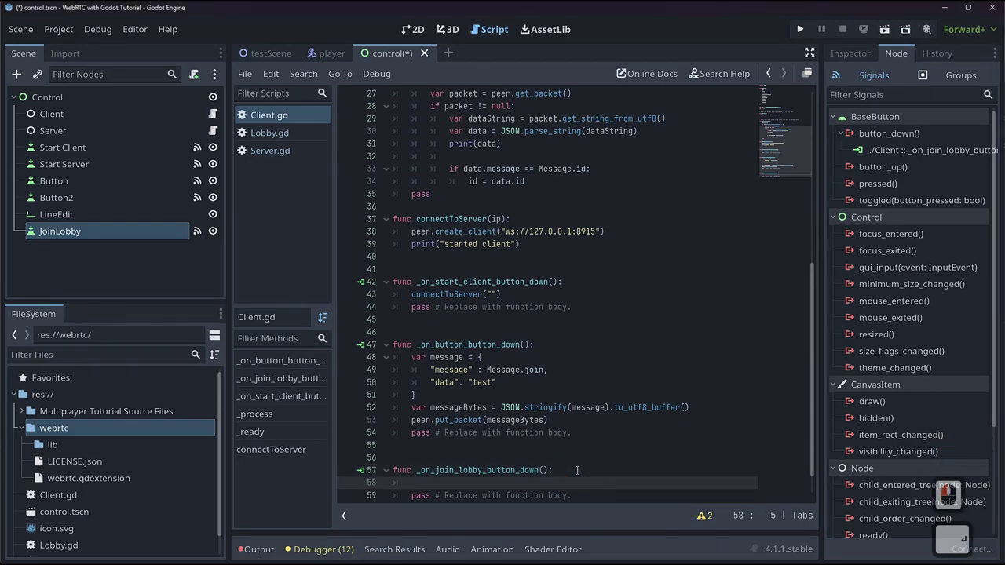
- Start a var message dictionary in _on_join_lobby_button_down whose first entry is "id": id
{"action": "type", "text": "var message"}
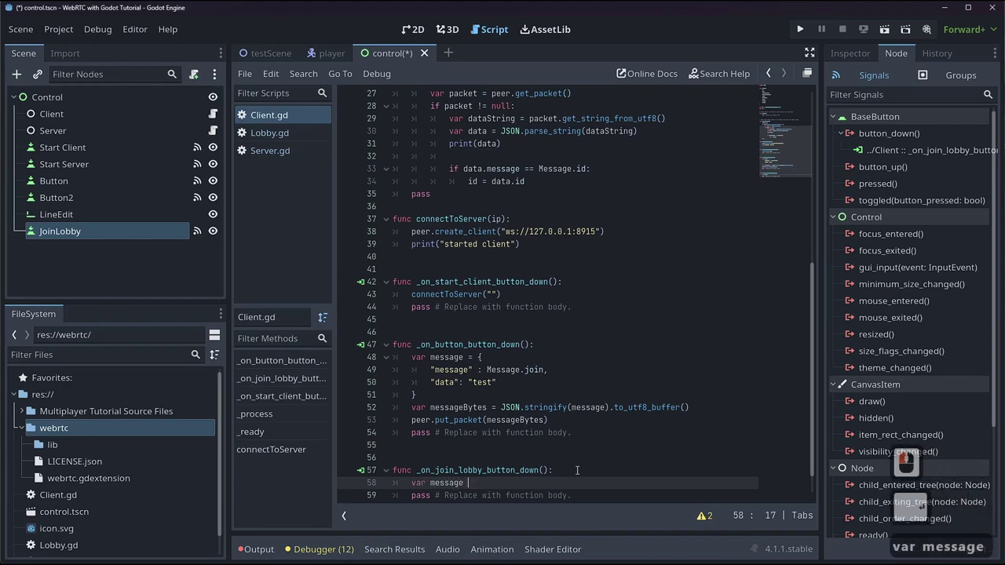
{"action": "key", "text": "Return"}
{"action": "type", "text": "eer"}
{"action": "key", "text": "Right"}
{"action": "key", "text": "BackSpace"}
{"action": "key", "text": "BackSpace"}
{"action": "type", "text": "d"}
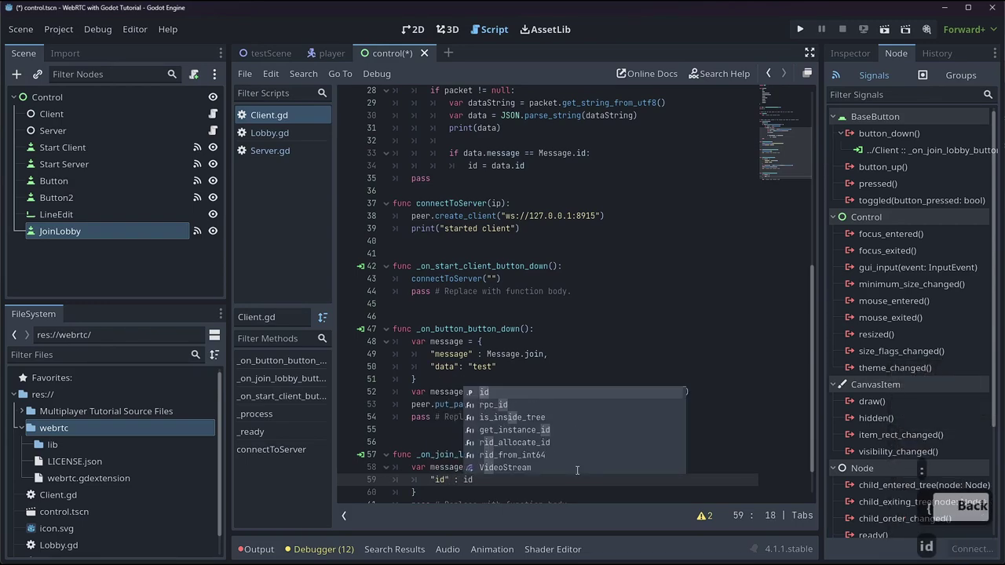
{"action": "type", "text": ","}
{"action": "key", "text": "Return"}
{"action": "key", "text": "BackSpace"}
{"action": "key", "text": "BackSpace"}
{"action": "key", "text": "BackSpace"}
{"action": "key", "text": "Return"}
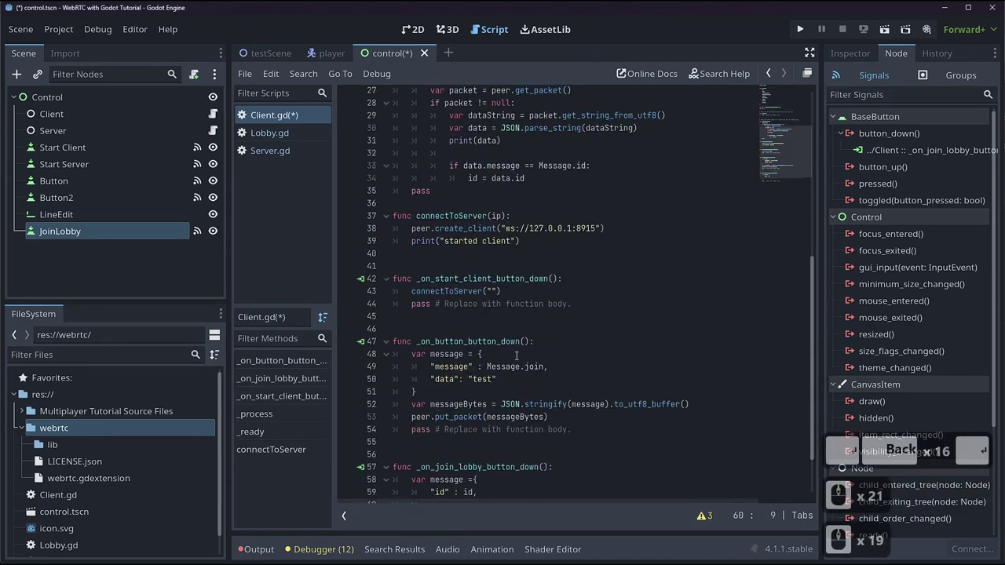
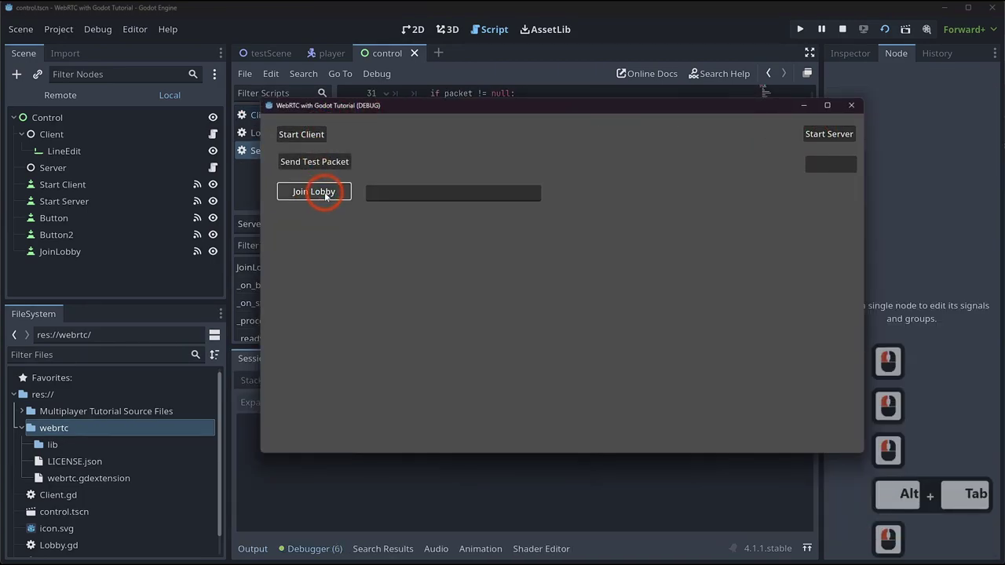
- Send Join Lobby requests and confirm the lobby messages appear in the Output log
{"action": "left_click", "coordinate": [328, 196]}
{"action": "double_click", "coordinate": [328, 196]}
{"action": "left_click", "coordinate": [679, 106]}
{"action": "double_click", "coordinate": [259, 554]}
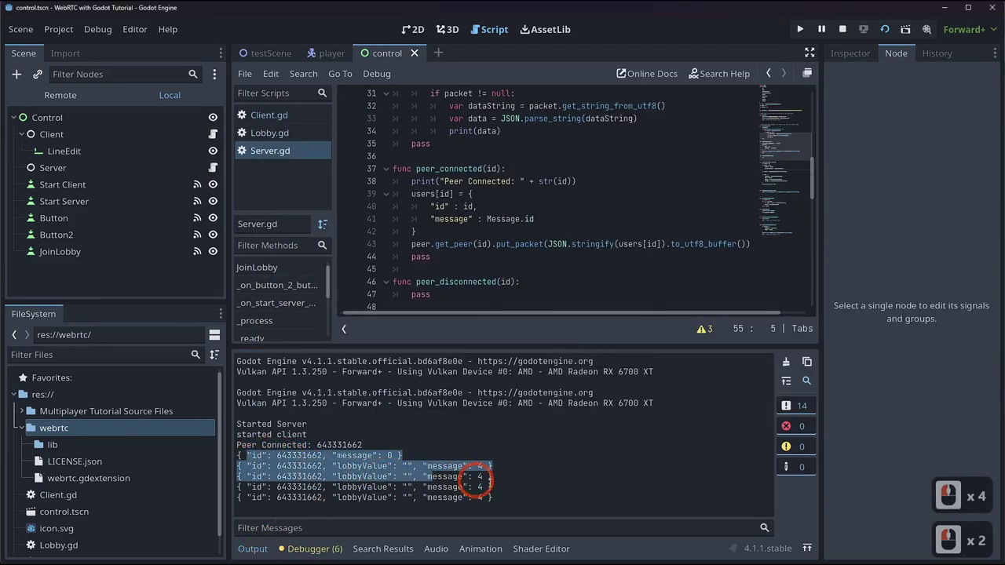
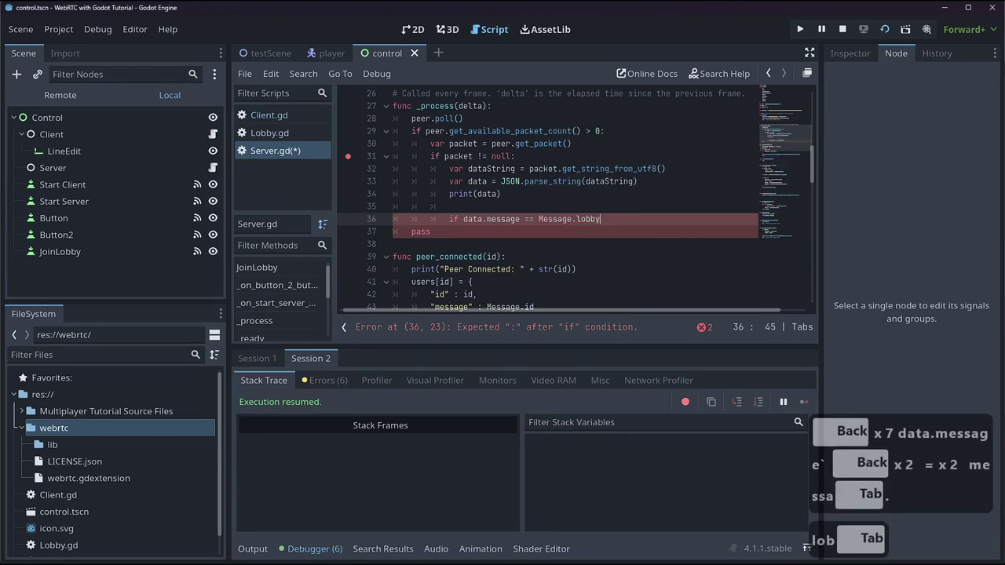
- Add an if data.message == Message.lobby condition in the server's packet loop
{"action": "key", "text": "Return"}
{"action": "type", "text": "oing"}
{"action": "key", "text": "BackSpace"}
{"action": "key", "text": "BackSpace"}
{"action": "key", "text": "BackSpace"}
- Begin the JoinLobby(data.id, data.) call and check Client.gd for the lobby field name
{"action": "type", "text": "in"}
{"action": "key", "text": "Tab"}
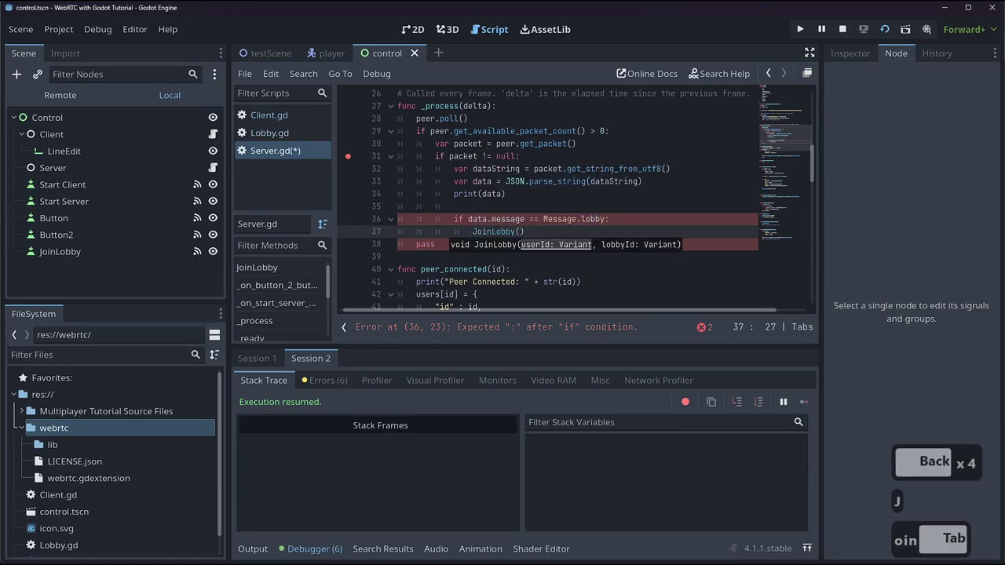
{"action": "type", "text": "ata.id,"}
{"action": "type", "text": "ta."}
{"action": "left_click", "coordinate": [259, 125]}
{"action": "left_click", "coordinate": [259, 119]}
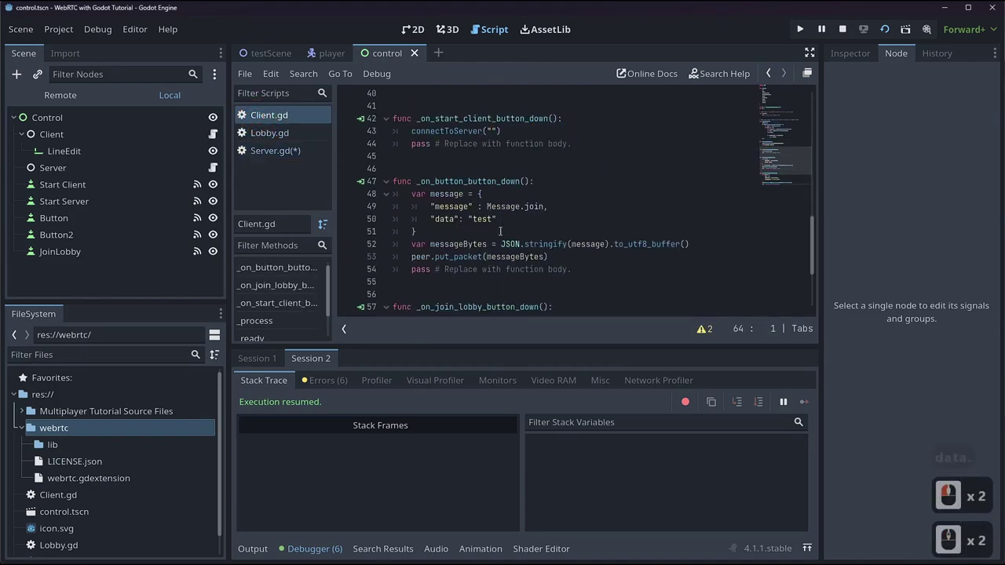
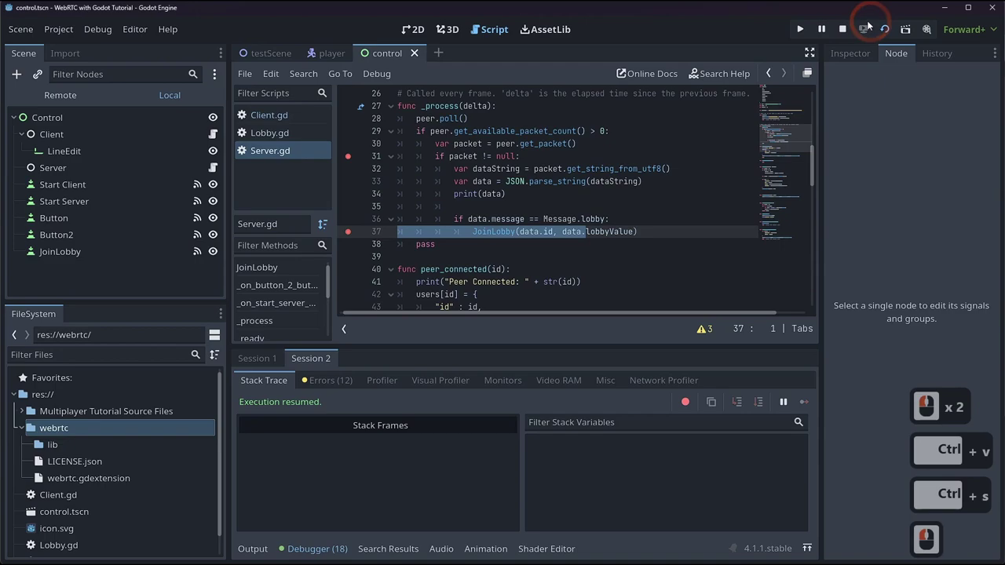
- Run the project, start the server and client instances, and request to join a lobby
{"action": "left_click", "coordinate": [845, 29]}
{"action": "left_click", "coordinate": [893, 31]}
{"action": "left_click", "coordinate": [946, 186]}
{"action": "double_click", "coordinate": [850, 162]}
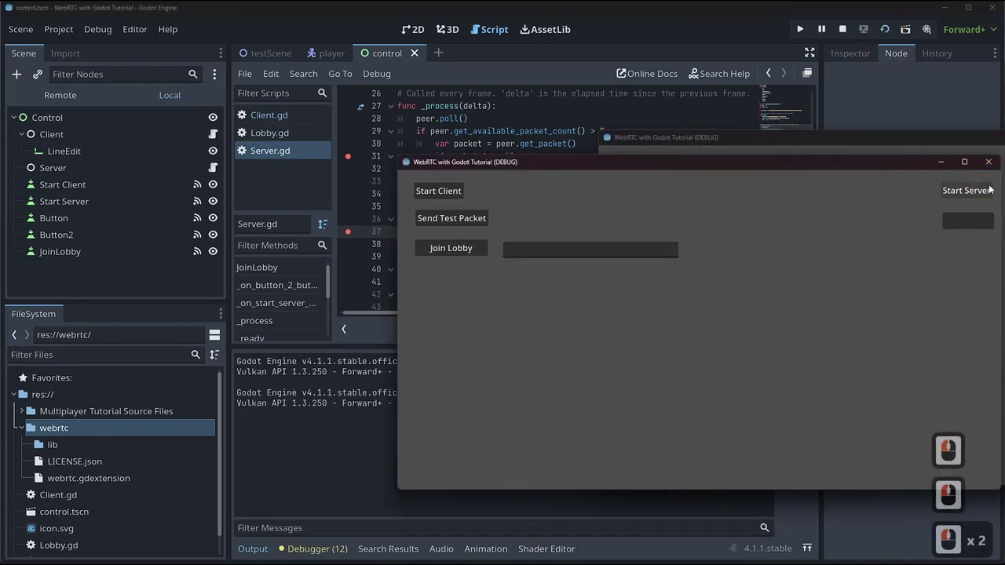
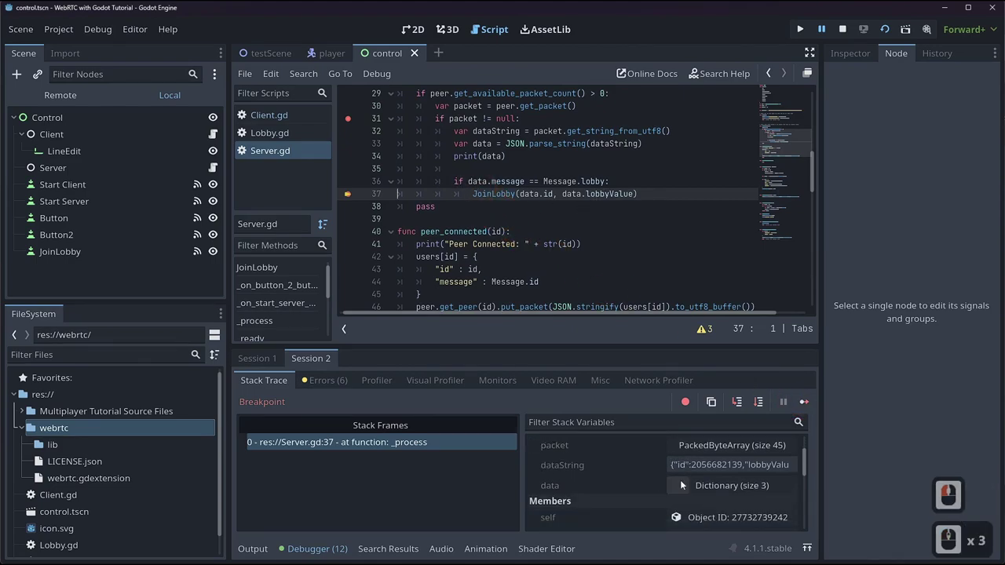
- At the breakpoint expand data, step into JoinLobby, and find lobbyId still empty
{"action": "left_click", "coordinate": [730, 486]}
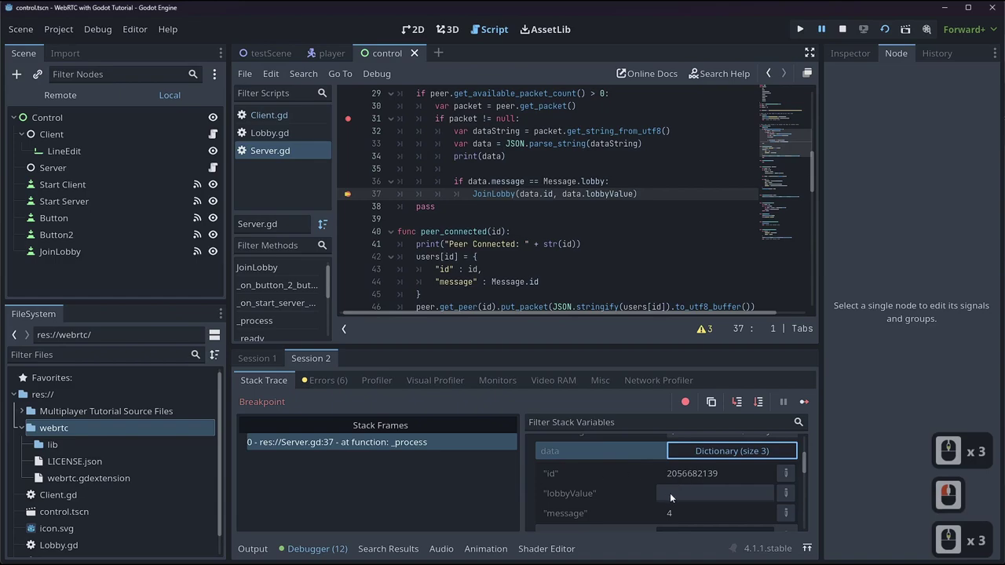
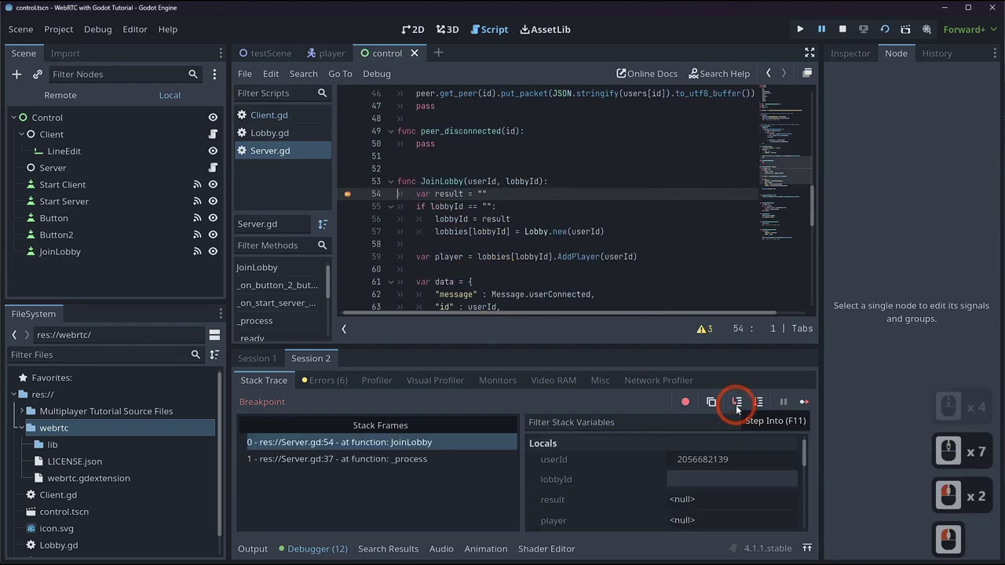
{"action": "left_click", "coordinate": [740, 408]}
{"action": "double_click", "coordinate": [740, 408]}
{"action": "double_click", "coordinate": [741, 409]}
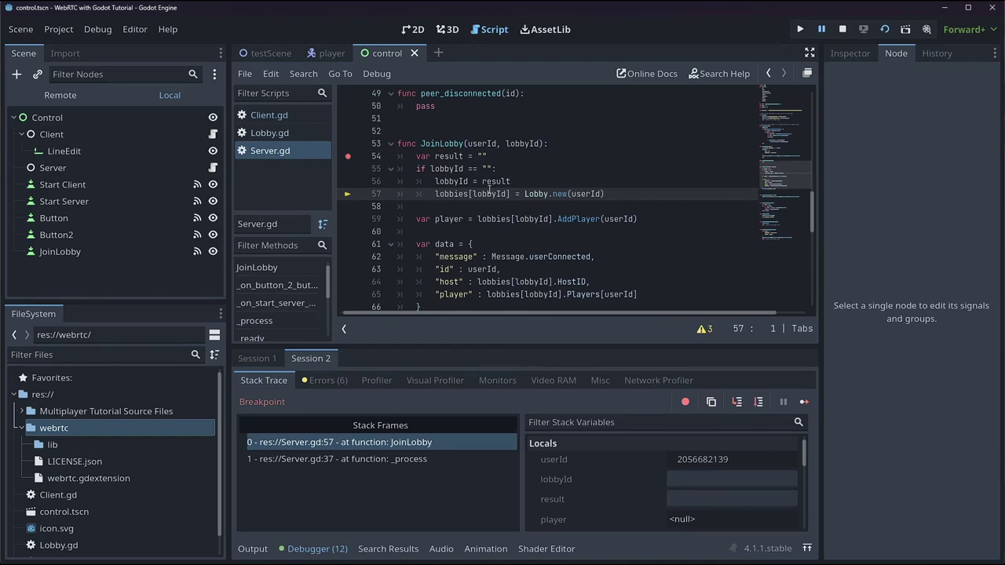
{"action": "scroll", "scroll_direction": "down", "scroll_amount": 3}
{"action": "scroll", "scroll_direction": "up", "scroll_amount": 3}
{"action": "left_click", "coordinate": [685, 470]}
{"action": "left_click", "coordinate": [788, 476]}
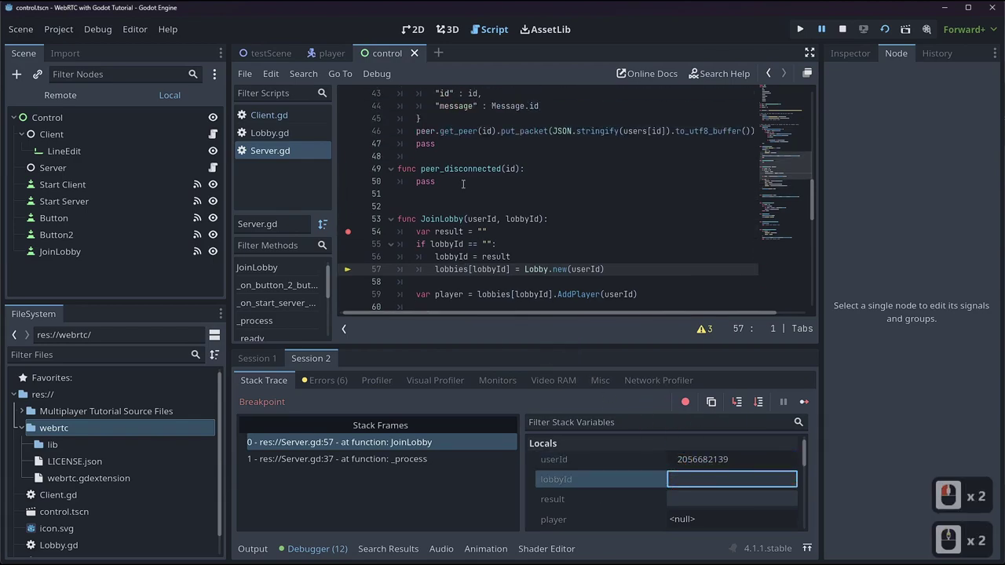
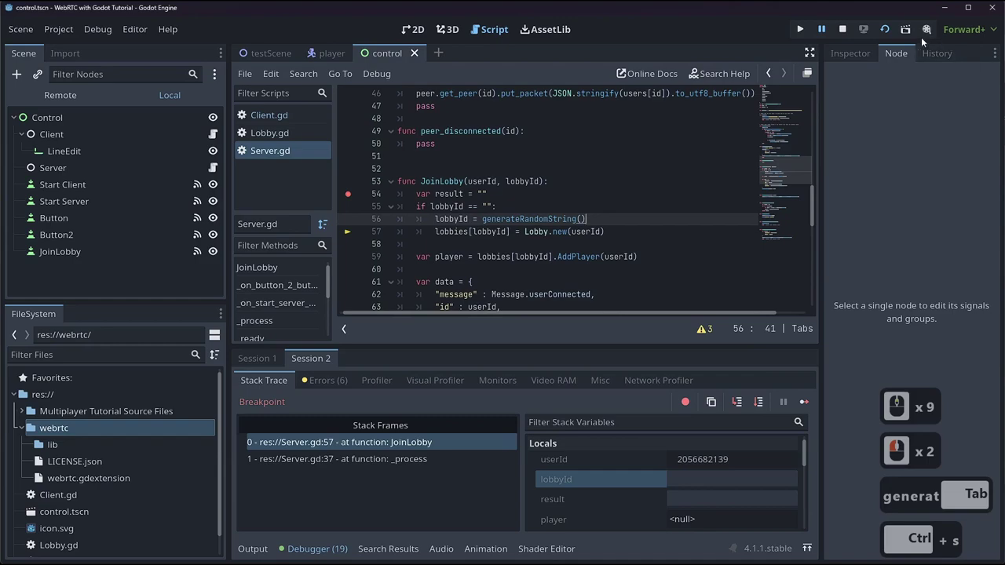
- Join a lobby from the second game window so the server hits the JoinLobby breakpoint
{"action": "left_click", "coordinate": [893, 33]}
{"action": "left_click", "coordinate": [974, 287]}
{"action": "double_click", "coordinate": [974, 288]}
{"action": "left_click", "coordinate": [440, 282]}
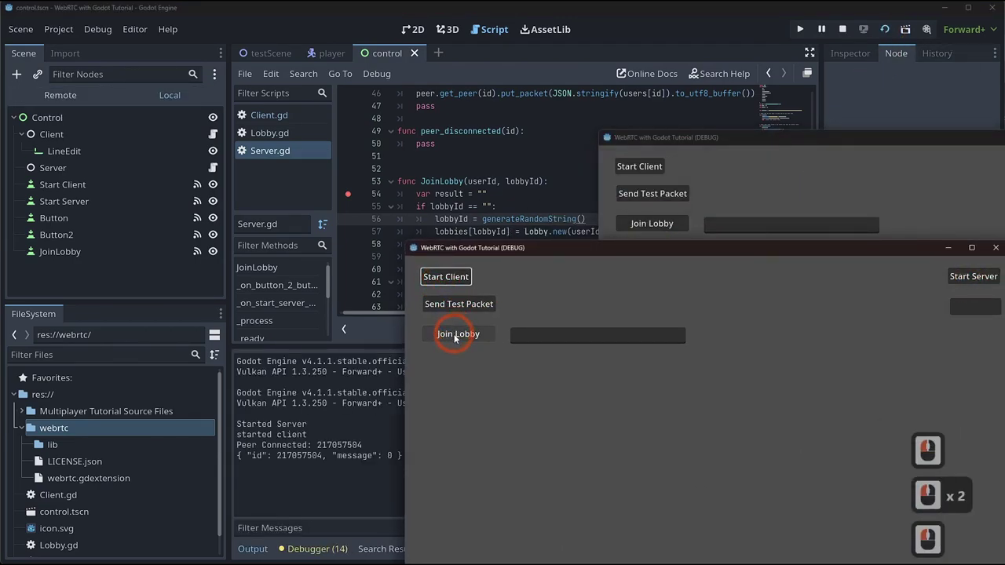
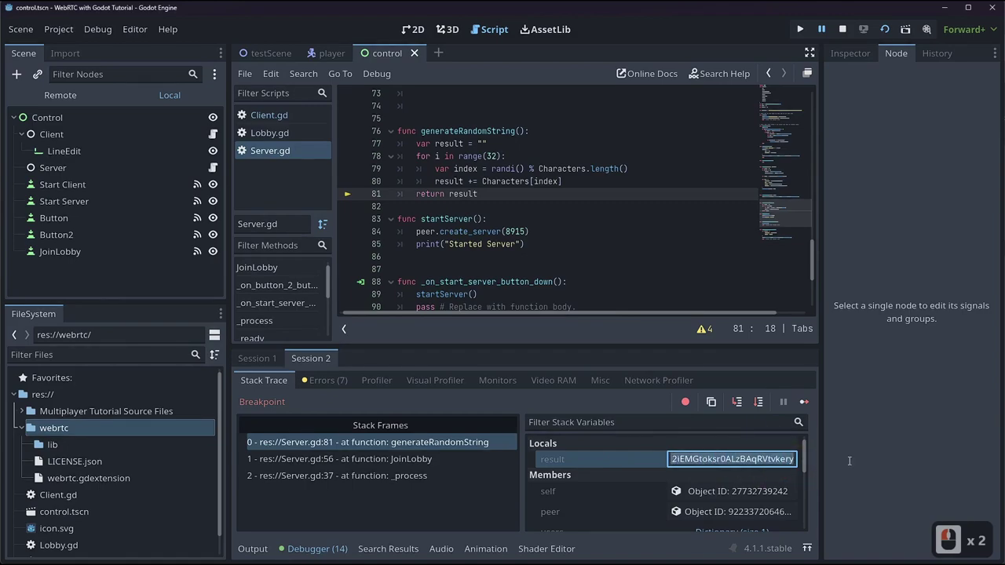
- Step through generating the random lobby id and the Lobby constructor back into JoinLobby
{"action": "left_click", "coordinate": [885, 458]}
{"action": "left_click", "coordinate": [743, 404]}
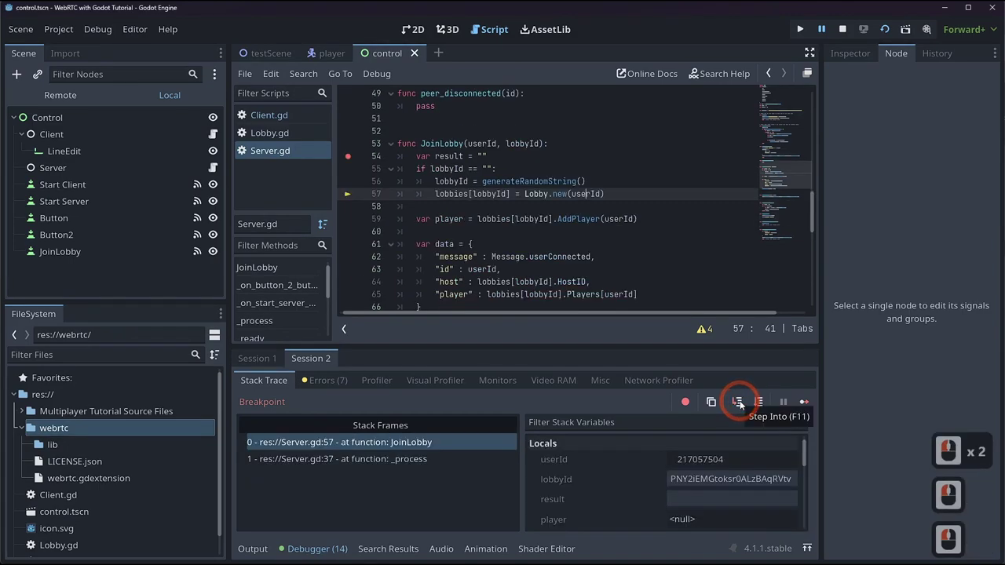
{"action": "left_click", "coordinate": [742, 404]}
{"action": "double_click", "coordinate": [743, 405]}
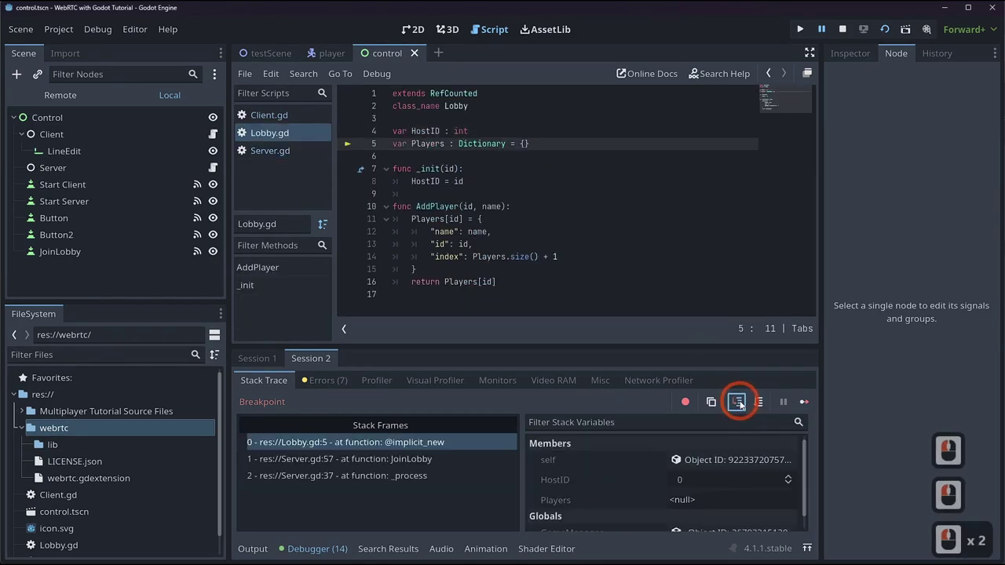
{"action": "double_click", "coordinate": [742, 404]}
{"action": "double_click", "coordinate": [742, 404]}
{"action": "left_click", "coordinate": [743, 404]}
{"action": "scroll", "scroll_direction": "down", "scroll_amount": 3}
{"action": "scroll", "scroll_direction": "down", "scroll_amount": 3}
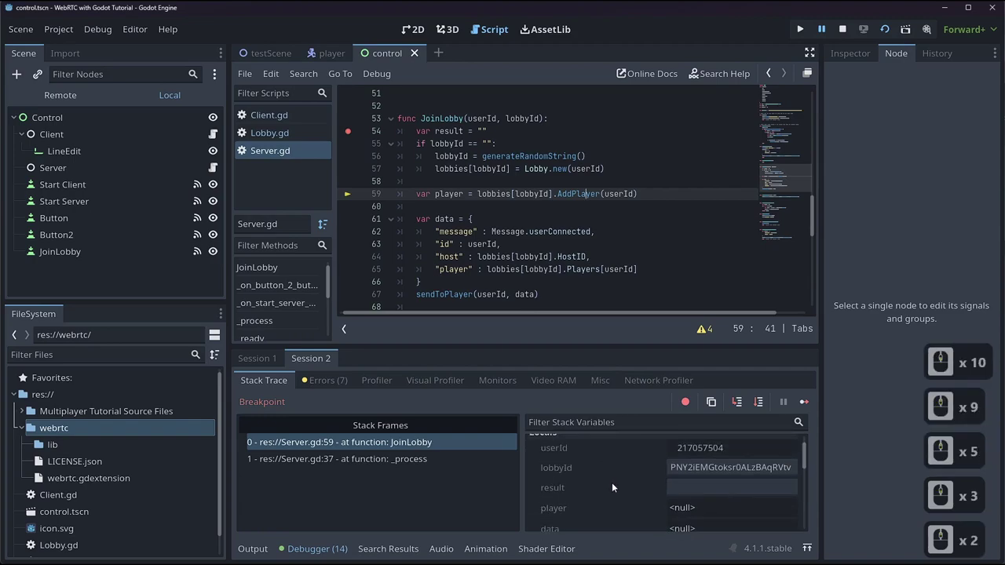
- Inspect the lobbies dictionary in Stack Variables, then step past AddPlayer, which fails on argument count
{"action": "left_click", "coordinate": [698, 479]}
{"action": "left_click", "coordinate": [702, 472]}
{"action": "left_click", "coordinate": [862, 52]}
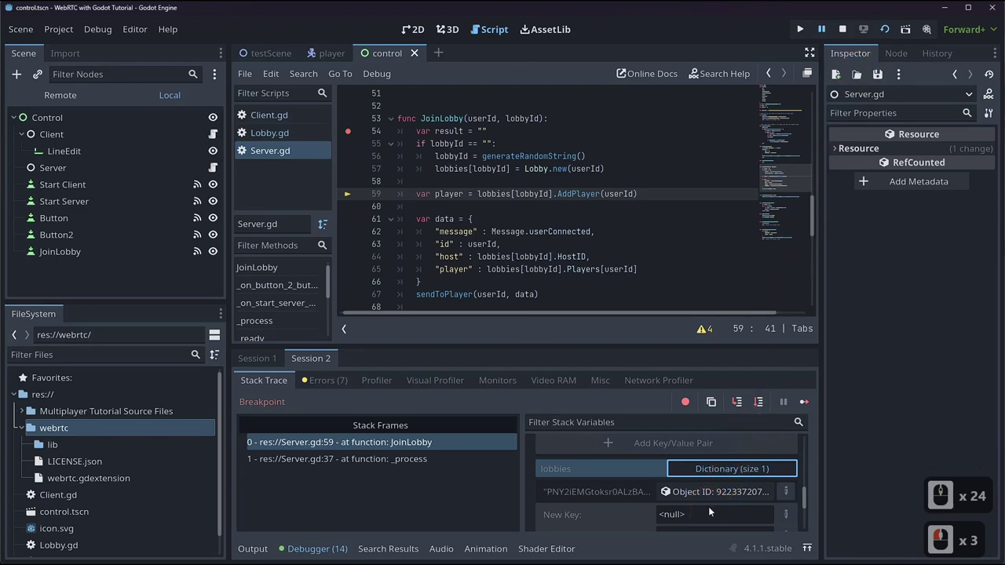
{"action": "left_click", "coordinate": [713, 498]}
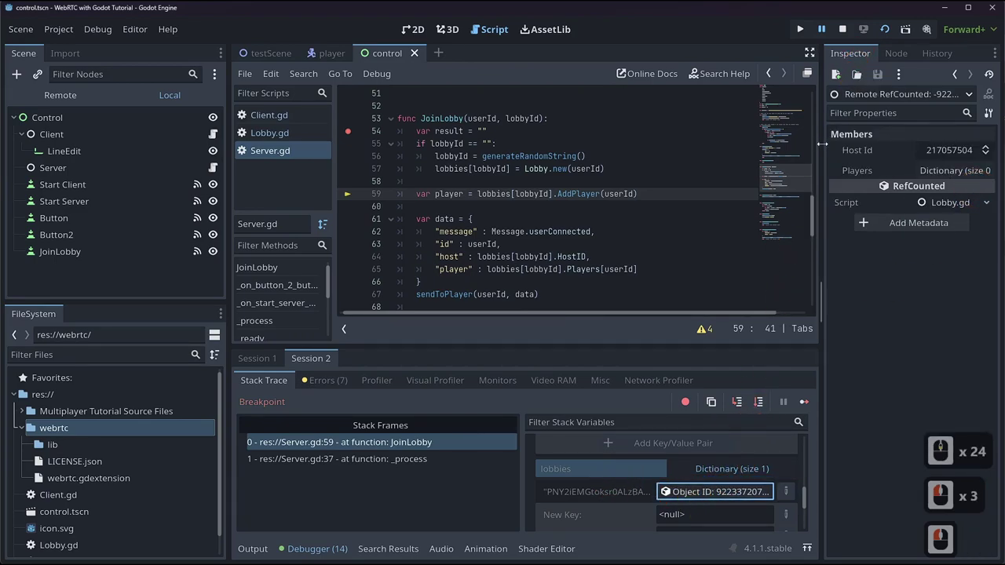
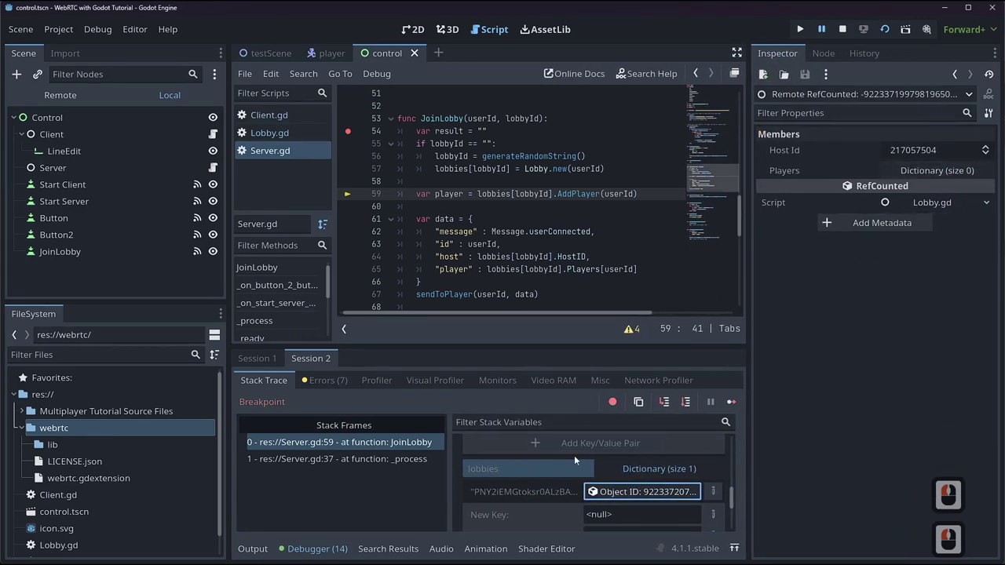
{"action": "left_click", "coordinate": [670, 409]}
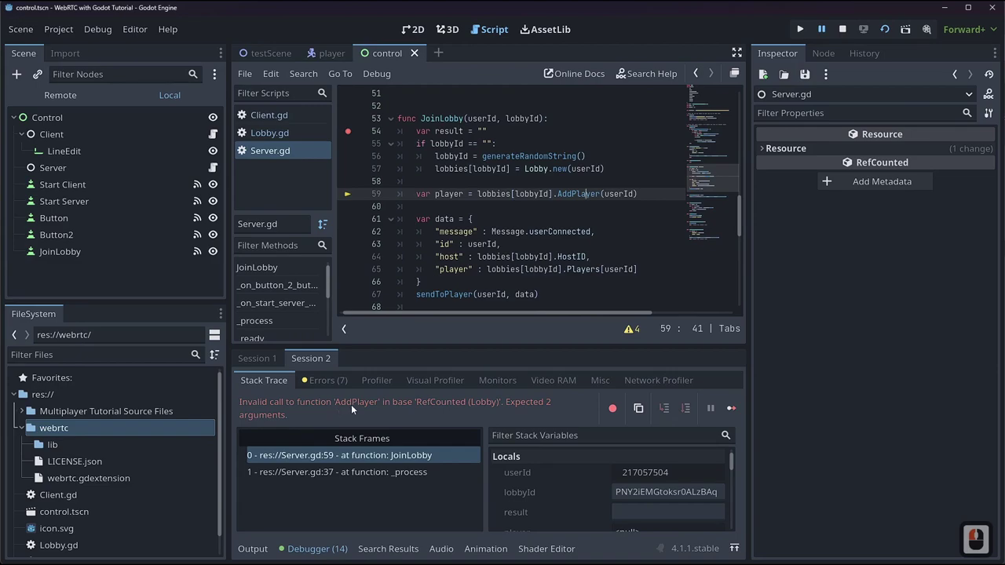
- Check Lobby.gd's AddPlayer(id, name) signature to see why the call failed
{"action": "left_click", "coordinate": [273, 142]}
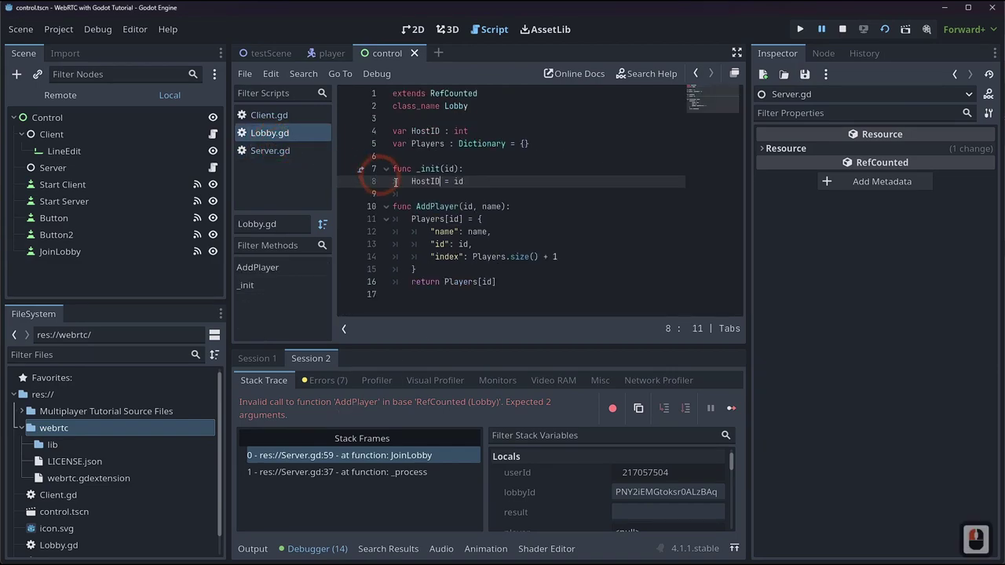
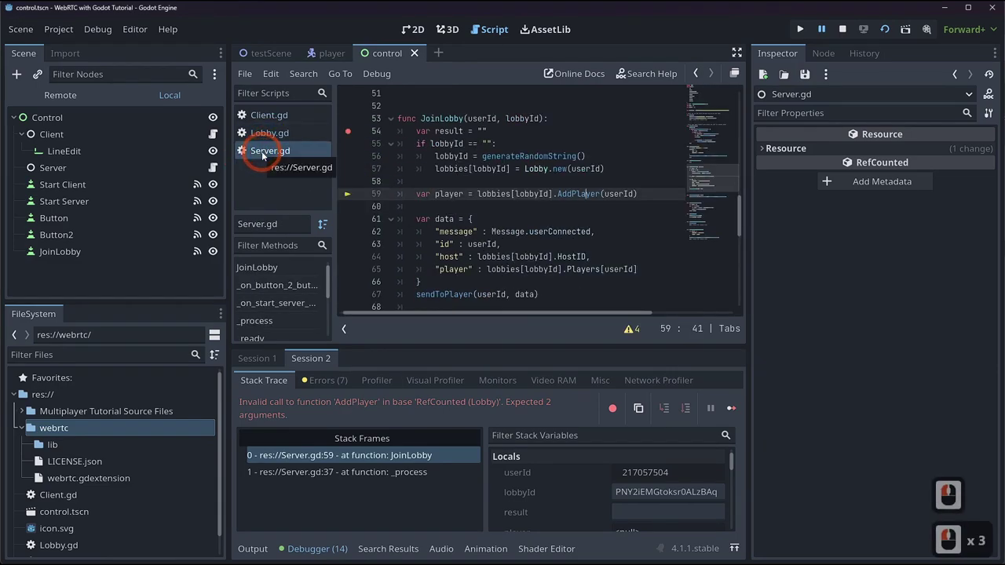
{"action": "left_click", "coordinate": [271, 139]}
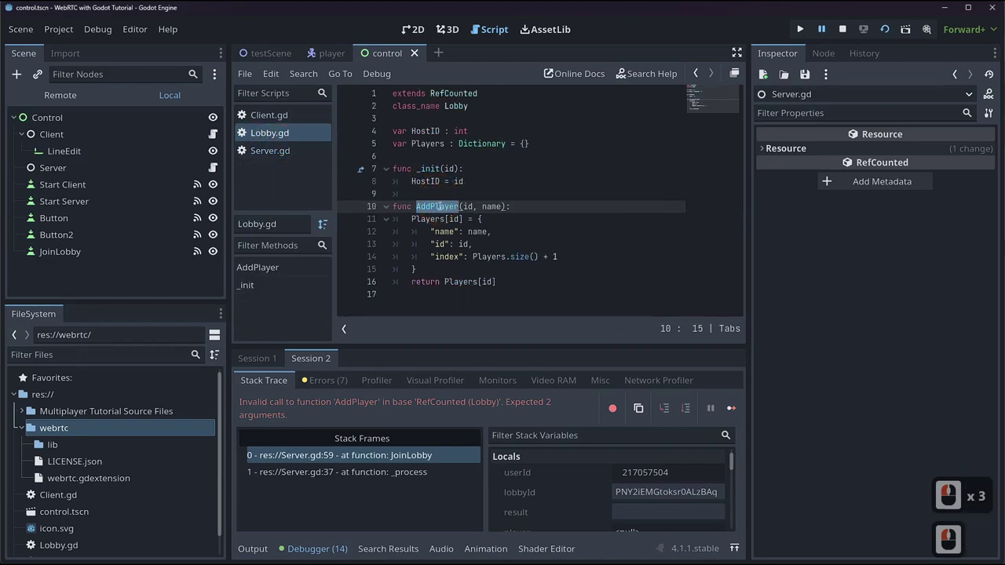
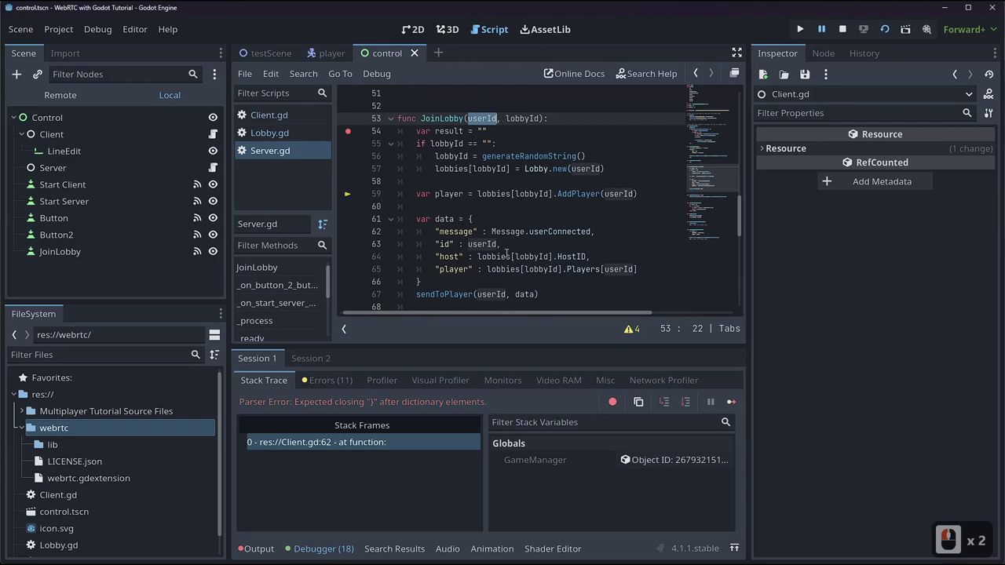
- Rewrite JoinLobby to take user, then move to the client's join lobby message to add a name
{"action": "key", "text": "Right"}
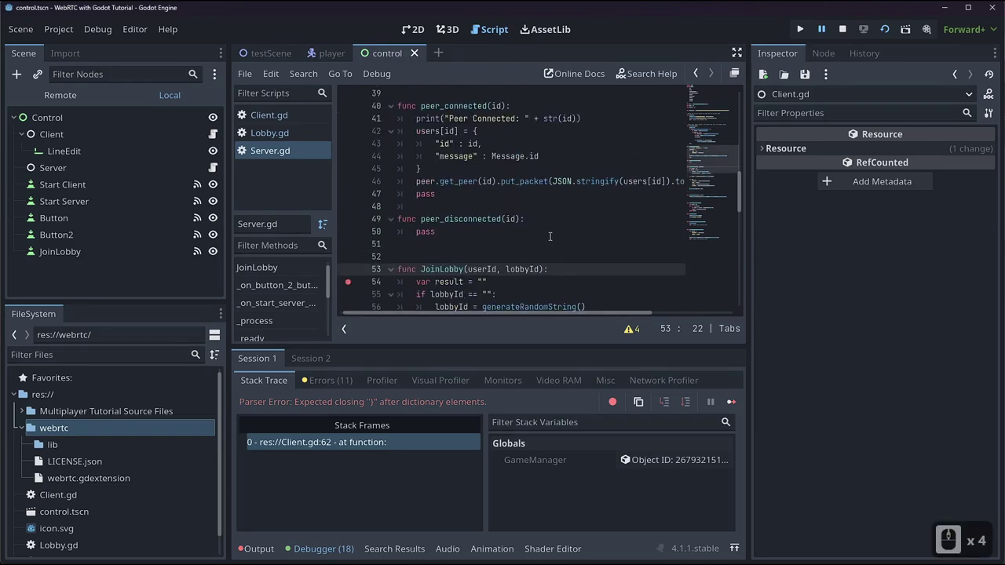
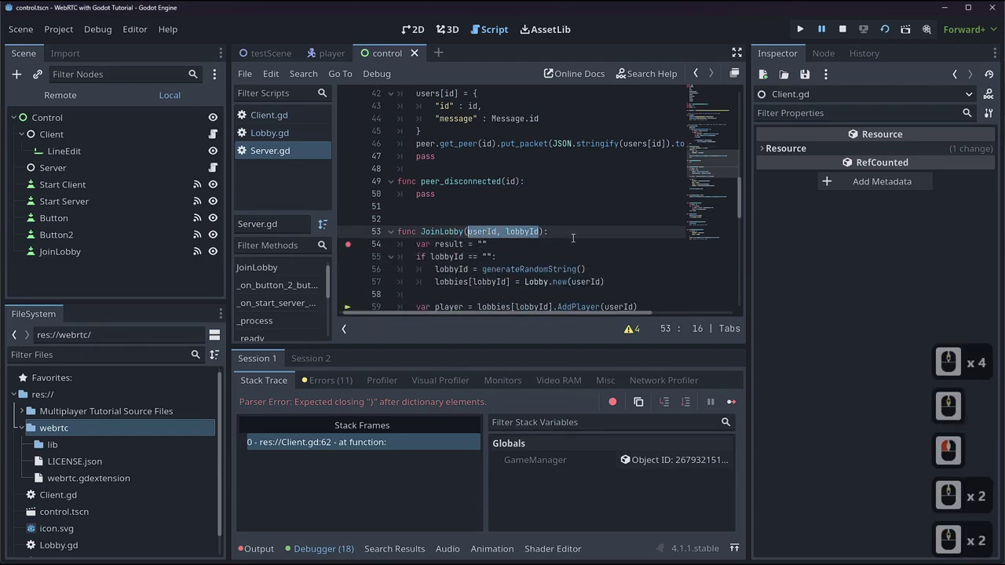
{"action": "type", "text": "user"}
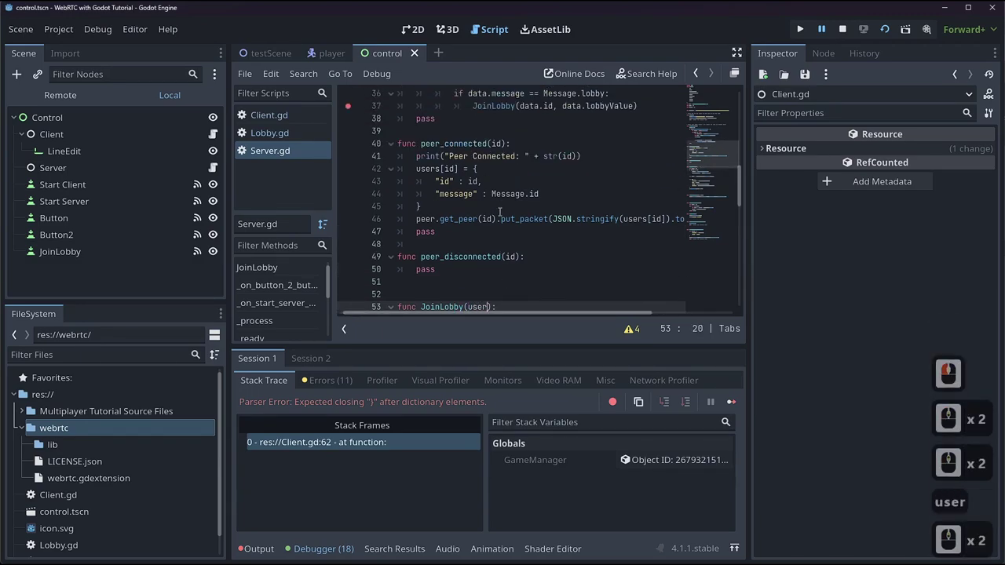
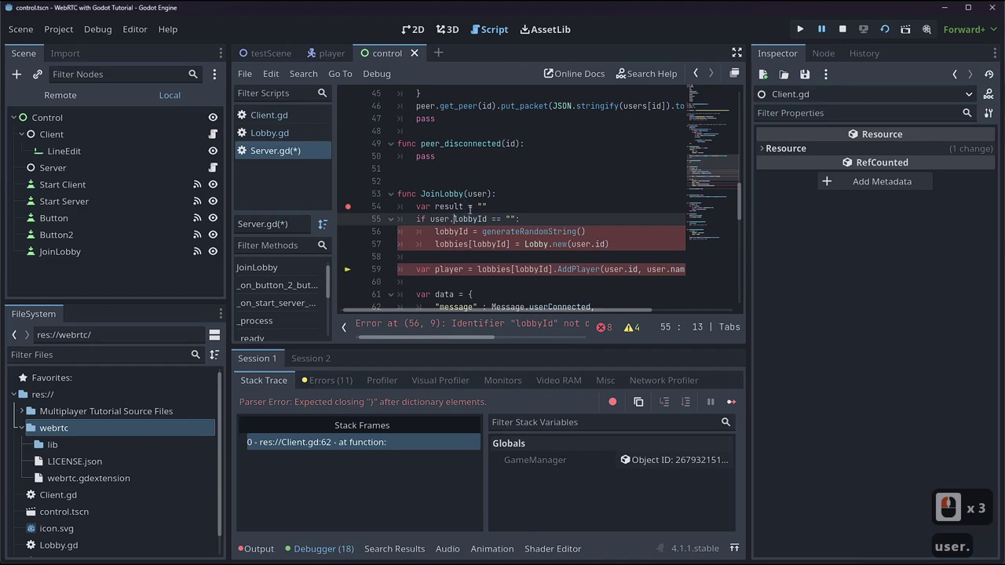
{"action": "double_click", "coordinate": [271, 124]}
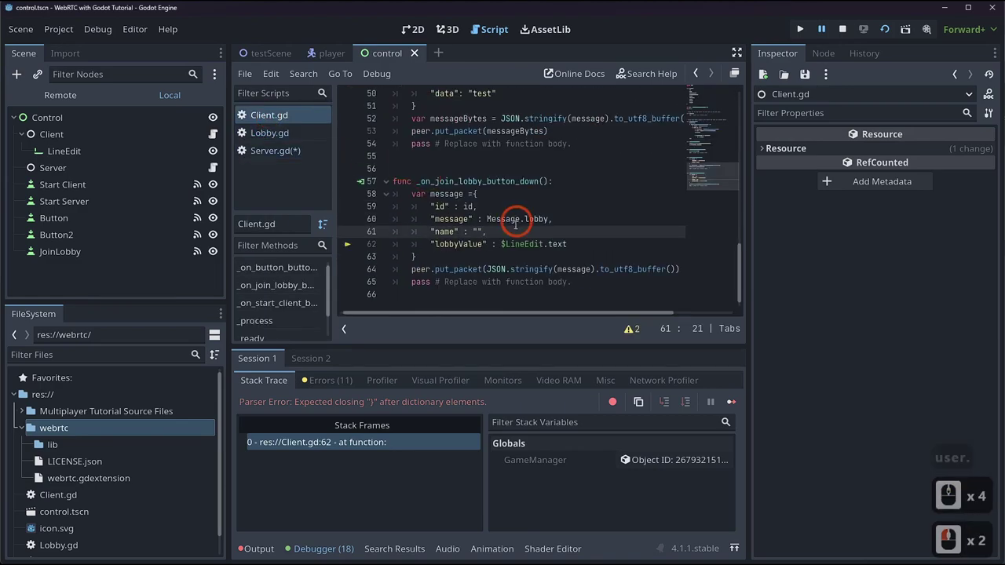
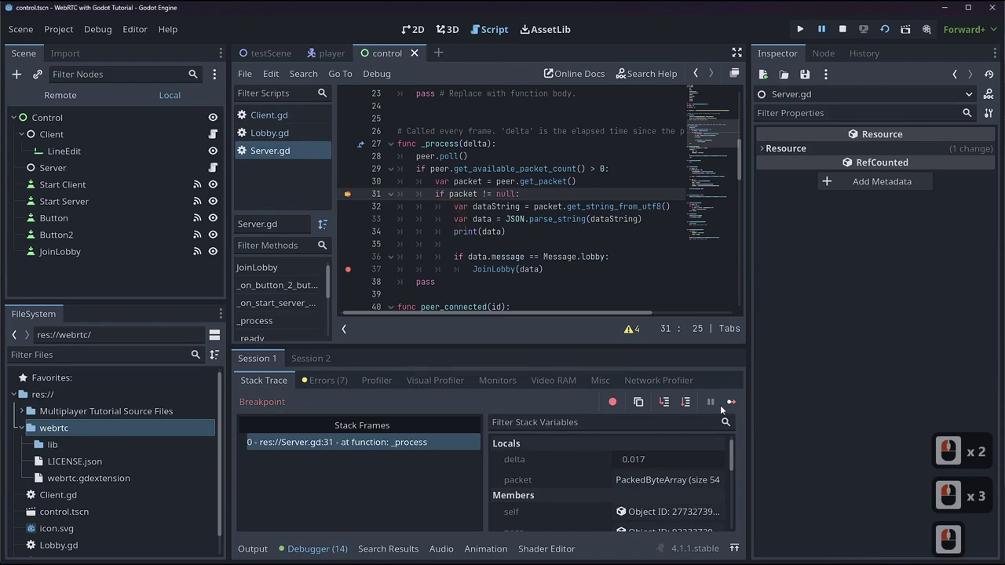
- Step through the server's packet handling into JoinLobby's lobby creation lines
{"action": "left_click", "coordinate": [688, 407]}
{"action": "left_click", "coordinate": [687, 407]}
{"action": "double_click", "coordinate": [688, 406]}
{"action": "double_click", "coordinate": [688, 407]}
{"action": "left_click", "coordinate": [669, 406]}
{"action": "double_click", "coordinate": [690, 407]}
{"action": "double_click", "coordinate": [690, 407]}
{"action": "left_click", "coordinate": [690, 407]}
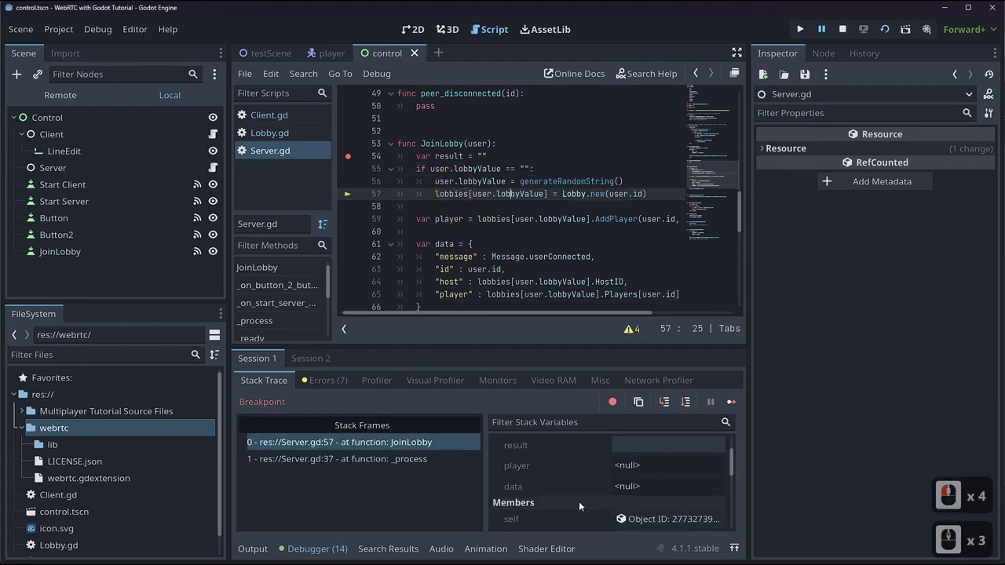
- Check the user's lobbyValue and returned player data while stepping past AddPlayer to sendToPlayer
{"action": "left_click", "coordinate": [643, 447]}
{"action": "left_click", "coordinate": [641, 455]}
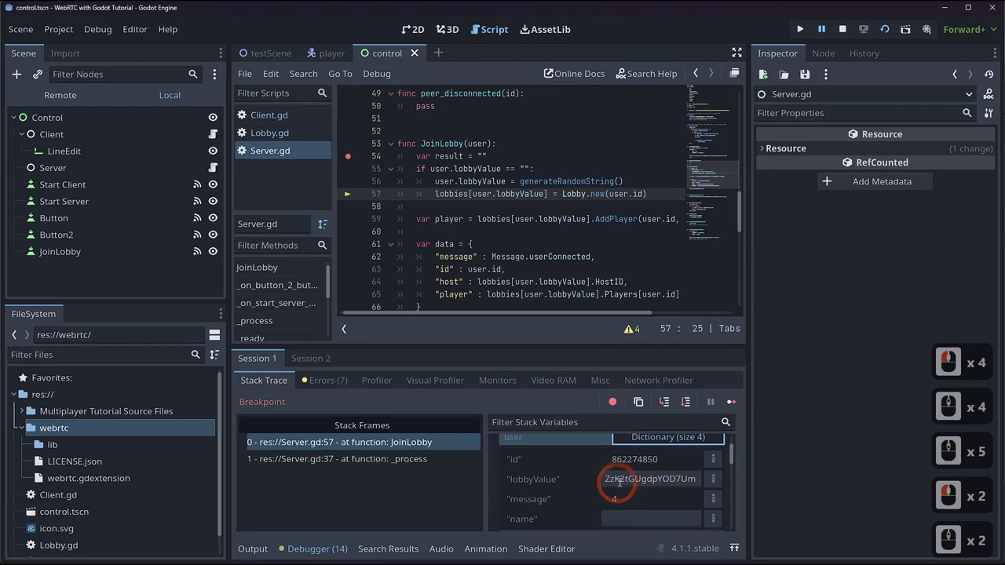
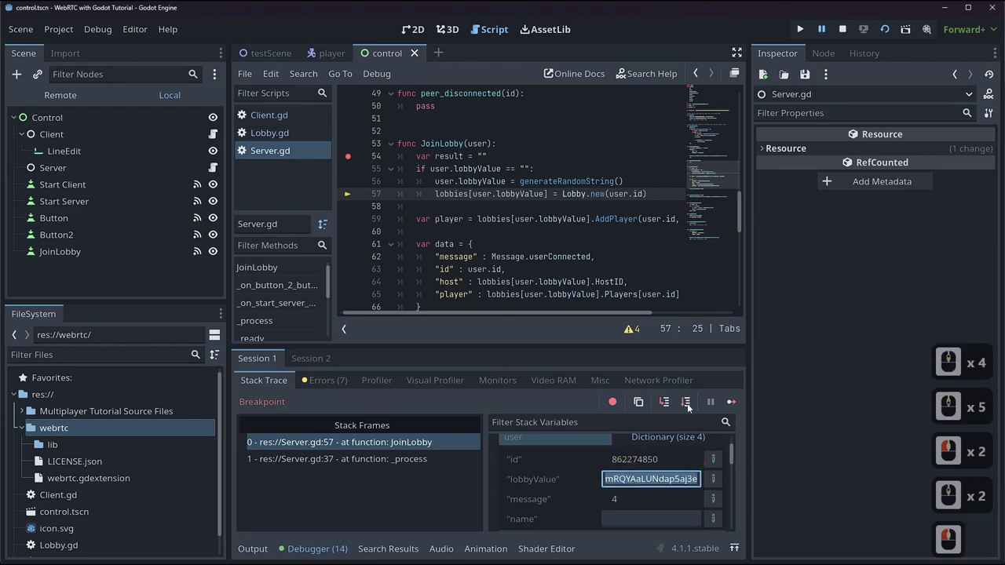
{"action": "left_click", "coordinate": [691, 407]}
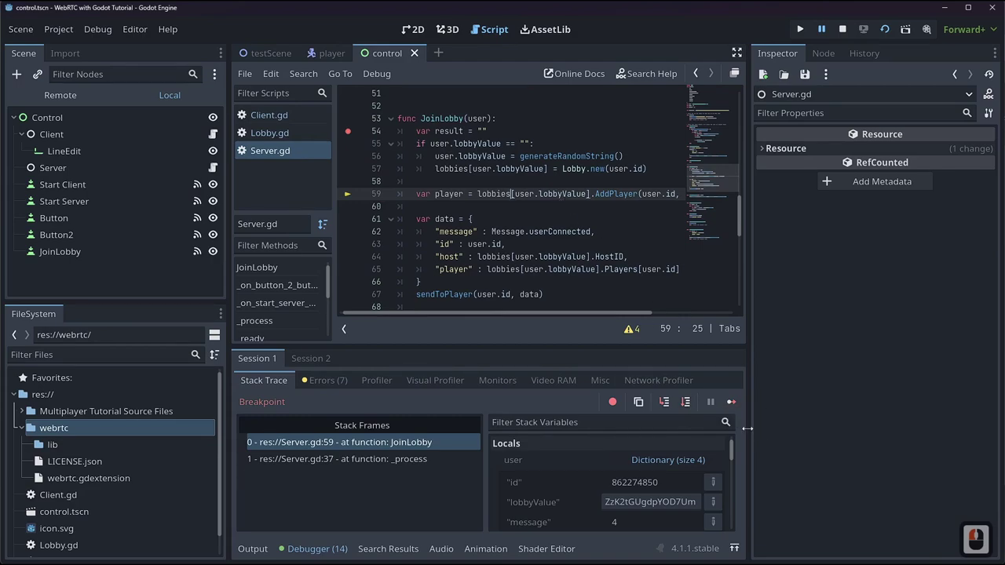
{"action": "left_click", "coordinate": [691, 404]}
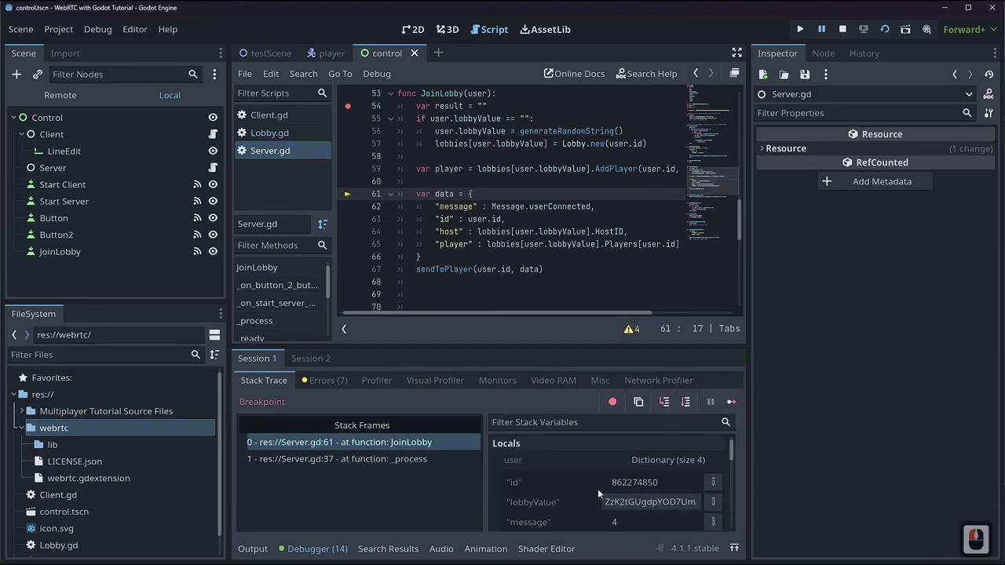
{"action": "left_click", "coordinate": [680, 463]}
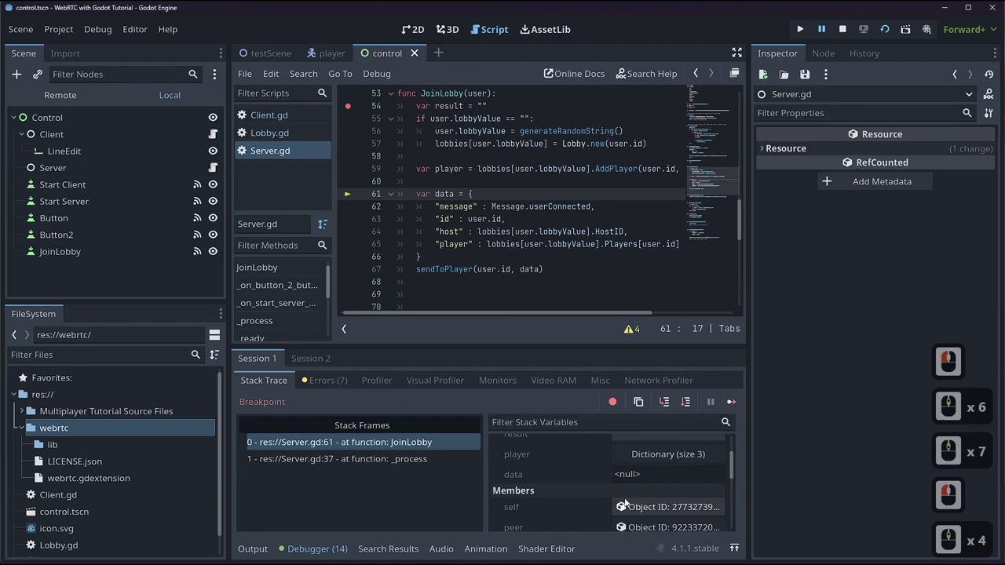
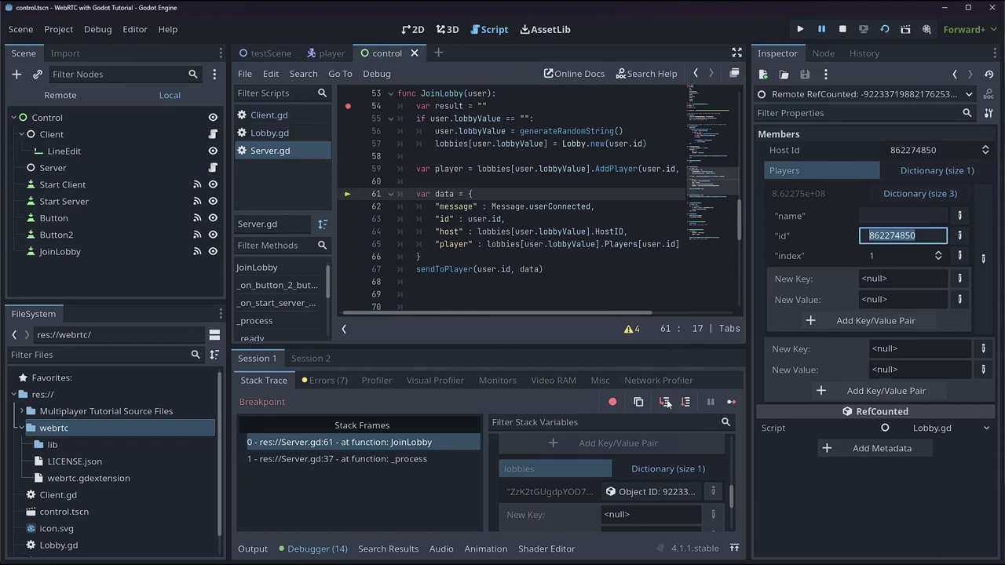
{"action": "left_click", "coordinate": [679, 406]}
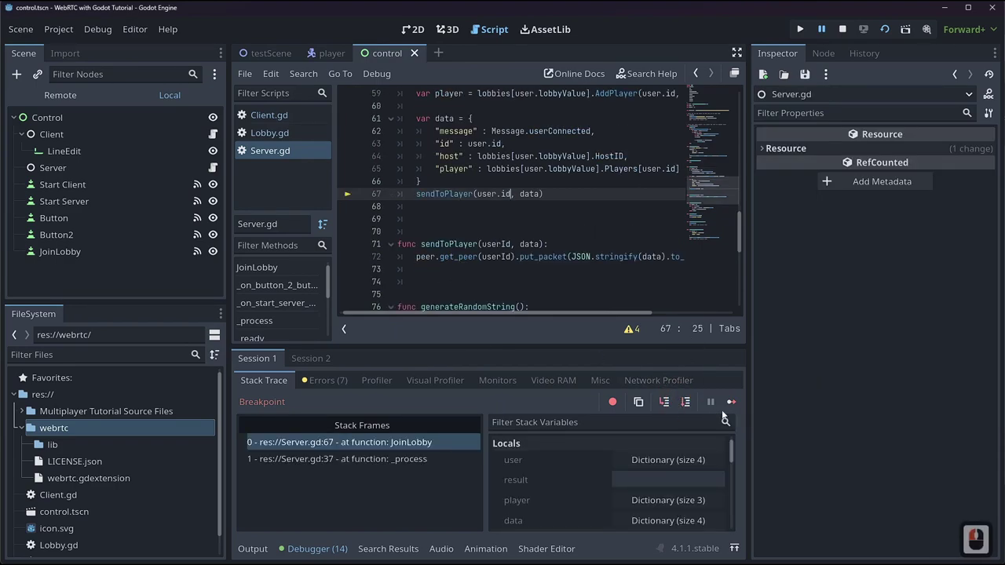
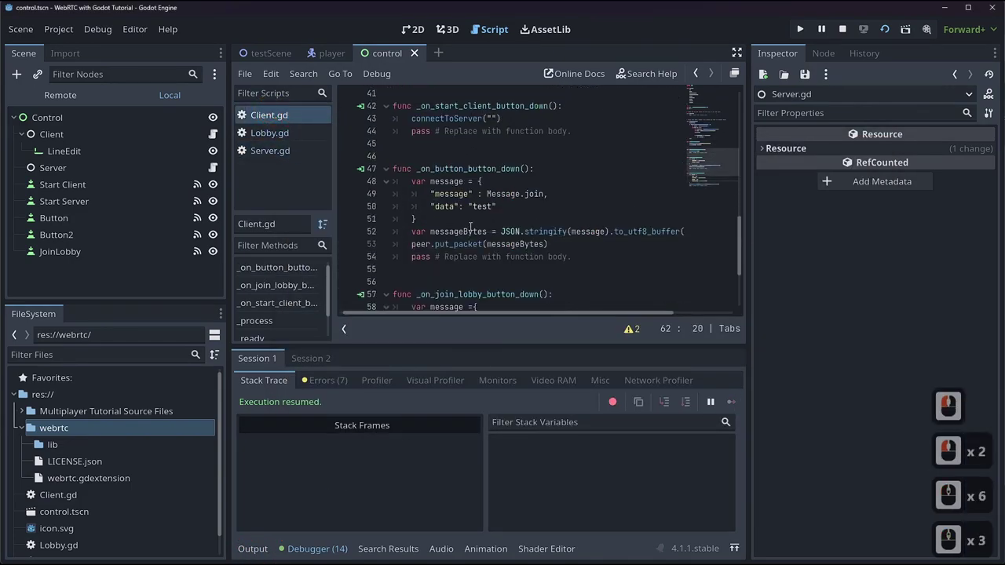
{"action": "left_click", "coordinate": [294, 149]}
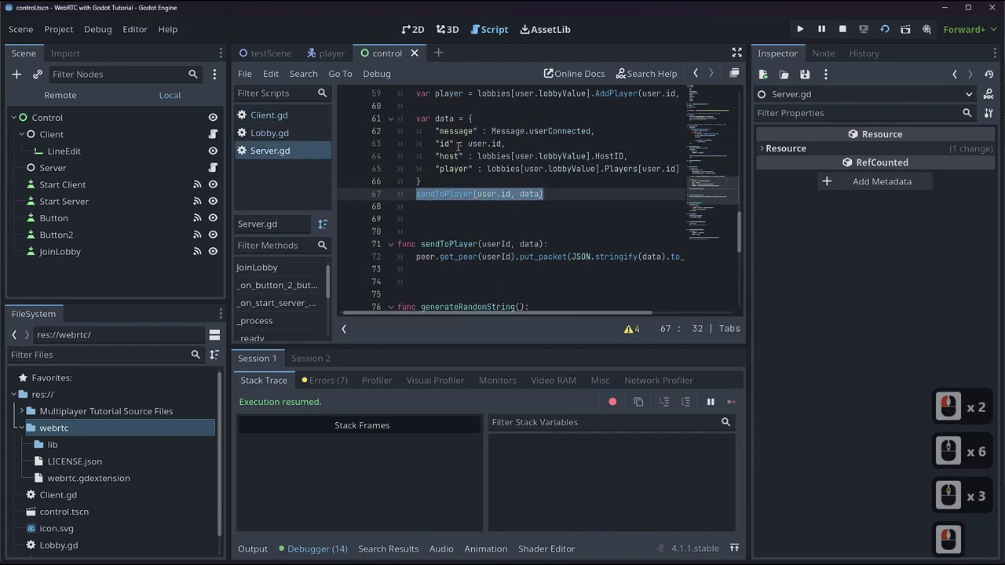
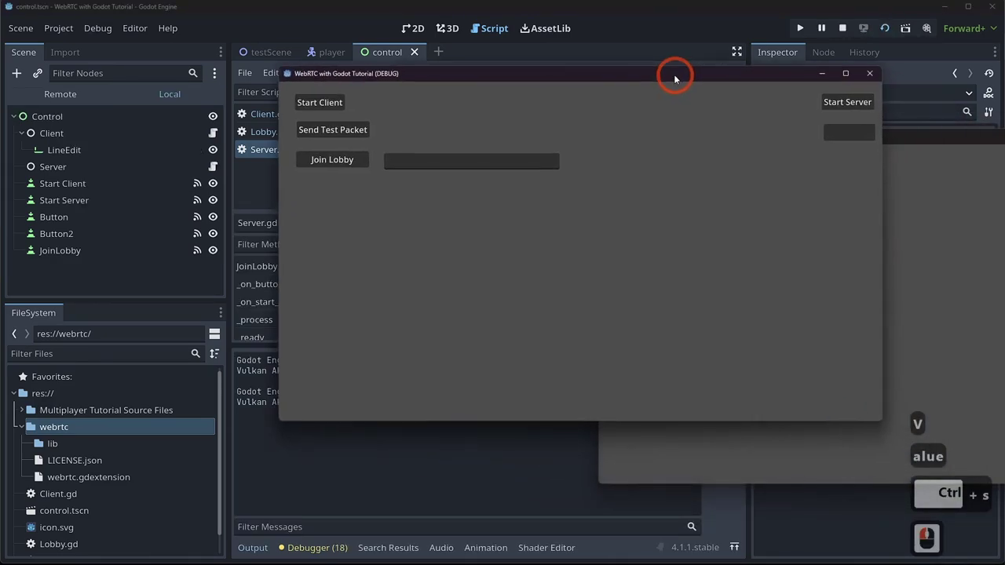
- Bring the game window forward and continue the server past its breakpoint
{"action": "left_click", "coordinate": [750, 80]}
{"action": "double_click", "coordinate": [252, 114]}
{"action": "double_click", "coordinate": [333, 112]}
{"action": "double_click", "coordinate": [329, 166]}
{"action": "left_click", "coordinate": [730, 406]}
{"action": "left_click", "coordinate": [732, 405]}
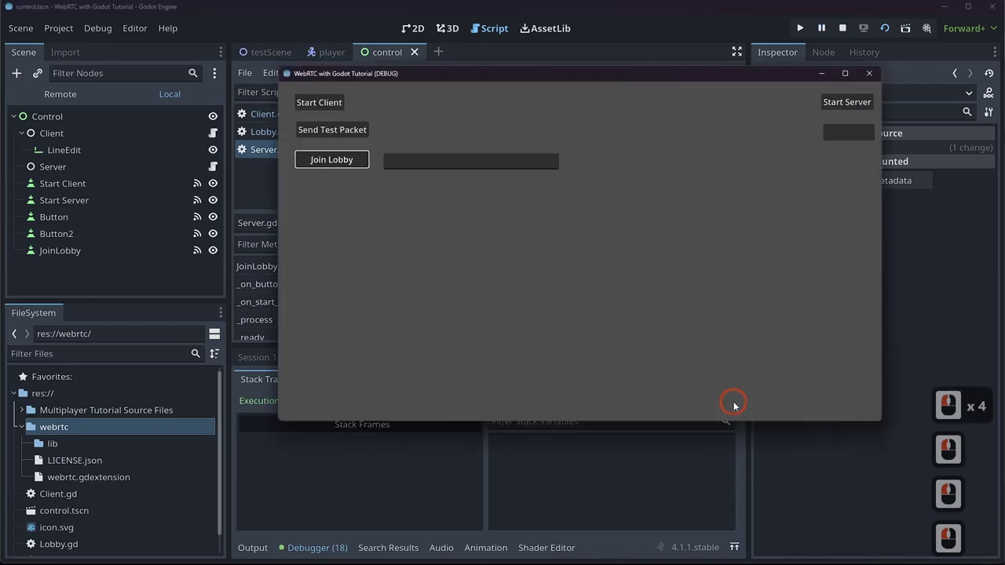
- Select the generated lobby code in the Output log to copy it
{"action": "left_click", "coordinate": [431, 212]}
{"action": "left_click", "coordinate": [270, 549]}
{"action": "double_click", "coordinate": [296, 476]}
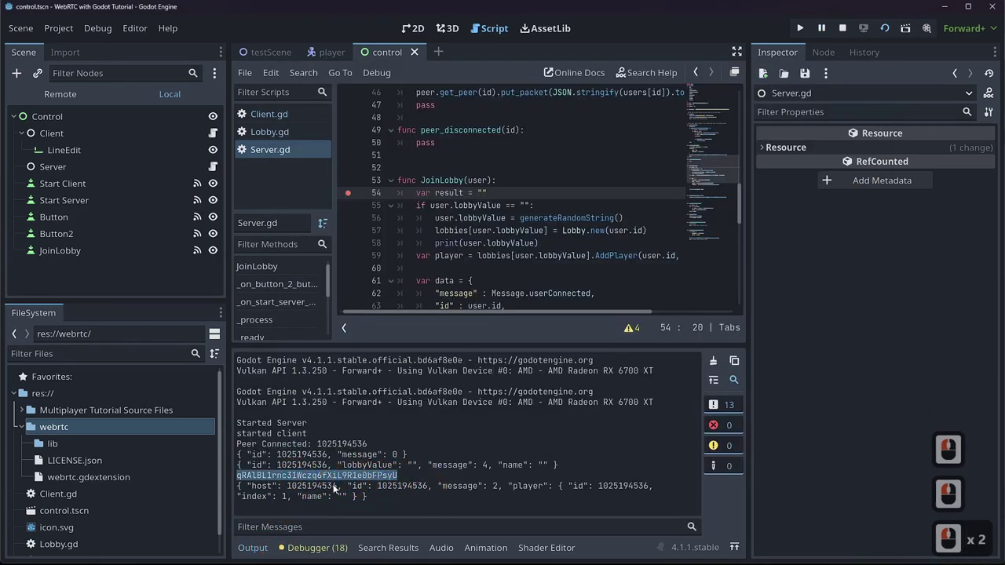
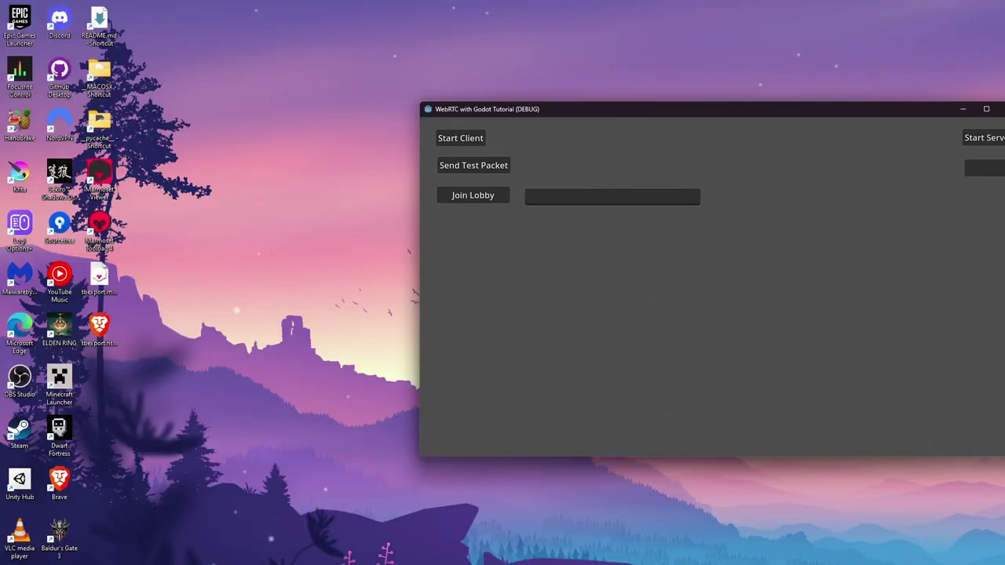
- Start the second instance as a client and focus its lobby code field for pasting
{"action": "left_click", "coordinate": [519, 235]}
{"action": "left_click", "coordinate": [639, 97]}
{"action": "left_click", "coordinate": [618, 150]}
{"action": "left_click", "coordinate": [540, 97]}
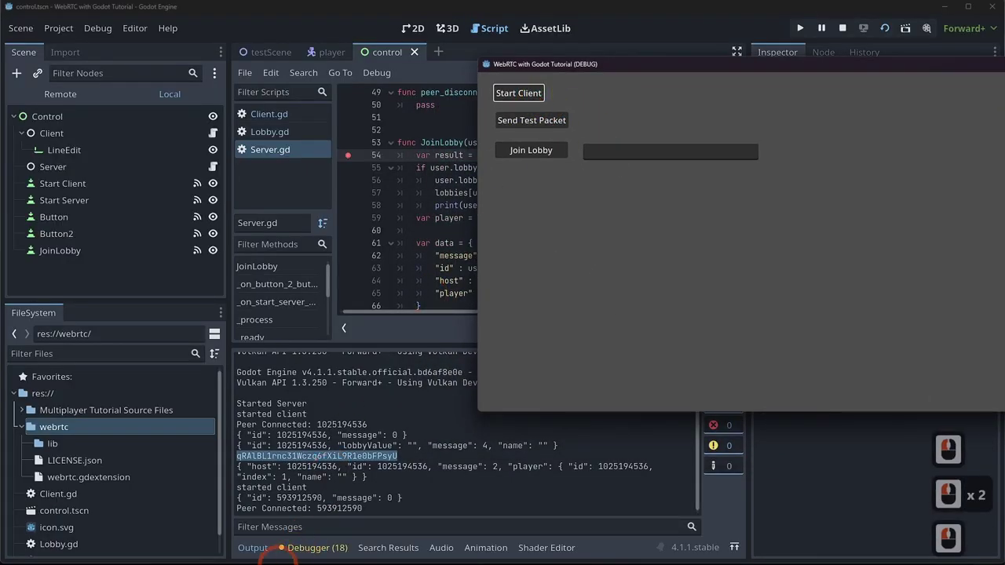
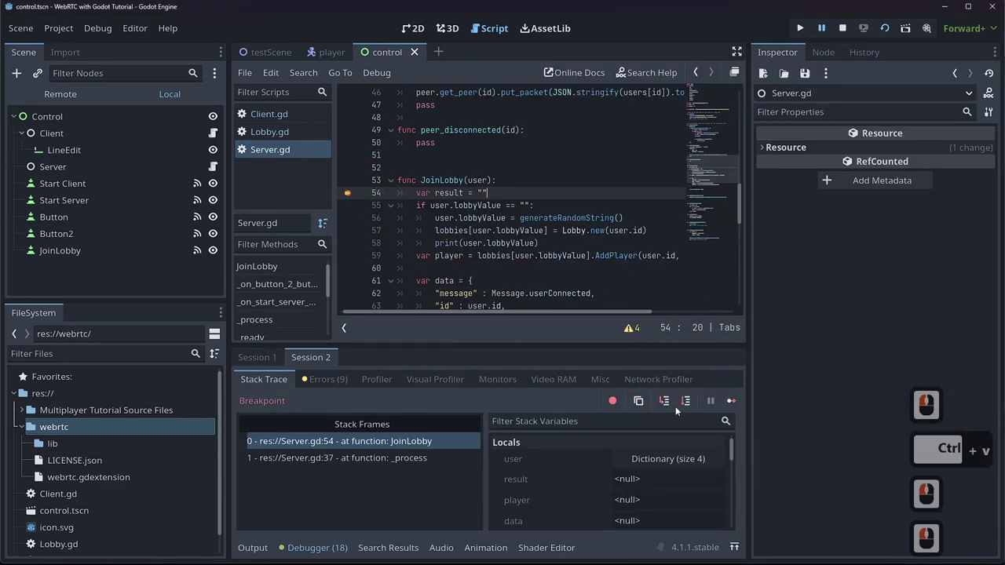
- Step the server's JoinLobby into Lobby.gd's AddPlayer and back out for the second client
{"action": "left_click", "coordinate": [670, 405]}
{"action": "left_click", "coordinate": [670, 405]}
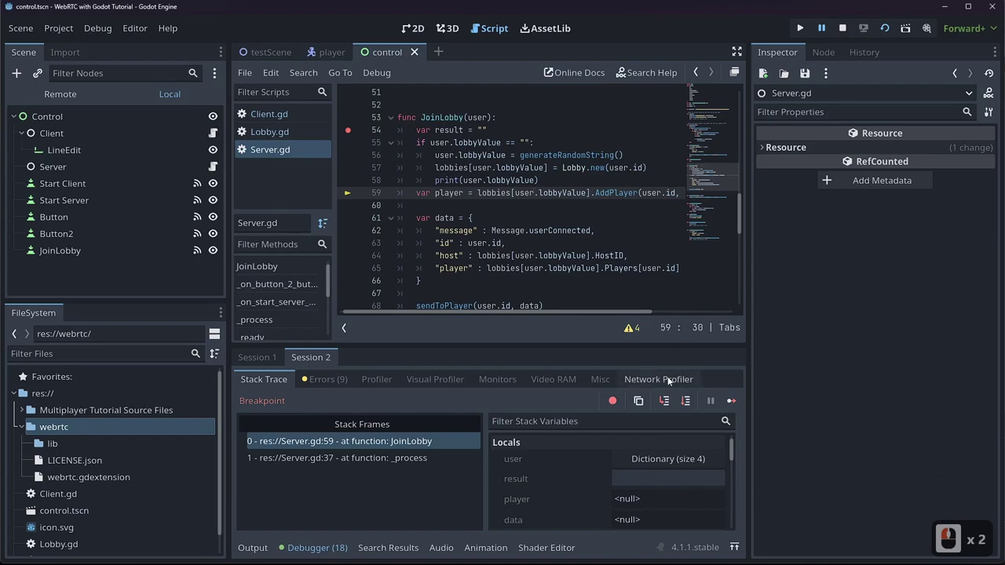
{"action": "left_click", "coordinate": [668, 406]}
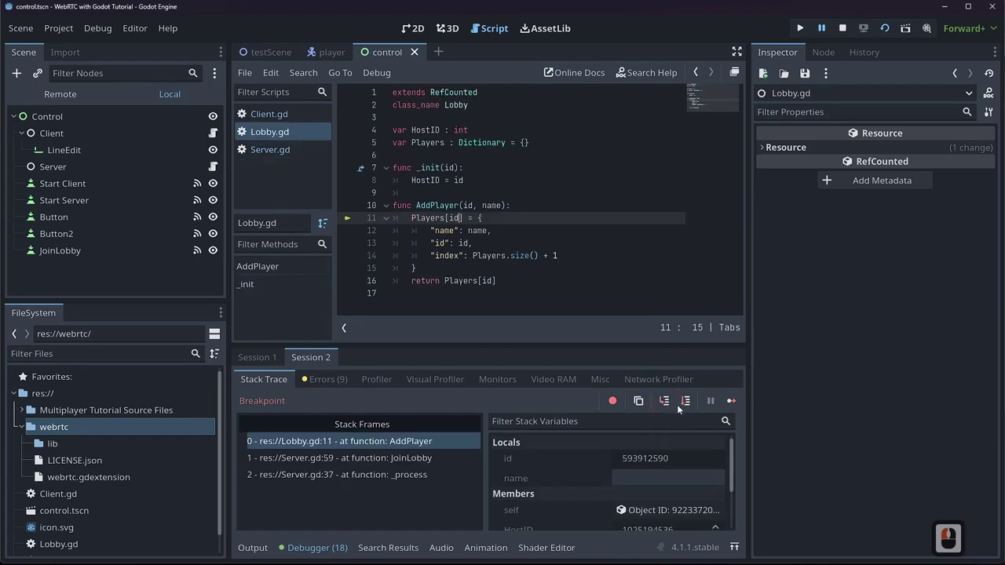
{"action": "left_click", "coordinate": [674, 405]}
- Inspect the users and lobbies dictionaries, advance to sendToPlayer, and switch to Client.gd
{"action": "double_click", "coordinate": [675, 405]}
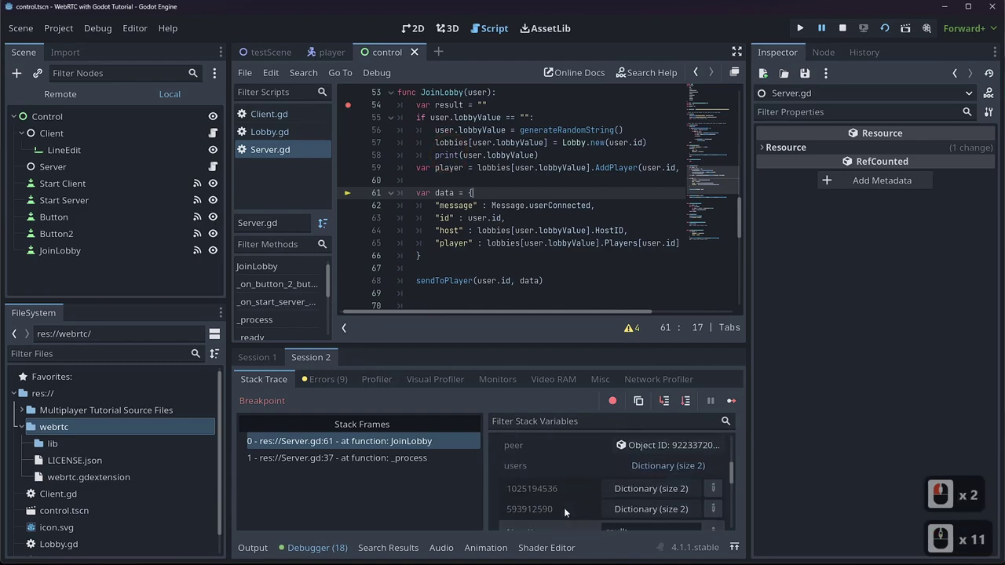
{"action": "left_click", "coordinate": [650, 473]}
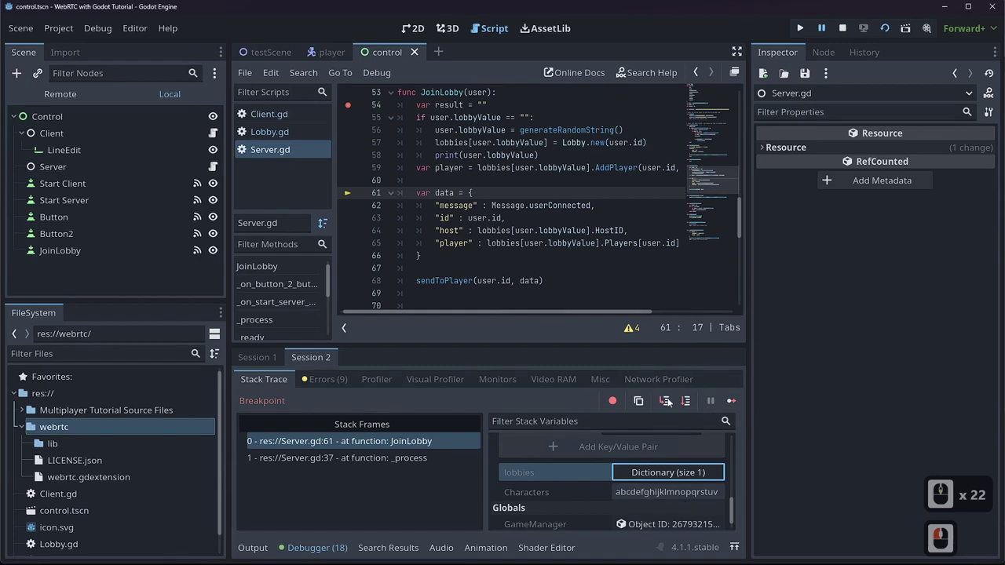
{"action": "left_click", "coordinate": [665, 401]}
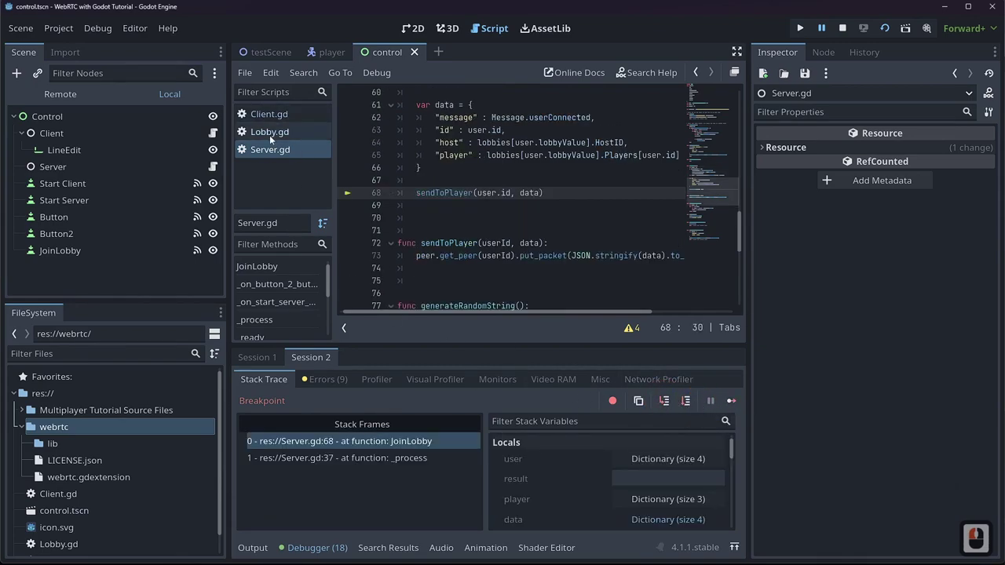
{"action": "left_click", "coordinate": [279, 124]}
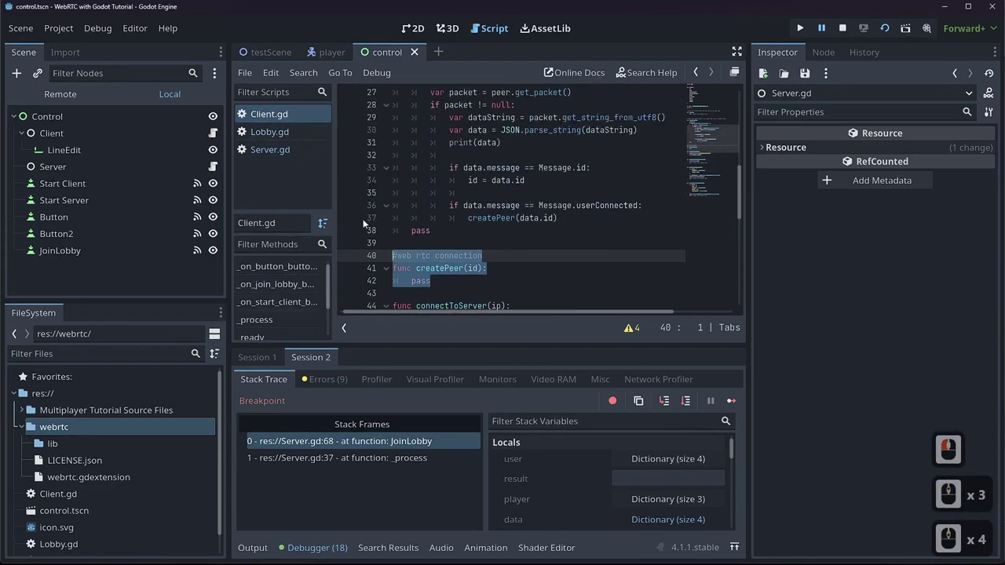
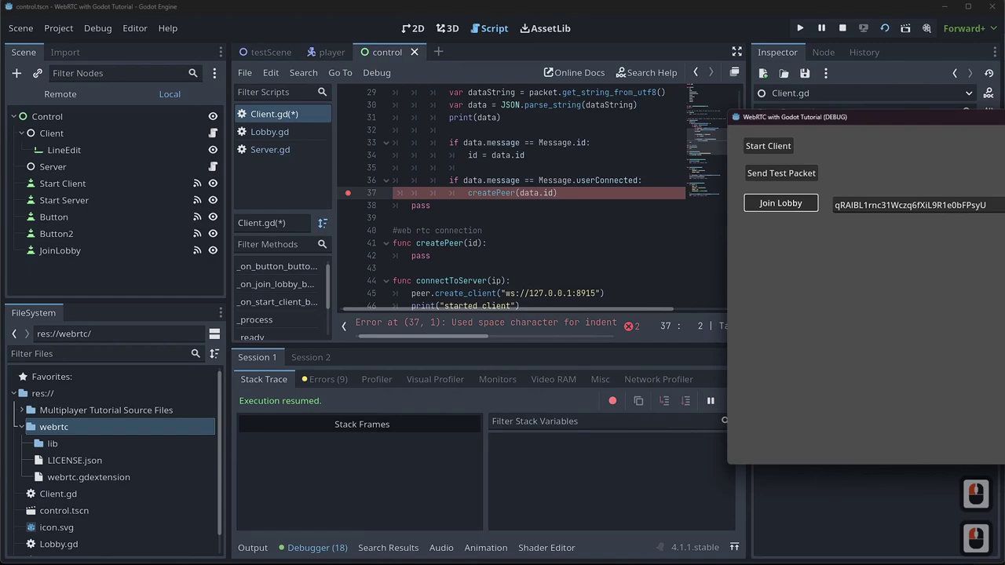
- Rearrange the game windows so the client session can break at Client.gd's createPeer line
{"action": "left_click", "coordinate": [752, 101]}
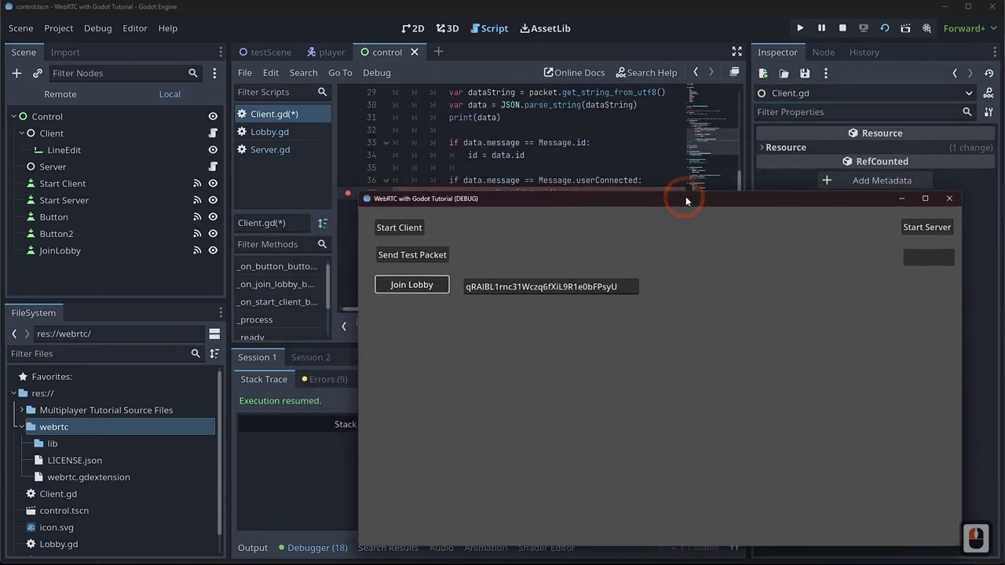
{"action": "left_click", "coordinate": [701, 196]}
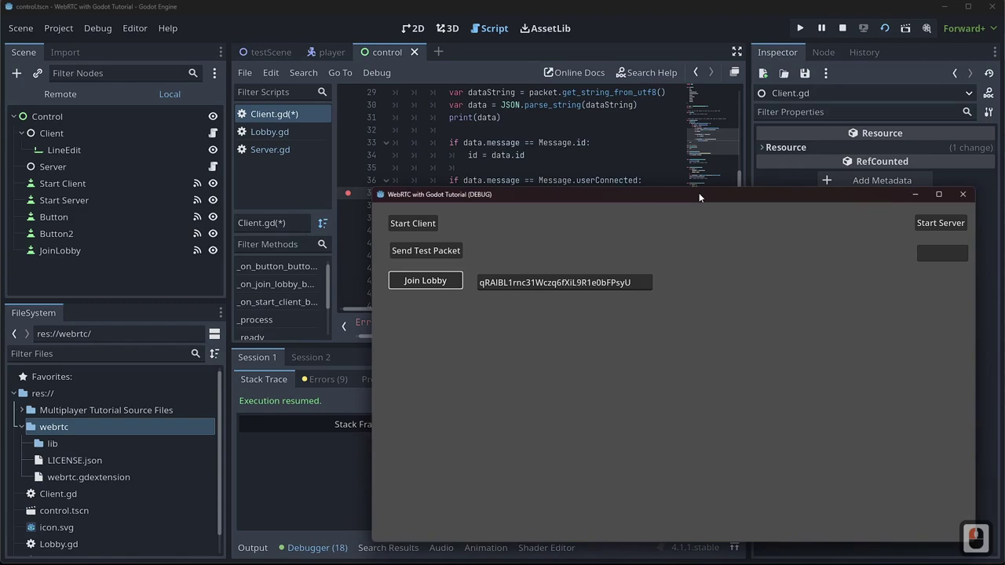
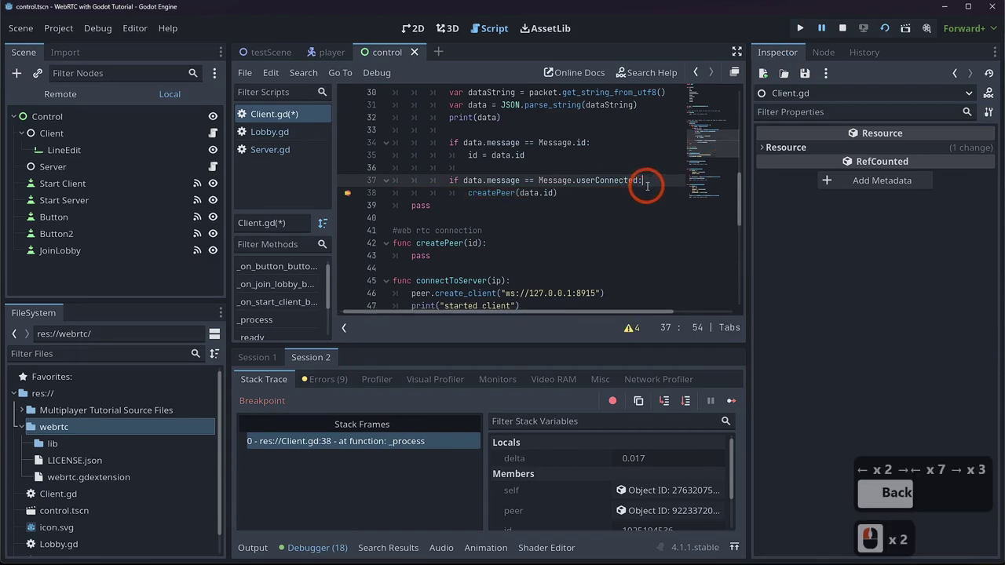
- Add a GameManager.Players[data.id] = line under the userConnected check using autocomplete
{"action": "key", "text": "Return"}
{"action": "type", "text": "gamem"}
{"action": "key", "text": "Tab"}
{"action": "type", "text": "player"}
{"action": "key", "text": "Tab"}
{"action": "key", "text": "Left"}
{"action": "type", "text": "id"}
{"action": "key", "text": "Right"}
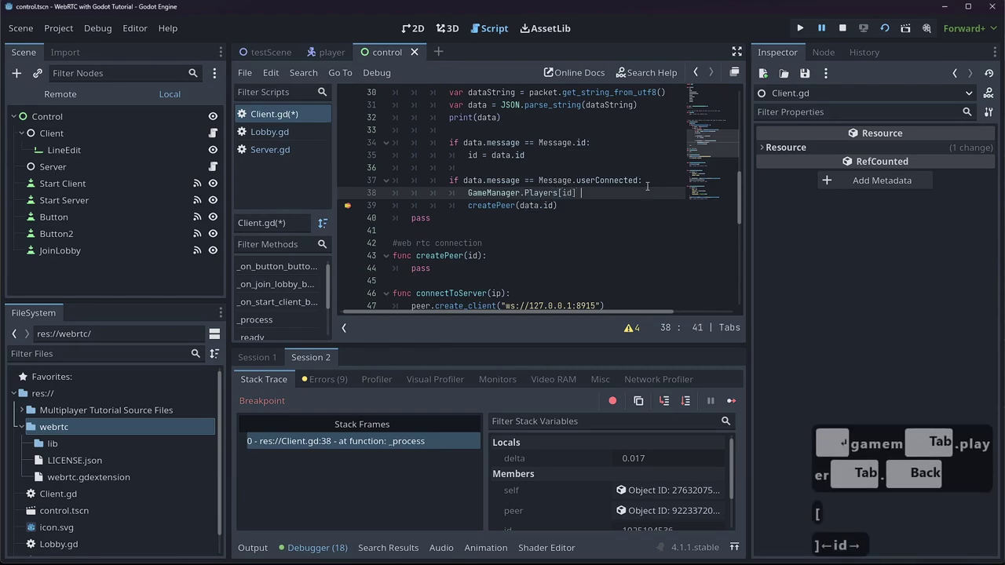
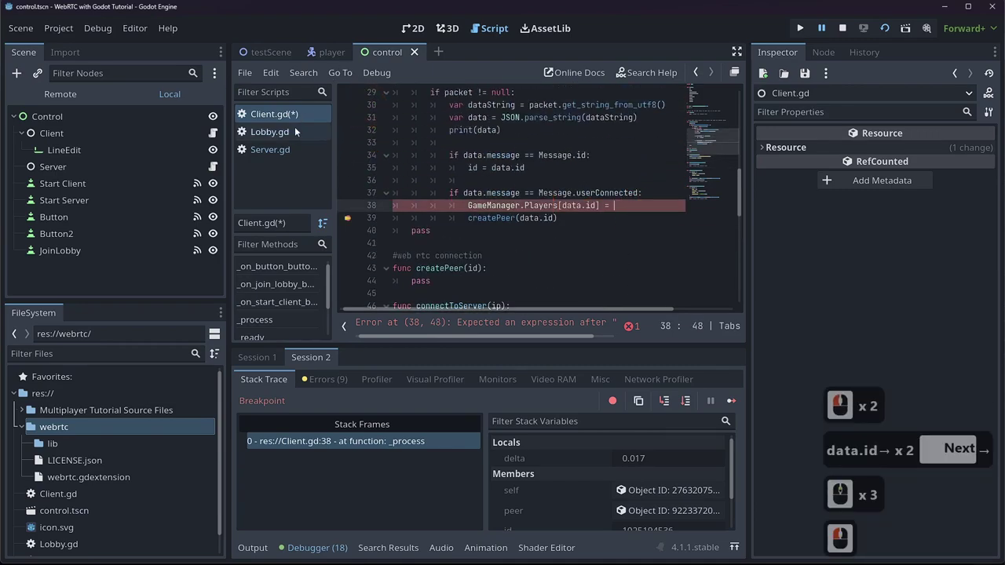
- Switch to Server.gd's JoinLobby data dictionary to see which fields are sent
{"action": "left_click", "coordinate": [286, 135]}
{"action": "double_click", "coordinate": [278, 163]}
{"action": "left_click", "coordinate": [272, 156]}
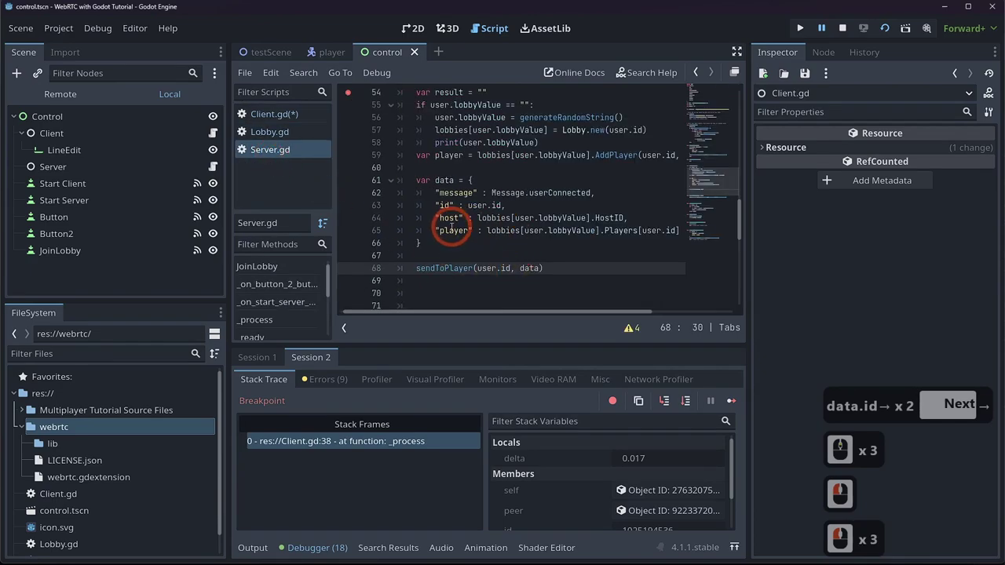
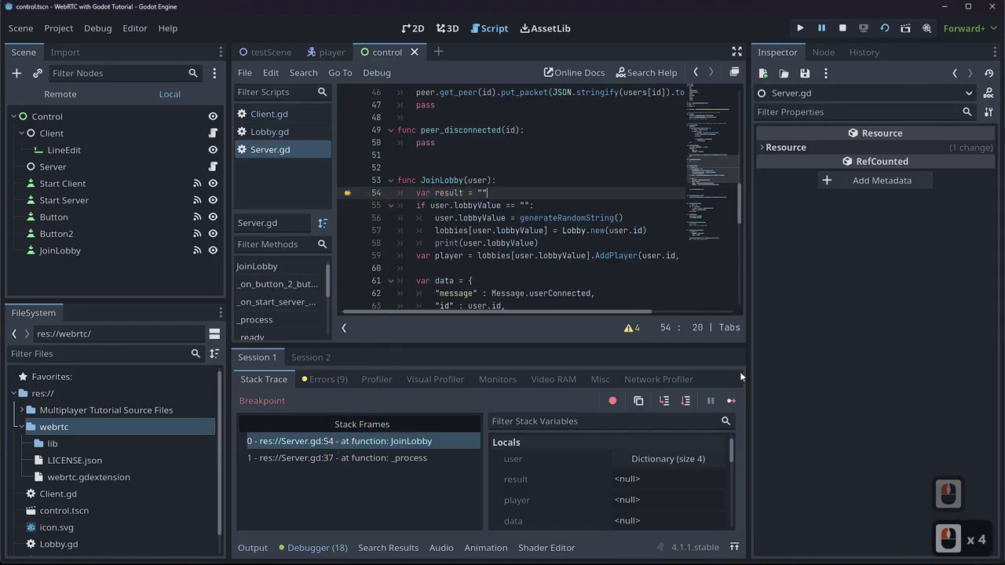
- Resume the game and select the new lobby code in the Output log
{"action": "left_click", "coordinate": [433, 491]}
{"action": "left_click", "coordinate": [270, 545]}
{"action": "left_click", "coordinate": [258, 557]}
{"action": "double_click", "coordinate": [266, 553]}
{"action": "left_click", "coordinate": [308, 479]}
{"action": "double_click", "coordinate": [309, 478]}
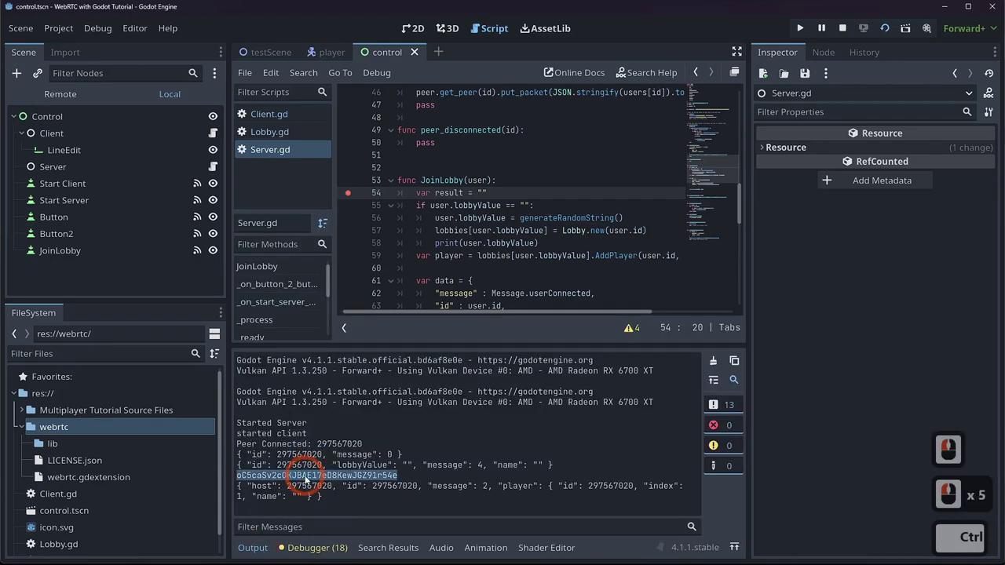
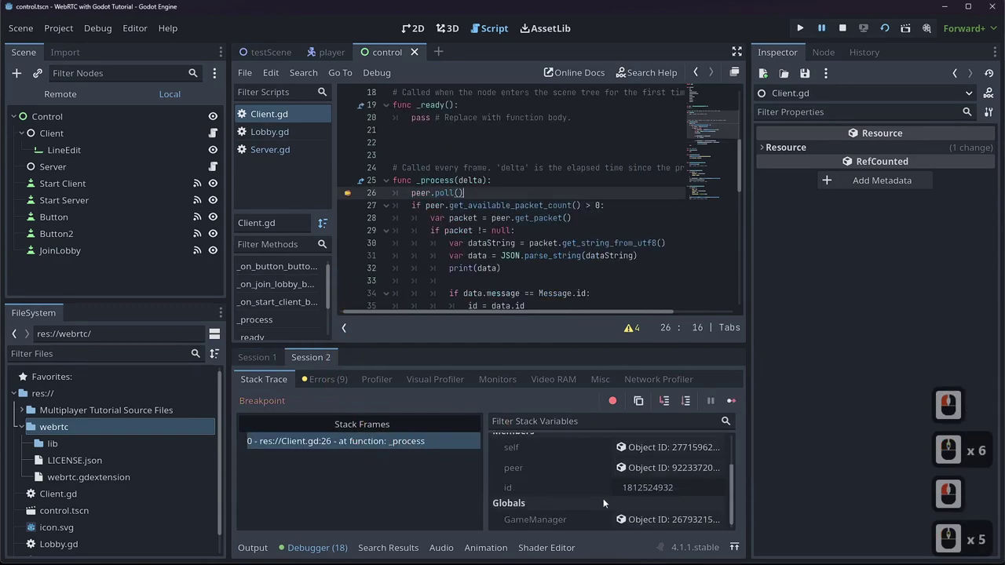
- Expand GameManager's Players dictionary in both debug sessions, each showing one player
{"action": "left_click", "coordinate": [653, 527]}
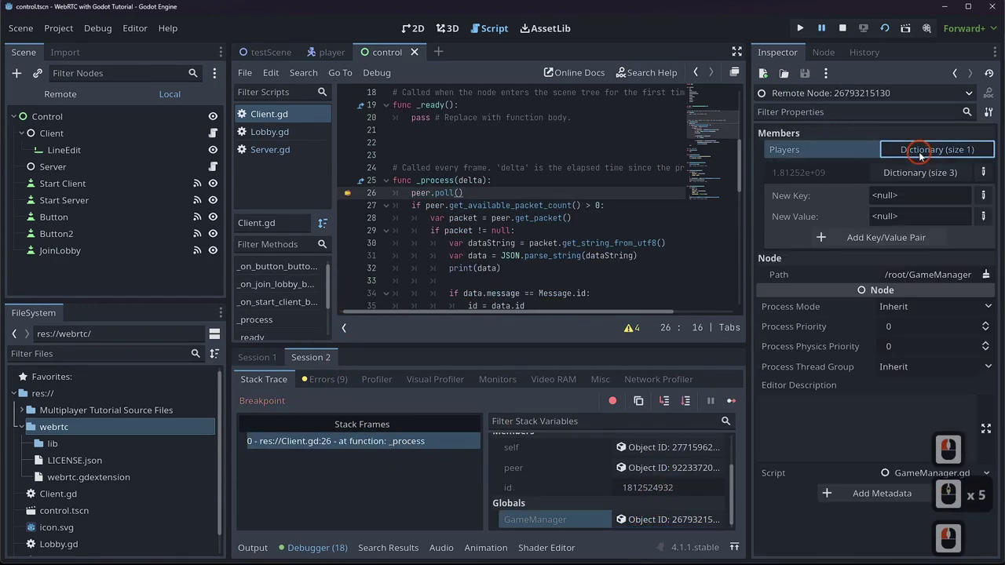
{"action": "left_click", "coordinate": [916, 164]}
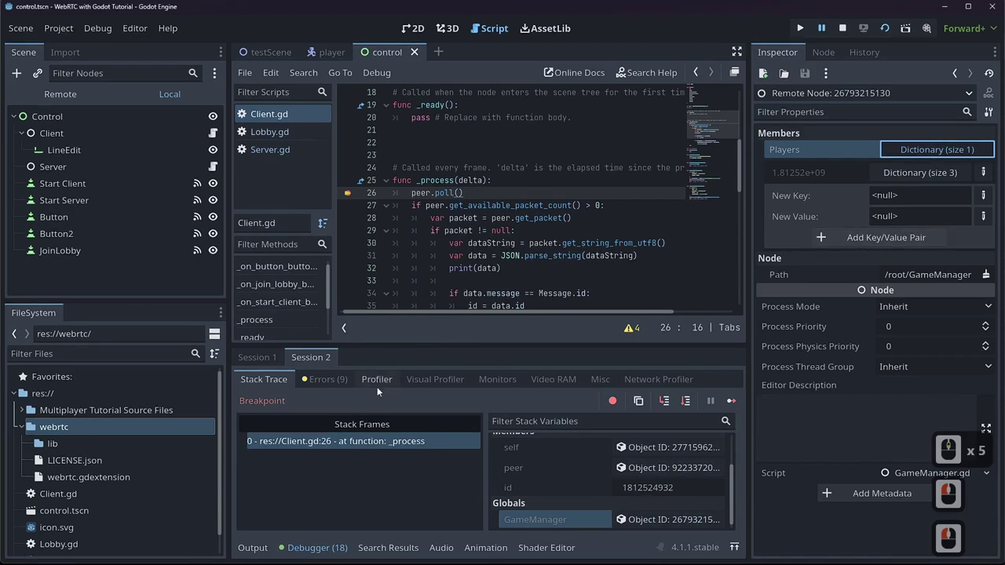
{"action": "left_click", "coordinate": [261, 362]}
{"action": "middle_click", "coordinate": [635, 524]}
{"action": "left_click", "coordinate": [635, 523]}
{"action": "double_click", "coordinate": [964, 154]}
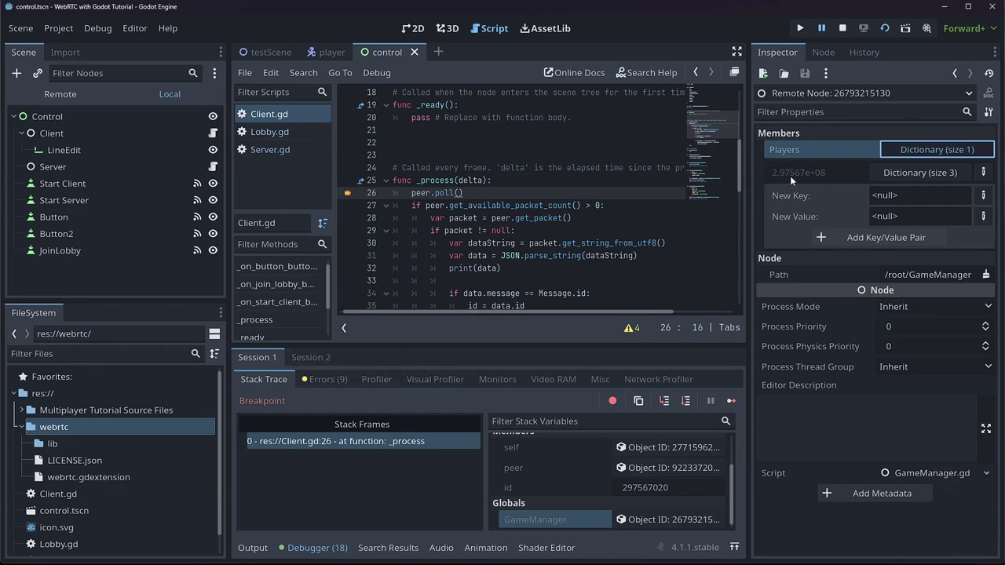
{"action": "left_click", "coordinate": [334, 365]}
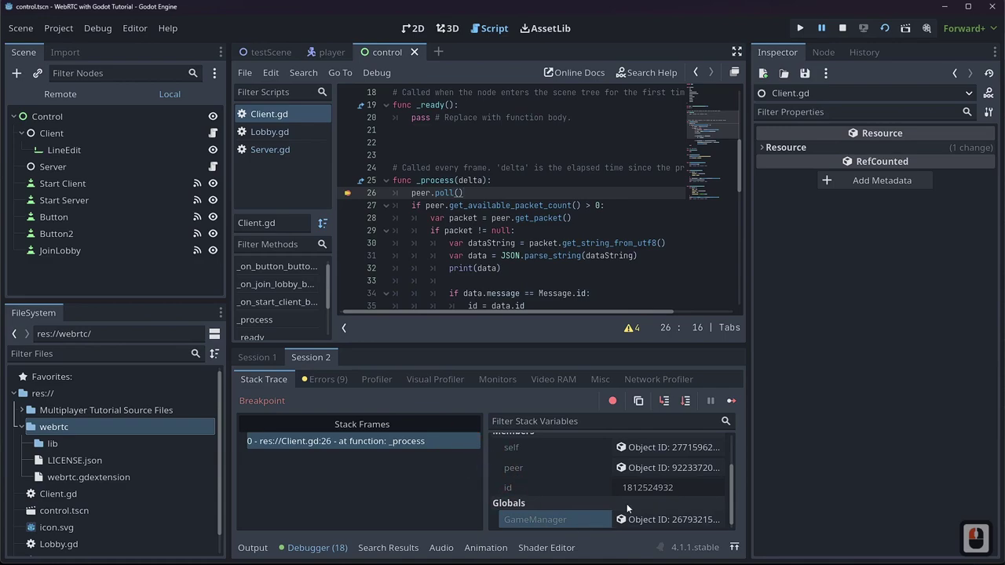
{"action": "left_click", "coordinate": [634, 523]}
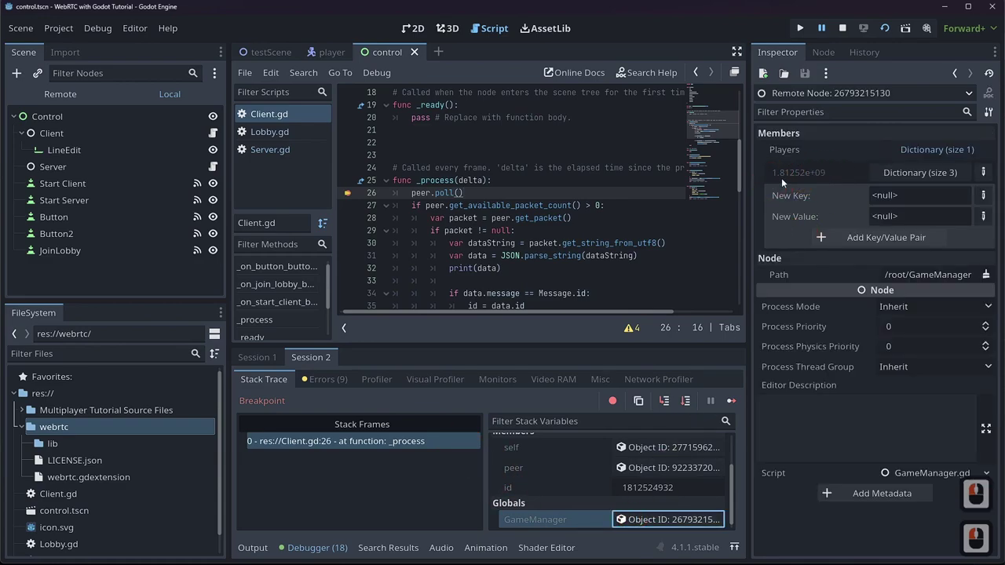
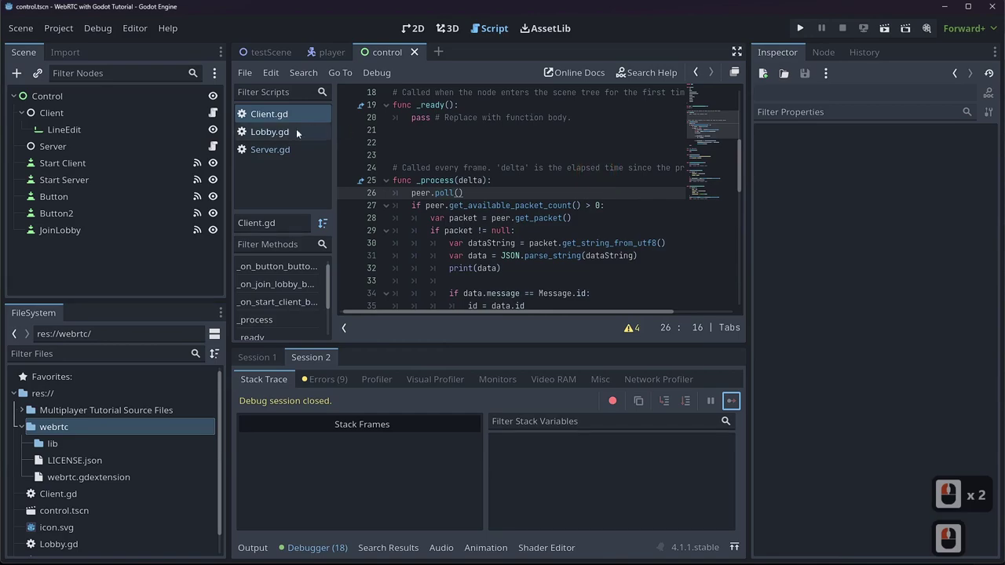
- Review Lobby.gd's AddPlayer, which stores a name, id and index entry per player
{"action": "left_click", "coordinate": [296, 134]}
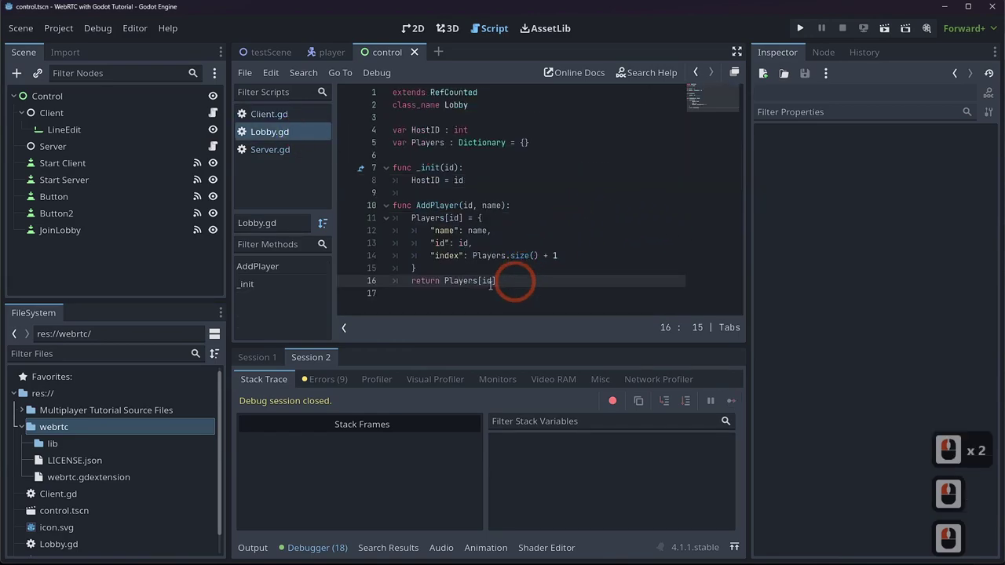
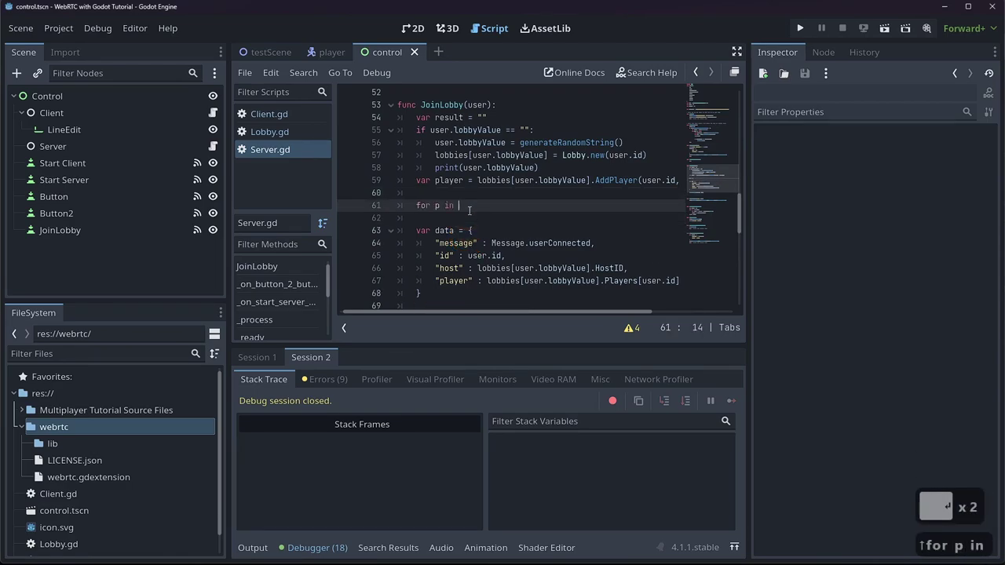
- Complete the for loop header to iterate over lobbies[user.lobbyValue].Players
{"action": "type", "text": "obb"}
{"action": "key", "text": "Tab"}
{"action": "key", "text": "Tab"}
{"action": "type", "text": "[]"}
{"action": "key", "text": "Left"}
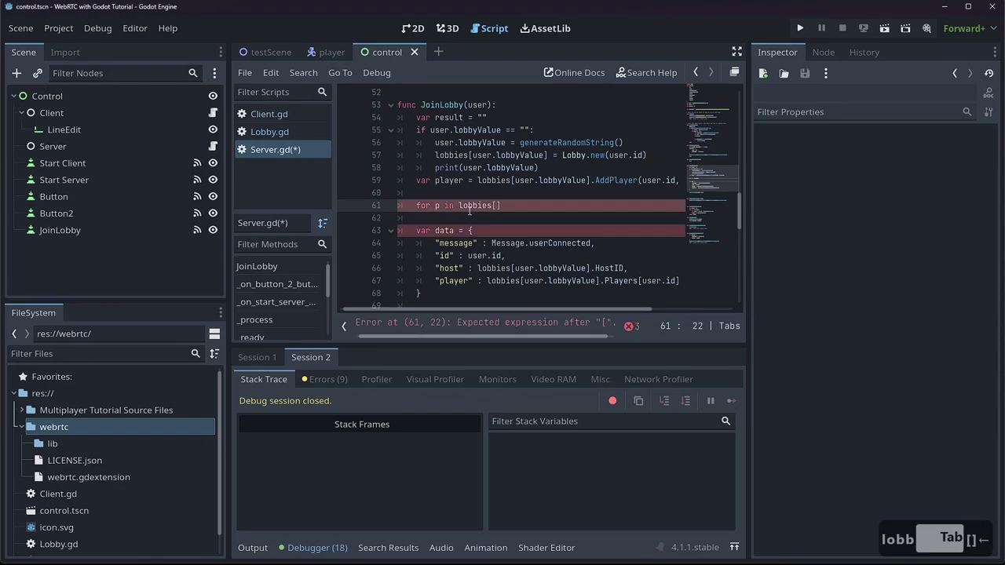
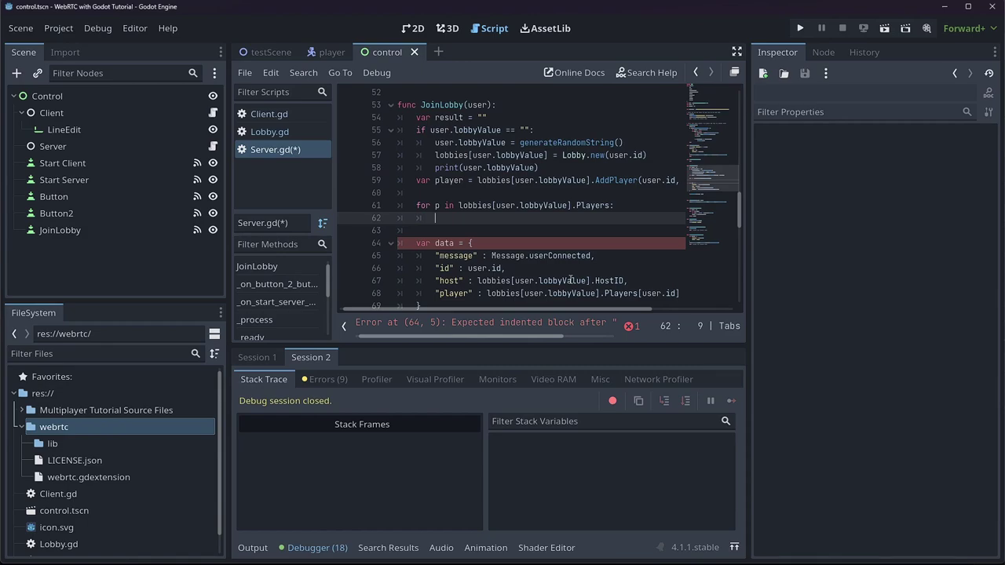
- Declare var lobbyInfo = { with a "message": Message.lobby entry
{"action": "type", "text": "var"}
{"action": "type", "text": "ovv"}
{"action": "key", "text": "BackSpace"}
{"action": "type", "text": "byfo ="}
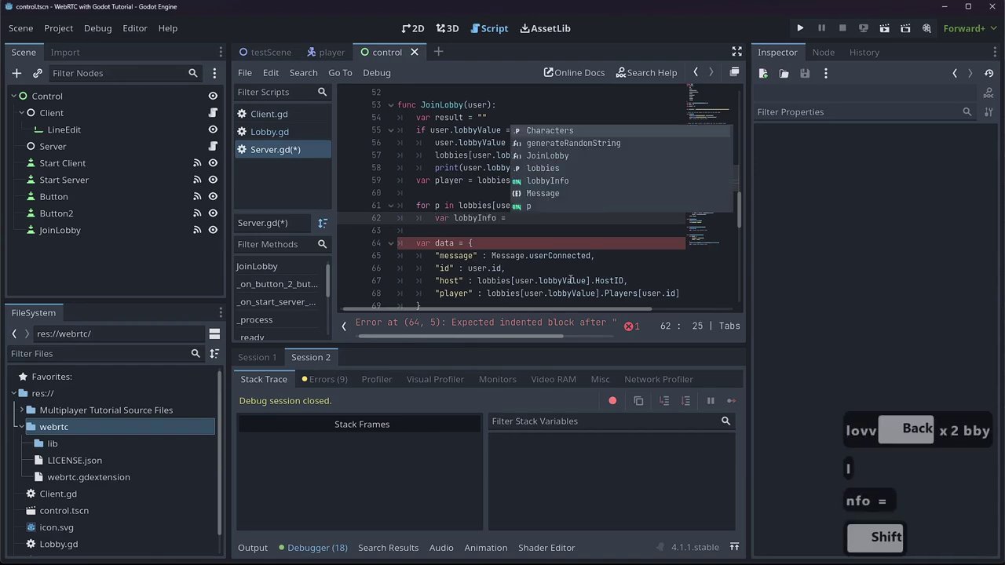
{"action": "key", "text": "Return"}
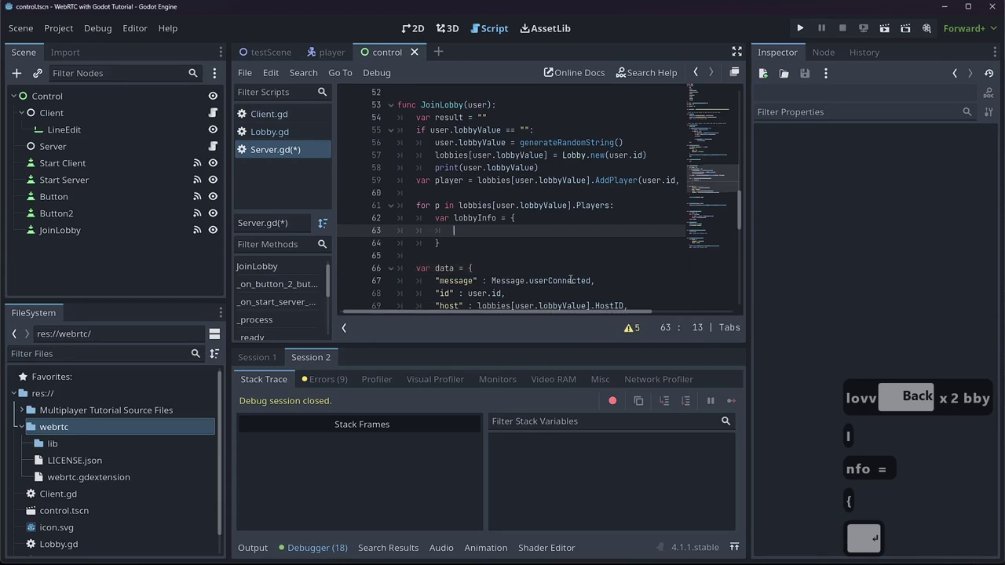
{"action": "type", "text": "essage"}
{"action": "key", "text": "Escape"}
{"action": "key", "text": "Right"}
{"action": "key", "text": "shift+space"}
{"action": "type", "text": "ssage.lob"}
{"action": "key", "text": "Tab"}
{"action": "key", "text": "Return"}
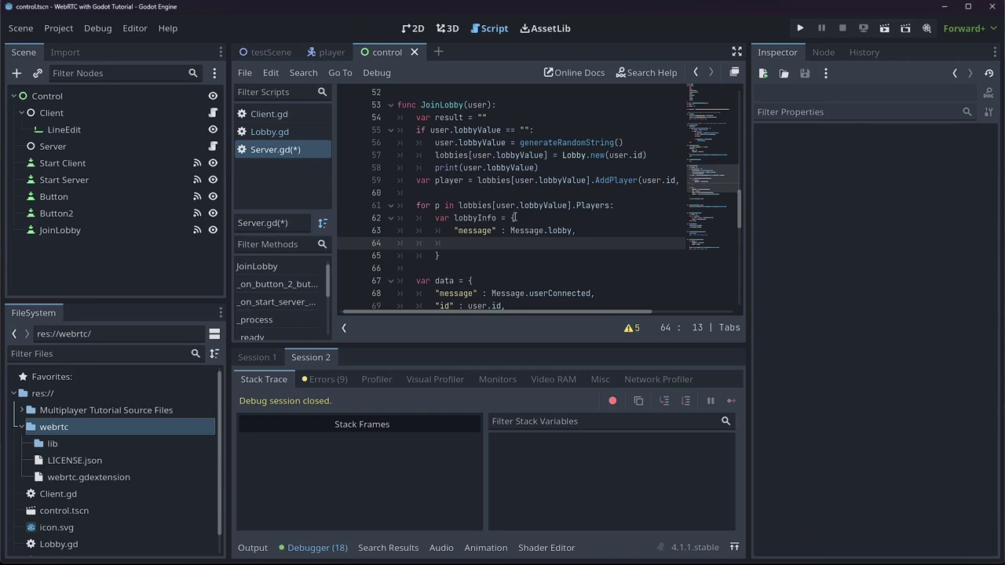
- Add a "lobby" entry reading lobbies[user.lobbyValue].Players
{"action": "type", "text": "\""}
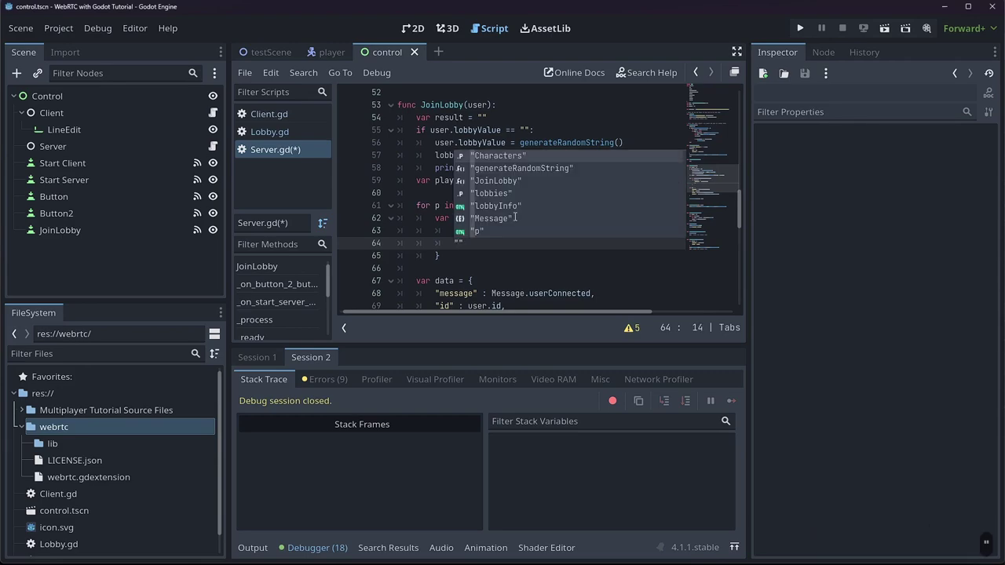
{"action": "type", "text": "obby"}
{"action": "key", "text": "Right"}
{"action": "type", "text": "lobbies"}
{"action": "key", "text": "BackSpace"}
{"action": "type", "text": "obbies"}
{"action": "key", "text": "BackSpace"}
{"action": "key", "text": "BackSpace"}
{"action": "type", "text": "[]"}
{"action": "key", "text": "Left"}
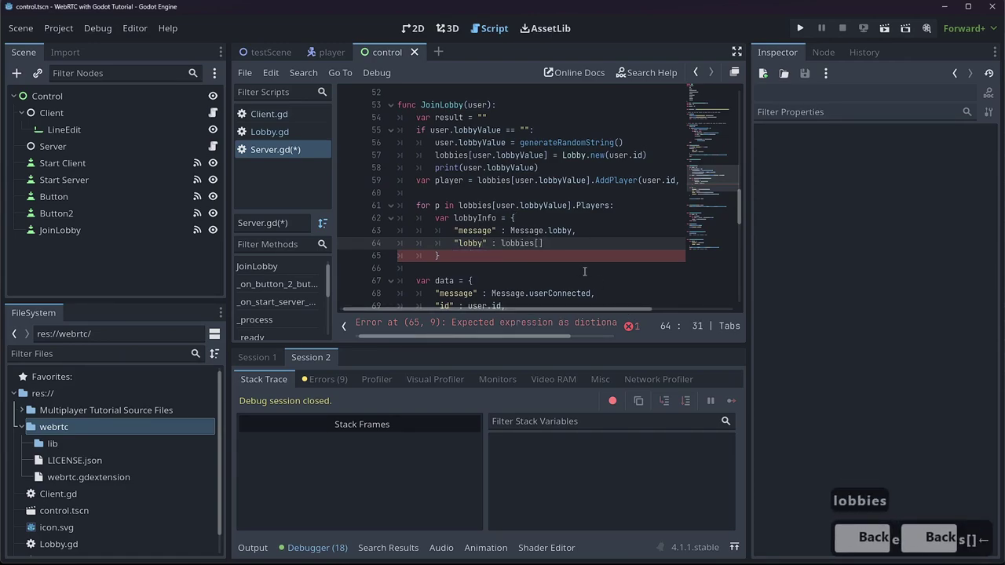
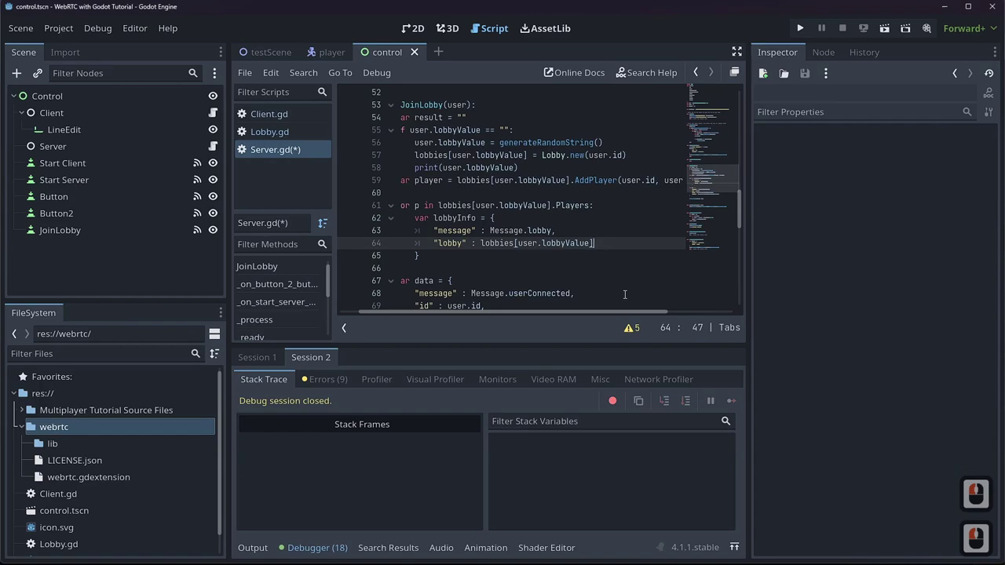
{"action": "key", "text": "Left"}
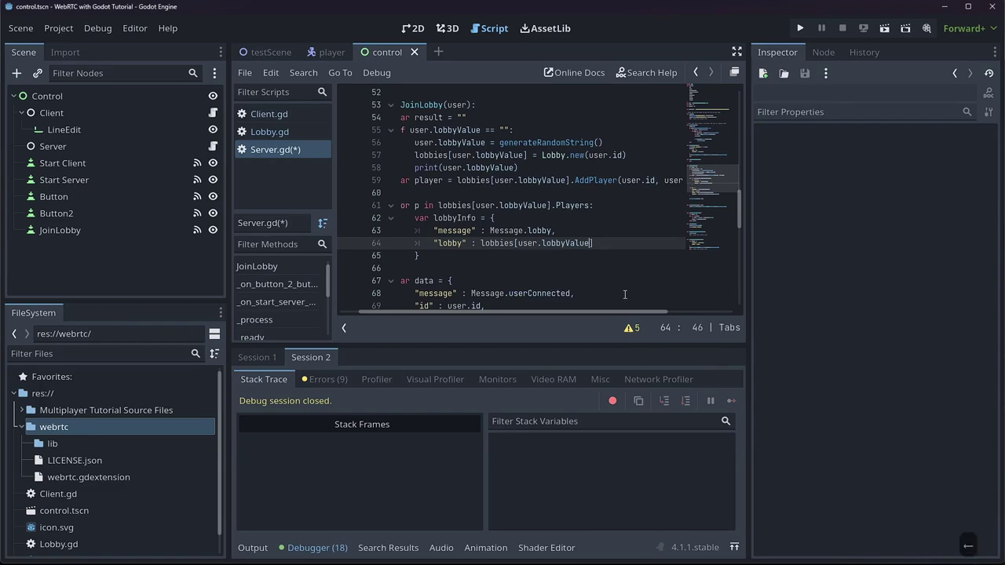
{"action": "key", "text": "Right"}
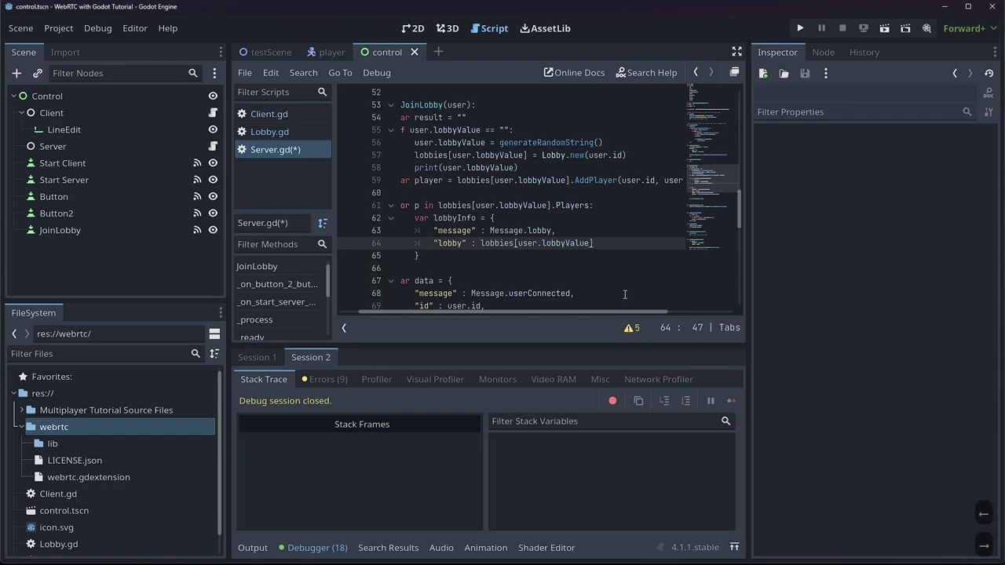
{"action": "key", "text": "."}
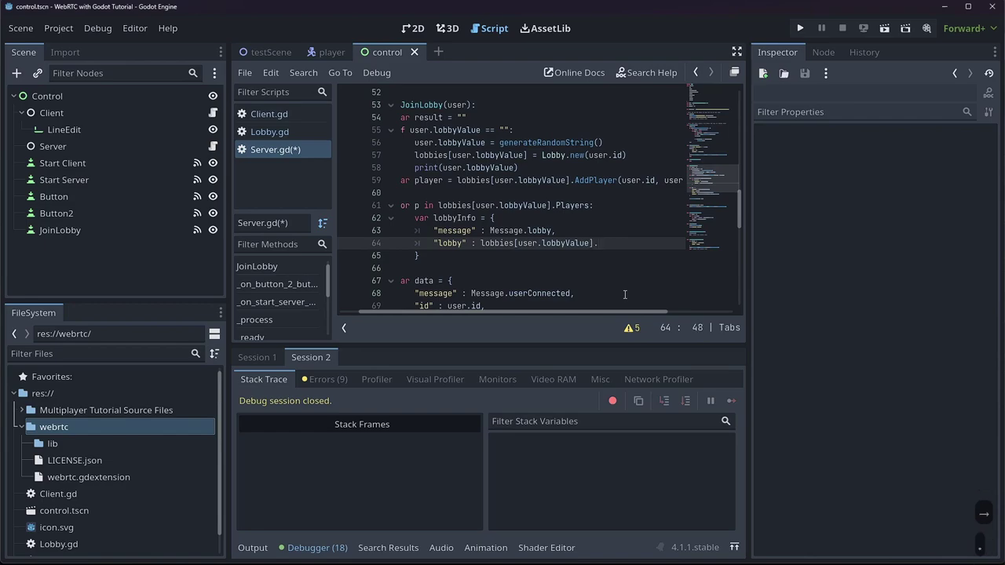
{"action": "type", "text": "layers"}
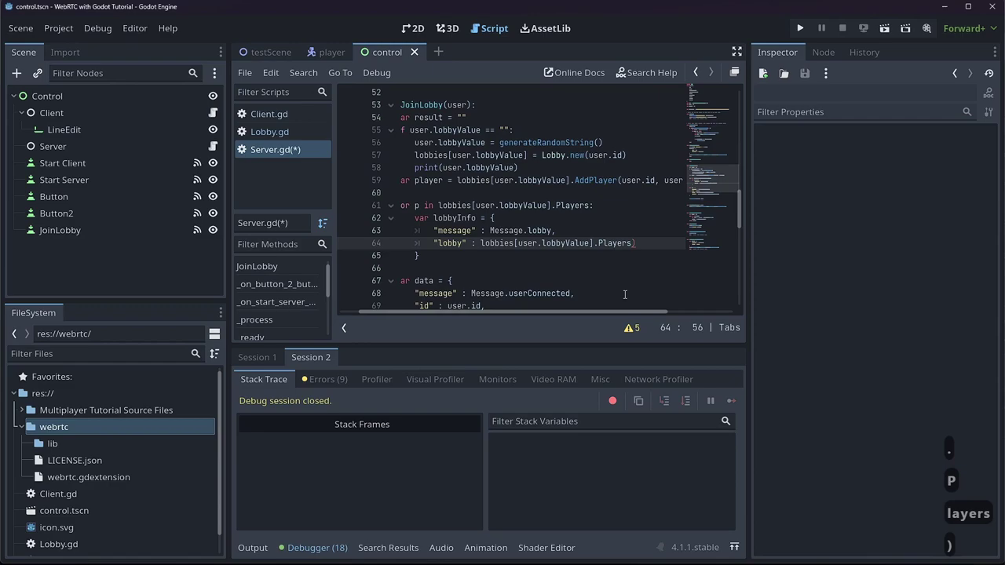
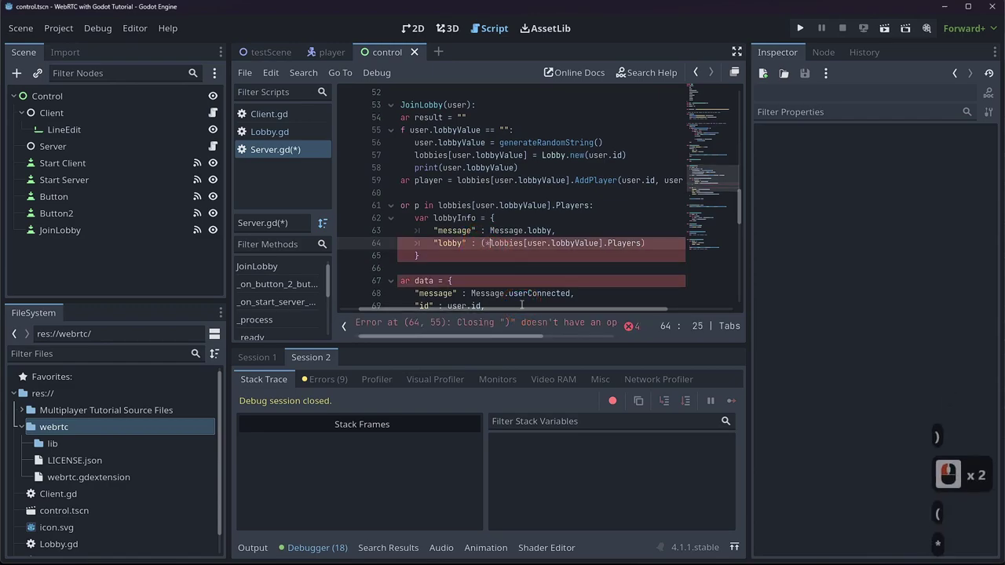
- Wrap the Players value in JSON.stringify() using autocomplete
{"action": "key", "text": "Left"}
{"action": "type", "text": "→ Back ←on"}
{"action": "key", "text": "BackSpace"}
{"action": "key", "text": "Tab"}
{"action": "type", "text": "string"}
{"action": "key", "text": "Tab"}
{"action": "key", "text": "Tab"}
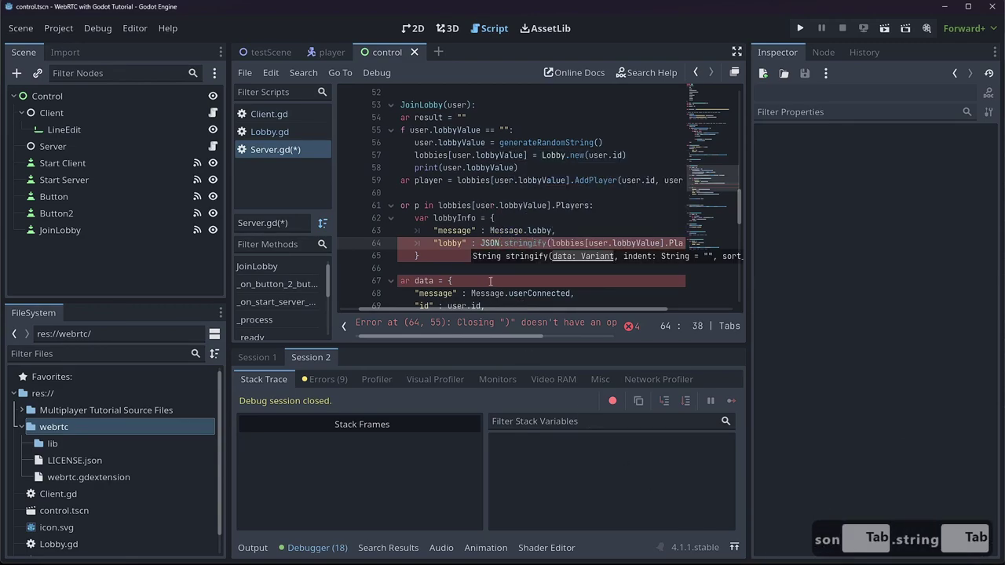
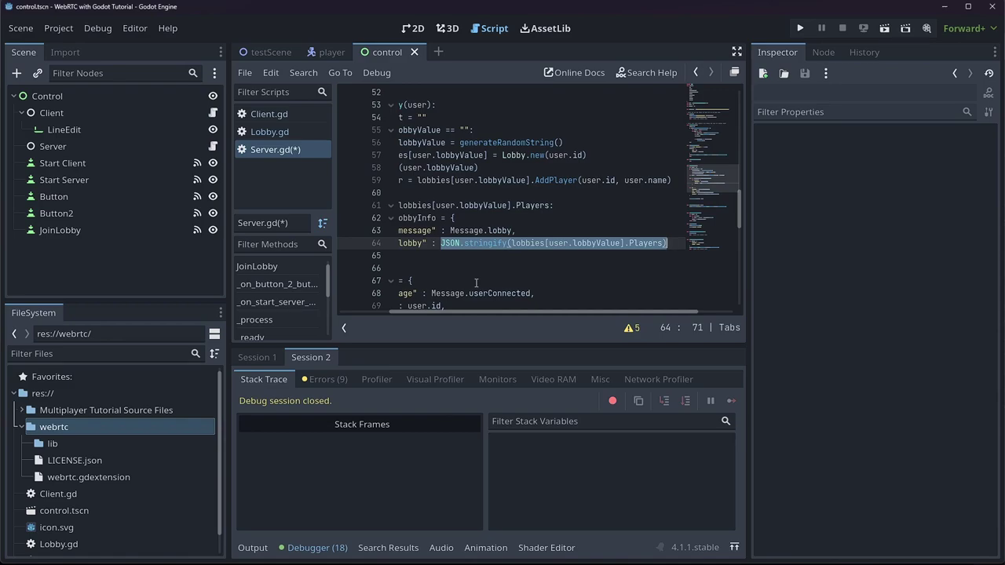
- Call sendToPlayer(p, lobbyInfo) for each player in the JoinLobby loop and save Server.gd
{"action": "left_click", "coordinate": [442, 323]}
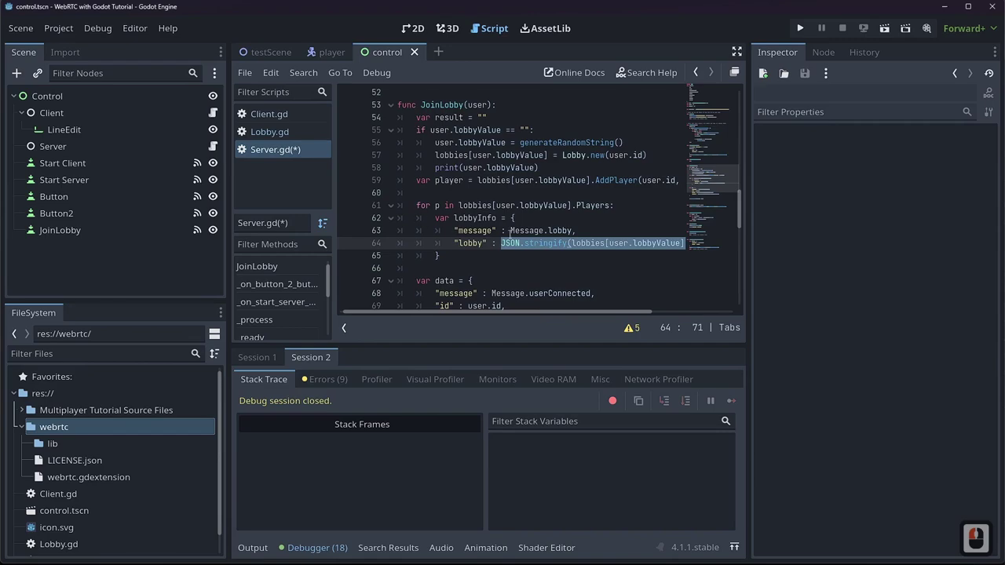
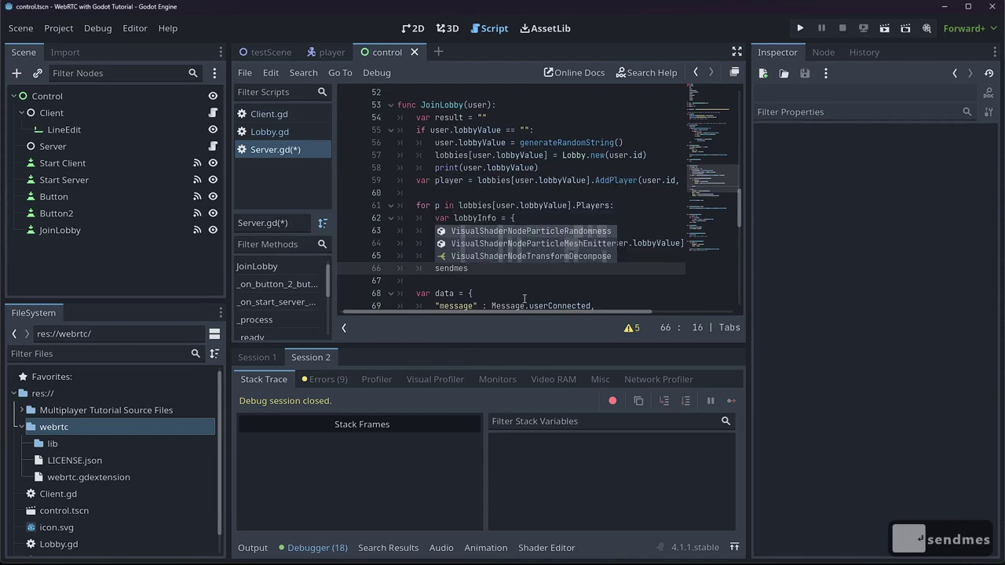
{"action": "key", "text": "BackSpace"}
{"action": "key", "text": "BackSpace"}
{"action": "key", "text": "Tab"}
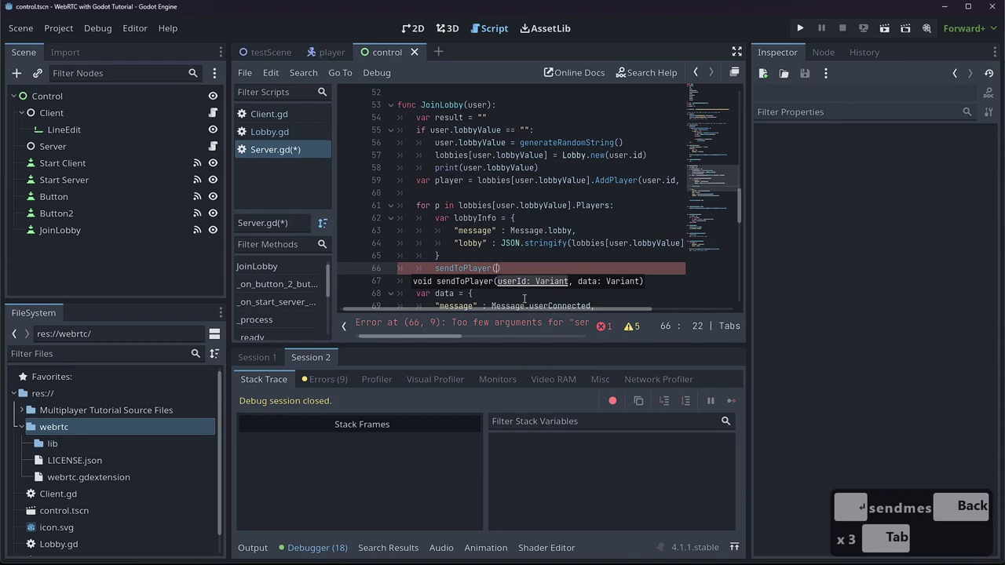
{"action": "type", "text": ","}
{"action": "key", "text": "Tab"}
{"action": "type", "text": "d"}
{"action": "key", "text": "BackSpace"}
{"action": "type", "text": "ovvyin"}
{"action": "key", "text": "BackSpace"}
{"action": "key", "text": "BackSpace"}
{"action": "key", "text": "BackSpace"}
{"action": "key", "text": "BackSpace"}
{"action": "key", "text": "Down"}
{"action": "key", "text": "Return"}
{"action": "key", "text": "ctrl+s"}
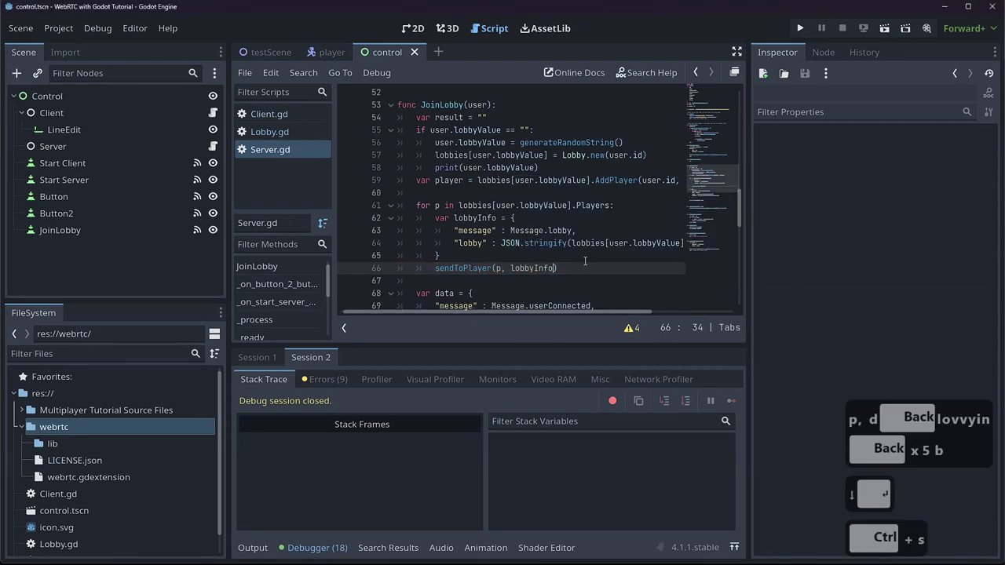
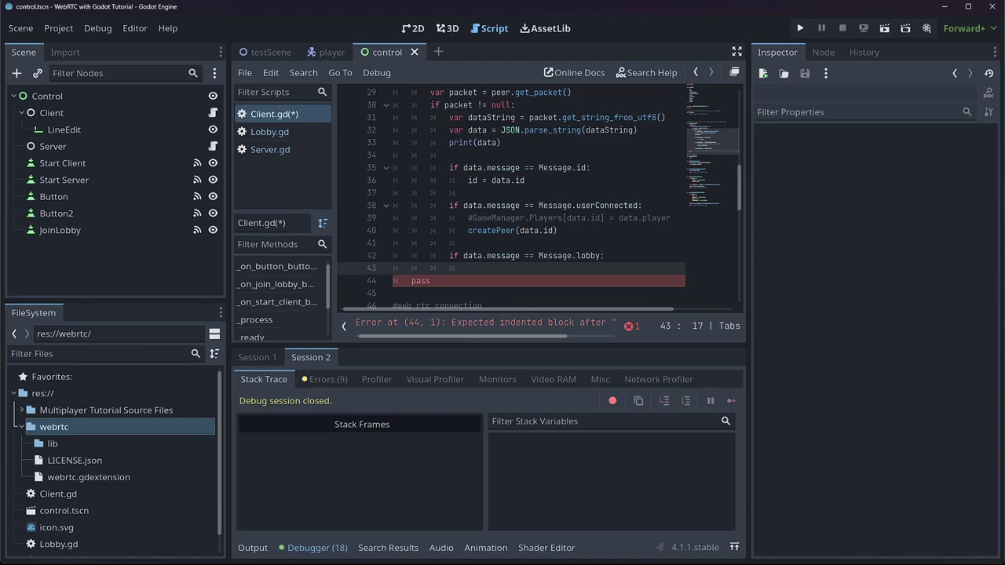
- Write GameManager.Players = data.lobby inside the client's Message.lobby branch
{"action": "type", "text": "gamema"}
{"action": "key", "text": "Tab"}
{"action": "type", "text": "l"}
{"action": "key", "text": "Tab"}
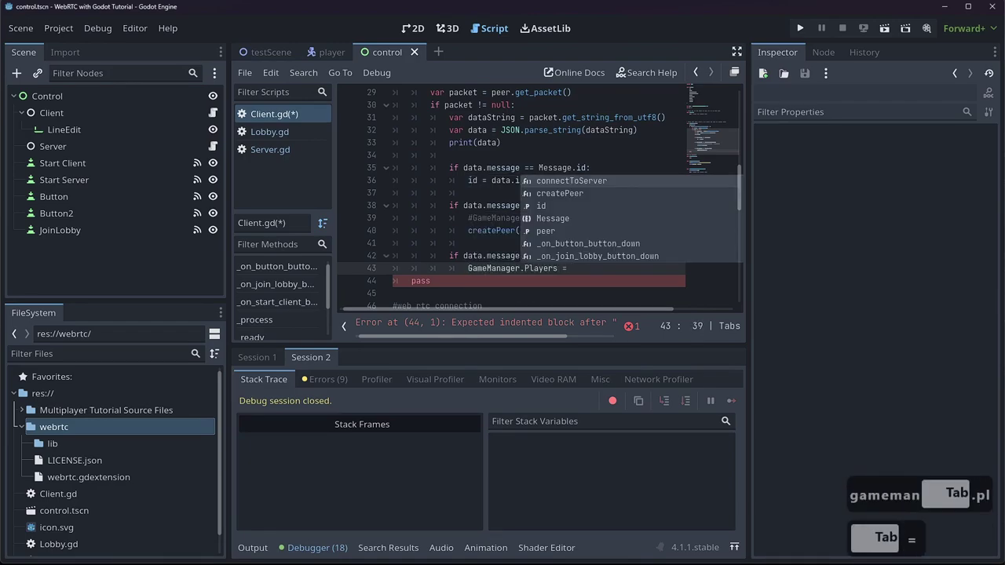
{"action": "type", "text": "ata."}
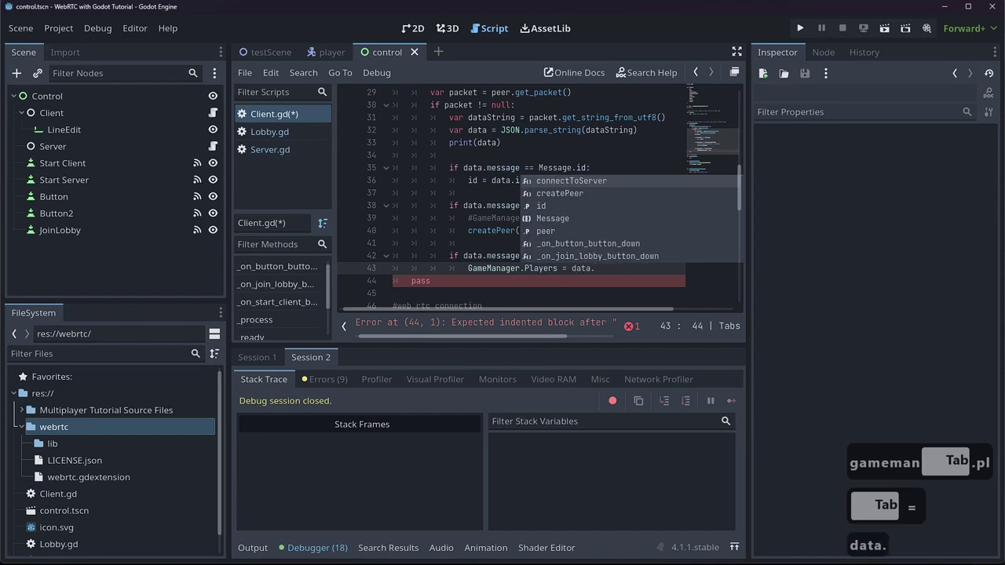
{"action": "type", "text": "lobby"}
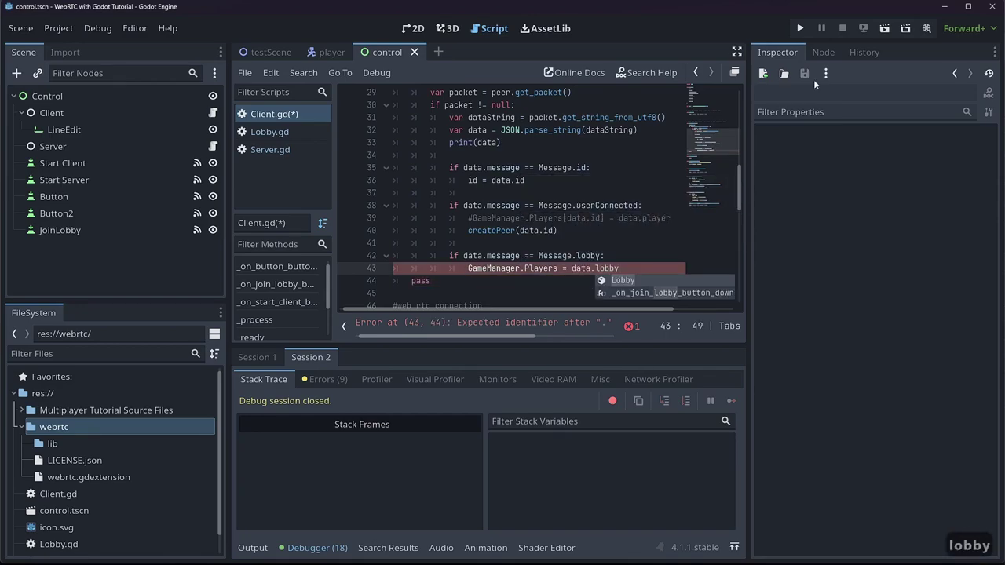
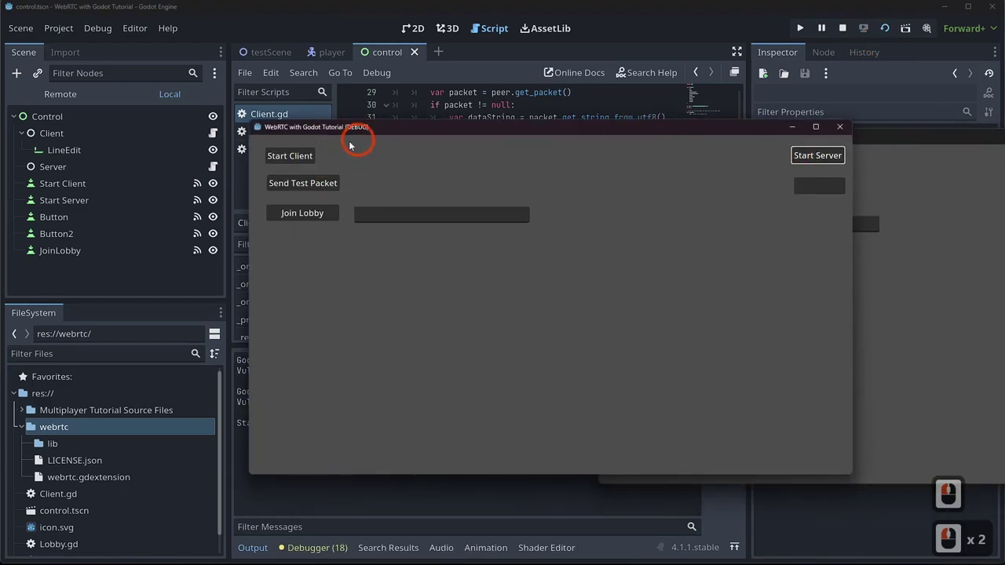
- Start the client and join the lobby from the running game window
{"action": "left_click", "coordinate": [307, 159]}
{"action": "double_click", "coordinate": [475, 51]}
{"action": "double_click", "coordinate": [413, 126]}
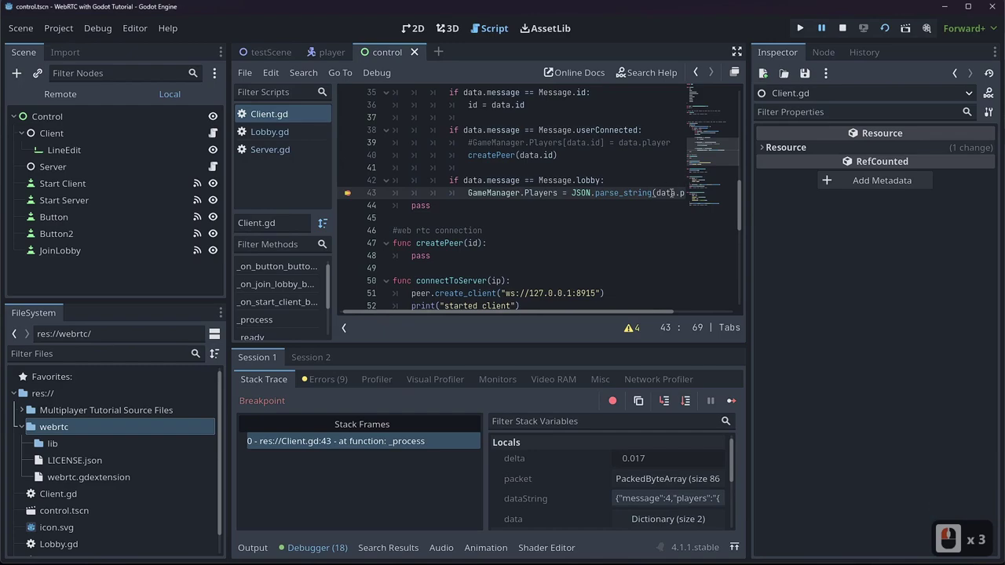
{"action": "left_click", "coordinate": [670, 403]}
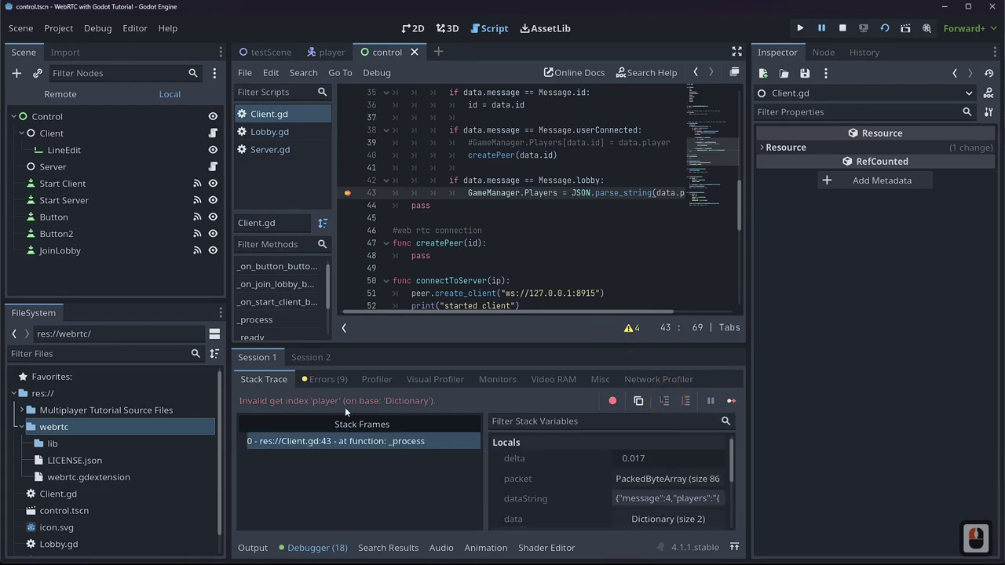
- Expand the received data dictionary in the debugger locals, then resume the game
{"action": "left_click", "coordinate": [342, 406]}
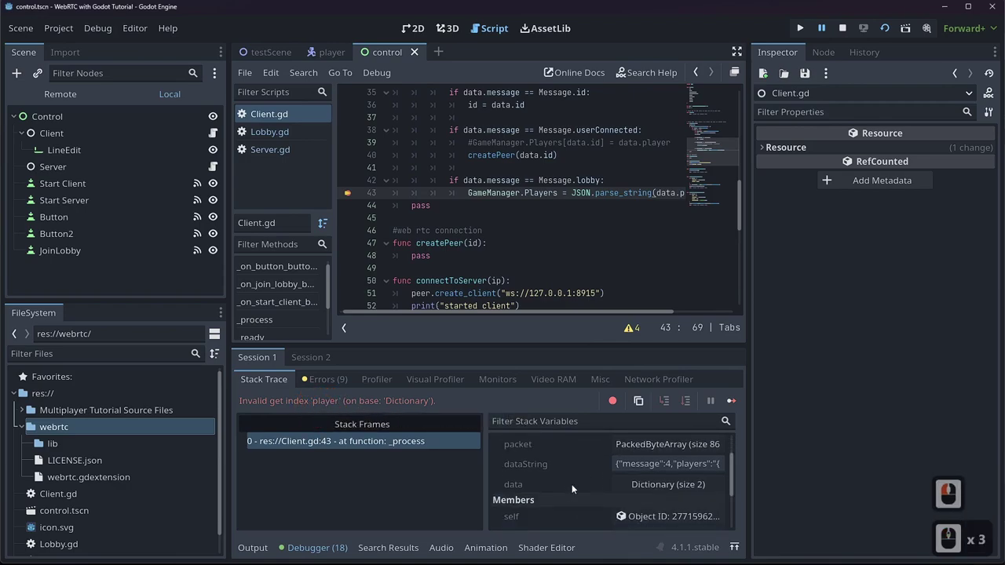
{"action": "left_click", "coordinate": [639, 493]}
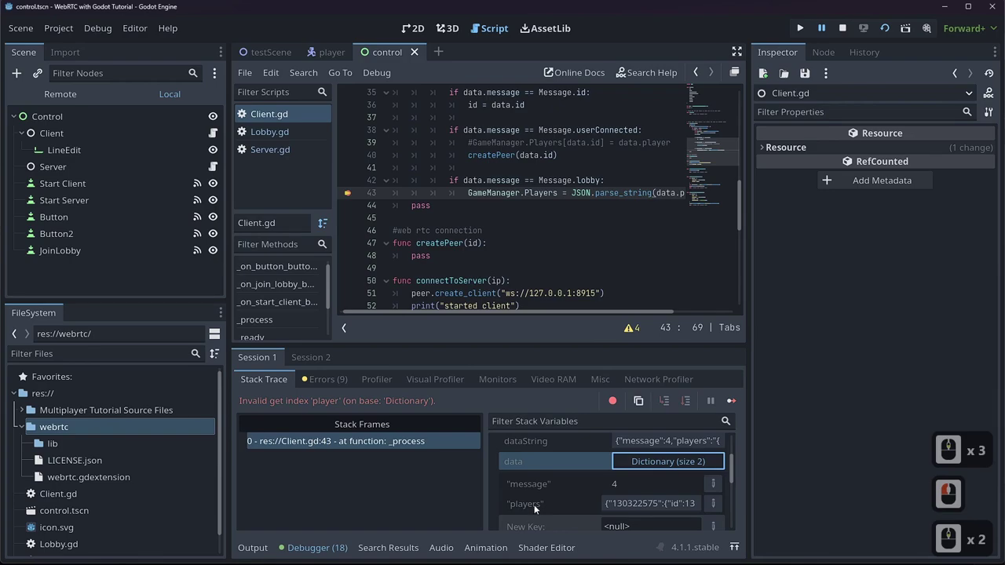
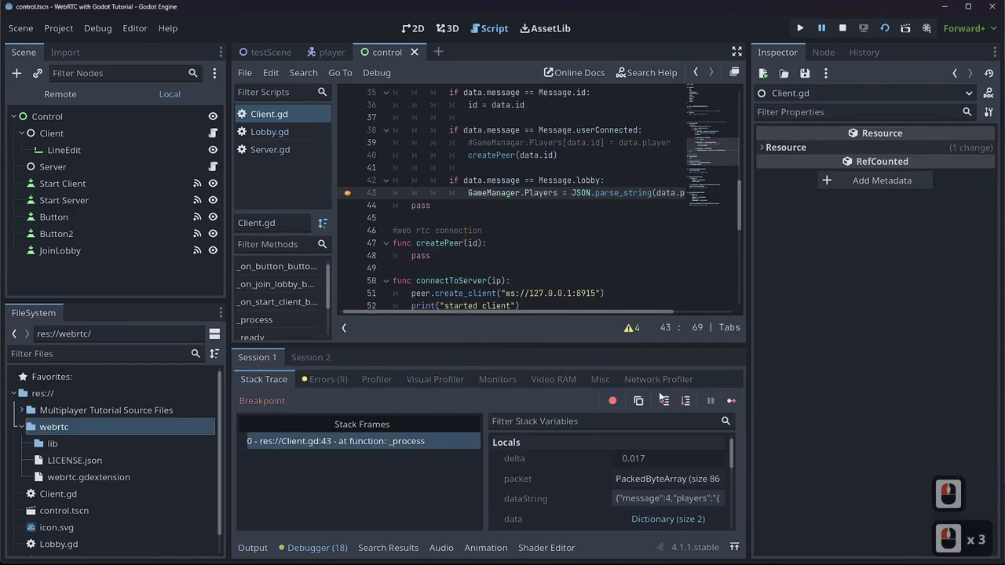
{"action": "left_click", "coordinate": [669, 405]}
{"action": "left_click", "coordinate": [737, 406]}
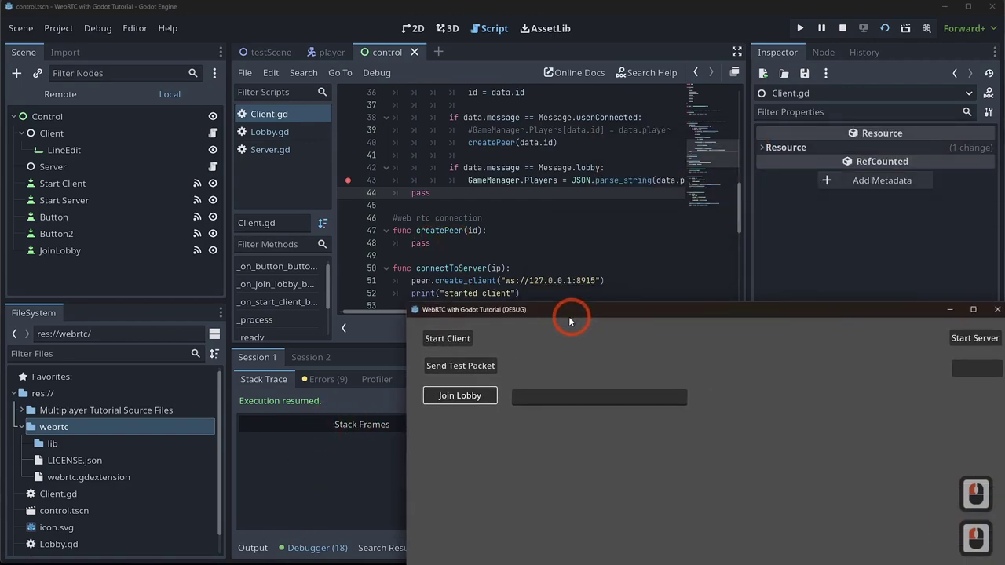
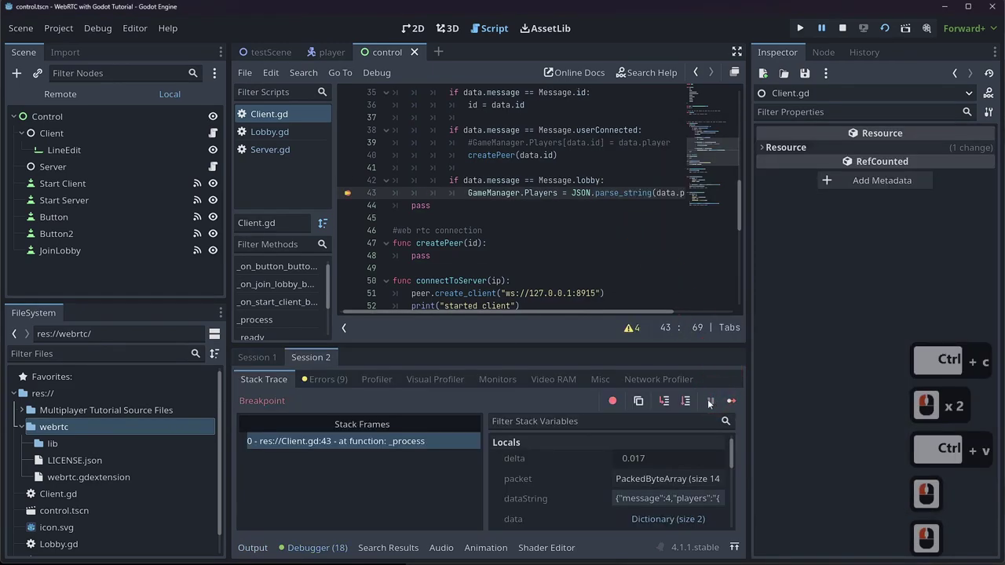
- Join the lobby, inspect GameManager.Players across both debug sessions, then stop the game instances
{"action": "left_click", "coordinate": [733, 404]}
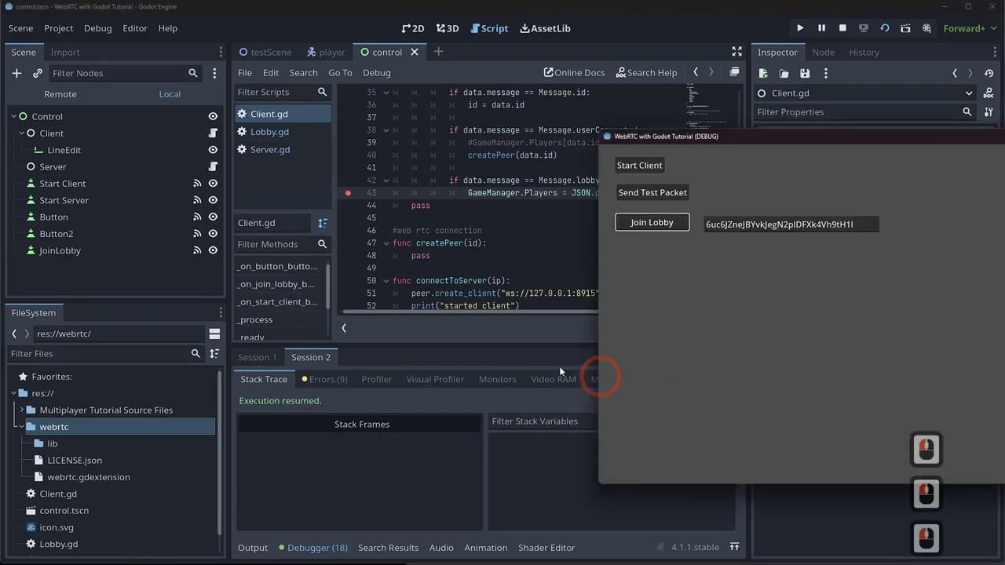
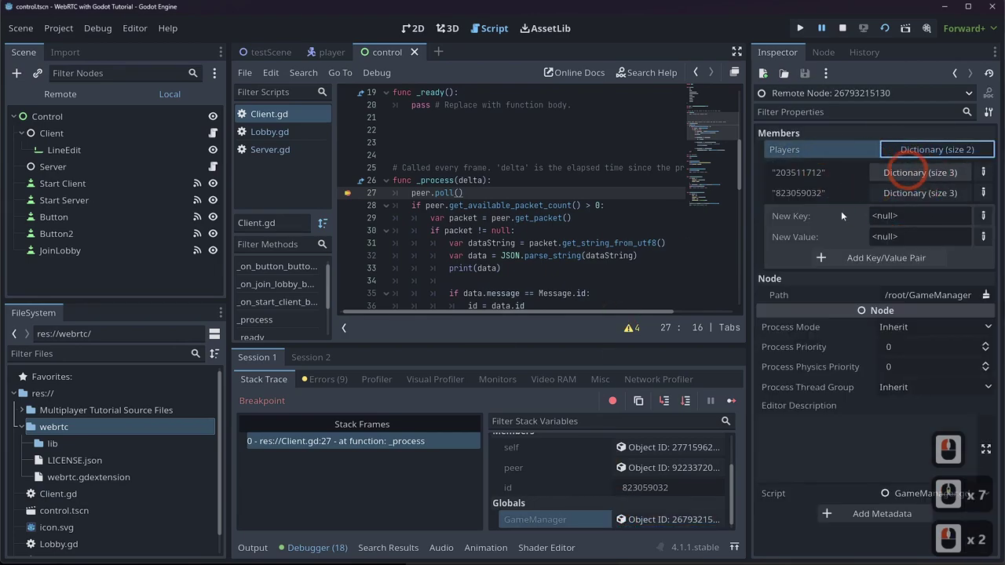
{"action": "double_click", "coordinate": [903, 175]}
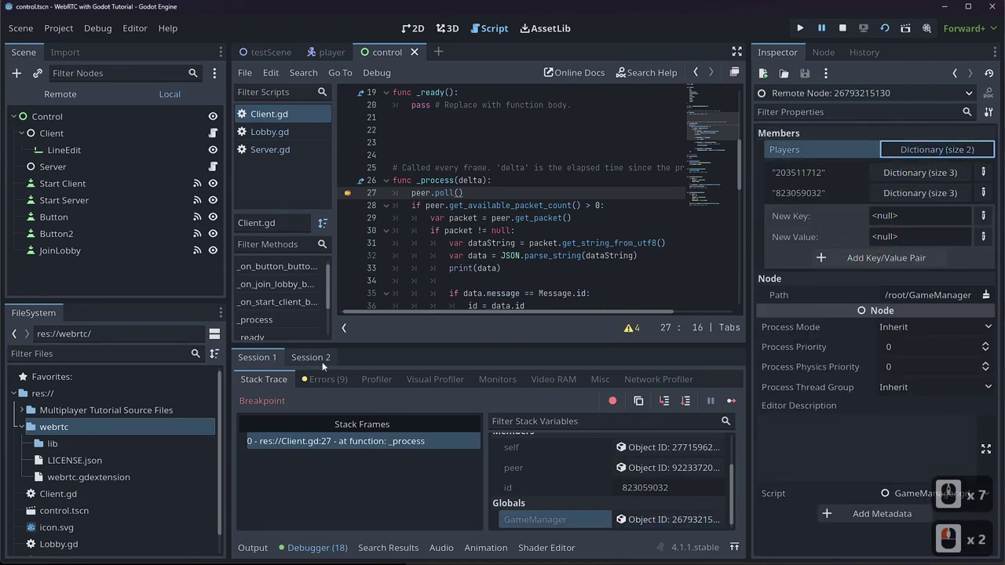
{"action": "left_click", "coordinate": [325, 366]}
{"action": "left_click", "coordinate": [650, 520]}
{"action": "left_click", "coordinate": [937, 150]}
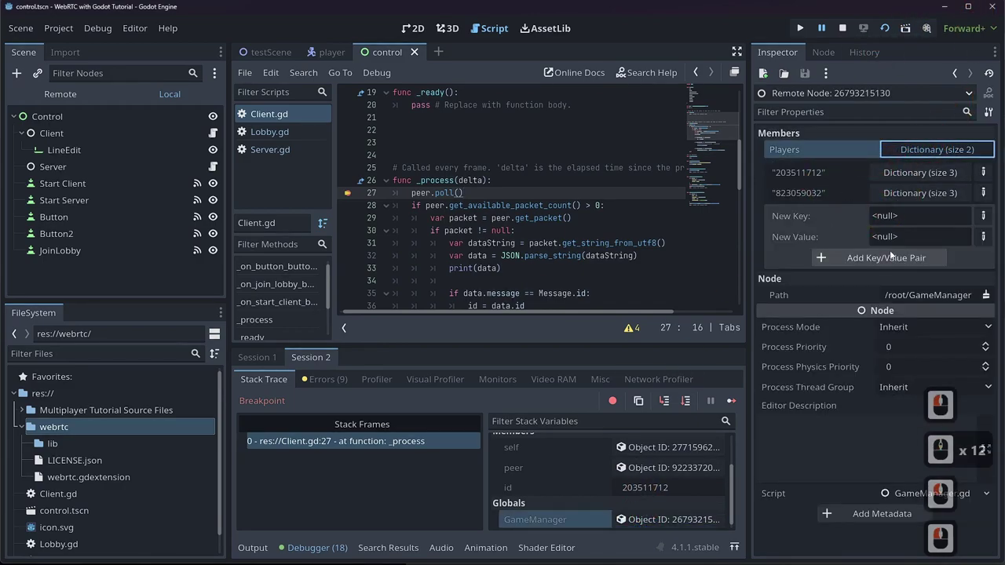
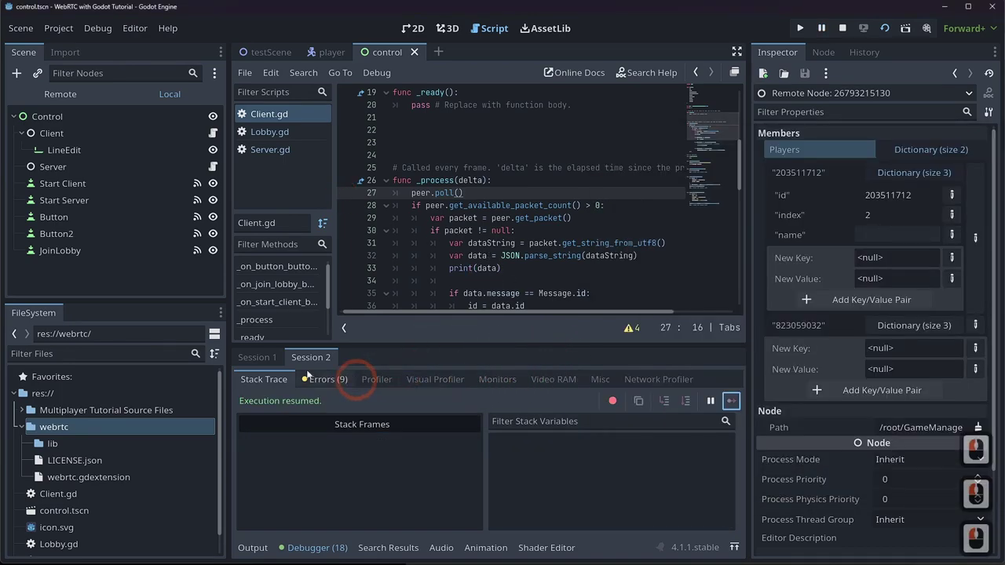
{"action": "left_click", "coordinate": [254, 355]}
- Close the debug run and bring the Server.gd script back up
{"action": "left_click", "coordinate": [727, 408]}
{"action": "left_click", "coordinate": [643, 381]}
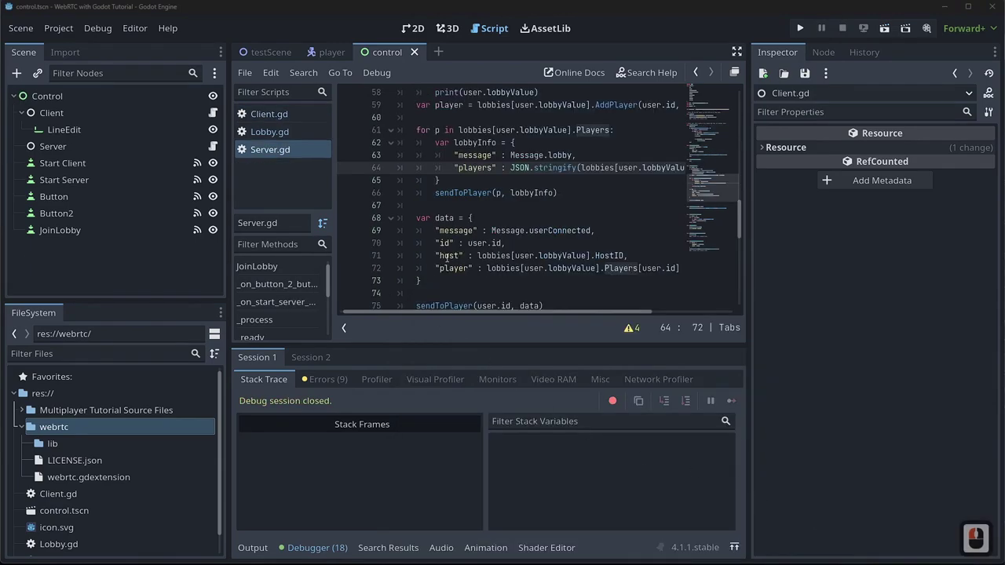
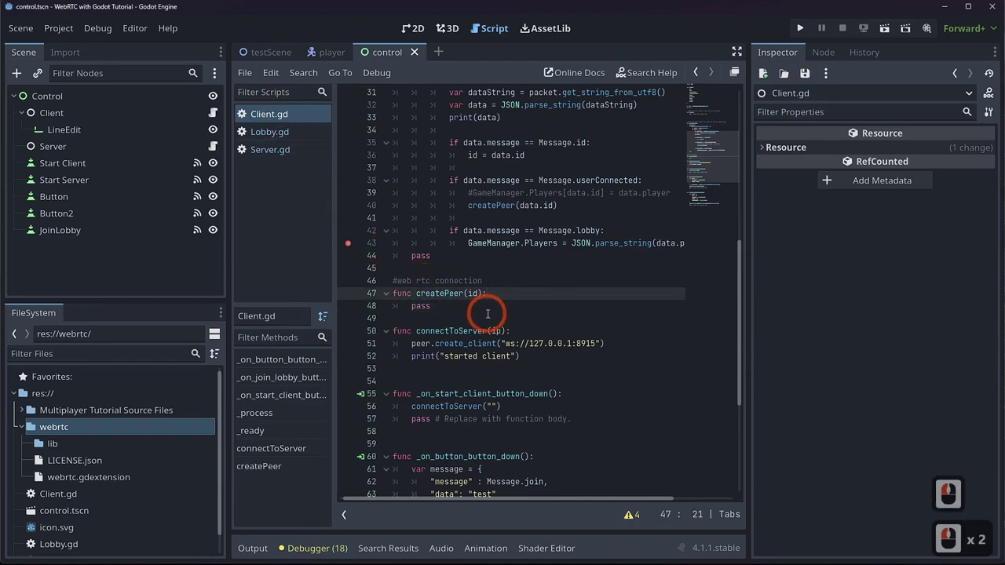
- Add a new line inside createPeer and return to the Client.gd script
{"action": "key", "text": "Return"}
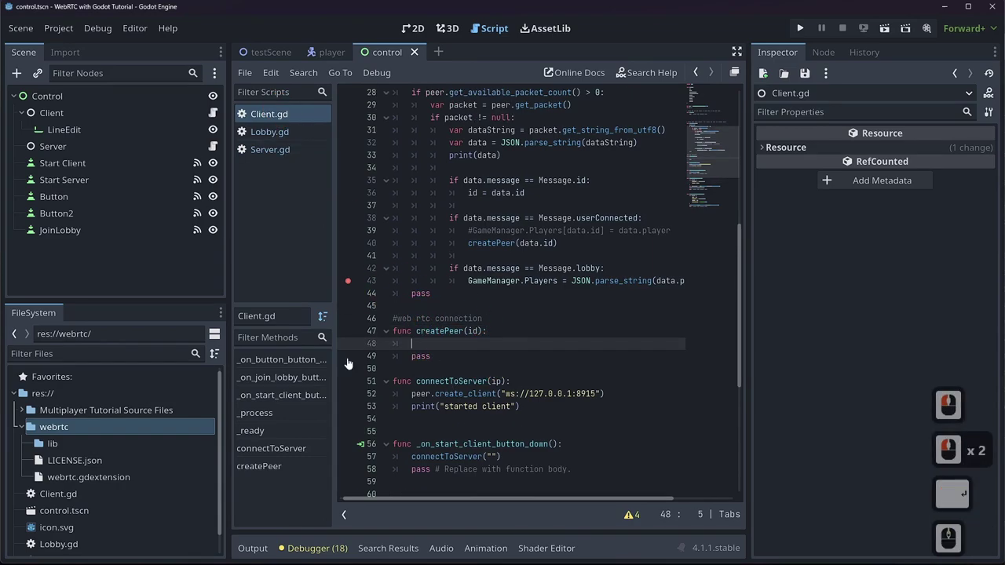
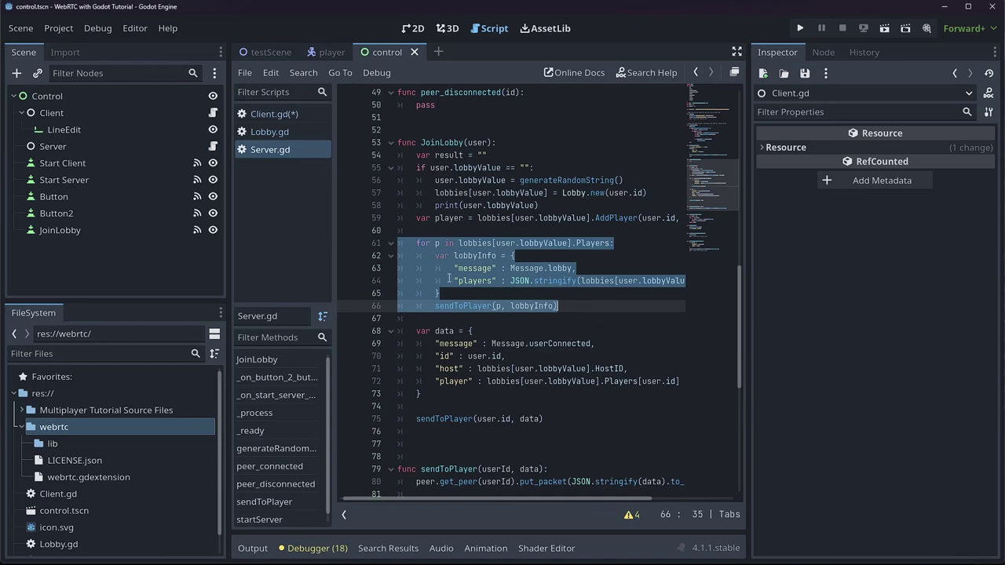
{"action": "left_click", "coordinate": [266, 117]}
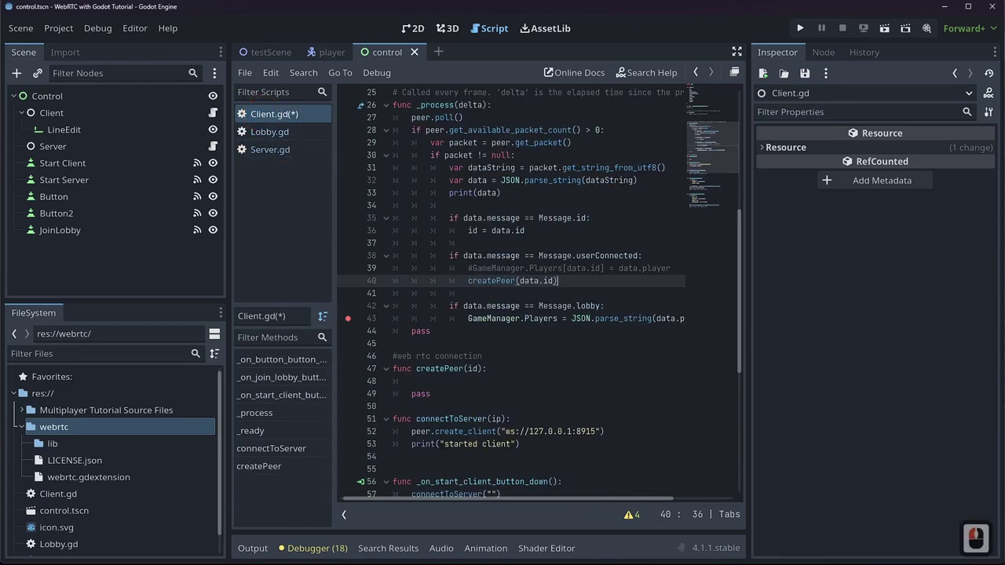
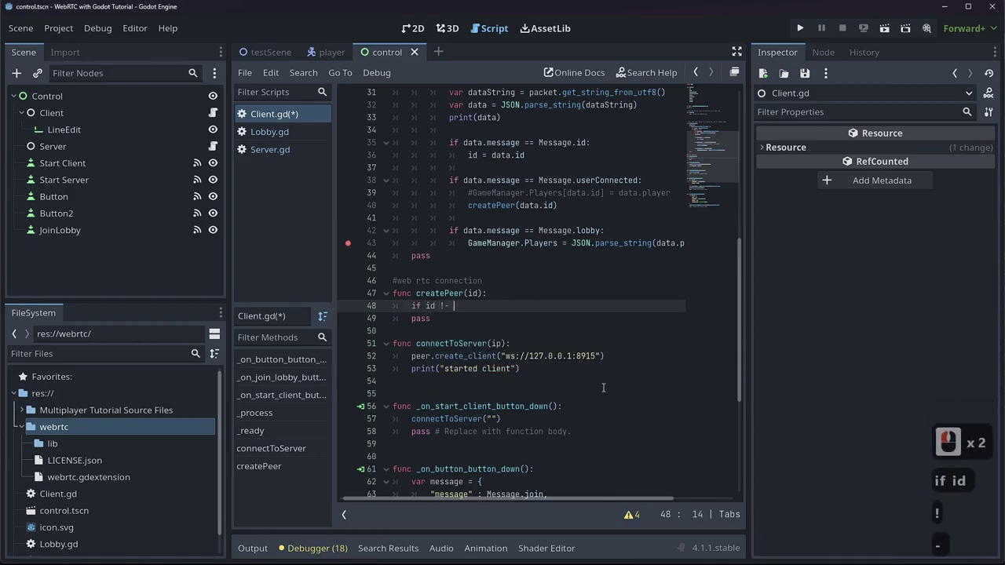
- Finish the if id != self.id: condition in createPeer
{"action": "key", "text": "BackSpace"}
{"action": "key", "text": "BackSpace"}
{"action": "type", "text": "id"}
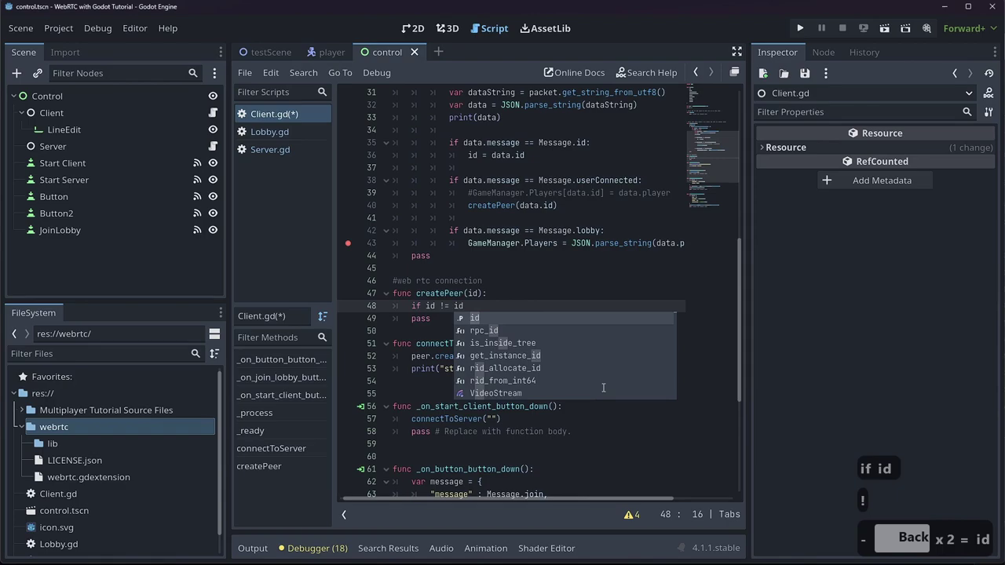
{"action": "key", "text": "BackSpace"}
{"action": "key", "text": "BackSpace"}
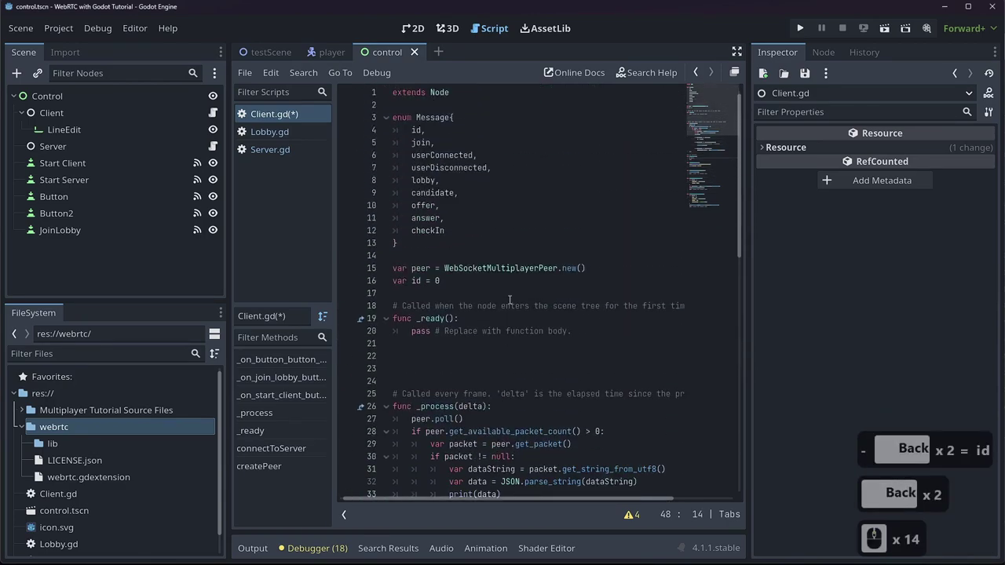
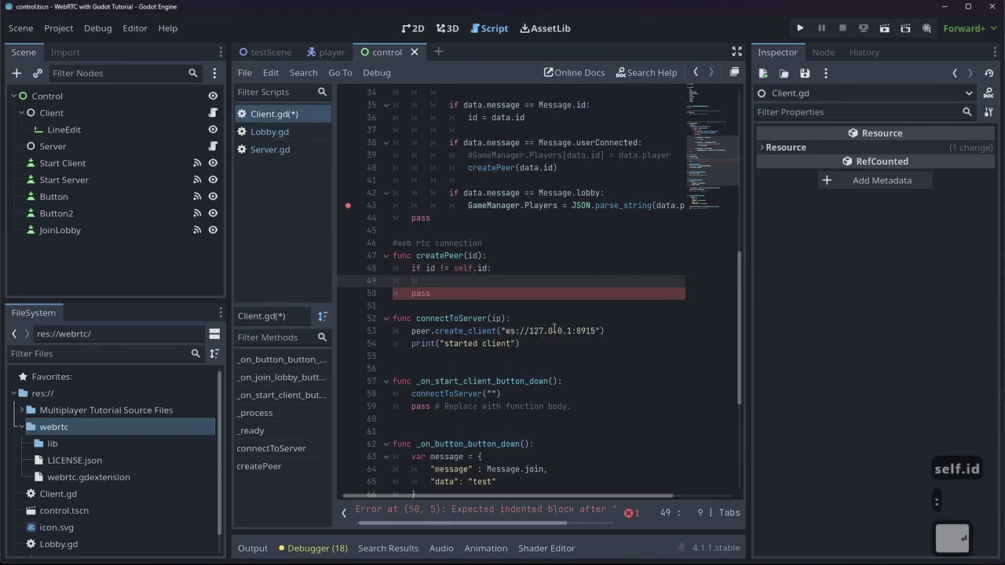
- Declare var peer : WebRTCPeerConnection = WebRTCPeerConnection.new() inside the check
{"action": "type", "text": "ar peerwebrtc"}
{"action": "type", "text": "e"}
{"action": "key", "text": "Tab"}
{"action": "type", "text": "wr"}
{"action": "key", "text": "BackSpace"}
{"action": "type", "text": "pe Tab = wr Back x 2 w"}
{"action": "key", "text": "Tab"}
{"action": "key", "text": "BackSpace"}
{"action": "key", "text": "BackSpace"}
{"action": "type", "text": "pr"}
{"action": "key", "text": "Down"}
{"action": "key", "text": "Tab"}
{"action": "type", "text": "new"}
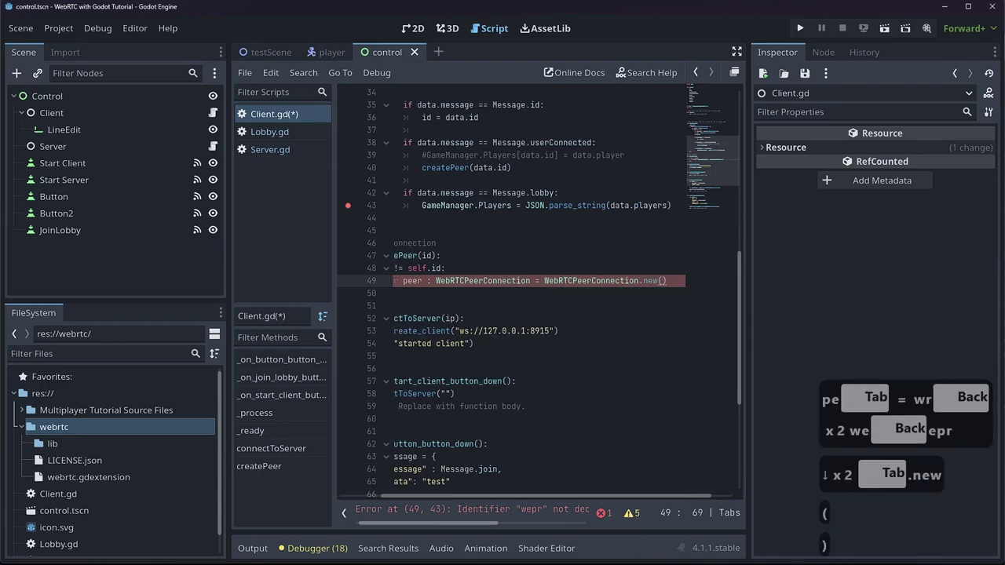
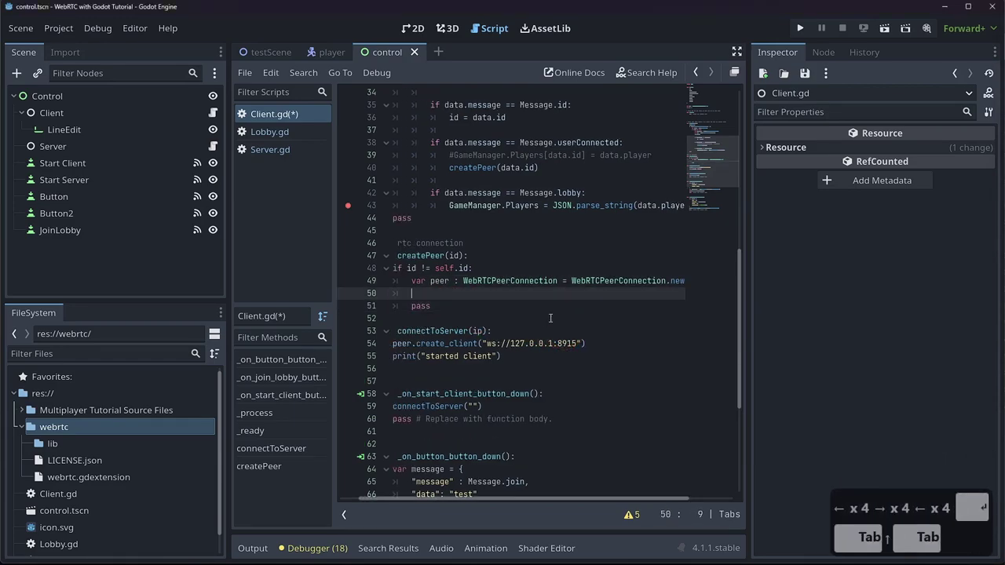
- Call peer.initialize with a configuration dictionary containing an iceServers key
{"action": "type", "text": "pa"}
{"action": "key", "text": "BackSpace"}
{"action": "type", "text": "er.ini"}
{"action": "key", "text": "Tab"}
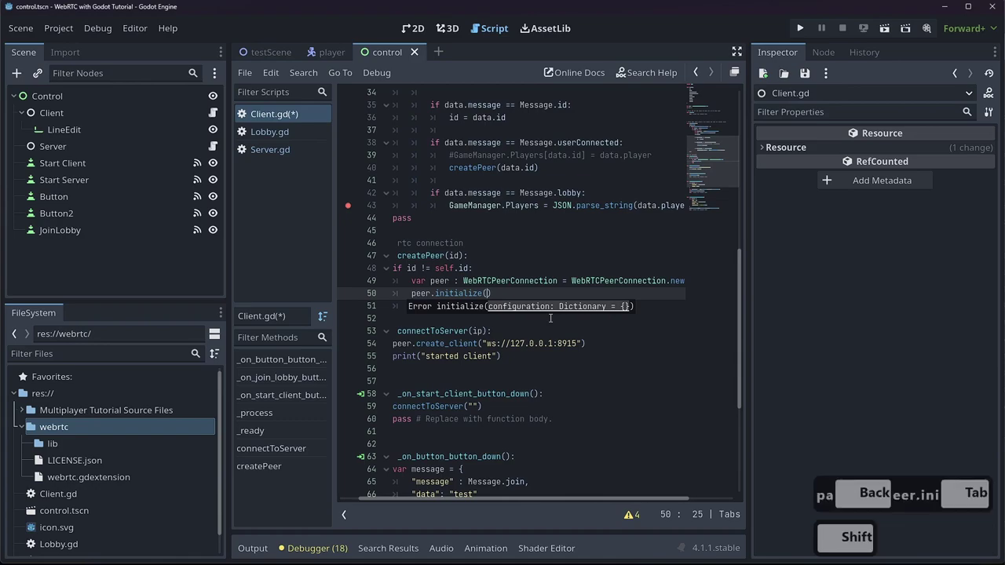
{"action": "key", "text": "Return"}
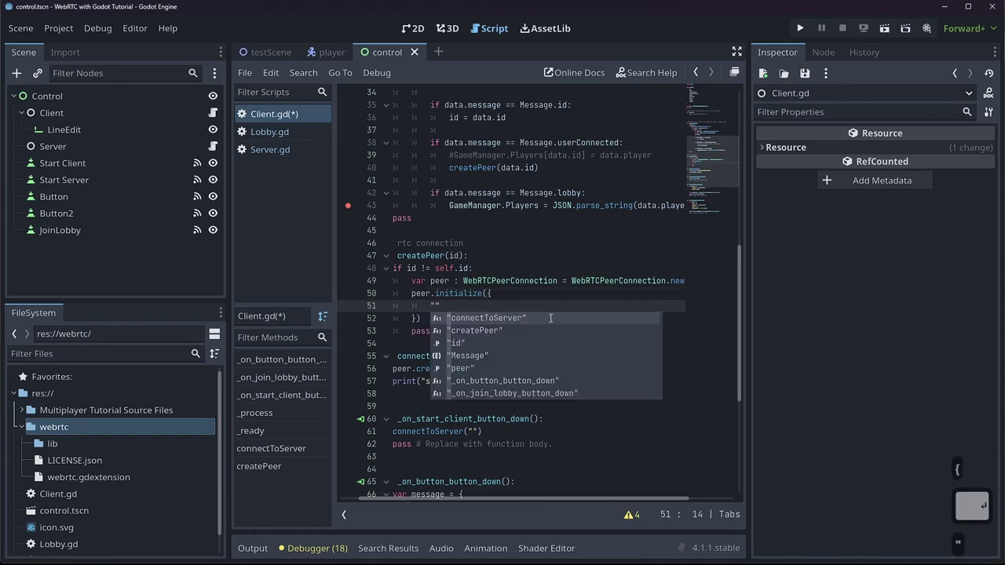
{"action": "type", "text": "nce"}
{"action": "key", "text": "BackSpace"}
{"action": "type", "text": "ervers"}
{"action": "key", "text": "Right"}
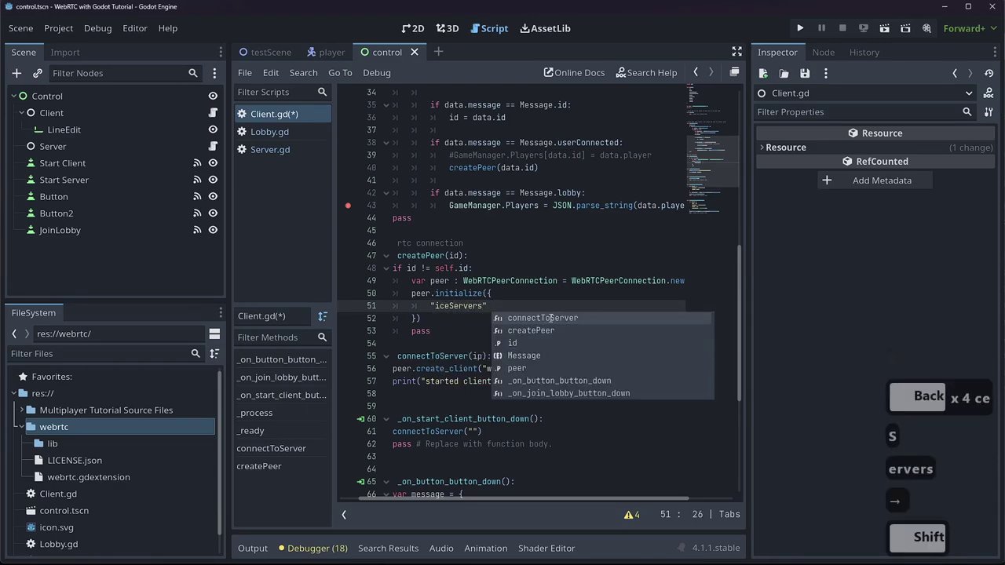
{"action": "key", "text": "space"}
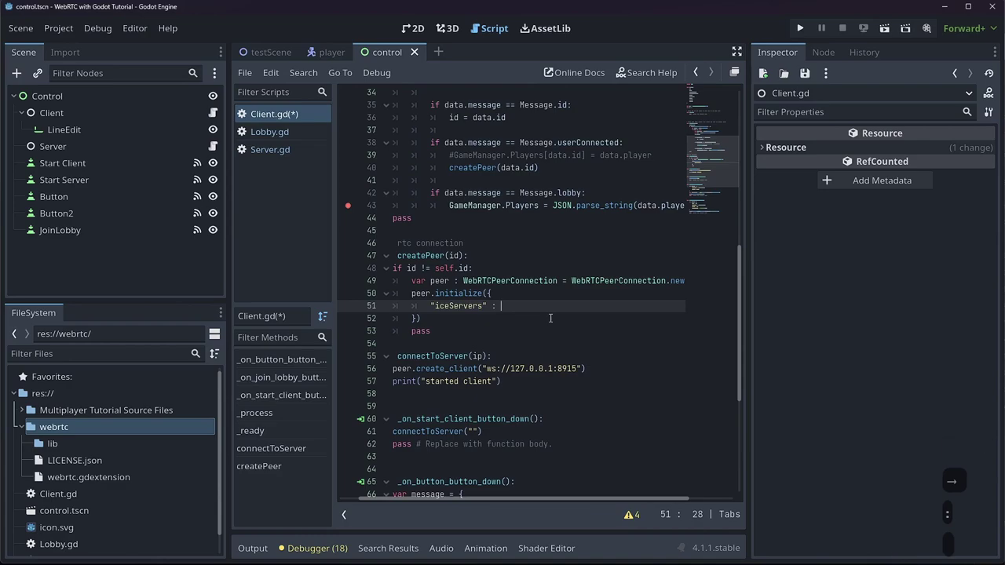
- Fill iceServers with the Google STUN server url stun.l.google.com:19302
{"action": "type", "text": "]"}
{"action": "key", "text": "Left"}
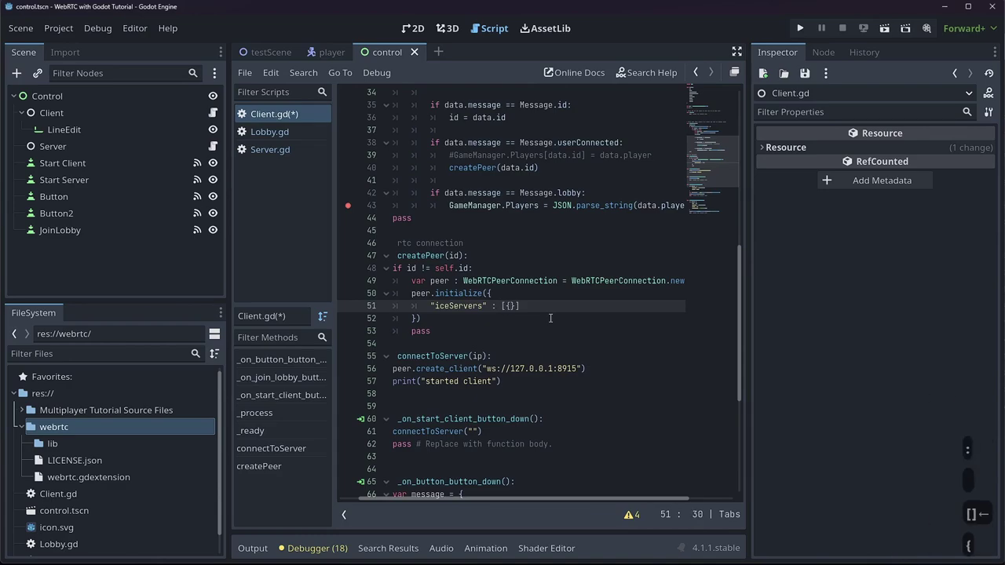
{"action": "key", "text": "BackSpace"}
{"action": "key", "text": "BackSpace"}
{"action": "type", "text": "["}
{"action": "key", "text": "["}
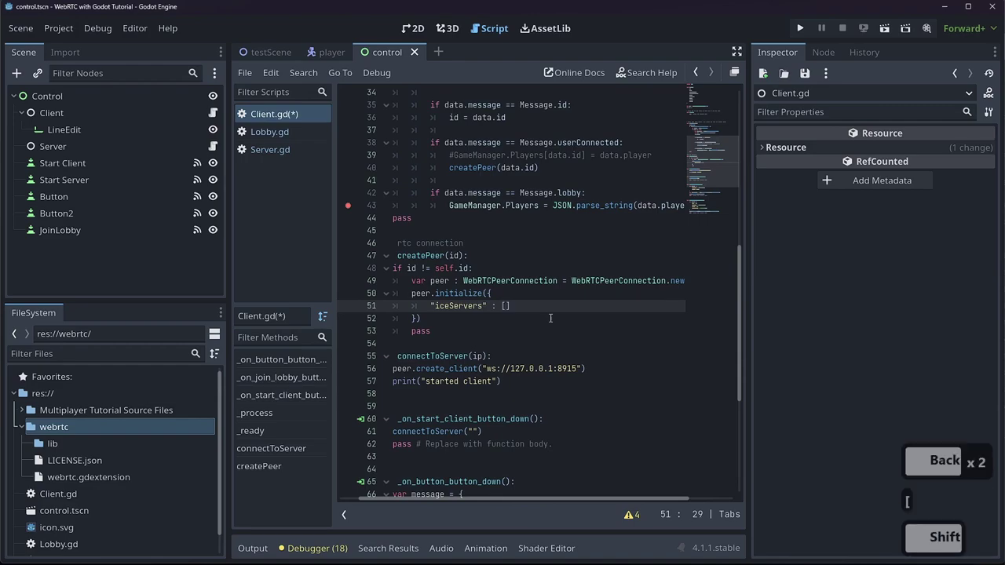
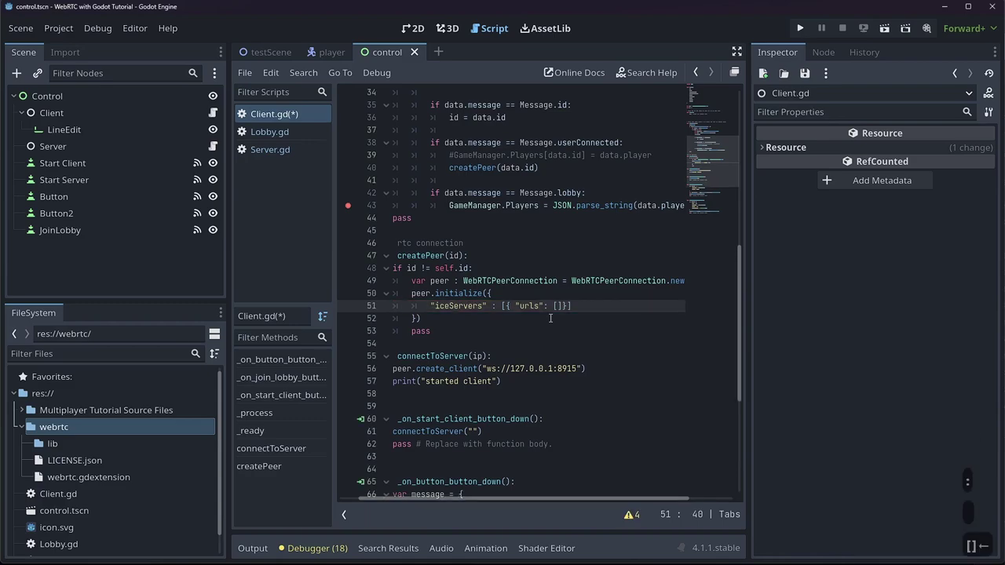
{"action": "type", "text": "\""}
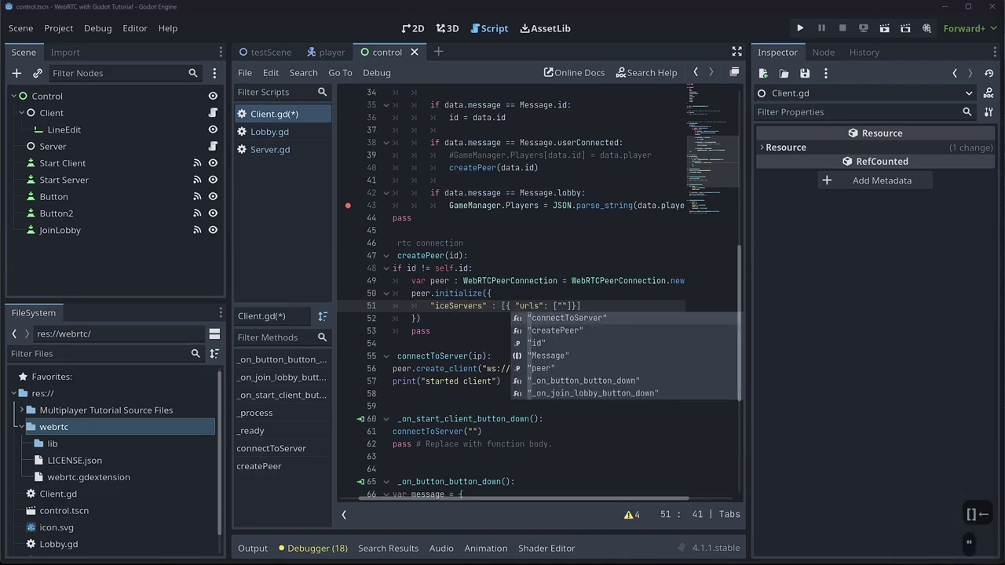
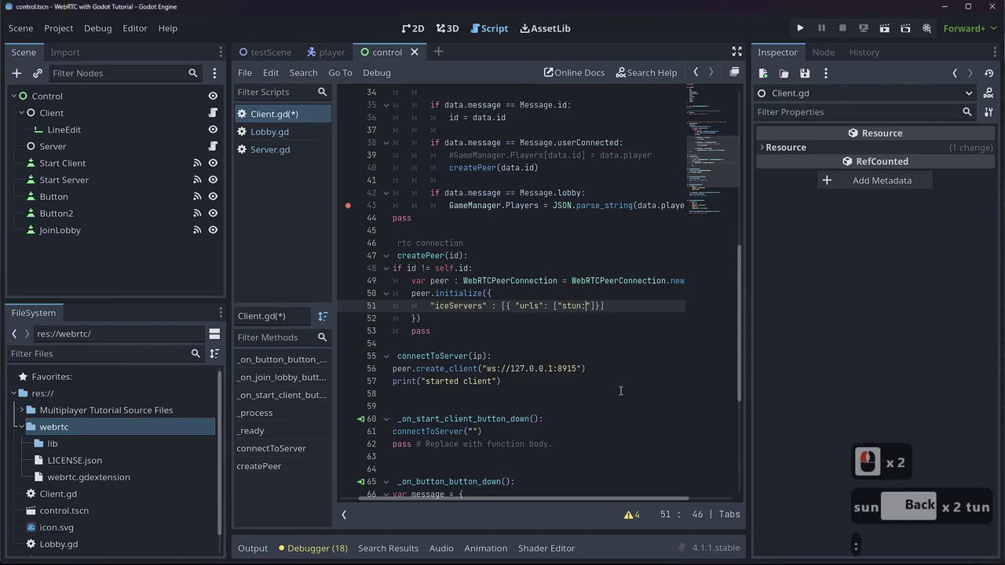
{"action": "type", "text": "tun.l.google.com"}
{"action": "type", "text": "9"}
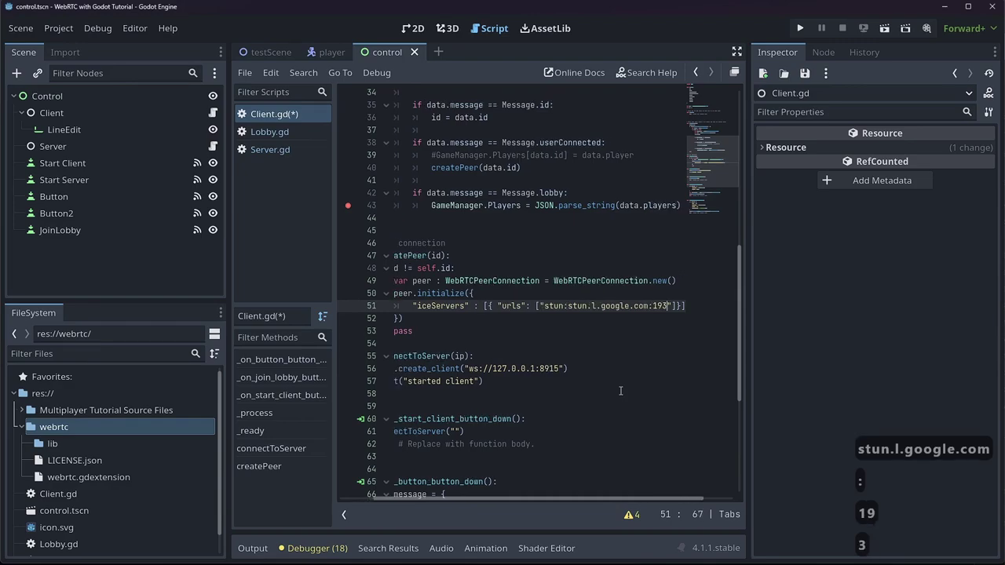
{"action": "type", "text": "02"}
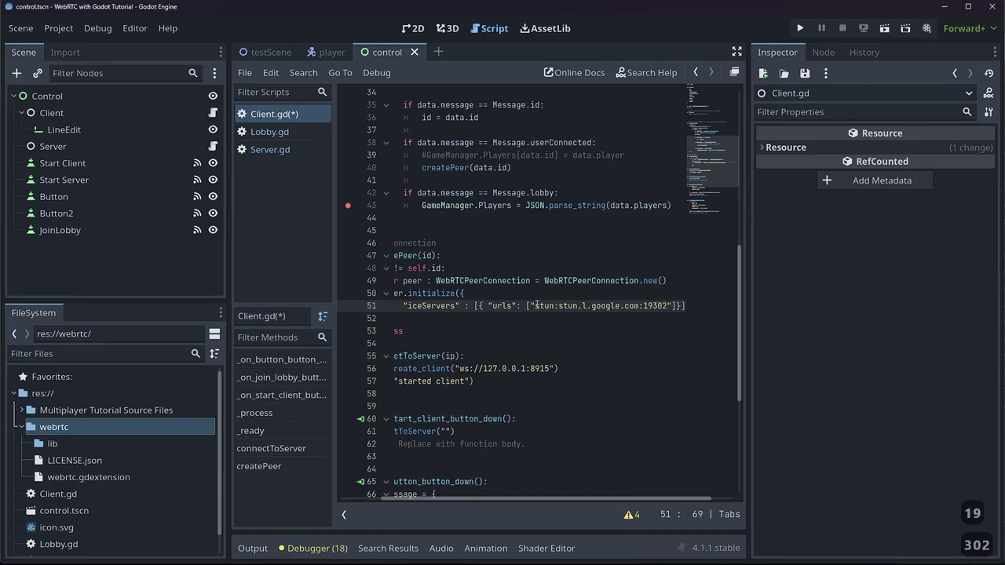
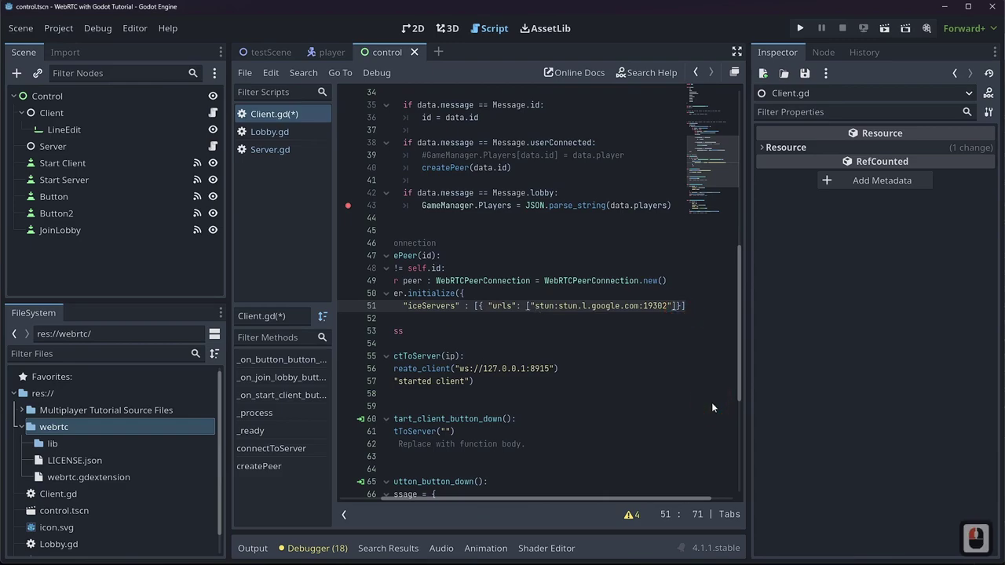
{"action": "key", "text": "Right"}
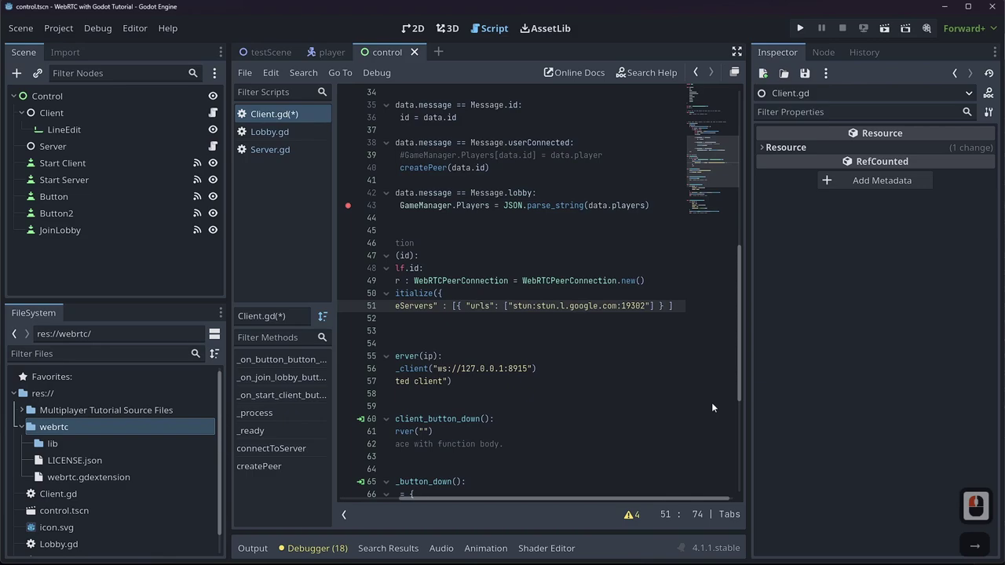
{"action": "key", "text": "BackSpace"}
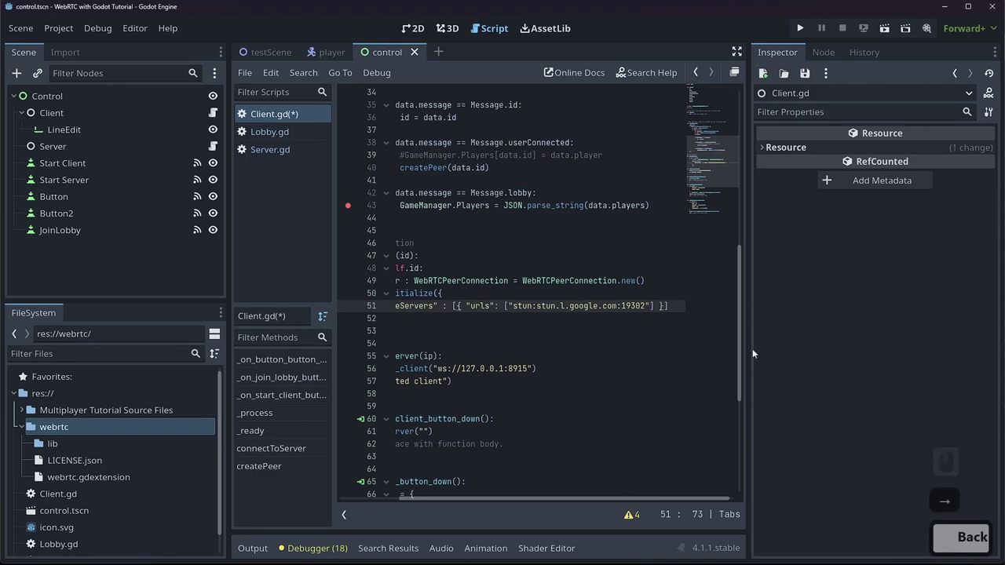
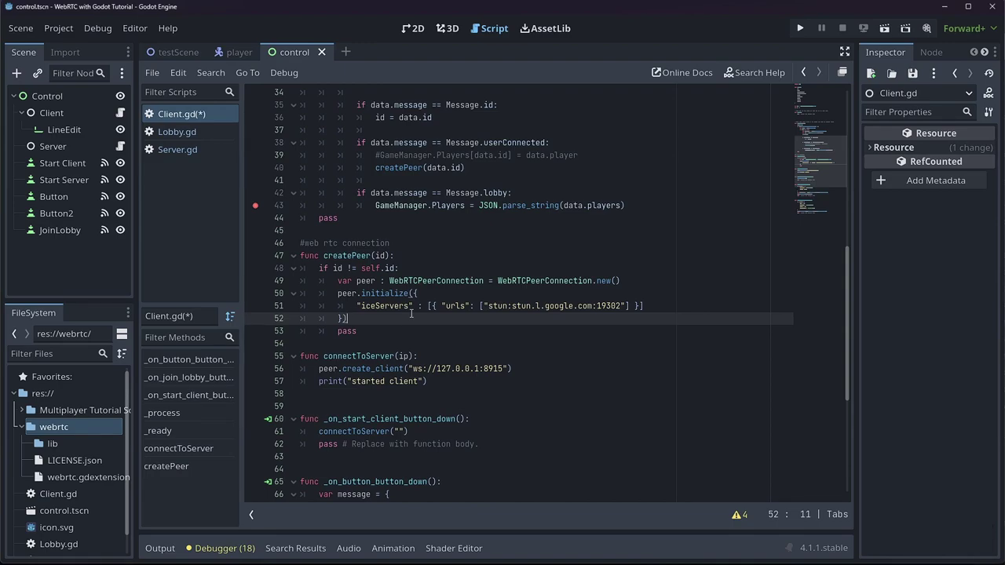
- Begin a print("binding id ...") line below the peer initialization
{"action": "key", "text": "Return"}
{"action": "type", "text": "prtin"}
{"action": "key", "text": "BackSpace"}
{"action": "type", "text": "n"}
{"action": "type", "text": "iding id"}
{"action": "key", "text": "BackSpace"}
{"action": "key", "text": "BackSpace"}
{"action": "key", "text": "BackSpace"}
{"action": "key", "text": "BackSpace"}
- Extend the message to "binding id " + str(id) + "my id is " + self.id
{"action": "type", "text": "Back x 7 ndi ng id"}
{"action": "key", "text": "shift+BackSpace"}
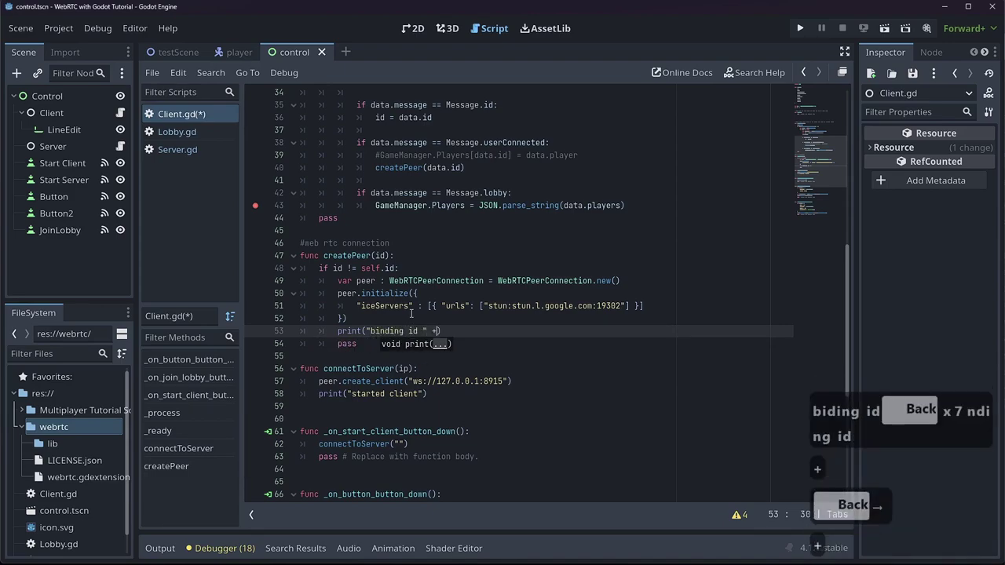
{"action": "type", "text": "try"}
{"action": "key", "text": "BackSpace"}
{"action": "key", "text": "space"}
{"action": "type", "text": "d"}
{"action": "key", "text": "Down"}
{"action": "key", "text": "Escape"}
{"action": "key", "text": "shift+space"}
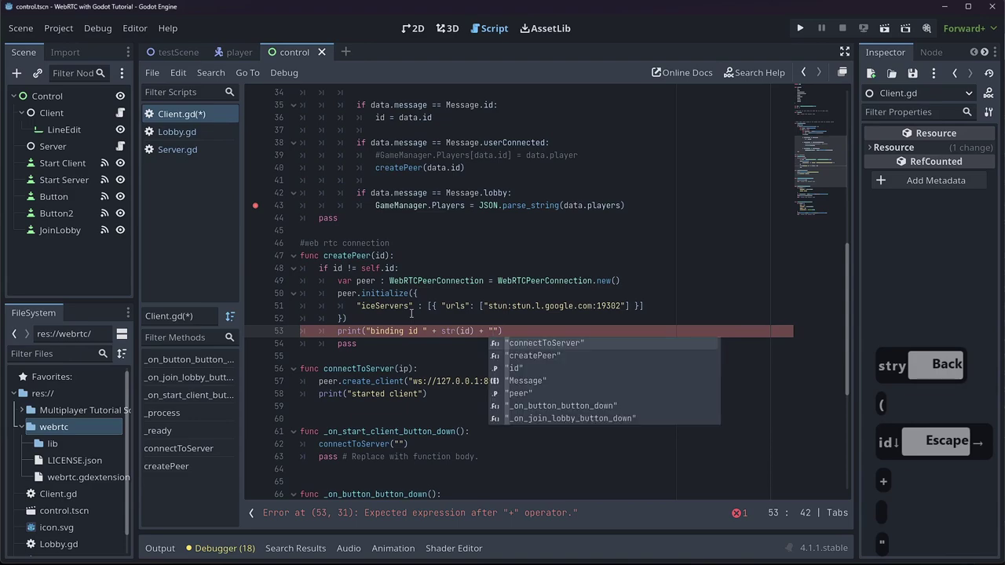
{"action": "type", "text": "y id is"}
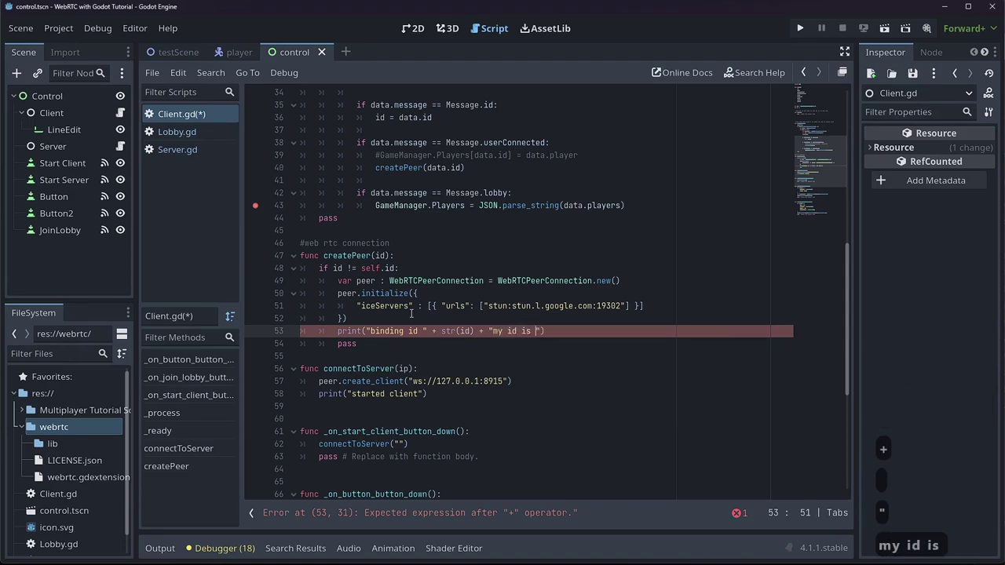
{"action": "key", "text": "Right"}
{"action": "type", "text": "self.id"}
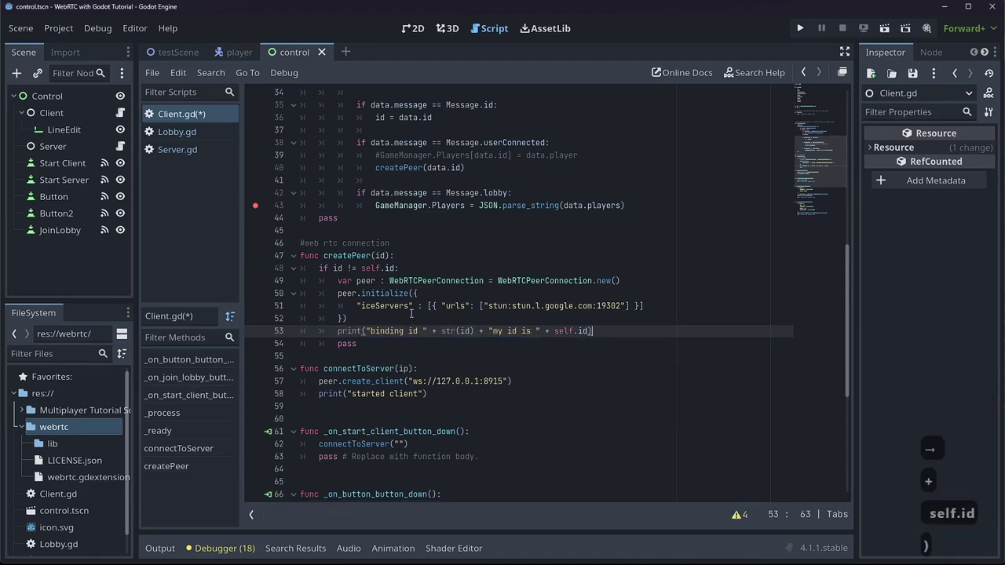
- Wrap self.id in str() to close the print call, then add a blank line after it
{"action": "key", "text": ")"}
{"action": "key", "text": "Left"}
{"action": "key", "text": "Left"}
{"action": "key", "text": "Left"}
{"action": "key", "text": "Left"}
{"action": "key", "text": "Left"}
{"action": "key", "text": "Left"}
{"action": "key", "text": "Left"}
{"action": "key", "text": "Left"}
{"action": "type", "text": "r"}
{"action": "key", "text": "BackSpace"}
{"action": "key", "text": "shift+9"}
{"action": "key", "text": "Right"}
{"action": "key", "text": "Right"}
{"action": "key", "text": "Right"}
{"action": "key", "text": "Right"}
{"action": "key", "text": "Right"}
{"action": "key", "text": "Right"}
{"action": "key", "text": "Right"}
{"action": "key", "text": "Right"}
{"action": "type", "text": "("}
{"action": "key", "text": "Left"}
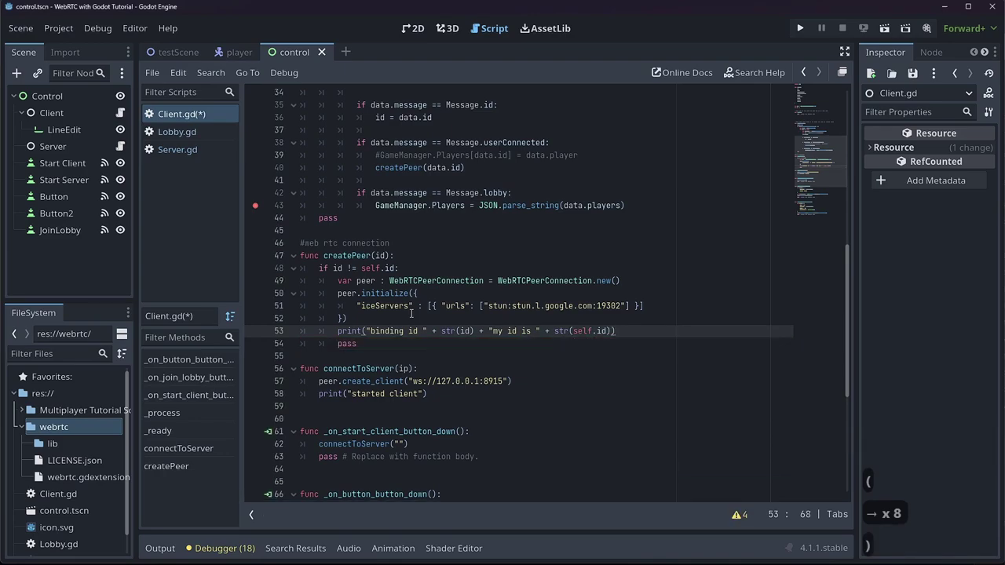
{"action": "key", "text": "Return"}
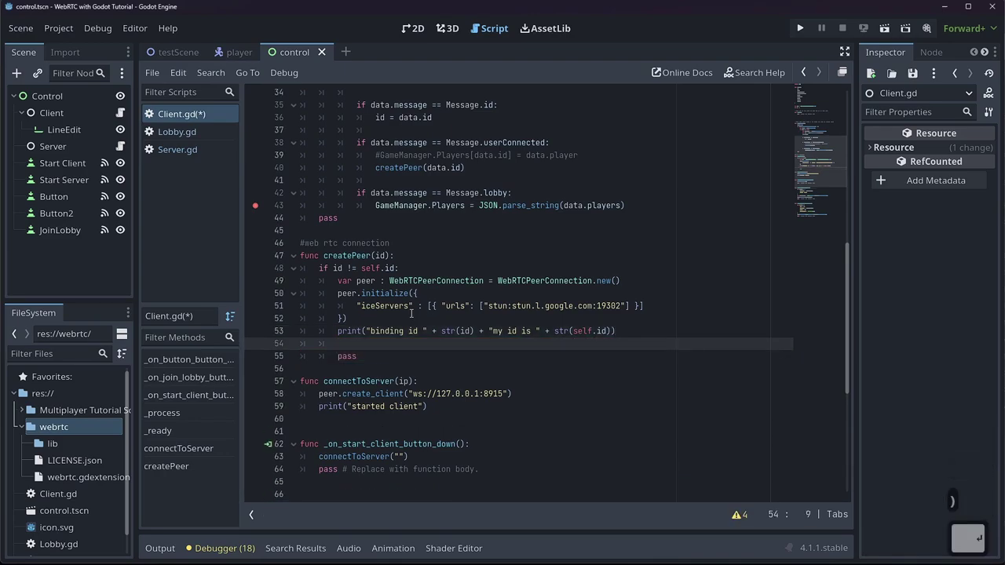
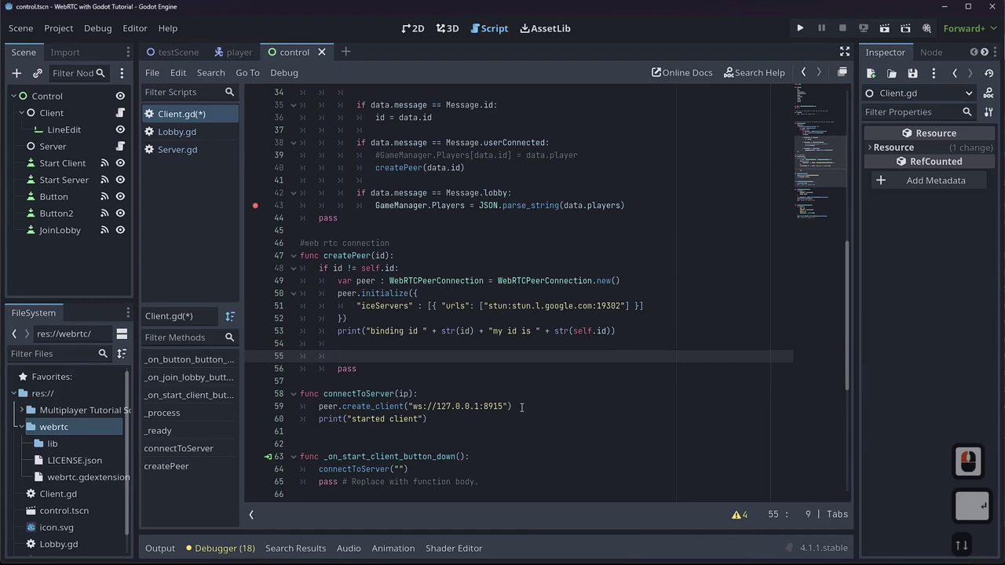
- Add peer.session_description_created.connect(self.offerCreated.bind(id)) inside createPeer
{"action": "type", "text": "perr"}
{"action": "key", "text": "BackSpace"}
{"action": "key", "text": "BackSpace"}
{"action": "type", "text": "r.session"}
{"action": "key", "text": "Tab"}
{"action": "type", "text": "on"}
{"action": "key", "text": "Tab"}
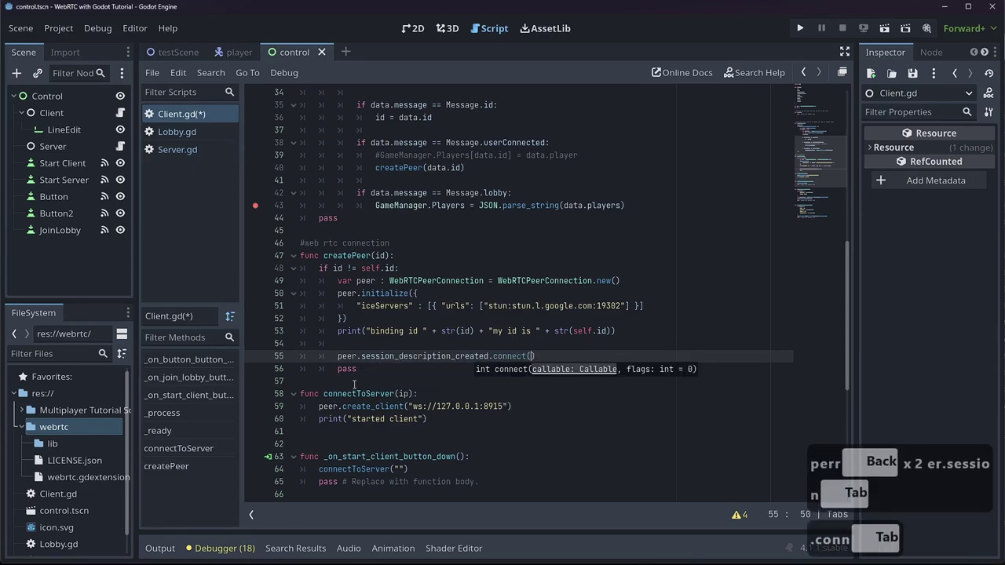
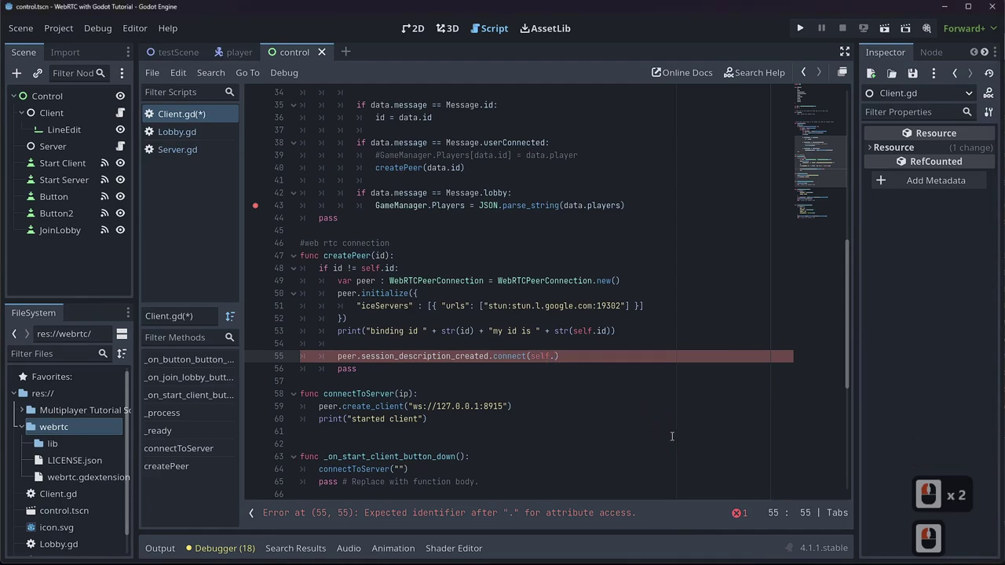
{"action": "type", "text": "offerd"}
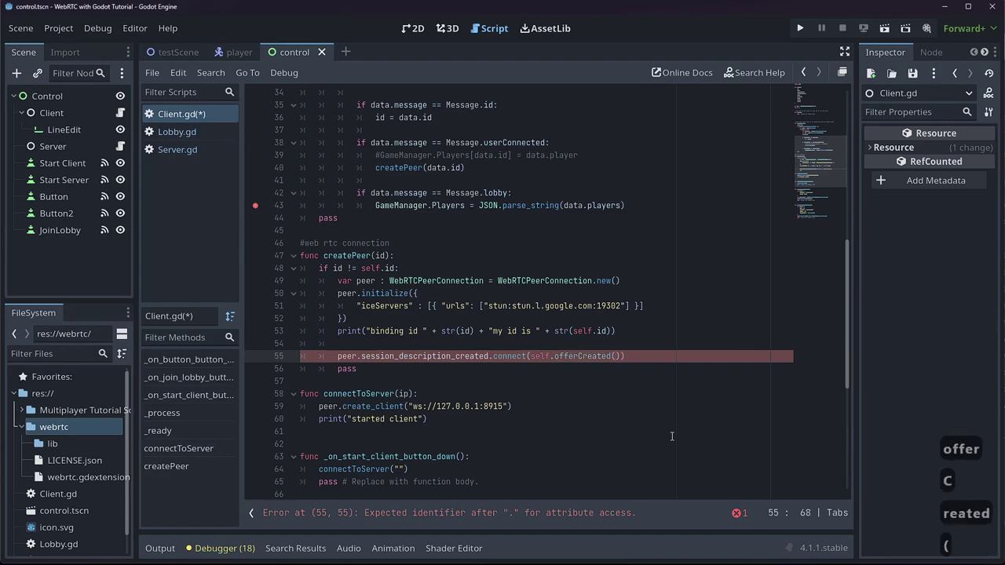
{"action": "type", "text": "d"}
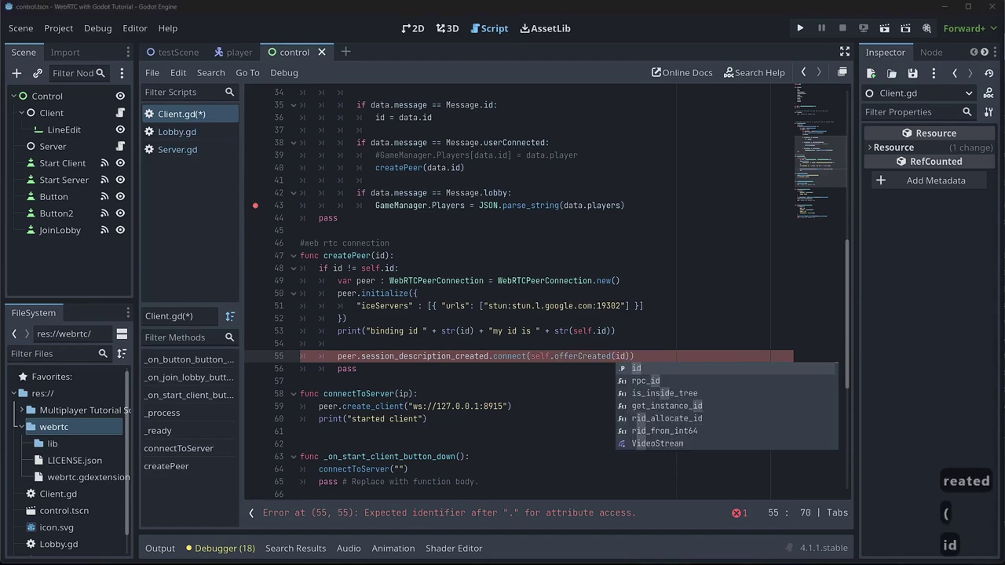
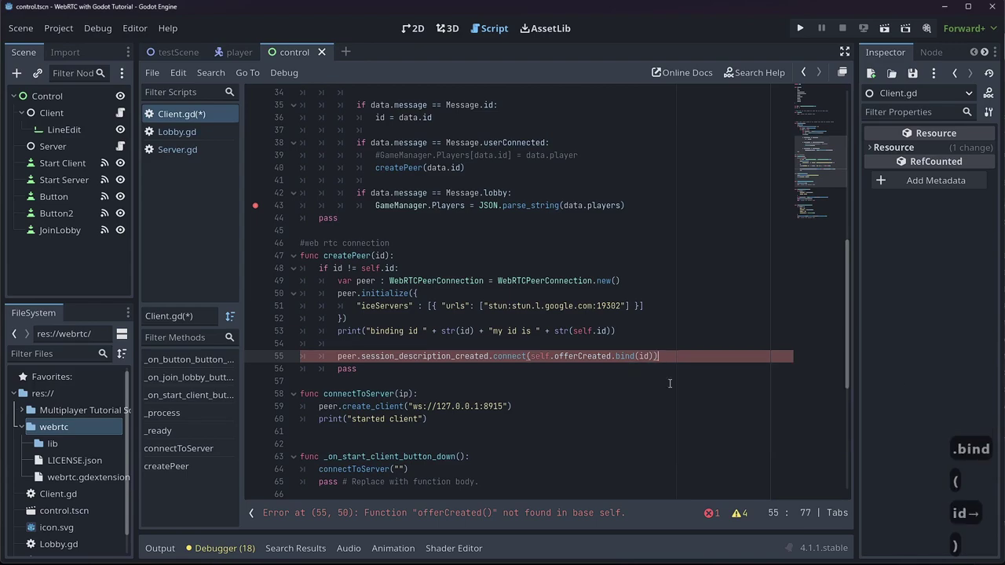
{"action": "key", "text": "Return"}
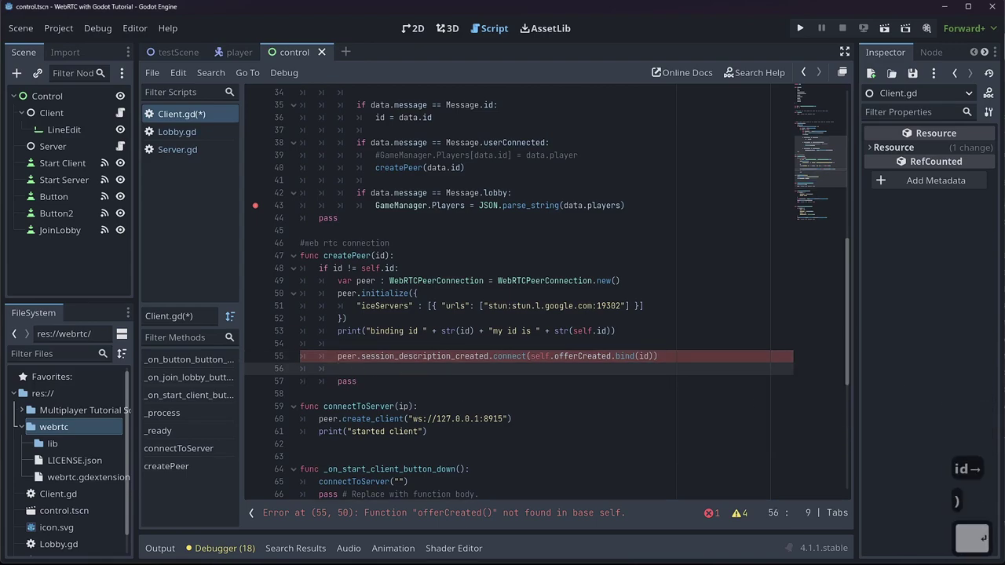
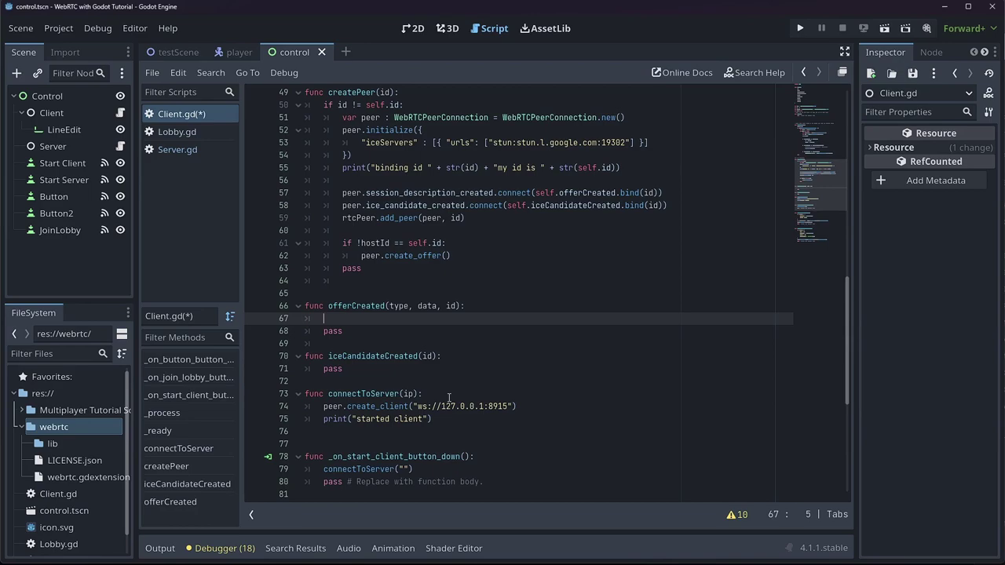
- Add 'if !rtcPeer.has_peer(id): return' at the start of offerCreated
{"action": "type", "text": "if no"}
{"action": "key", "text": "BackSpace"}
{"action": "key", "text": "BackSpace"}
{"action": "type", "text": "t"}
{"action": "key", "text": "BackSpace"}
{"action": "type", "text": "c"}
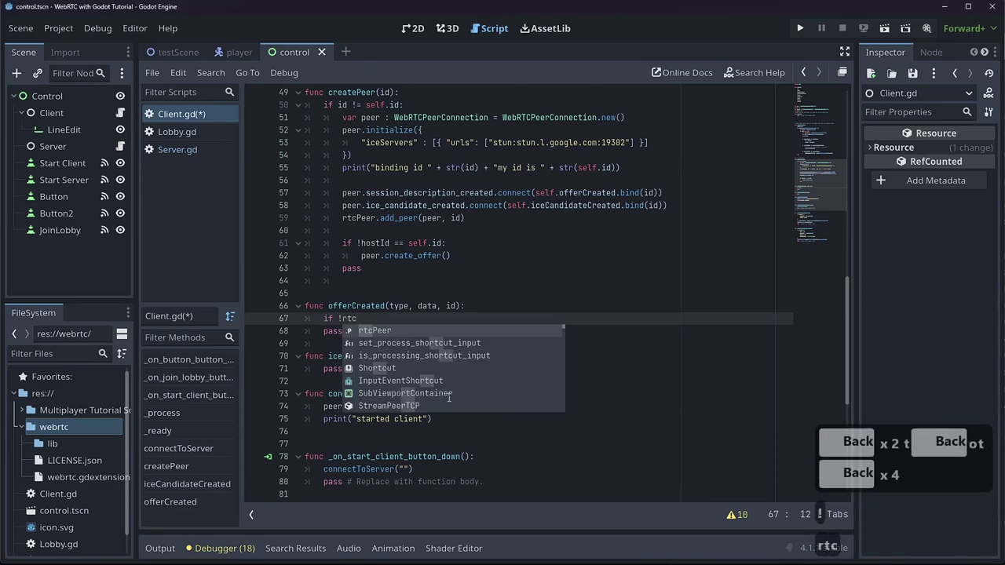
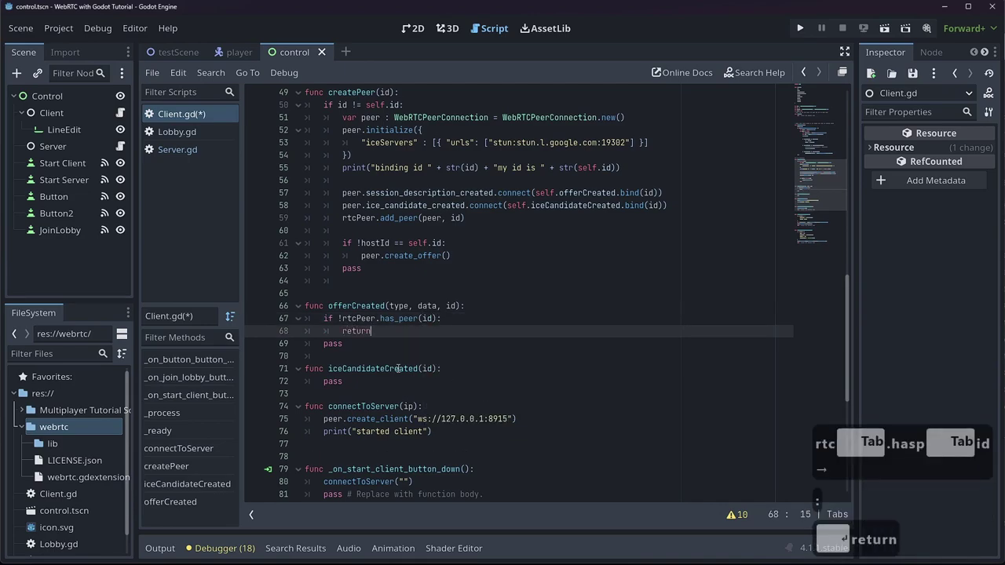
{"action": "key", "text": "Return"}
{"action": "key", "text": "Return"}
{"action": "key", "text": ":"}
{"action": "key", "text": "Return"}
{"action": "key", "text": "BackSpace"}
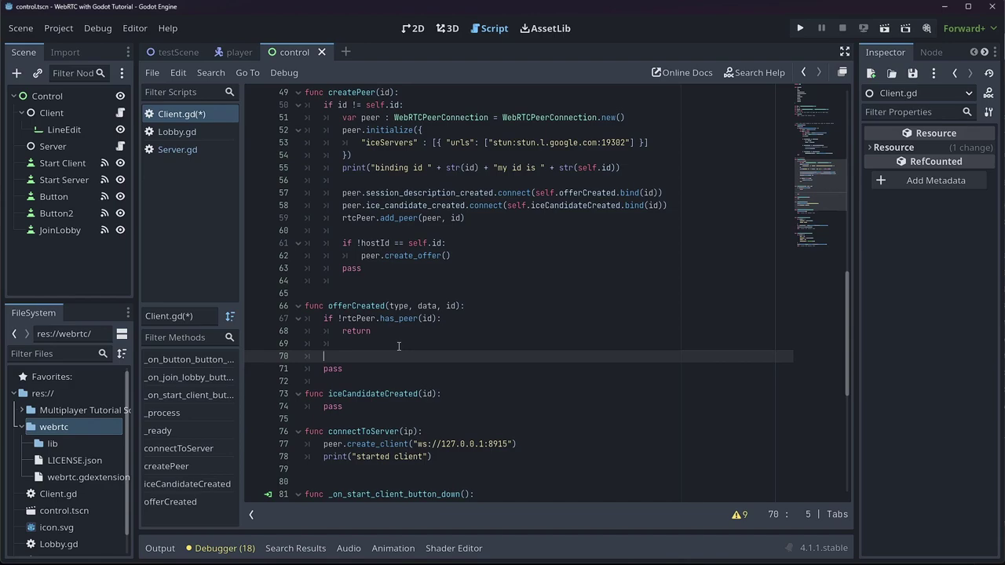
- Write rtcPeer.get_peer(id).connection.set_local_description for the peer's connection
{"action": "type", "text": "rtcpe"}
{"action": "key", "text": "Tab"}
{"action": "type", "text": "getp"}
{"action": "key", "text": "Tab"}
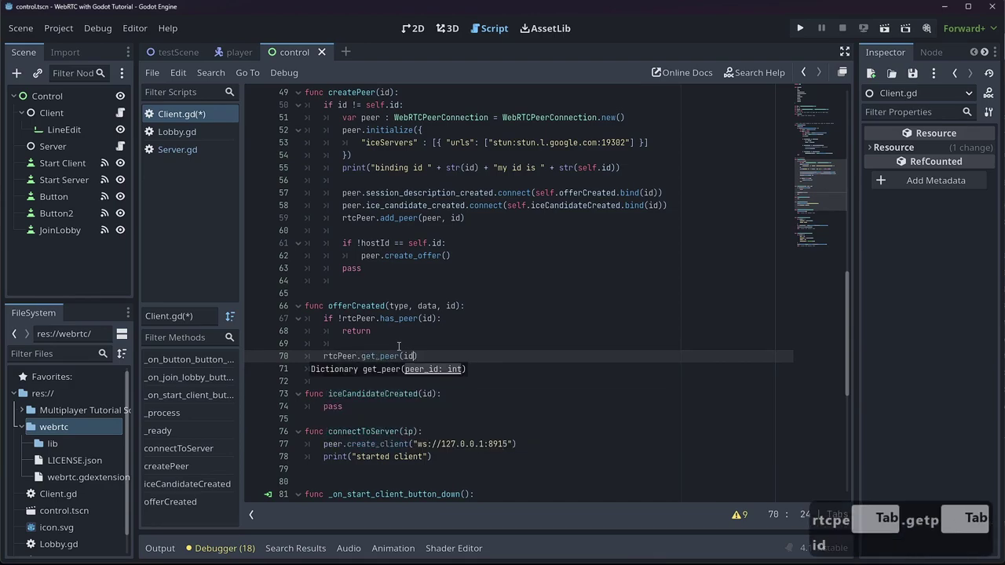
{"action": "key", "text": "Down"}
{"action": "key", "text": "Up"}
{"action": "key", "text": "Right"}
{"action": "type", "text": "connecton.set"}
{"action": "type", "text": "ca"}
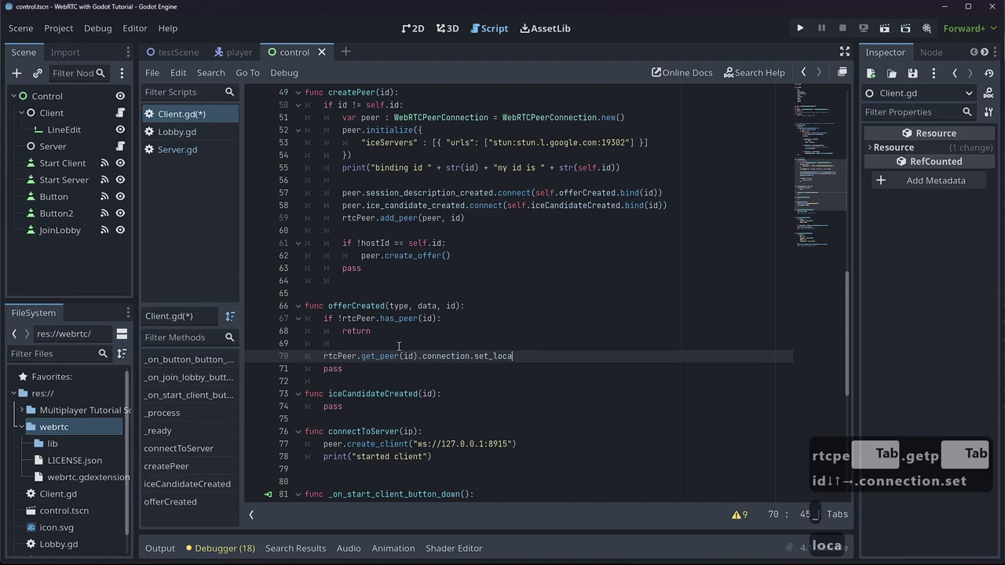
{"action": "key", "text": "BackSpace"}
{"action": "type", "text": "ec"}
{"action": "key", "text": "BackSpace"}
{"action": "type", "text": "ription"}
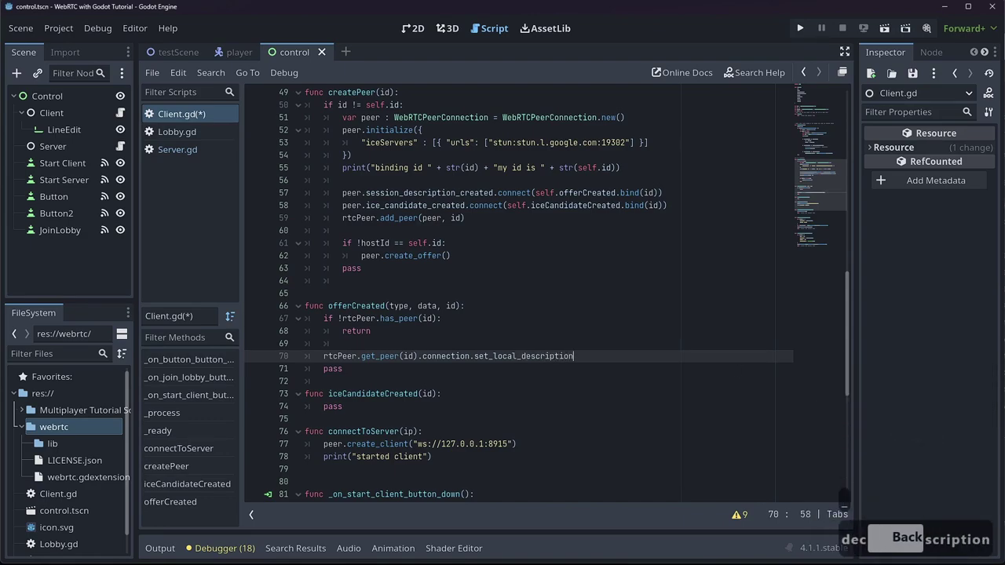
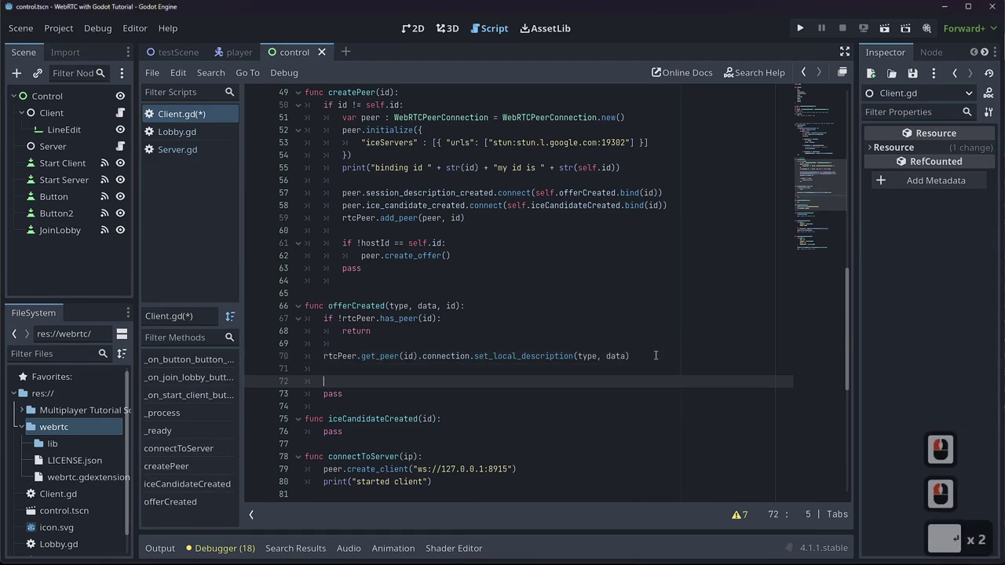
- Add an if type == "offer" branch in offerCreated to route offers versus answers
{"action": "type", "text": "if type=  off"}
{"action": "key", "text": "BackSpace"}
{"action": "key", "text": "Return"}
{"action": "type", "text": "offer"}
{"action": "key", "text": "Right"}
{"action": "key", "text": "shift+Return"}
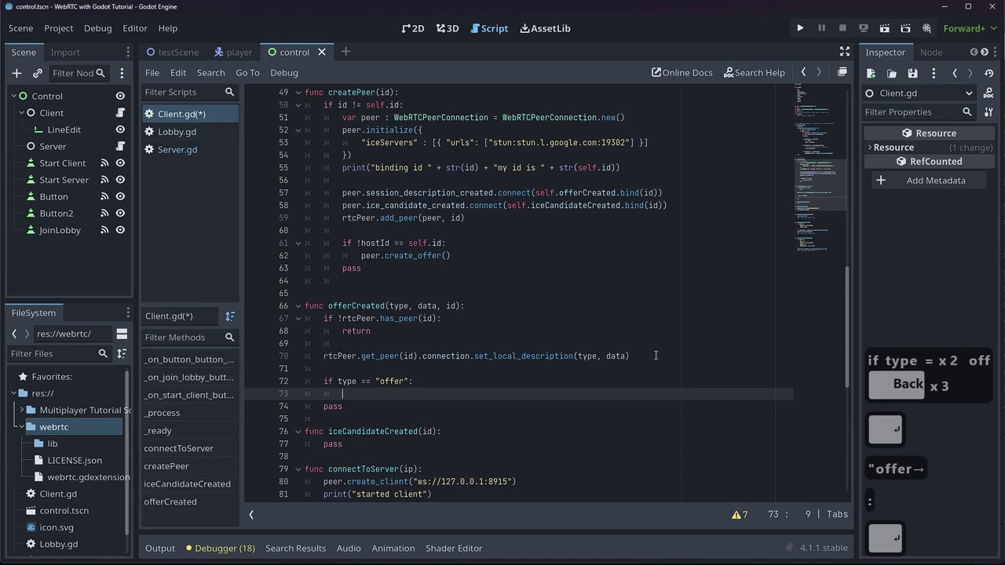
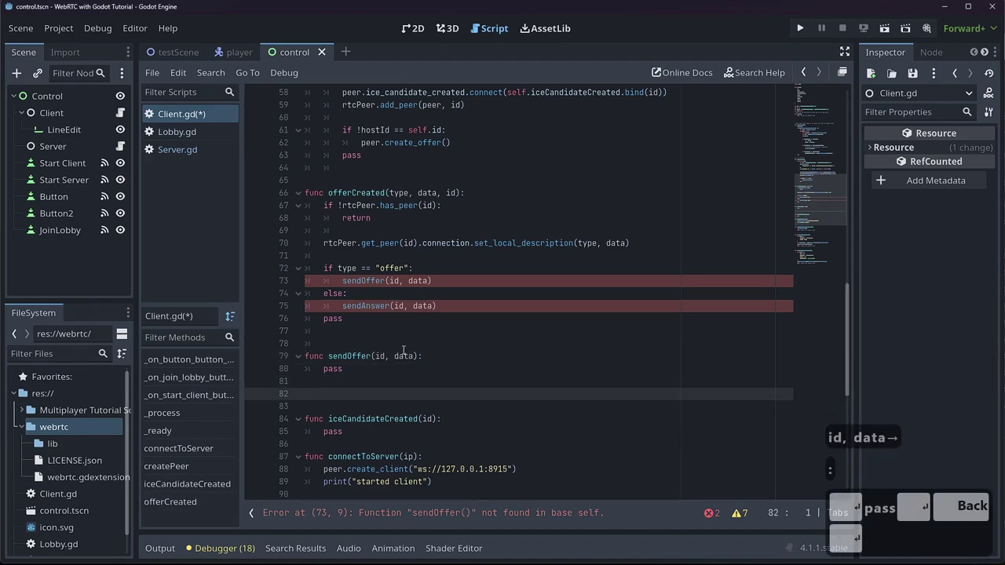
- Add a sendAnswer(id, data) function stub with a pass body
{"action": "type", "text": "unc"}
{"action": "key", "text": "BackSpace"}
{"action": "type", "text": "end"}
{"action": "key", "text": "Return"}
{"action": "type", "text": "swerd, data"}
{"action": "key", "text": "Down"}
{"action": "key", "text": "Right"}
{"action": "key", "text": "Left"}
{"action": "key", "text": "Left"}
{"action": "key", "text": "Return"}
{"action": "type", "text": "ass"}
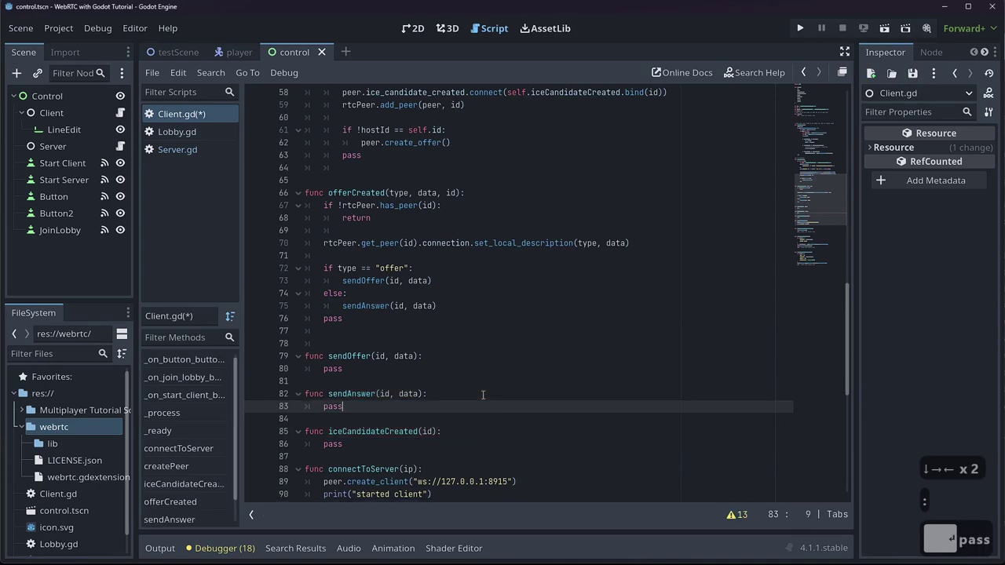
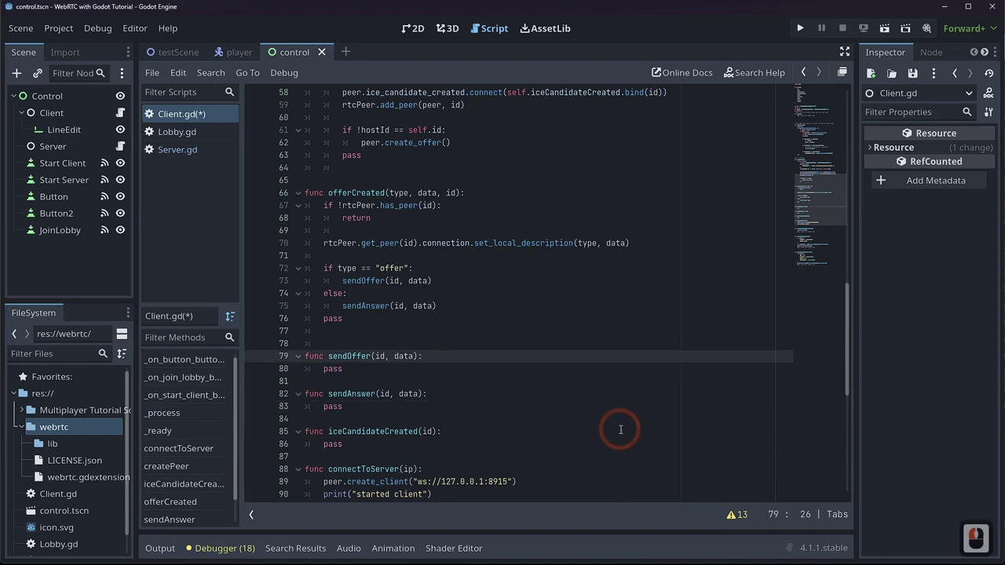
- Start sendOffer's message dictionary with a "peer": id entry
{"action": "key", "text": "Return"}
{"action": "type", "text": "vba"}
{"action": "key", "text": "BackSpace"}
{"action": "key", "text": "BackSpace"}
{"action": "type", "text": "ressage ="}
{"action": "key", "text": "shift+Return"}
{"action": "type", "text": "eer"}
{"action": "key", "text": "Right"}
{"action": "type", "text": ", id,"}
{"action": "key", "text": "BackSpace"}
{"action": "key", "text": "BackSpace"}
{"action": "key", "text": "BackSpace"}
{"action": "type", "text": "d,"}
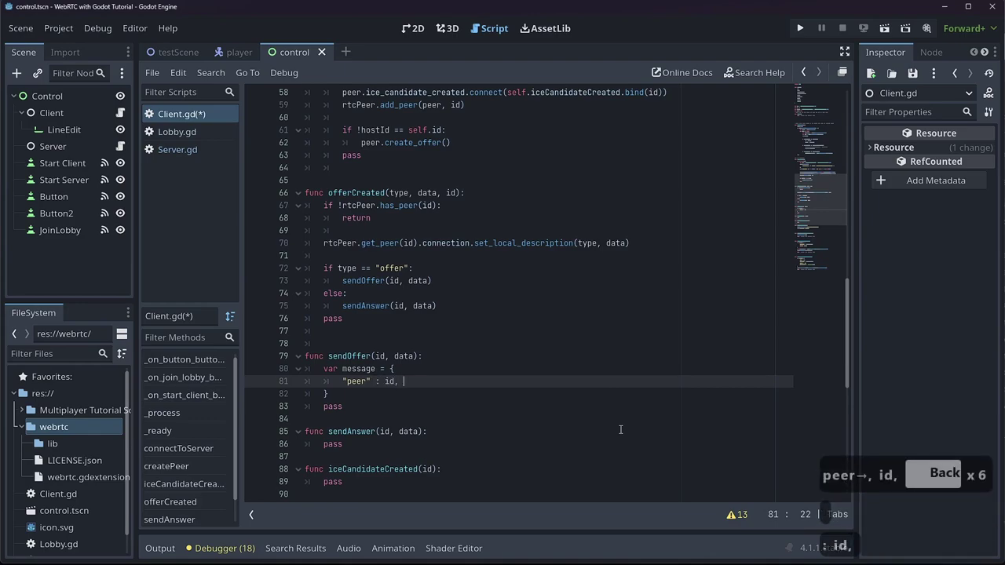
- Add an "orgPeer": self.id entry to the message dictionary
{"action": "key", "text": "BackSpace"}
{"action": "key", "text": "Return"}
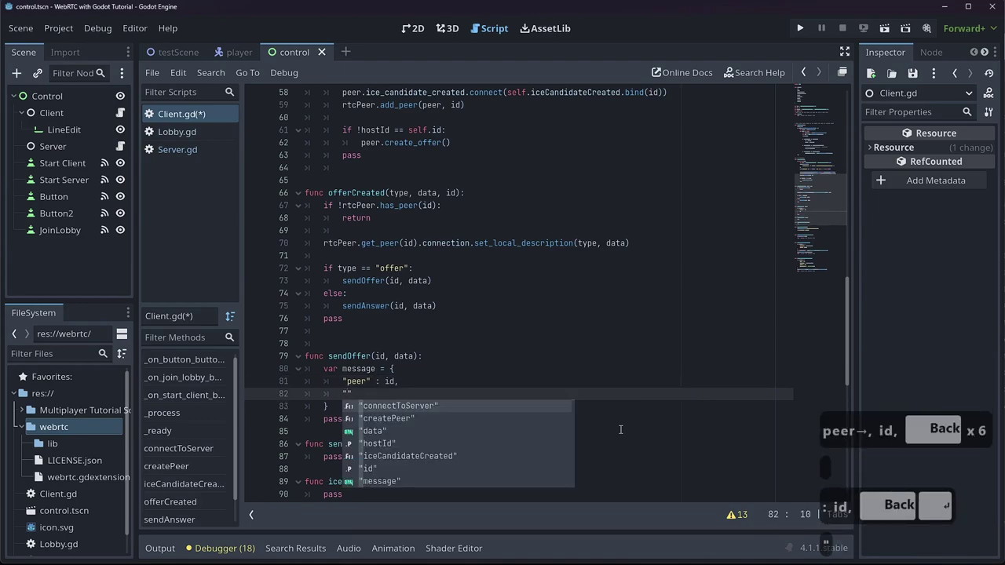
{"action": "type", "text": "\"rt"}
{"action": "key", "text": "BackSpace"}
{"action": "type", "text": "er"}
{"action": "key", "text": "Right"}
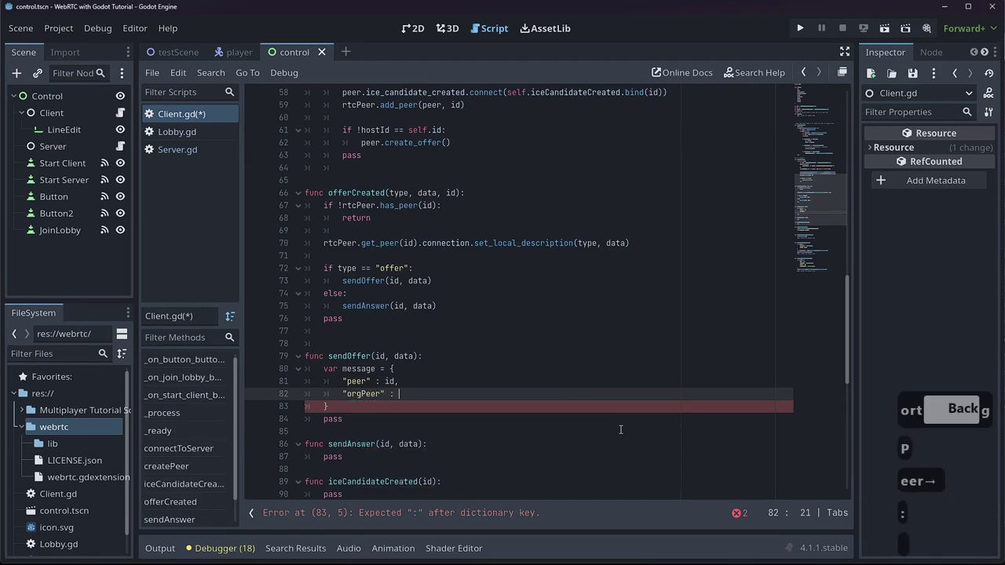
{"action": "type", "text": "ee self"}
{"action": "key", "text": "Tab"}
{"action": "type", "text": ".id,"}
- Add a "message": Message.offer entry to the dictionary
{"action": "key", "text": "Escape"}
{"action": "key", "text": "Return"}
{"action": "type", "text": "sage"}
{"action": "key", "text": "Escape"}
{"action": "key", "text": "Right"}
{"action": "key", "text": "shift+Return"}
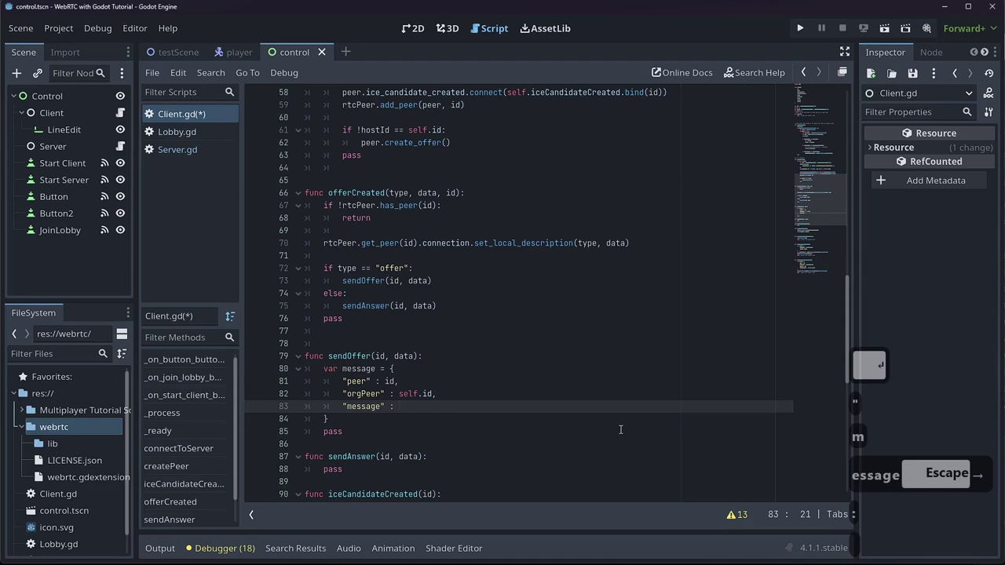
{"action": "type", "text": "ssage."}
{"action": "type", "text": "ffer"}
{"action": "key", "text": "BackSpace"}
{"action": "key", "text": "BackSpace"}
{"action": "key", "text": "BackSpace"}
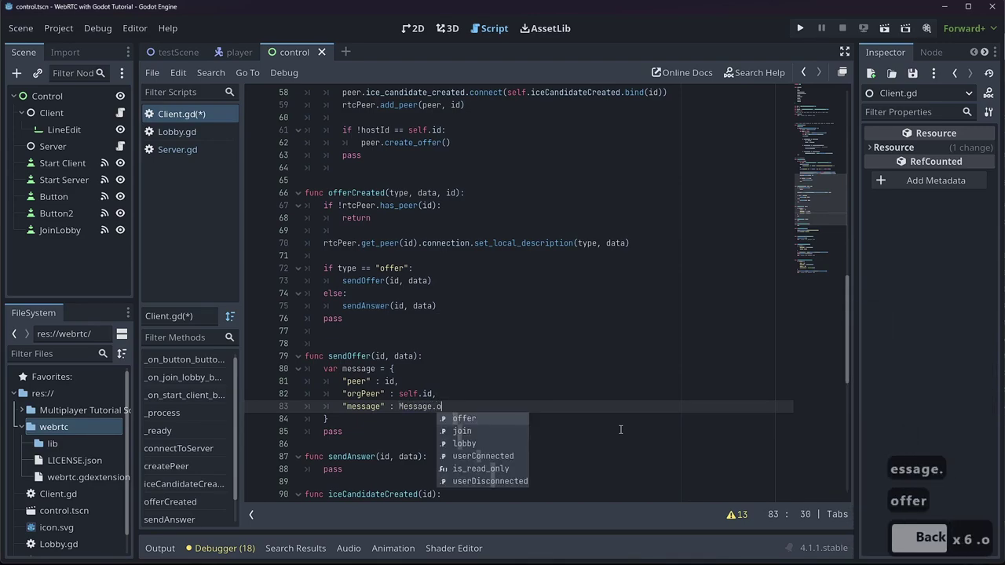
{"action": "key", "text": "Tab"}
{"action": "key", "text": "BackSpace"}
- Add a "data": data entry and begin a "Lobby" key in the dictionary
{"action": "key", "text": "Return"}
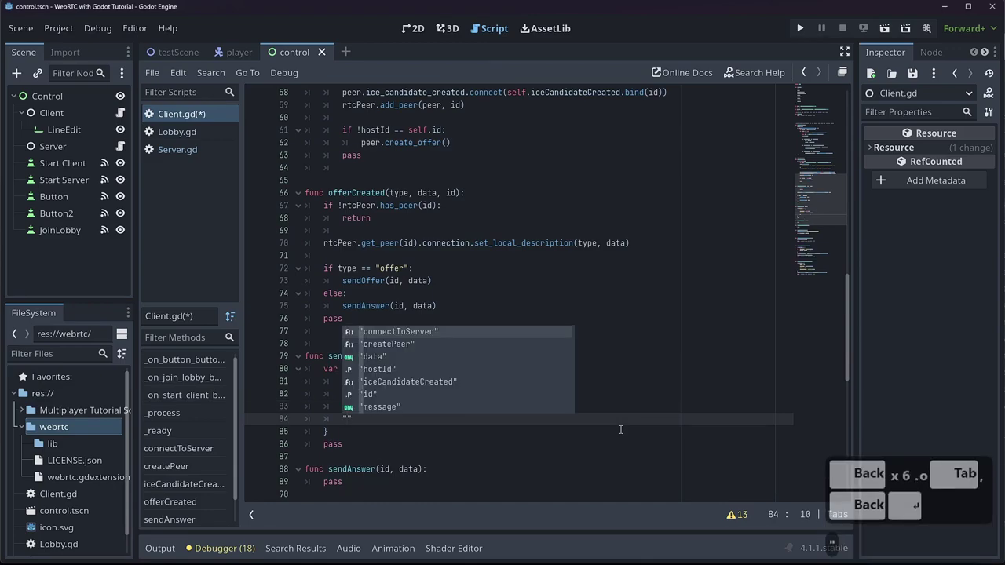
{"action": "type", "text": "ata"}
{"action": "key", "text": "Right"}
{"action": "type", "text": "ata"}
{"action": "key", "text": "Return"}
{"action": "key", "text": "BackSpace"}
{"action": "key", "text": "BackSpace"}
{"action": "key", "text": "BackSpace"}
{"action": "key", "text": "BackSpace"}
{"action": "key", "text": "BackSpace"}
{"action": "key", "text": "BackSpace"}
{"action": "key", "text": "BackSpace"}
{"action": "key", "text": "Return"}
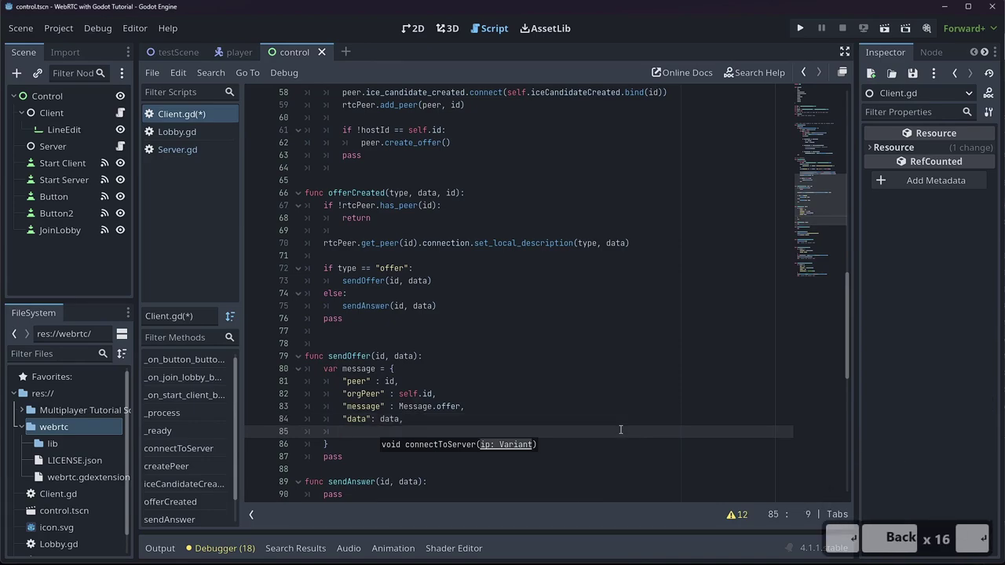
{"action": "type", "text": "\""}
{"action": "key", "text": "shift+Return"}
{"action": "type", "text": "lo"}
{"action": "key", "text": "Tab"}
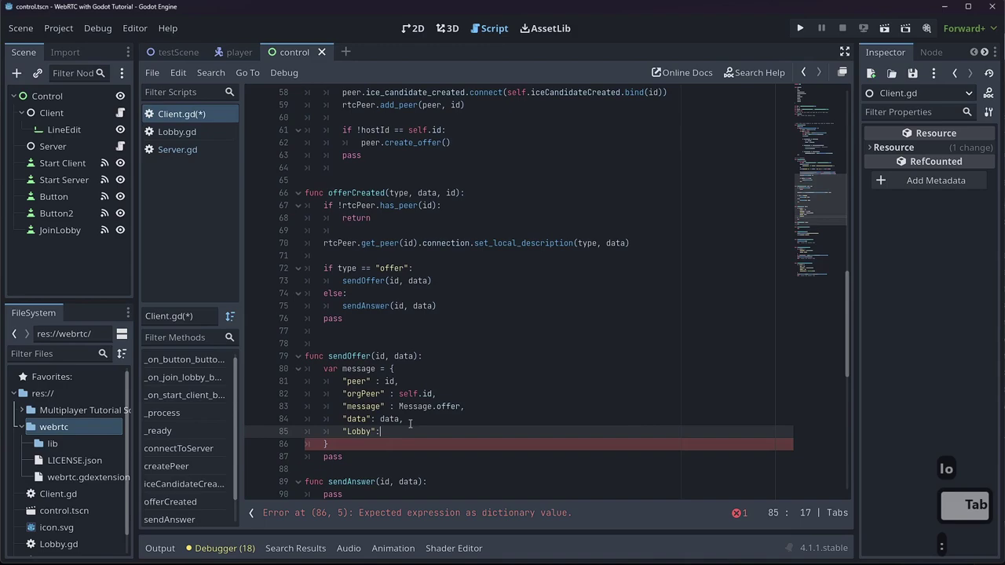
{"action": "key", "text": ":"}
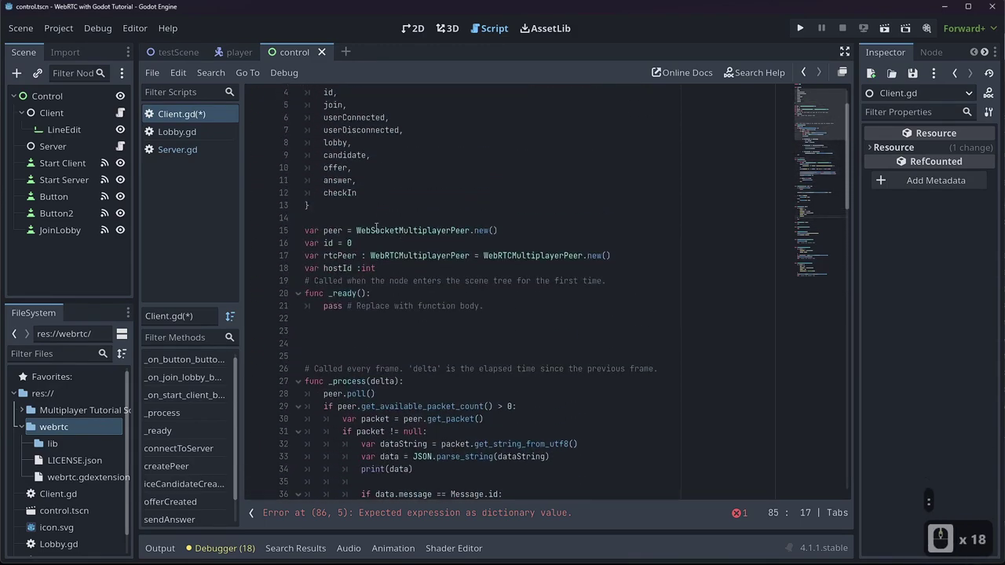
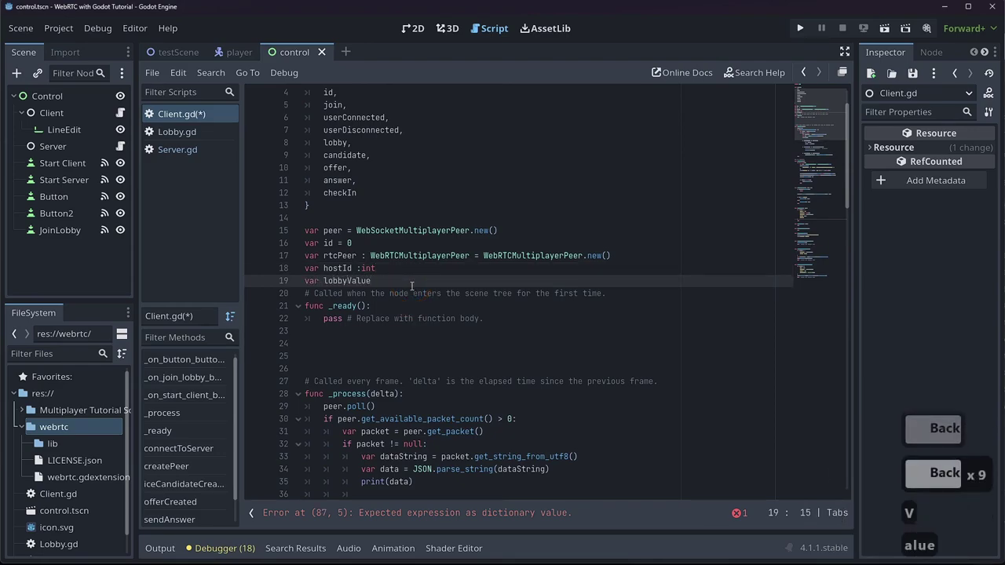
- Declare var lobbyValue = "" in Client.gd and add "lobbyValue": user.lobbyValue to Server.gd's JoinLobby data
{"action": "type", "text": "="}
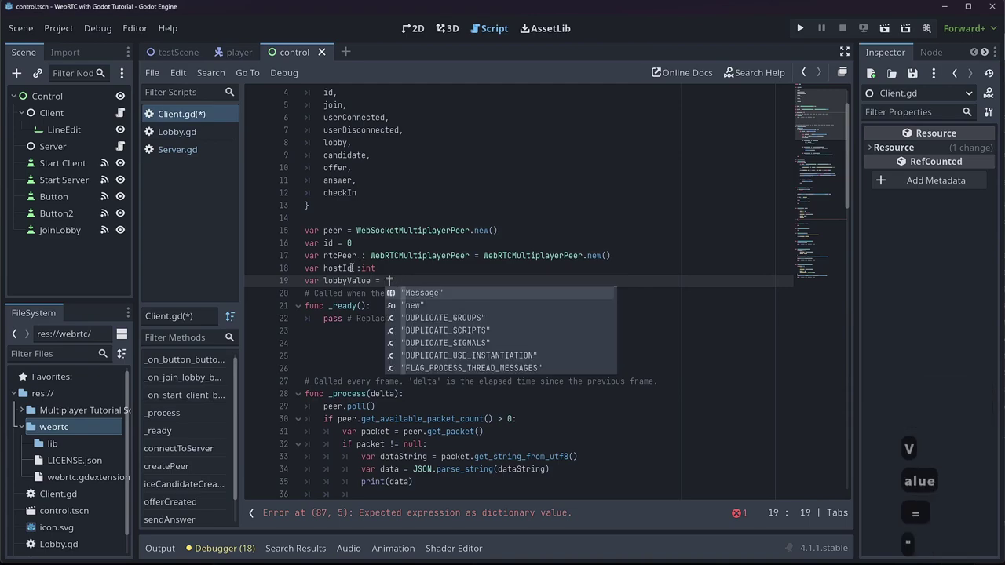
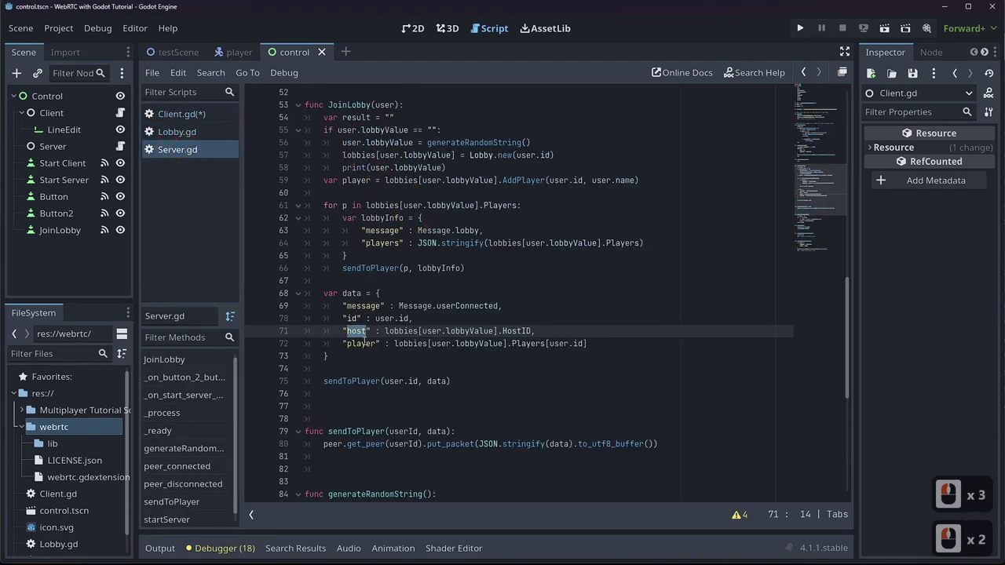
{"action": "scroll", "scroll_direction": "down", "scroll_amount": 3}
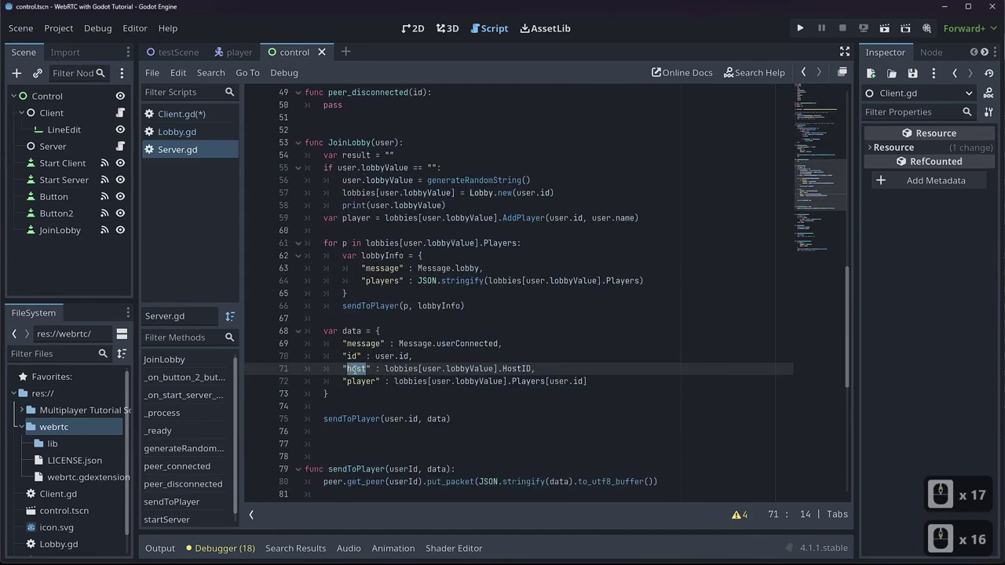
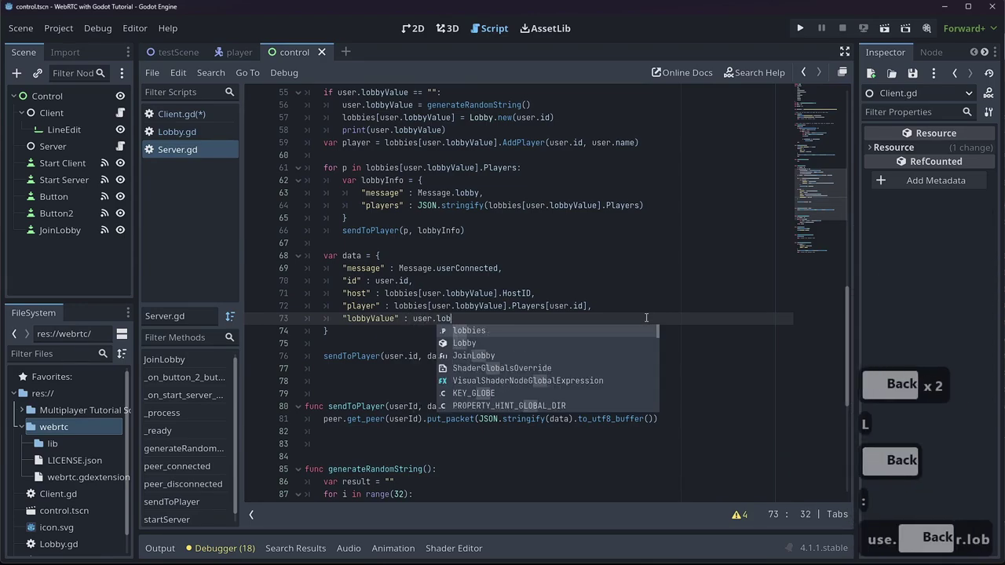
{"action": "type", "text": "y"}
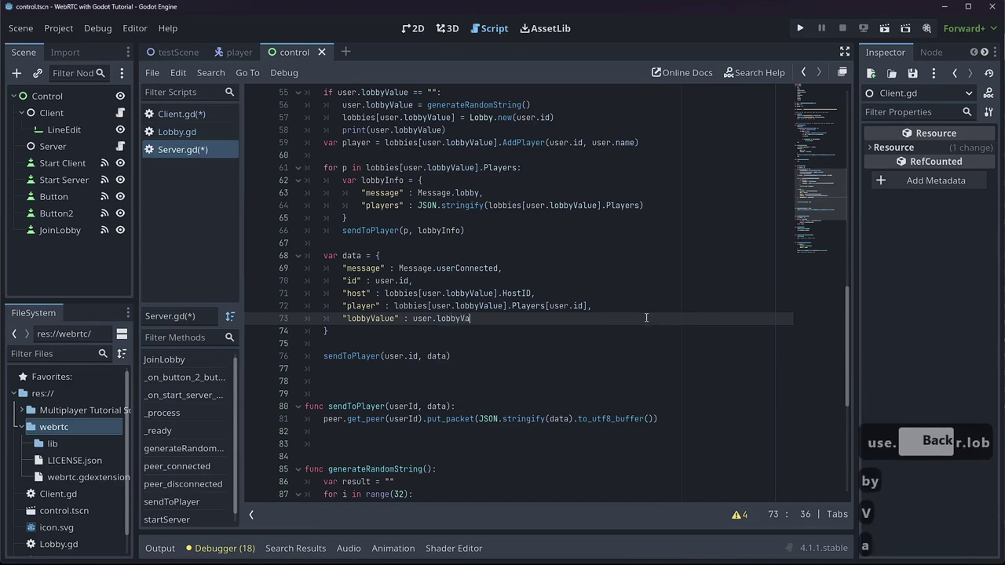
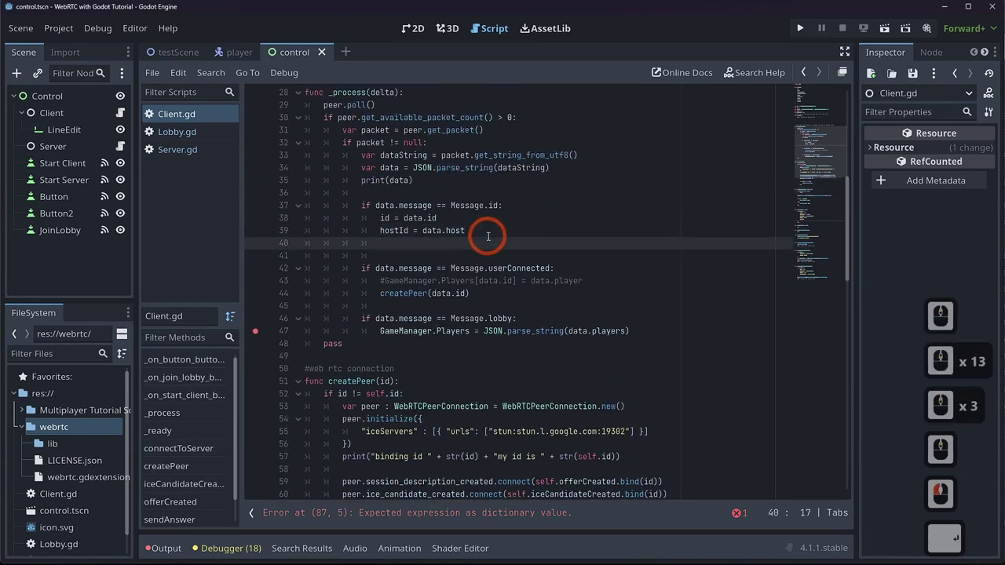
- Send the message via peer.put_packet(JSON.stringify(message).to_utf8_buffer()), copy it into sendAnswer, and save Client.gd
{"action": "key", "text": "ctrl+v"}
{"action": "type", "text": "=dtat"}
{"action": "key", "text": "BackSpace"}
{"action": "key", "text": "BackSpace"}
{"action": "key", "text": "BackSpace"}
{"action": "type", "text": "ta. ob"}
{"action": "key", "text": "Tab"}
{"action": "key", "text": "ctrl+s"}
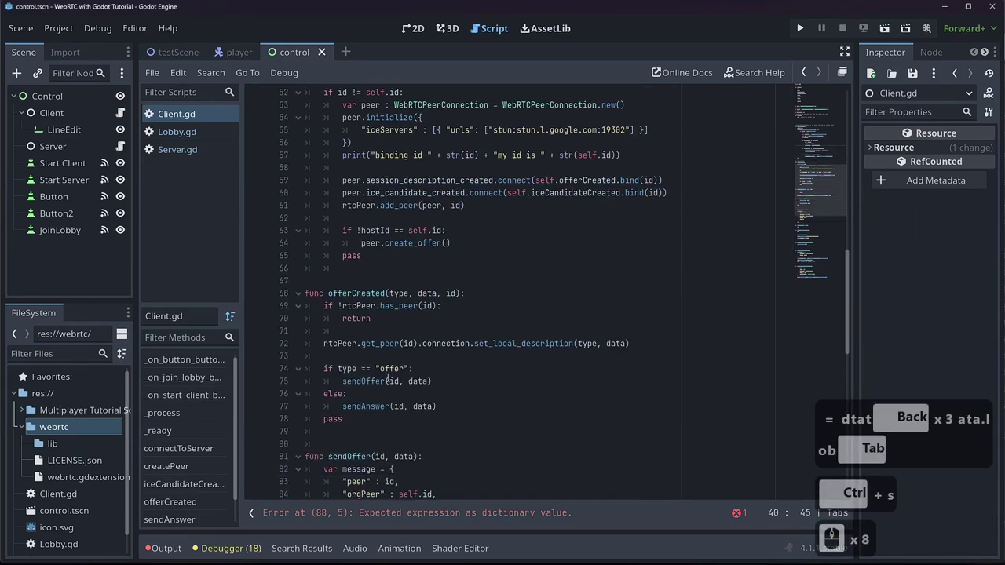
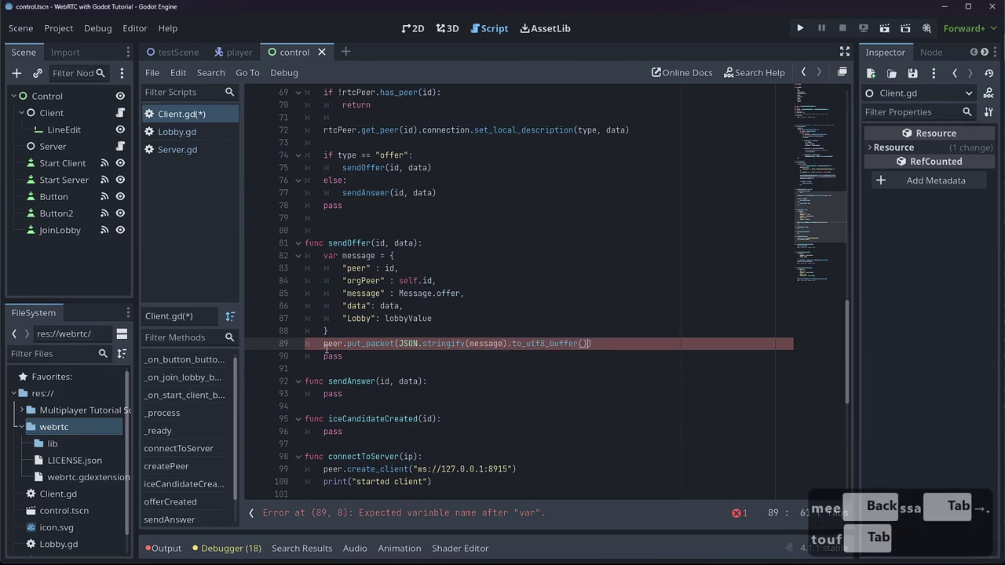
{"action": "key", "text": "ctrl+s"}
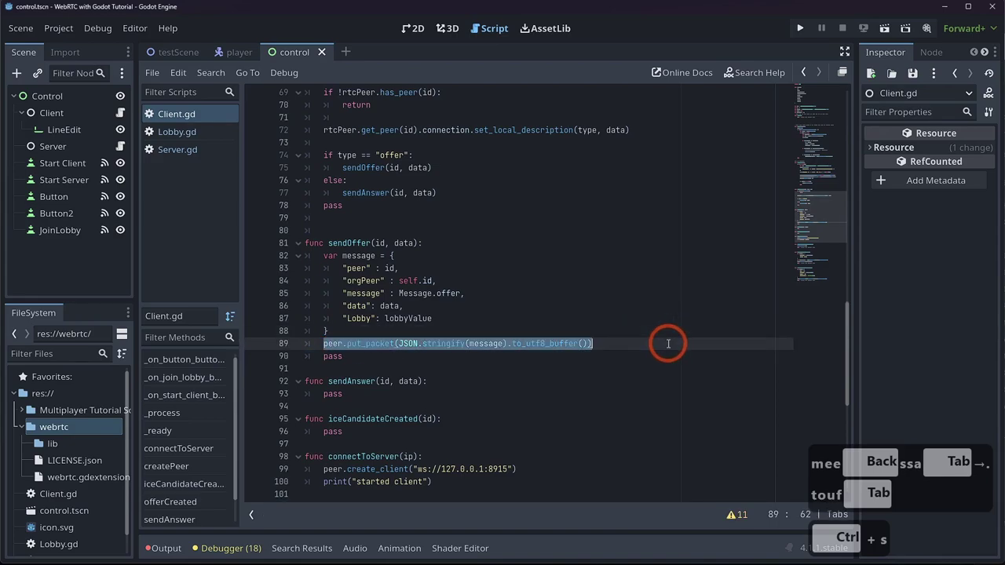
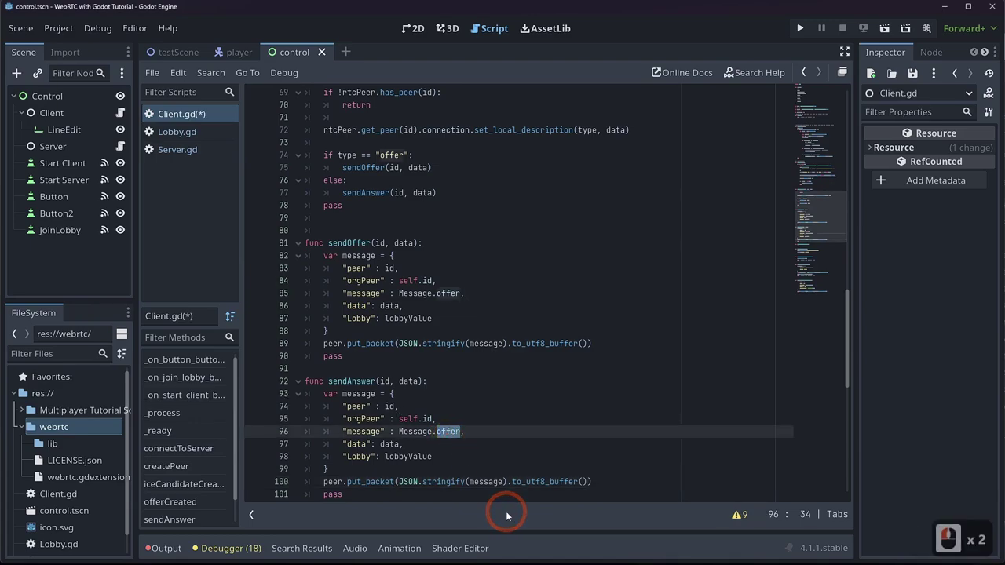
- Change sendAnswer's message type to Message.answer
{"action": "type", "text": "ans"}
{"action": "key", "text": "Tab"}
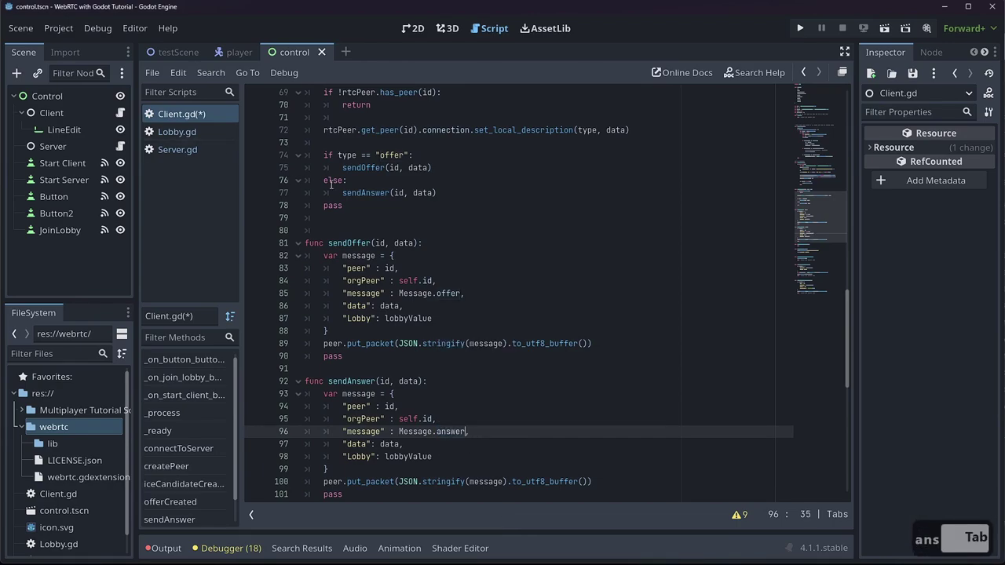
{"action": "scroll", "scroll_direction": "down", "scroll_amount": 3}
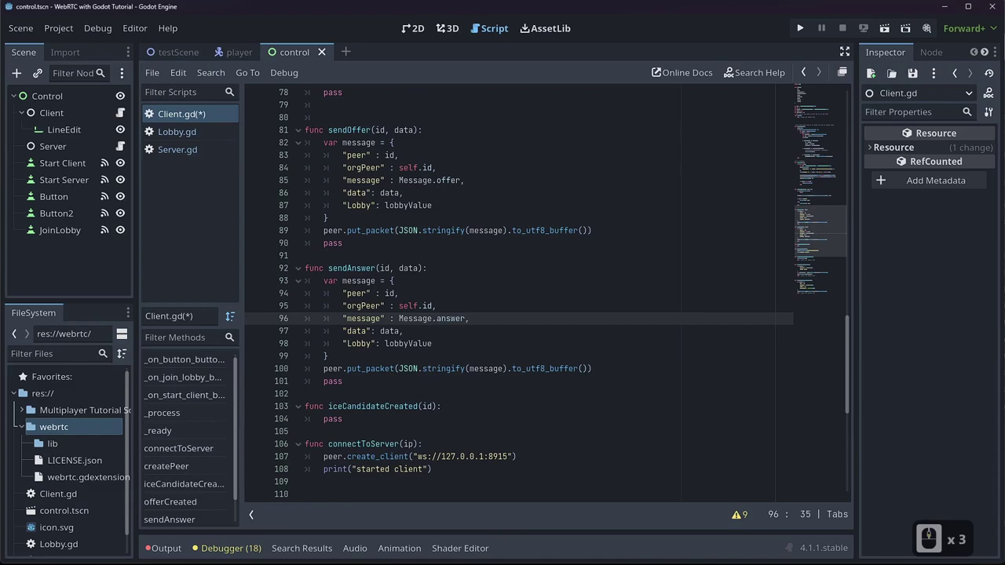
{"action": "scroll", "scroll_direction": "up", "scroll_amount": 3}
{"action": "scroll", "scroll_direction": "down", "scroll_amount": 3}
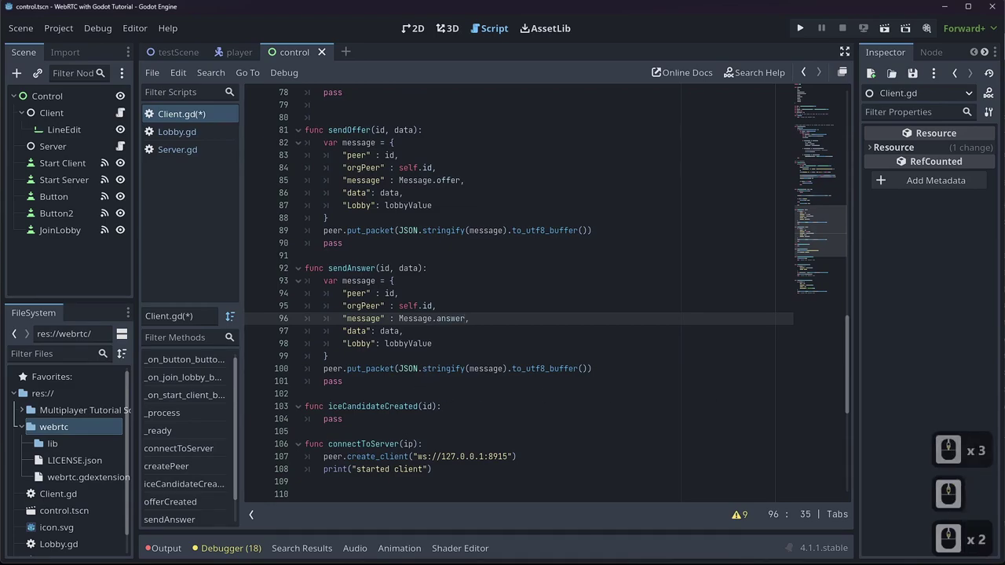
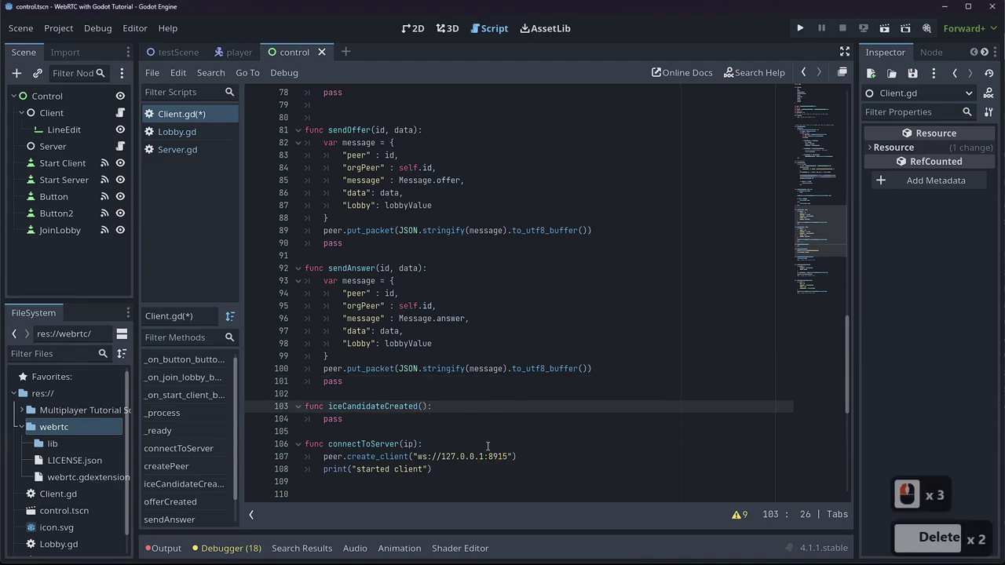
- Rename iceCandidateCreated's parameters to midName, indexName, sdpName, id
{"action": "type", "text": "mid"}
{"action": "key", "text": "shift+BackSpace"}
{"action": "type", "text": "ame,"}
{"action": "type", "text": "x,"}
{"action": "key", "text": "BackSpace"}
{"action": "type", "text": "e,"}
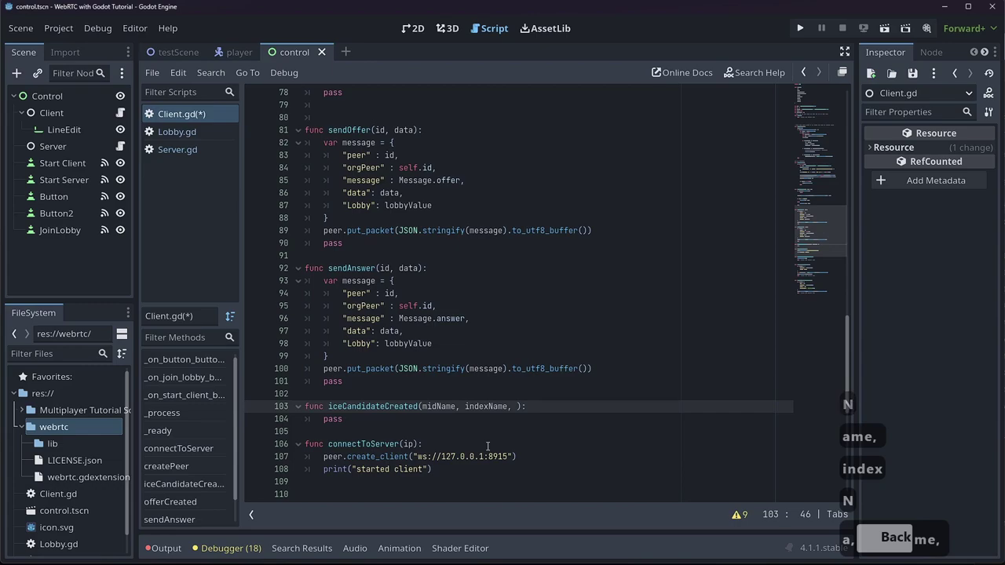
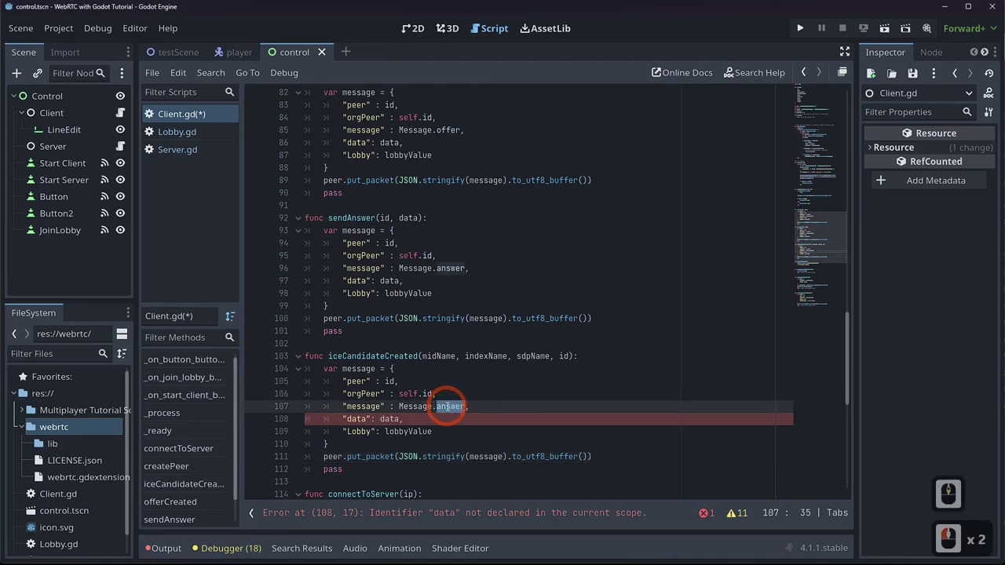
- Set the pasted message's type to Message.candidate and add a "mid": midName entry
{"action": "type", "text": "can"}
{"action": "key", "text": "Tab"}
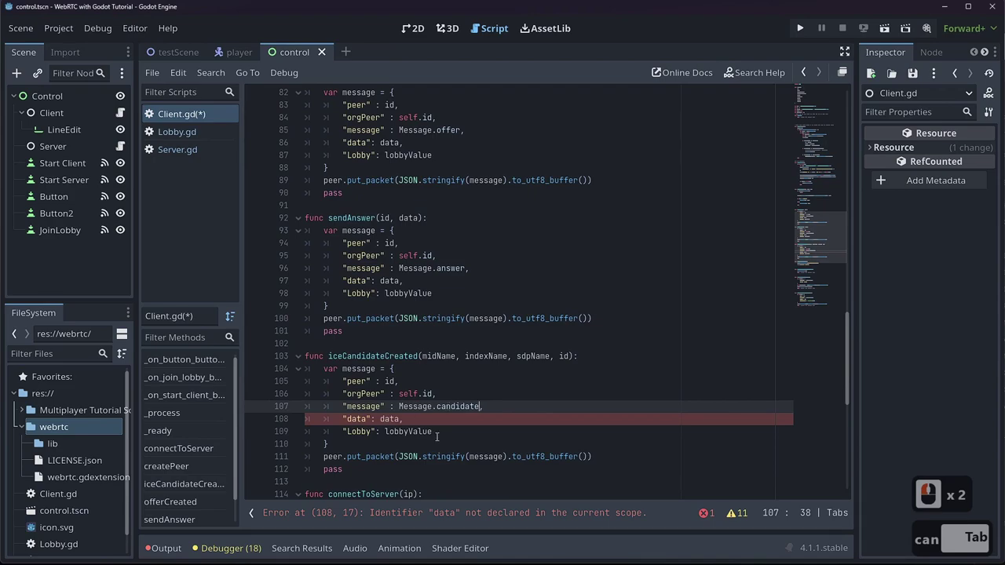
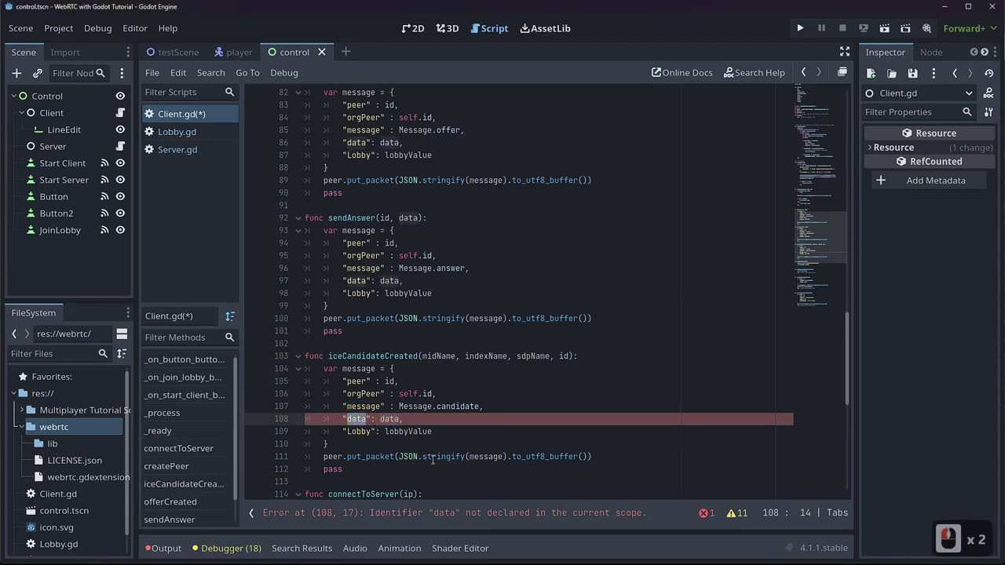
{"action": "type", "text": "mid"}
{"action": "key", "text": "Right"}
{"action": "key", "text": "Right"}
{"action": "key", "text": "Right"}
{"action": "key", "text": "Left"}
{"action": "key", "text": "shift+Right"}
{"action": "key", "text": "Right"}
- Duplicate the "mid": midName entry twice to make slots for index and sdp
{"action": "type", "text": "i"}
{"action": "key", "text": "BackSpace"}
{"action": "key", "text": "BackSpace"}
{"action": "type", "text": "d"}
{"action": "key", "text": "Escape"}
{"action": "key", "text": "BackSpace"}
{"action": "type", "text": "n"}
{"action": "key", "text": "Tab"}
{"action": "key", "text": "Right"}
{"action": "key", "text": "ctrl+c"}
{"action": "key", "text": "ctrl+v"}
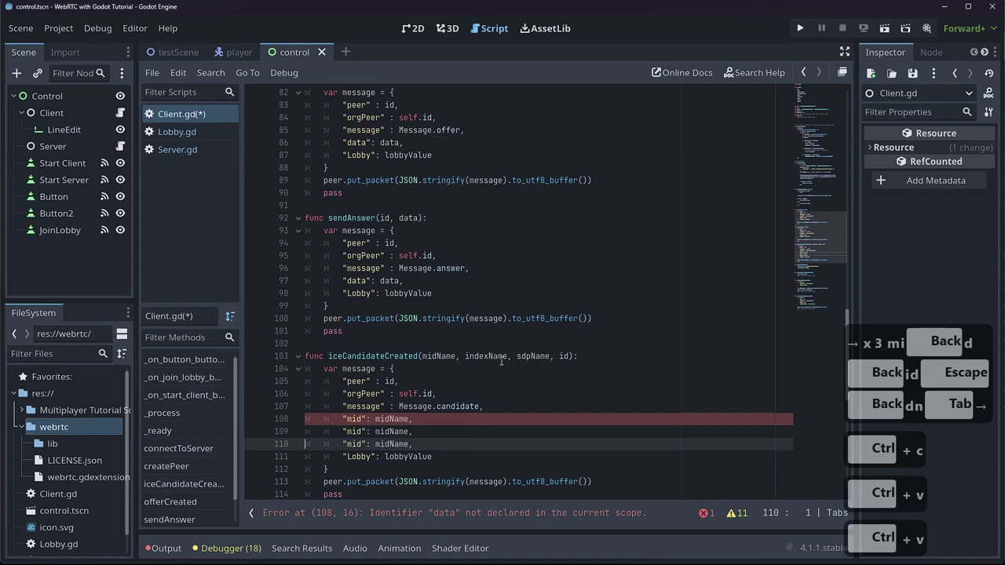
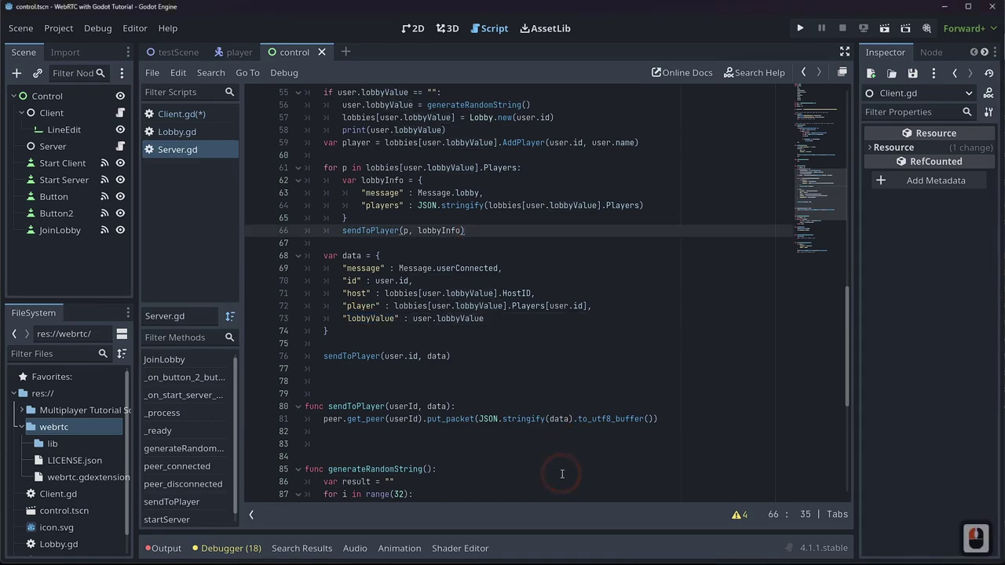
- Inside JoinLobby's player loop, start a new data dictionary after the lobby broadcast
{"action": "key", "text": "Return"}
{"action": "key", "text": "Return"}
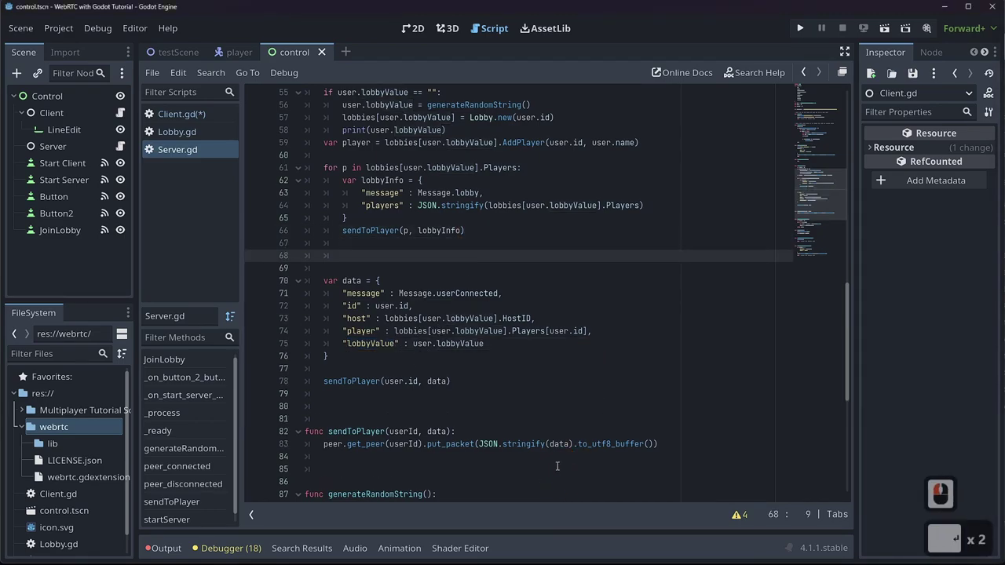
{"action": "scroll", "scroll_direction": "down", "scroll_amount": 3}
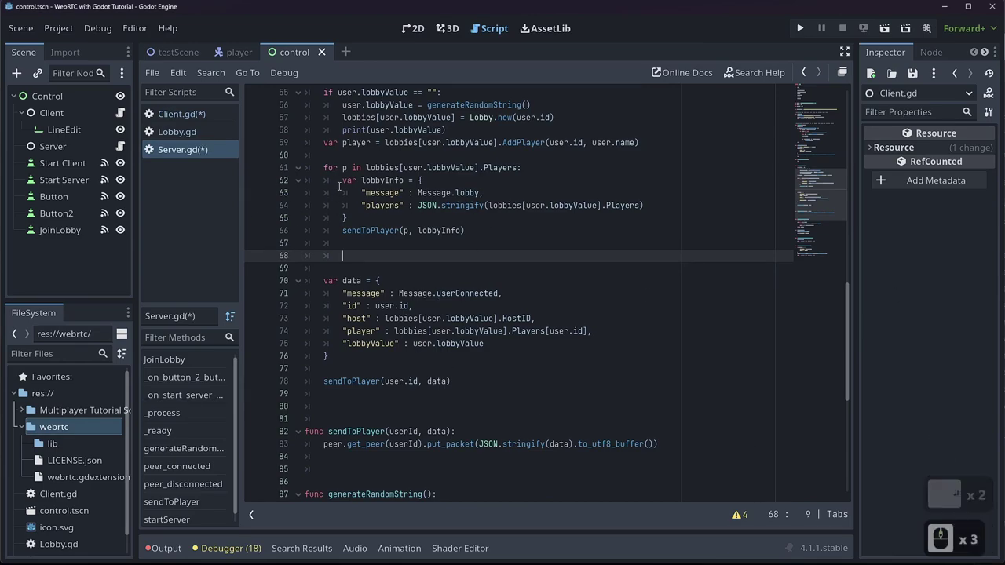
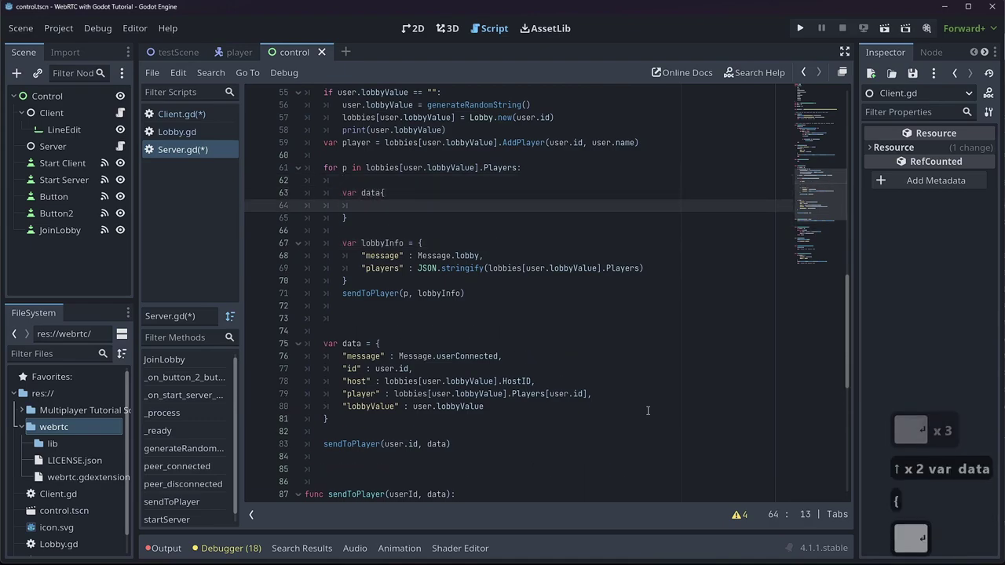
{"action": "key", "text": "shift+Right"}
{"action": "key", "text": "shift+Right"}
{"action": "key", "text": "Down"}
{"action": "key", "text": "Up"}
{"action": "key", "text": "Escape"}
{"action": "key", "text": "Down"}
- Fill data with "message": Message.userConnected and an "id" entry
{"action": "type", "text": "\""}
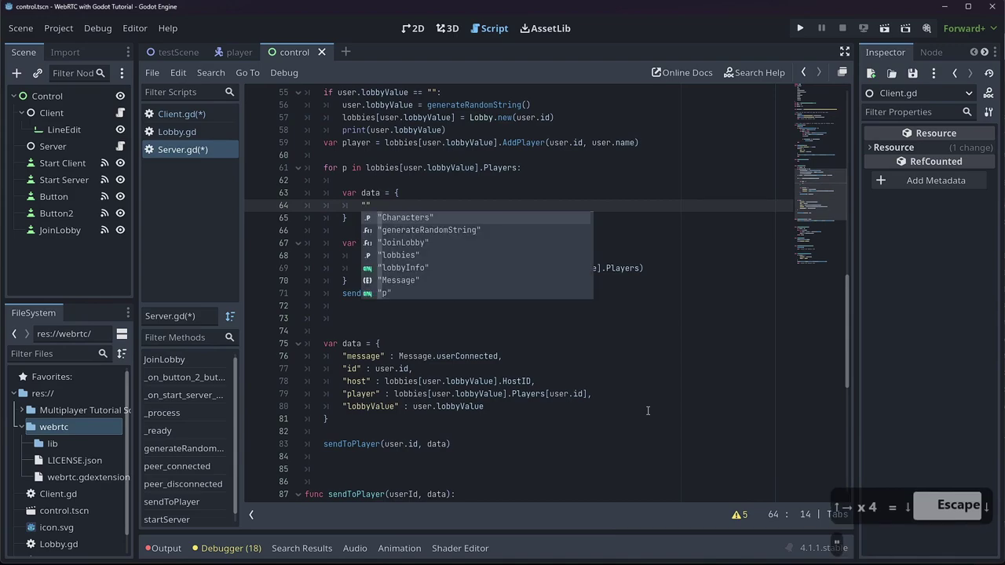
{"action": "type", "text": "essage"}
{"action": "key", "text": "Escape"}
{"action": "key", "text": "Right"}
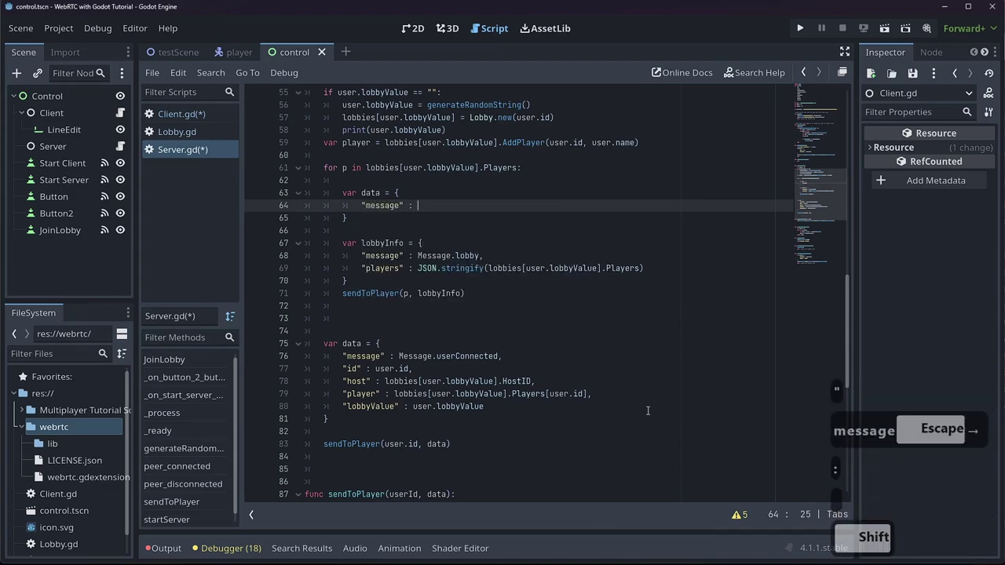
{"action": "type", "text": "ssage"}
{"action": "key", "text": "Right"}
{"action": "type", "text": "."}
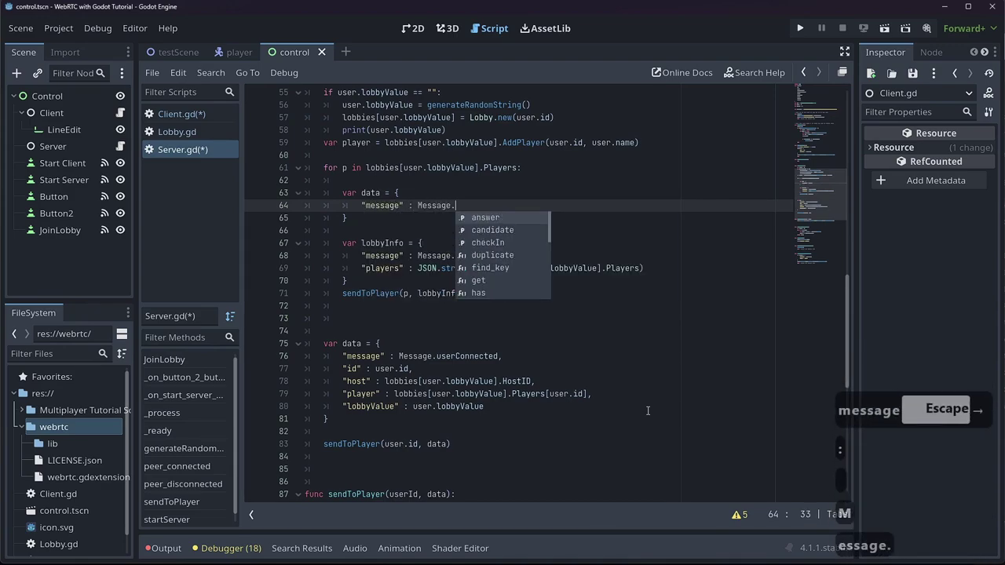
{"action": "type", "text": "ser"}
{"action": "key", "text": "Tab"}
{"action": "key", "text": "Return"}
{"action": "key", "text": "Escape"}
{"action": "type", "text": "d"}
{"action": "key", "text": "Right"}
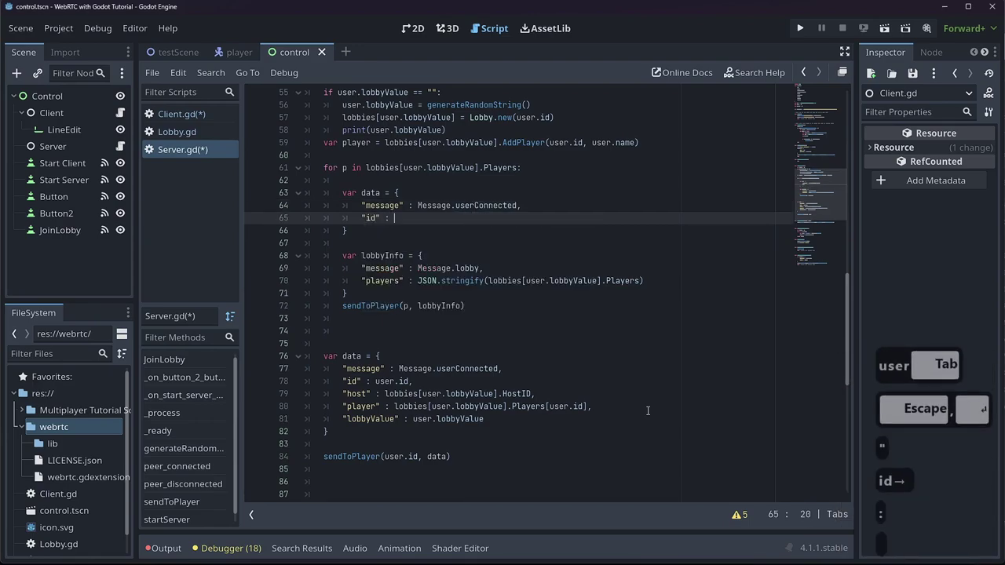
{"action": "type", "text": "id"}
{"action": "key", "text": "BackSpace"}
{"action": "key", "text": "BackSpace"}
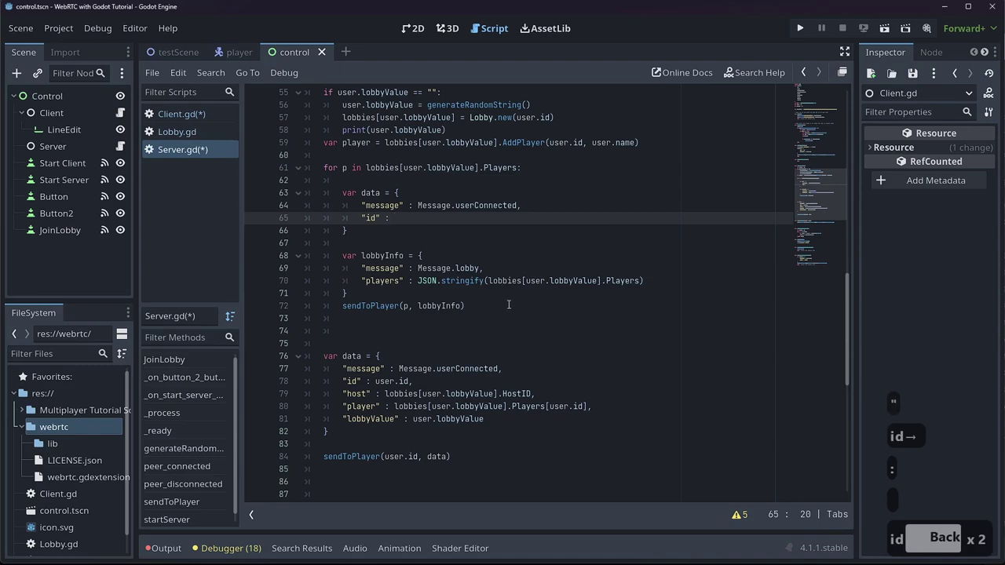
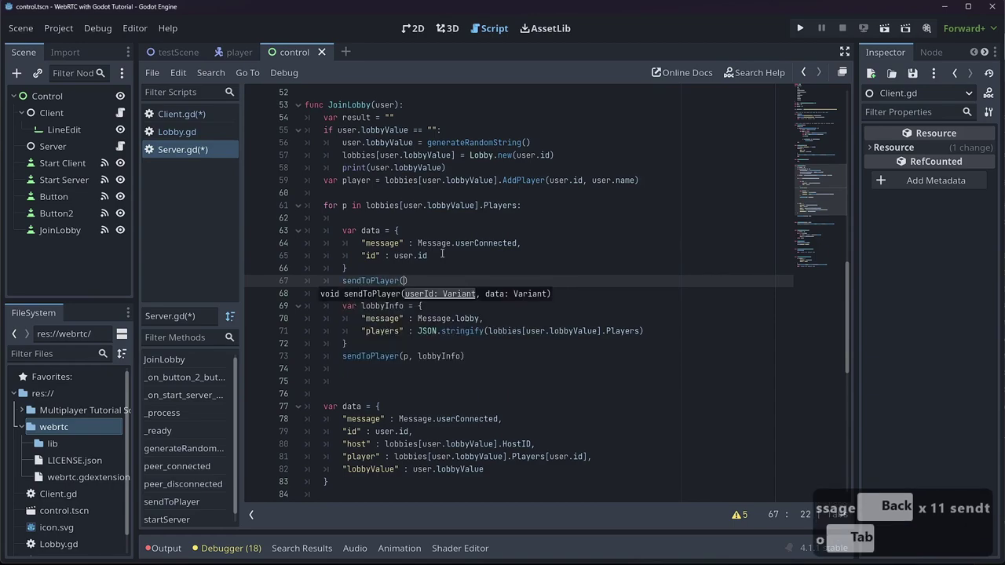
- Send data to each player with sendToPlayer and save the server script
{"action": "type", "text": ". data"}
{"action": "key", "text": "Right"}
{"action": "key", "text": "Return"}
{"action": "key", "text": "Return"}
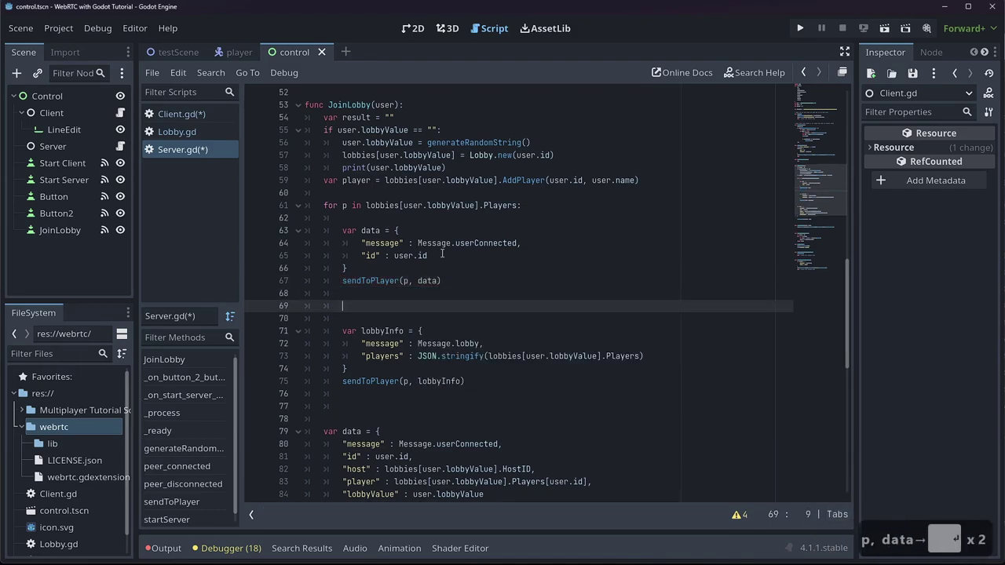
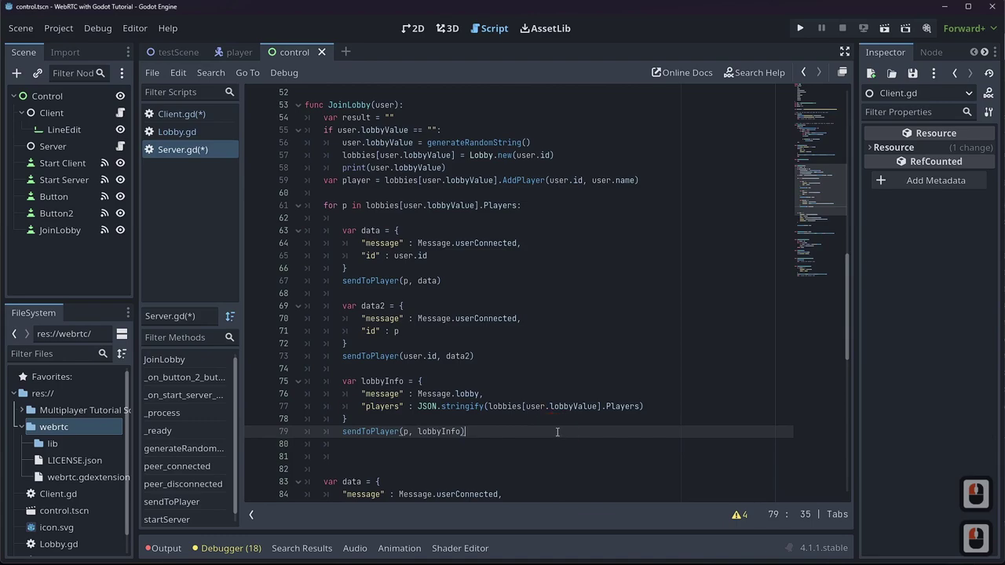
{"action": "key", "text": "ctrl+s"}
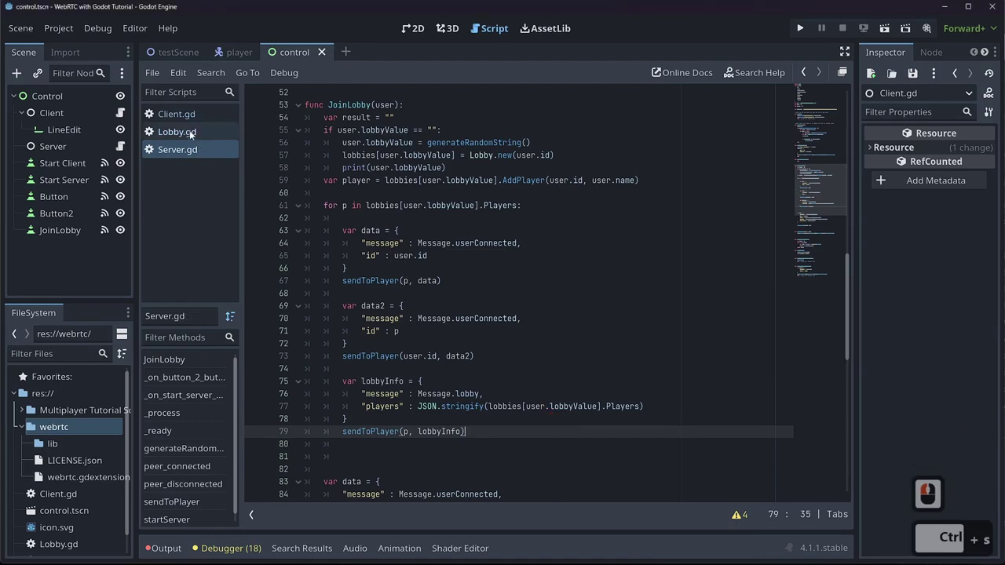
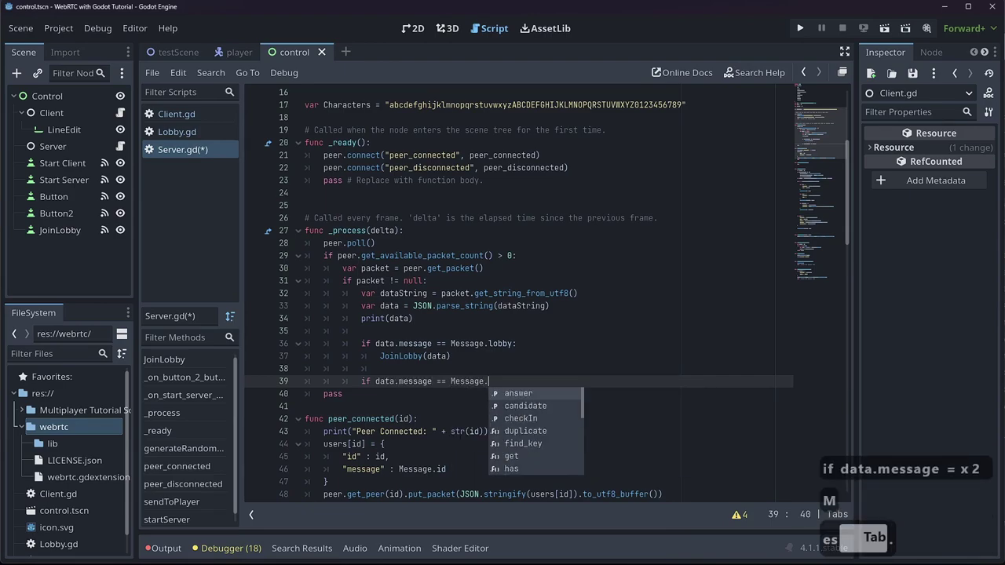
- Write the condition comparing data.message to Message.offer or Message.answer
{"action": "type", "text": "ffer"}
{"action": "key", "text": "Tab"}
{"action": "key", "text": "BackSpace"}
{"action": "key", "text": "BackSpace"}
{"action": "key", "text": "Tab"}
{"action": "type", "text": "ata.message=es"}
{"action": "key", "text": "Tab"}
{"action": "key", "text": "Tab"}
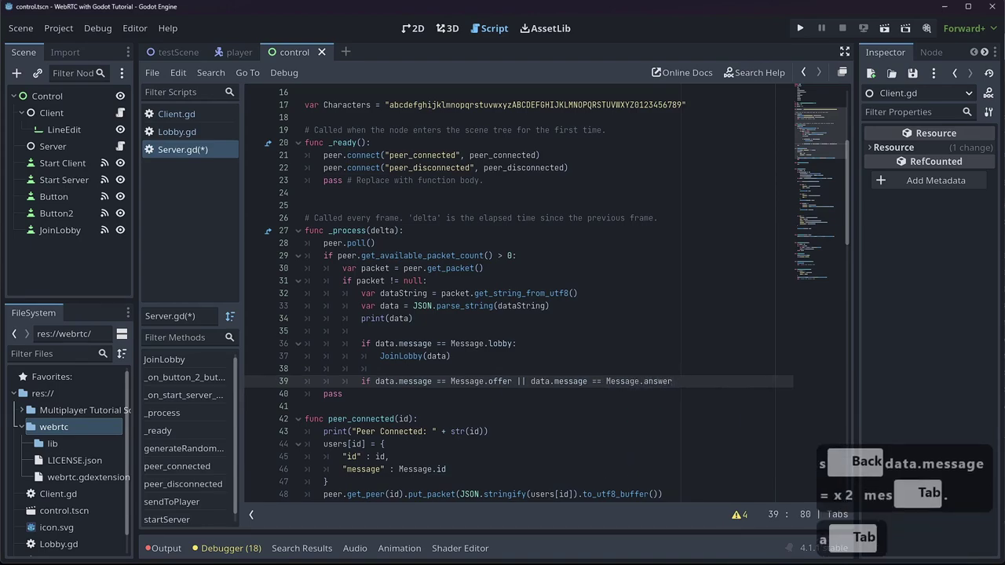
{"action": "key", "text": "Tab"}
- Extend the condition with Message.candidate and close it with a colon
{"action": "type", "text": "ata.me"}
{"action": "key", "text": "Tab"}
{"action": "key", "text": "Tab"}
{"action": "key", "text": "BackSpace"}
{"action": "key", "text": "BackSpace"}
{"action": "key", "text": "BackSpace"}
{"action": "key", "text": "BackSpace"}
{"action": "type", "text": "ea"}
{"action": "key", "text": "BackSpace"}
{"action": "type", "text": "sage =mes [Tab] .ca"}
{"action": "key", "text": "Tab"}
{"action": "key", "text": "Return"}
{"action": "key", "text": "BackSpace"}
{"action": "key", "text": "Tab"}
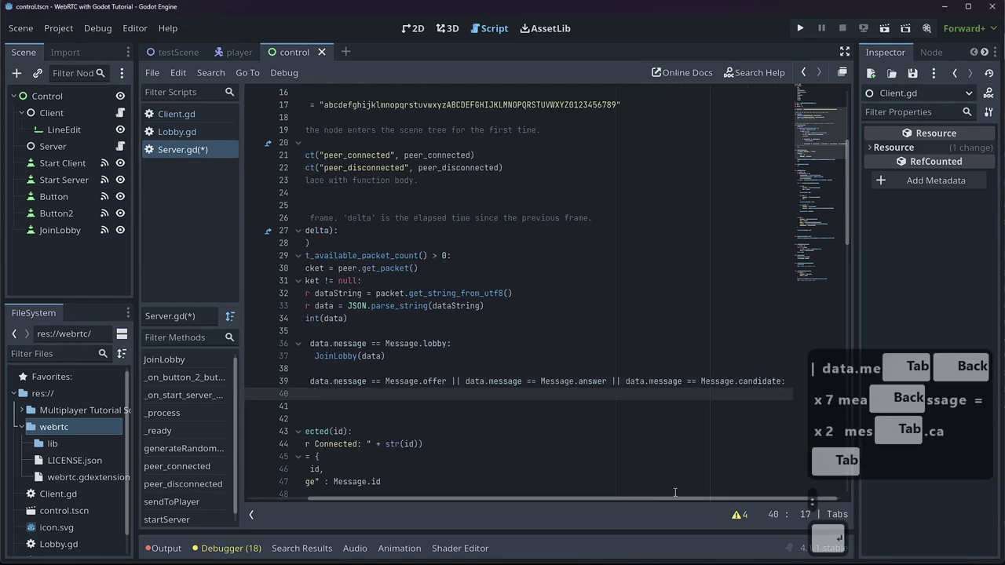
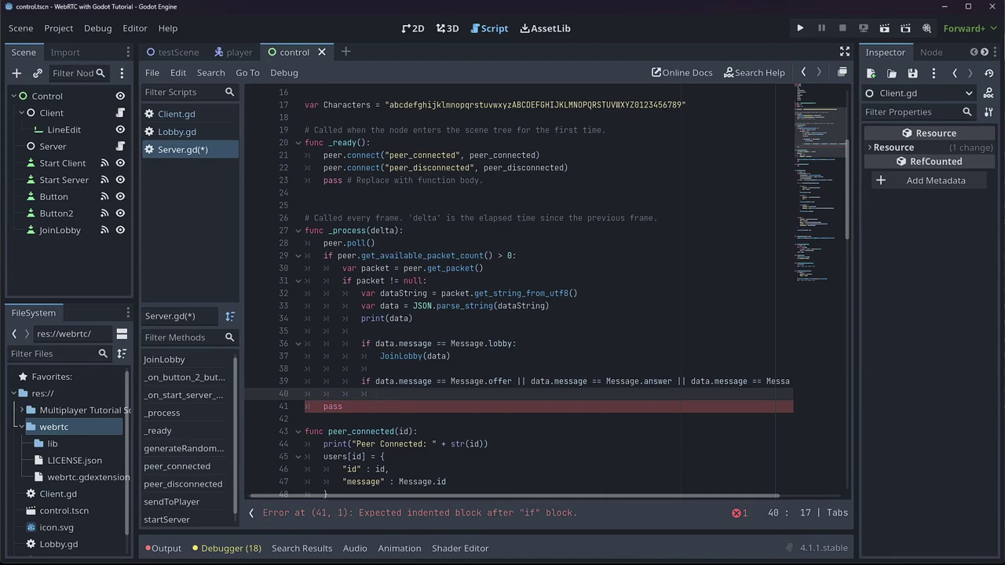
- Relay the message with sendToPlayer(data.id, data) and save Server.gd
{"action": "type", "text": "sendto"}
{"action": "key", "text": "Tab"}
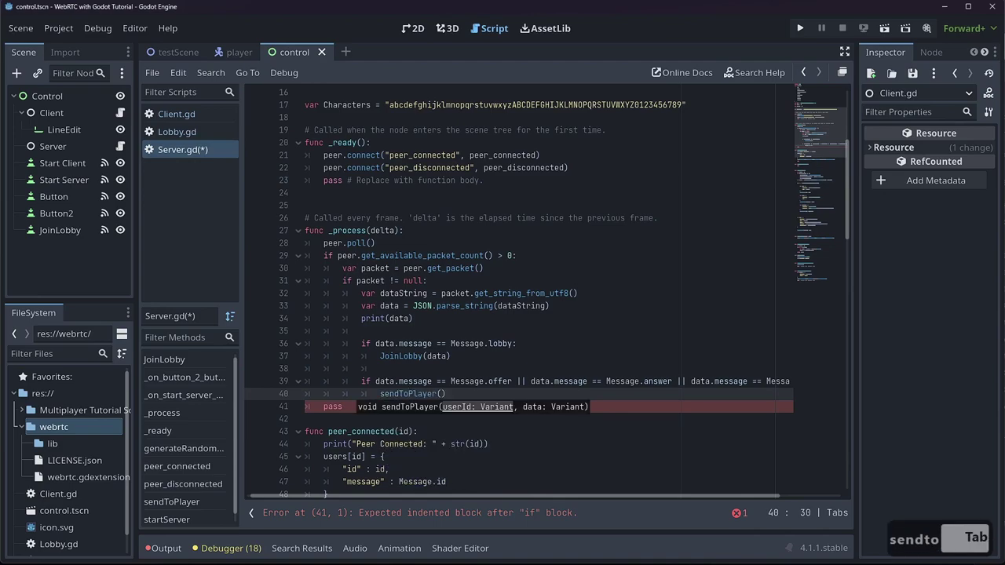
{"action": "type", "text": "ata.id"}
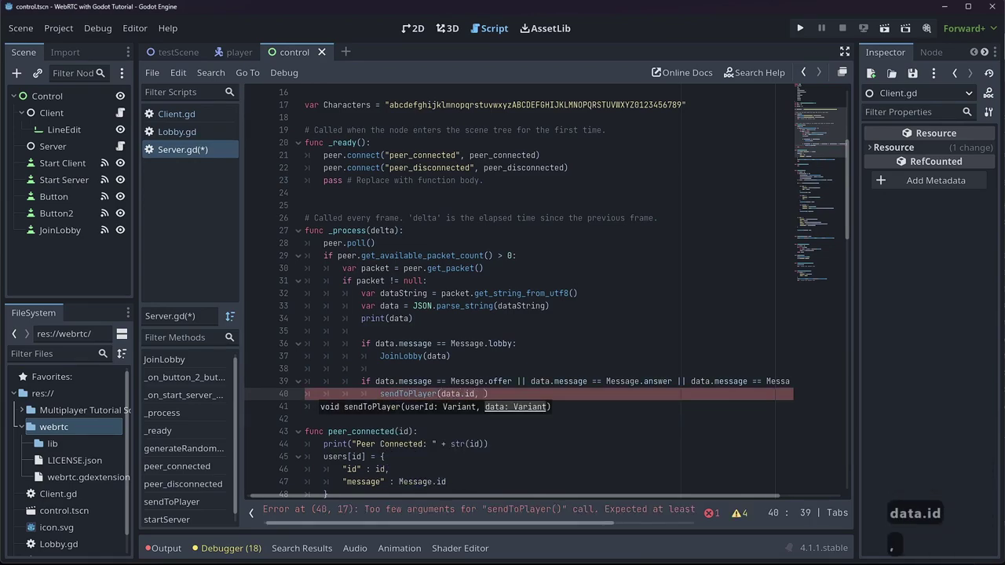
{"action": "type", "text": "data"}
{"action": "key", "text": "ctrl+Escape"}
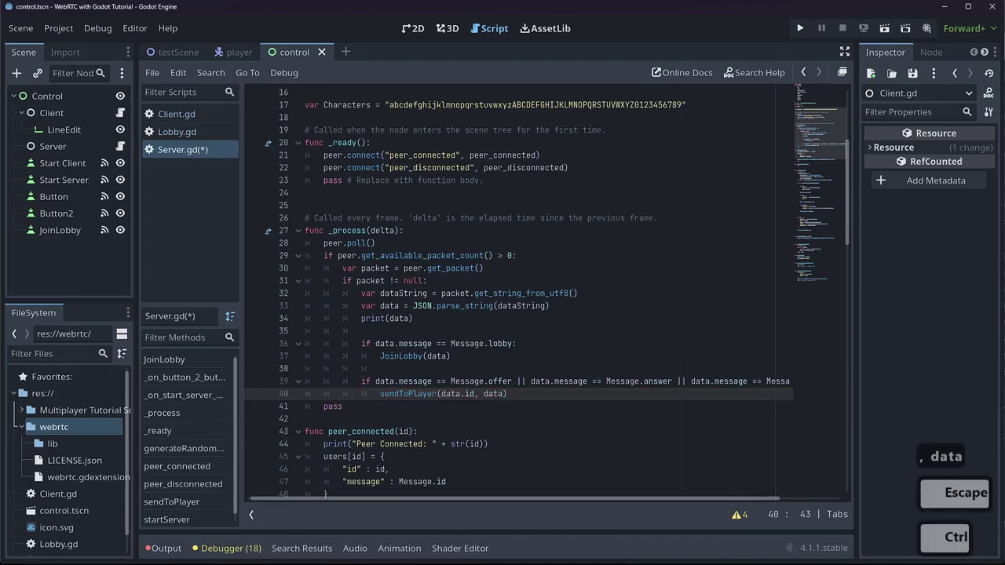
{"action": "key", "text": "ctrl+s"}
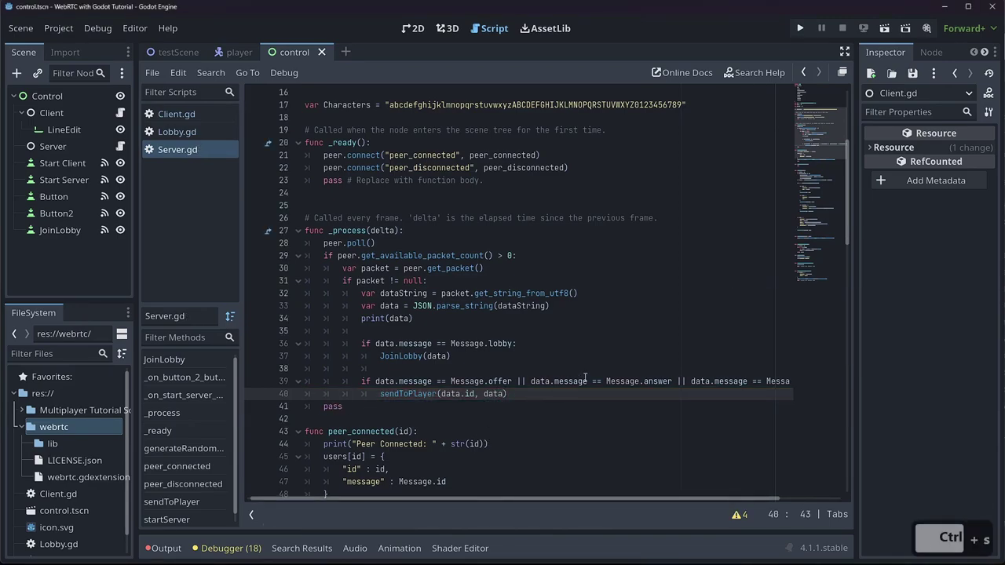
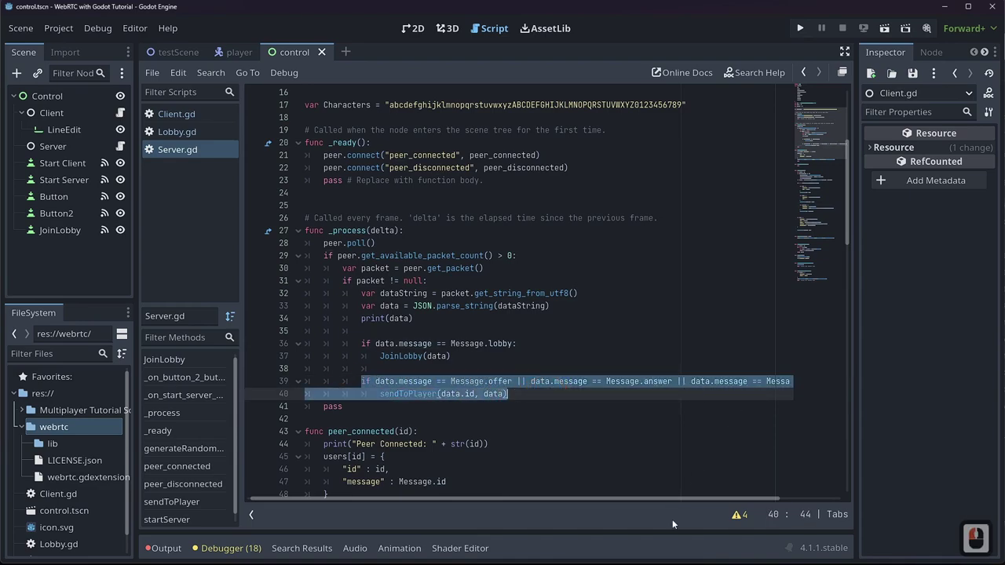
{"action": "left_click", "coordinate": [460, 525]}
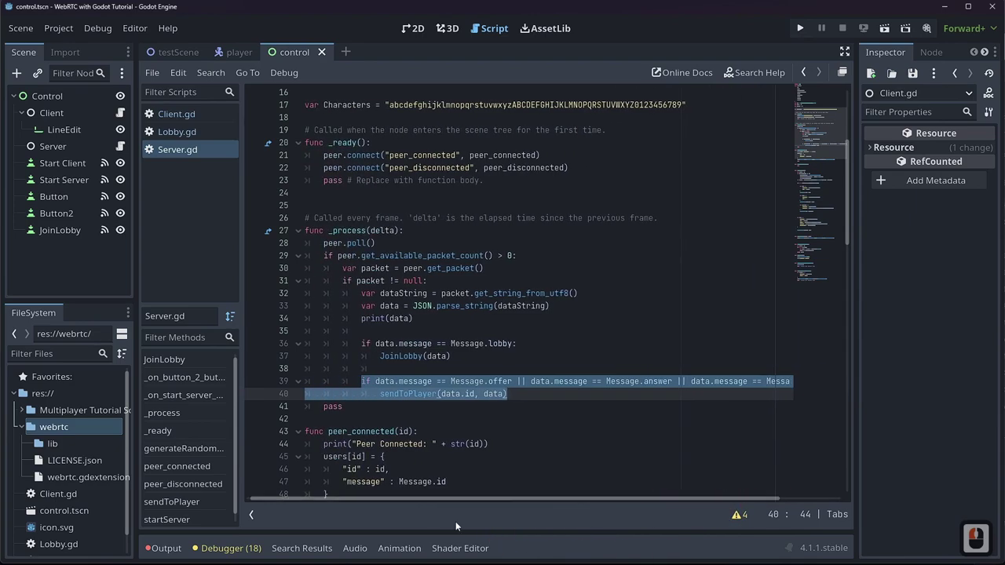
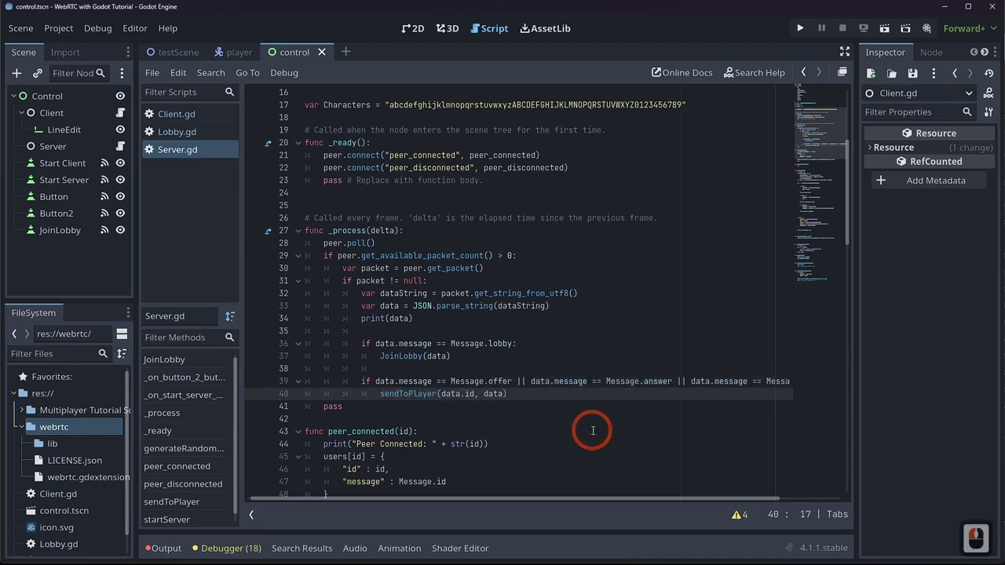
- Add a print("source id is ") line above the sendToPlayer call
{"action": "key", "text": "Return"}
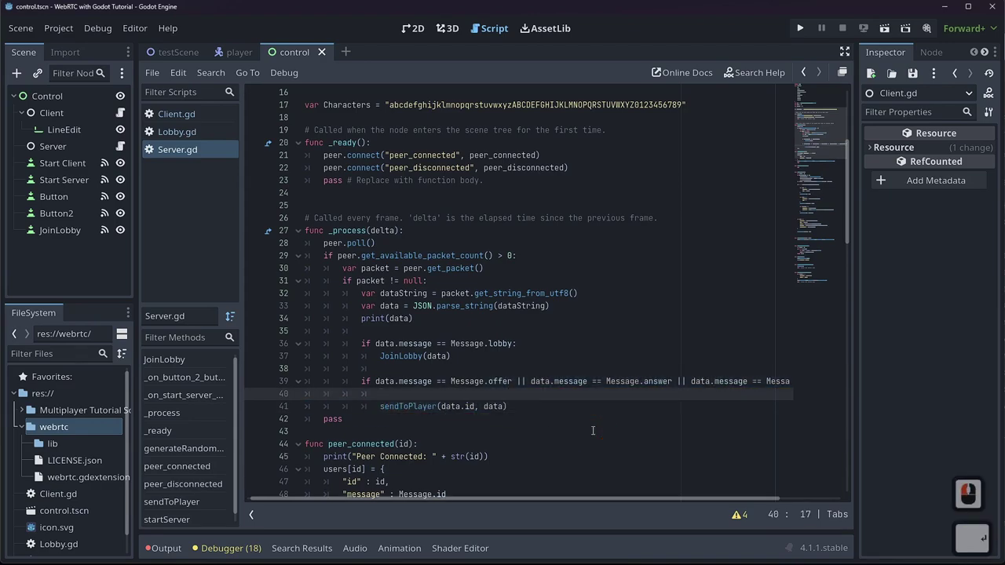
{"action": "key", "text": "Up"}
{"action": "type", "text": "prit"}
{"action": "key", "text": "BackSpace"}
{"action": "type", "text": "t ouce id"}
{"action": "key", "text": "BackSpace"}
{"action": "key", "text": "BackSpace"}
{"action": "key", "text": "BackSpace"}
{"action": "type", "text": "rc"}
- Concatenate str(data.) onto the label to print the source peer id
{"action": "key", "text": "BackSpace"}
{"action": "type", "text": "id is"}
{"action": "key", "text": "Right"}
{"action": "type", "text": "tr"}
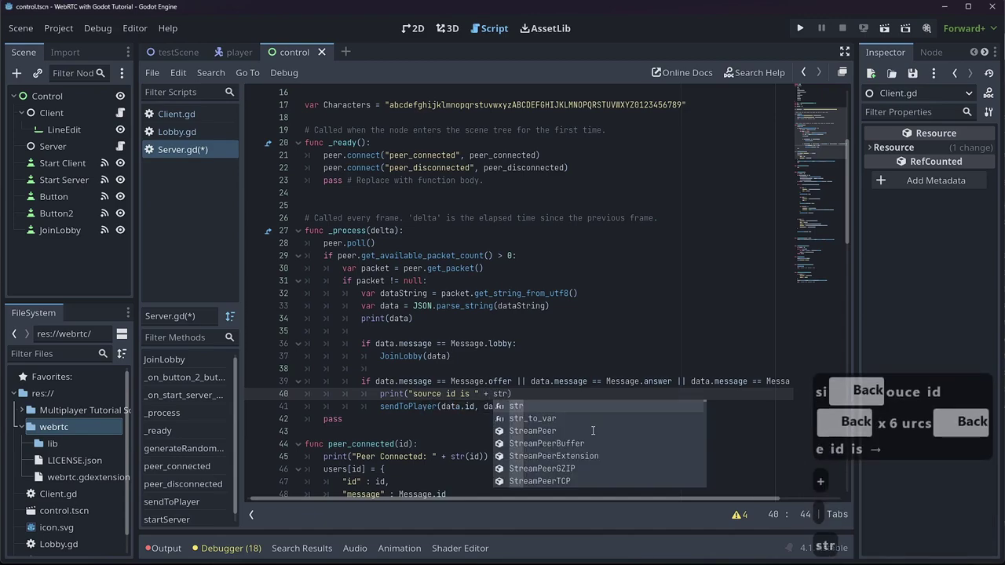
{"action": "key", "text": "BackSpace"}
{"action": "type", "text": "ata."}
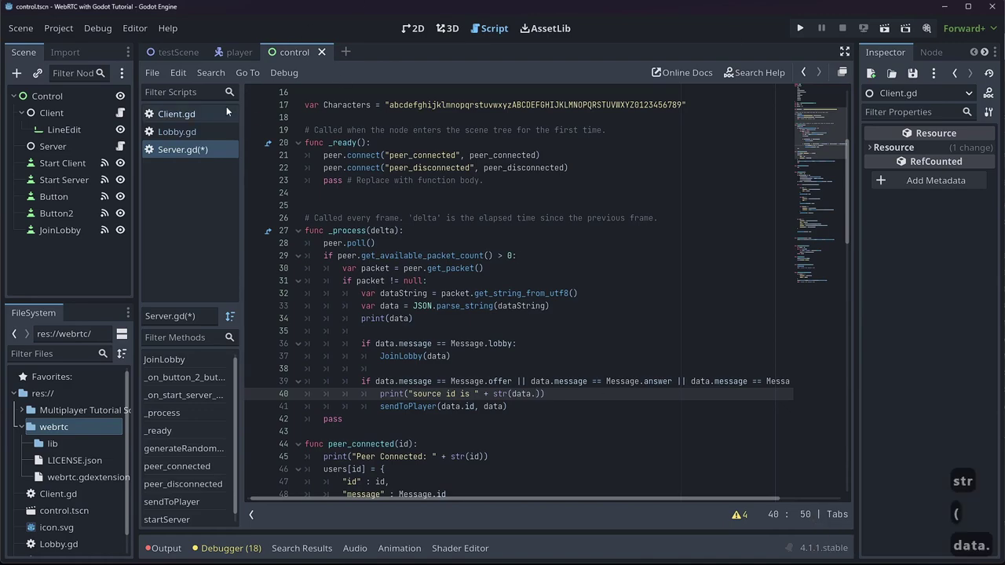
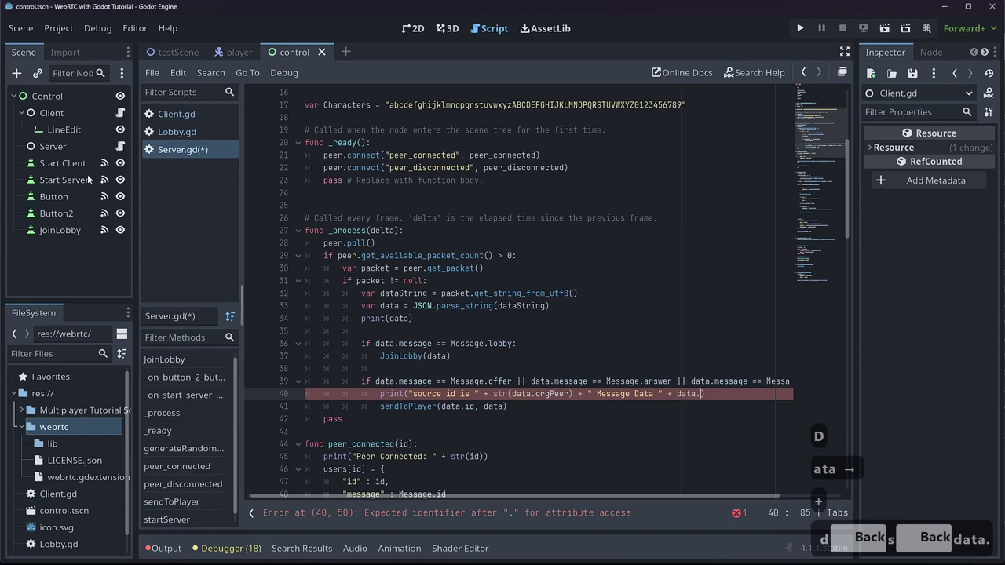
- Switch to Client.gd to check sendOffer's orgPeer key name
{"action": "left_click", "coordinate": [157, 121]}
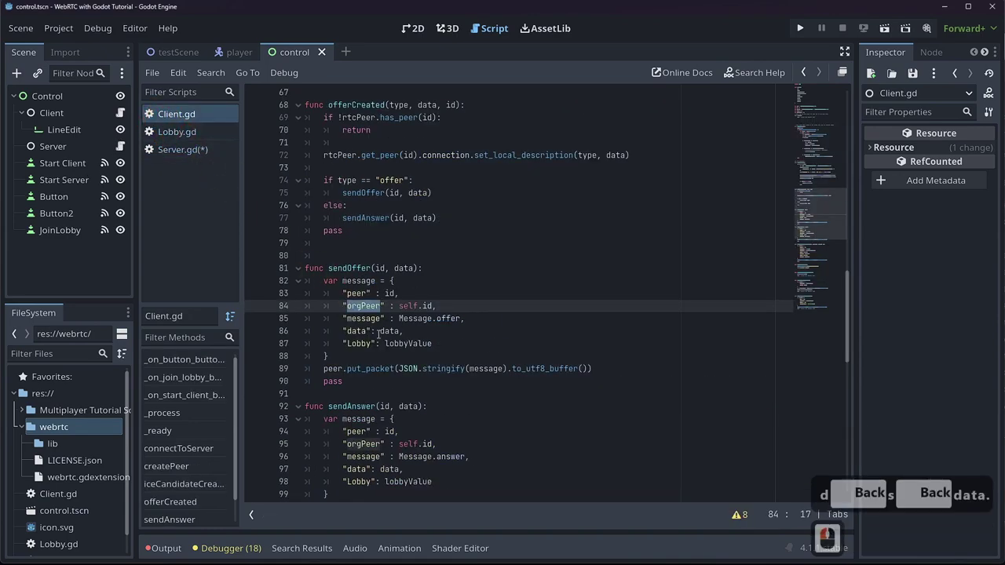
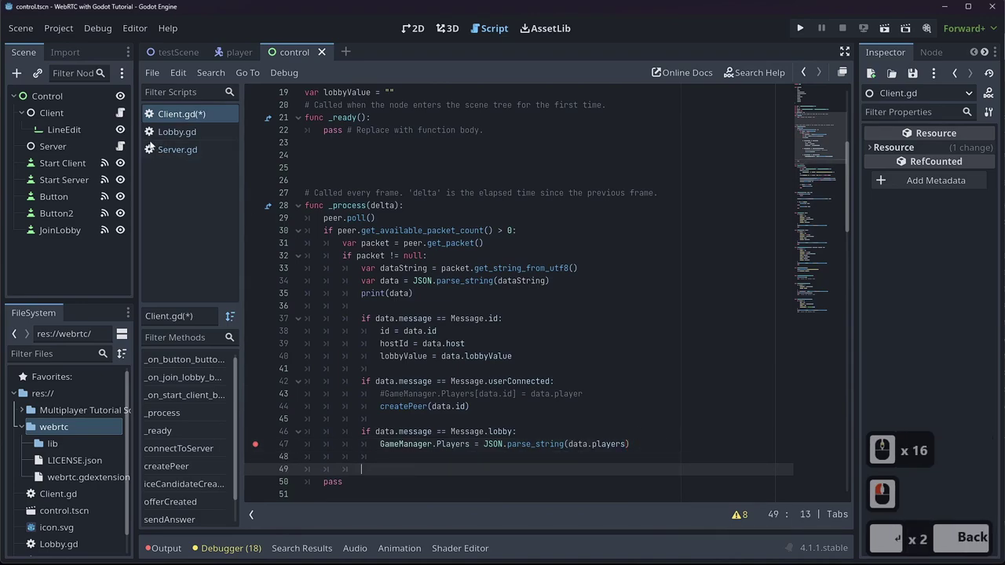
- Add a Message.candidate branch in _process with a nested rtcPeer.has_peer(data.) check
{"action": "key", "text": "Return"}
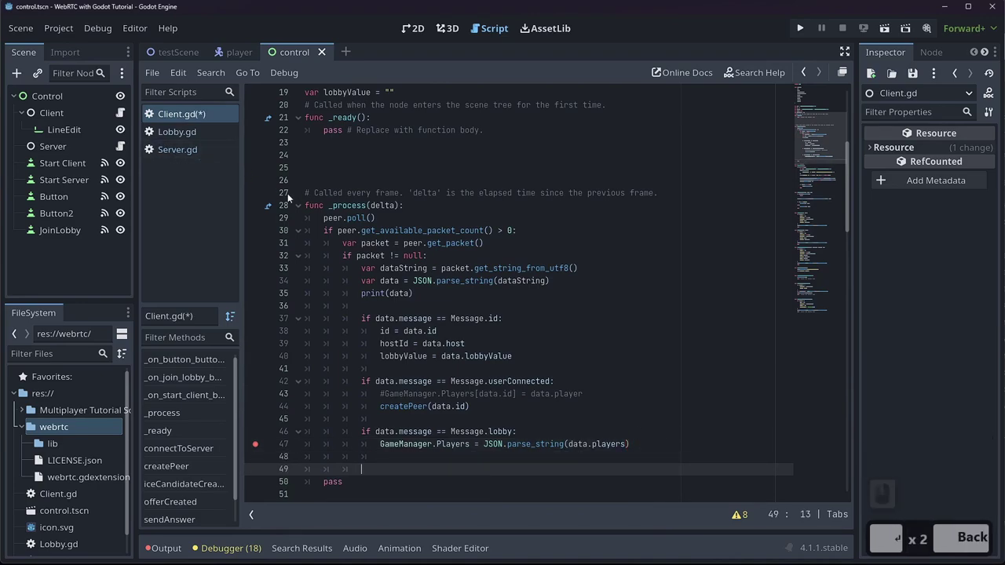
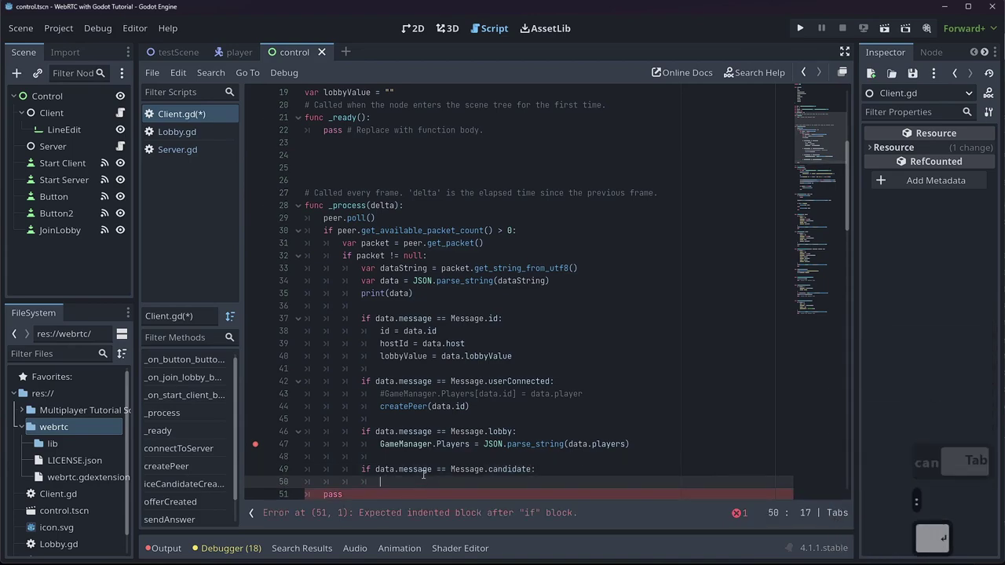
{"action": "type", "text": "f"}
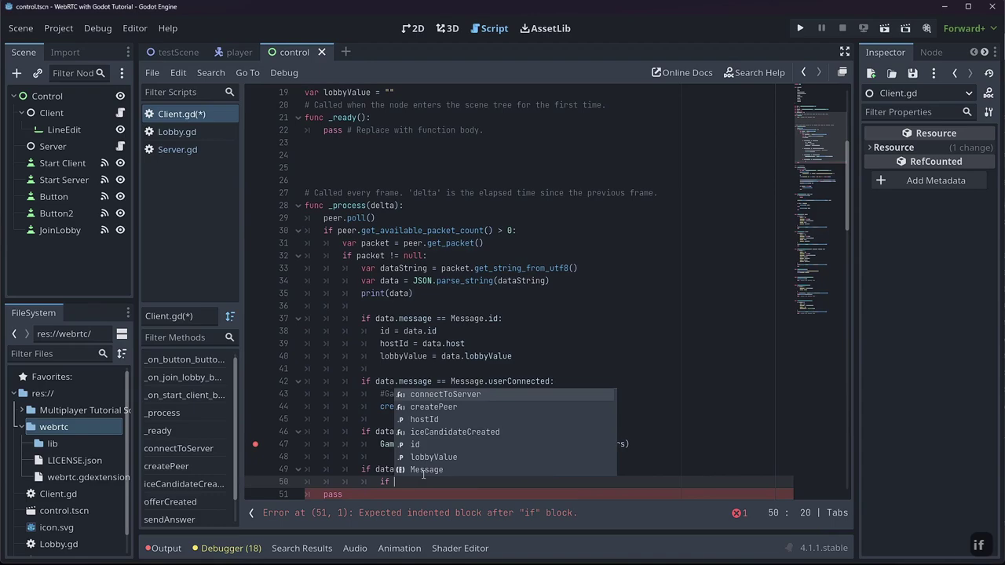
{"action": "type", "text": "t"}
{"action": "key", "text": "Tab"}
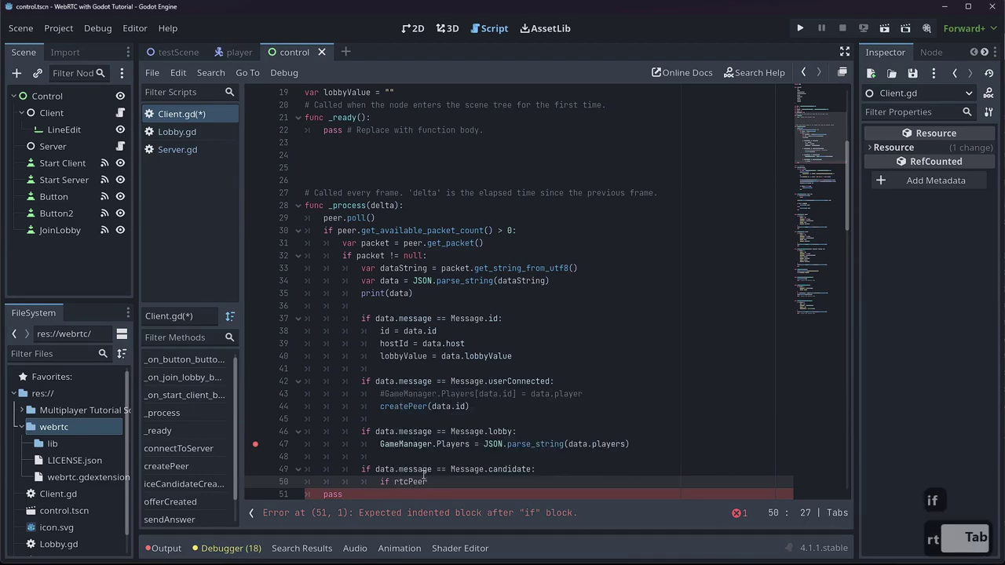
{"action": "type", "text": "has"}
{"action": "key", "text": "Tab"}
{"action": "type", "text": "ata."}
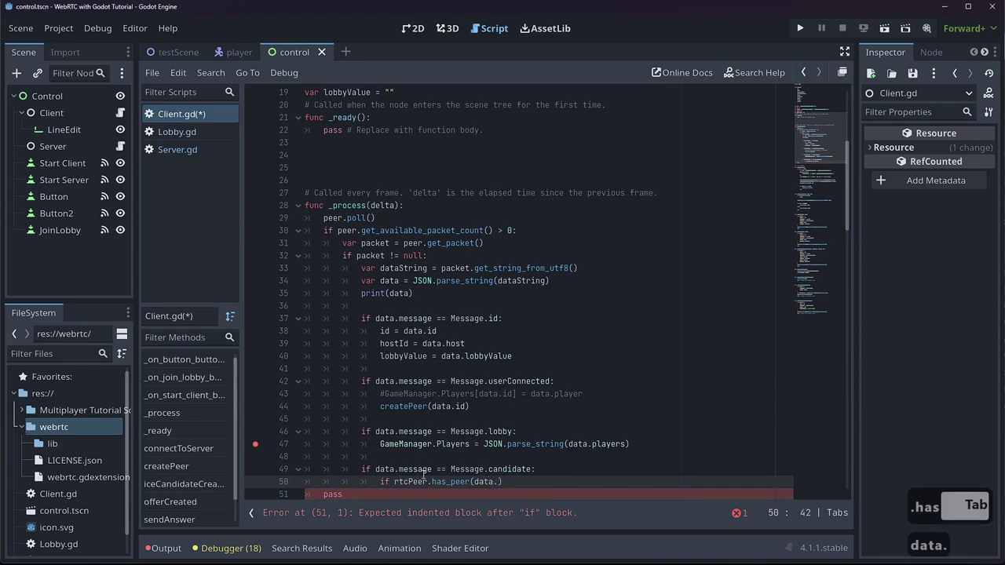
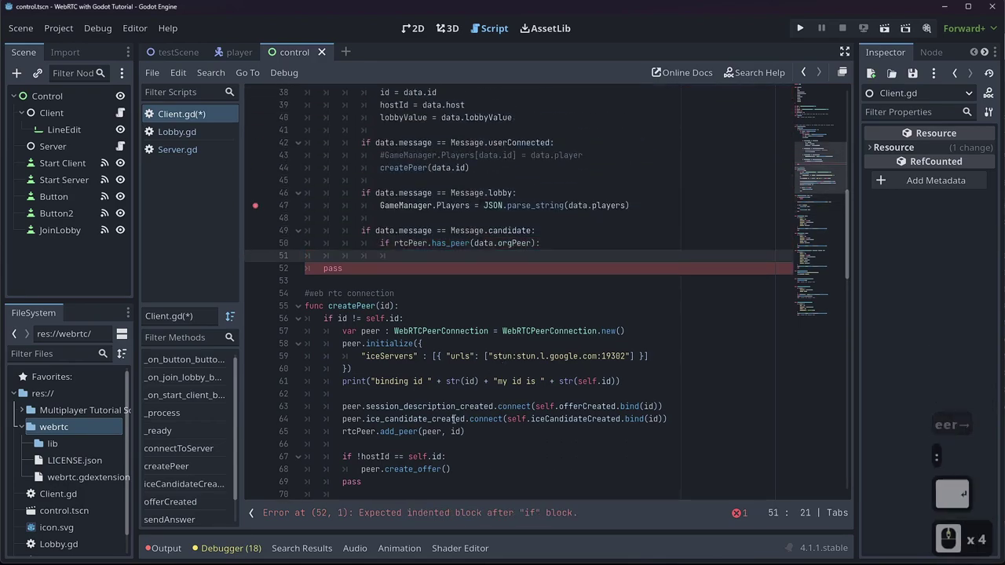
- Start a print with "Got Candididate: " followed by data.orgPeer
{"action": "type", "text": "print"}
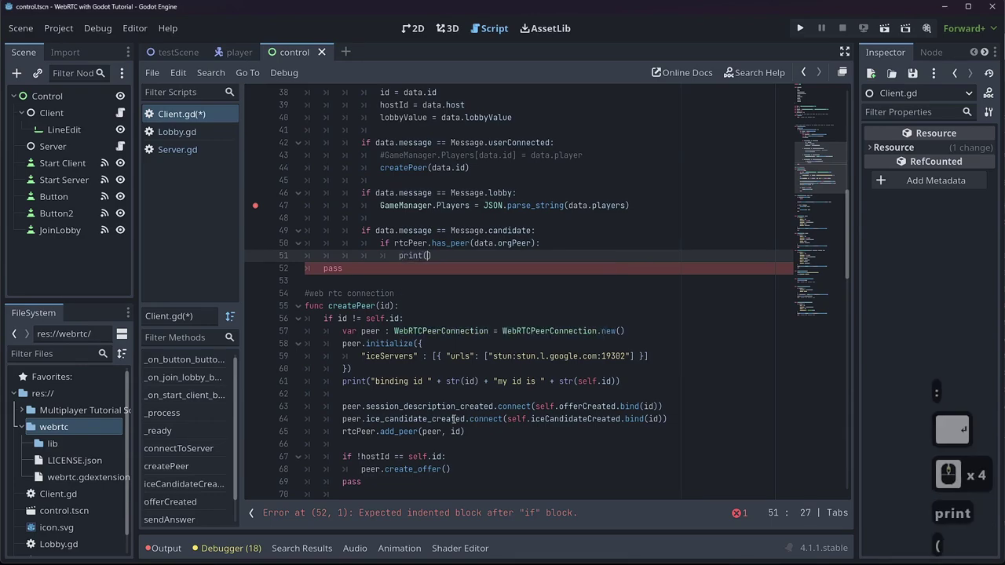
{"action": "key", "text": "Return"}
{"action": "type", "text": "ot"}
{"action": "key", "text": "BackSpace"}
{"action": "type", "text": "tndidit iate"}
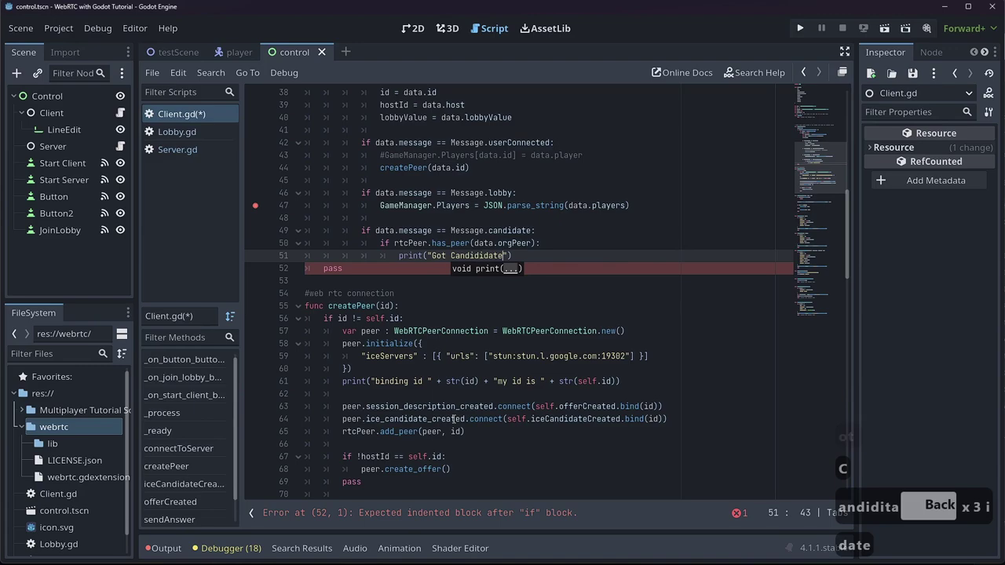
{"action": "key", "text": "Right"}
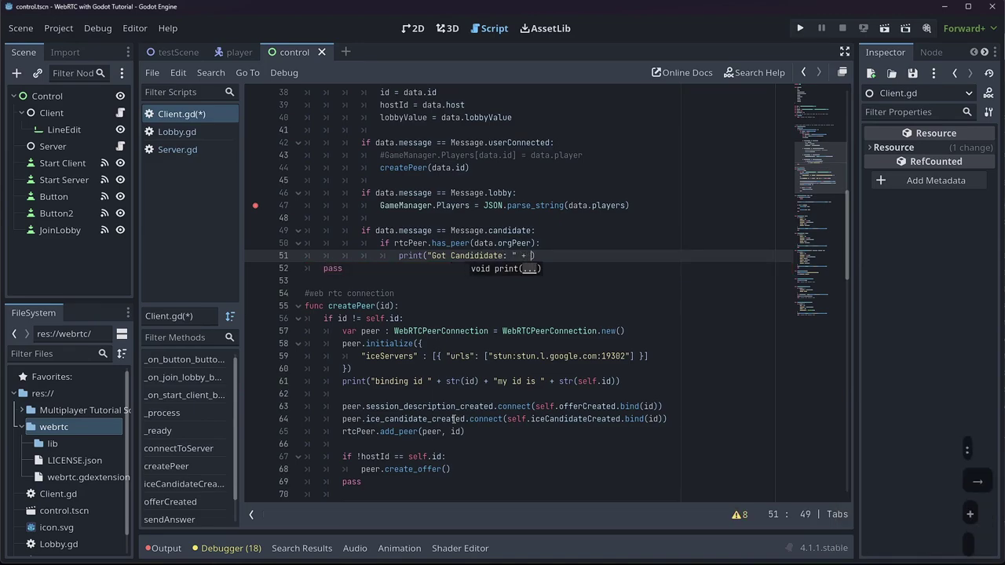
{"action": "type", "text": "ata.sour"}
{"action": "key", "text": "BackSpace"}
{"action": "key", "text": "BackSpace"}
{"action": "key", "text": "BackSpace"}
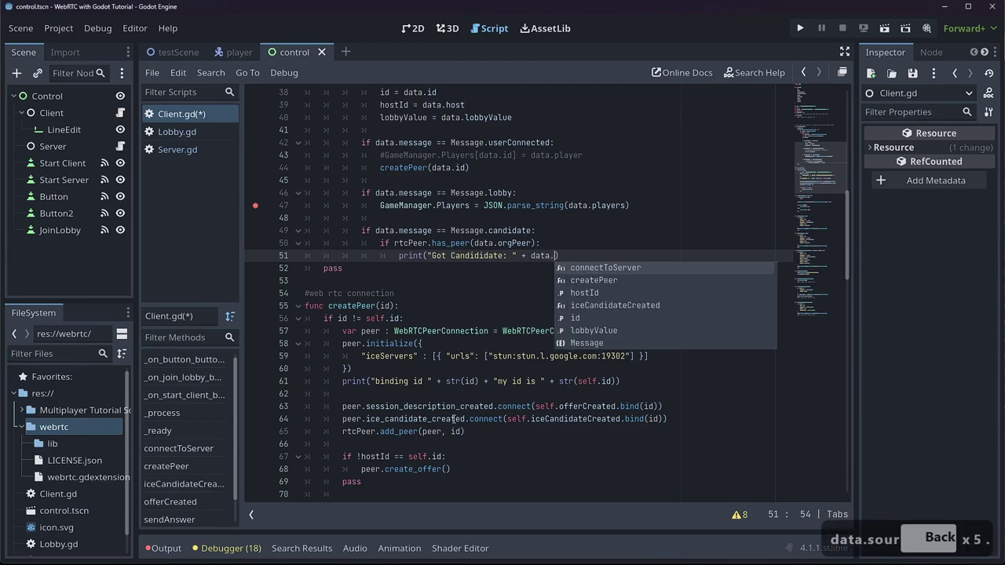
{"action": "type", "text": "rg"}
{"action": "type", "text": "er"}
{"action": "key", "text": "Escape"}
{"action": "key", "text": "Right"}
- Append " my id is " + str(id) to the candidate print message
{"action": "key", "text": "Escape"}
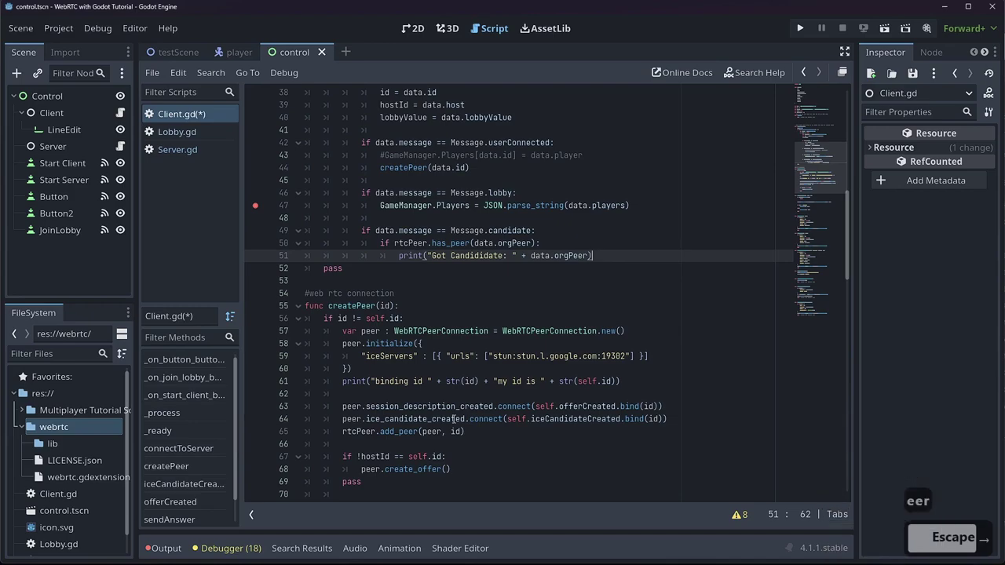
{"action": "key", "text": "Left"}
{"action": "key", "text": "shift+space"}
{"action": "key", "text": "\""}
{"action": "type", "text": "my; id i"}
{"action": "key", "text": "BackSpace"}
{"action": "key", "text": "BackSpace"}
{"action": "key", "text": "BackSpace"}
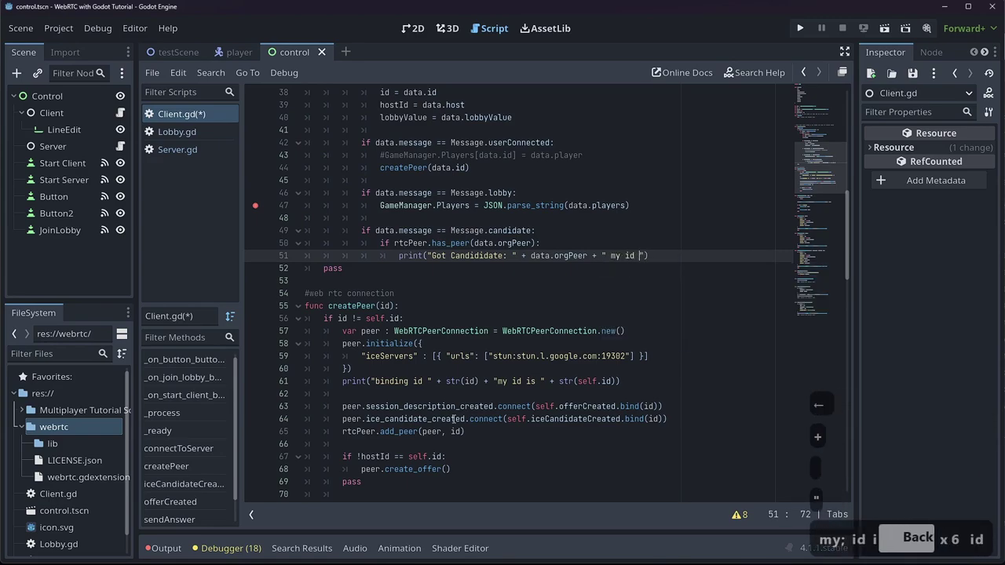
{"action": "type", "text": "d is"}
{"action": "key", "text": "Right"}
{"action": "key", "text": "shift+Right"}
{"action": "type", "text": "tr"}
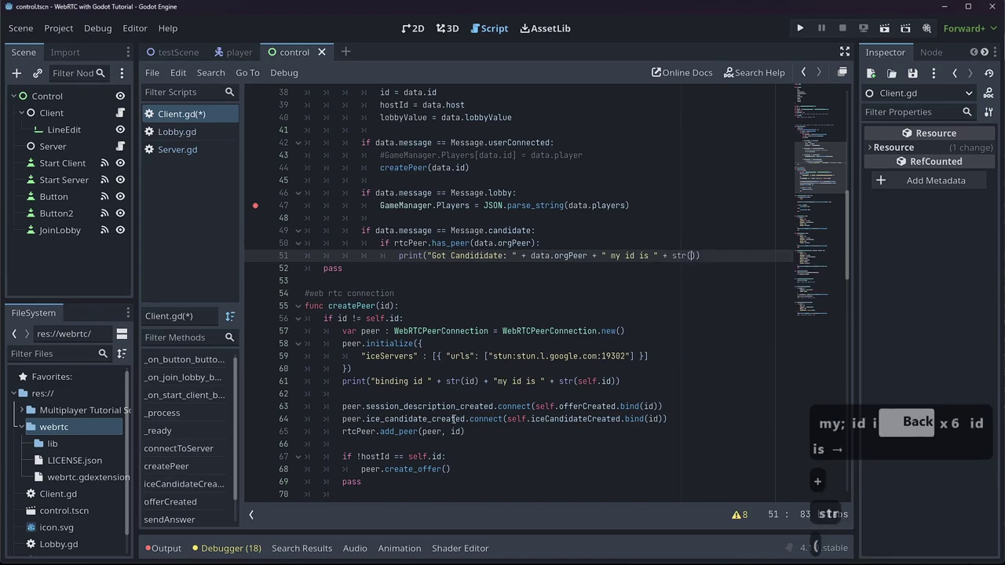
{"action": "key", "text": "BackSpace"}
{"action": "key", "text": "BackSpace"}
{"action": "type", "text": "ata"}
{"action": "key", "text": "BackSpace"}
{"action": "key", "text": "BackSpace"}
{"action": "type", "text": "e"}
{"action": "key", "text": "BackSpace"}
{"action": "type", "text": "d"}
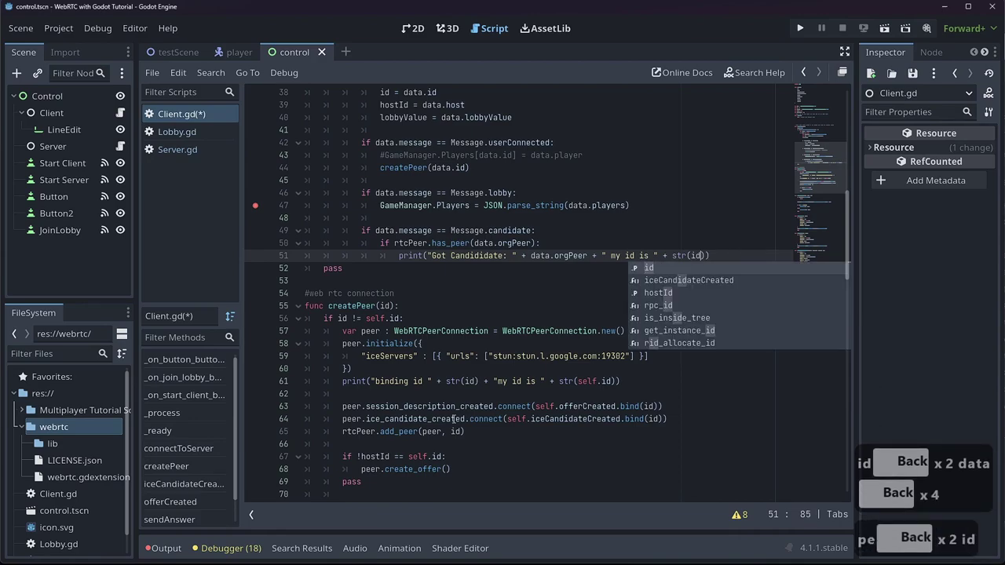
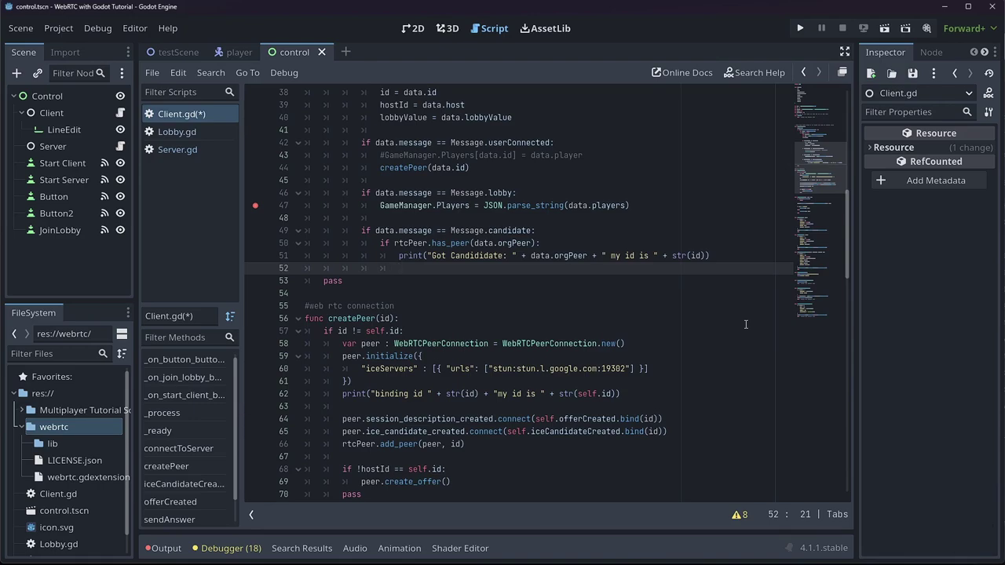
- Call rtcPeer.get_peer(data.orgPeer).connection.add_ice_candidate with the candidate data
{"action": "type", "text": "rtcp"}
{"action": "key", "text": "Tab"}
{"action": "type", "text": "etp"}
{"action": "key", "text": "Tab"}
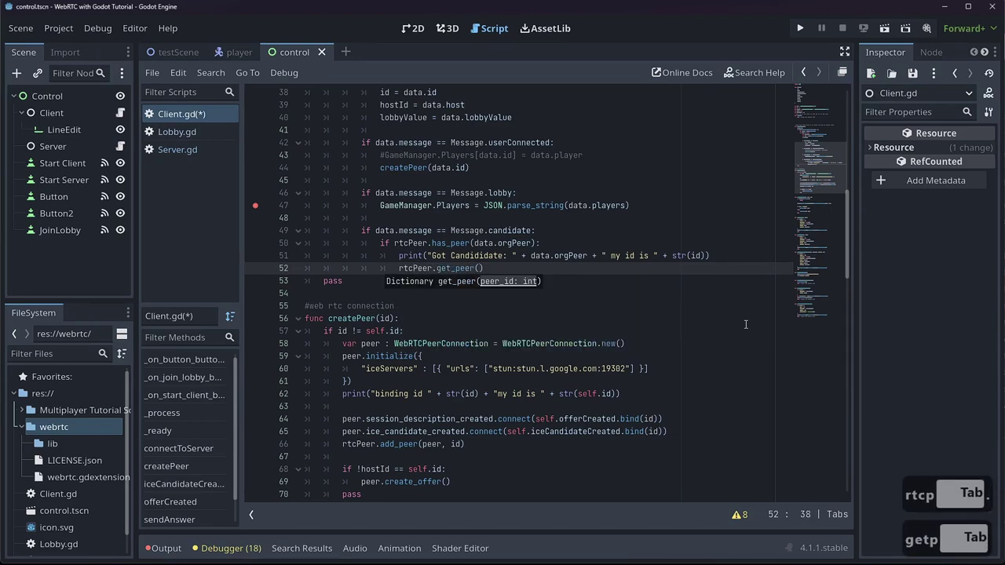
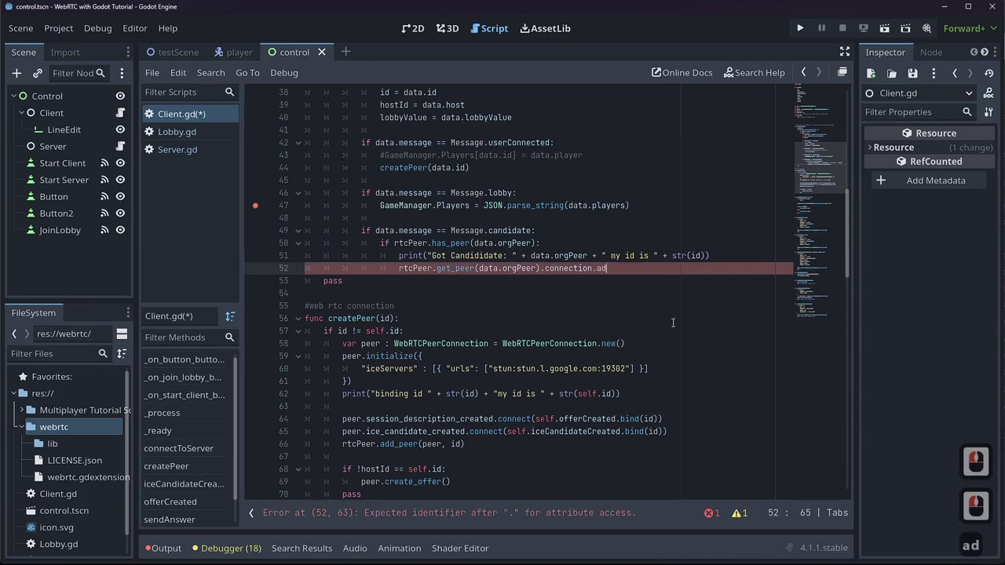
{"action": "type", "text": "ce"}
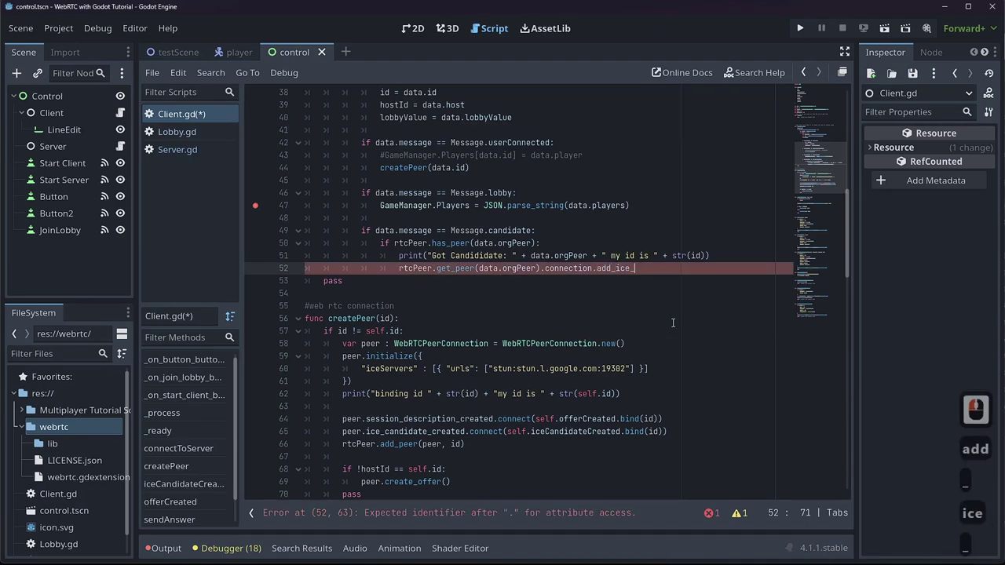
{"action": "type", "text": "andidate"}
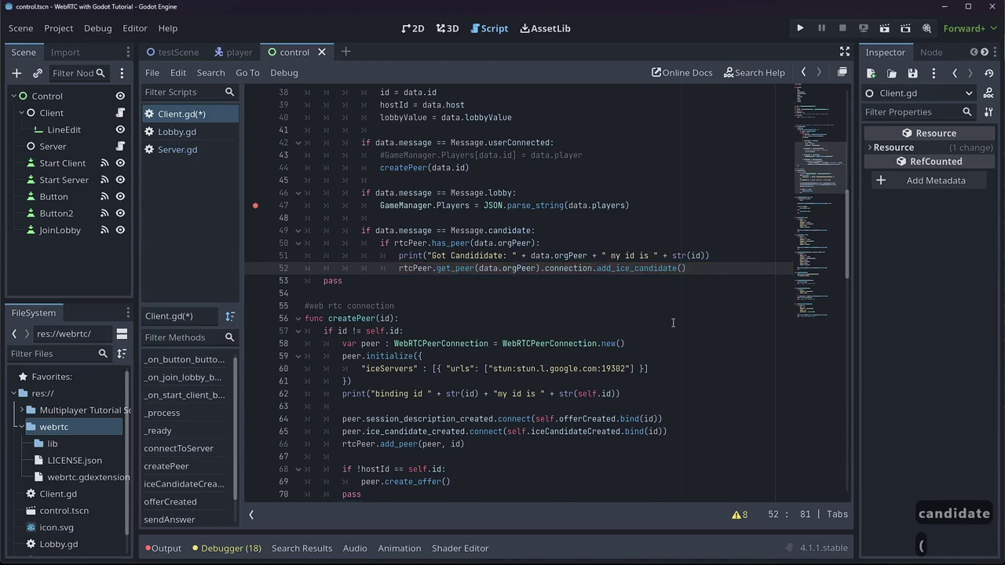
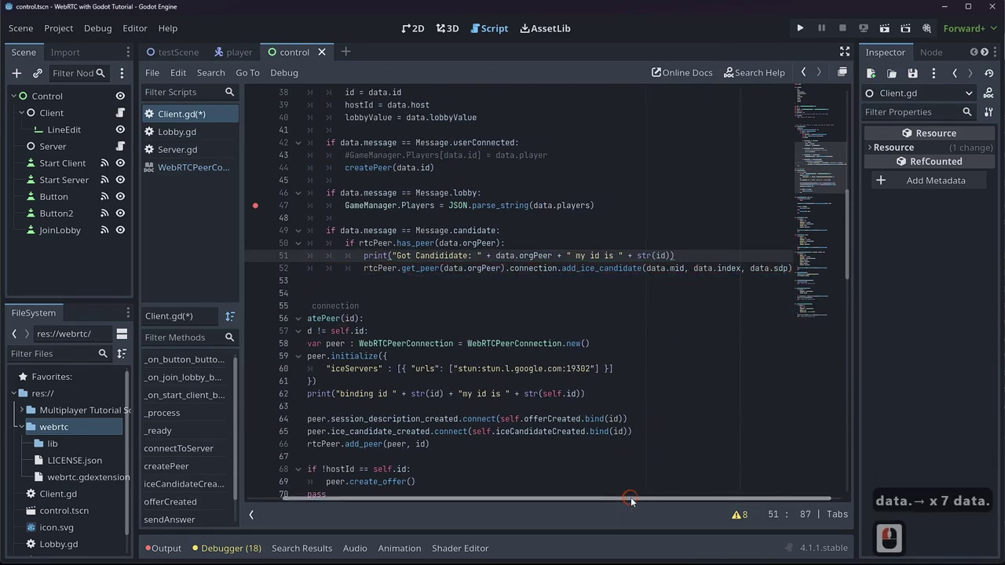
- Convert data.index with to_int() in the add_ice_candidate arguments and finish the line
{"action": "left_click", "coordinate": [704, 502]}
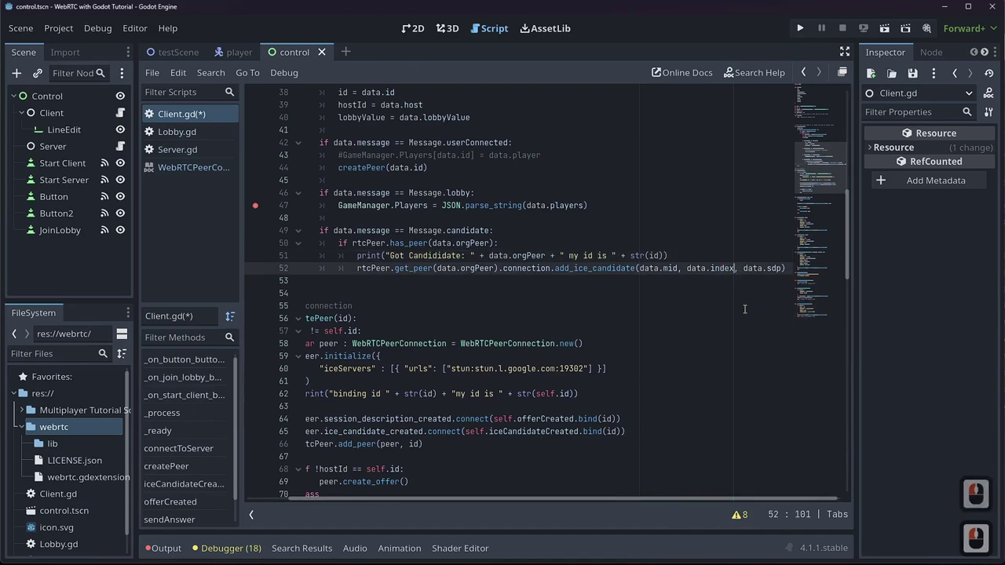
{"action": "type", "text": ".to"}
{"action": "type", "text": "nt"}
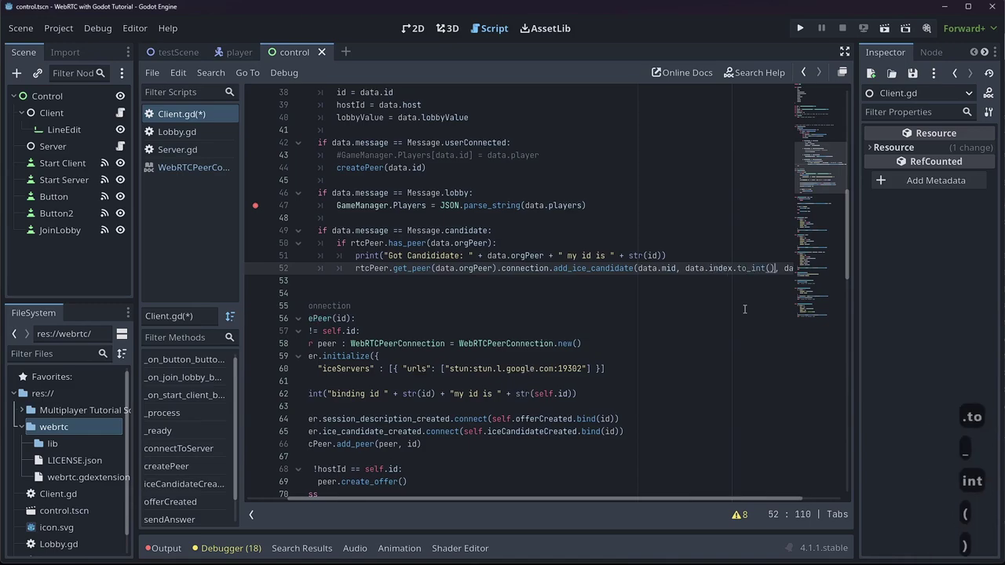
{"action": "key", "text": "_"}
{"action": "key", "text": "("}
{"action": "key", "text": ")"}
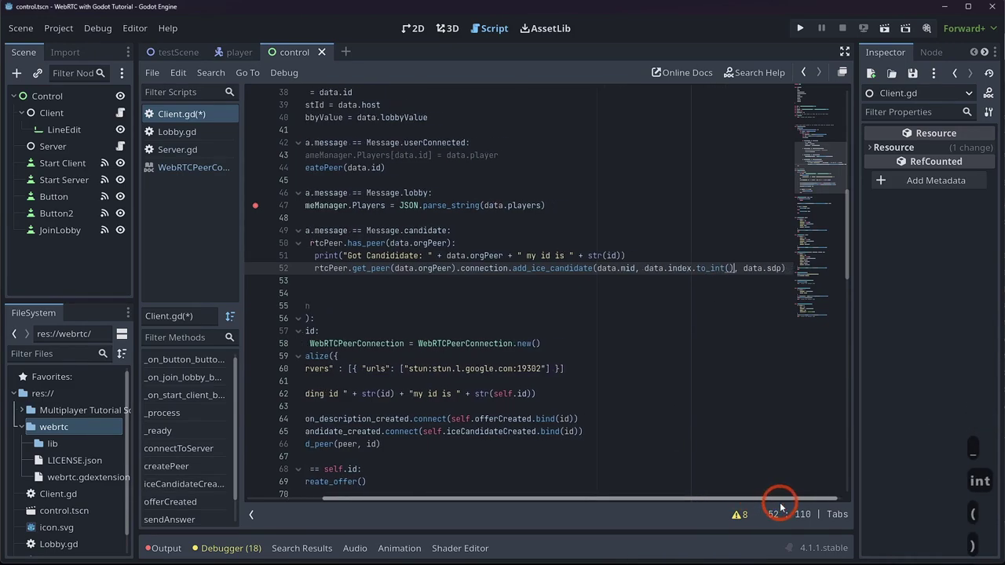
{"action": "left_click", "coordinate": [791, 504]}
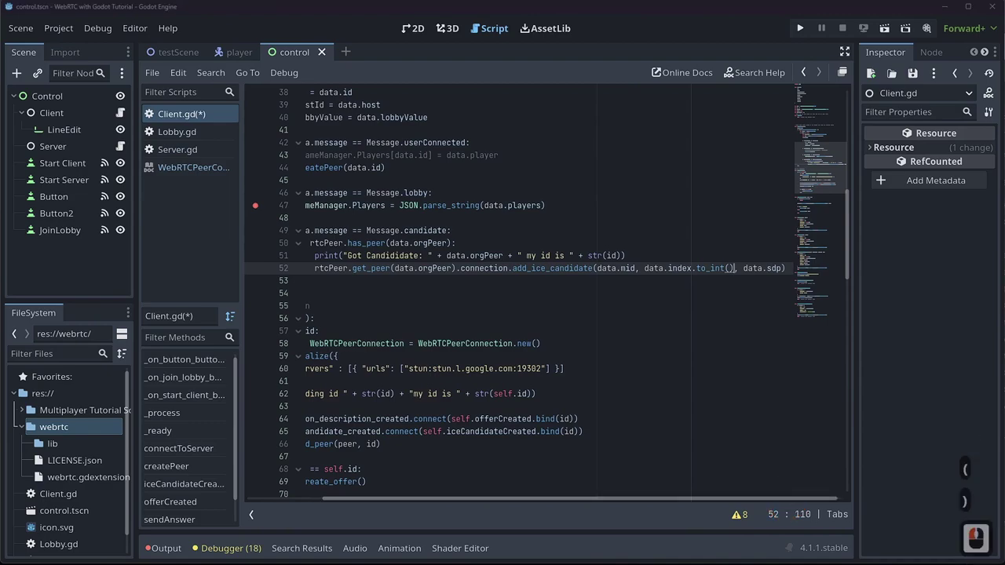
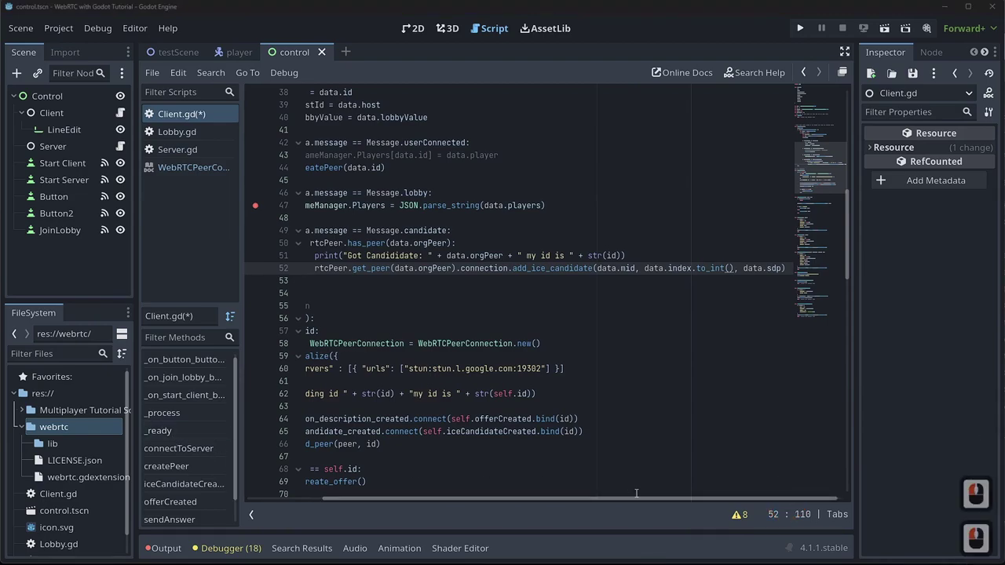
{"action": "left_click", "coordinate": [451, 513]}
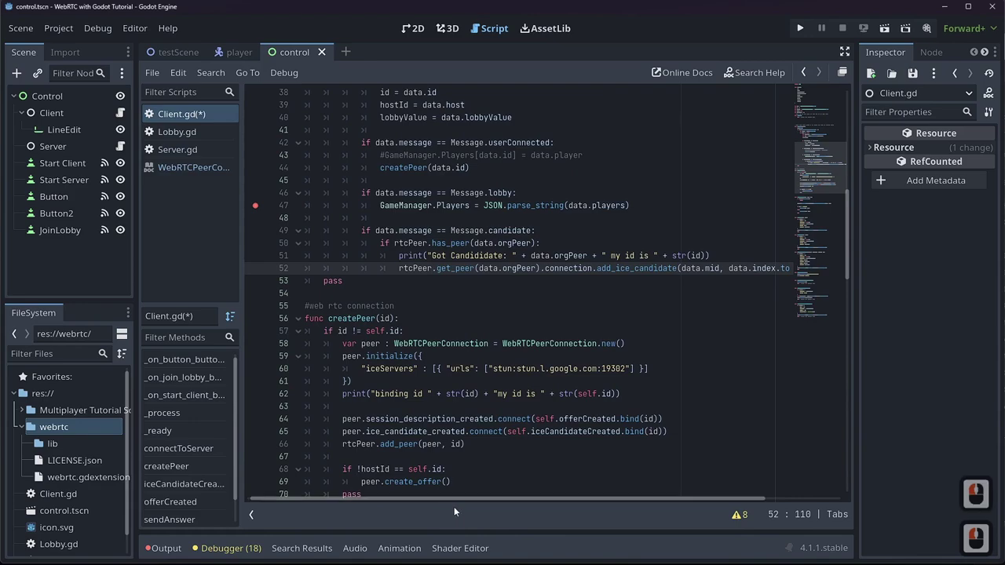
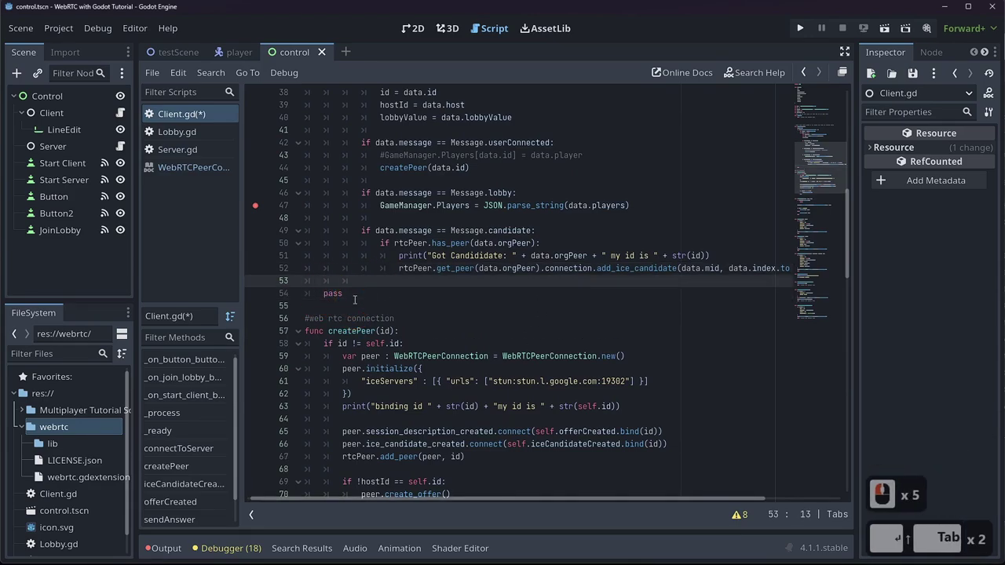
- Add an if data.message == Message.offer branch in the packet handler
{"action": "type", "text": "if"}
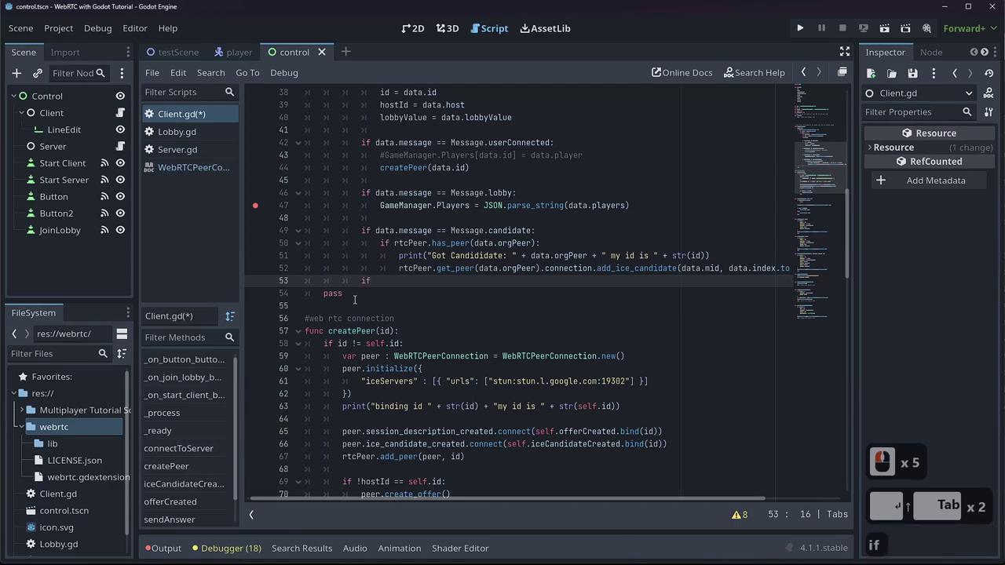
{"action": "type", "text": "ata.message =  d"}
{"action": "key", "text": "BackSpace"}
{"action": "type", "text": "es"}
{"action": "key", "text": "Tab"}
{"action": "type", "text": "off"}
{"action": "key", "text": "Tab"}
{"action": "key", "text": "shift+Return"}
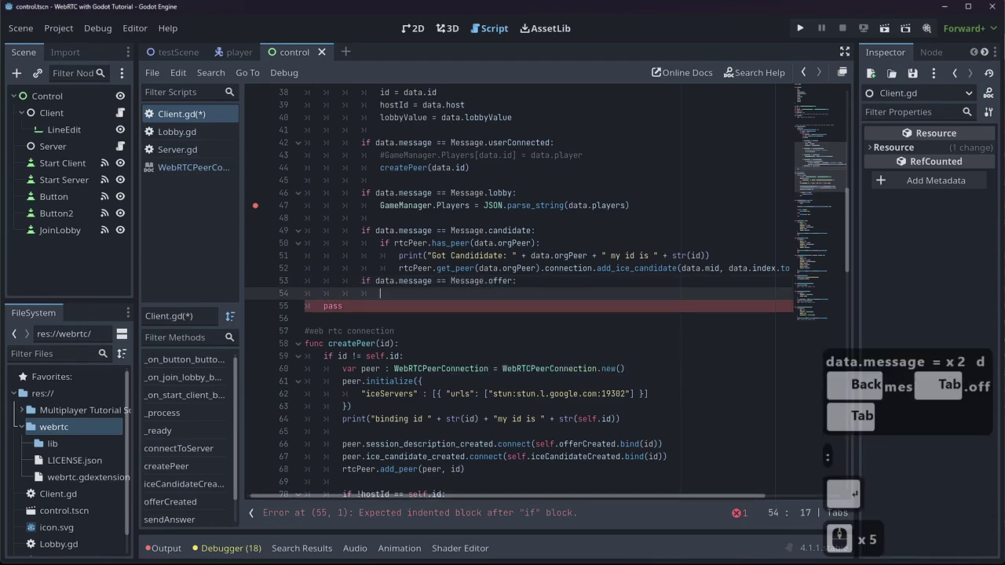
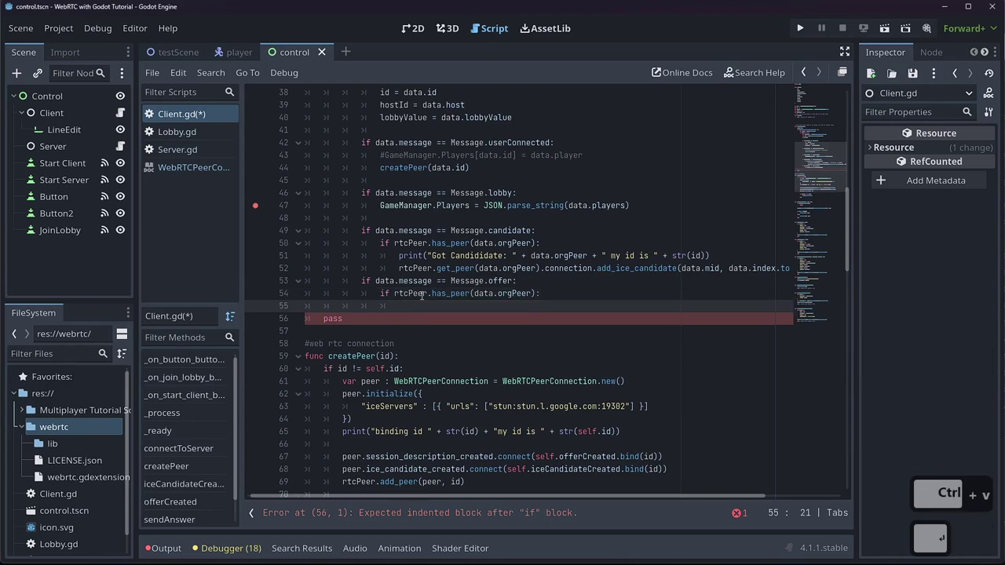
- Call rtcPeer.get_peer(data.orgPeer).connection.set_remote_description("offer", data.data) in the offer branch
{"action": "type", "text": "rtp"}
{"action": "key", "text": "BackSpace"}
{"action": "key", "text": "Tab"}
{"action": "type", "text": "getp"}
{"action": "key", "text": "Tab"}
{"action": "type", "text": "ata.org"}
{"action": "type", "text": "er"}
{"action": "key", "text": "Down"}
{"action": "key", "text": "Right"}
{"action": "type", "text": "connection."}
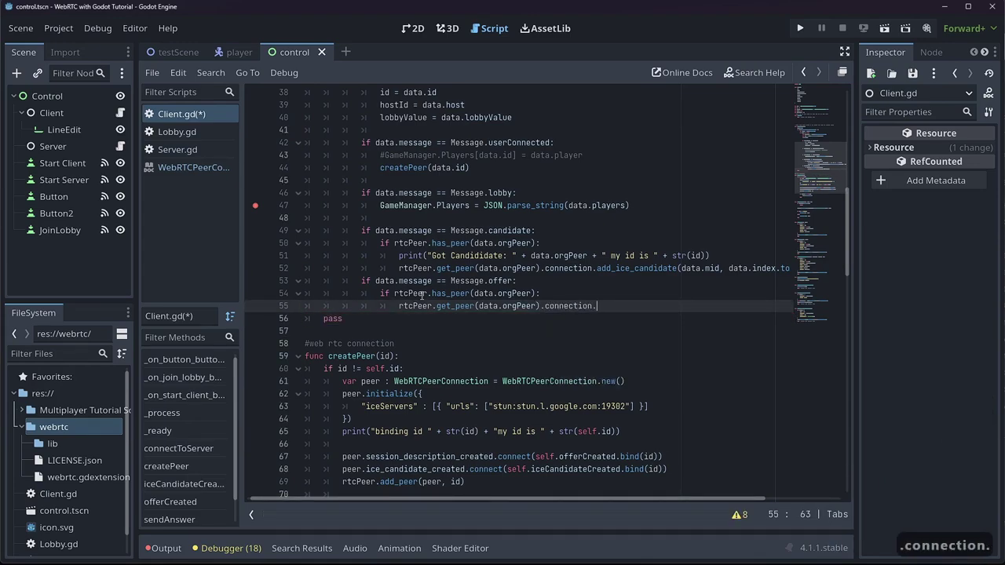
{"action": "type", "text": "et"}
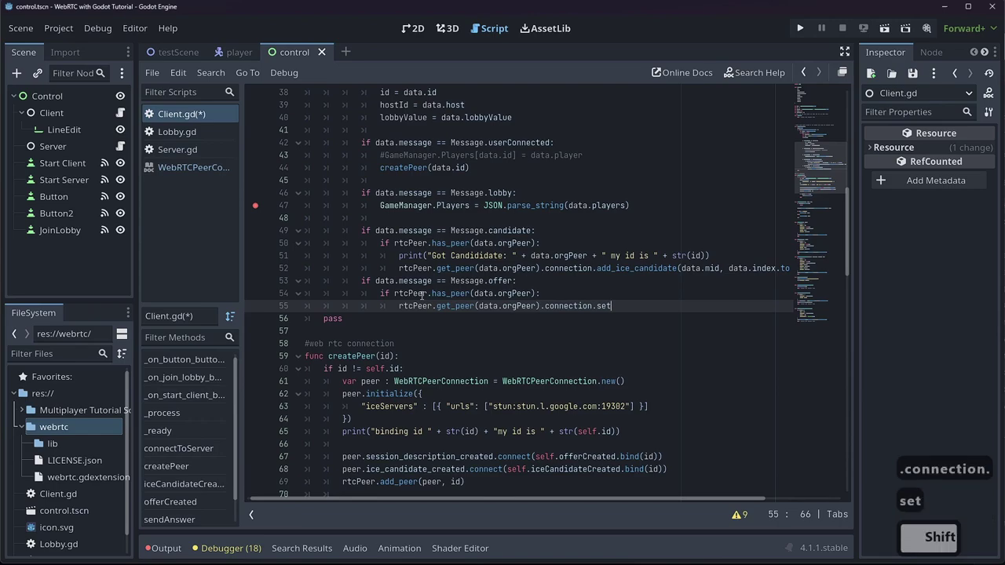
{"action": "type", "text": "emote"}
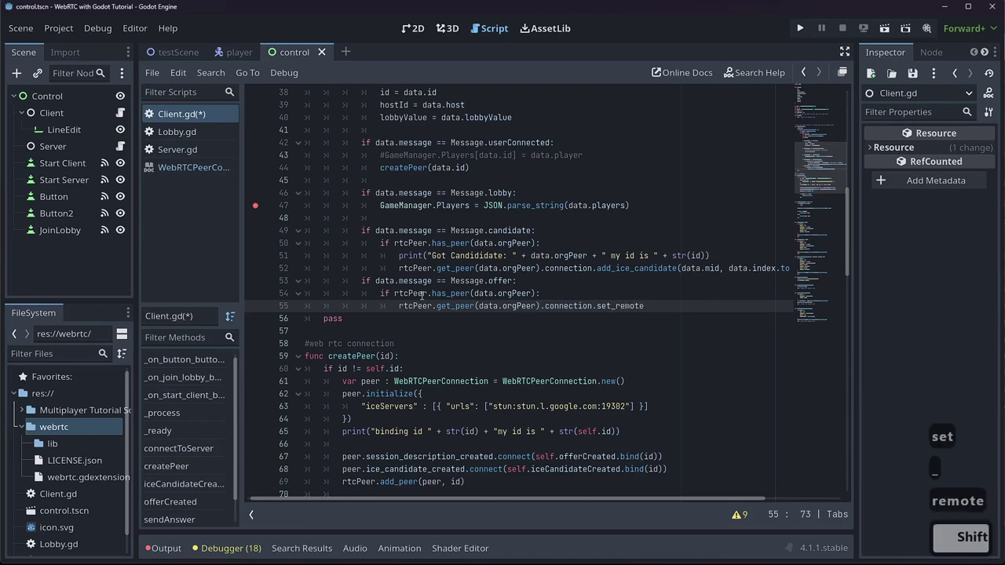
{"action": "type", "text": "escriptionfff"}
{"action": "key", "text": "BackSpace"}
{"action": "type", "text": "r"}
{"action": "key", "text": "Right"}
{"action": "type", "text": "data .ata"}
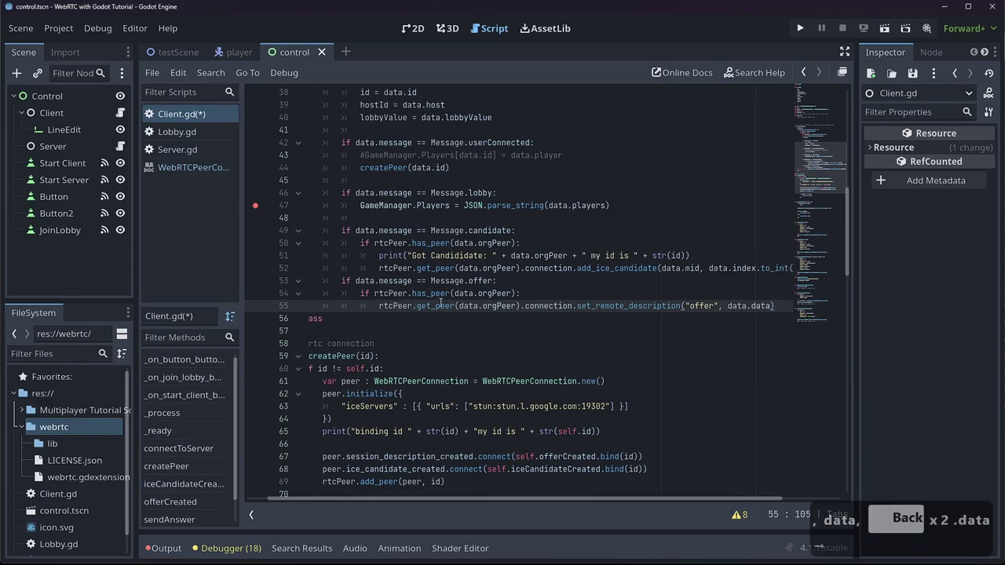
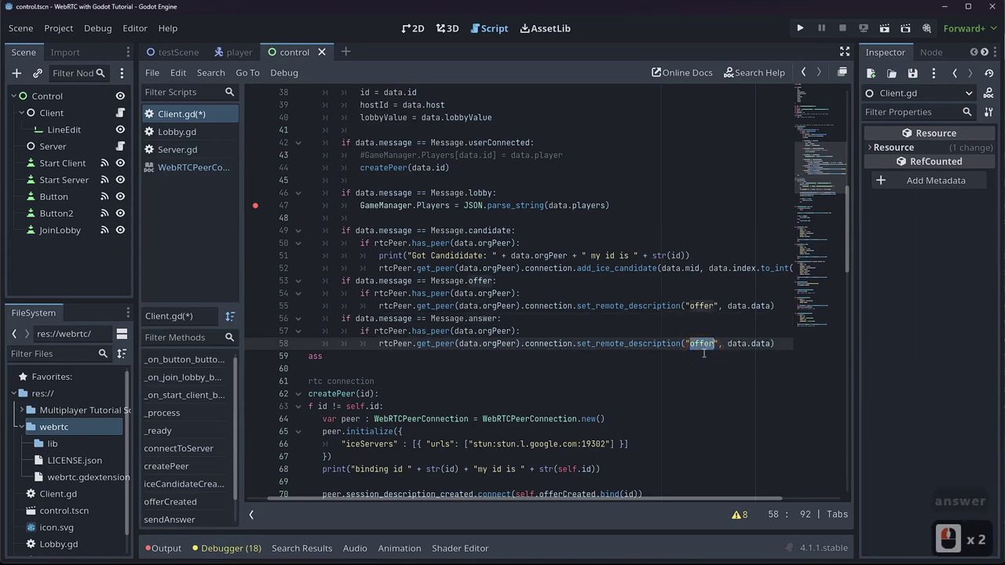
- Make the answer branch pass "answer" to set_remote_description
{"action": "type", "text": "nser"}
{"action": "key", "text": "BackSpace"}
{"action": "type", "text": "wer"}
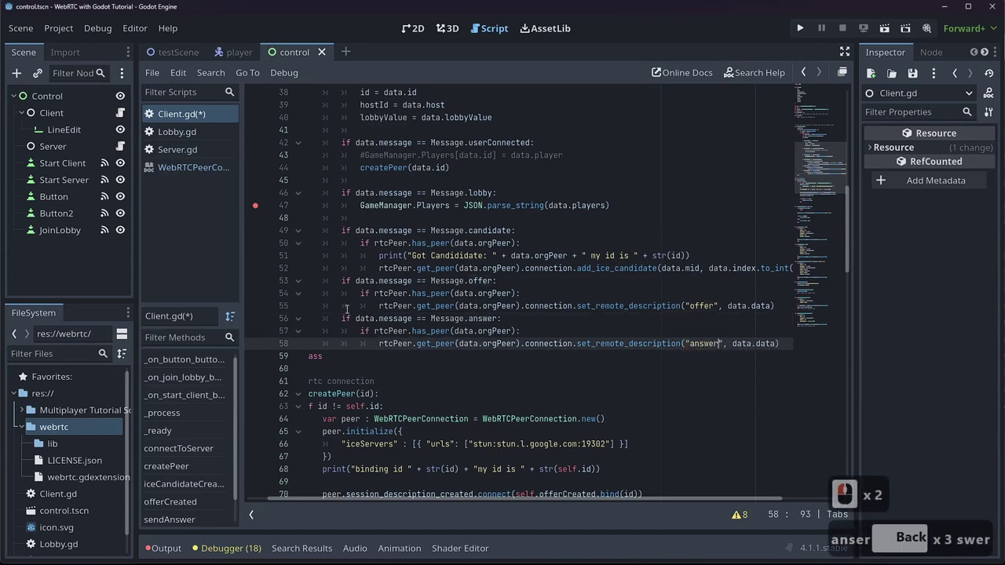
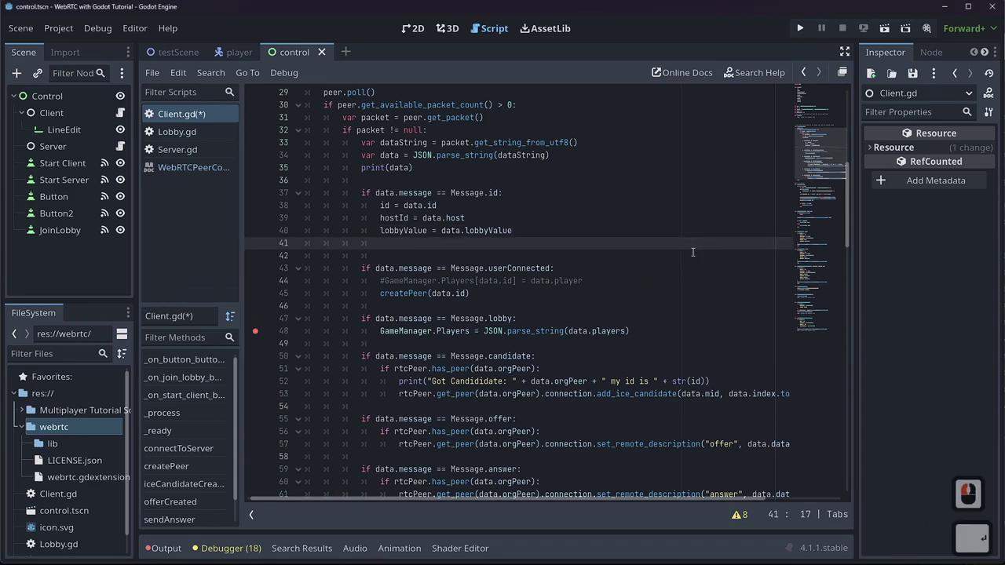
- Call connected(id) from the id message branch
{"action": "type", "text": "connected"}
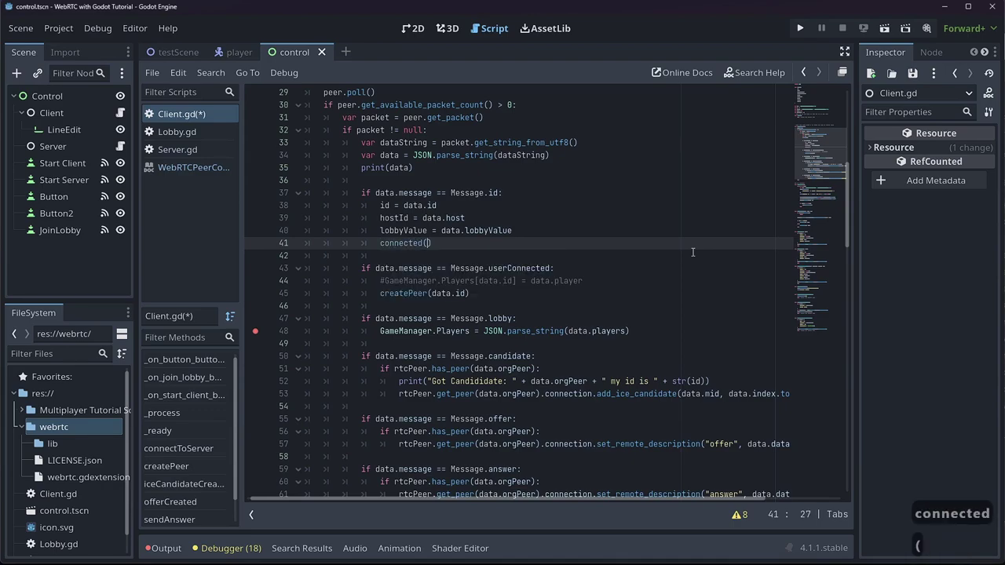
{"action": "type", "text": "d,"}
{"action": "key", "text": "BackSpace"}
{"action": "key", "text": "BackSpace"}
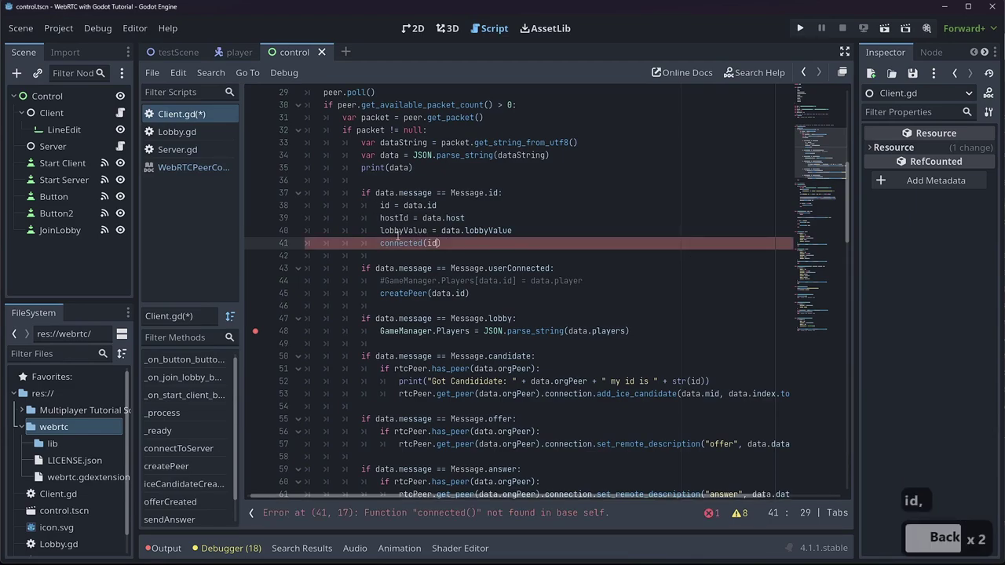
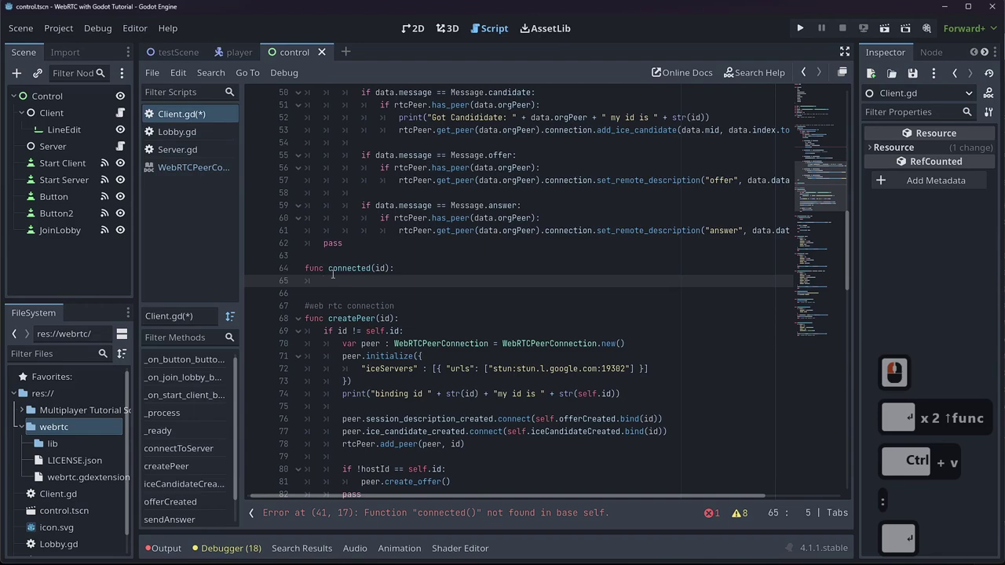
- Define func connected(id) that calls rtcPeer.create_mesh(id)
{"action": "type", "text": "tc"}
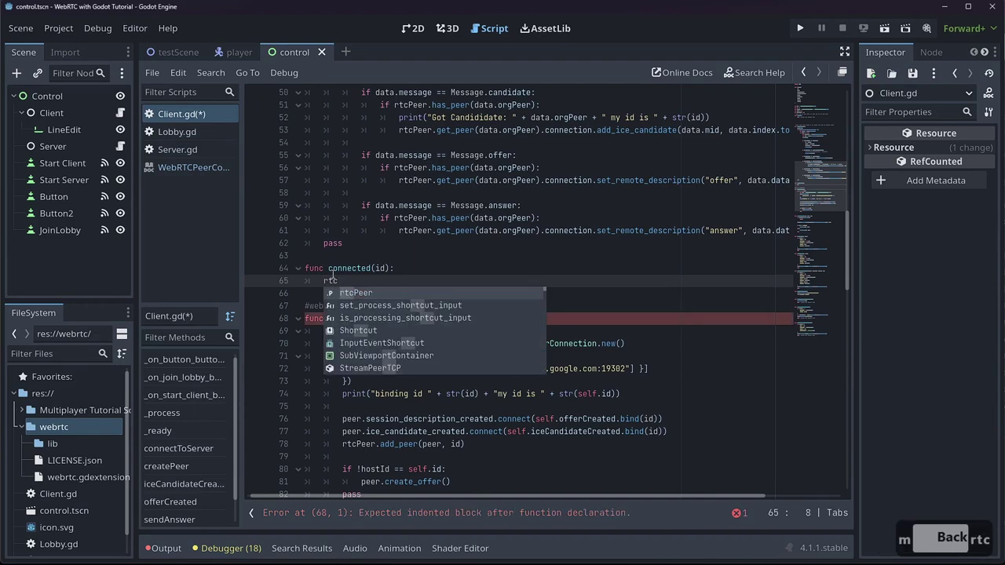
{"action": "key", "text": "BackSpace"}
{"action": "key", "text": "Tab"}
{"action": "type", "text": "createm"}
{"action": "key", "text": "Tab"}
{"action": "type", "text": "d"}
{"action": "key", "text": "Escape"}
{"action": "key", "text": "Down"}
{"action": "key", "text": "Right"}
{"action": "key", "text": "Up"}
{"action": "key", "text": "Left"}
{"action": "key", "text": "Return"}
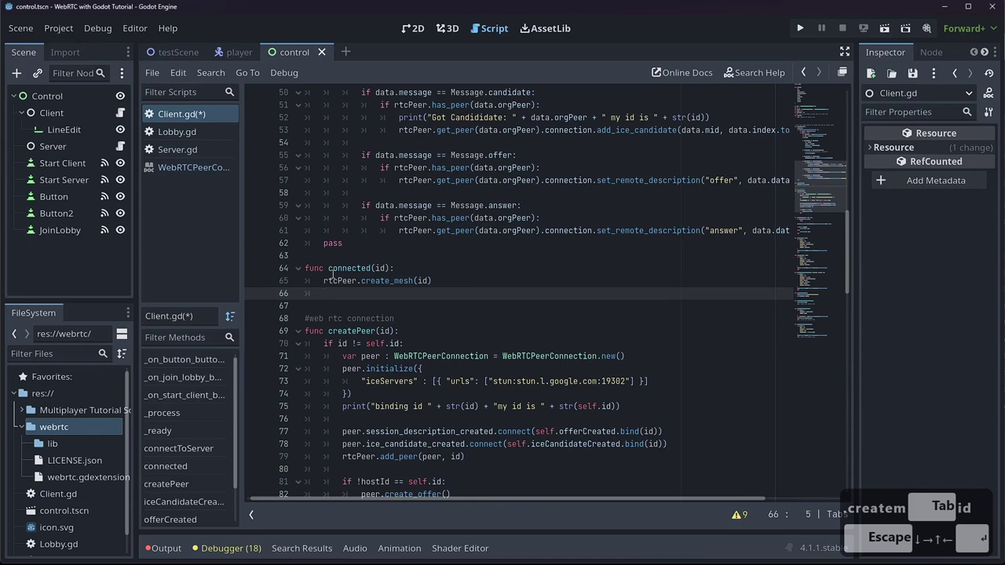
- Set multiplayer.multiplayer_peer = rtcPeer in connected and save the script
{"action": "type", "text": "ul"}
{"action": "key", "text": "Tab"}
{"action": "type", "text": "tipler"}
{"action": "key", "text": "Down"}
{"action": "key", "text": "Down"}
{"action": "key", "text": "Down"}
{"action": "key", "text": "Tab"}
{"action": "type", "text": "mult"}
{"action": "key", "text": "Tab"}
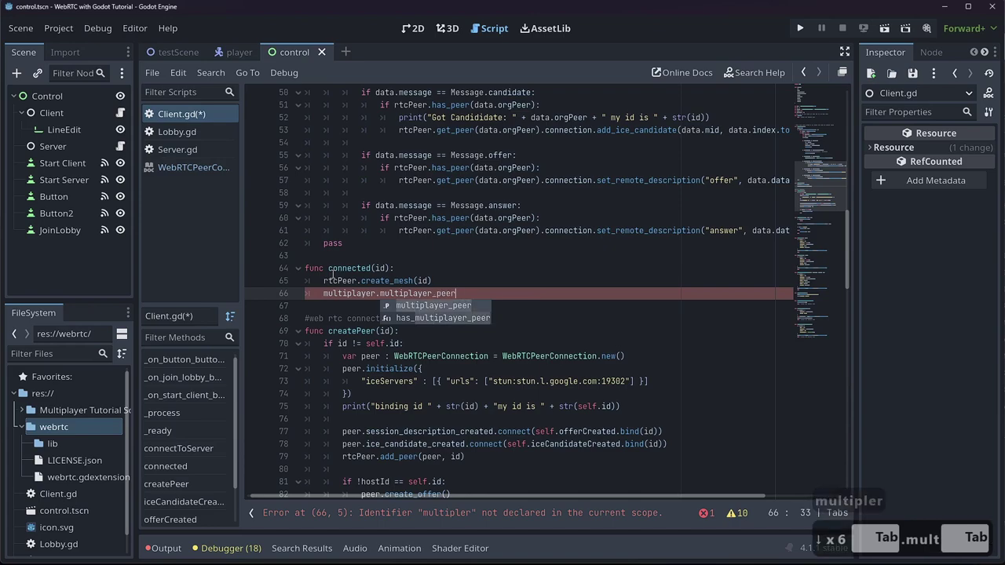
{"action": "key", "text": "BackSpace"}
{"action": "type", "text": "tcp"}
{"action": "key", "text": "Tab"}
{"action": "key", "text": "ctrl+s"}
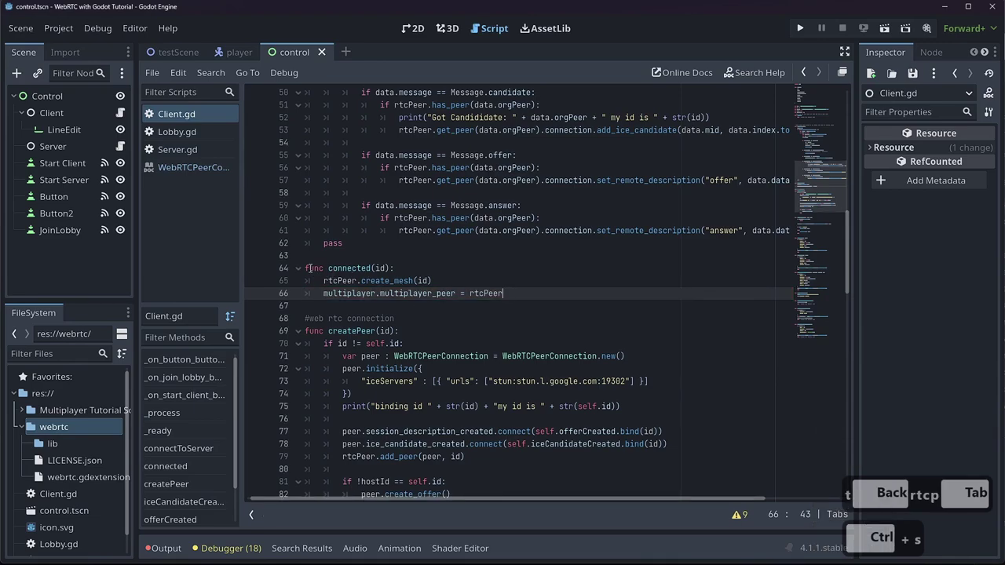
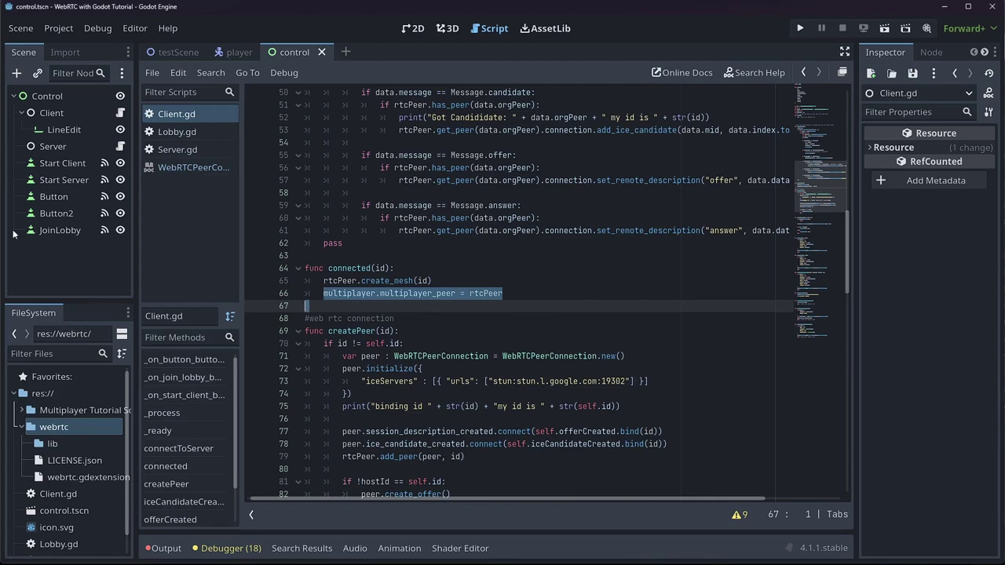
- Scroll Client.gd to reach the _ready function
{"action": "scroll", "scroll_direction": "down", "scroll_amount": 3}
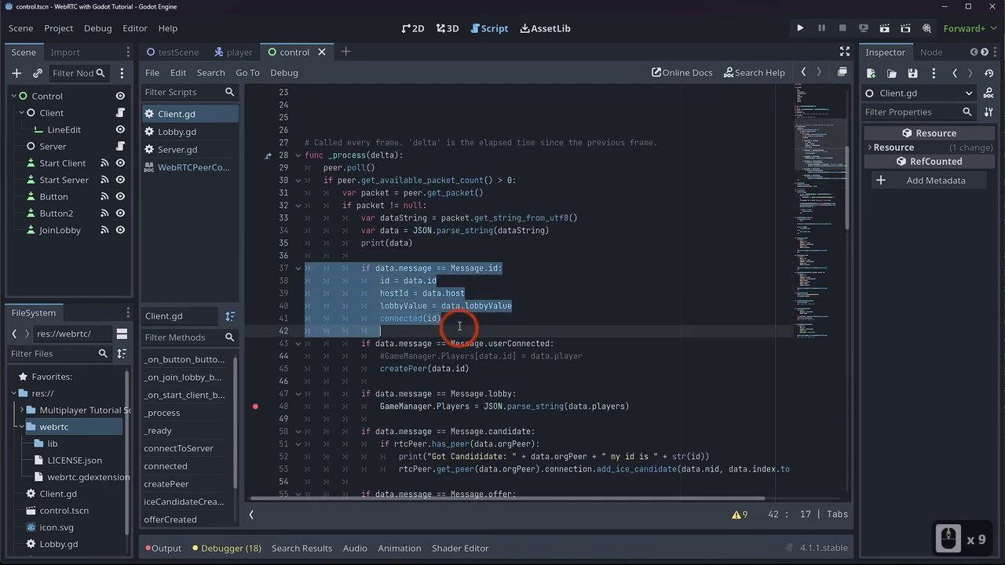
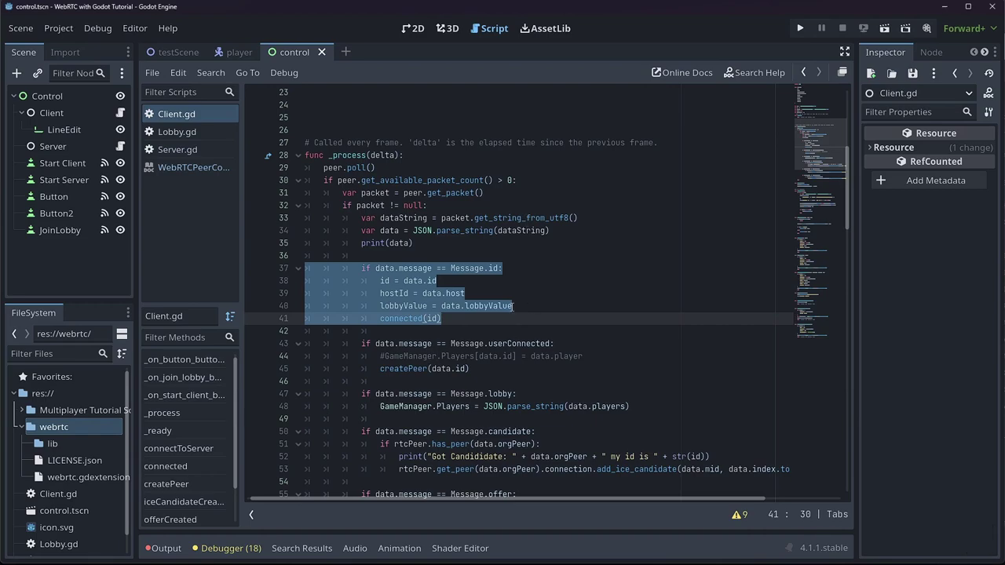
{"action": "scroll", "scroll_direction": "down", "scroll_amount": 3}
{"action": "scroll", "scroll_direction": "down", "scroll_amount": 3}
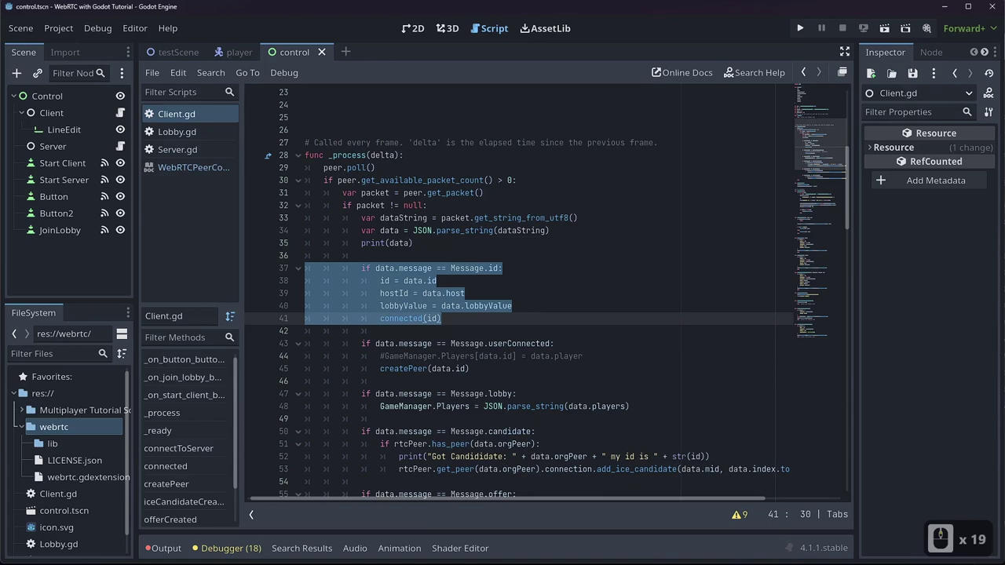
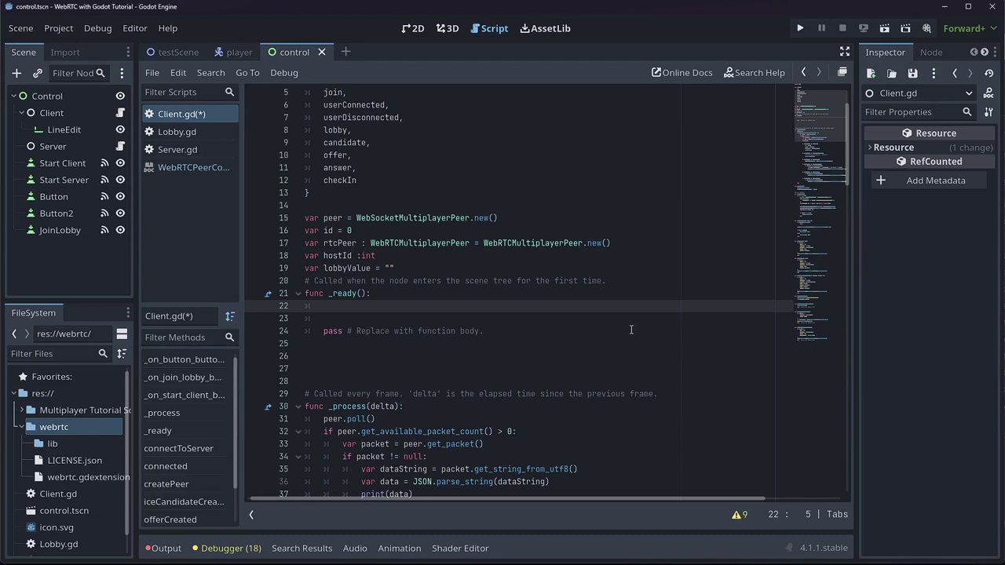
- Connect multiplayer.connected_to_server to RTCServerConnected in _ready
{"action": "key", "text": "Up"}
{"action": "type", "text": "mult"}
{"action": "type", "text": "plya"}
{"action": "key", "text": "BackSpace"}
{"action": "type", "text": "yer"}
{"action": "key", "text": "Down"}
{"action": "key", "text": "Tab"}
{"action": "type", "text": "onnec"}
{"action": "key", "text": "BackSpace"}
{"action": "type", "text": "t"}
{"action": "key", "text": "Tab"}
{"action": "type", "text": "connet"}
{"action": "key", "text": "Tab"}
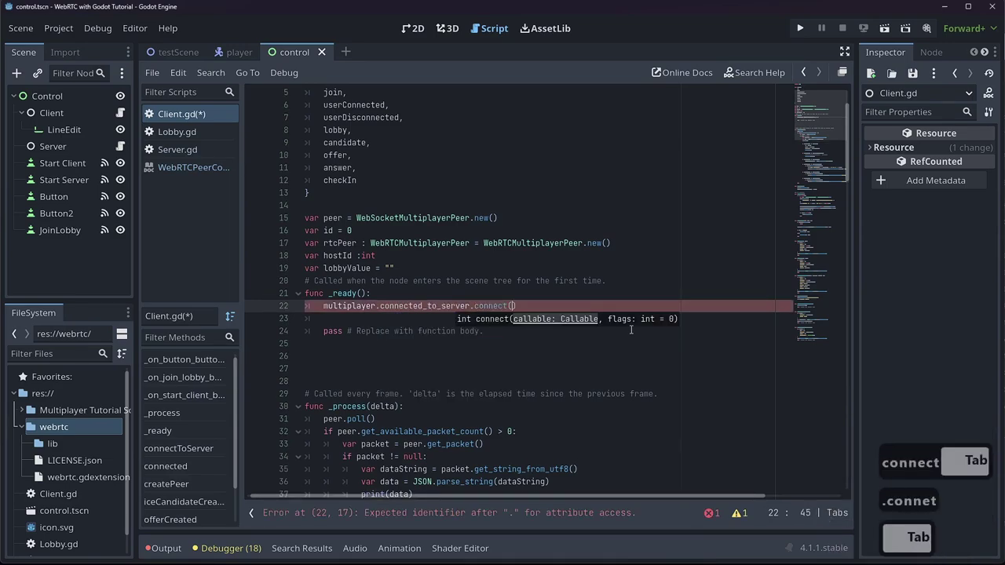
{"action": "key", "text": "BackSpace"}
{"action": "type", "text": "cservernnected"}
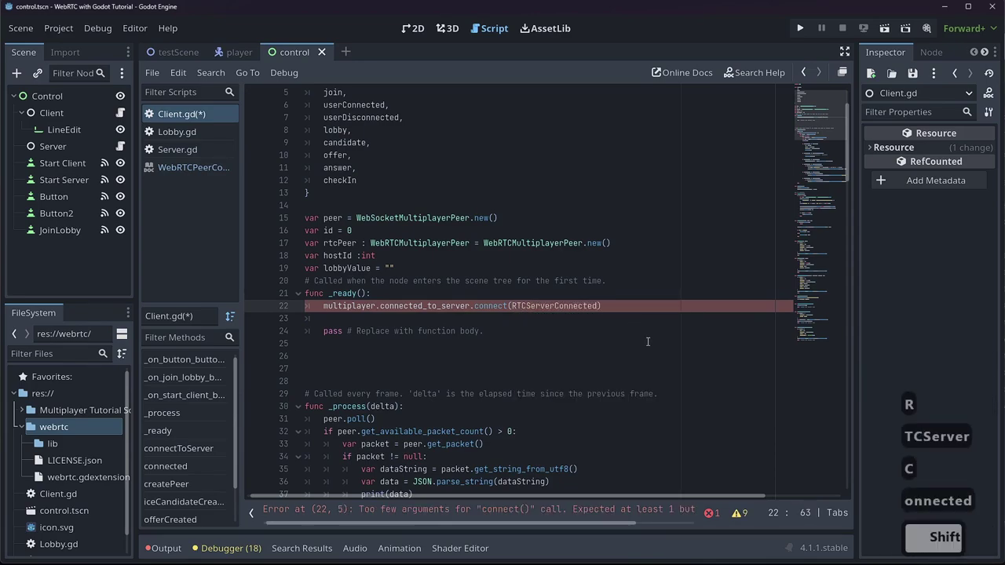
- Duplicate the connection line twice and switch a copy to peer_disconnected
{"action": "key", "text": "Right"}
{"action": "key", "text": "ctrl+c"}
{"action": "key", "text": "ctrl+v"}
{"action": "key", "text": "ctrl+v"}
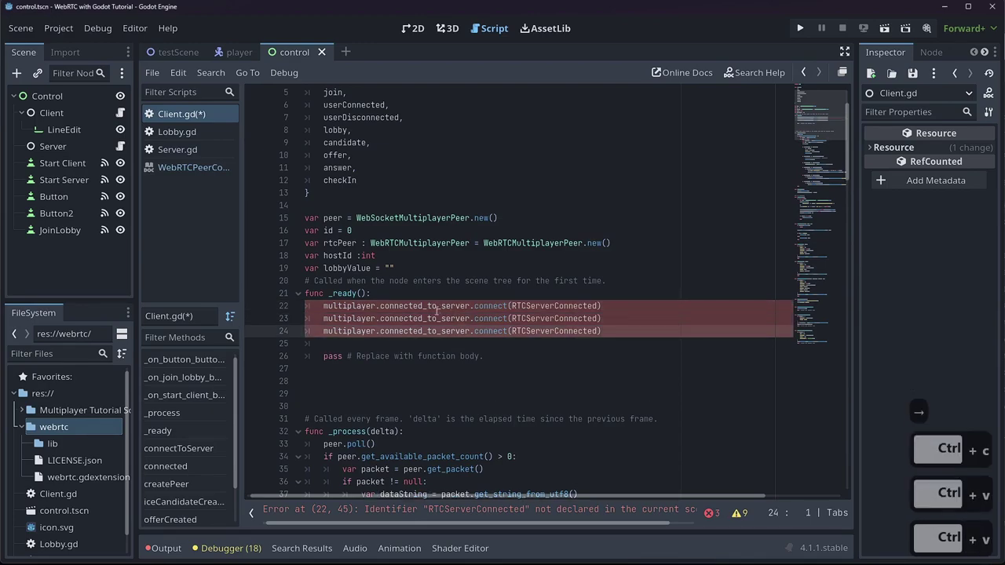
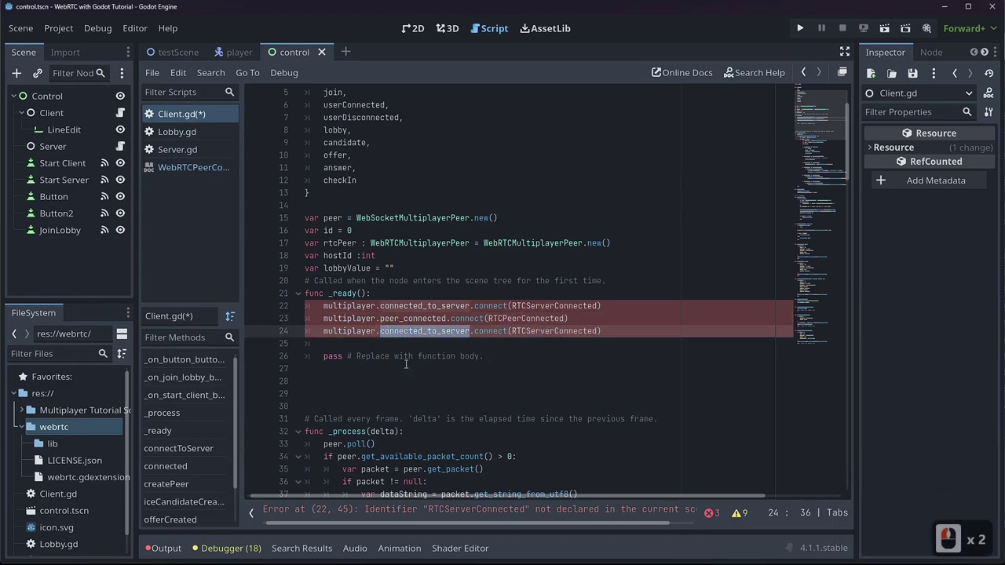
{"action": "type", "text": "peeris"}
{"action": "key", "text": "Tab"}
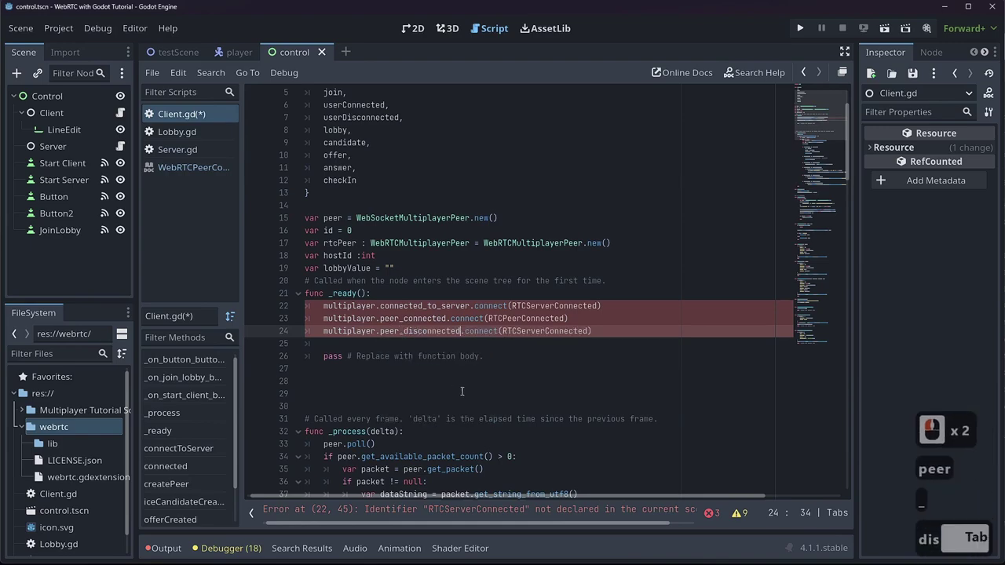
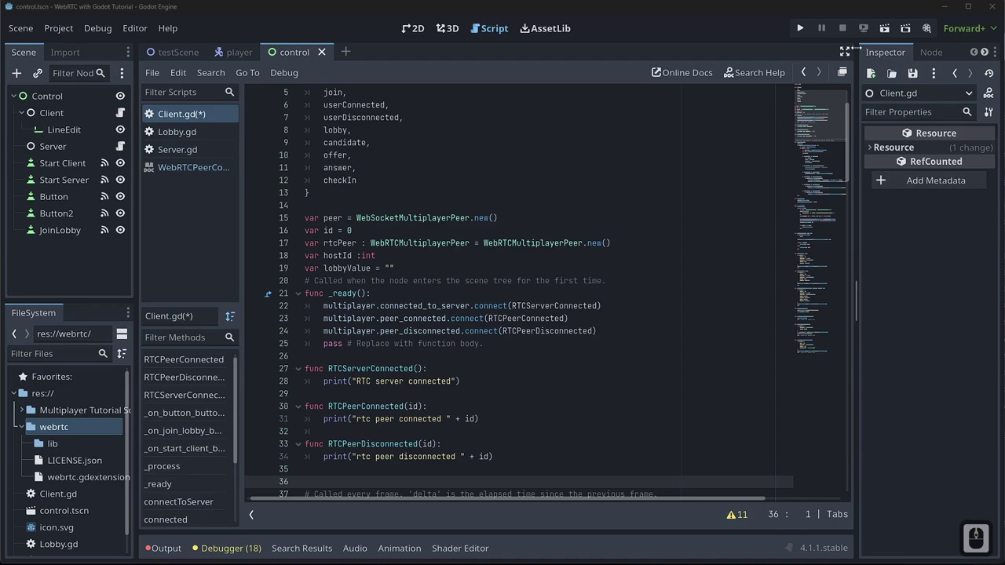
- Save and run, then remove the hostId and lobbyValue lines after the missing 'host' error
{"action": "key", "text": "ctrl+s"}
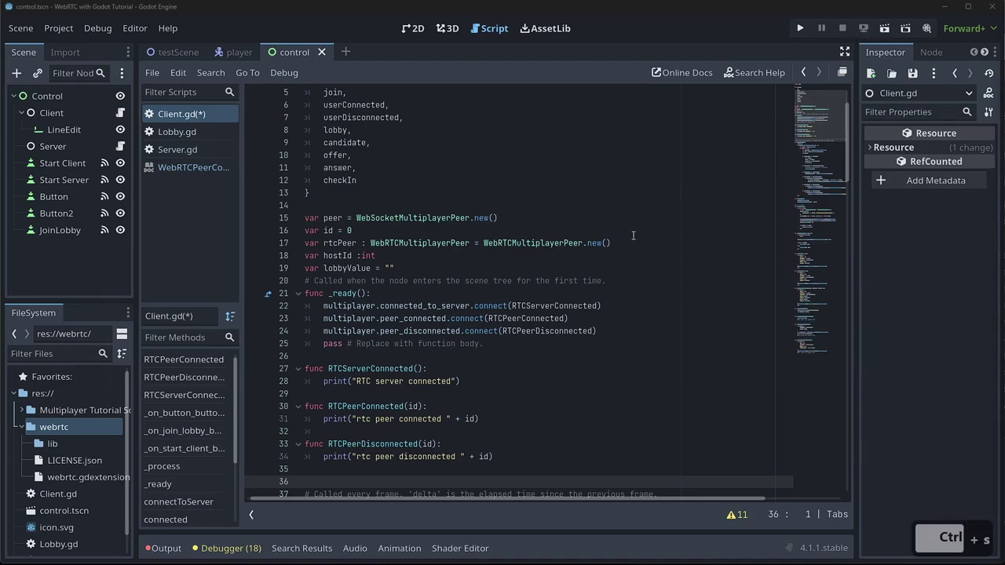
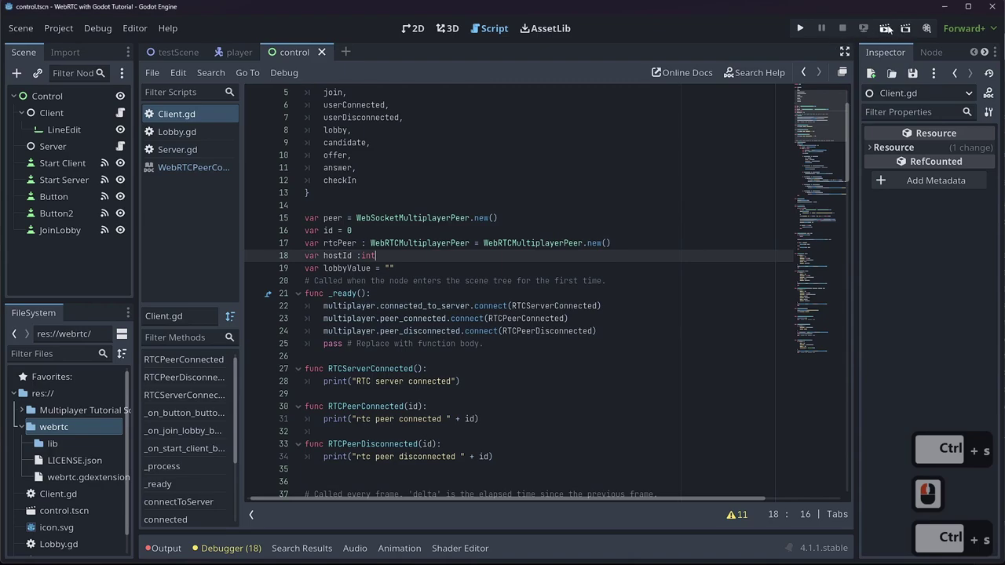
{"action": "left_click", "coordinate": [891, 29]}
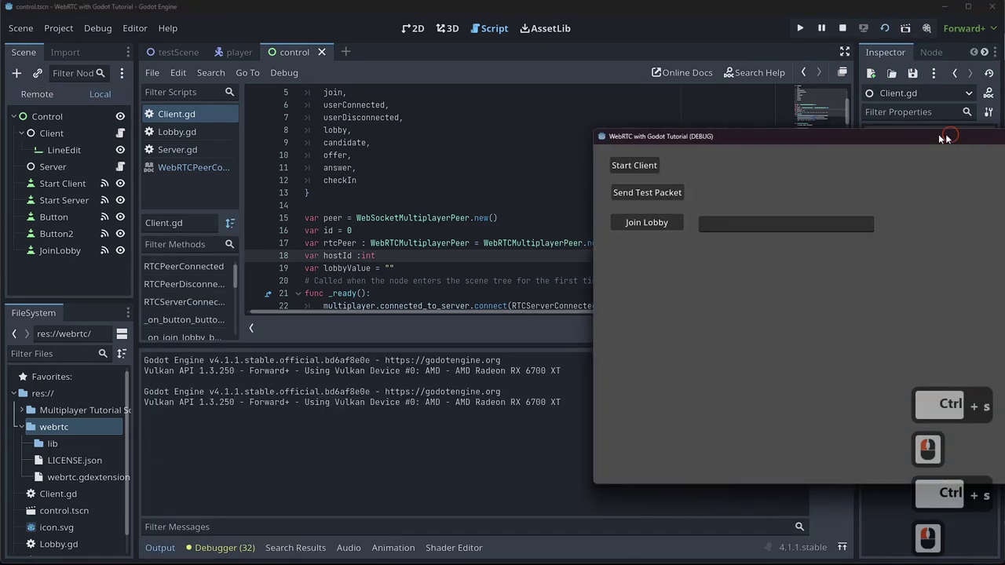
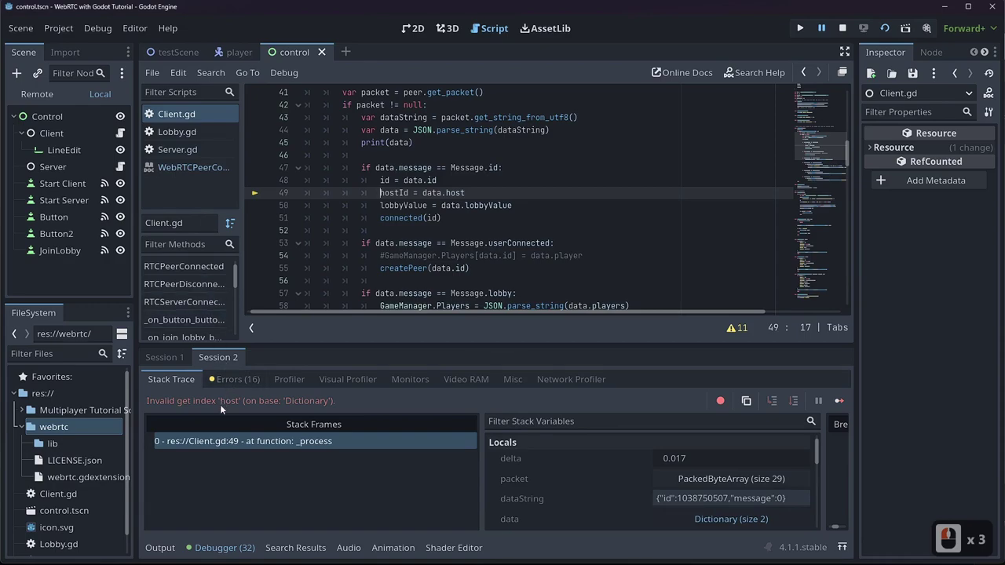
{"action": "scroll", "scroll_direction": "down", "scroll_amount": 3}
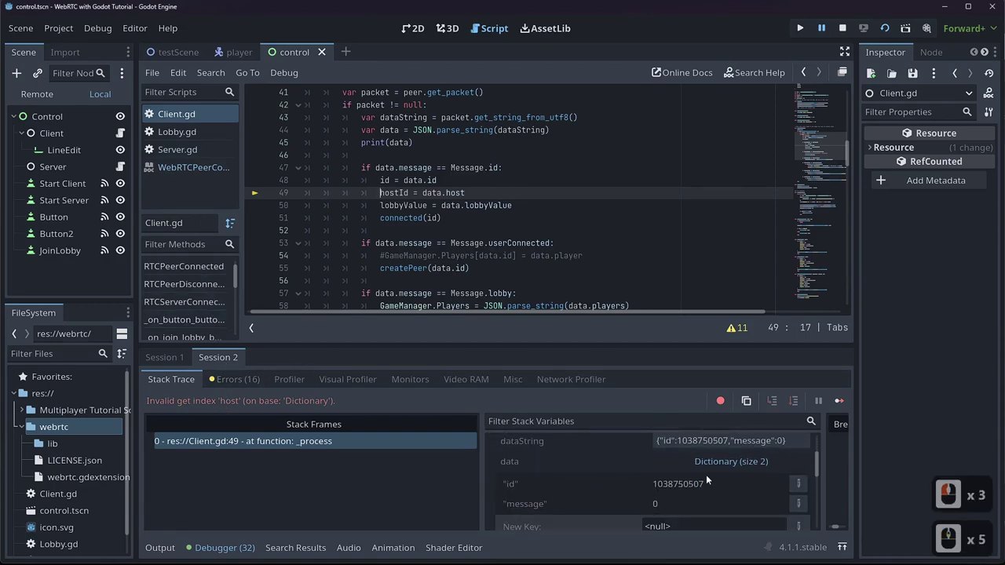
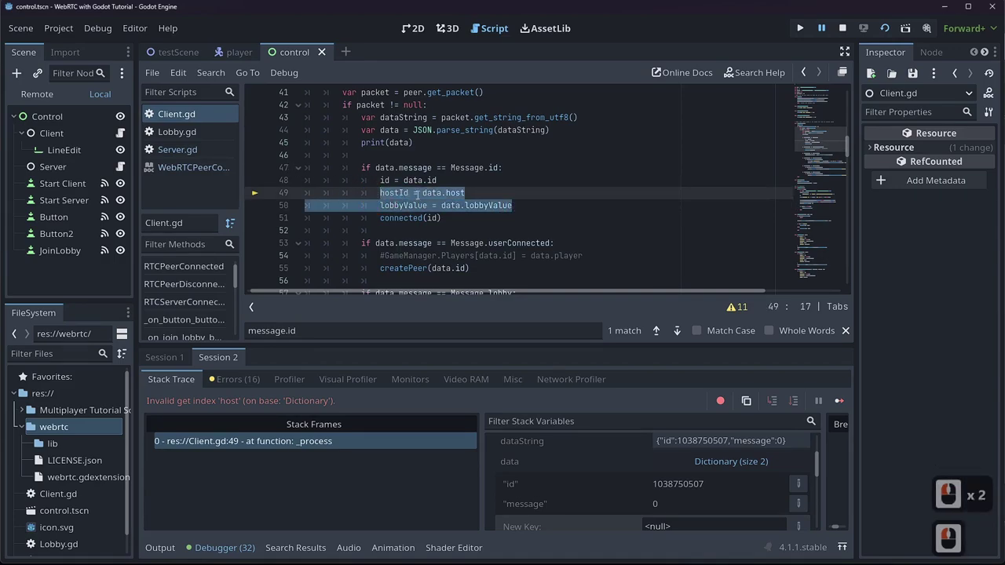
{"action": "key", "text": "ctrl+x"}
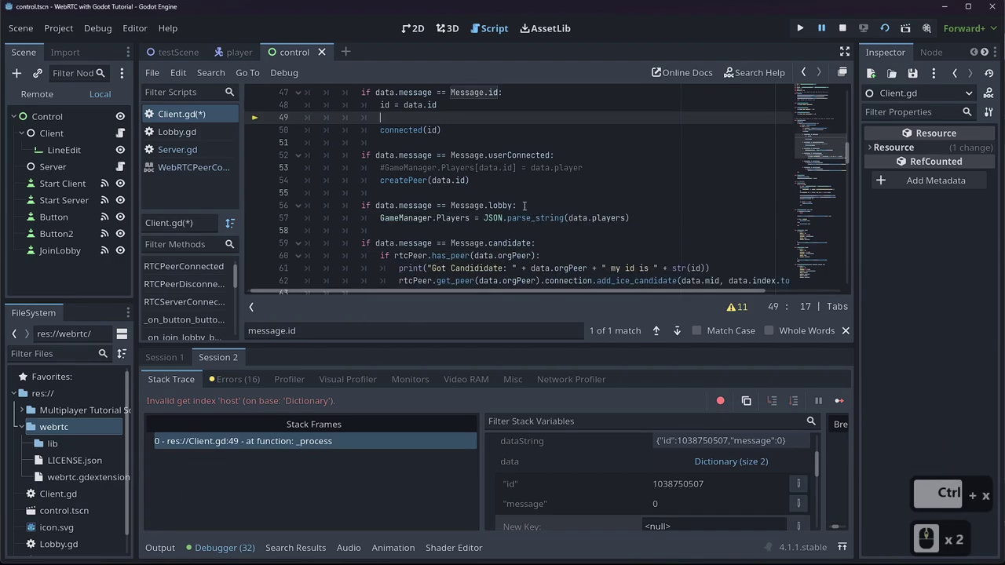
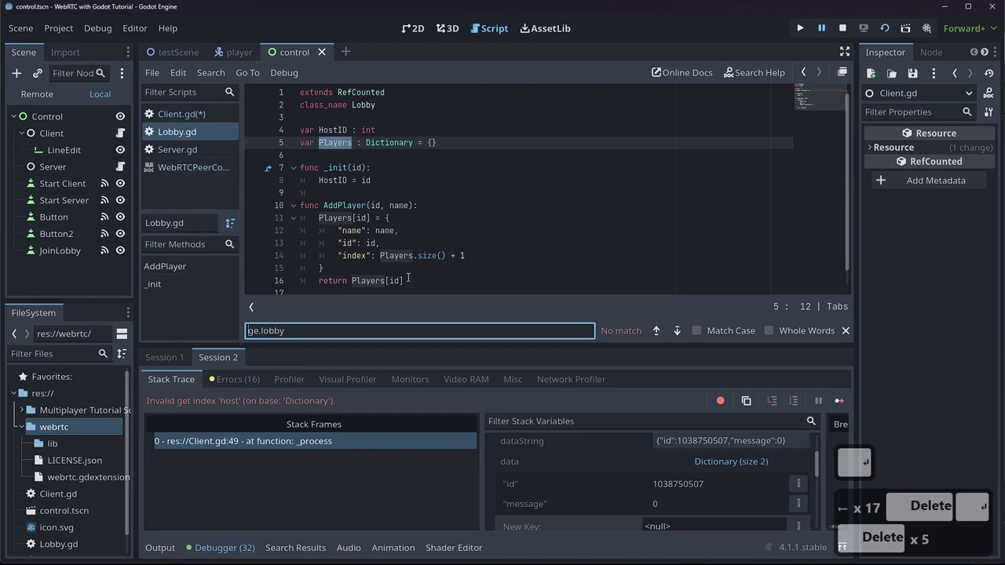
- Locate the lobbyInfo dictionary via the 'lobby' search and add its missing comma in Server.gd
{"action": "key", "text": "Delete"}
{"action": "key", "text": "Delete"}
{"action": "key", "text": "Return"}
{"action": "left_click", "coordinate": [204, 154]}
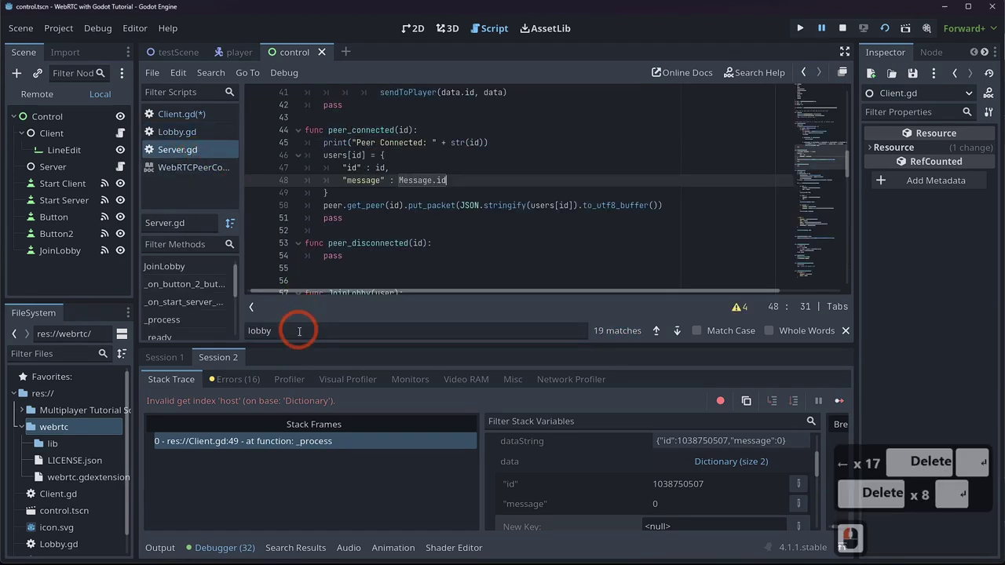
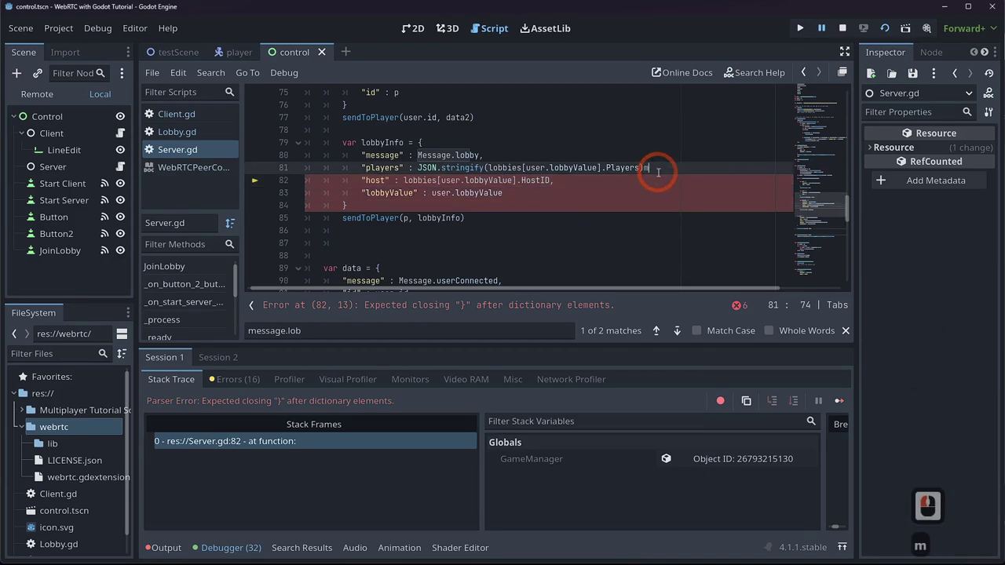
{"action": "key", "text": "BackSpace"}
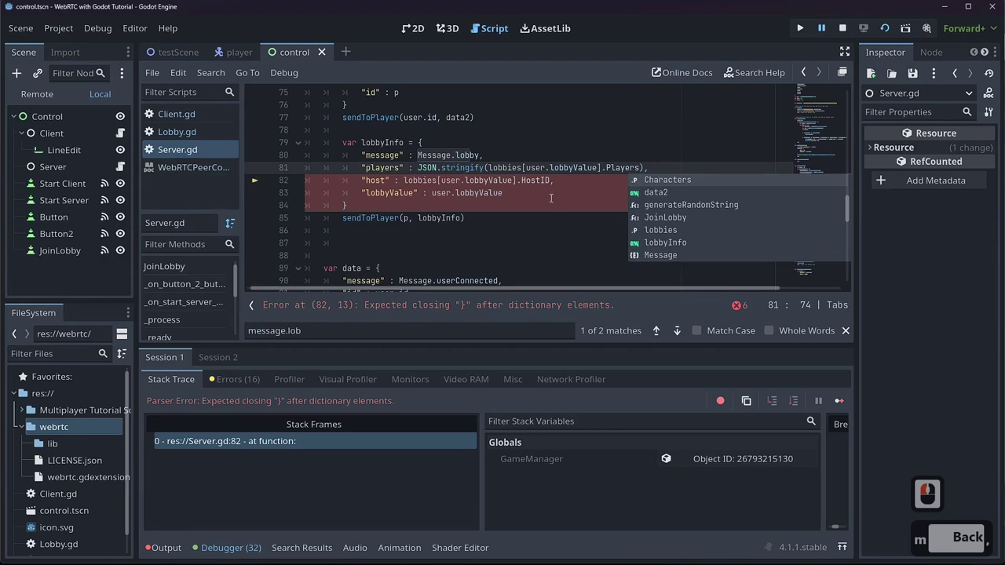
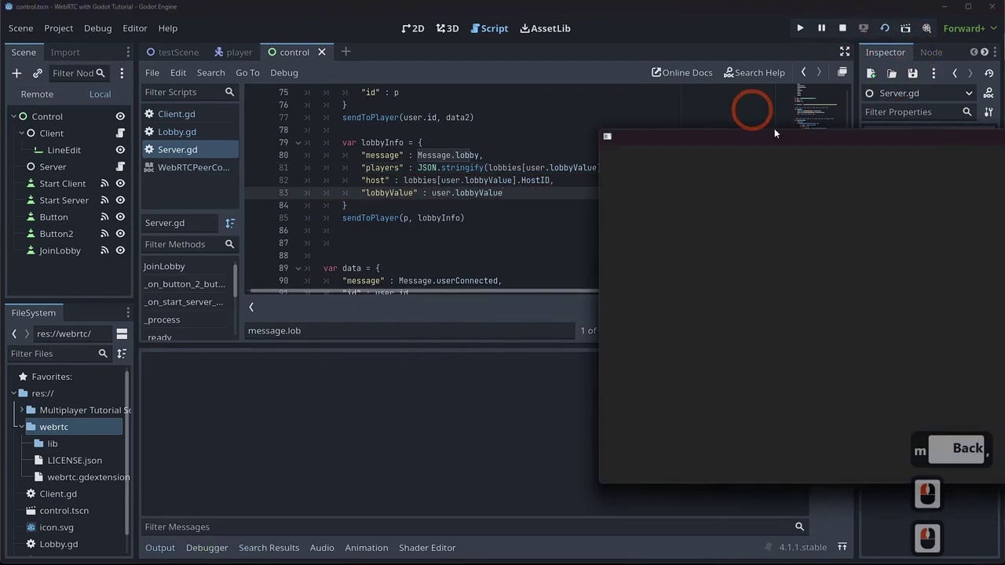
- Run the game and start the server, start the client and create a lobby
{"action": "left_click", "coordinate": [671, 142]}
{"action": "double_click", "coordinate": [854, 145]}
{"action": "left_click", "coordinate": [330, 147]}
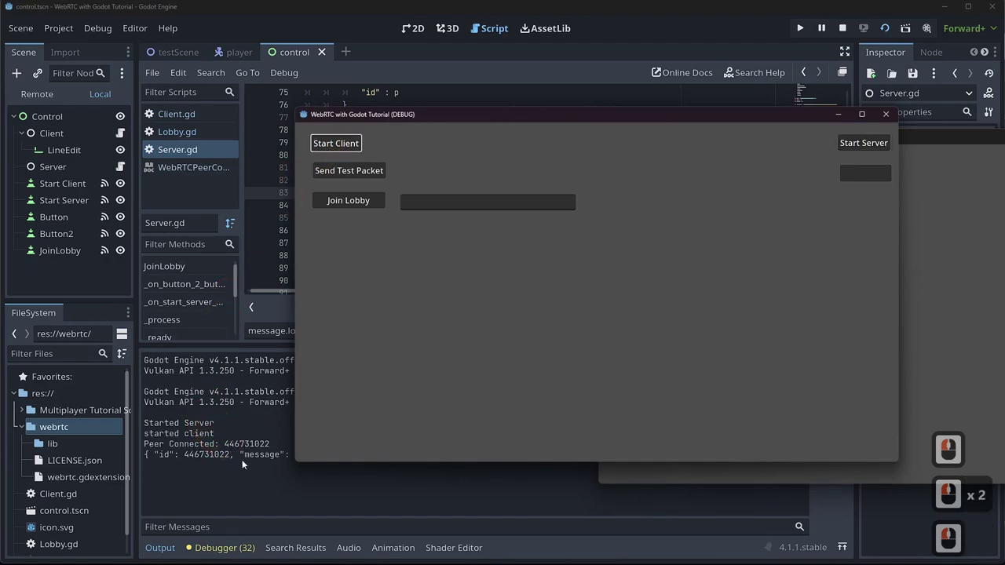
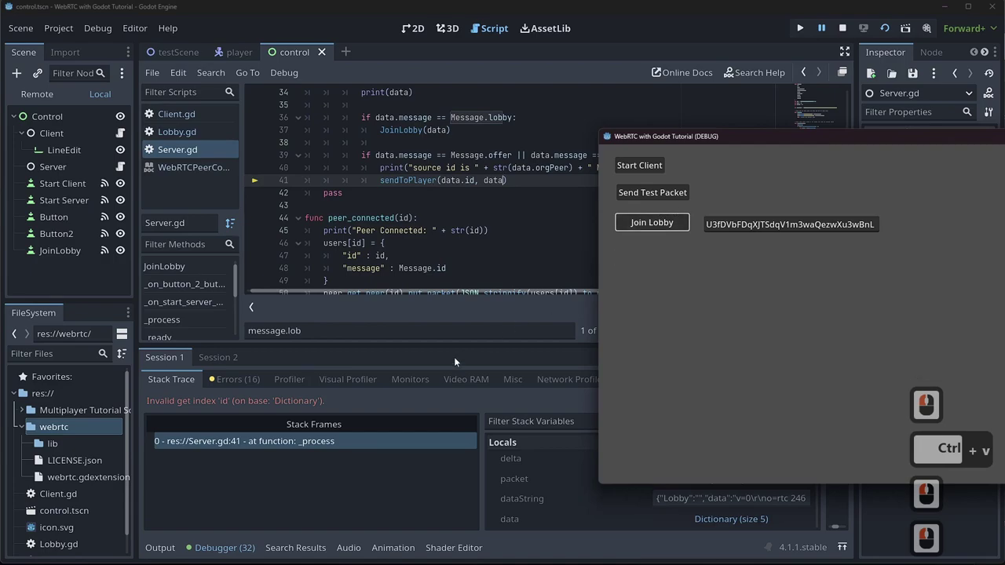
- Inspect the received dataString and expand the data dictionary in the debugger to see its peer and orgPeer keys
{"action": "left_click", "coordinate": [301, 412]}
{"action": "left_click", "coordinate": [295, 398]}
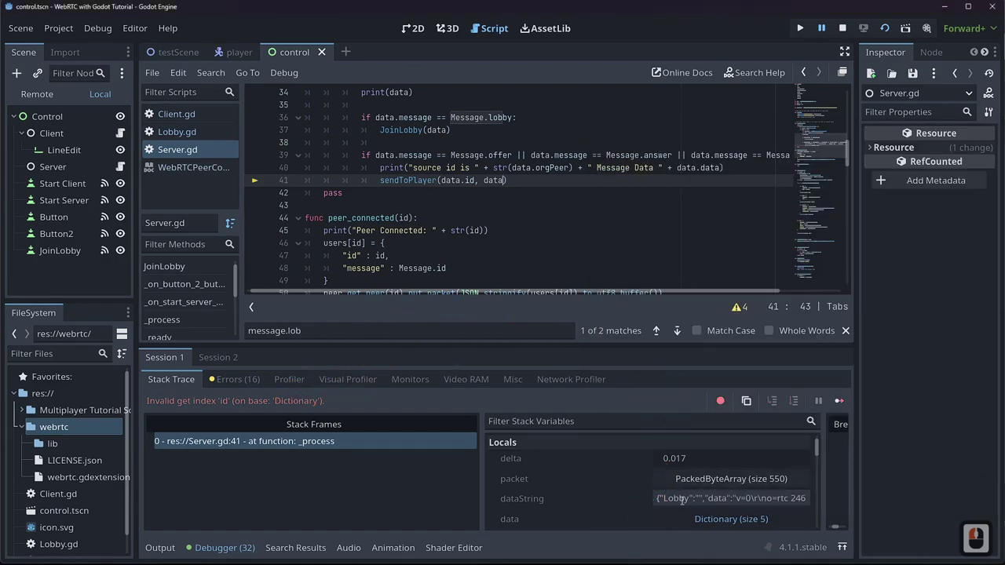
{"action": "left_click", "coordinate": [703, 515]}
{"action": "scroll", "scroll_direction": "down", "scroll_amount": 3}
{"action": "scroll", "scroll_direction": "up", "scroll_amount": 3}
{"action": "left_click", "coordinate": [715, 453]}
{"action": "scroll", "scroll_direction": "down", "scroll_amount": 3}
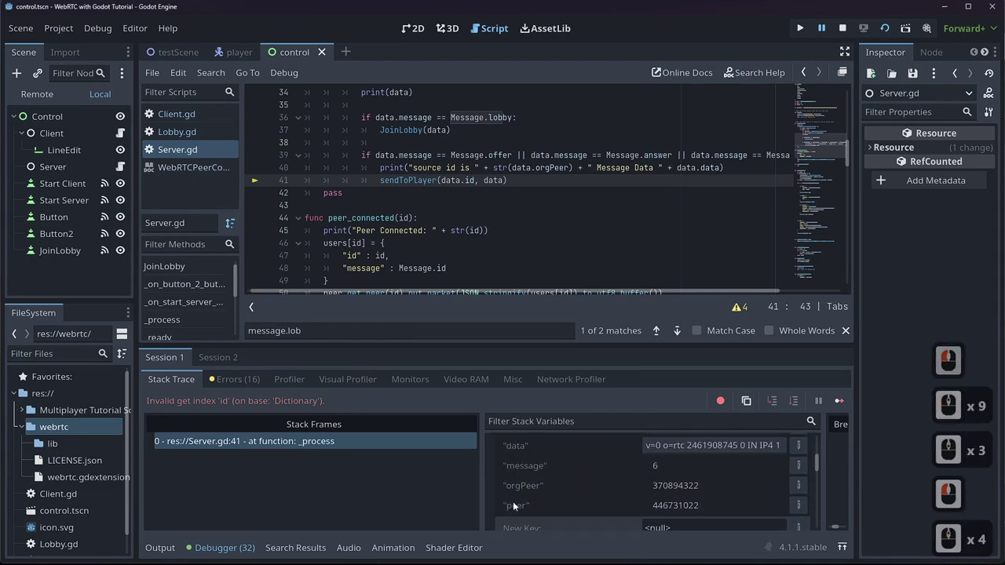
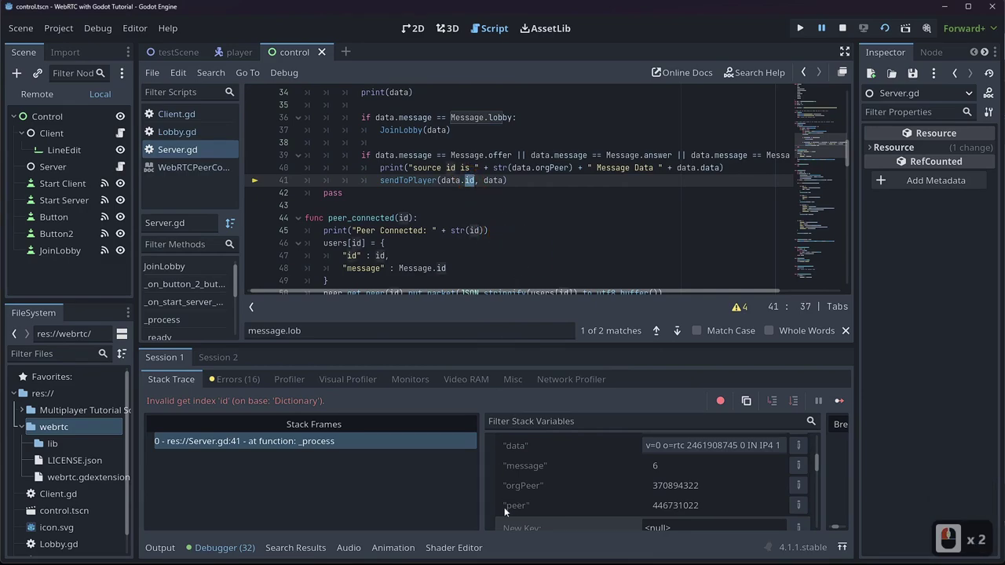
{"action": "scroll", "scroll_direction": "up", "scroll_amount": 3}
{"action": "scroll", "scroll_direction": "down", "scroll_amount": 3}
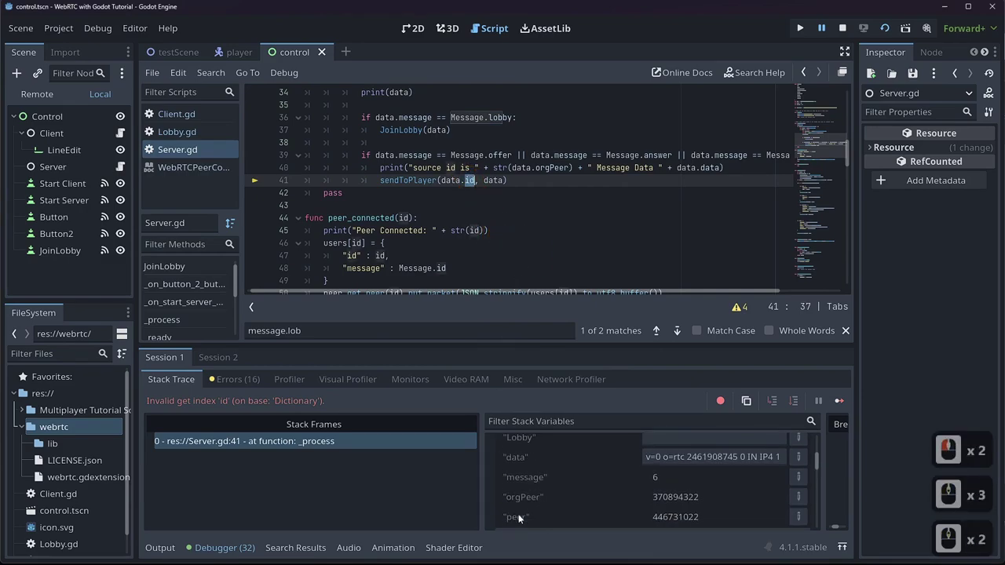
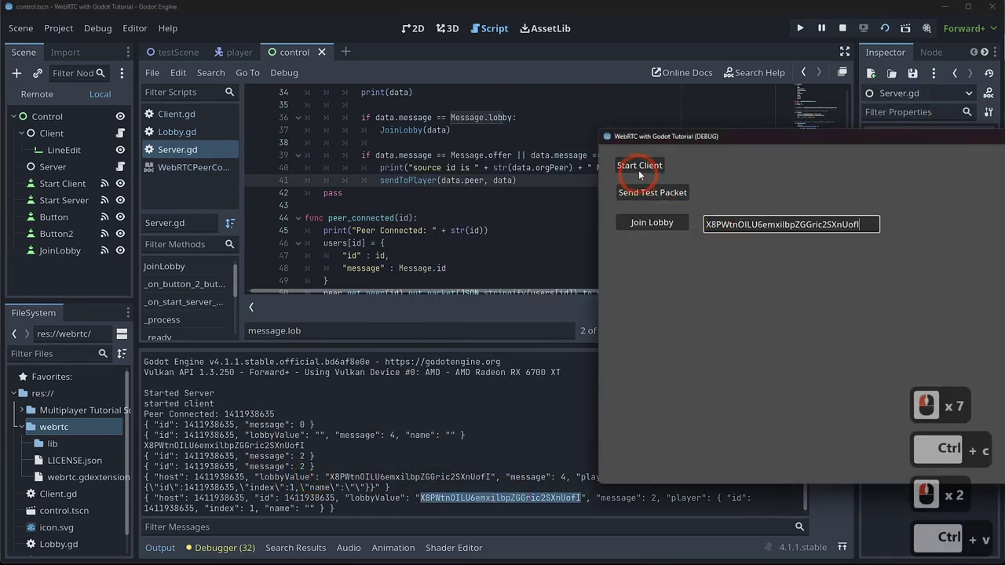
- Start the second client, join the lobby with the copied code and return to the halted source id print
{"action": "left_click", "coordinate": [639, 174]}
{"action": "double_click", "coordinate": [642, 226]}
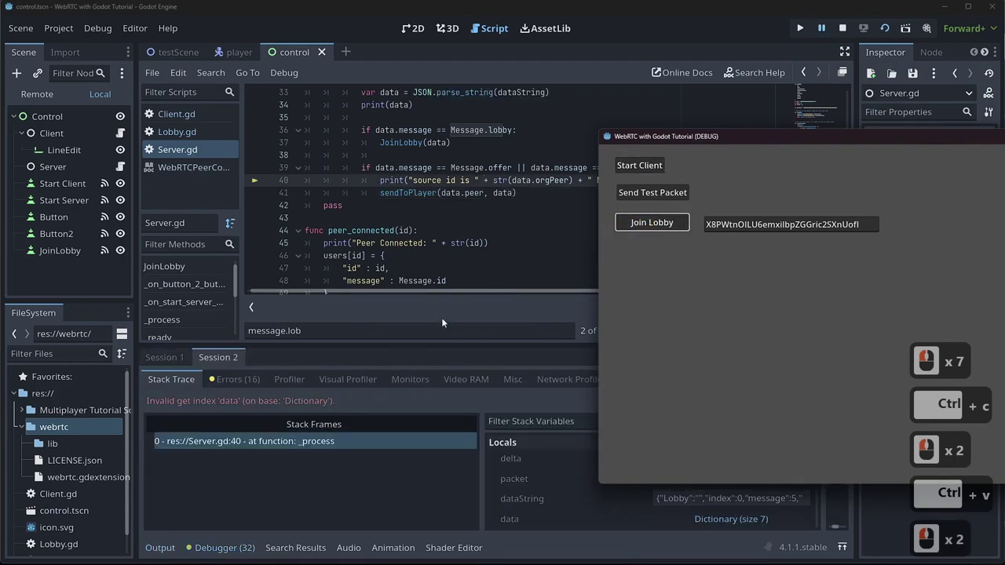
{"action": "left_click", "coordinate": [285, 404]}
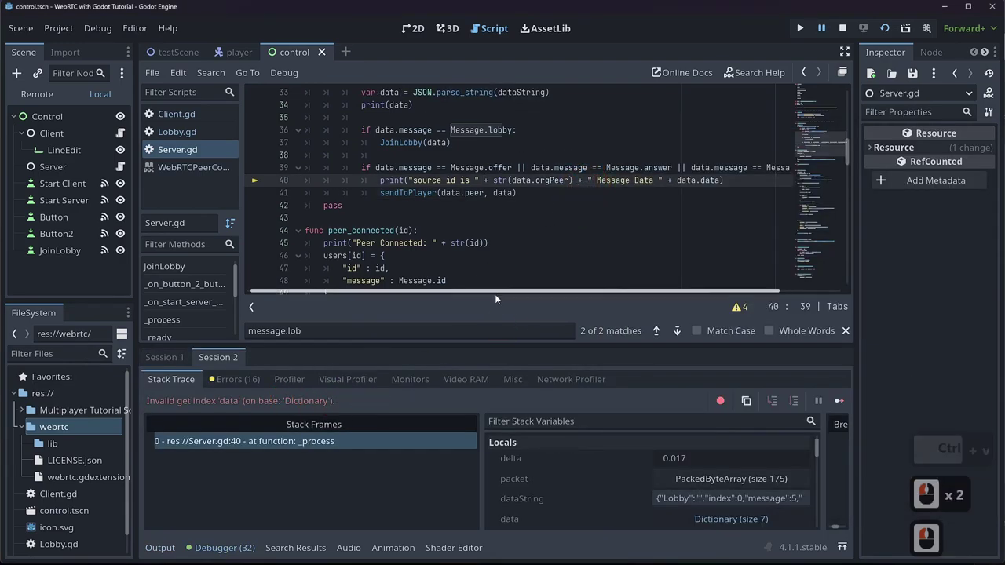
{"action": "left_click", "coordinate": [275, 409]}
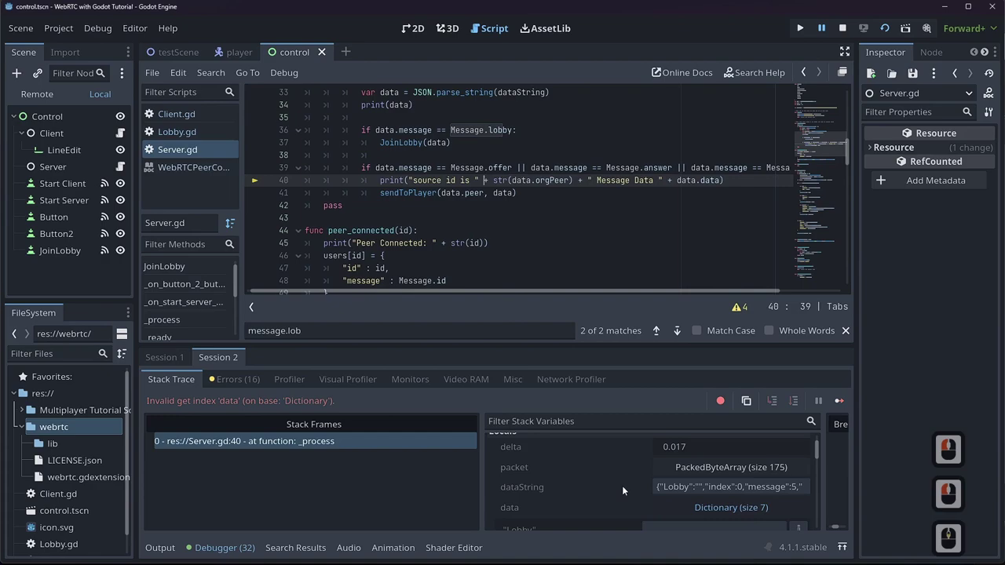
- Expand the candidate message's data dictionary in Stack Variables to see its mid and sdp keys
{"action": "left_click", "coordinate": [630, 491]}
{"action": "scroll", "scroll_direction": "down", "scroll_amount": 3}
{"action": "left_click", "coordinate": [715, 458]}
{"action": "scroll", "scroll_direction": "down", "scroll_amount": 3}
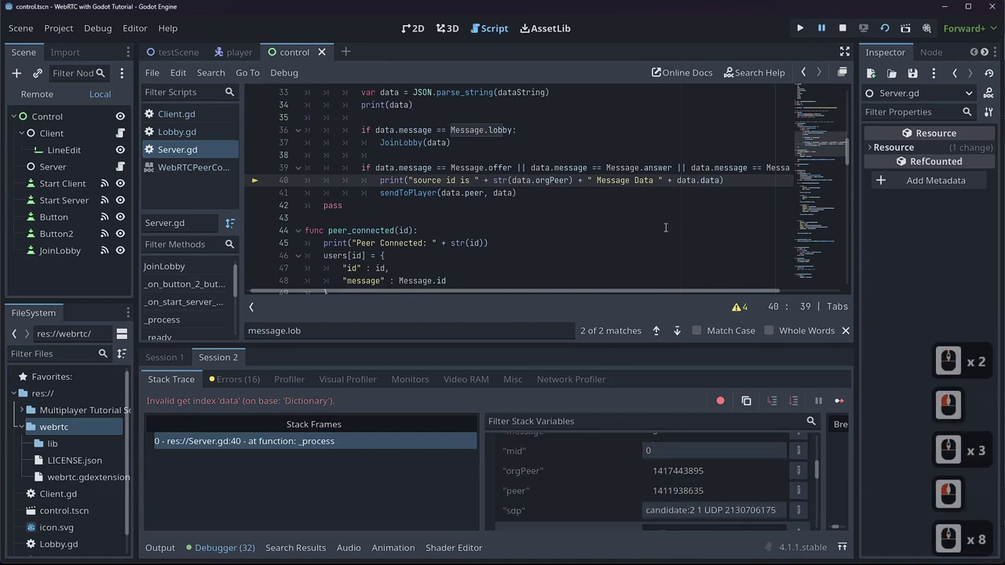
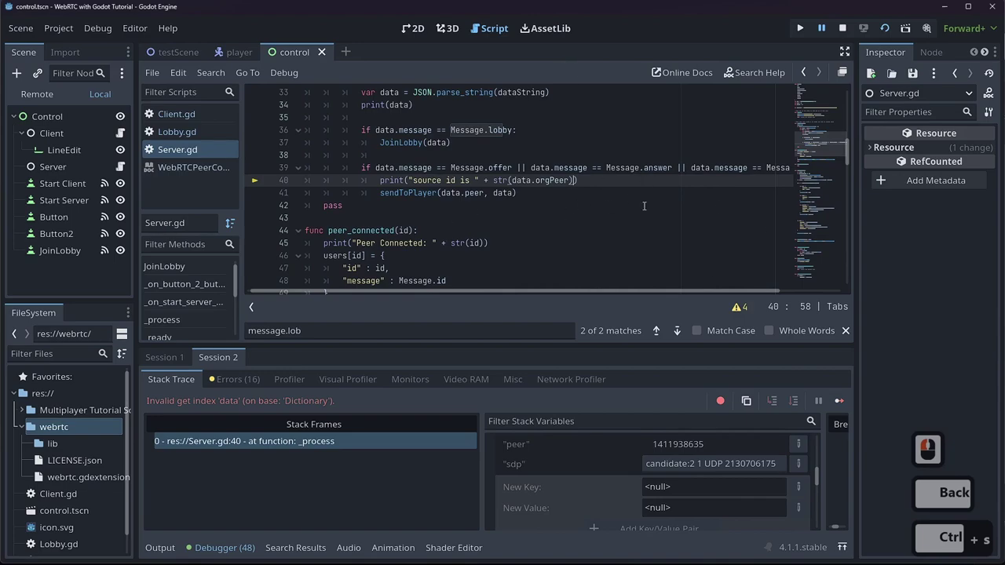
- Relaunch the game, paste the lobby code into the second instance, start its client and join the existing lobby
{"action": "left_click", "coordinate": [929, 92]}
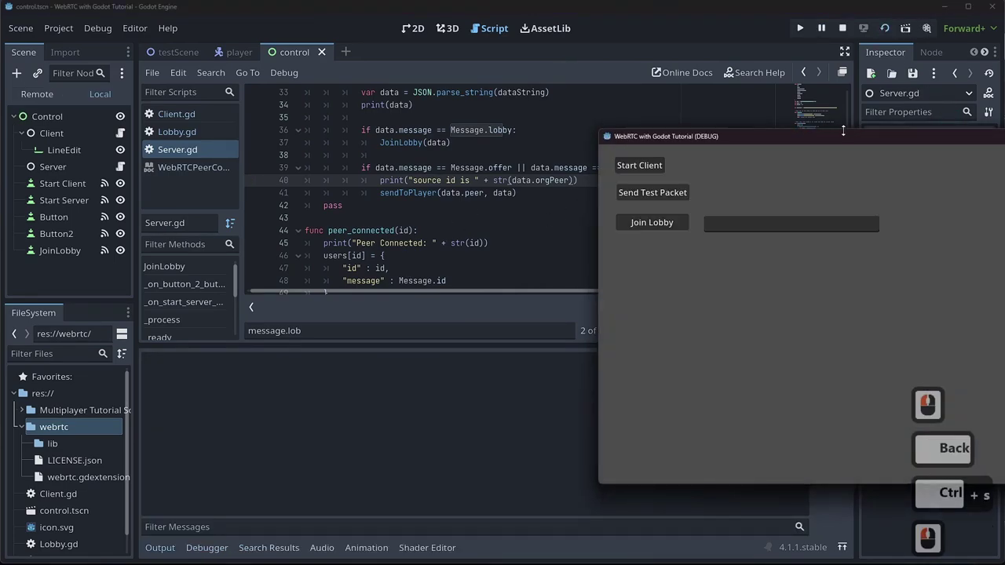
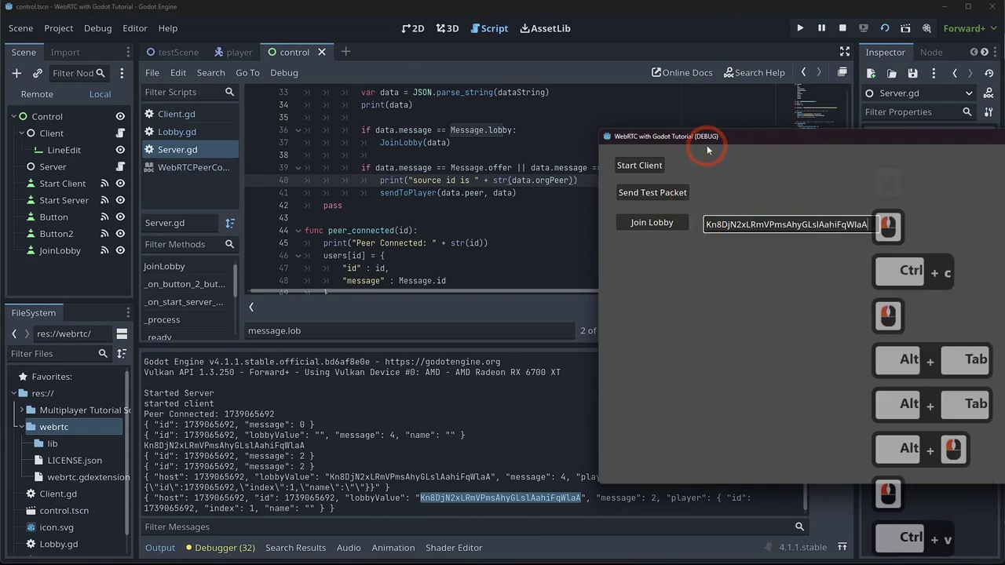
{"action": "left_click", "coordinate": [700, 146]}
{"action": "left_click", "coordinate": [515, 123]}
{"action": "left_click", "coordinate": [501, 139]}
{"action": "double_click", "coordinate": [481, 147]}
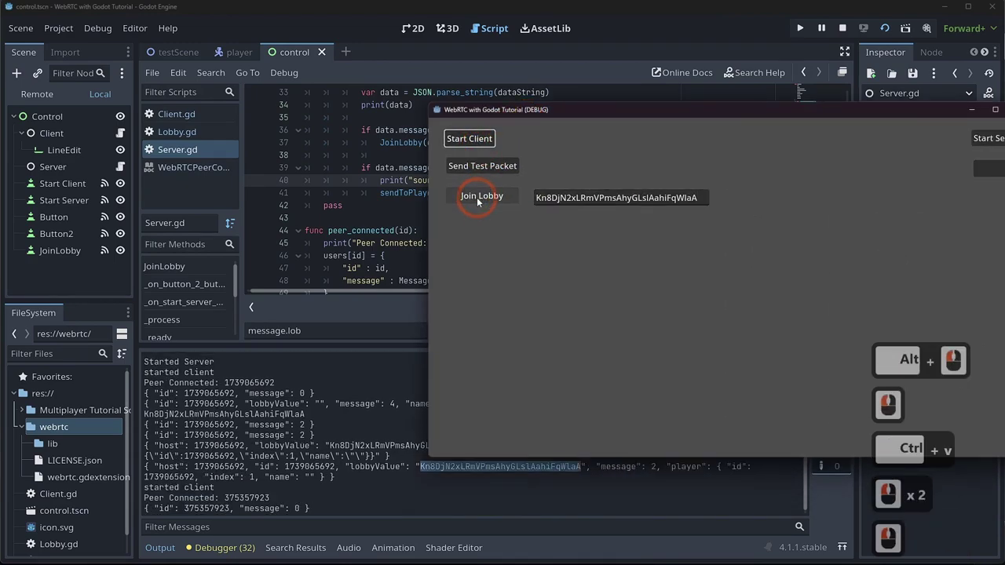
{"action": "left_click", "coordinate": [480, 200]}
{"action": "left_click", "coordinate": [315, 407]}
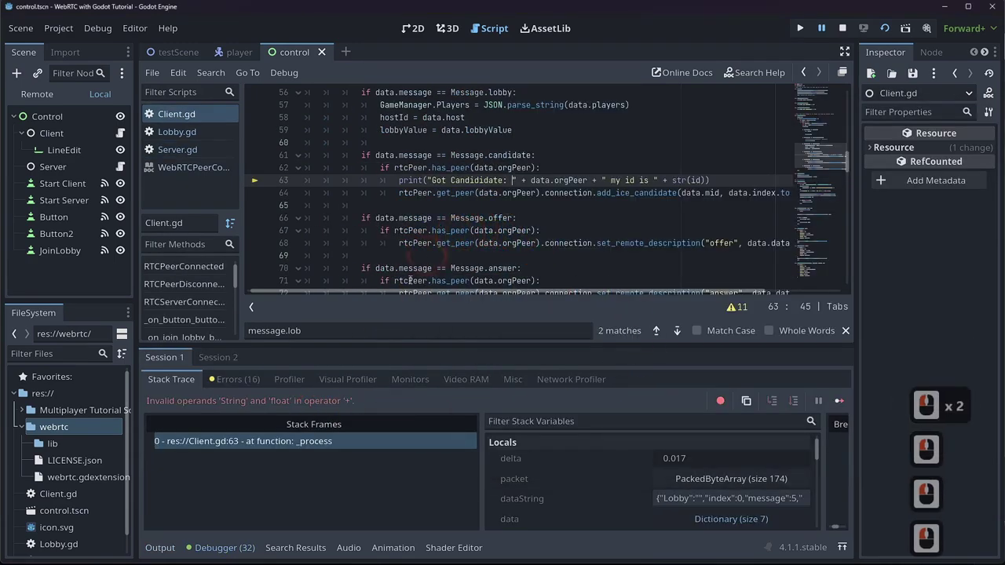
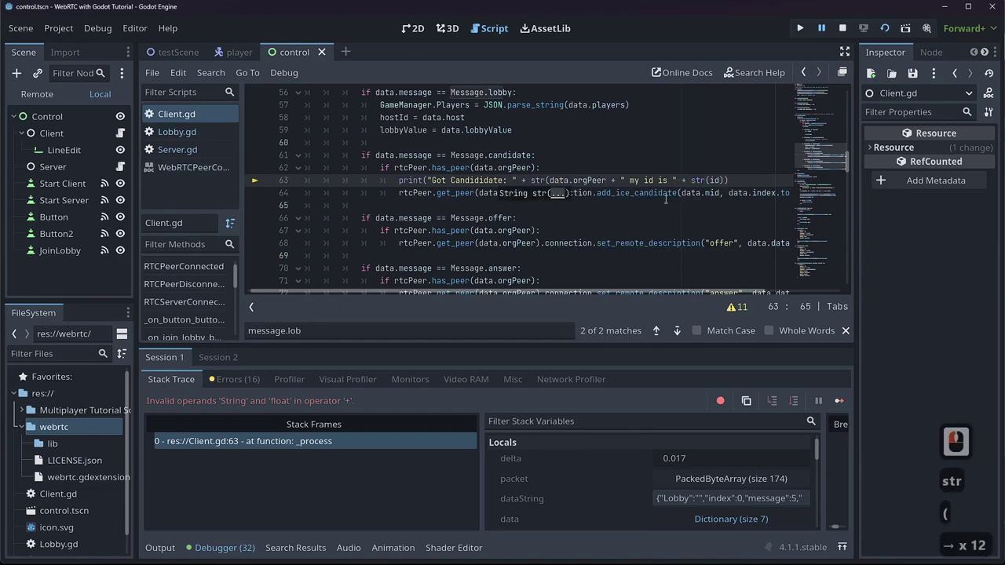
- Wrap data.orgPeer in str() in Client.gd's got-candidate print, save and run the game again
{"action": "key", "text": "shift+)"}
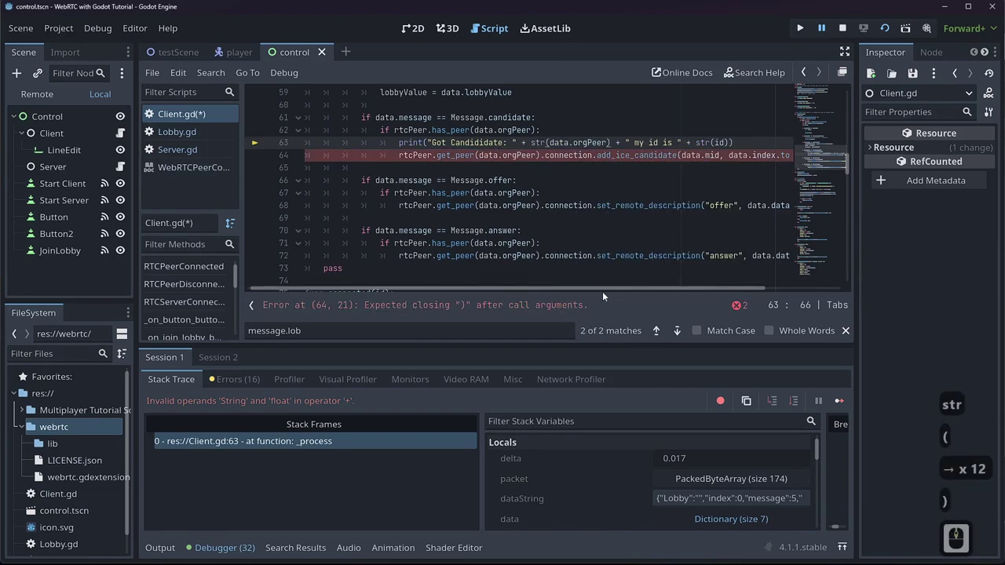
{"action": "left_click", "coordinate": [488, 296]}
{"action": "scroll", "scroll_direction": "down", "scroll_amount": 3}
{"action": "scroll", "scroll_direction": "up", "scroll_amount": 3}
{"action": "key", "text": "ctrl+s"}
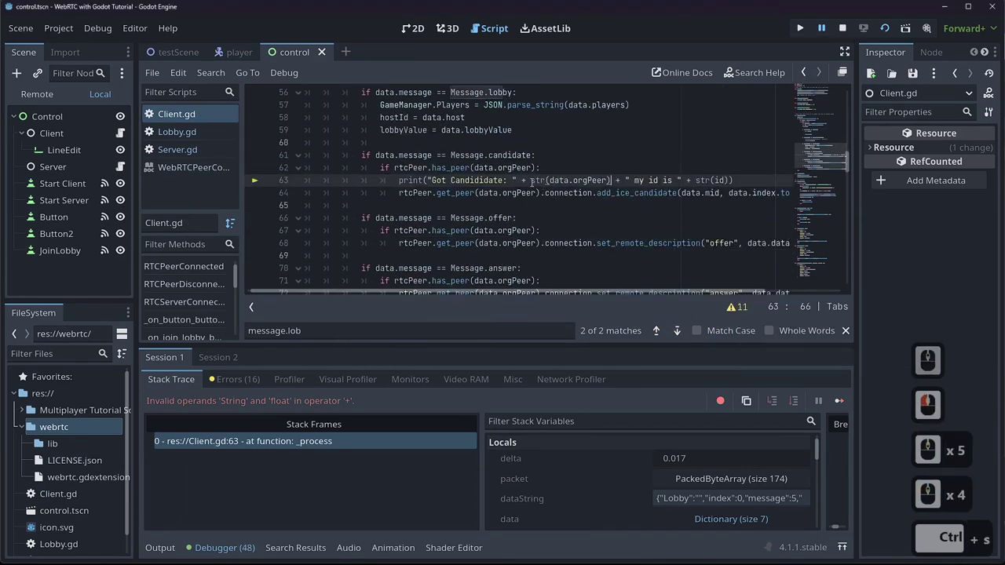
{"action": "left_click", "coordinate": [892, 32]}
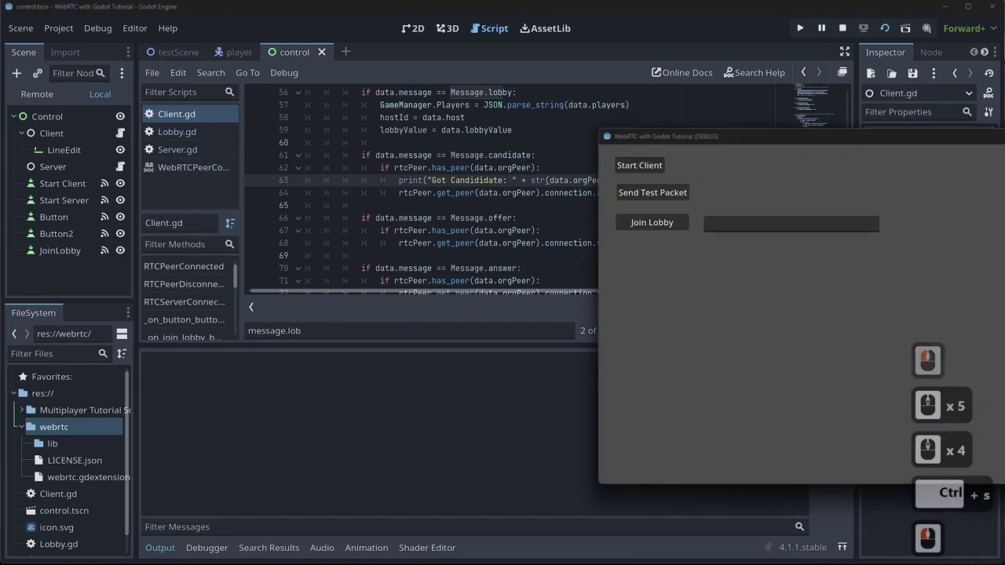
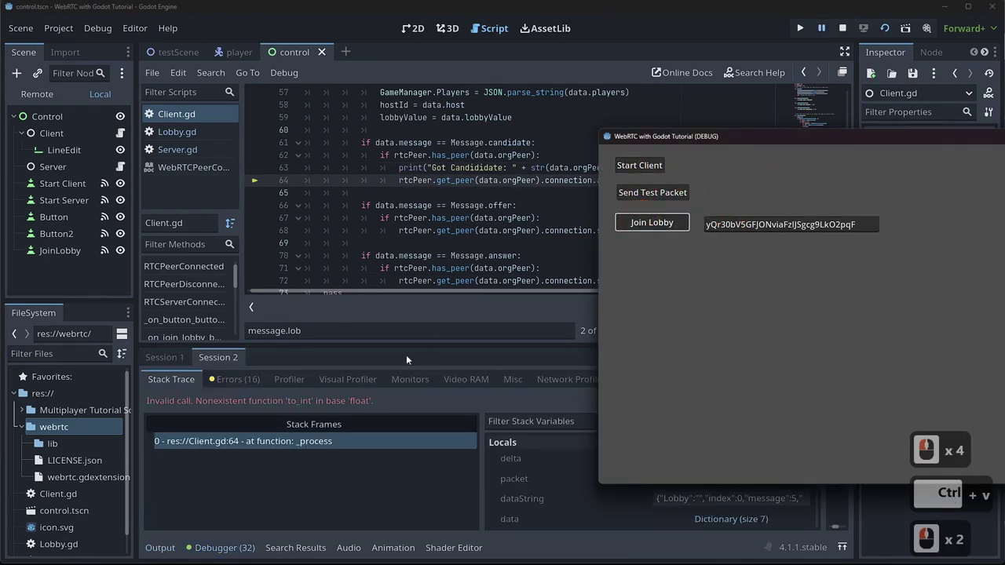
- Bring the end of Client.gd line 64 into view to reveal the full add_ice_candidate arguments
{"action": "left_click", "coordinate": [361, 405]}
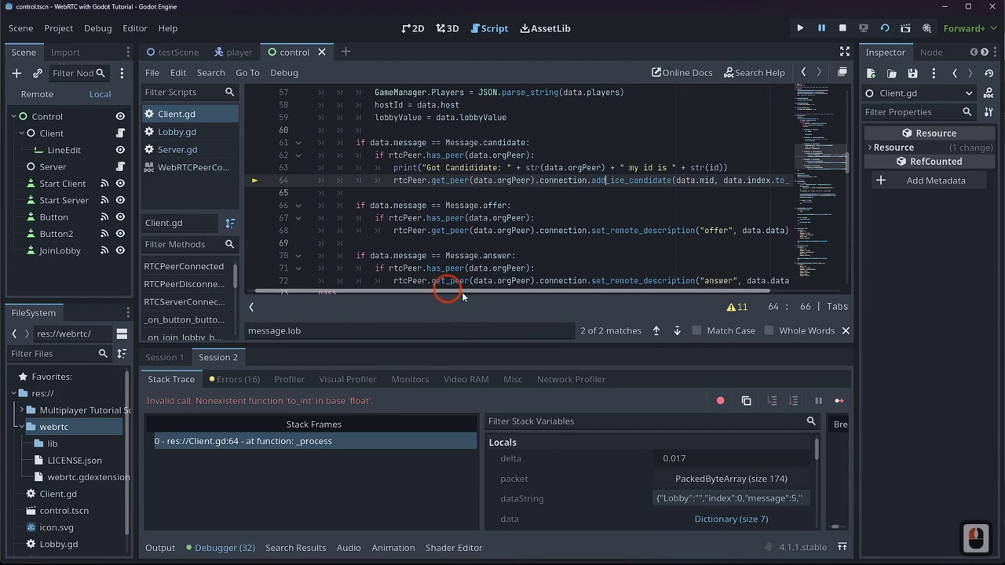
{"action": "left_click", "coordinate": [524, 299]}
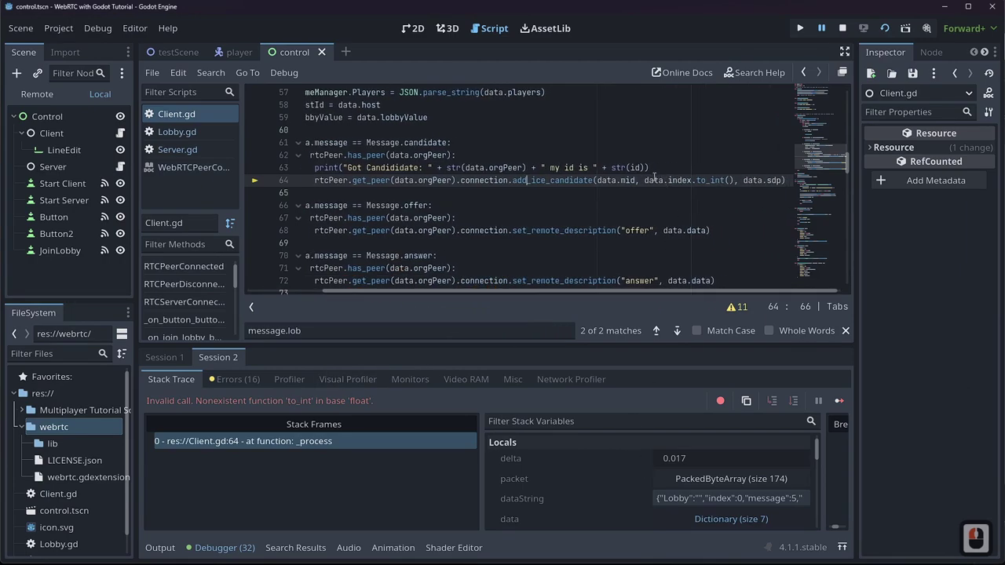
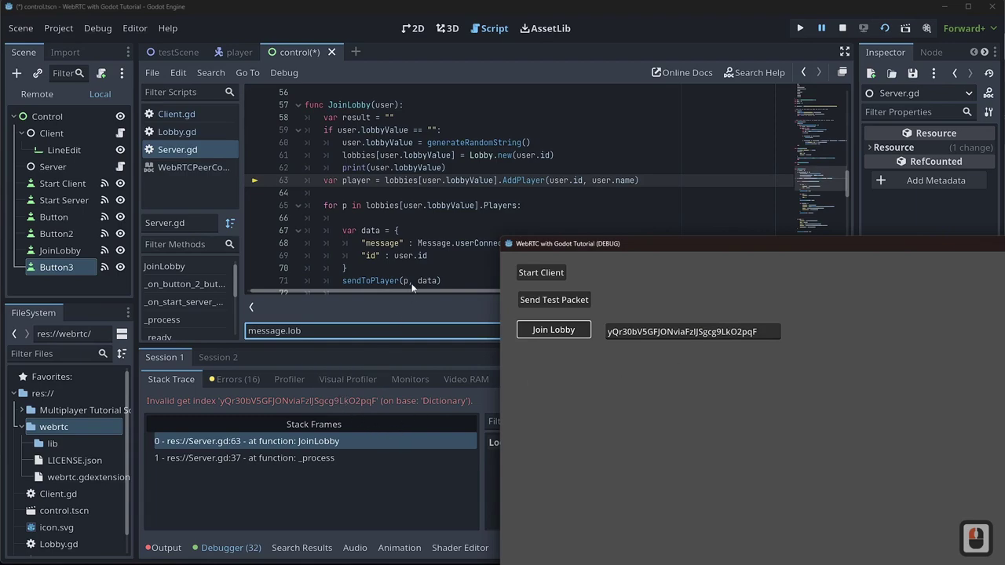
- Stop the debug session, relaunch the game, start the server and client and create a new lobby
{"action": "left_click", "coordinate": [847, 35]}
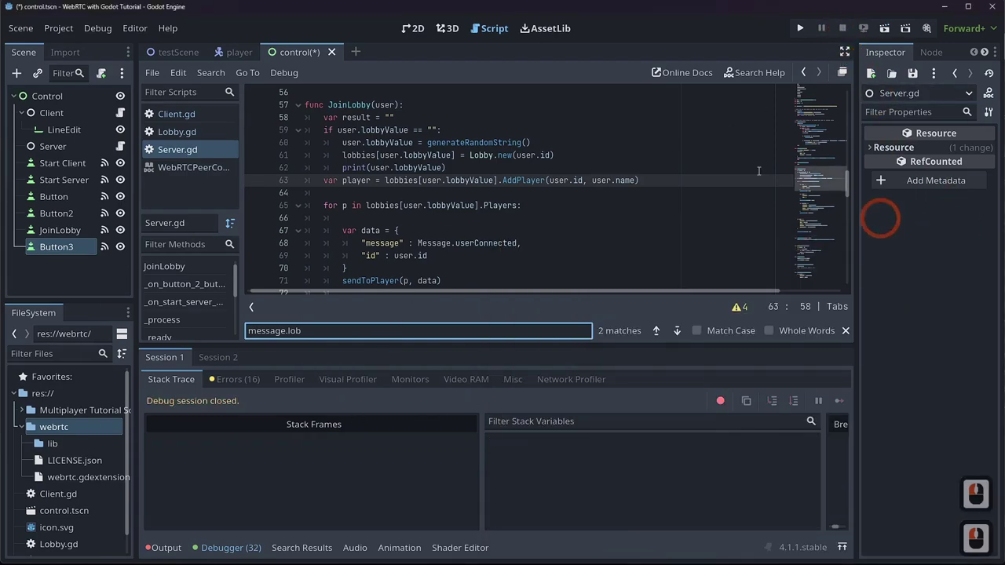
{"action": "left_click", "coordinate": [801, 28]}
{"action": "key", "text": "Escape"}
{"action": "left_click", "coordinate": [890, 29]}
{"action": "left_click", "coordinate": [634, 170]}
{"action": "double_click", "coordinate": [830, 208]}
{"action": "double_click", "coordinate": [333, 196]}
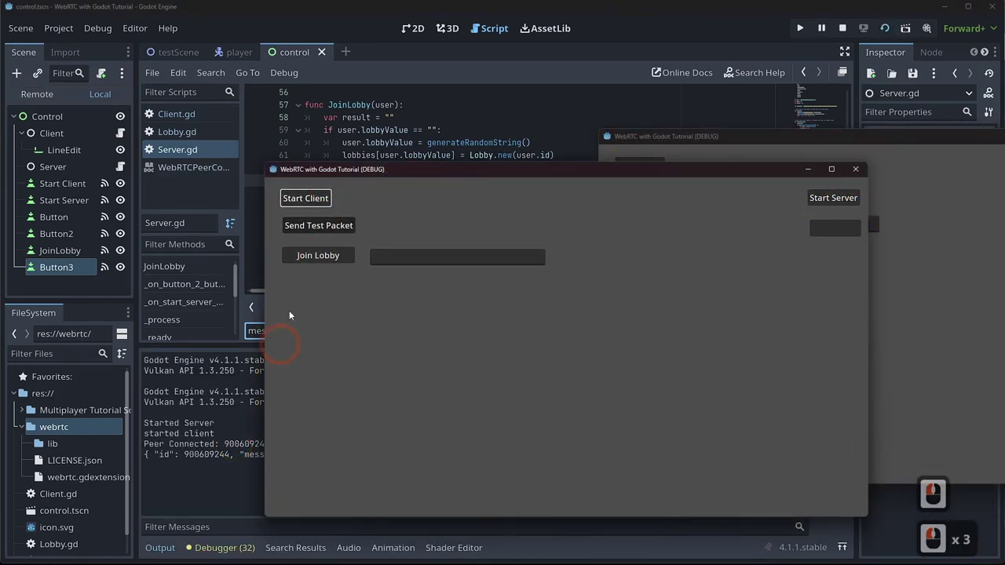
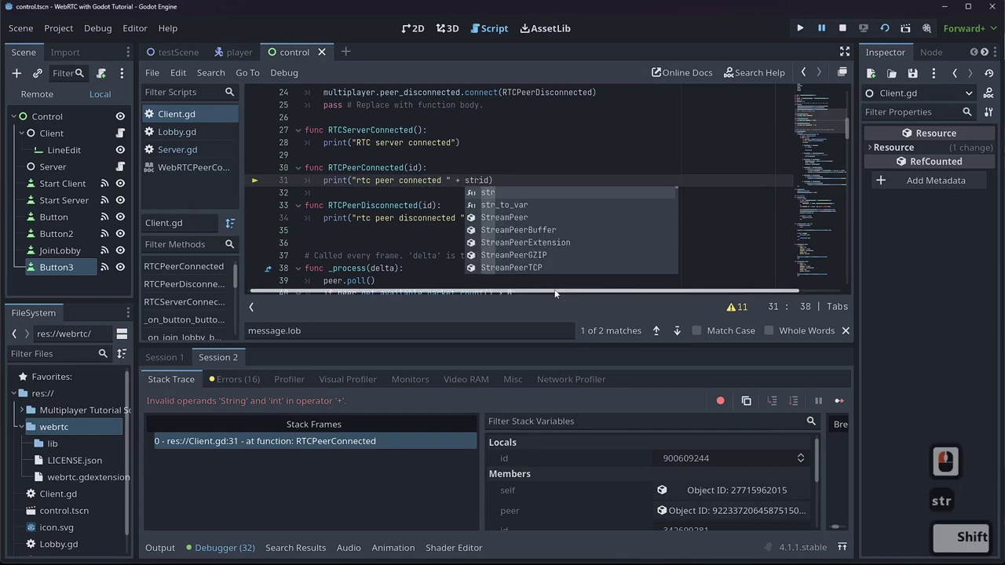
- Accept the str completion and close the str() call around id in the peer connected print
{"action": "key", "text": "Right"}
{"action": "key", "text": "Right"}
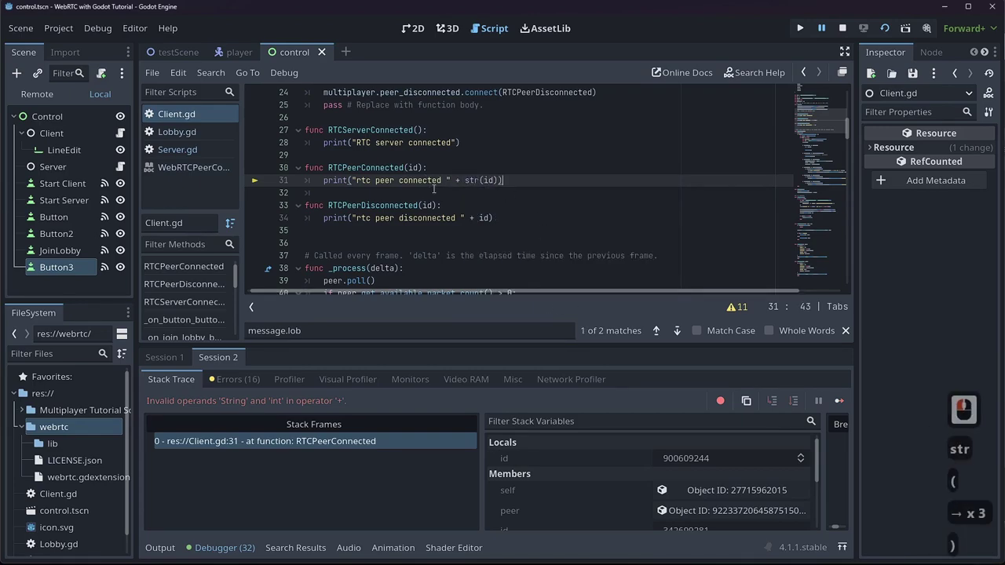
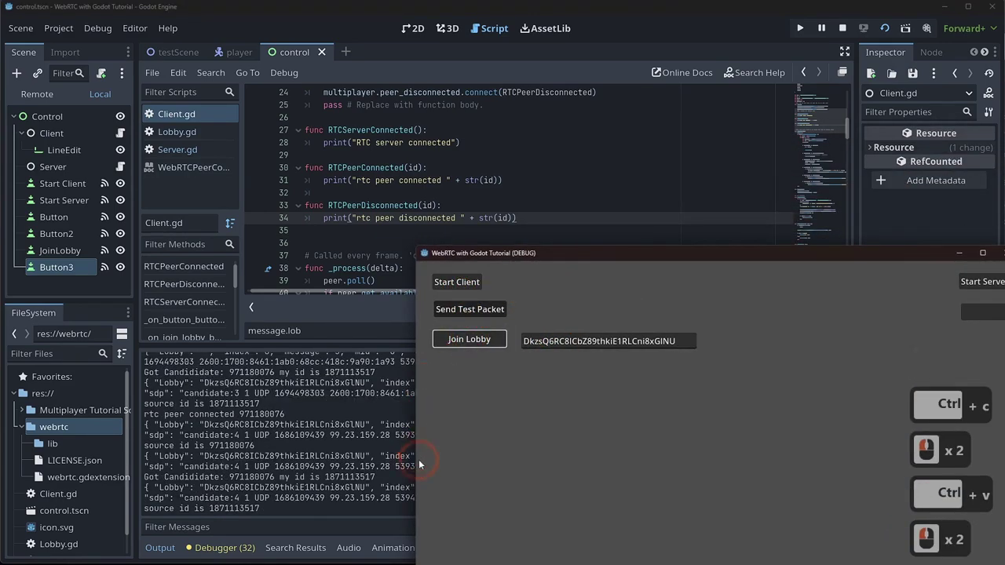
- Review the output log's rtc peer connected line, player join messages and the offer's certificate fingerprint
{"action": "left_click", "coordinate": [422, 490]}
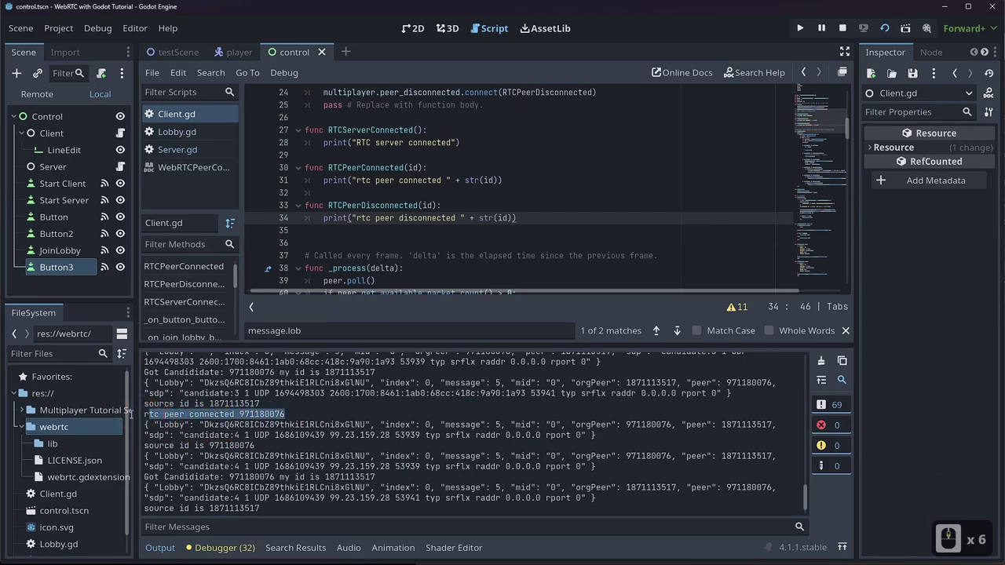
{"action": "left_click", "coordinate": [132, 417]}
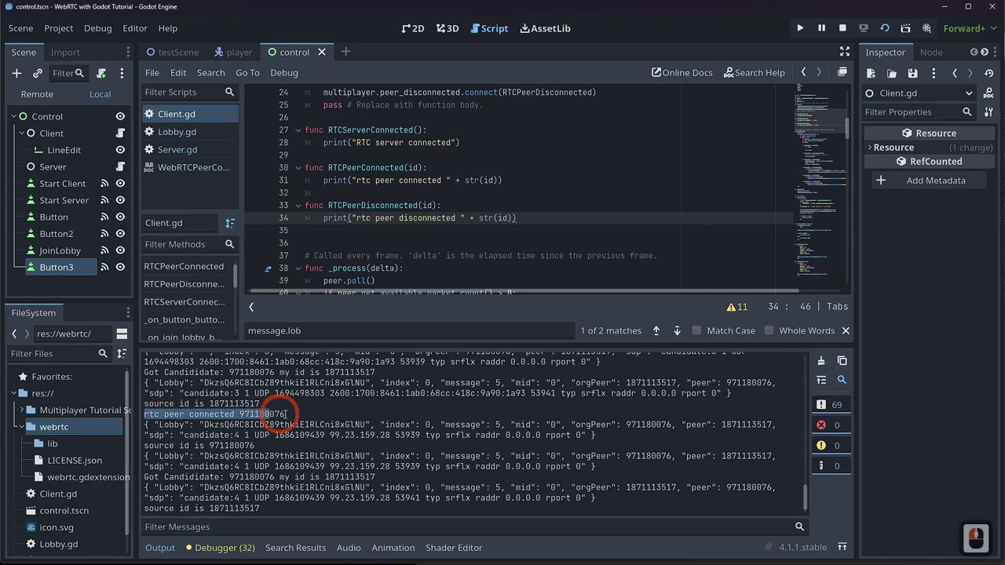
{"action": "left_click", "coordinate": [303, 414]}
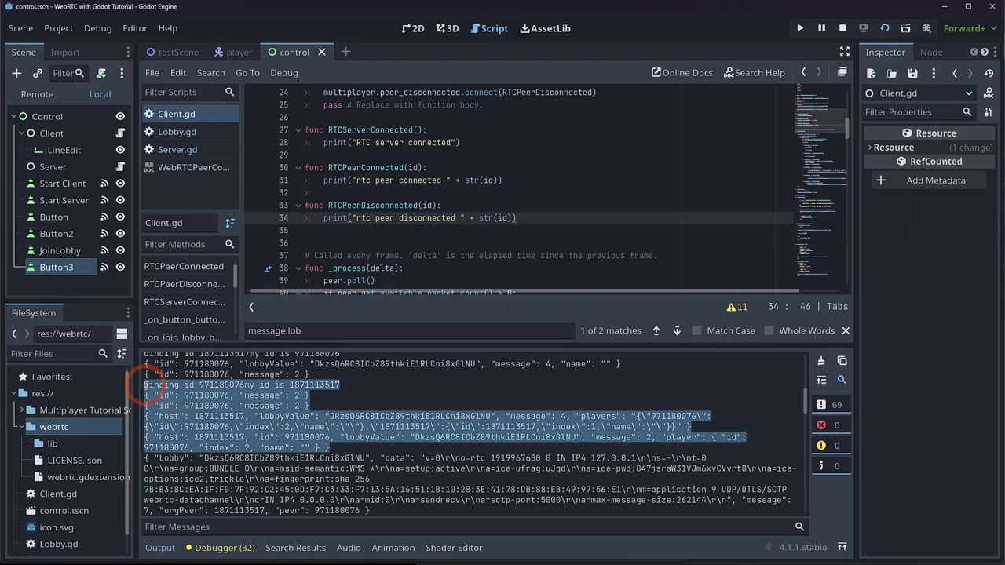
{"action": "left_click", "coordinate": [159, 424]}
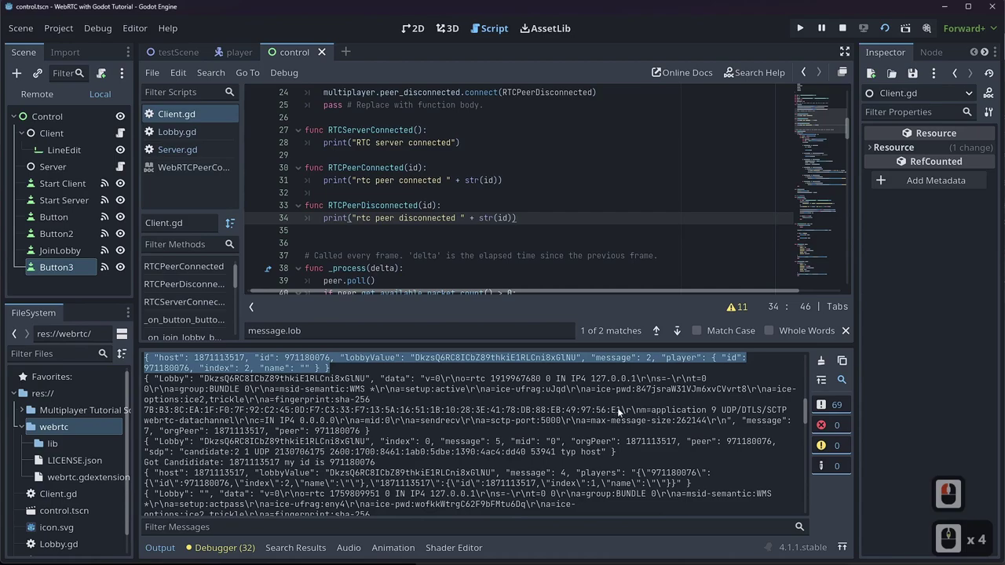
{"action": "left_click", "coordinate": [149, 413]}
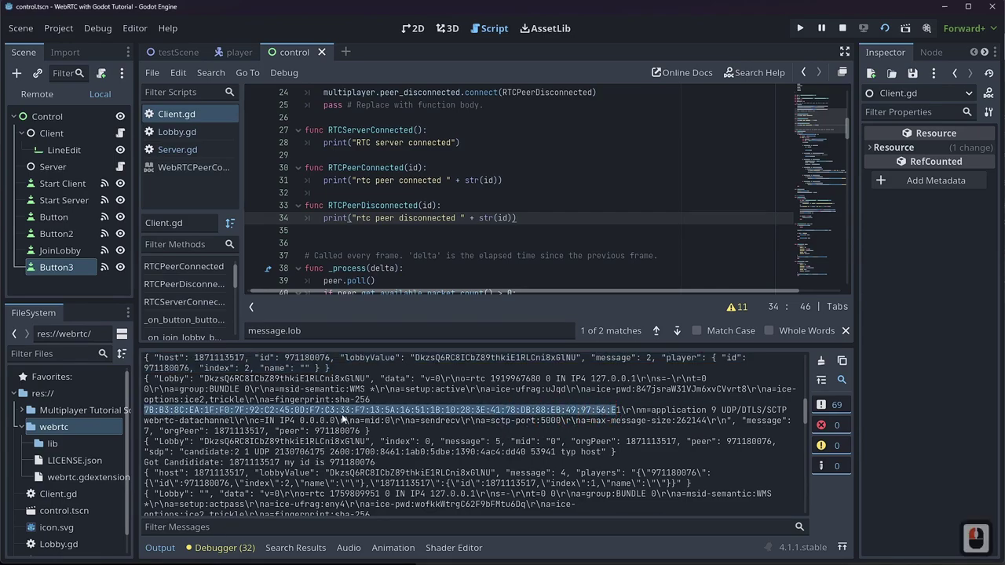
{"action": "left_click_drag", "start_coordinate": [600, 415], "coordinate": [424, 403]}
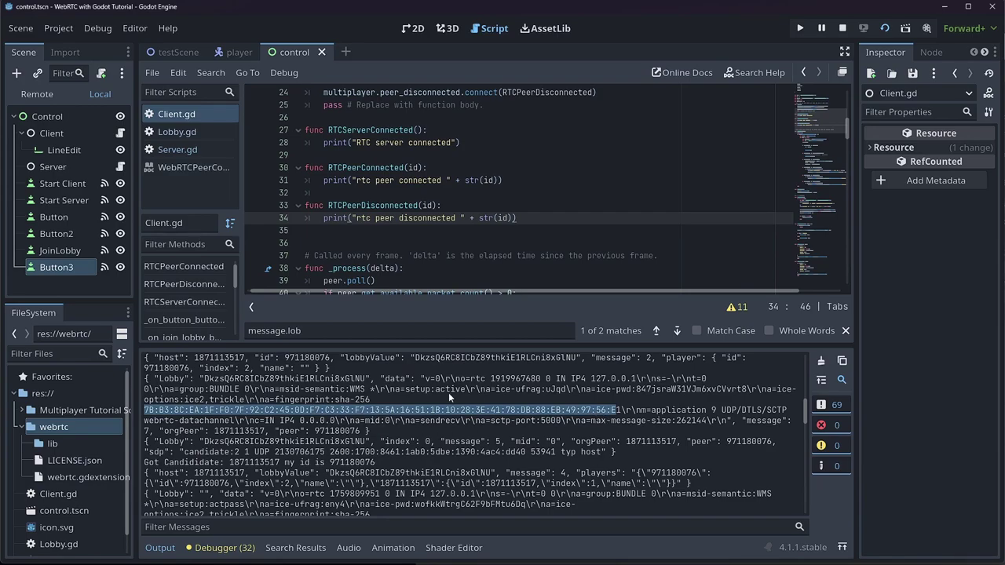
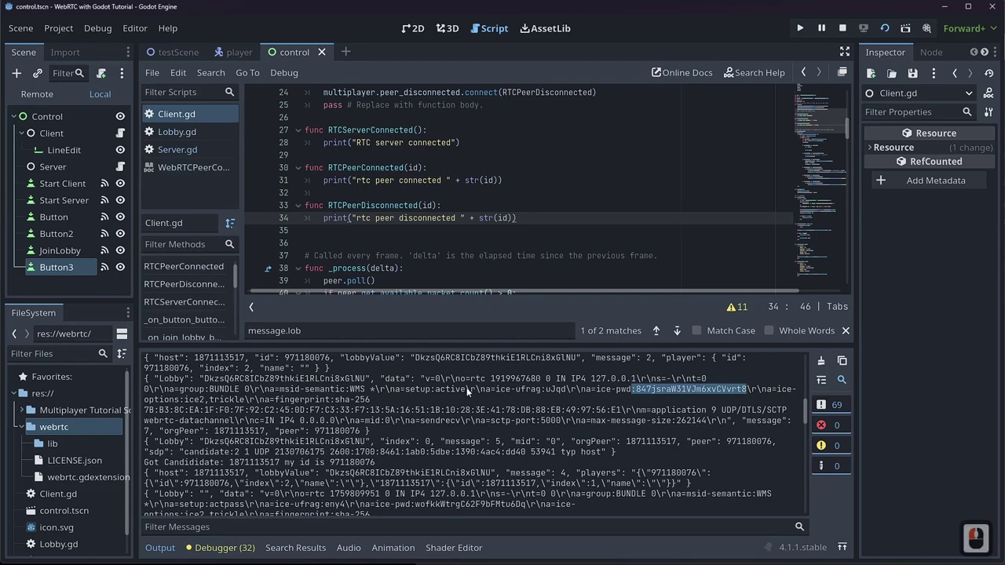
- Mark the offer's ice password and lobby id, the candidate messages and the other peer's answer description in the log
{"action": "left_click", "coordinate": [590, 392]}
{"action": "left_click", "coordinate": [381, 410]}
{"action": "left_click", "coordinate": [376, 401]}
{"action": "left_click", "coordinate": [213, 389]}
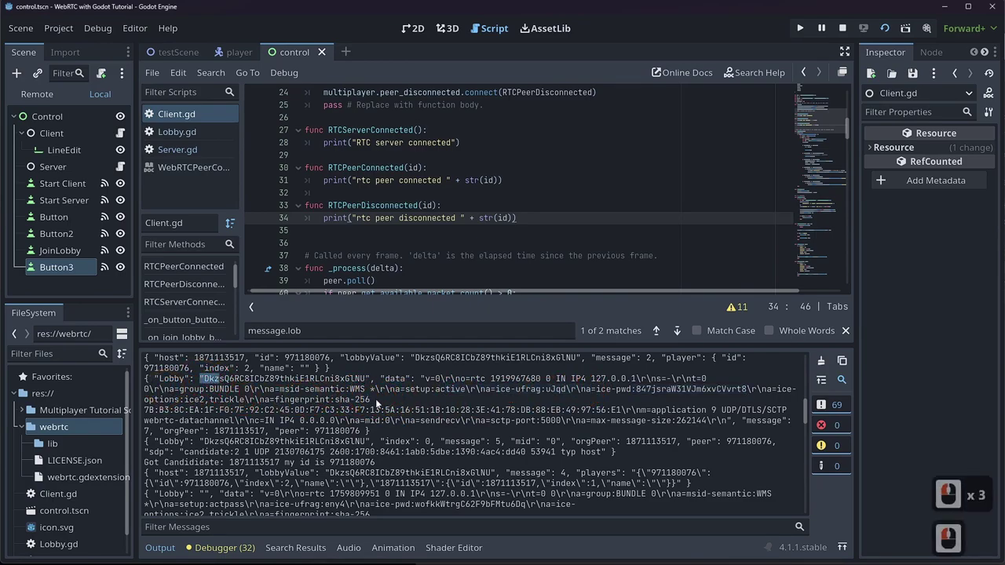
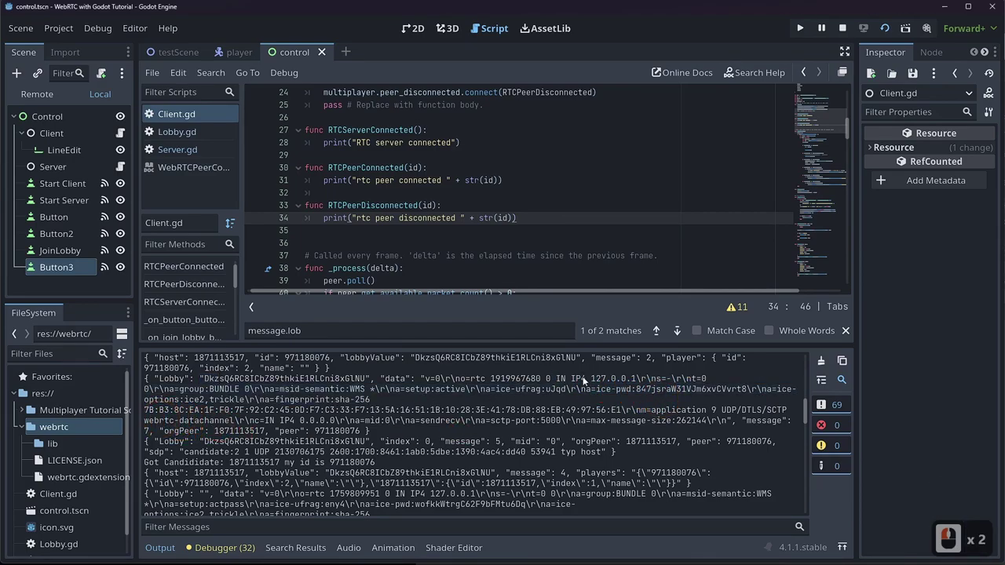
{"action": "left_click", "coordinate": [640, 381]}
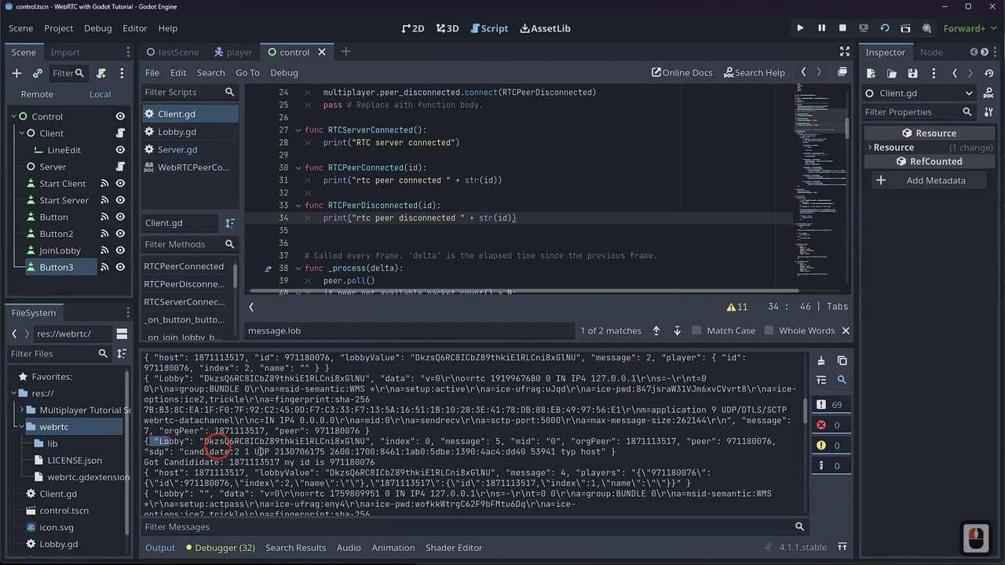
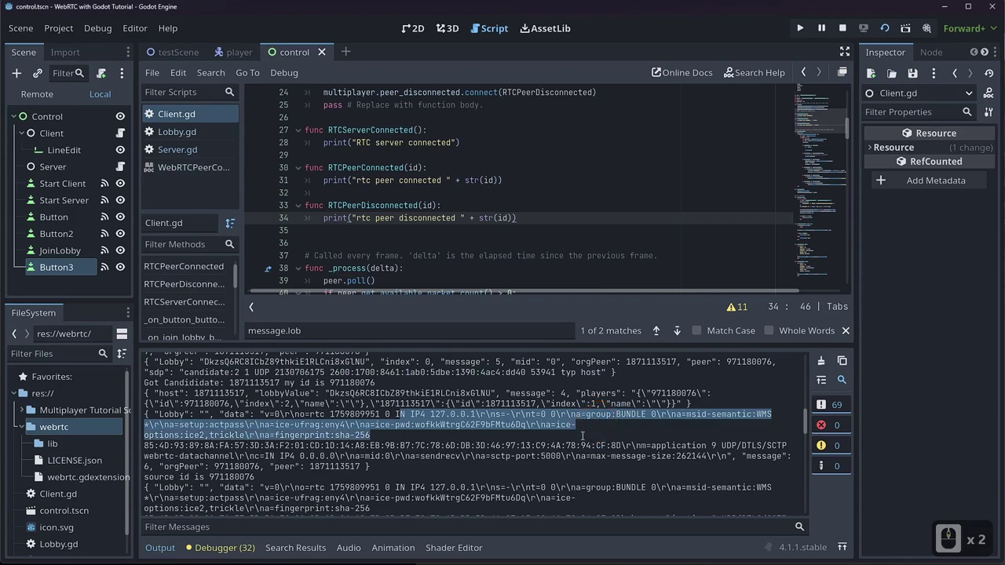
{"action": "left_click", "coordinate": [585, 439]}
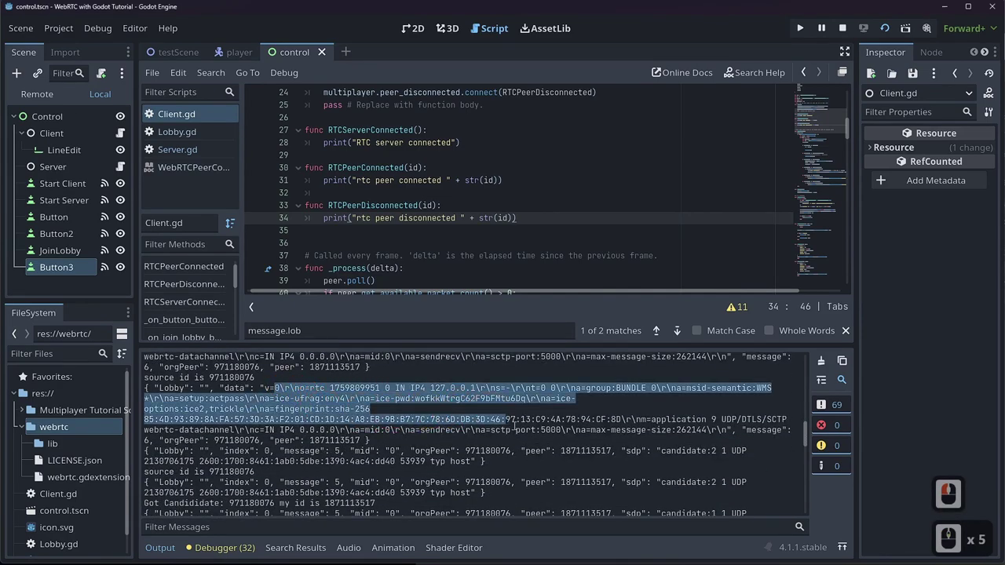
{"action": "left_click", "coordinate": [519, 427]}
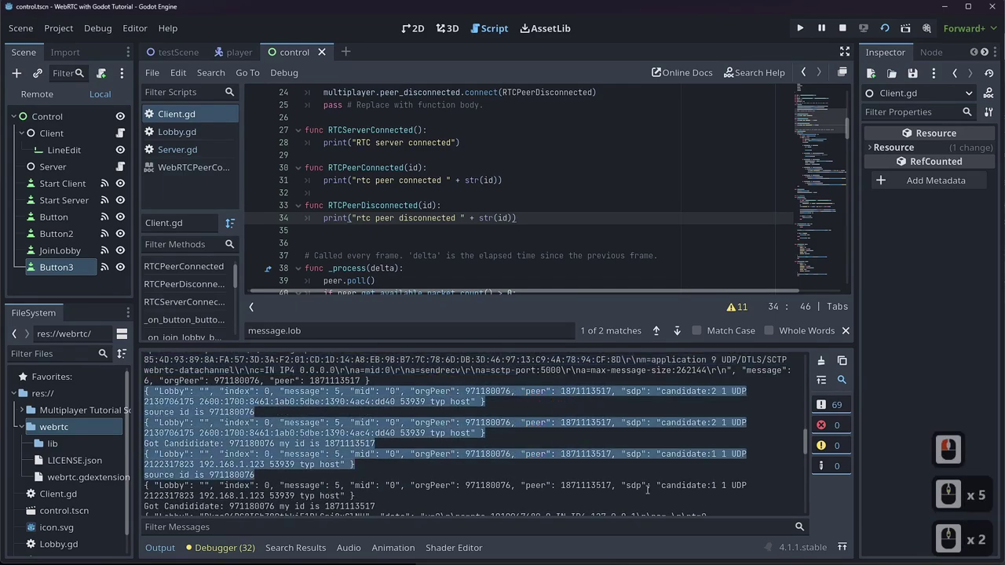
{"action": "left_click", "coordinate": [697, 502]}
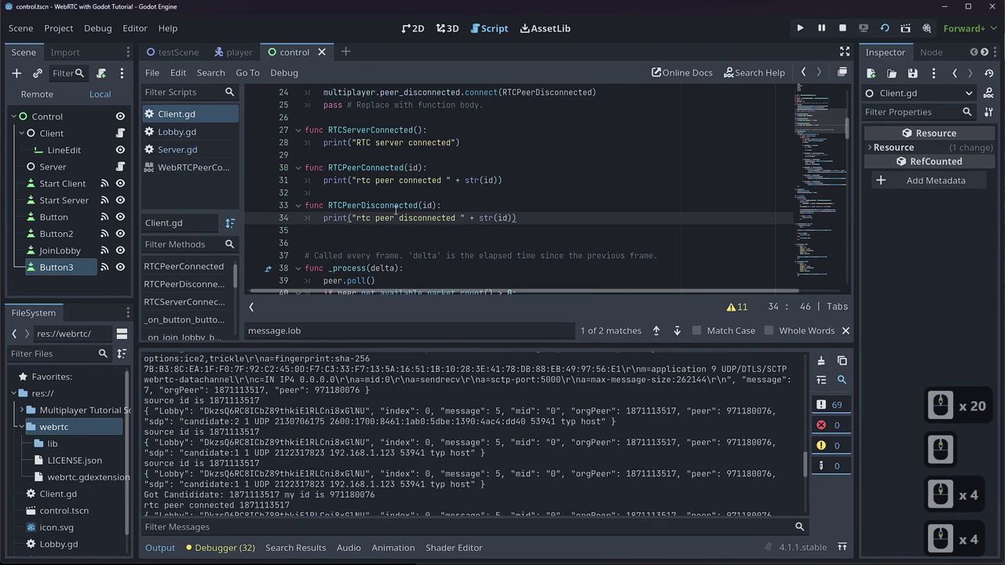
- Switch to the 2D scene view and select the Send Test Packet button node
{"action": "left_click", "coordinate": [433, 6]}
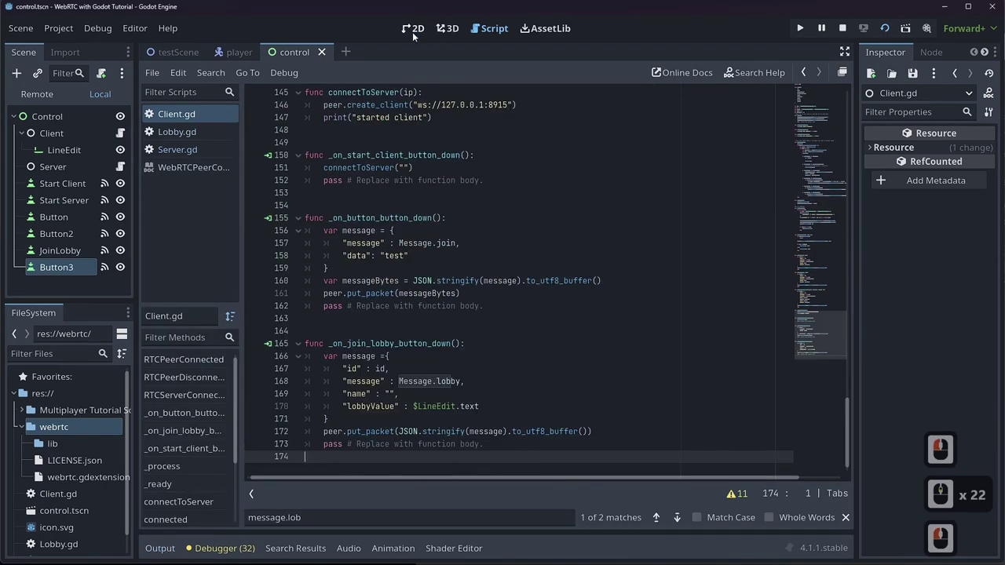
{"action": "left_click", "coordinate": [416, 36]}
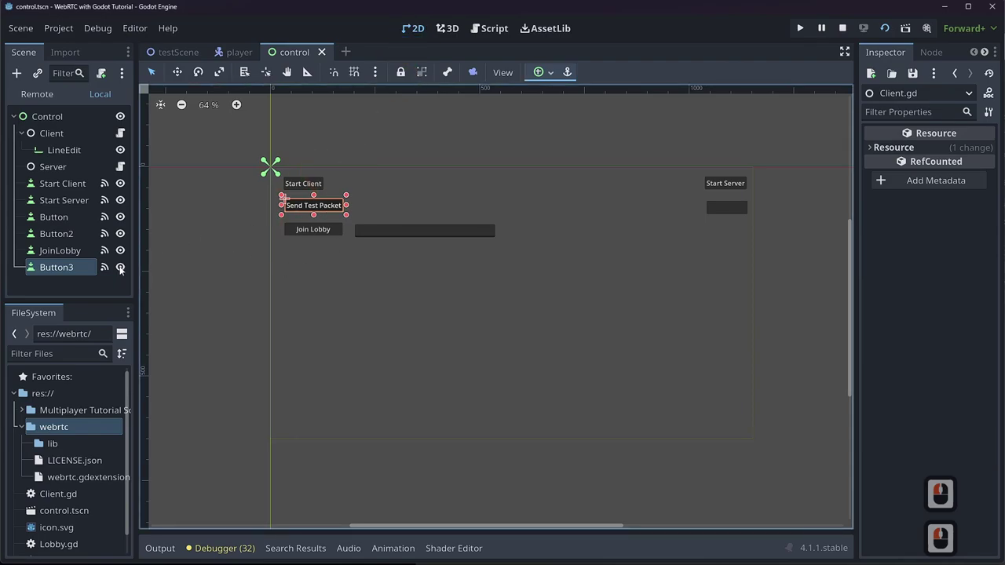
{"action": "left_click", "coordinate": [923, 72]}
{"action": "double_click", "coordinate": [897, 62]}
- Show the button's signal connections and jump to its button_down handler in Client.gd
{"action": "left_click", "coordinate": [107, 269]}
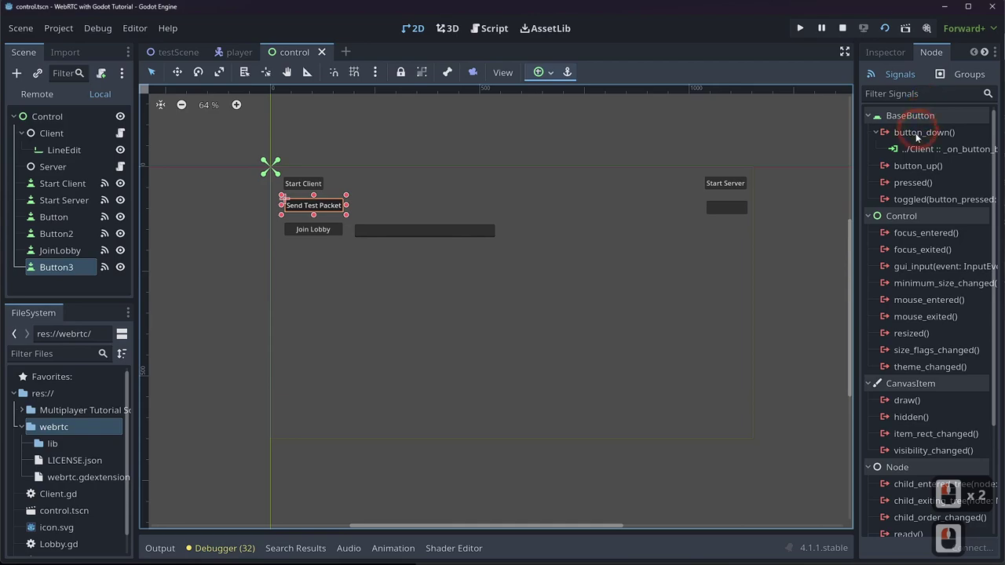
{"action": "left_click", "coordinate": [918, 146]}
{"action": "double_click", "coordinate": [918, 146]}
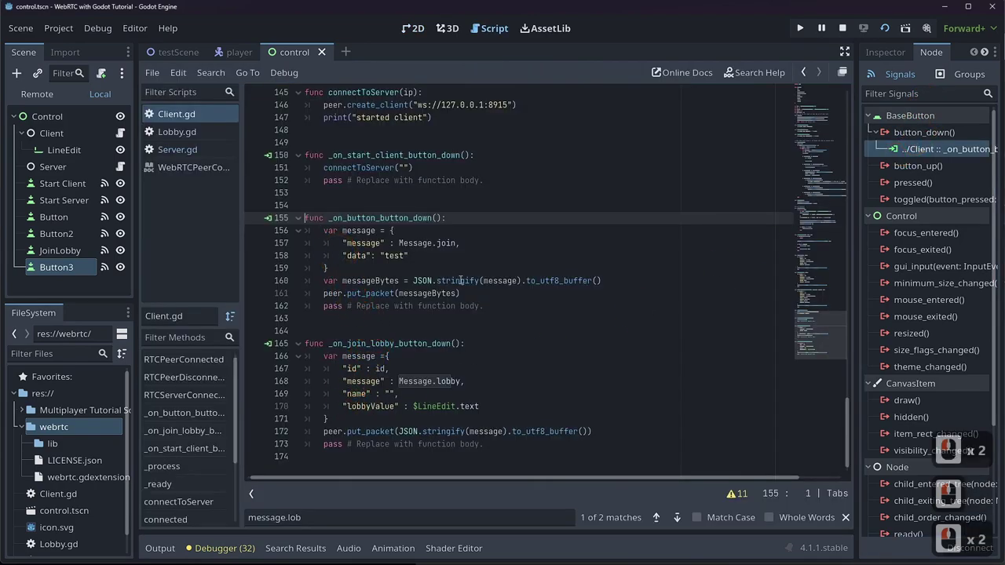
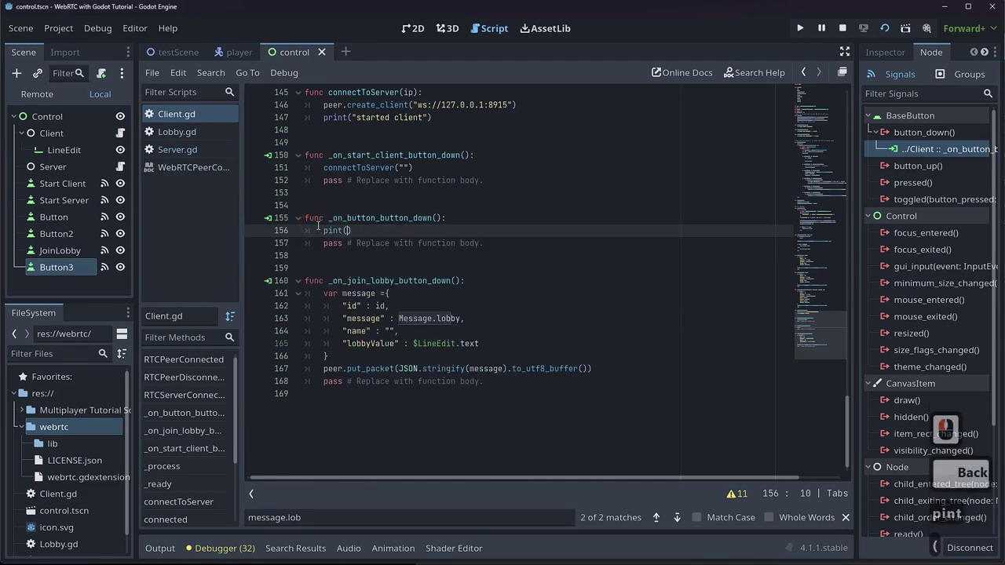
- Fix the ping.rpc() call and add a ping() function printing "ping from "
{"action": "key", "text": "Left"}
{"action": "key", "text": "BackSpace"}
{"action": "key", "text": "Right"}
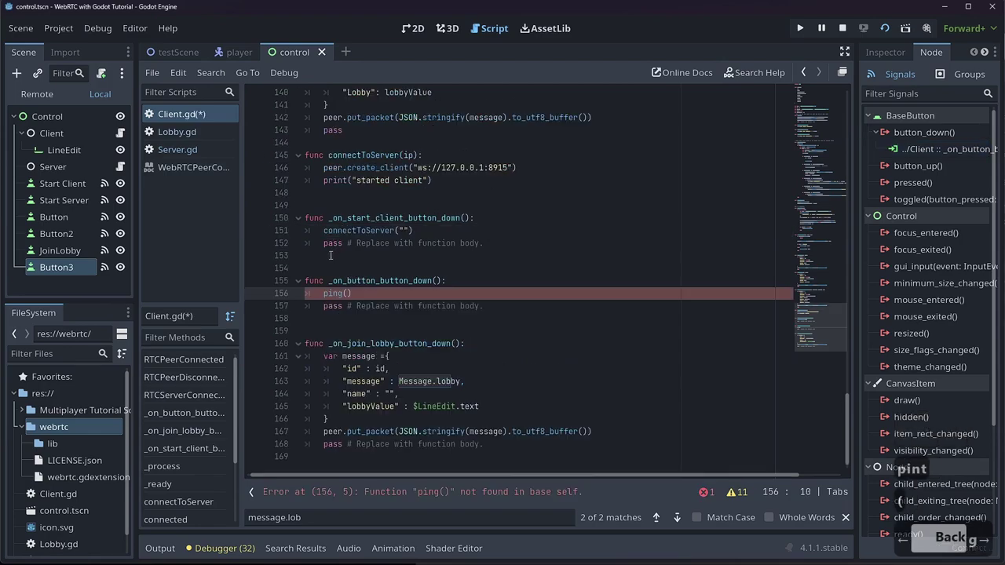
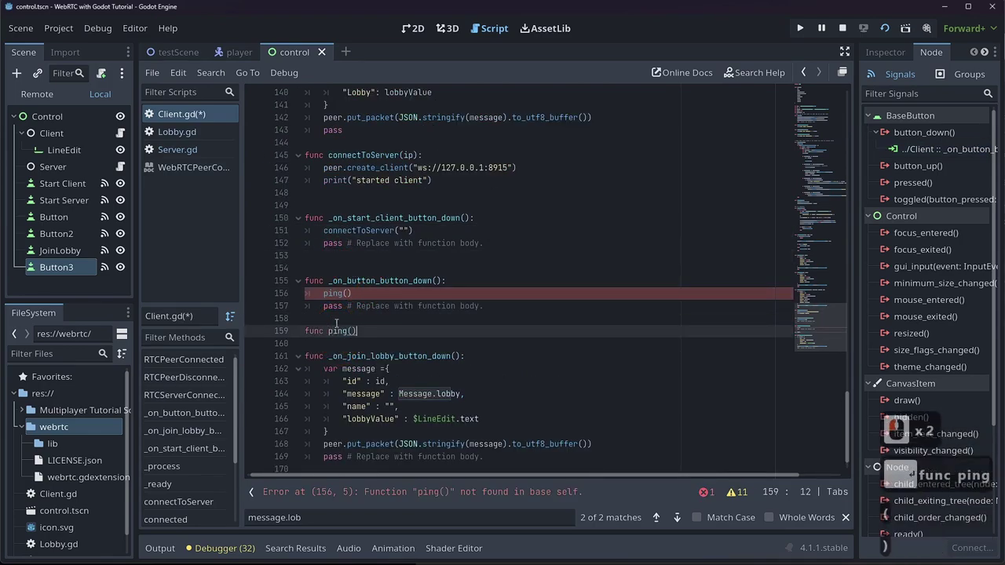
{"action": "key", "text": "Return"}
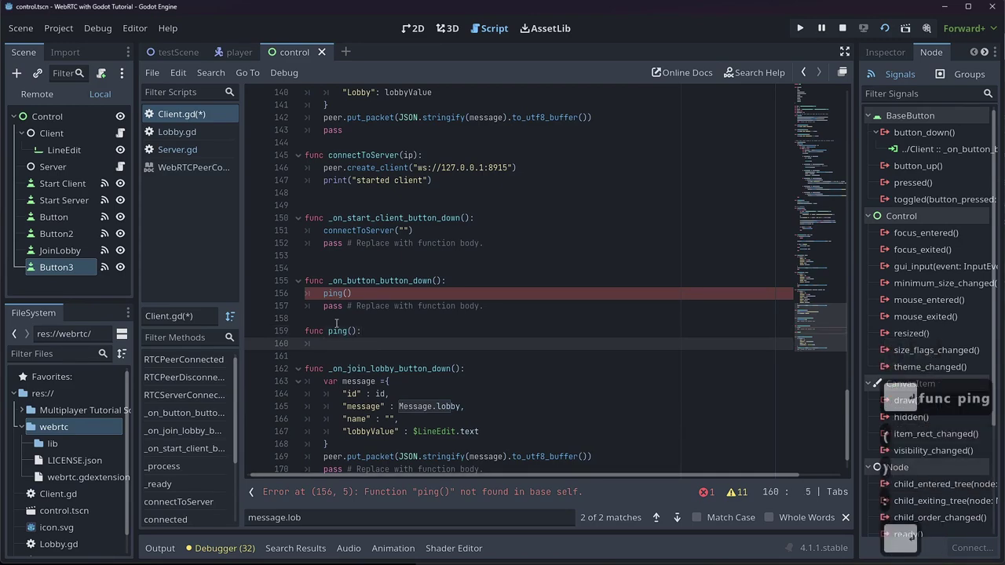
{"action": "key", "text": "Return"}
{"action": "type", "text": "print"}
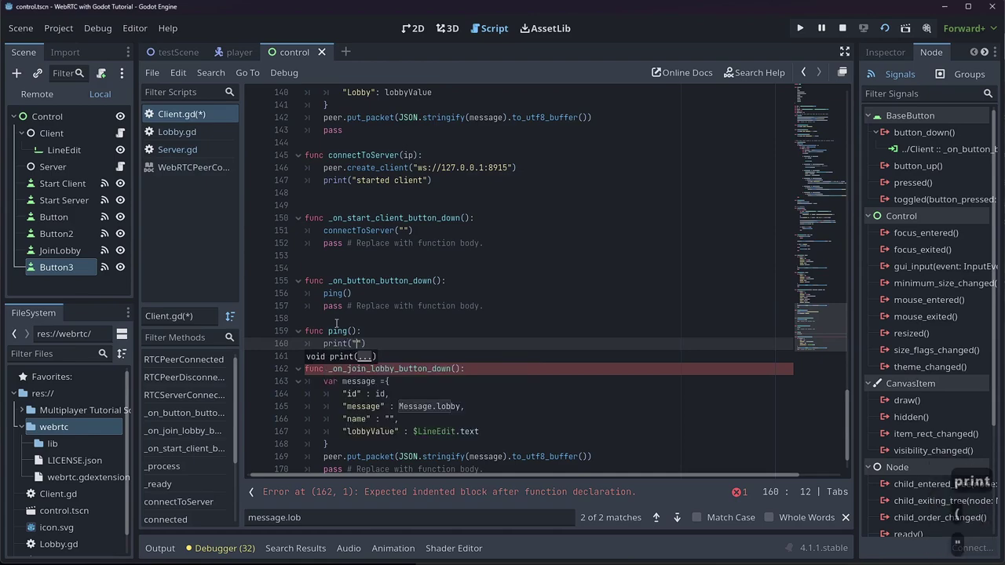
{"action": "type", "text": "ing from"}
{"action": "key", "text": "Right"}
{"action": "key", "text": "BackSpace"}
{"action": "key", "text": "shift+space"}
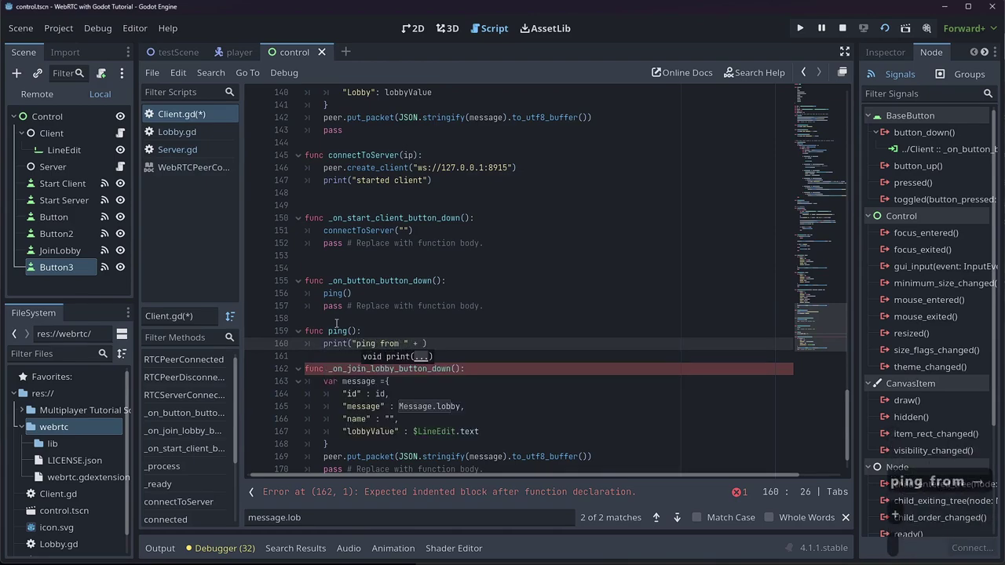
- Append str(multiplayer.get_remote_sender_id()) to the ping message
{"action": "type", "text": "ultiple"}
{"action": "key", "text": "Down"}
{"action": "key", "text": "Down"}
{"action": "key", "text": "Down"}
{"action": "key", "text": "Down"}
{"action": "key", "text": "Down"}
{"action": "key", "text": "Down"}
{"action": "key", "text": "Return"}
{"action": "type", "text": "getremote"}
{"action": "key", "text": "Tab"}
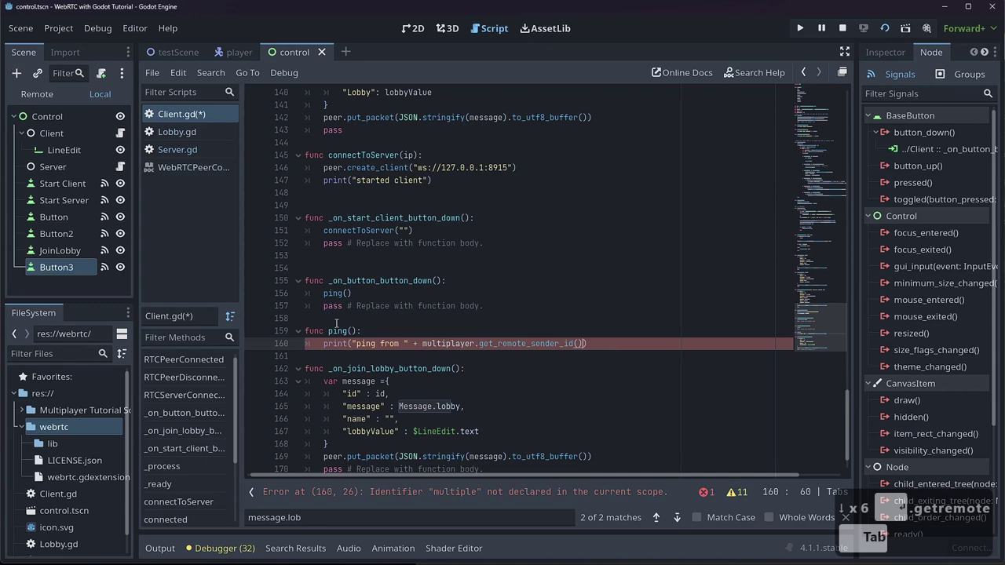
{"action": "key", "text": "BackSpace"}
{"action": "key", "text": "shift+BackSpace"}
{"action": "key", "text": "Up"}
{"action": "type", "text": "[]"}
{"action": "key", "text": "Left"}
{"action": "key", "text": "BackSpace"}
{"action": "type", "text": "p"}
{"action": "key", "text": "Tab"}
{"action": "key", "text": "Tab"}
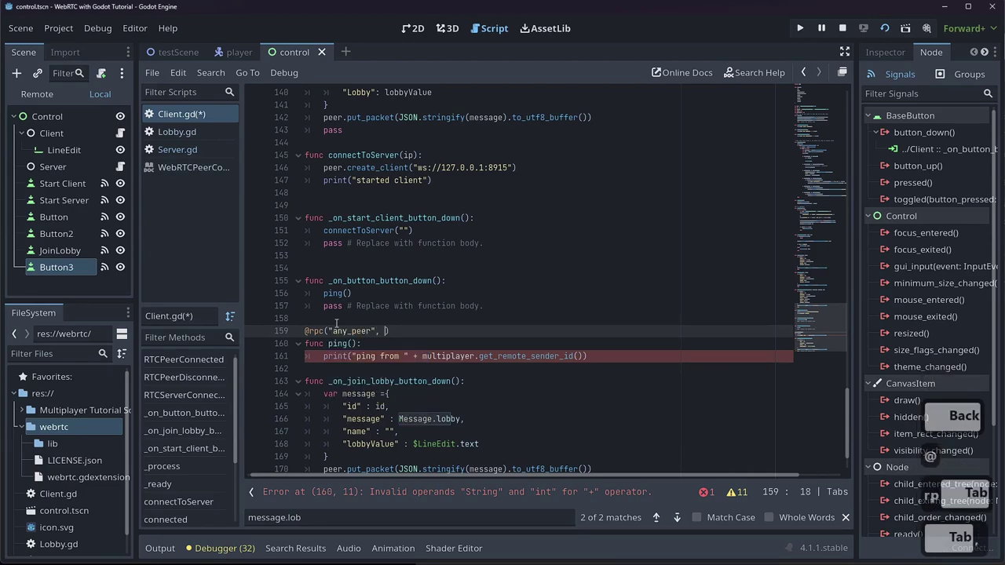
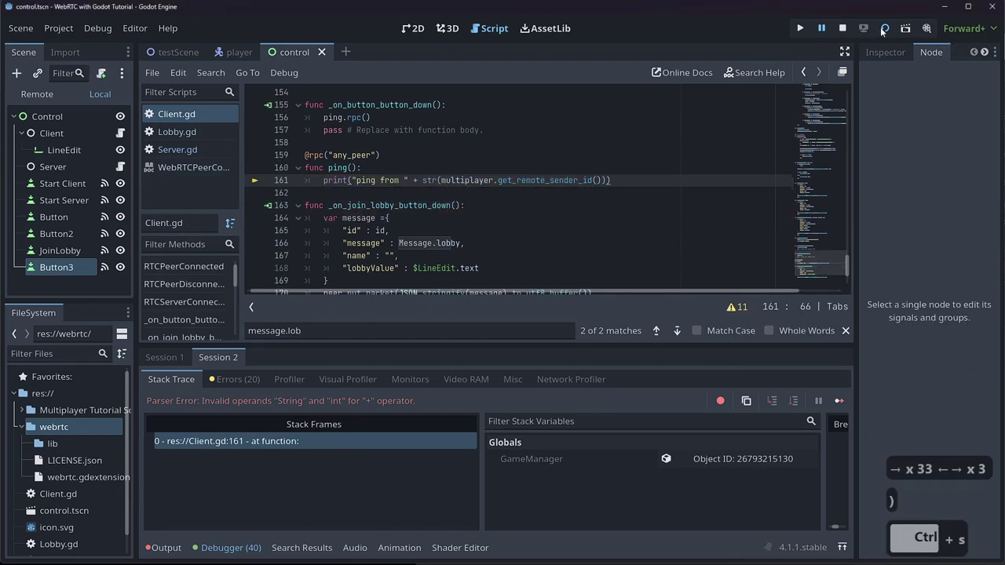
- Run the project and send a test ping from the first instance
{"action": "left_click", "coordinate": [889, 35]}
{"action": "key", "text": ")"}
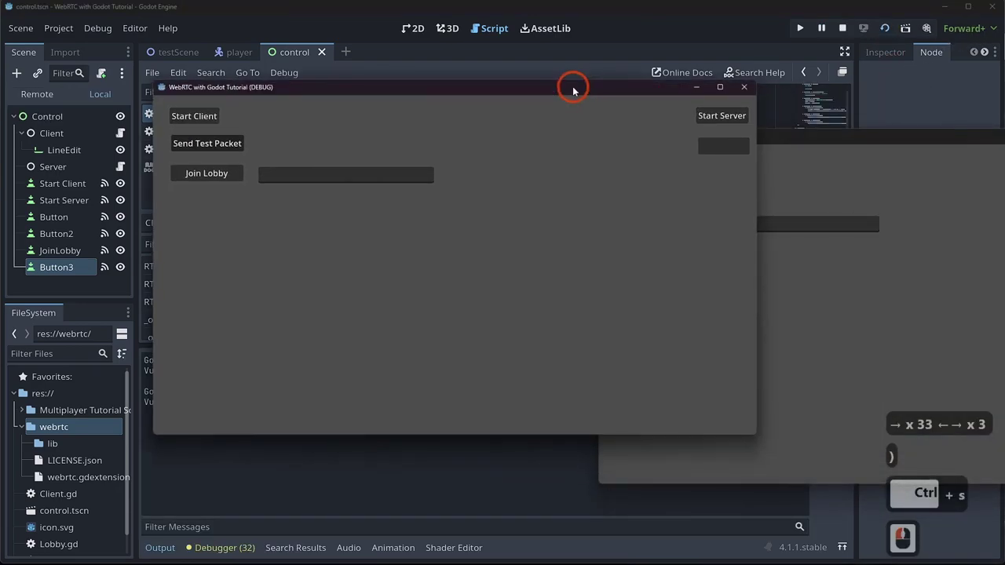
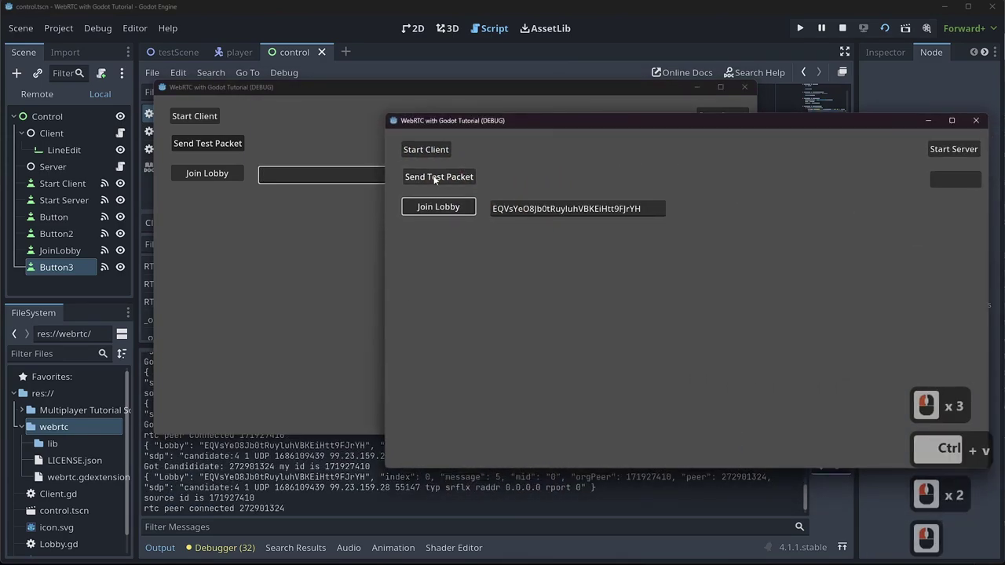
{"action": "left_click", "coordinate": [438, 179]}
{"action": "double_click", "coordinate": [437, 179]}
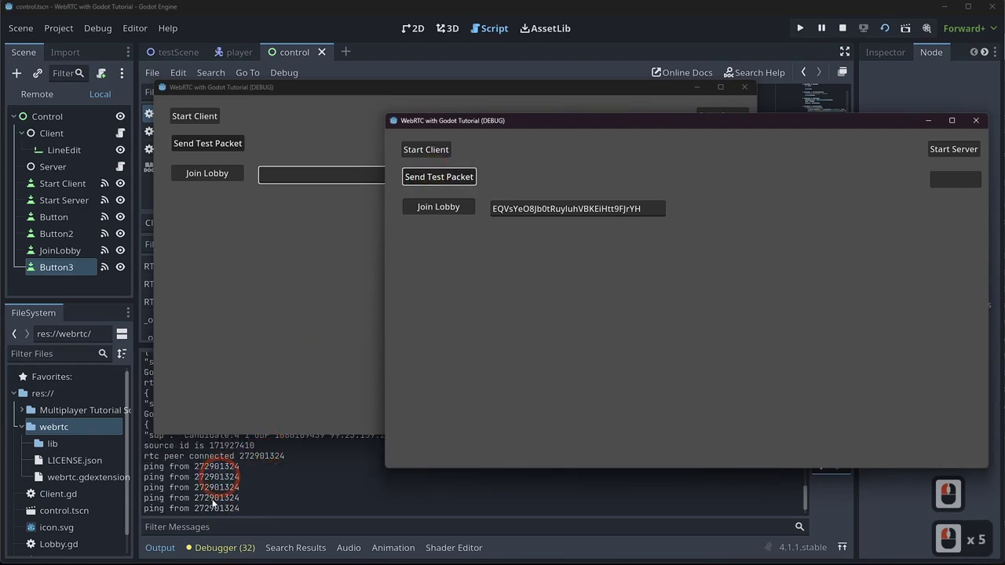
- Send repeated test pings from the other instance, logging "ping from" both peer ids
{"action": "left_click", "coordinate": [202, 146]}
{"action": "left_click", "coordinate": [202, 146]}
{"action": "left_click", "coordinate": [202, 146]}
{"action": "double_click", "coordinate": [202, 146]}
{"action": "double_click", "coordinate": [229, 514]}
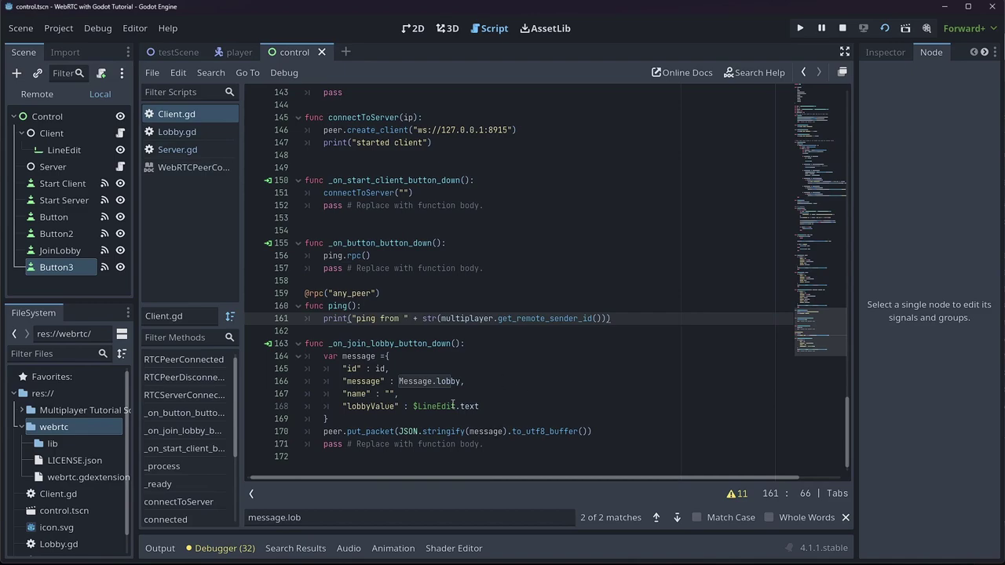
- Switch to Server.gd and scroll to its _ready function
{"action": "double_click", "coordinate": [158, 156]}
{"action": "scroll", "scroll_direction": "down", "scroll_amount": 3}
{"action": "scroll", "scroll_direction": "up", "scroll_amount": 3}
{"action": "scroll", "scroll_direction": "down", "scroll_amount": 3}
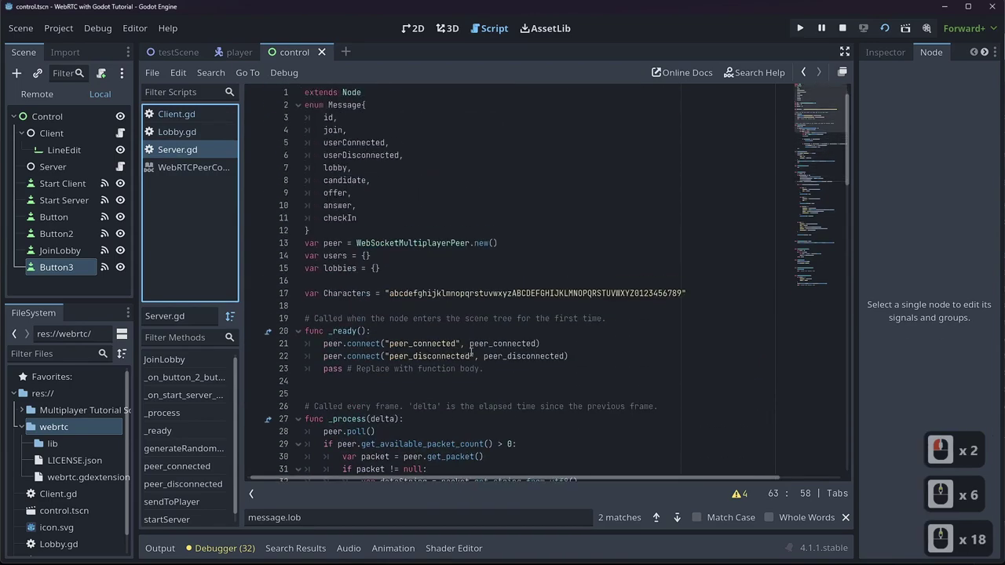
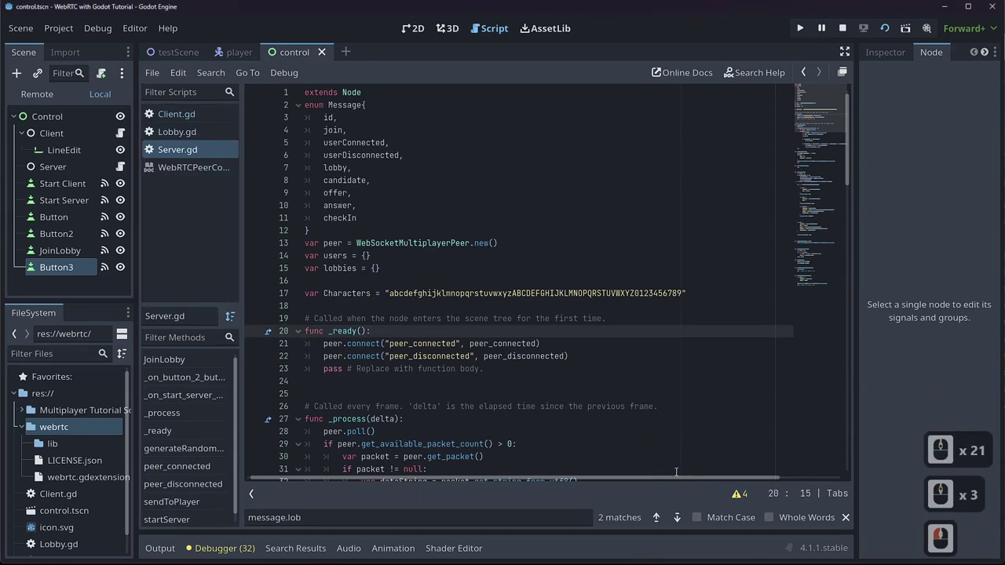
- Add if "--server" in OS.get_cmdline_args(): inside _ready
{"action": "key", "text": "Return"}
{"action": "type", "text": "i"}
{"action": "type", "text": "f"}
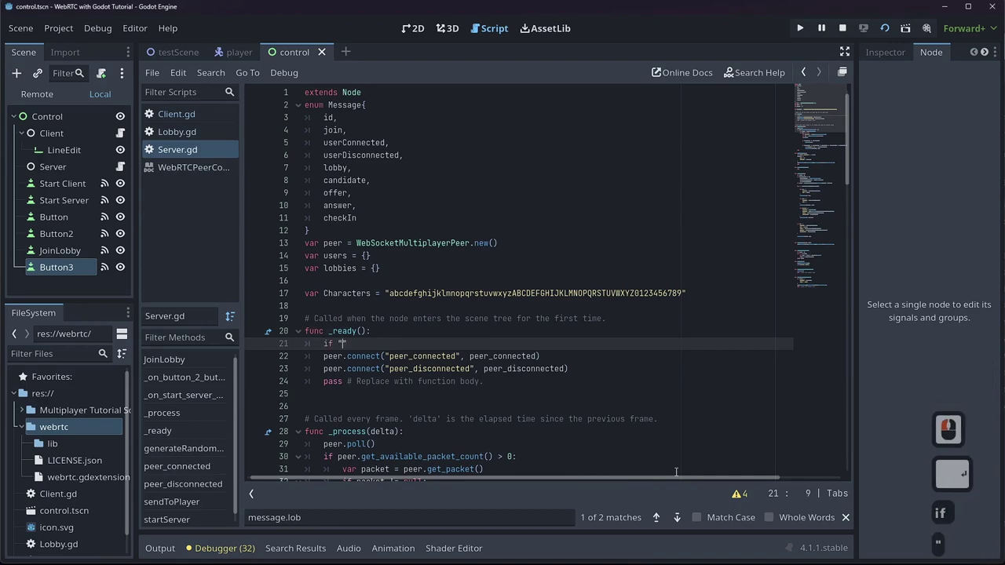
{"action": "type", "text": "-server"}
{"action": "key", "text": "Right"}
{"action": "type", "text": "is"}
{"action": "key", "text": "BackSpace"}
{"action": "type", "text": "n."}
{"action": "key", "text": "BackSpace"}
{"action": "type", "text": "etcmd"}
{"action": "key", "text": "Tab"}
{"action": "key", "text": "Return"}
{"action": "type", "text": "rint"}
{"action": "type", "text": "osting on"}
{"action": "key", "text": "Right"}
{"action": "type", "text": "str"}
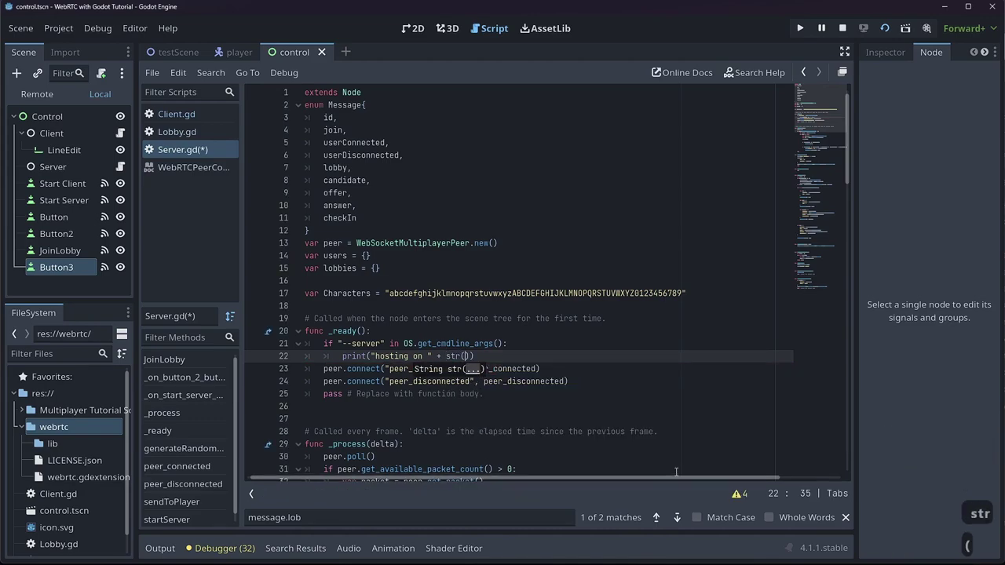
{"action": "type", "text": "915"}
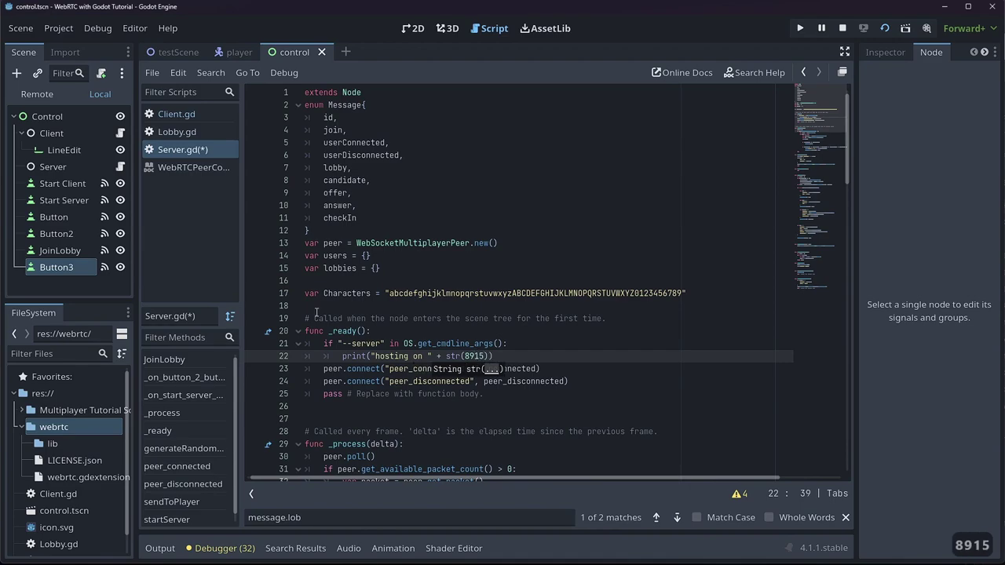
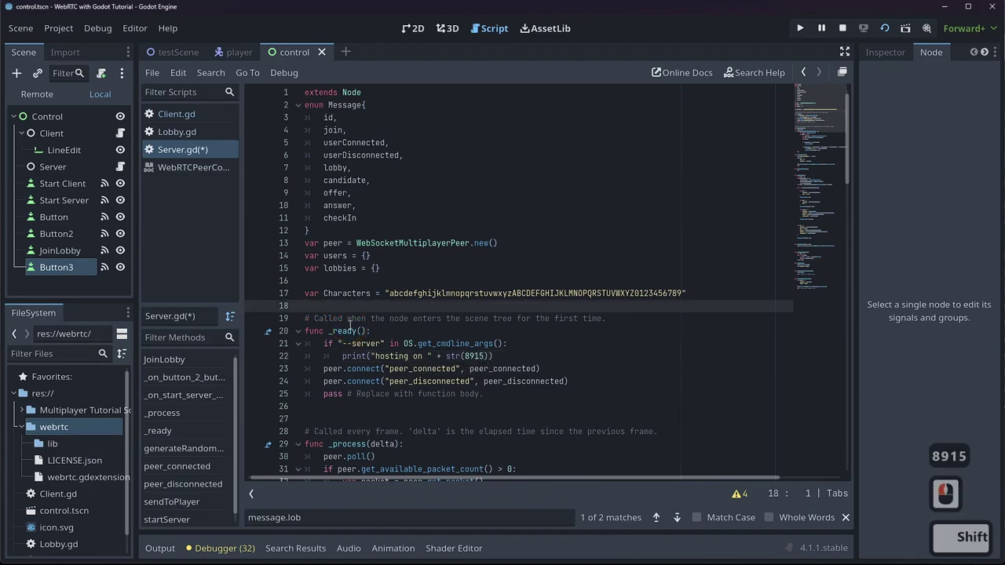
{"action": "type", "text": "x"}
{"action": "key", "text": "Tab"}
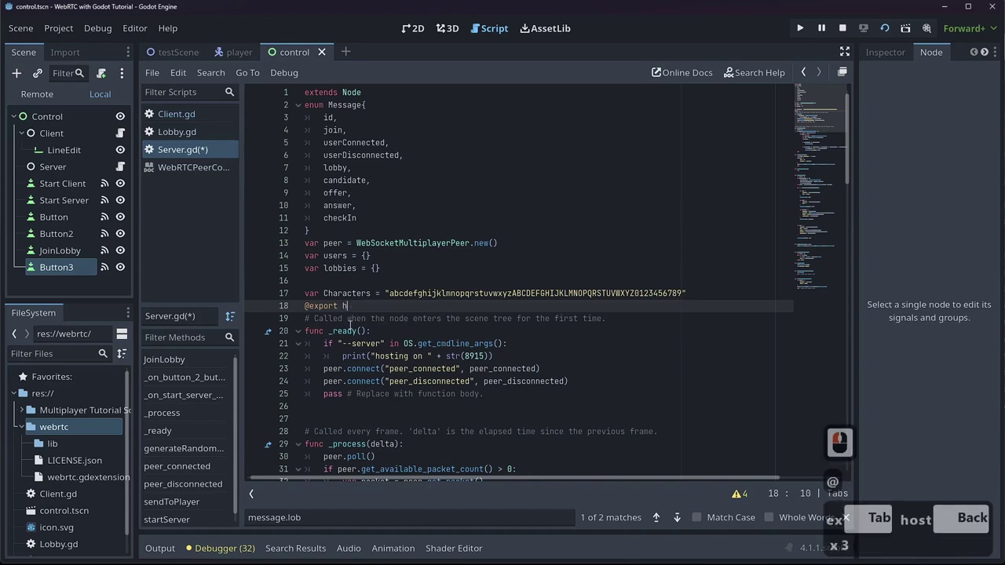
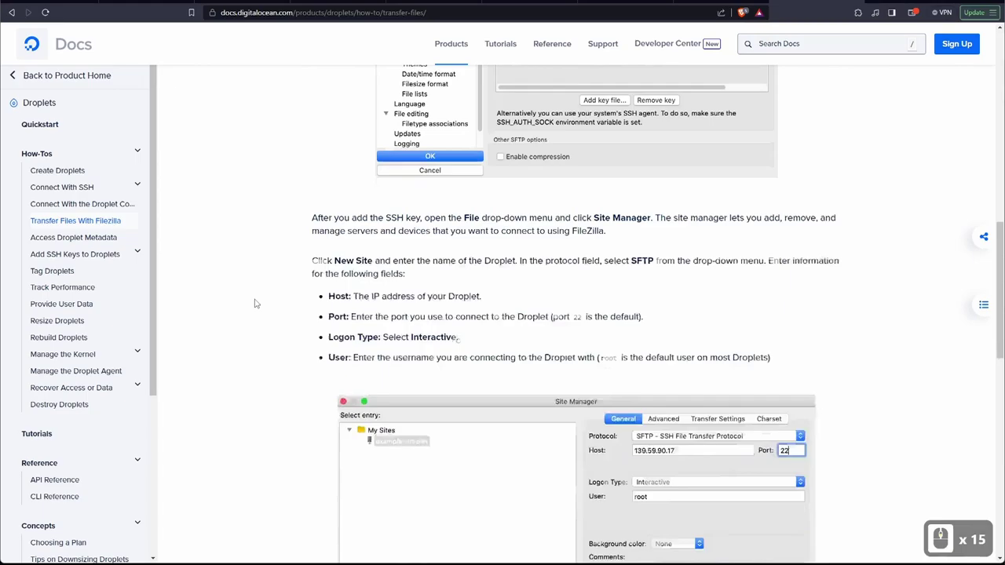
- Scroll the FileZilla guide to its Configure FileZilla SFTP key steps
{"action": "scroll", "scroll_direction": "down", "scroll_amount": 3}
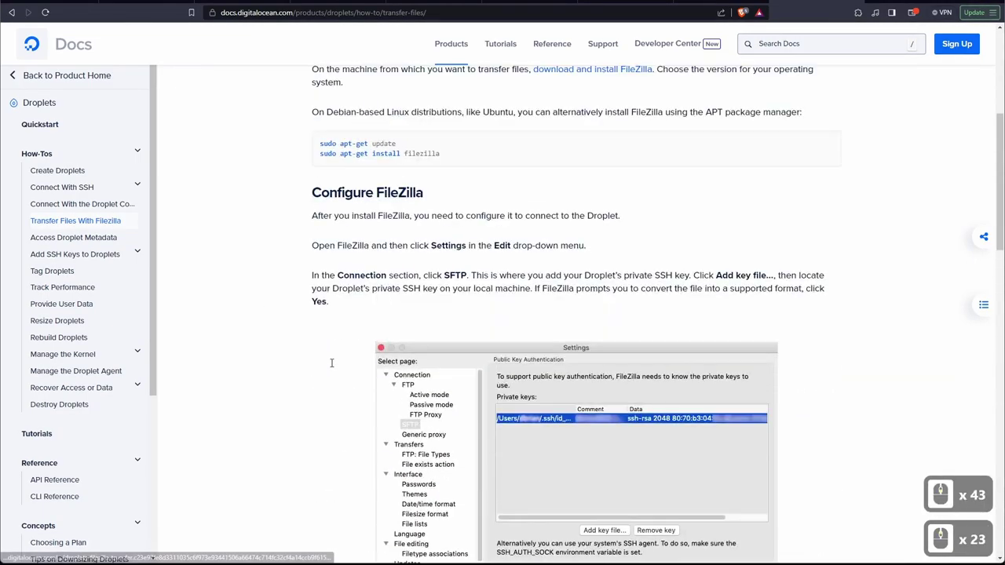
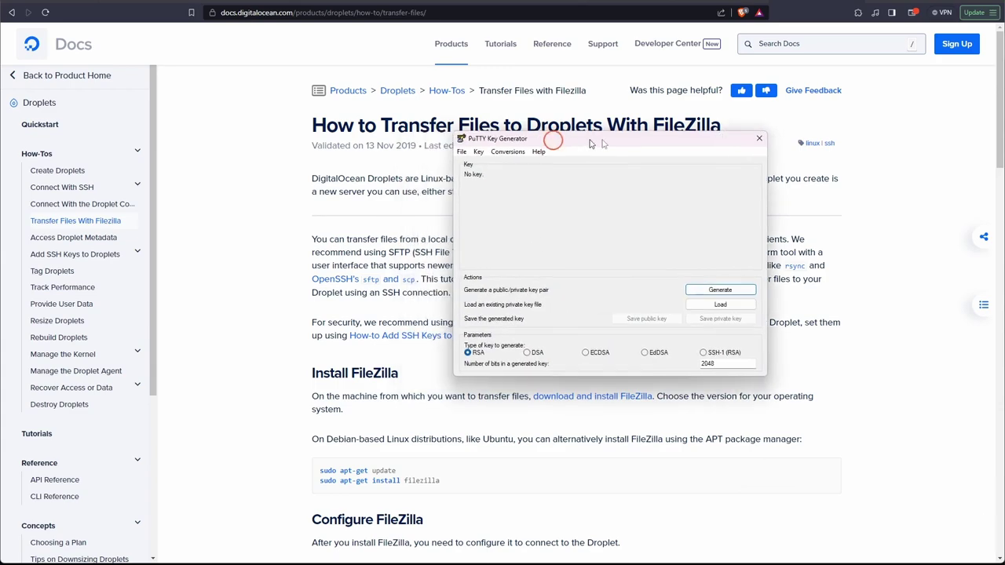
- Generate a new 2048-bit RSA key pair in PuTTY Key Generator
{"action": "left_click", "coordinate": [591, 117]}
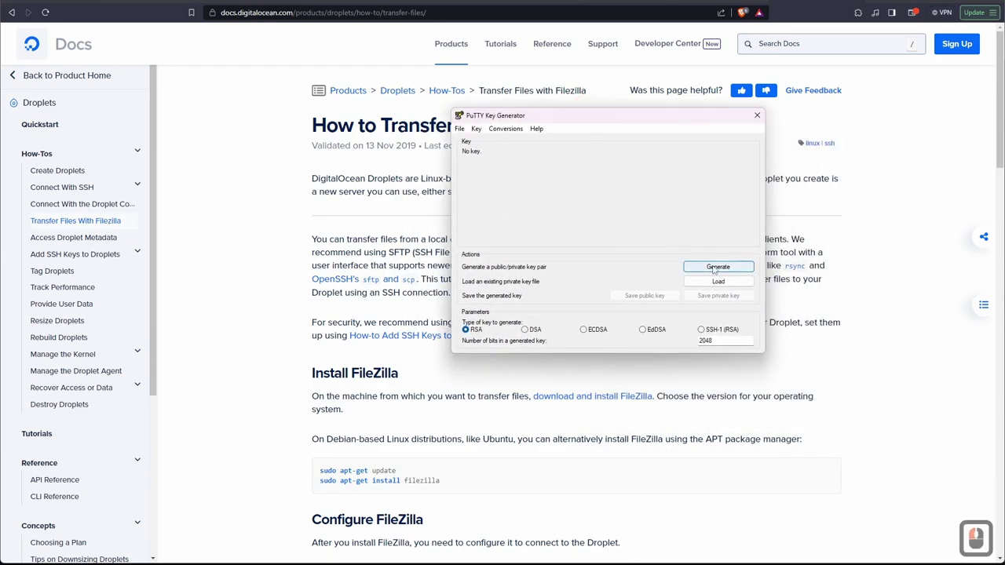
{"action": "left_click", "coordinate": [718, 270]}
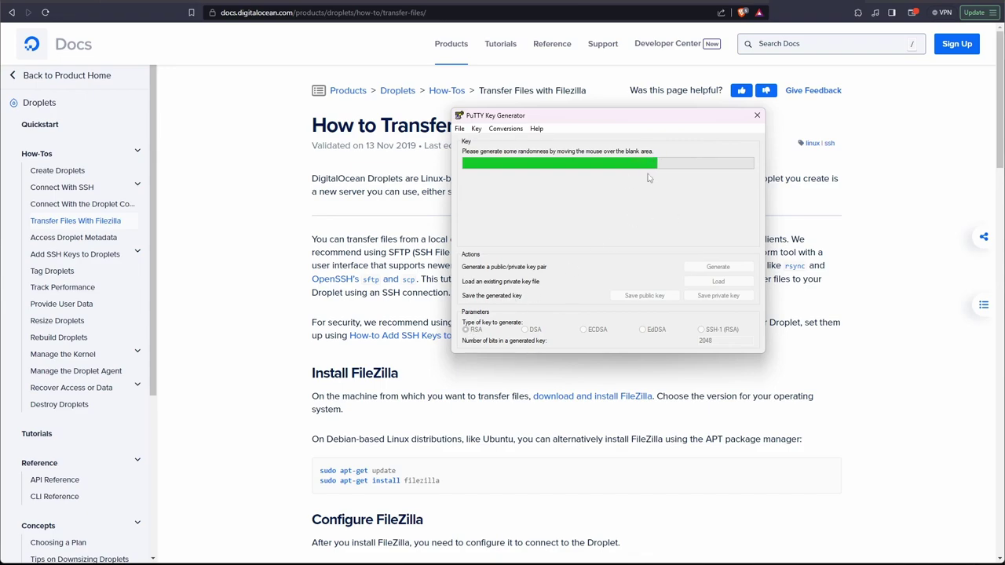
{"action": "left_click", "coordinate": [641, 191]}
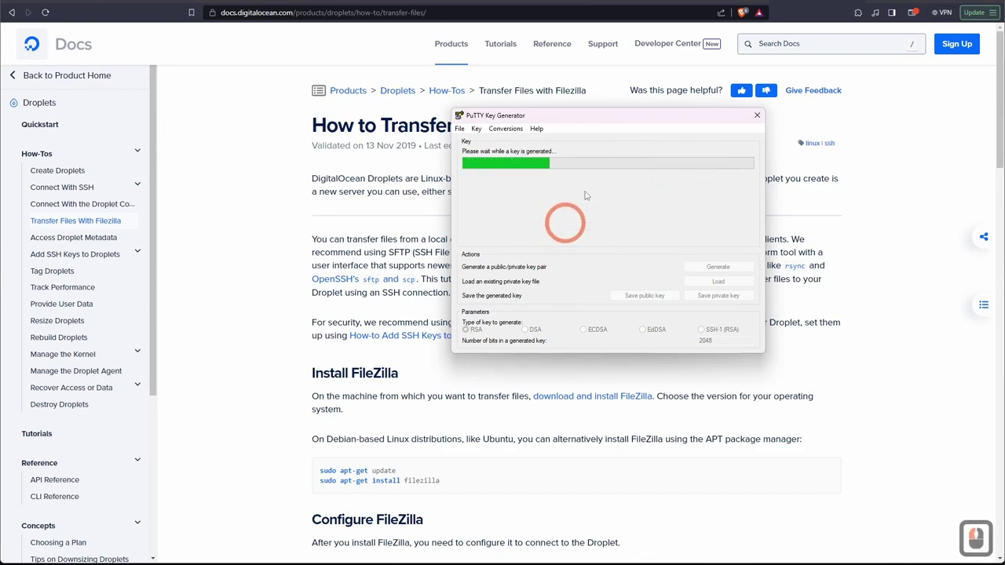
- Select the generated OpenSSH public key text and copy it
{"action": "left_click", "coordinate": [631, 208]}
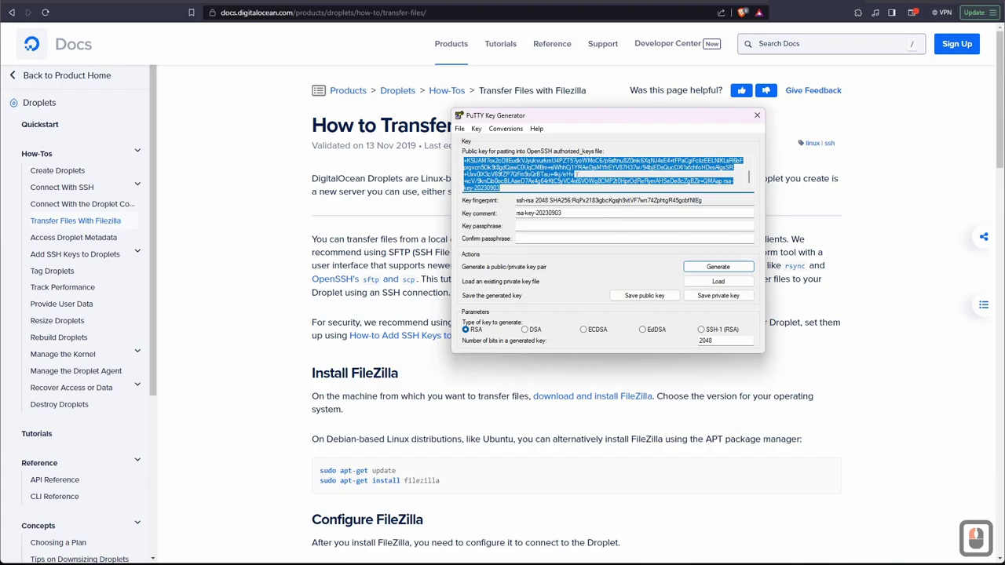
{"action": "scroll", "scroll_direction": "down", "scroll_amount": 3}
{"action": "scroll", "scroll_direction": "up", "scroll_amount": 3}
{"action": "key", "text": "ctrl+c"}
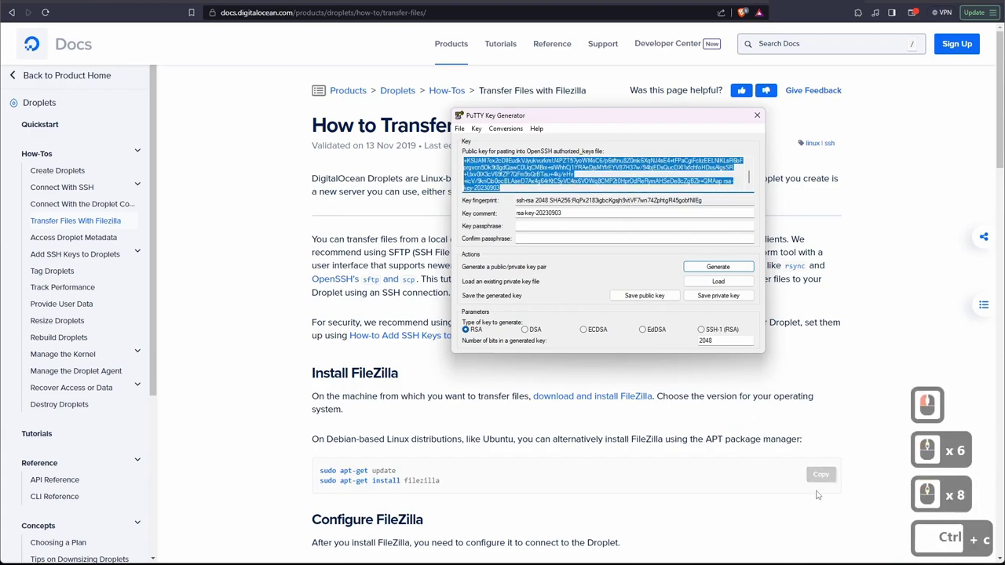
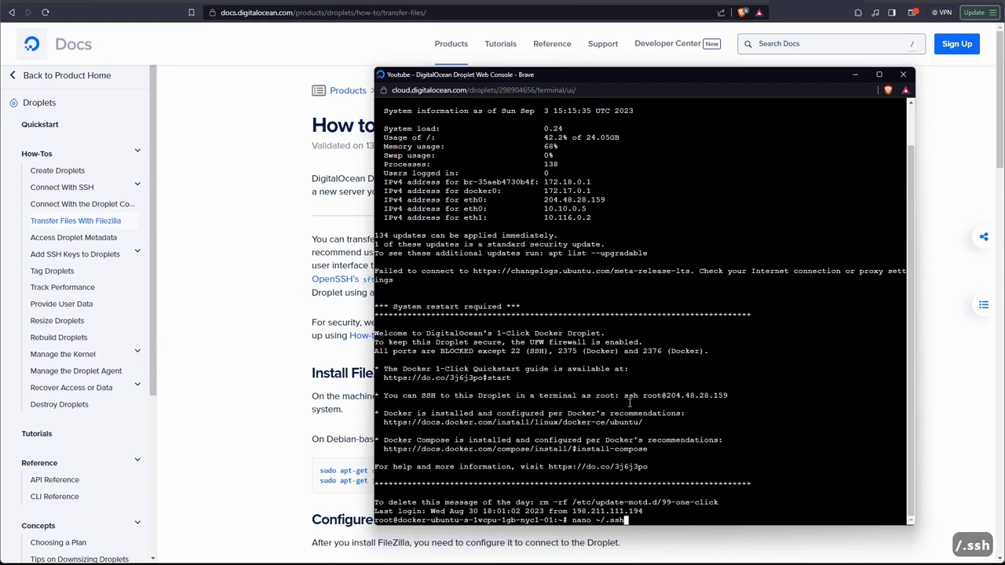
{"action": "type", "text": "auto"}
{"action": "key", "text": "Tab"}
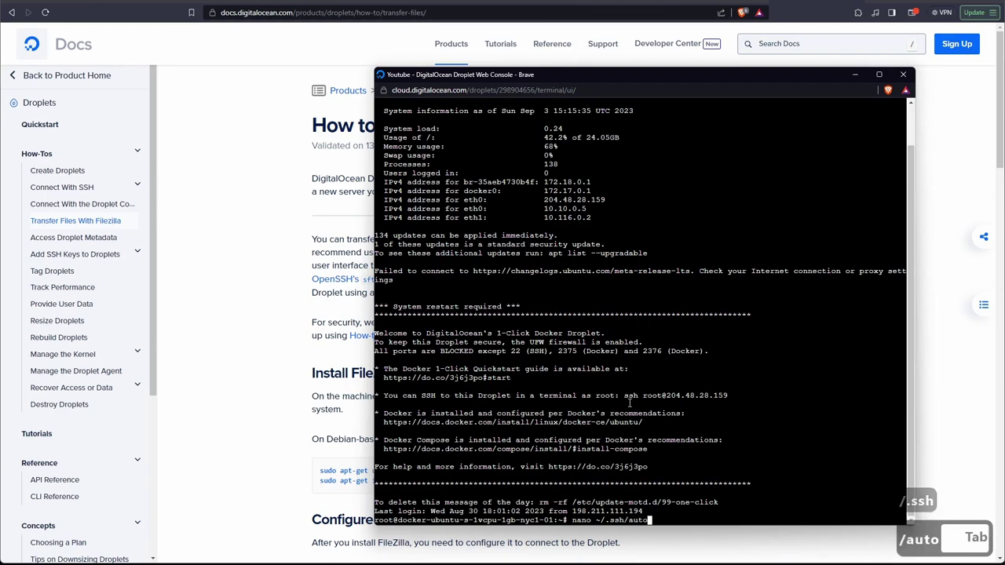
{"action": "key", "text": "BackSpace"}
{"action": "type", "text": "th"}
{"action": "key", "text": "Tab"}
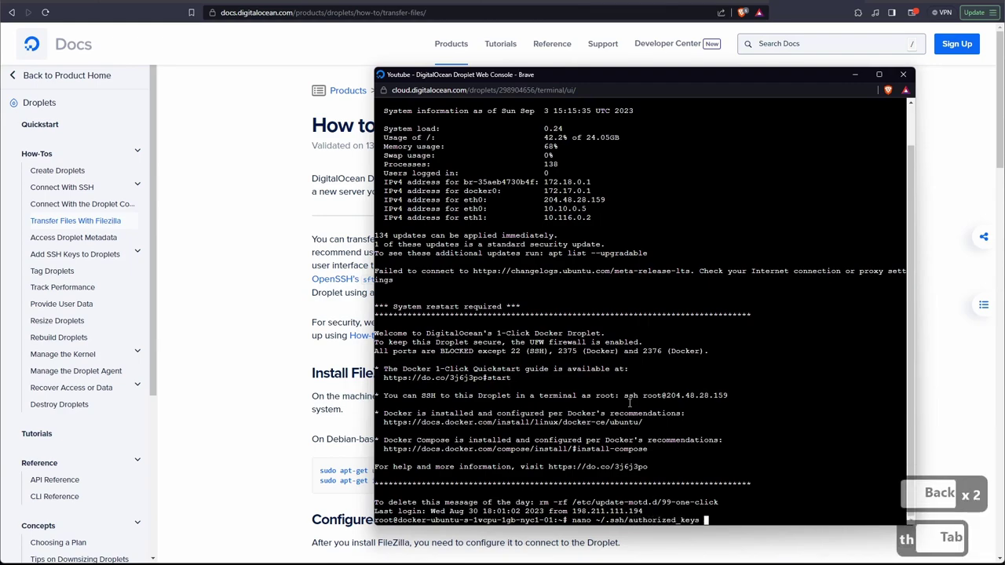
{"action": "key", "text": "Return"}
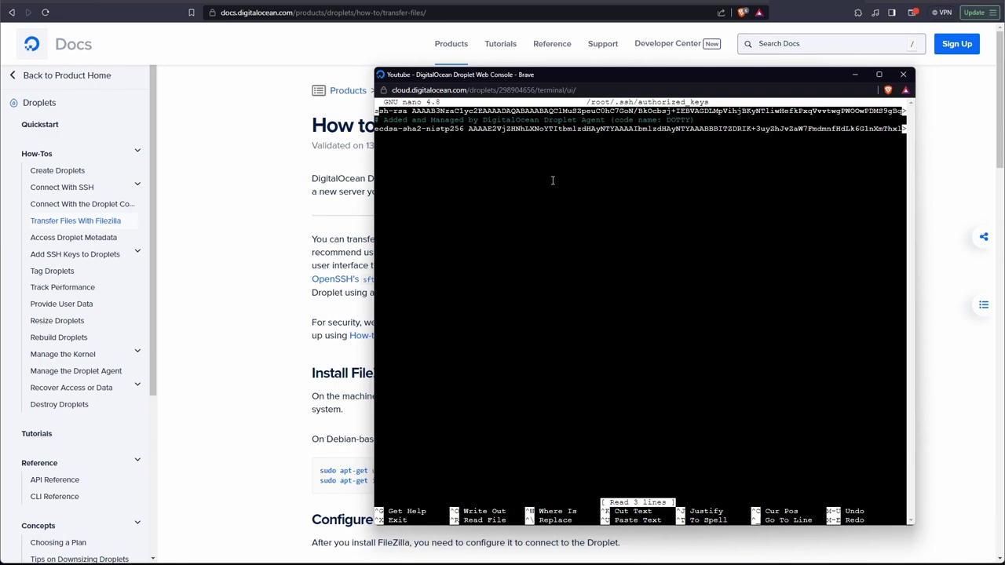
{"action": "key", "text": "ctrl+x"}
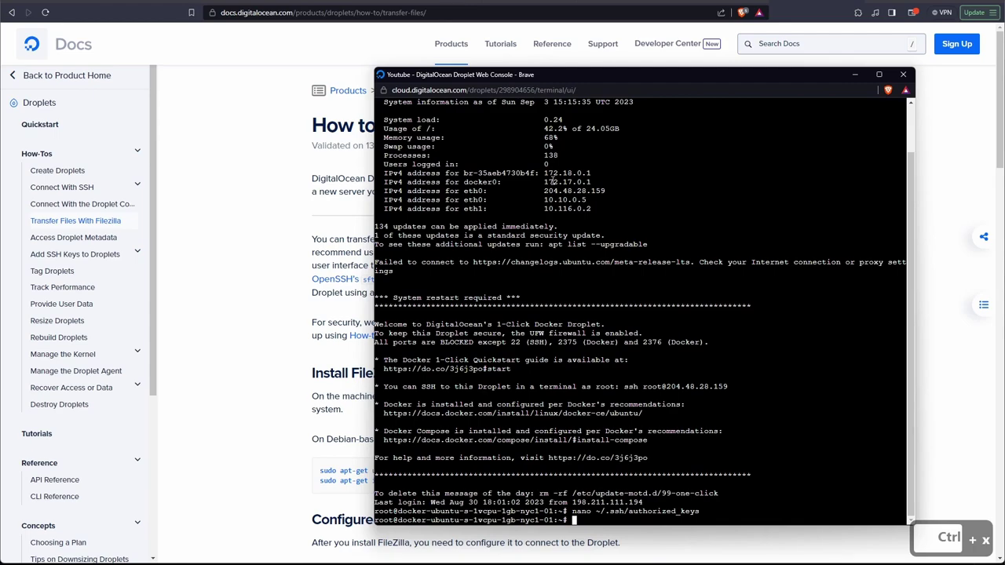
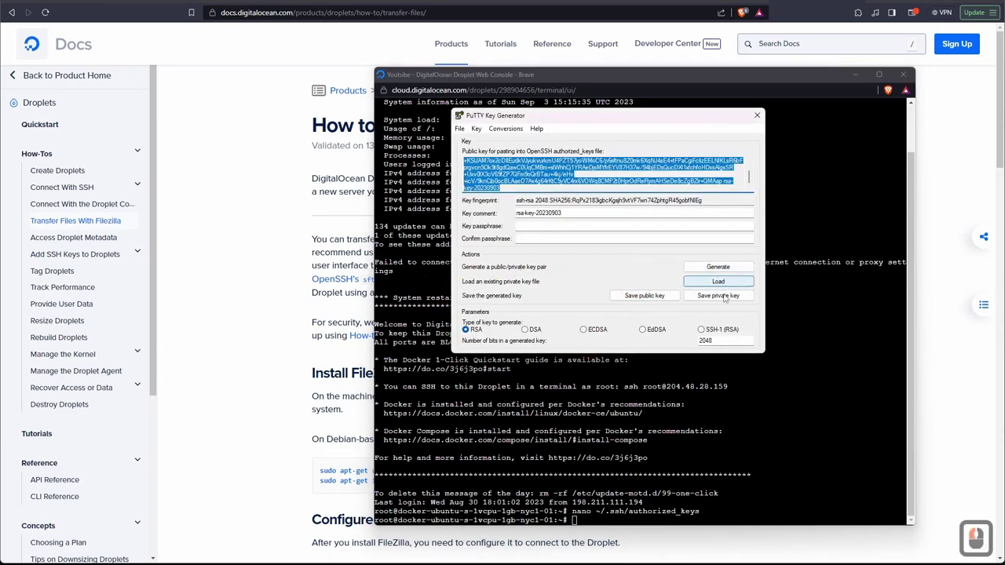
- Save the generated key as putty.ppk in the Documents folder
{"action": "left_click", "coordinate": [668, 298]}
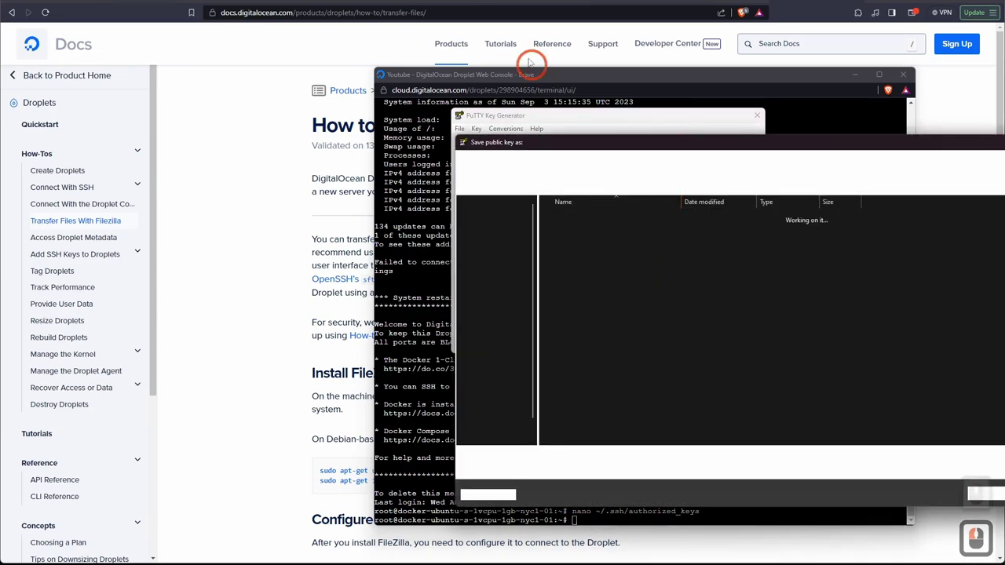
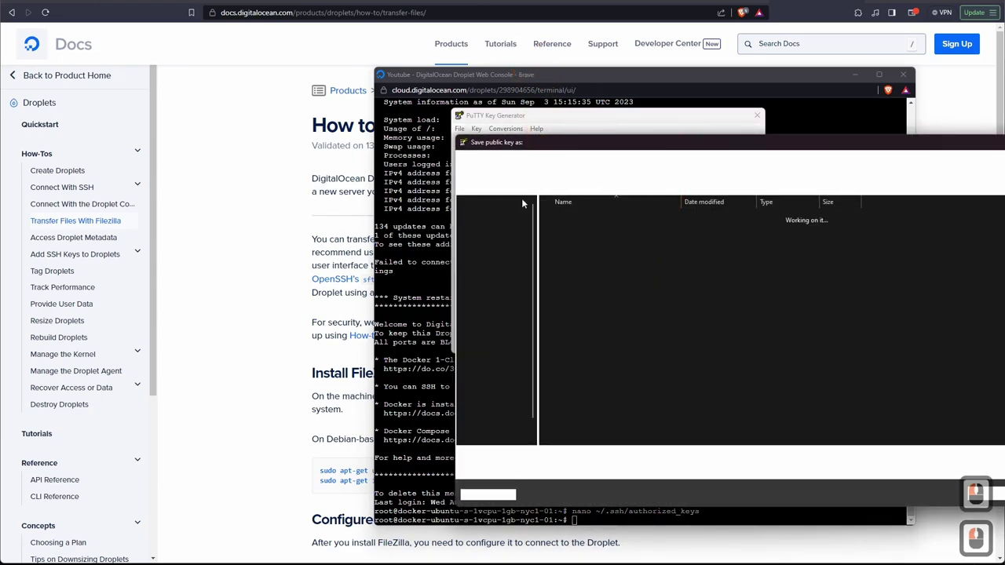
{"action": "scroll", "scroll_direction": "down", "scroll_amount": 3}
{"action": "left_click", "coordinate": [430, 363]}
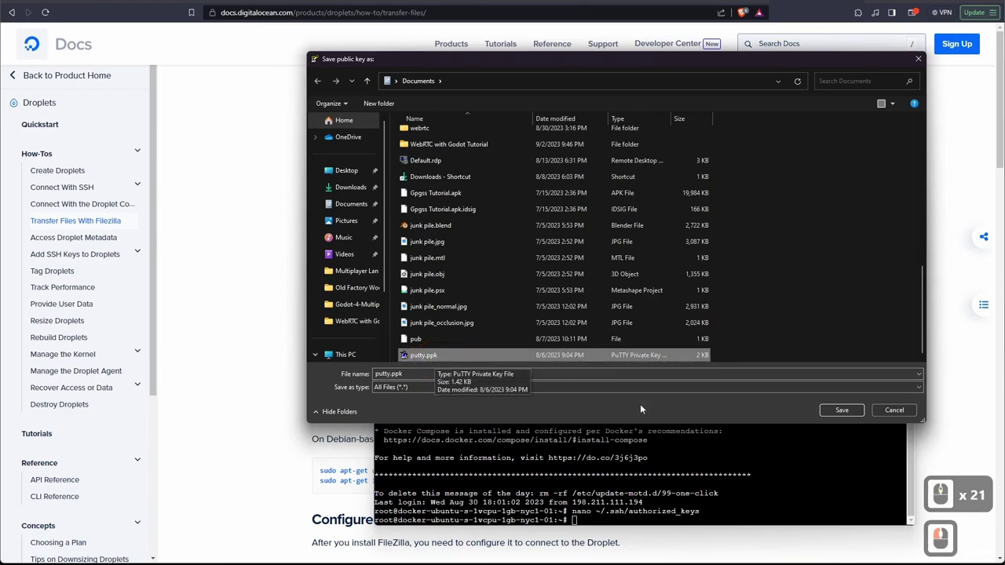
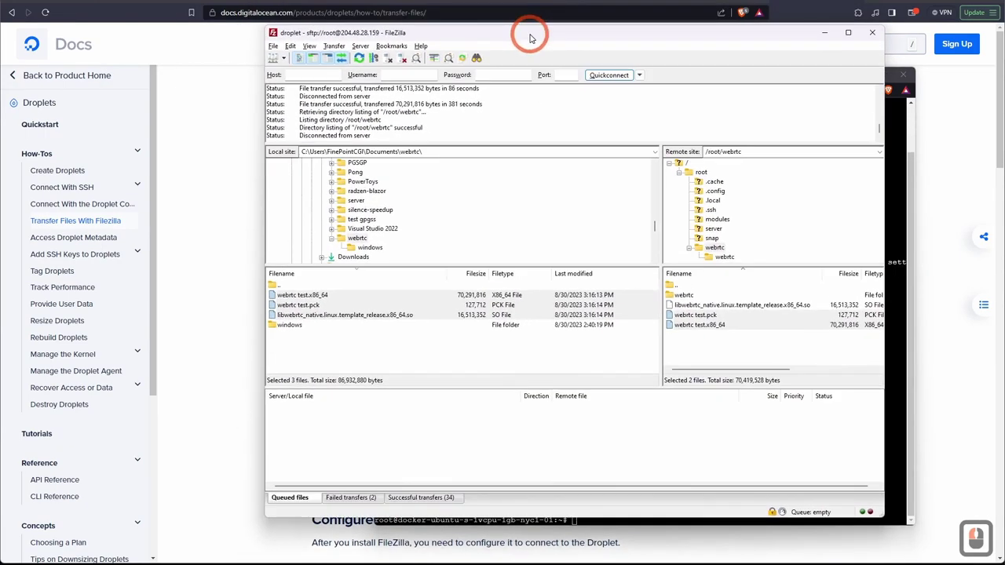
- Add Documents\putty.ppk as an SFTP private key in FileZilla's settings
{"action": "left_click", "coordinate": [535, 38]}
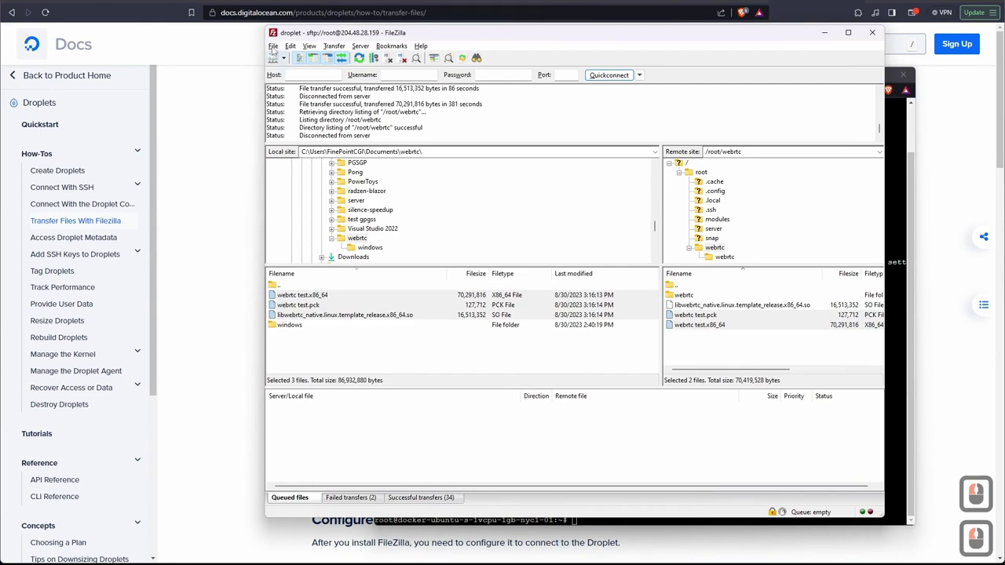
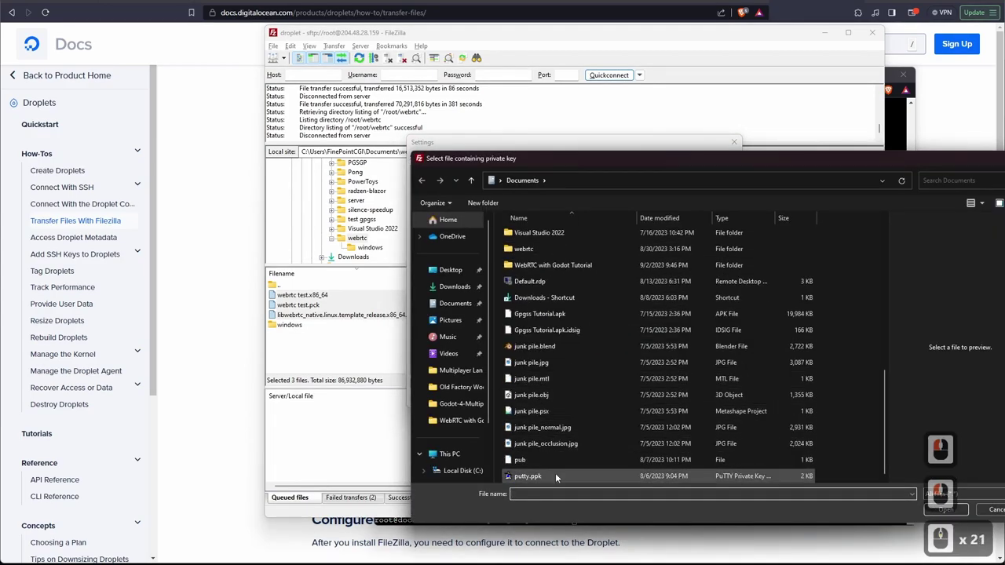
{"action": "left_click", "coordinate": [559, 476]}
{"action": "left_click", "coordinate": [800, 330]}
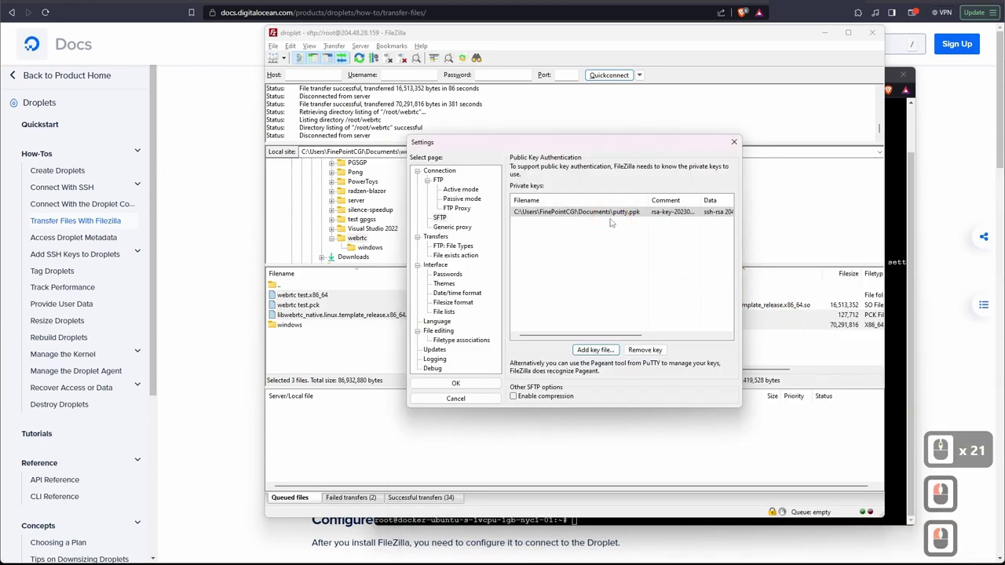
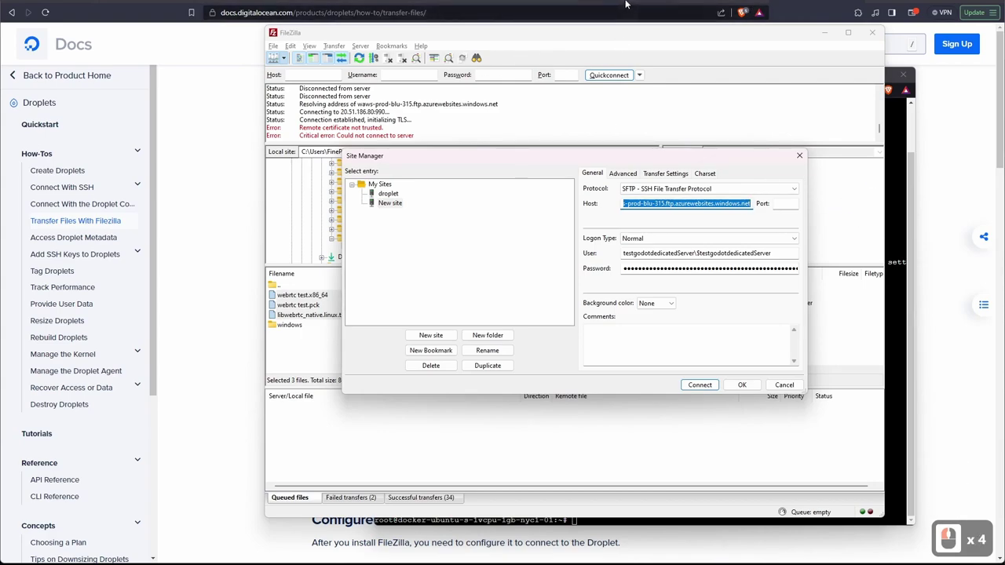
- Copy the droplet IP 204.48.28.159 into the site settings and connect as root
{"action": "left_click", "coordinate": [628, 3]}
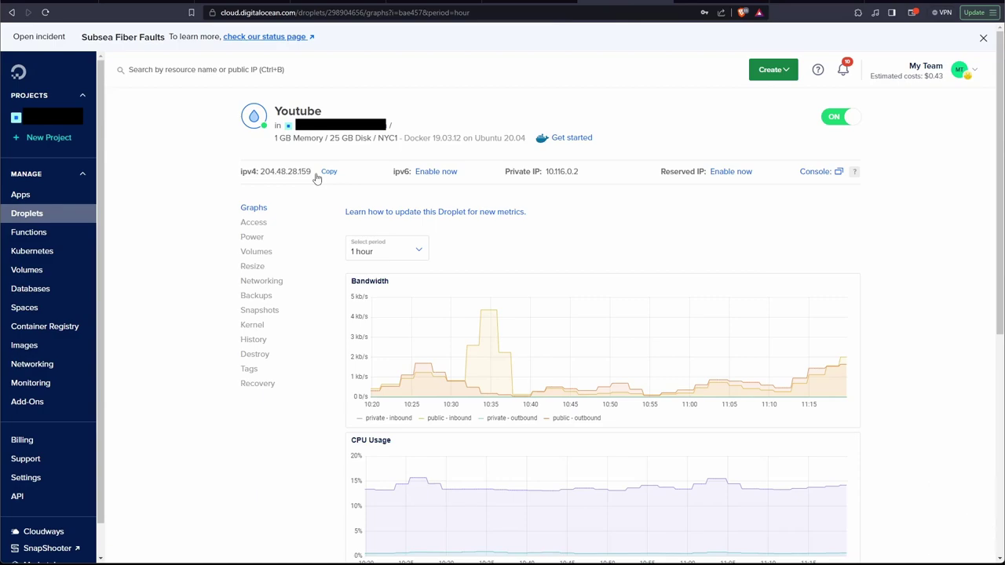
{"action": "key", "text": "alt+Tab"}
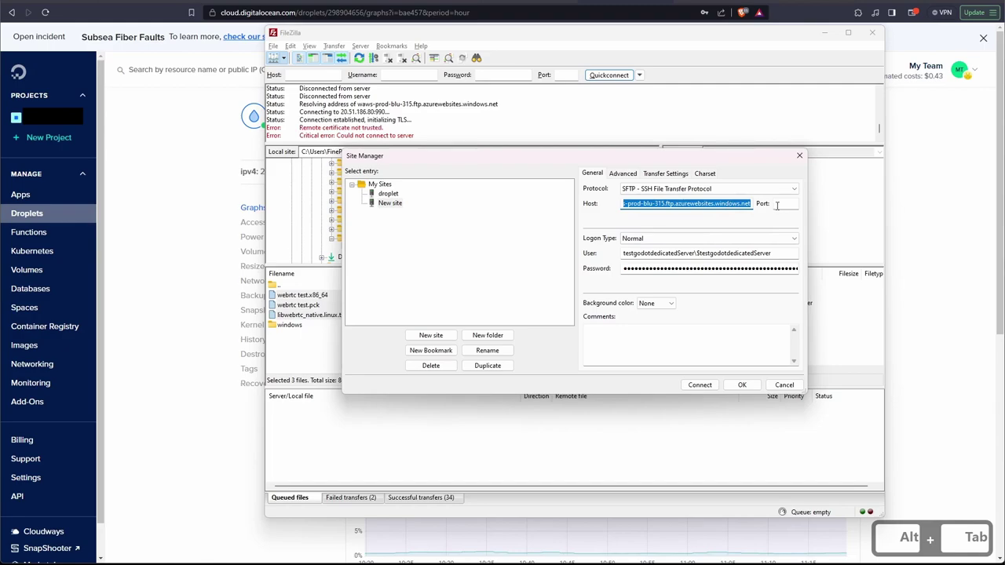
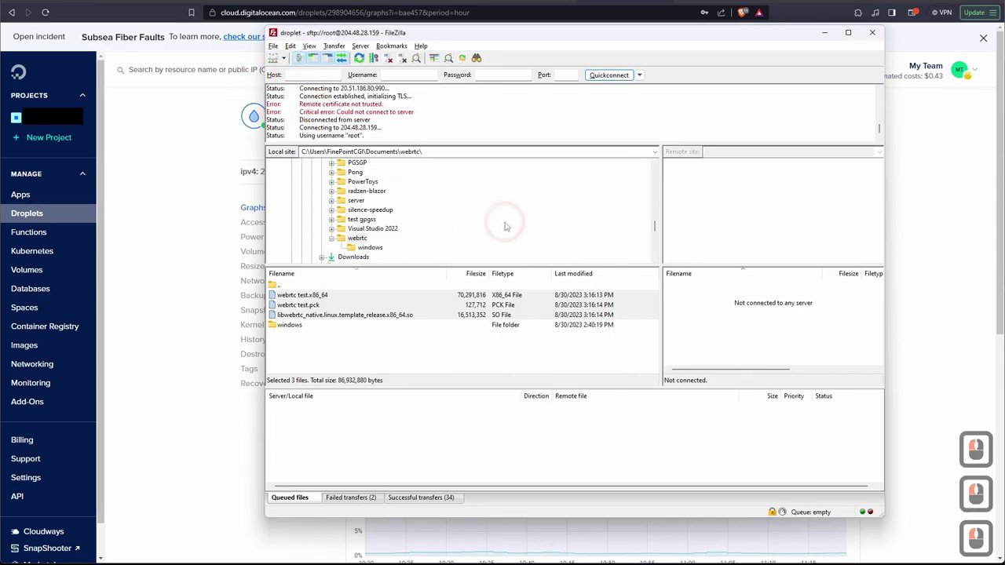
{"action": "scroll", "scroll_direction": "down", "scroll_amount": 3}
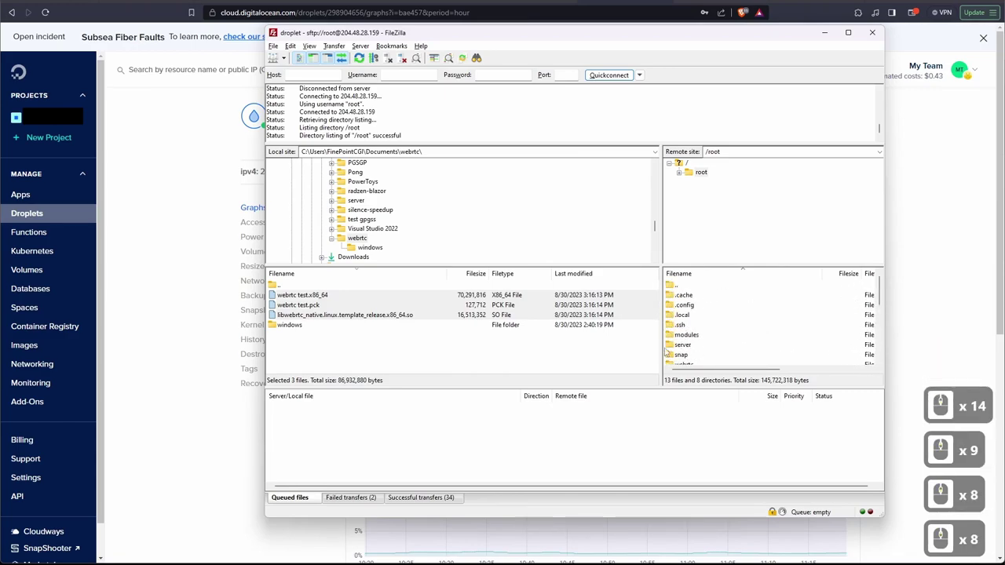
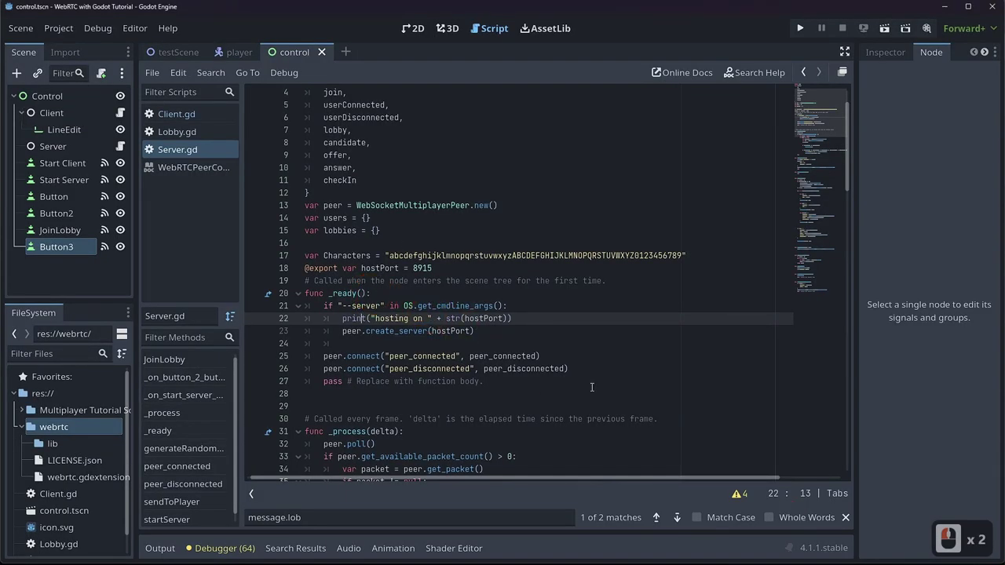
- Set control.tscn as the main scene under Project Settings > Application > Run
{"action": "left_click", "coordinate": [43, 30]}
{"action": "left_click", "coordinate": [56, 36]}
{"action": "left_click", "coordinate": [69, 53]}
{"action": "left_click", "coordinate": [292, 88]}
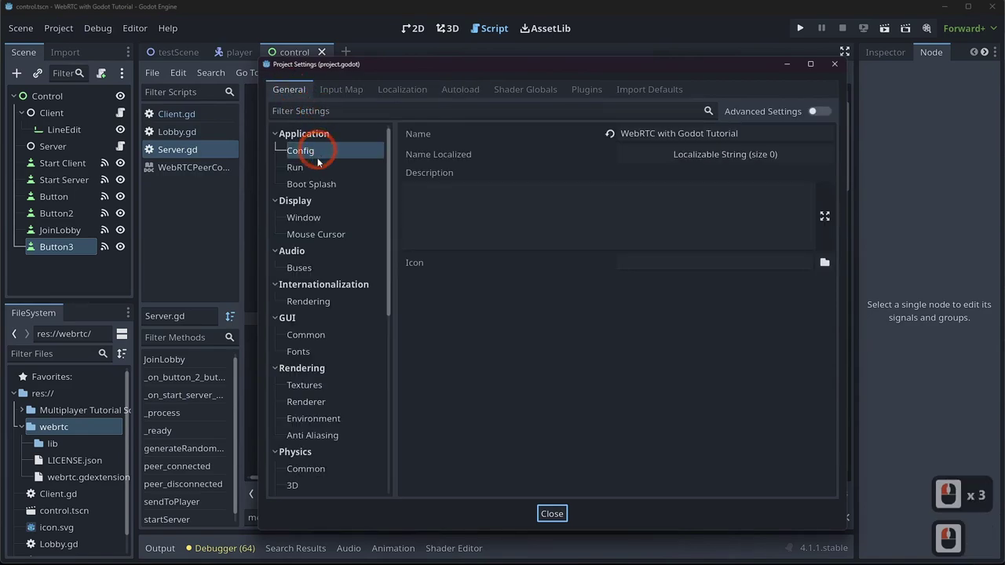
{"action": "double_click", "coordinate": [320, 175]}
{"action": "left_click", "coordinate": [835, 134]}
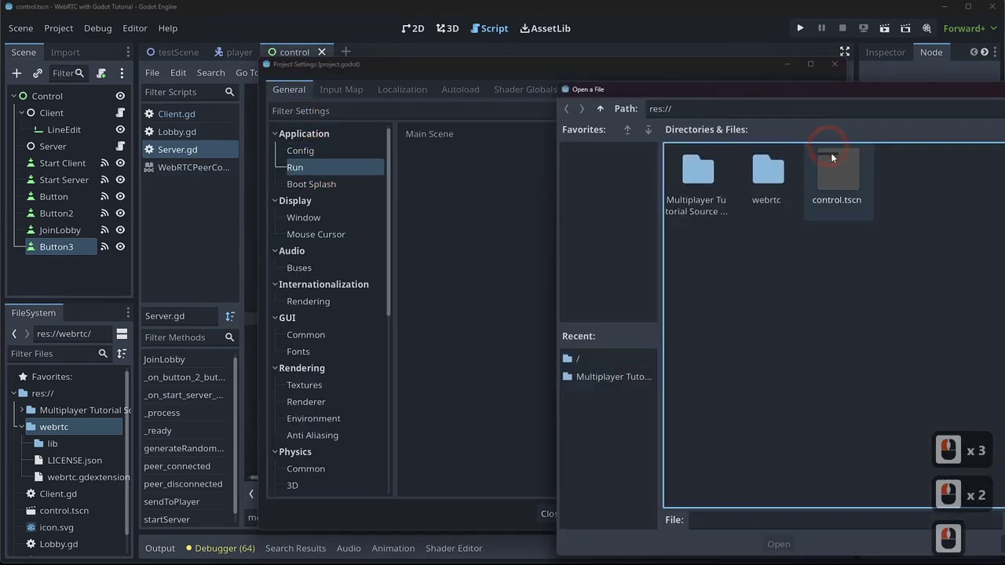
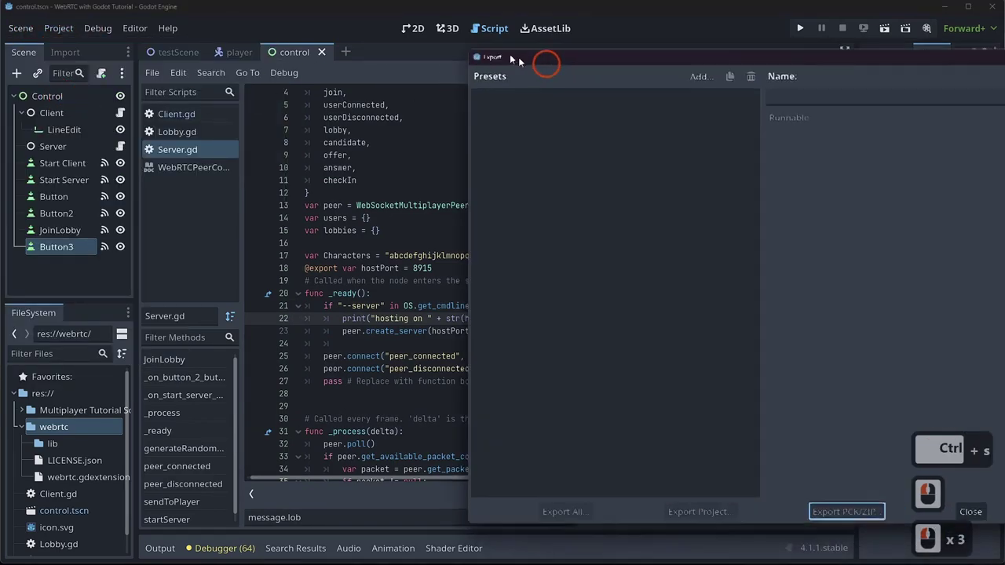
- Add a Linux/X11 export preset and adjust its options
{"action": "left_click", "coordinate": [280, 50]}
{"action": "left_click", "coordinate": [464, 72]}
{"action": "left_click", "coordinate": [477, 144]}
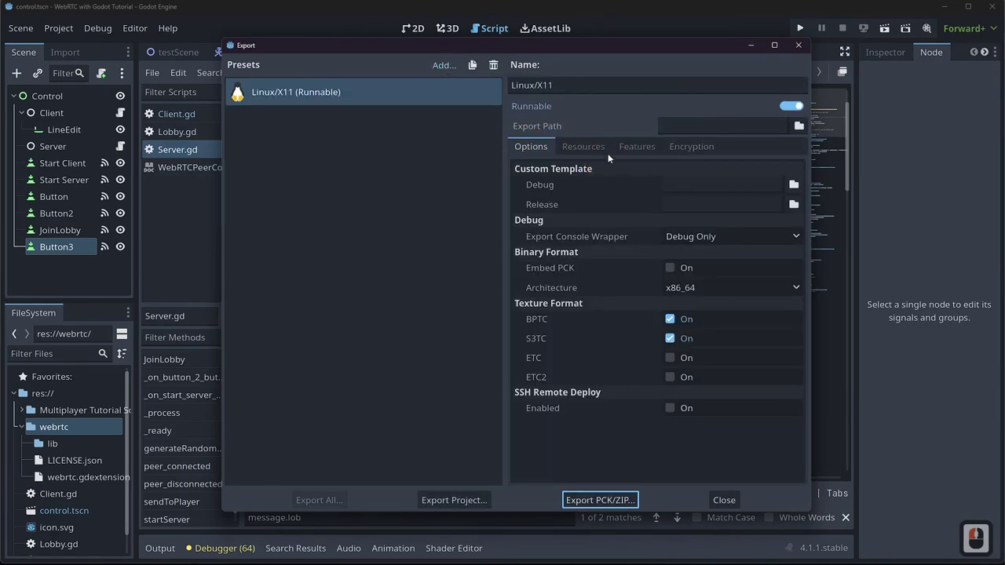
{"action": "left_click", "coordinate": [615, 149]}
{"action": "left_click", "coordinate": [652, 158]}
{"action": "left_click", "coordinate": [701, 151]}
{"action": "left_click", "coordinate": [529, 141]}
{"action": "left_click", "coordinate": [483, 505]}
- Export the project without debug into a new webRTCTutorial folder in Documents
{"action": "left_click", "coordinate": [394, 58]}
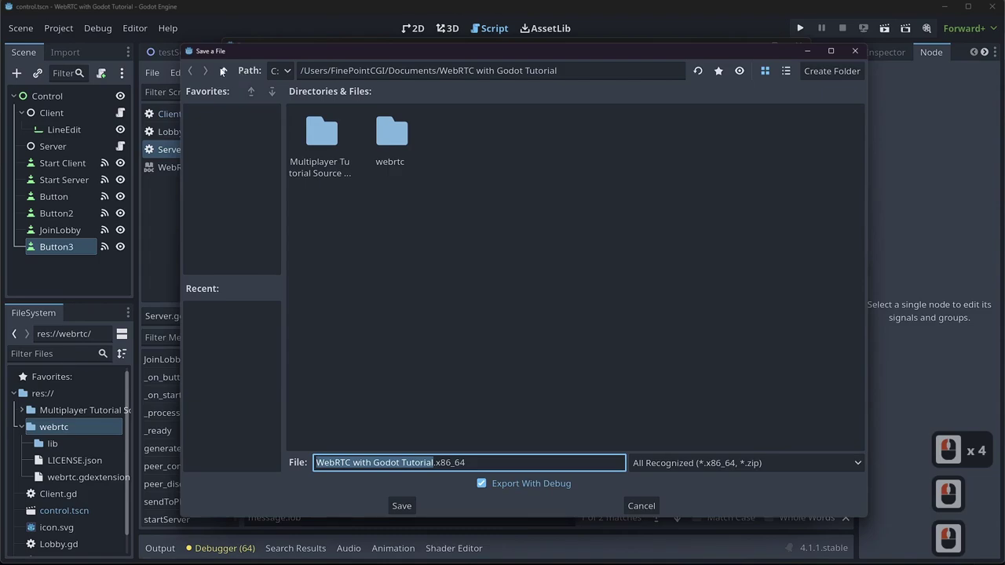
{"action": "left_click", "coordinate": [224, 70]}
{"action": "right_click", "coordinate": [439, 290]}
{"action": "left_click", "coordinate": [468, 298]}
{"action": "type", "text": "webtorial"}
{"action": "key", "text": "Return"}
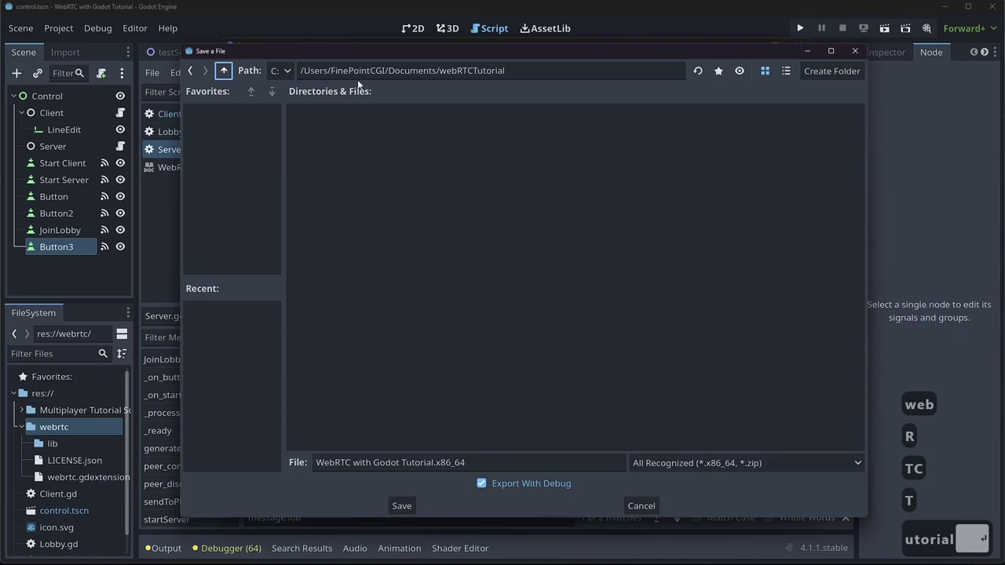
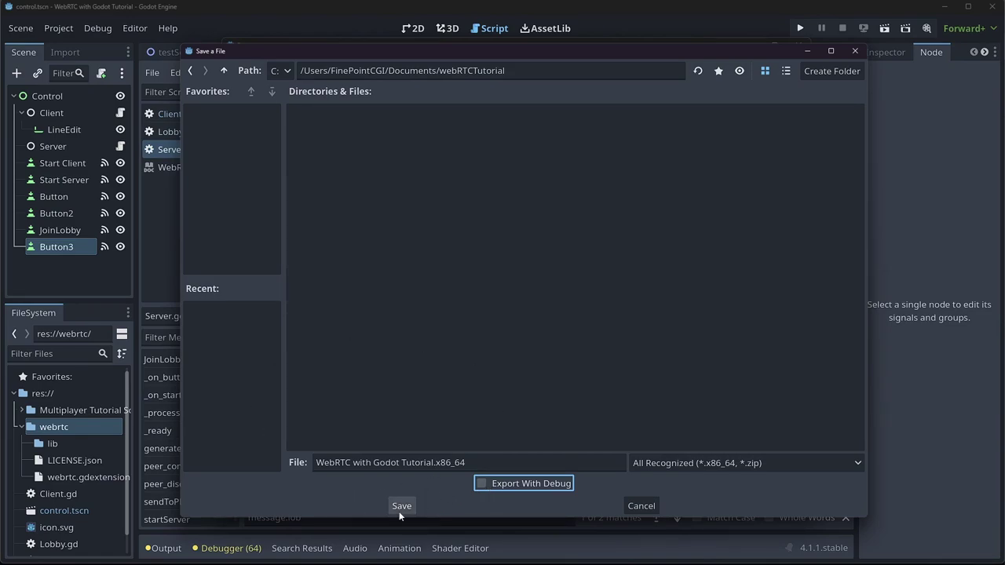
{"action": "left_click", "coordinate": [400, 515]}
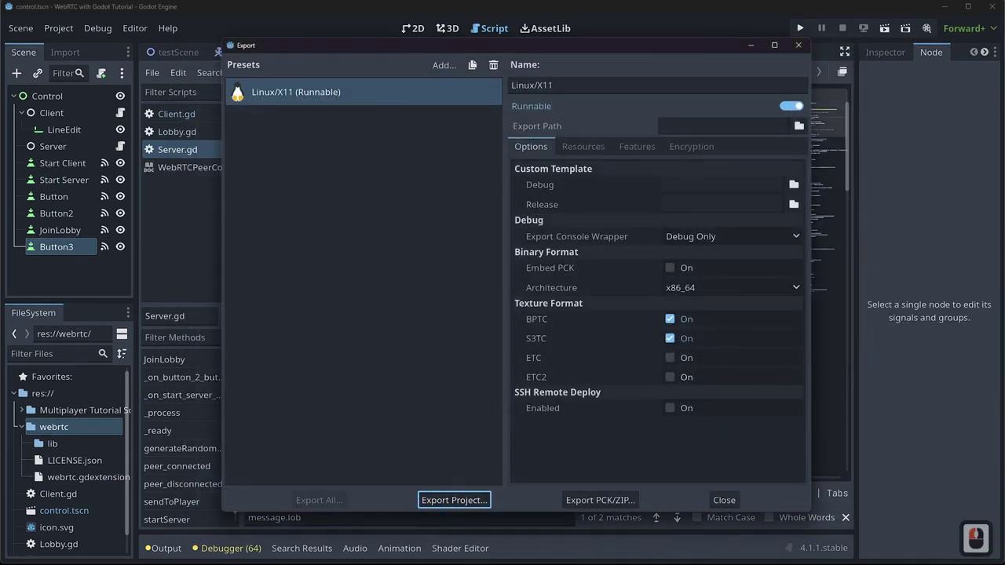
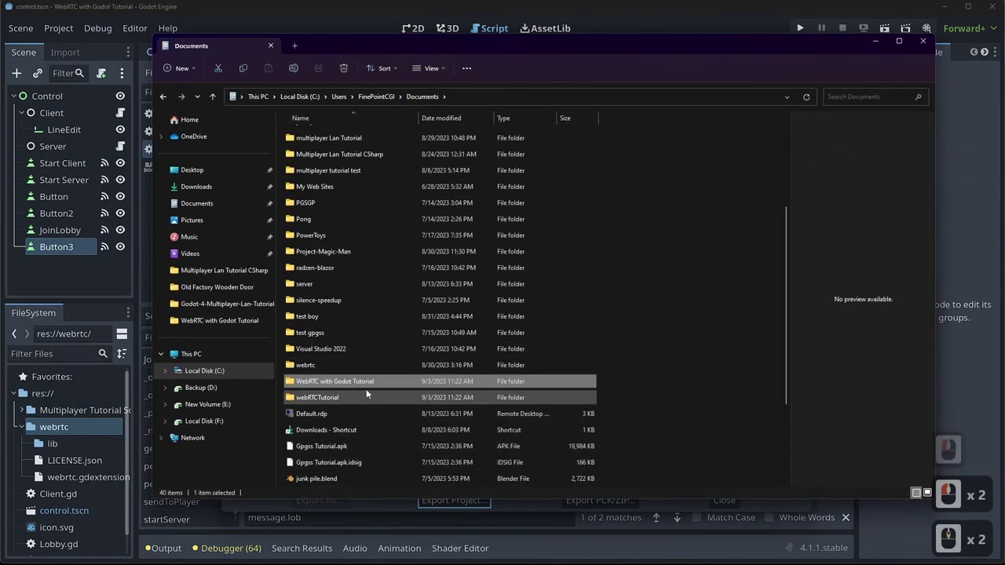
- Open the webRTCTutorial export folder and widen the name column to show full file names
{"action": "left_click", "coordinate": [347, 405]}
{"action": "double_click", "coordinate": [347, 405]}
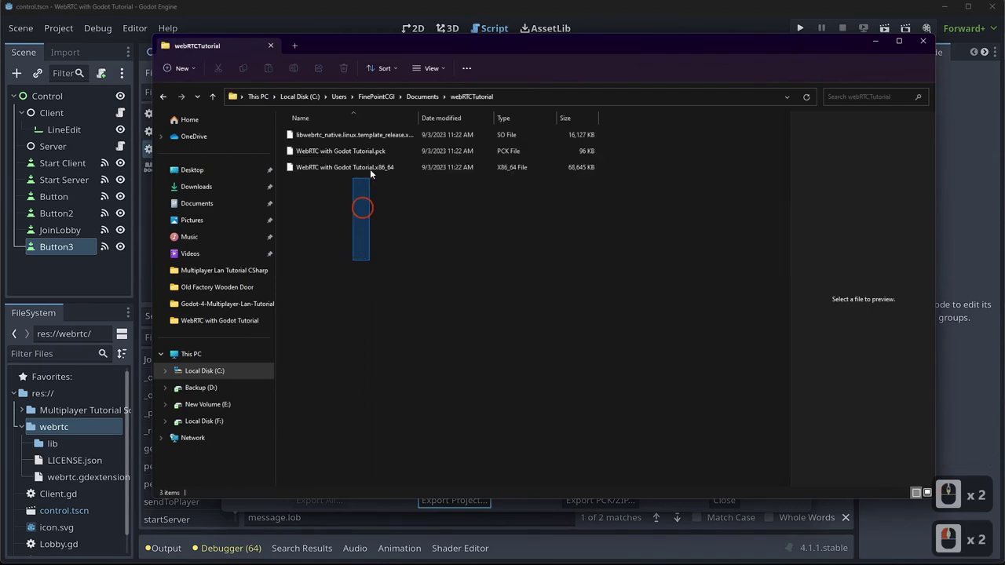
{"action": "left_click", "coordinate": [386, 105]}
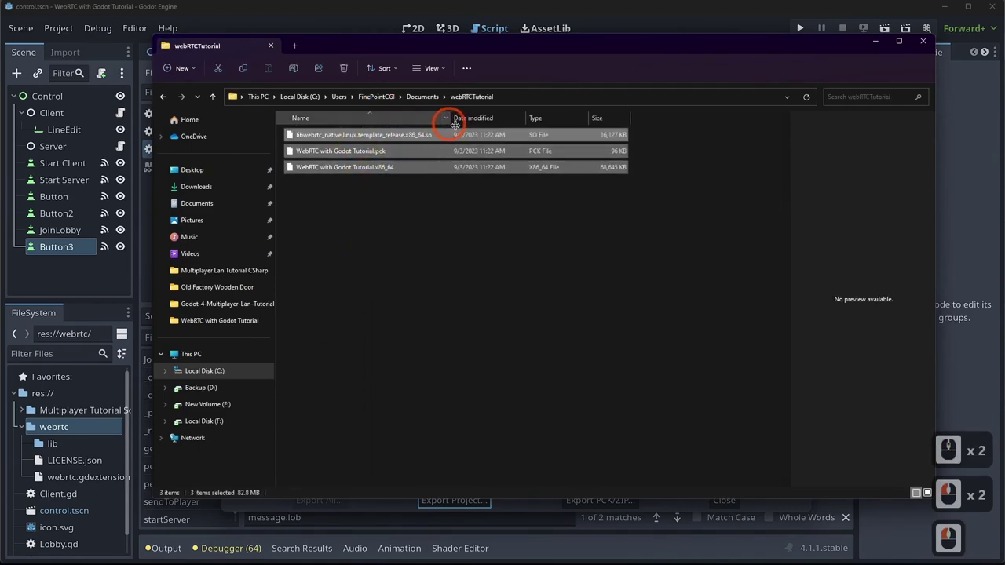
{"action": "left_click", "coordinate": [490, 132]}
- Select among the exported files, ending with only the .pck selected
{"action": "left_click", "coordinate": [434, 339]}
{"action": "left_click", "coordinate": [462, 135]}
{"action": "double_click", "coordinate": [462, 149]}
{"action": "left_click", "coordinate": [457, 169]}
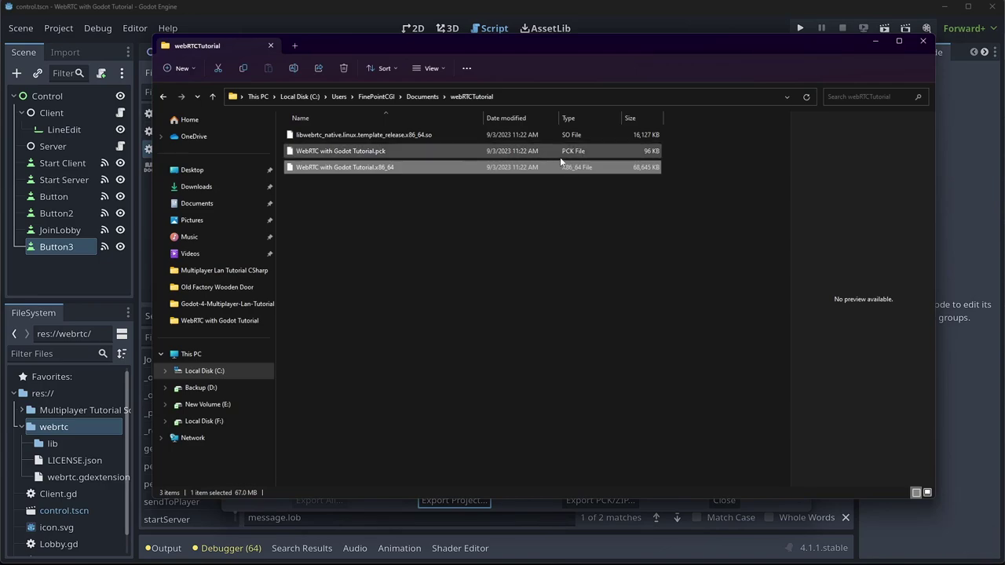
{"action": "left_click", "coordinate": [446, 150]}
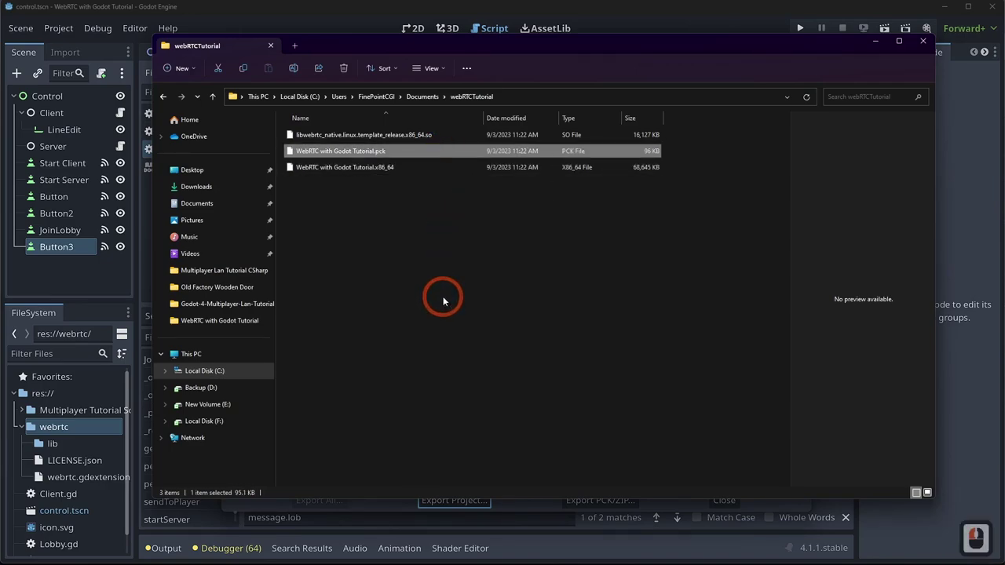
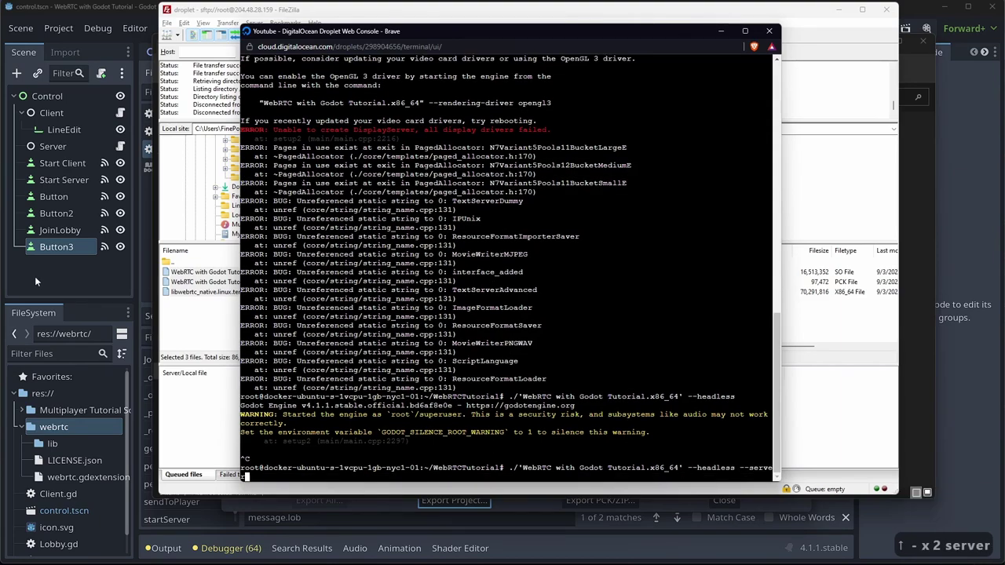
- Bring up Server.gd's _ready code checking --server with hostPort 8915
{"action": "left_click", "coordinate": [809, 49]}
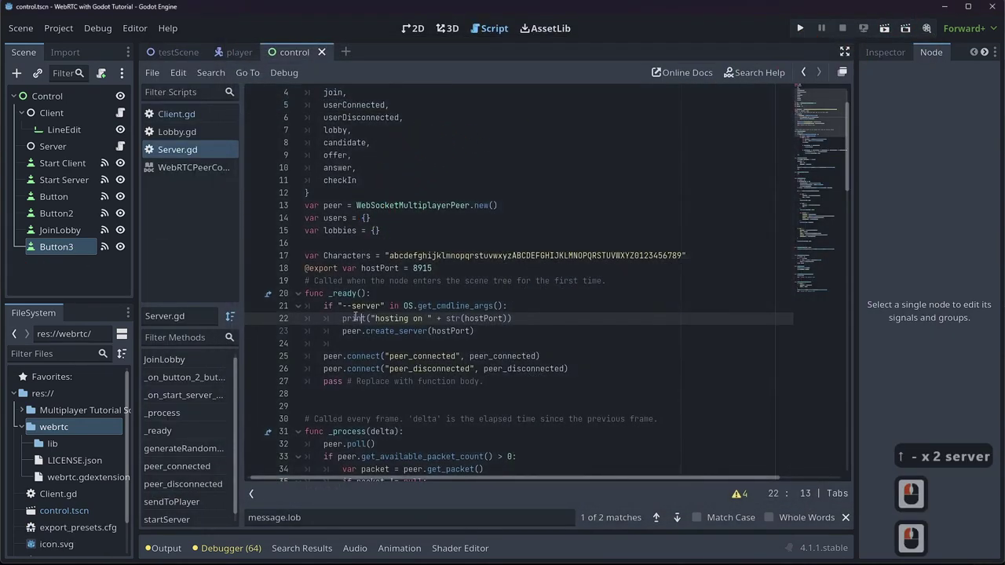
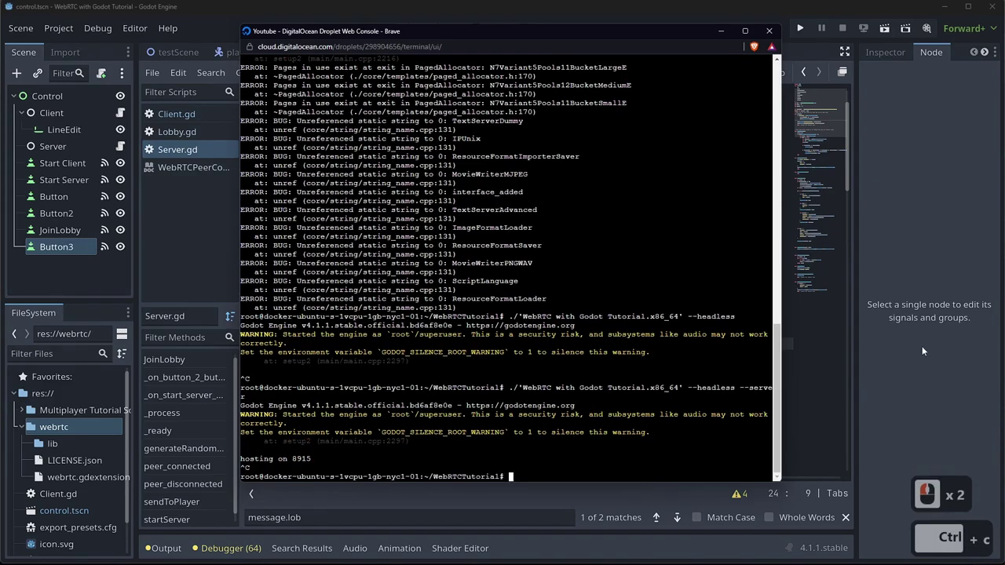
- Relaunch the headless droplet server, then show Client.gd's connectToServer targeting ws://127.0.0.1:8915
{"action": "key", "text": "shift+Return"}
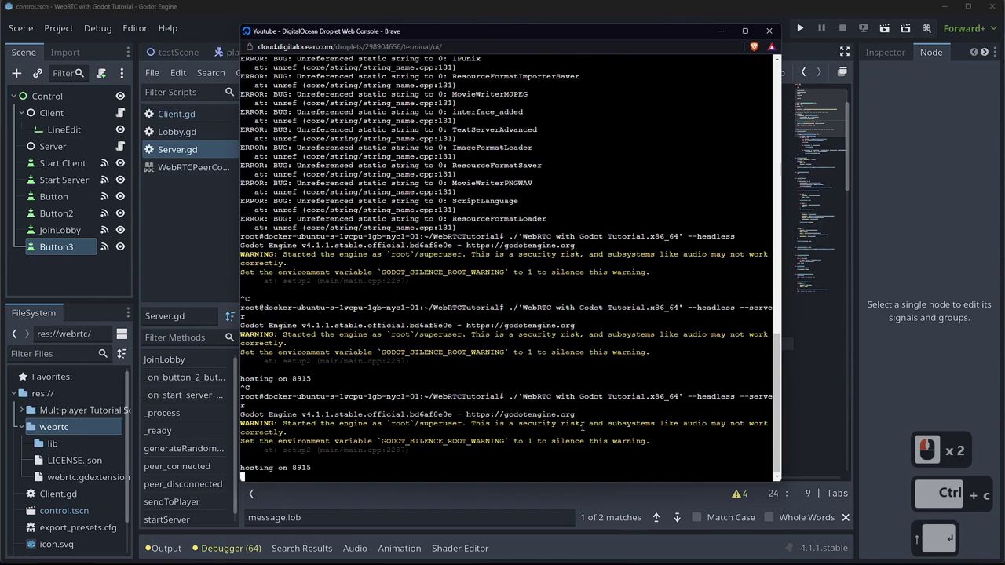
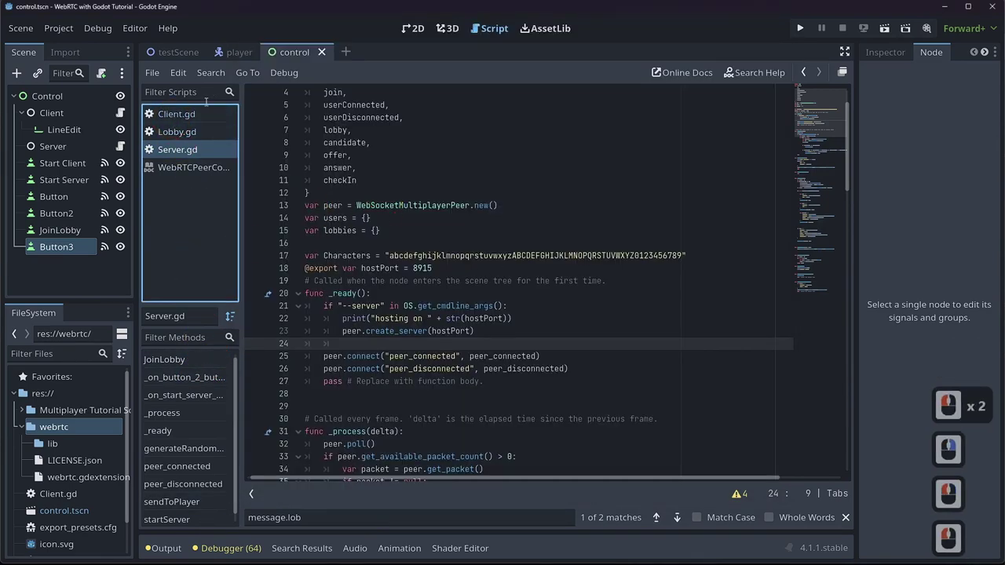
{"action": "left_click", "coordinate": [202, 116]}
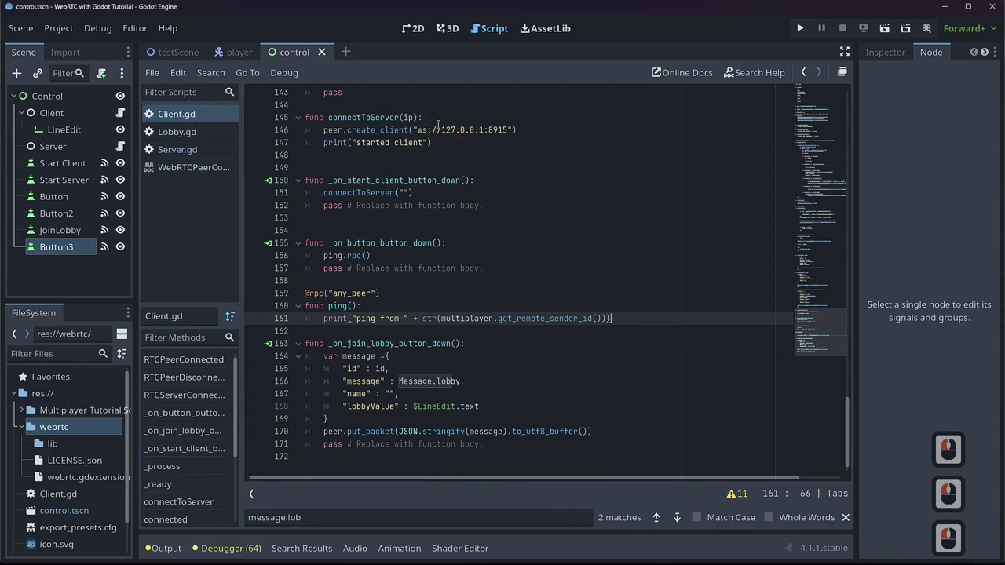
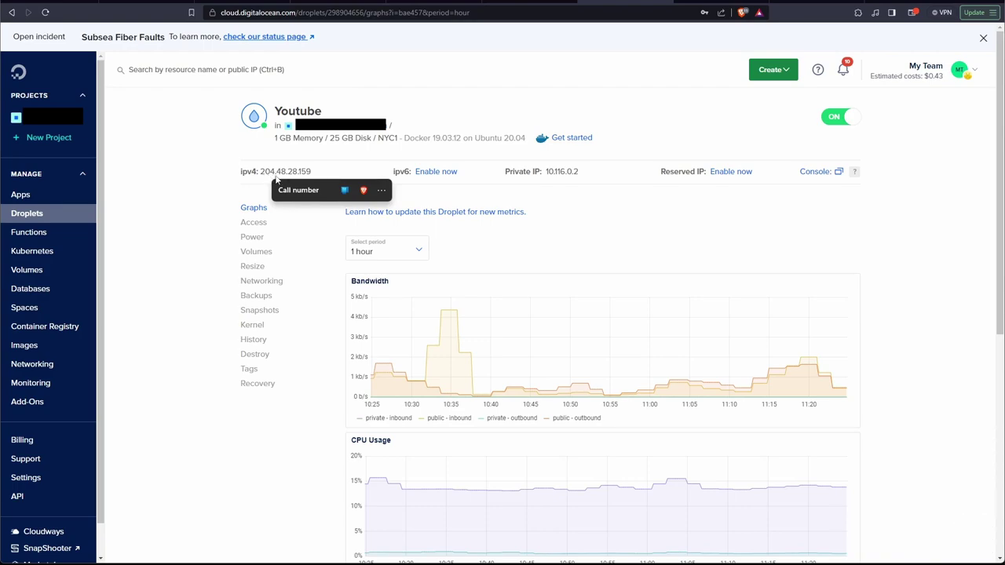
- Replace 127.0.0.1 with the droplet IP so the client targets ws://204.48.28.159:8915, and save
{"action": "key", "text": "alt+Tab"}
{"action": "key", "text": "ctrl+v"}
{"action": "key", "text": "ctrl+s"}
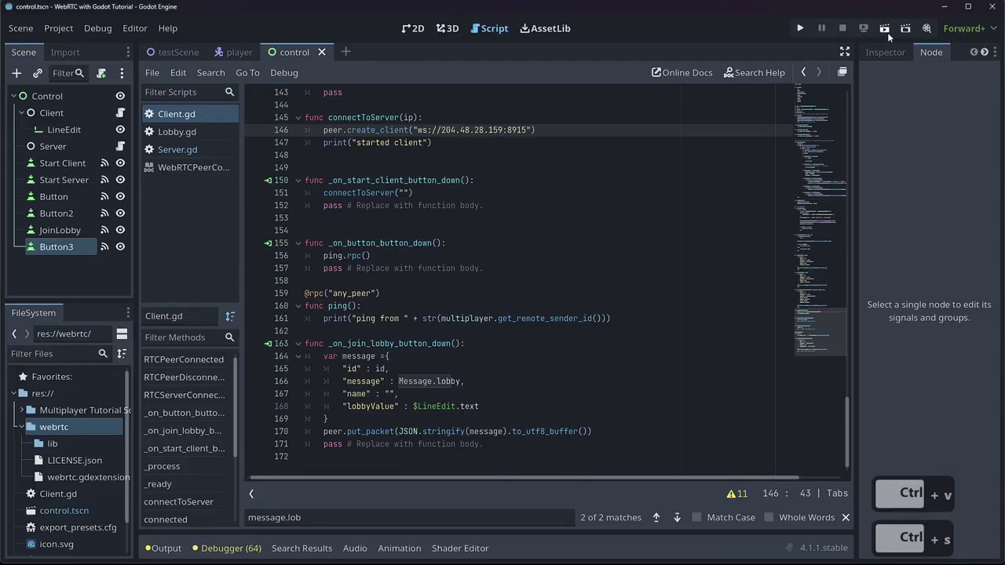
- Run the game instances, start the client in both windows and join the lobby with the pasted id
{"action": "left_click", "coordinate": [891, 36]}
{"action": "left_click", "coordinate": [372, 152]}
{"action": "double_click", "coordinate": [574, 154]}
{"action": "left_click", "coordinate": [474, 86]}
{"action": "left_click", "coordinate": [272, 94]}
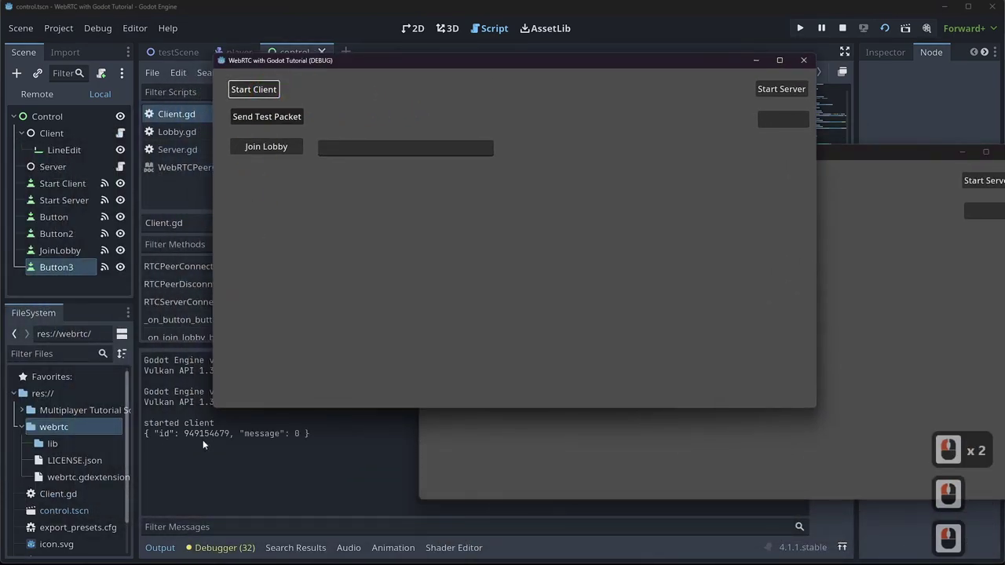
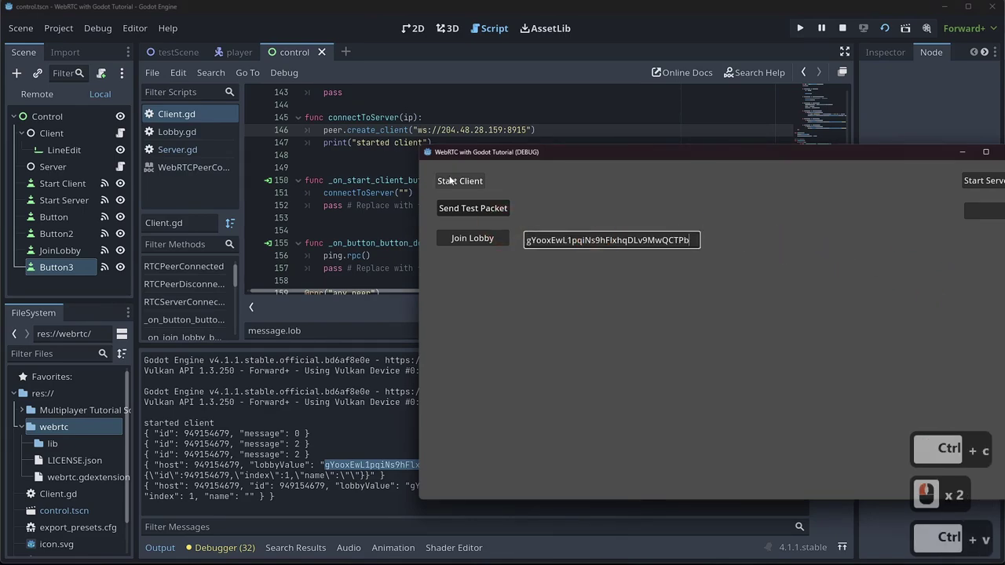
{"action": "left_click", "coordinate": [452, 179]}
{"action": "left_click", "coordinate": [466, 243]}
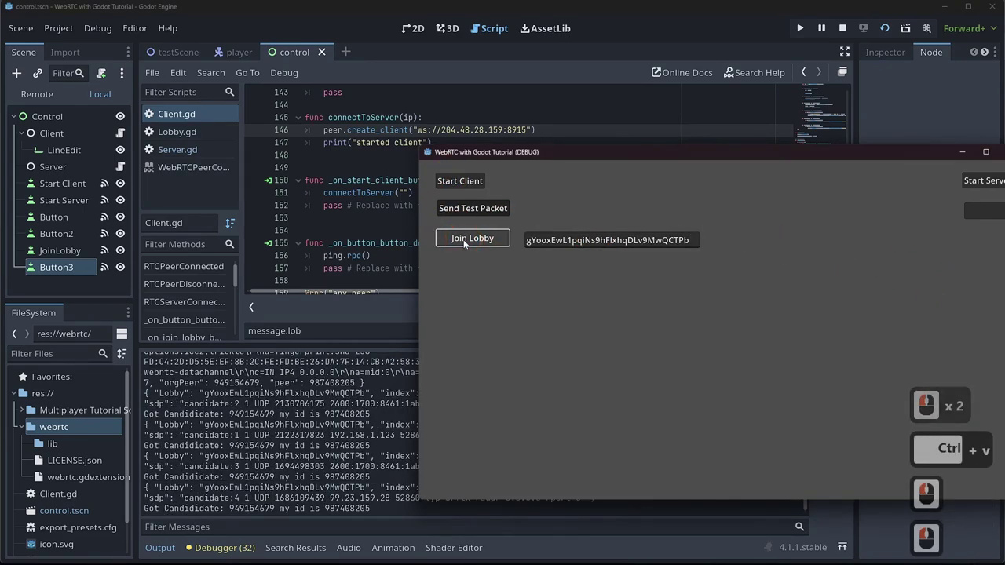
- Send test pings over the peer connection so the output logs pings from the other peer
{"action": "key", "text": "alt+Tab"}
{"action": "key", "text": "alt+Tab"}
{"action": "left_click", "coordinate": [313, 482]}
{"action": "key", "text": "alt+Tab"}
{"action": "key", "text": "alt+Tab"}
{"action": "left_click", "coordinate": [425, 428]}
{"action": "left_click", "coordinate": [538, 147]}
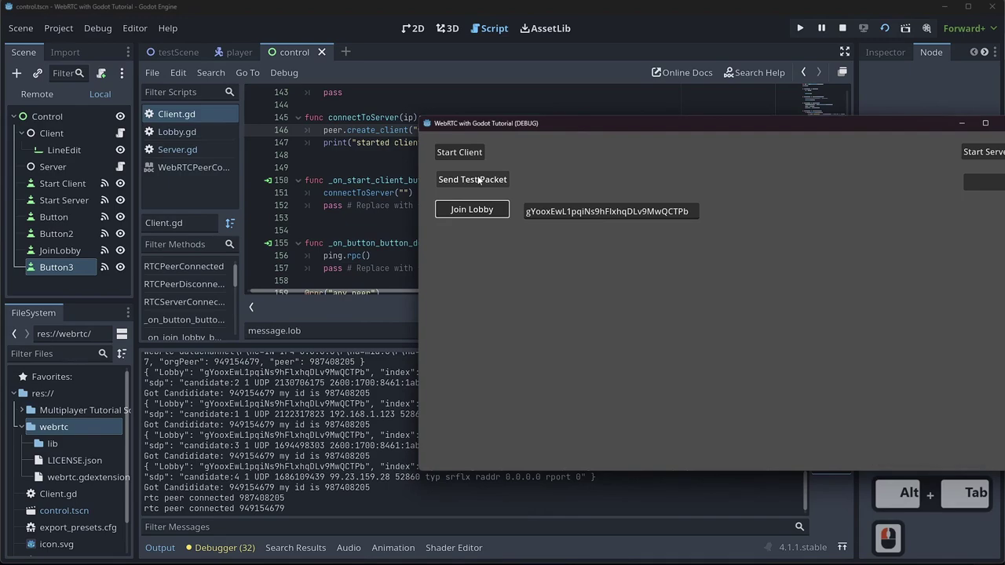
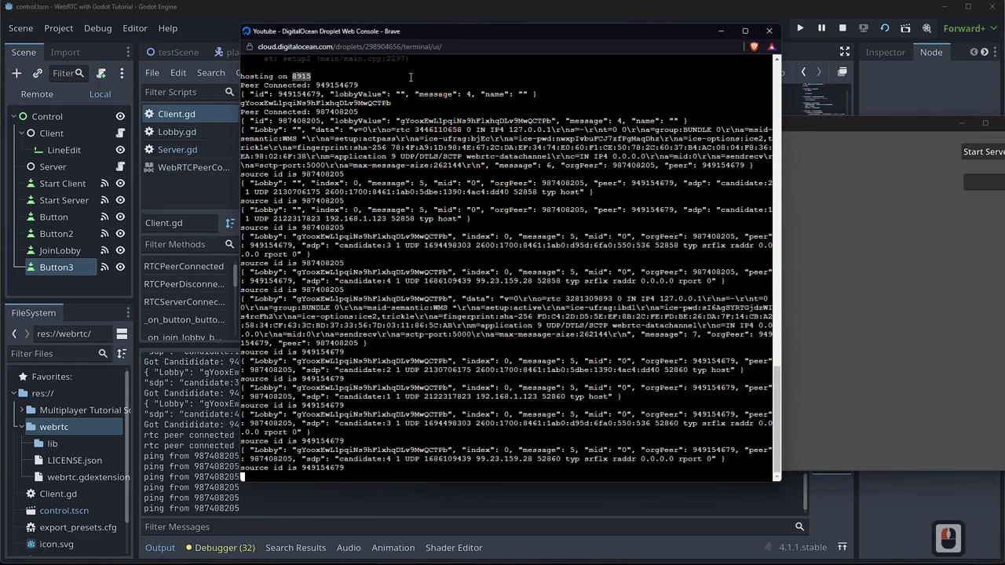
- Review the droplet console log of the server relaying both peers' offers and candidates
{"action": "left_click", "coordinate": [496, 28]}
{"action": "scroll", "scroll_direction": "down", "scroll_amount": 3}
{"action": "scroll", "scroll_direction": "up", "scroll_amount": 3}
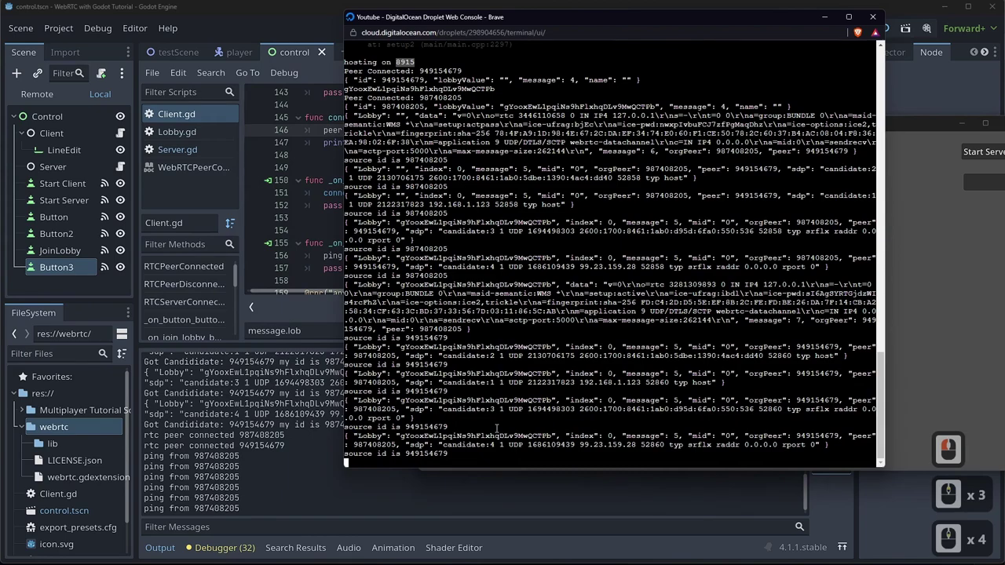
{"action": "scroll", "scroll_direction": "down", "scroll_amount": 3}
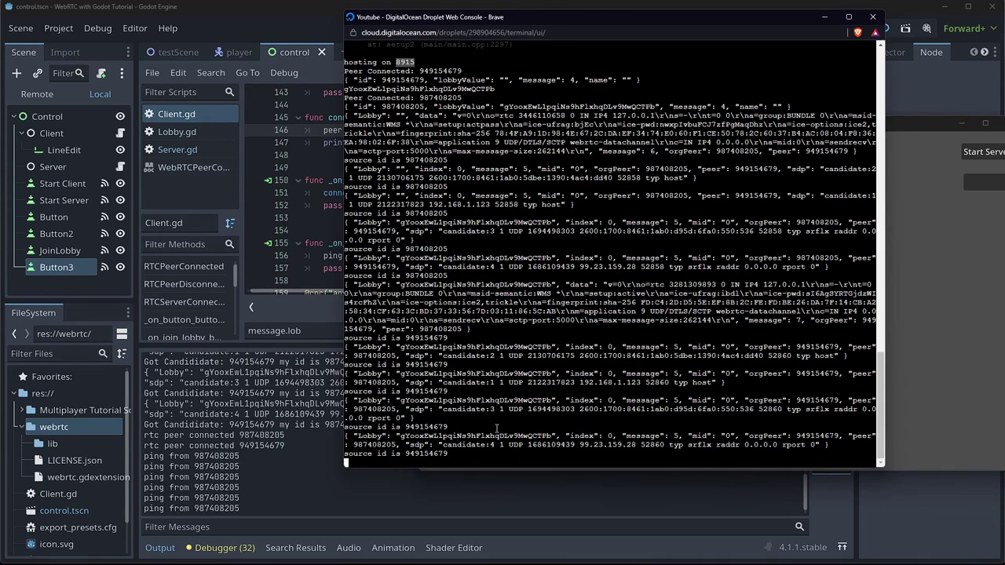
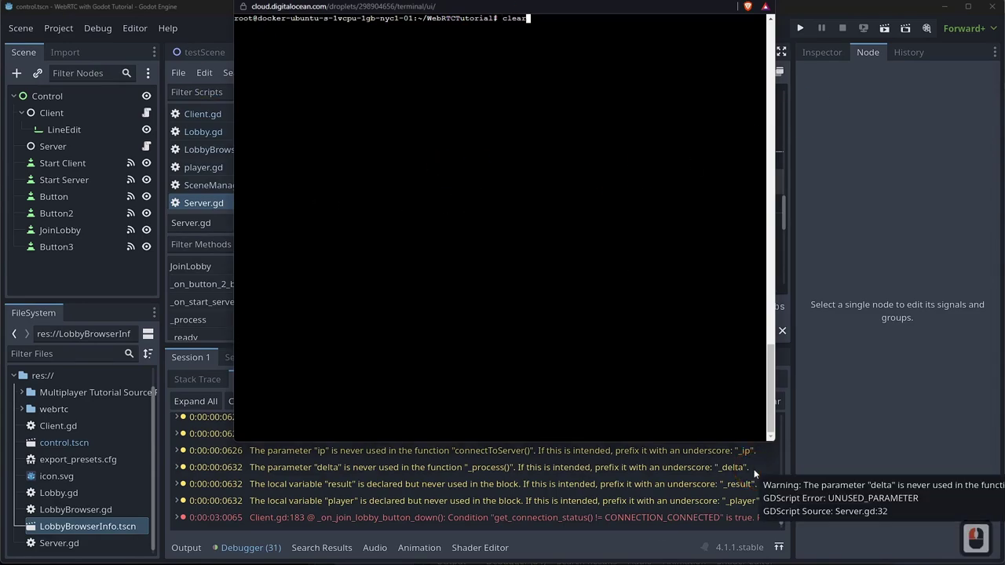
- Relaunch the headless server build hosting on 8915 from command history
{"action": "scroll", "scroll_direction": "up", "scroll_amount": 3}
{"action": "scroll", "scroll_direction": "up", "scroll_amount": 3}
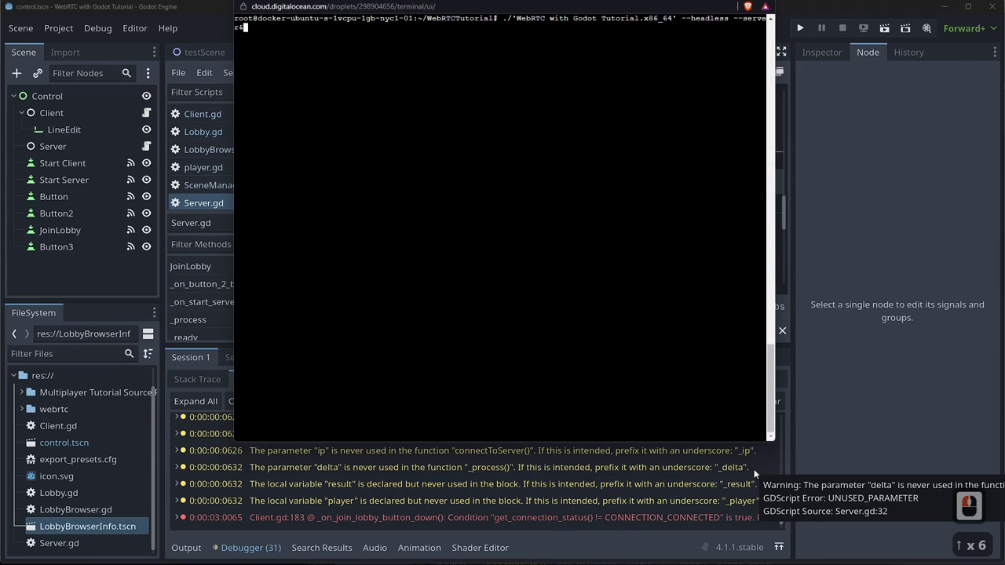
{"action": "key", "text": "Up"}
{"action": "key", "text": "Up"}
{"action": "key", "text": "Return"}
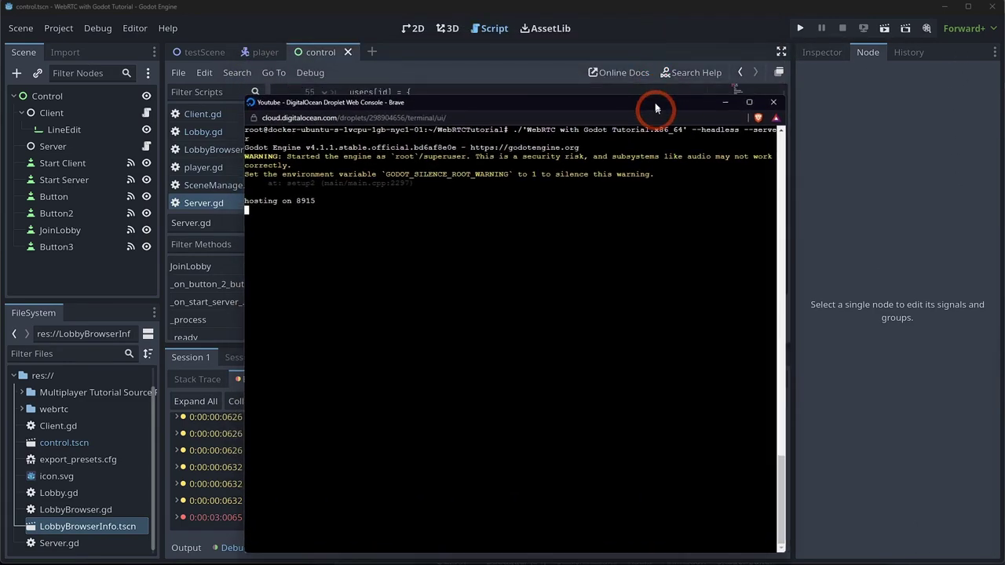
{"action": "left_click", "coordinate": [656, 87]}
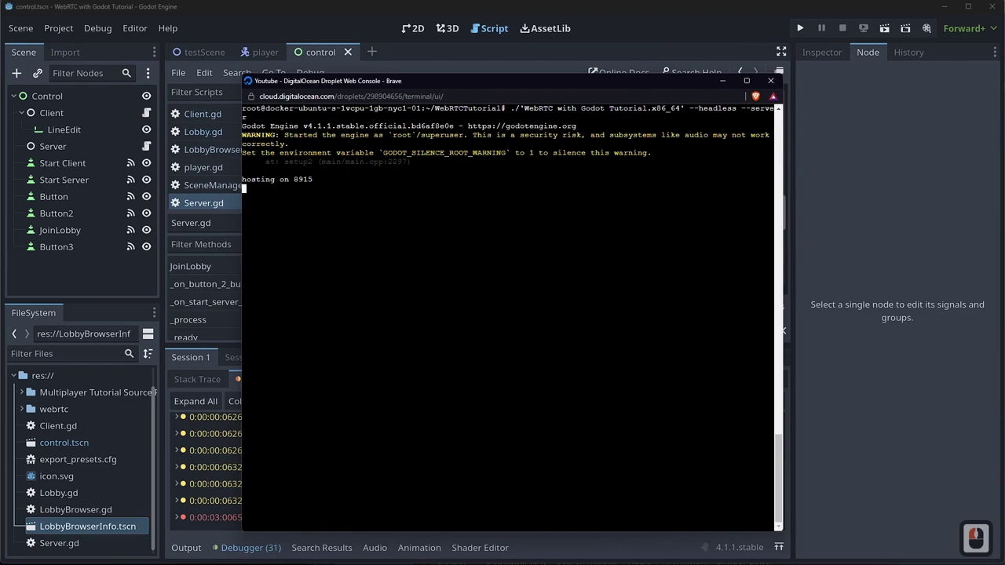
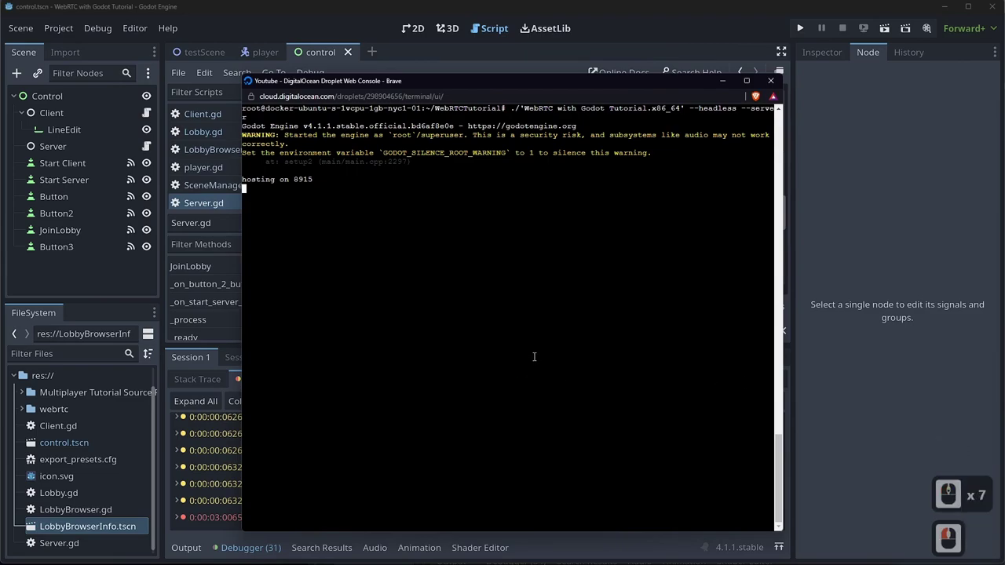
- Suspend the server with Ctrl+Z, resume it with bg and confirm it via jobs
{"action": "key", "text": "ctrl+z"}
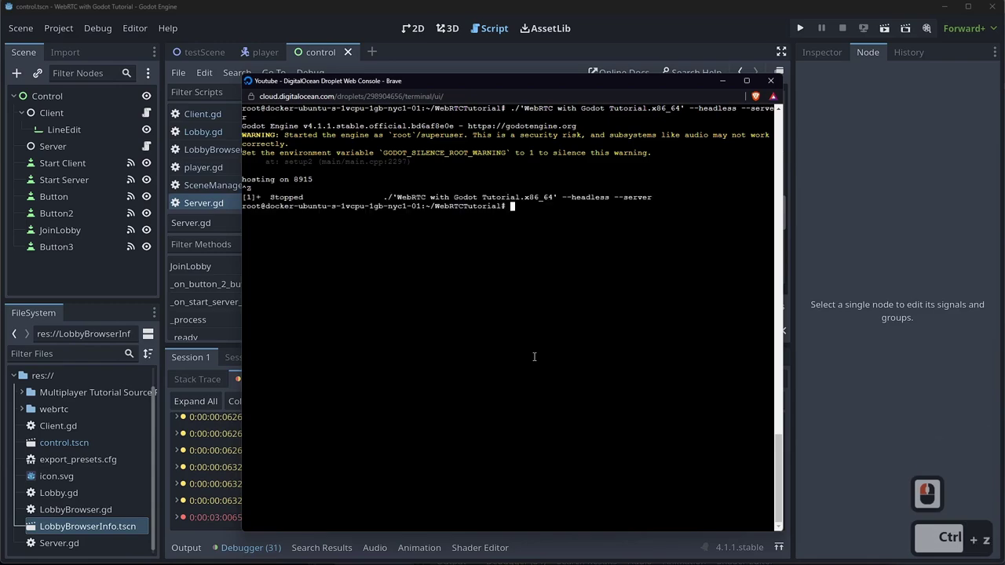
{"action": "type", "text": "b"}
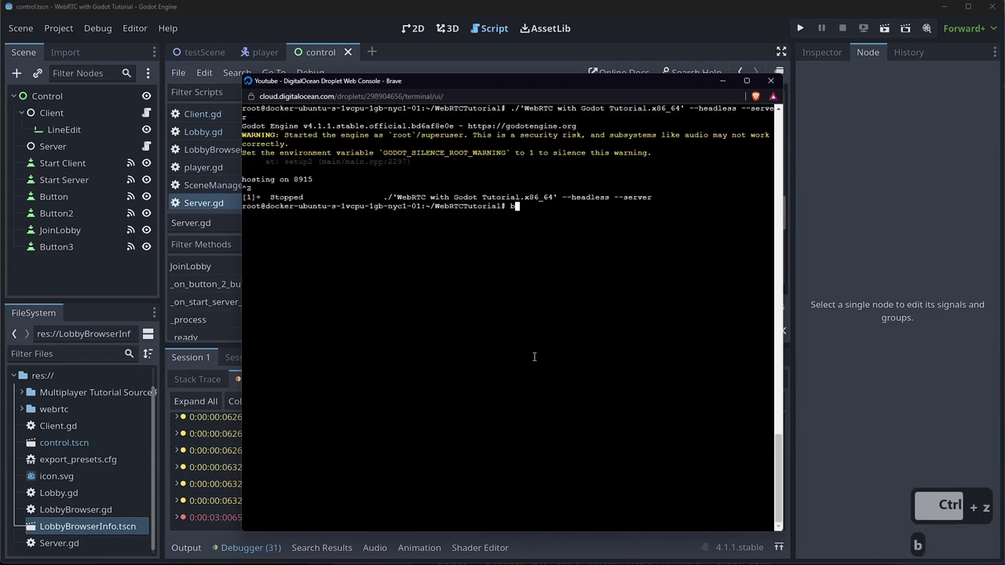
{"action": "type", "text": "g"}
{"action": "key", "text": "Return"}
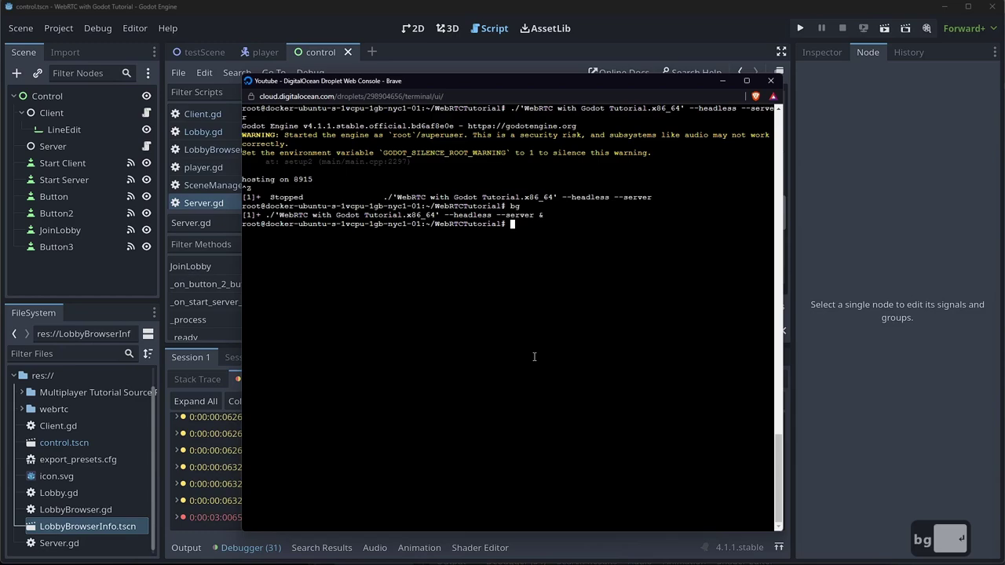
{"action": "type", "text": "obs"}
{"action": "key", "text": "Return"}
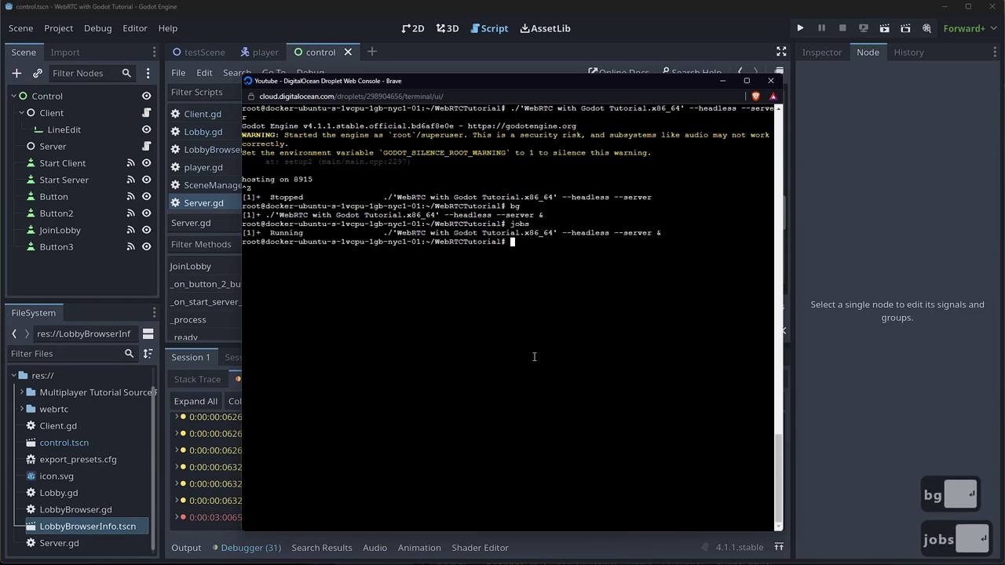
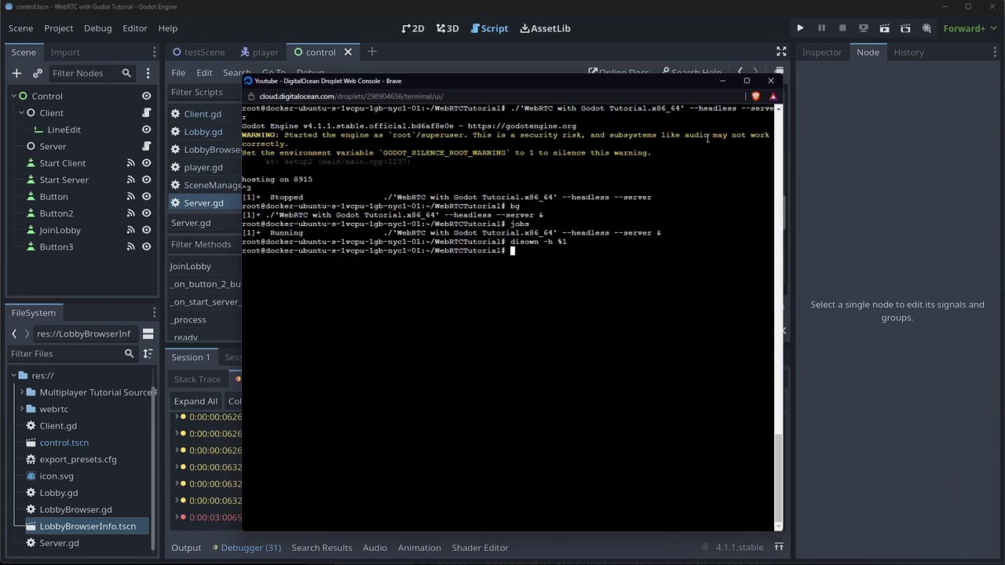
- Launch the project, start the clients and move the game window aside
{"action": "left_click", "coordinate": [773, 85]}
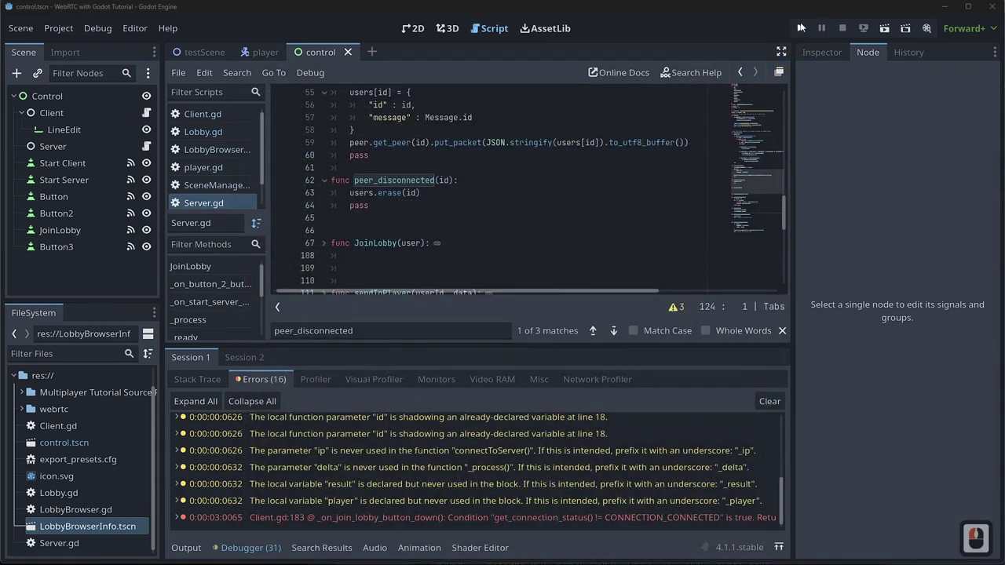
{"action": "left_click", "coordinate": [887, 30]}
{"action": "left_click", "coordinate": [443, 118]}
{"action": "left_click", "coordinate": [276, 141]}
{"action": "double_click", "coordinate": [287, 199]}
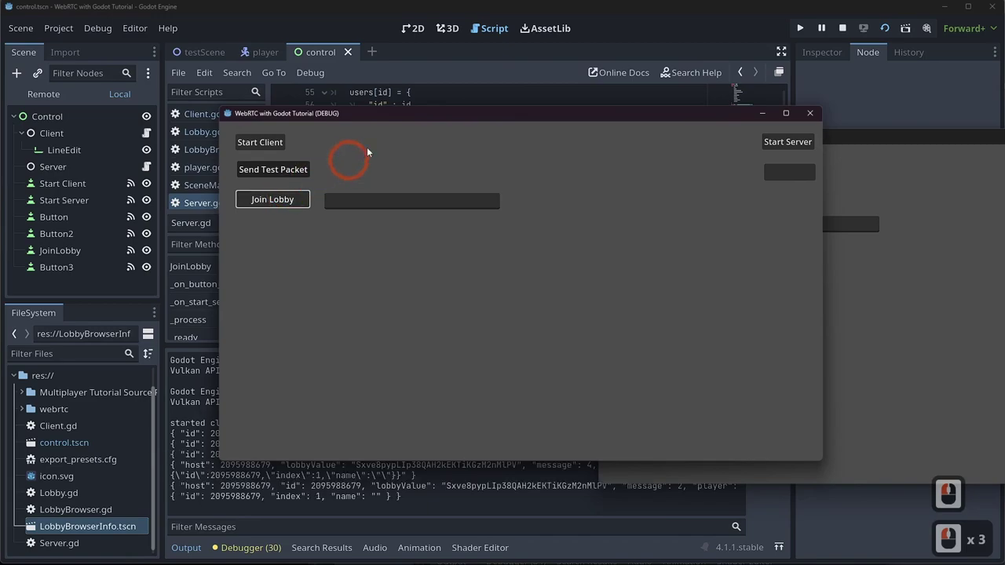
{"action": "left_click", "coordinate": [519, 18]}
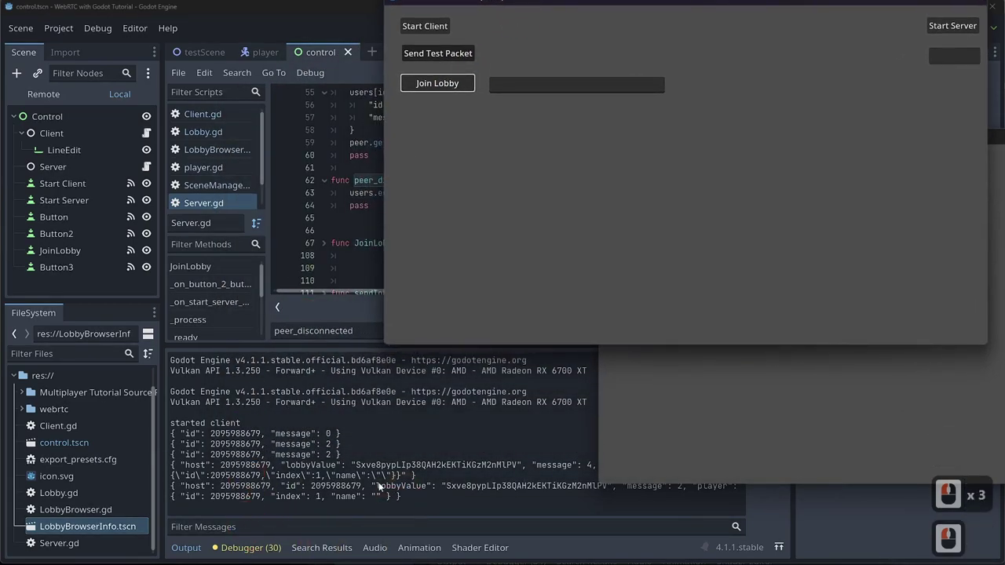
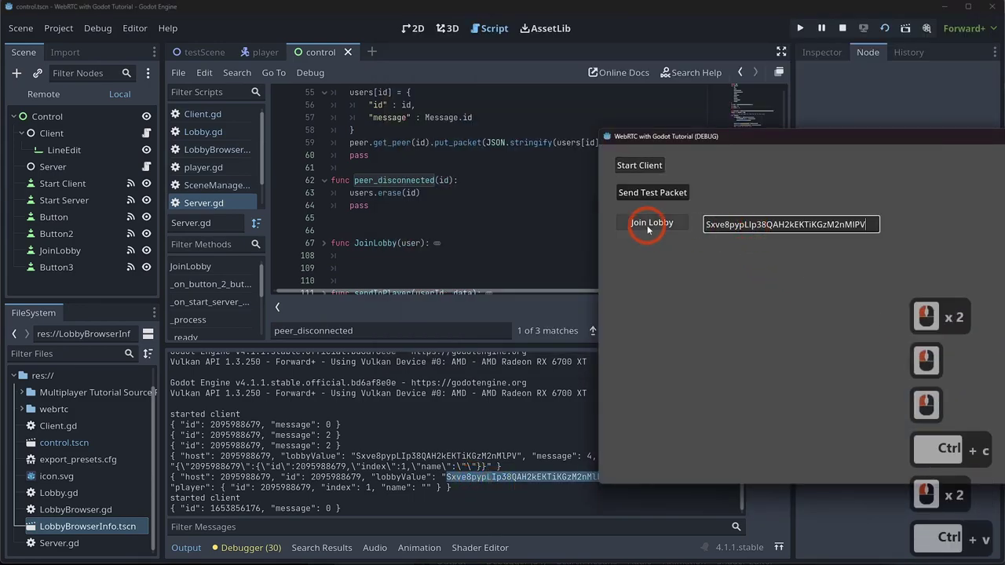
- Join the lobby, start the game so the city level loads, then close the instance
{"action": "left_click", "coordinate": [651, 229]}
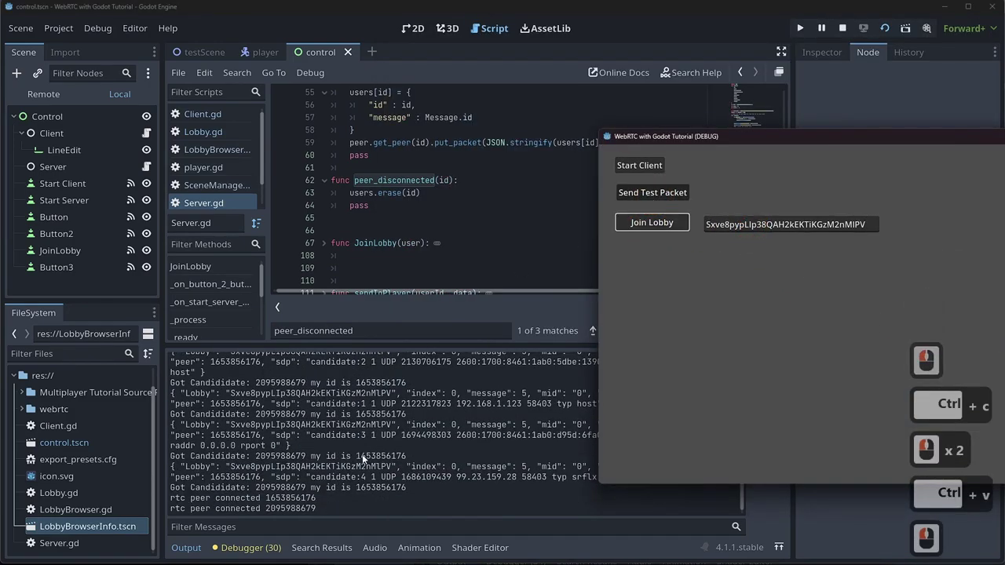
{"action": "left_click", "coordinate": [658, 197]}
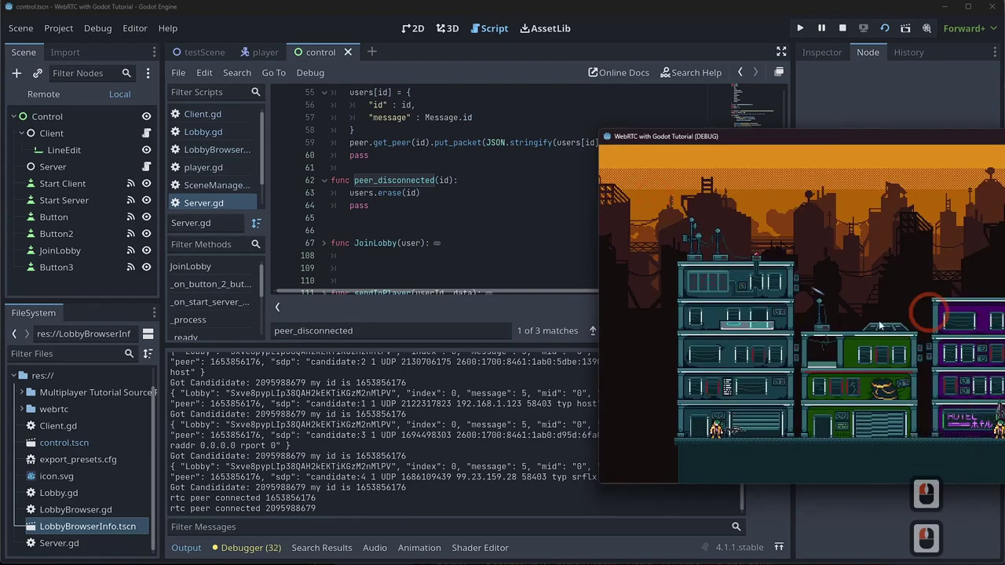
{"action": "left_click", "coordinate": [858, 307]}
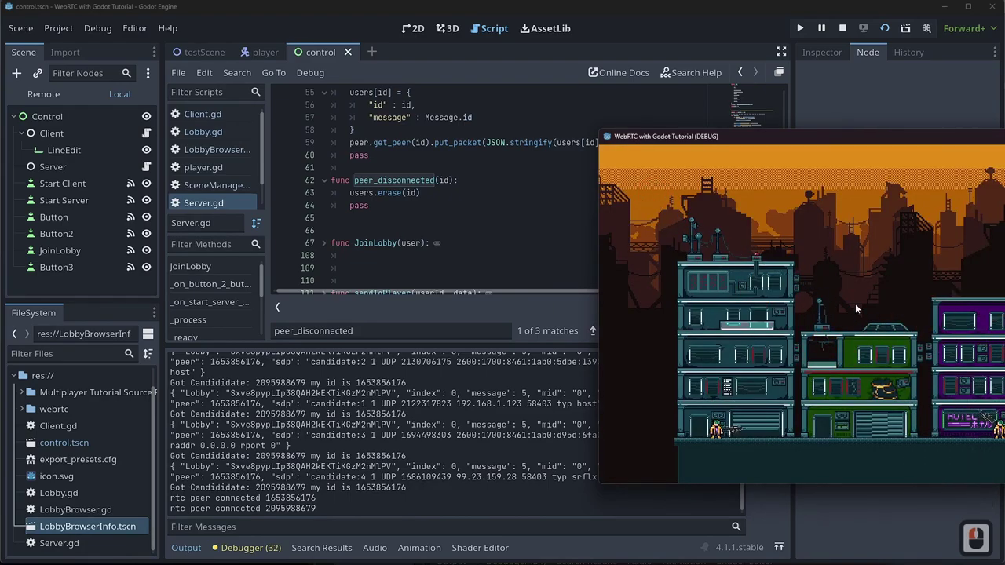
{"action": "left_click", "coordinate": [656, 138]}
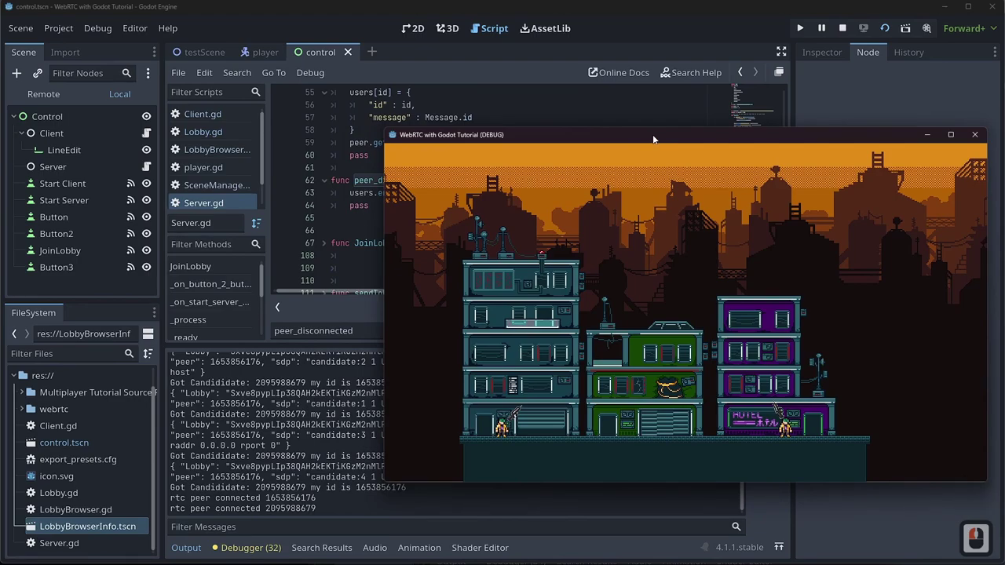
{"action": "left_click", "coordinate": [326, 413]}
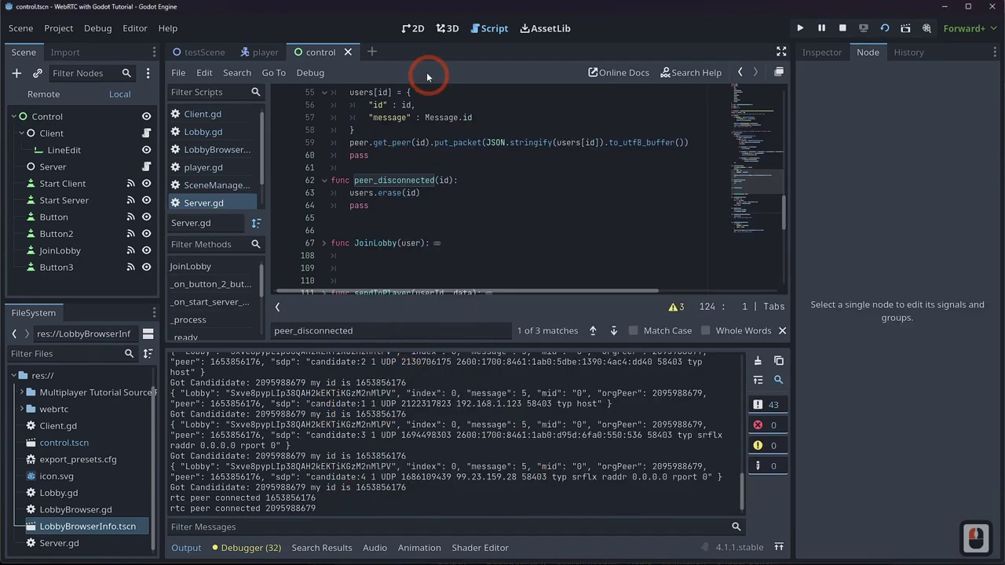
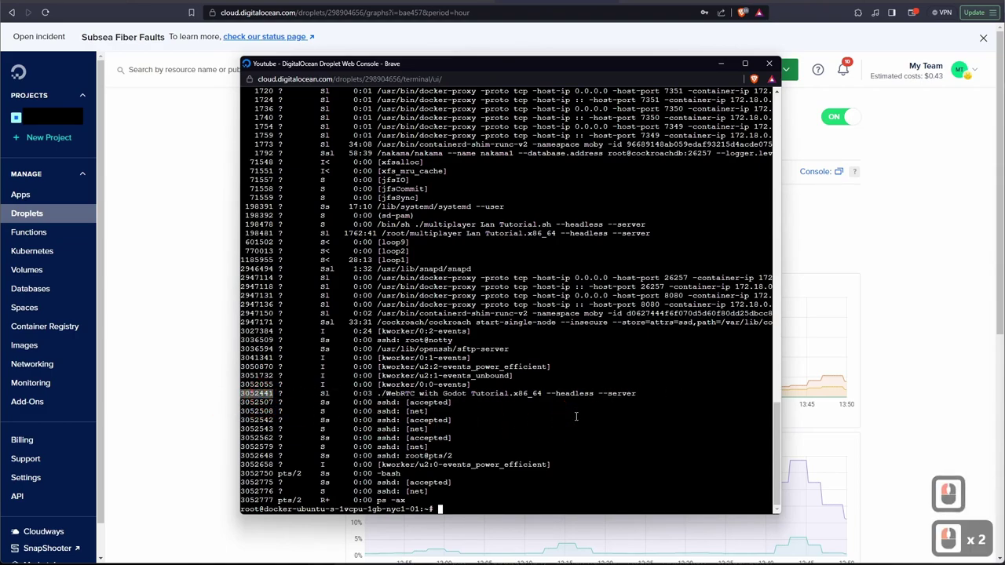
- Kill the old server process by PID, correcting a mistyped kill command
{"action": "key", "text": "Caps_Lock"}
{"action": "key", "text": "BackSpace"}
{"action": "type", "text": "kli"}
{"action": "key", "text": "BackSpace"}
{"action": "type", "text": "il"}
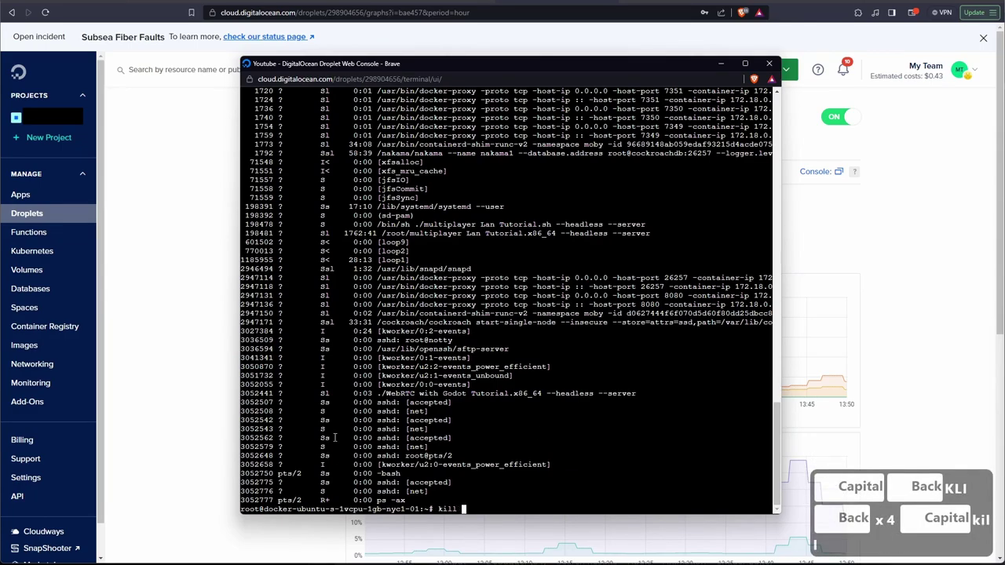
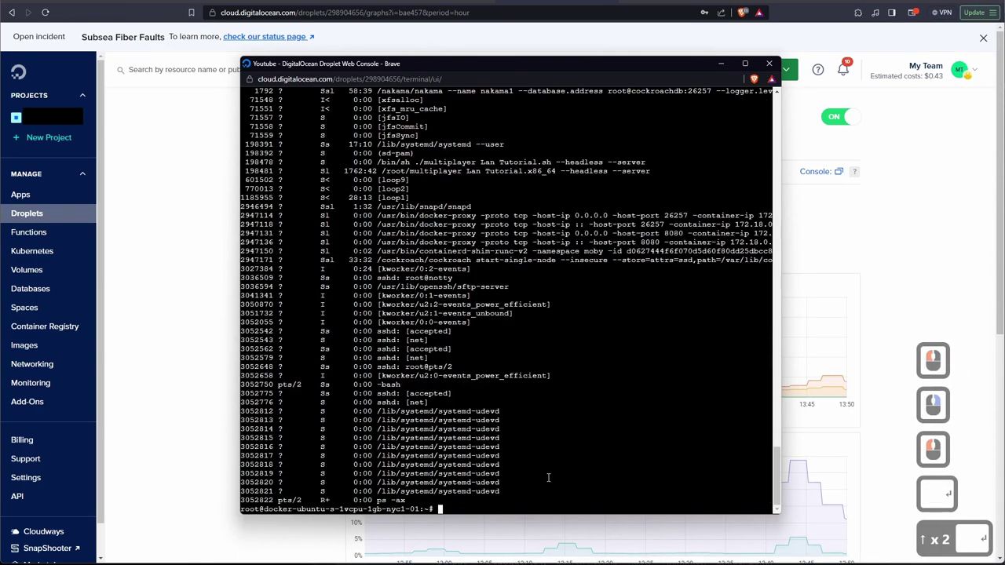
{"action": "key", "text": "Up"}
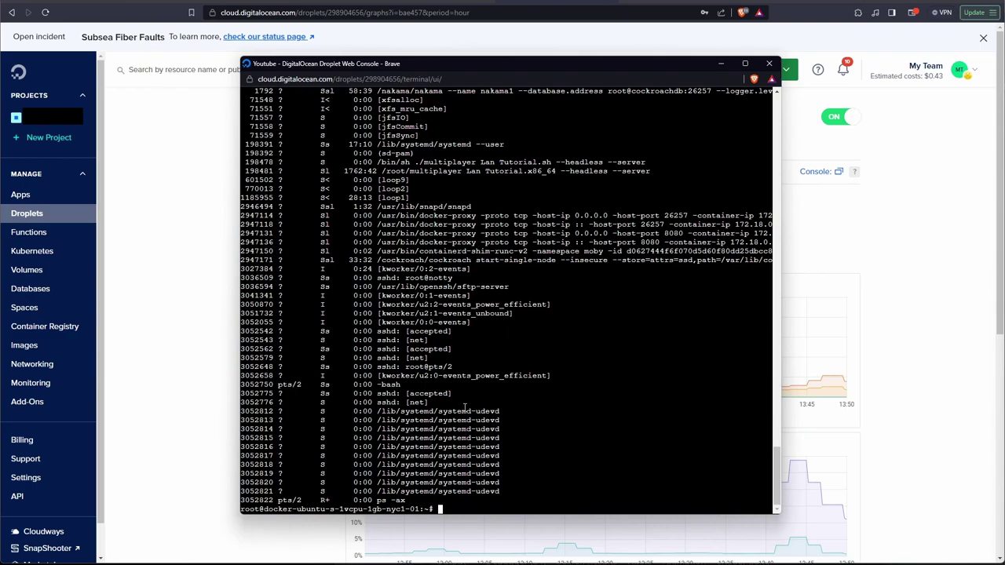
{"action": "key", "text": "Up"}
{"action": "key", "text": "Up"}
{"action": "key", "text": "Up"}
{"action": "key", "text": "Return"}
- From history, cd into WebRTCTutorial, relaunch the headless server and suspend it with Ctrl+Z
{"action": "key", "text": "Up"}
{"action": "key", "text": "Up"}
{"action": "key", "text": "Up"}
{"action": "key", "text": "Return"}
{"action": "key", "text": "shift+Return"}
{"action": "key", "text": "ctrl+x"}
{"action": "key", "text": "Up"}
{"action": "key", "text": "ctrl+z"}
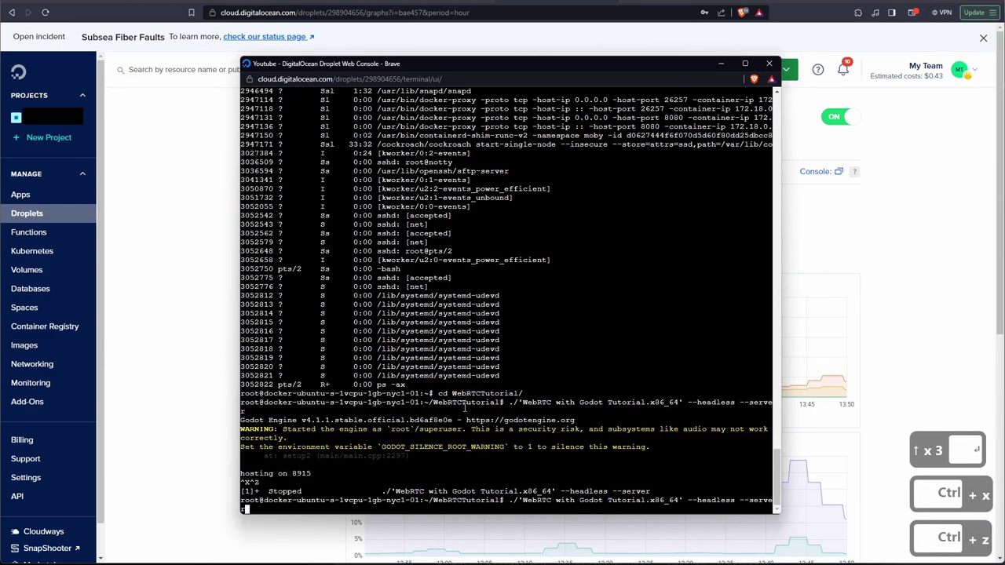
- Background the server with bg and detach it with disown -h %1
{"action": "key", "text": "Up"}
{"action": "key", "text": "Up"}
{"action": "key", "text": "Down"}
{"action": "key", "text": "Up"}
{"action": "key", "text": "shift+Return"}
{"action": "key", "text": "Up"}
{"action": "key", "text": "Up"}
{"action": "key", "text": "Up"}
{"action": "key", "text": "Return"}
{"action": "key", "text": "Up"}
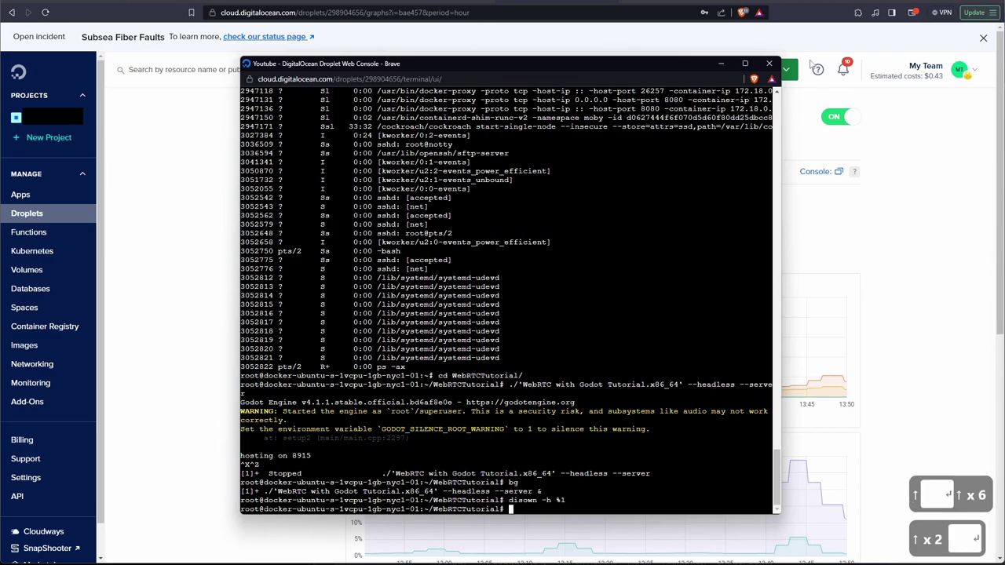
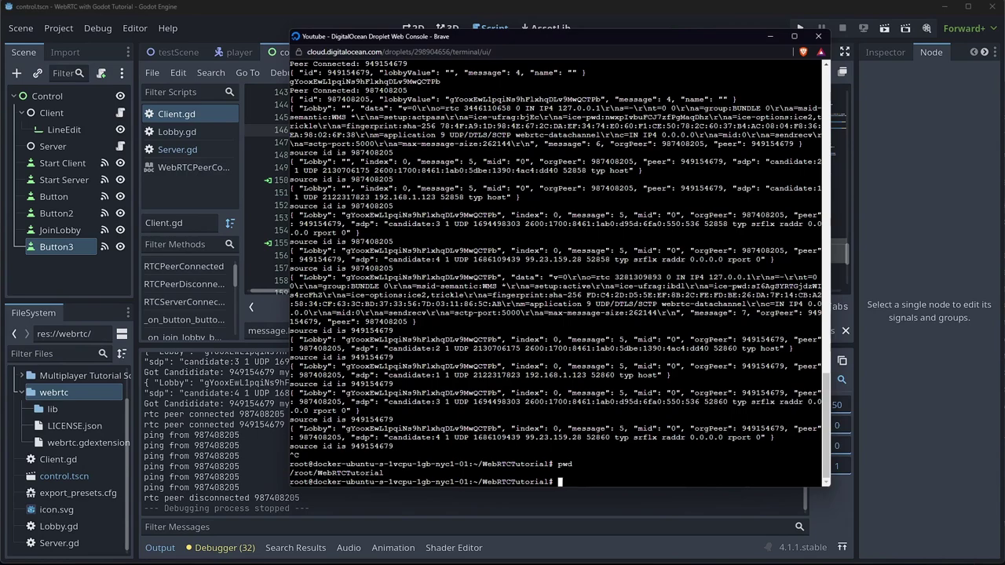
- Review the stopped debug output of pings and the peer disconnect, then hide the output log
{"action": "left_click", "coordinate": [185, 415]}
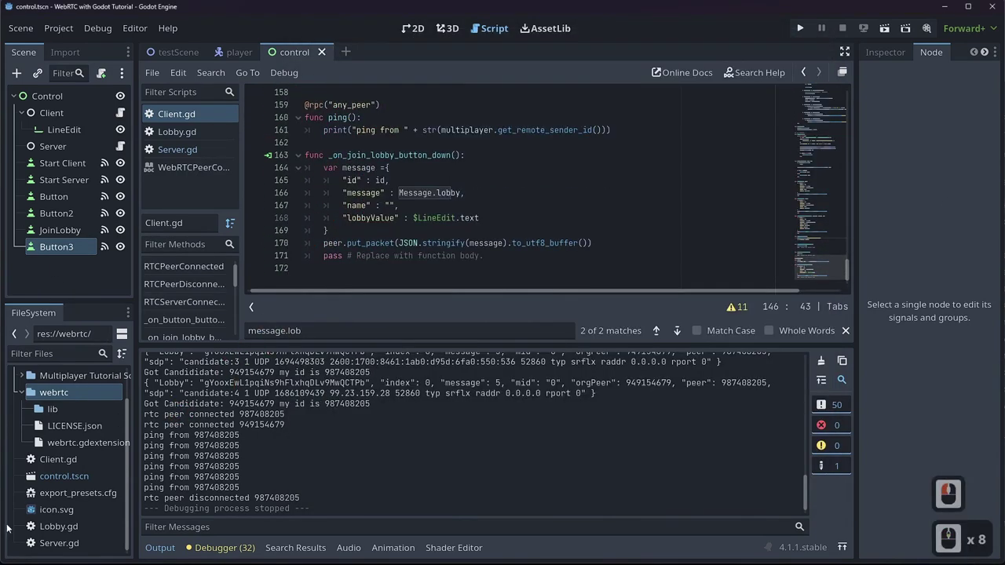
{"action": "left_click", "coordinate": [23, 375]}
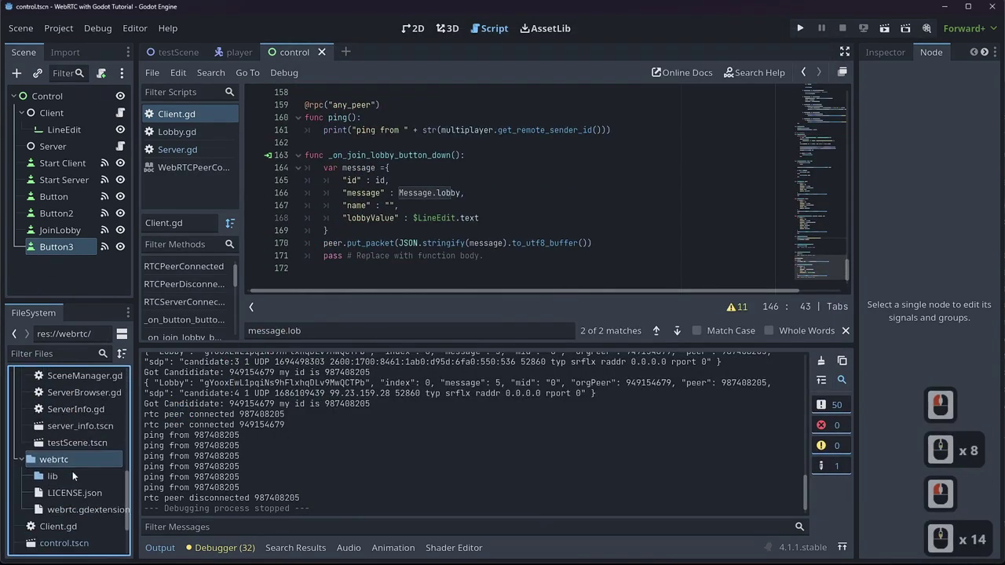
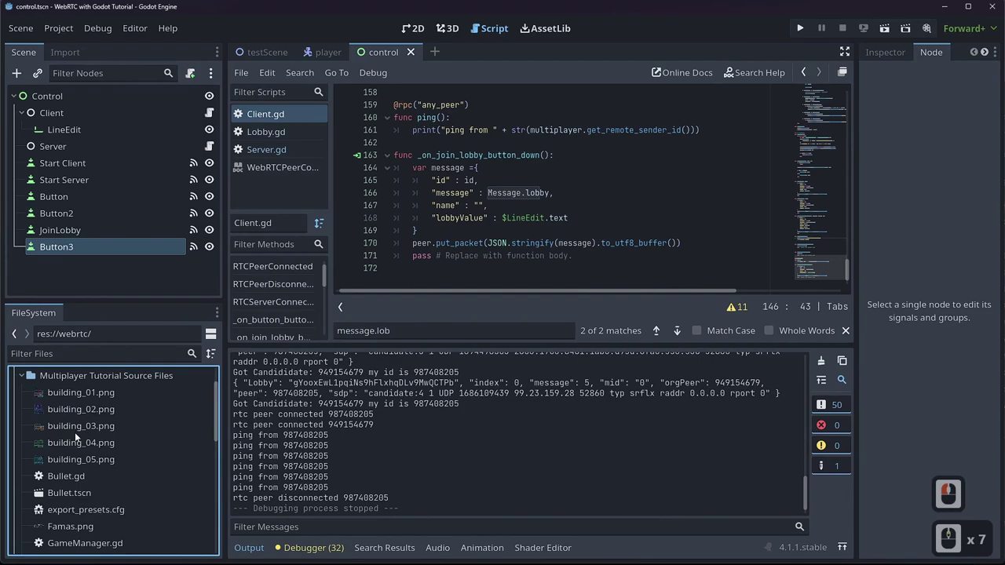
{"action": "middle_click", "coordinate": [169, 378]}
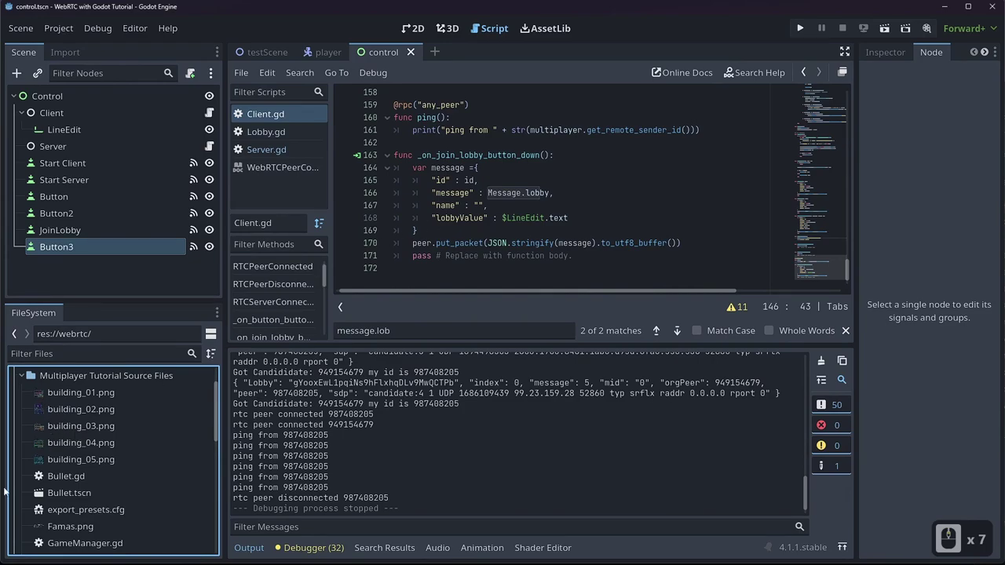
{"action": "middle_click", "coordinate": [103, 462]}
{"action": "middle_click", "coordinate": [104, 468]}
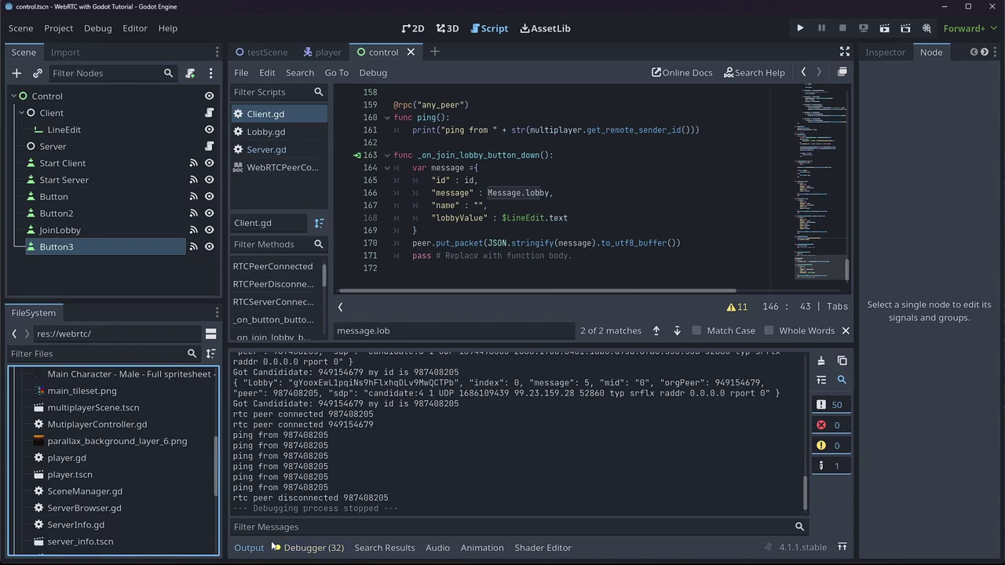
{"action": "left_click", "coordinate": [120, 496]}
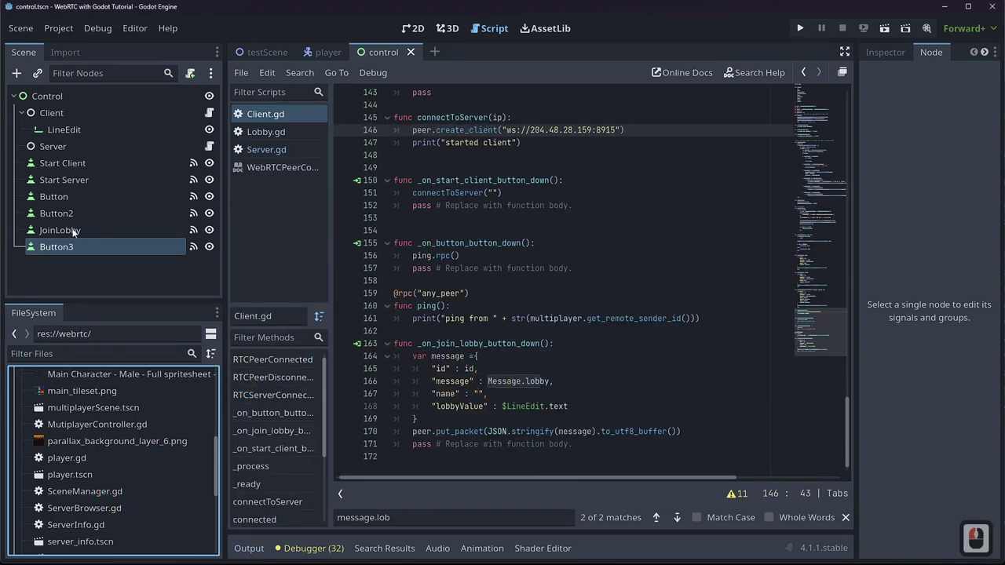
- Select the Send Test Packet button in 2D and show its signal connection to _on_button_button_down
{"action": "left_click", "coordinate": [435, 194]}
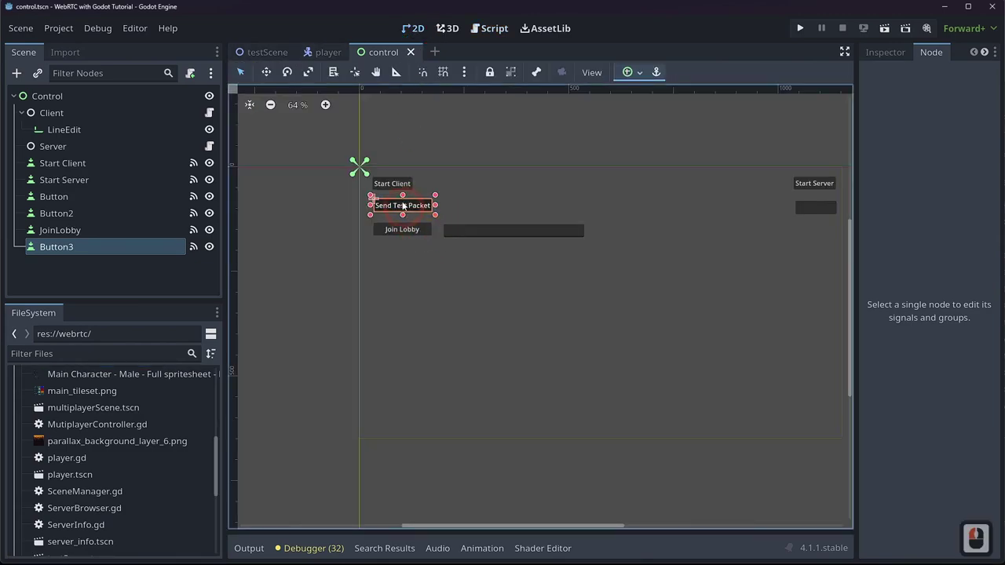
{"action": "left_click", "coordinate": [75, 251]}
{"action": "left_click", "coordinate": [925, 150]}
- Rename ping to StartGame and pick res://testScene.tscn as the loaded scene path from the suggestions
{"action": "double_click", "coordinate": [925, 151]}
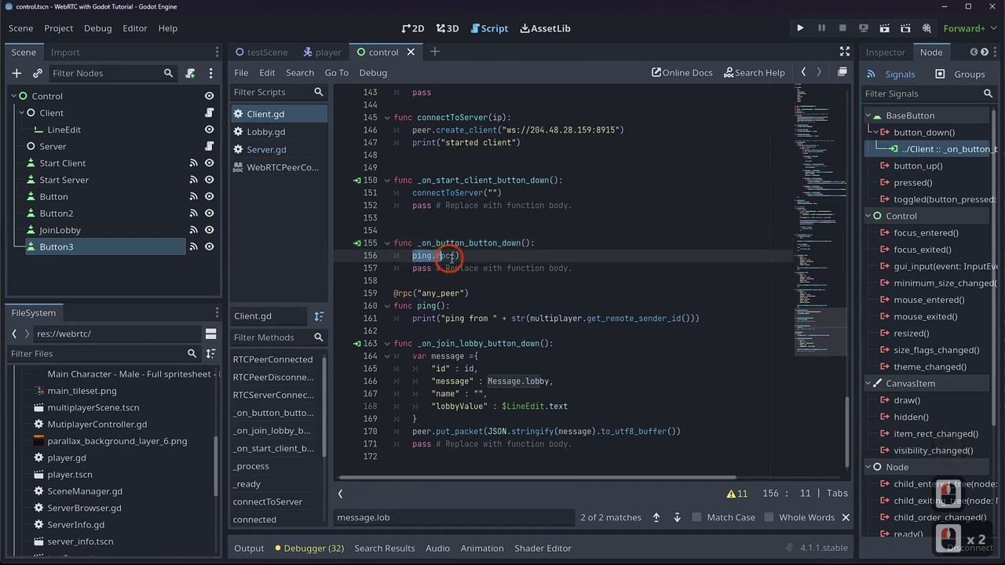
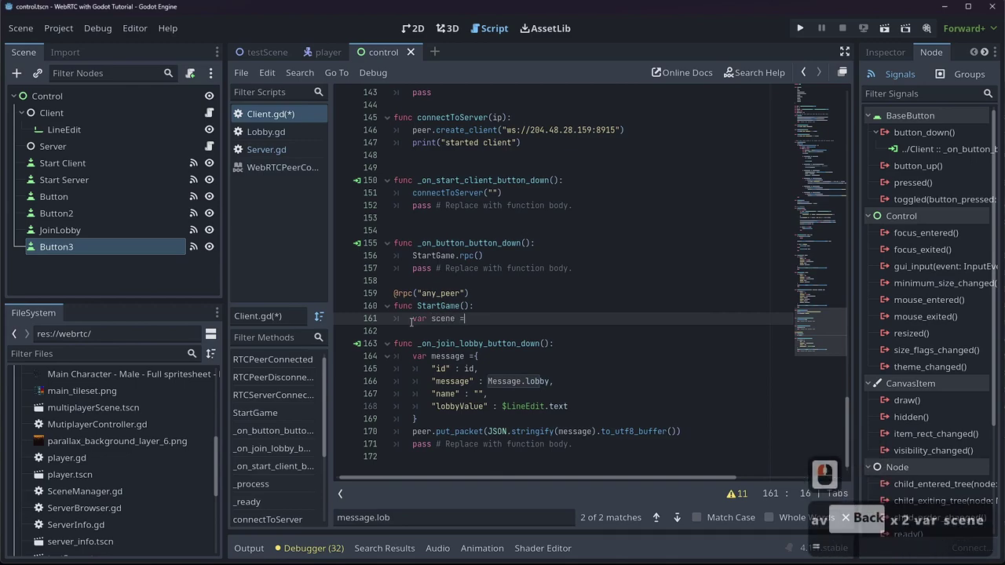
{"action": "type", "text": "ad"}
{"action": "type", "text": "es"}
{"action": "type", "text": "/"}
{"action": "key", "text": "BackSpace"}
{"action": "key", "text": "BackSpace"}
{"action": "key", "text": "BackSpace"}
{"action": "key", "text": "BackSpace"}
{"action": "key", "text": "BackSpace"}
{"action": "key", "text": "BackSpace"}
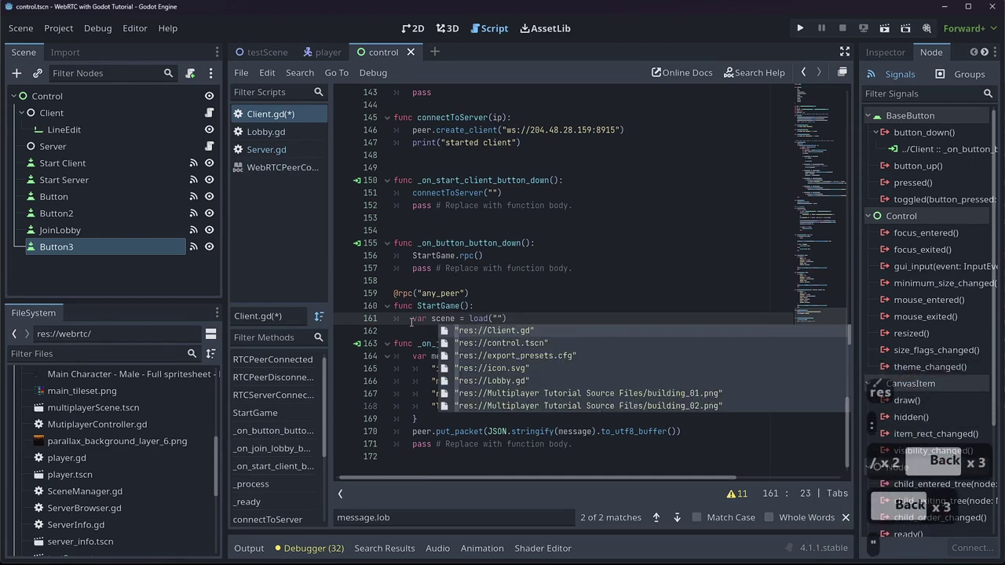
{"action": "key", "text": ":"}
{"action": "key", "text": "\""}
{"action": "key", "text": "Down"}
{"action": "key", "text": "Down"}
{"action": "key", "text": "Down"}
{"action": "key", "text": "Down"}
{"action": "key", "text": "Down"}
{"action": "key", "text": "Down"}
{"action": "key", "text": "Down"}
{"action": "key", "text": "Down"}
{"action": "key", "text": "Down"}
{"action": "key", "text": "Down"}
{"action": "key", "text": "Down"}
{"action": "key", "text": "Down"}
{"action": "key", "text": "Down"}
{"action": "key", "text": "Down"}
{"action": "key", "text": "Down"}
{"action": "key", "text": "Down"}
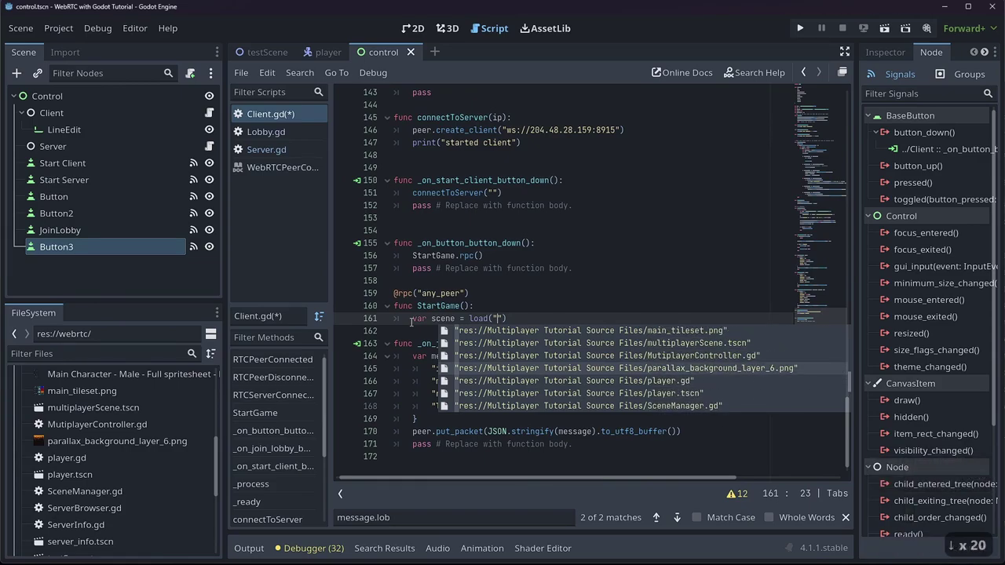
{"action": "key", "text": "Down"}
{"action": "key", "text": "Down"}
{"action": "key", "text": "Down"}
{"action": "key", "text": "Down"}
{"action": "key", "text": "Down"}
{"action": "key", "text": "Down"}
{"action": "key", "text": "Down"}
{"action": "key", "text": "Return"}
{"action": "key", "text": "Right"}
- Instantiate the loaded scene and add it with get_tree().root.add_child(scene)
{"action": "type", "text": ".int"}
{"action": "key", "text": "BackSpace"}
{"action": "type", "text": "t"}
{"action": "type", "text": "ntiate"}
{"action": "key", "text": "BackSpace"}
{"action": "key", "text": "BackSpace"}
{"action": "key", "text": "Return"}
{"action": "type", "text": "etgr"}
{"action": "key", "text": "BackSpace"}
{"action": "key", "text": "BackSpace"}
{"action": "type", "text": "ree"}
{"action": "key", "text": "Tab"}
{"action": "type", "text": "root.addchild"}
{"action": "key", "text": "Tab"}
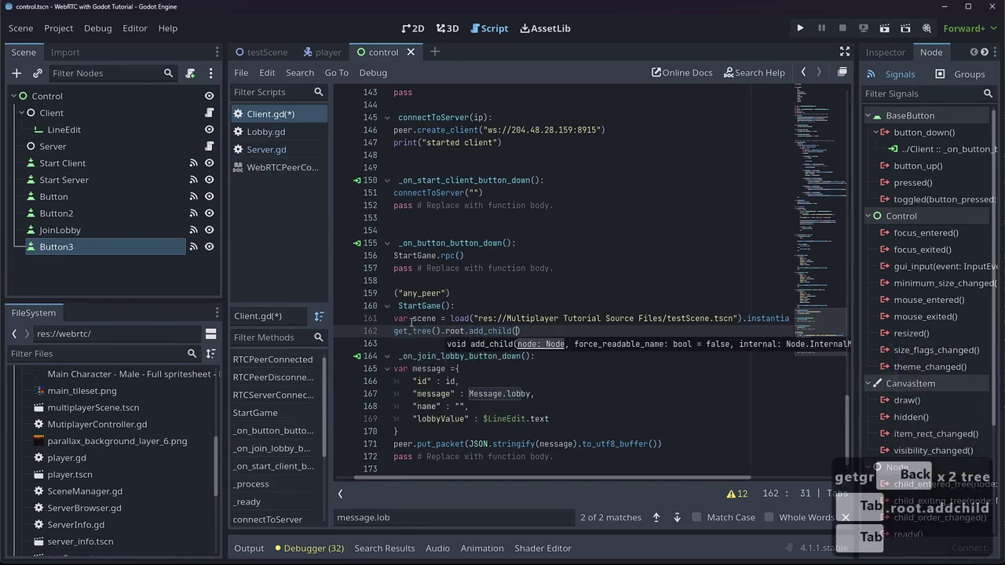
{"action": "type", "text": "h"}
{"action": "key", "text": "BackSpace"}
- Save Client.gd, run the project with two instances and restart the signalling server on the droplet
{"action": "key", "text": "ctrl+s"}
{"action": "left_click", "coordinate": [475, 479]}
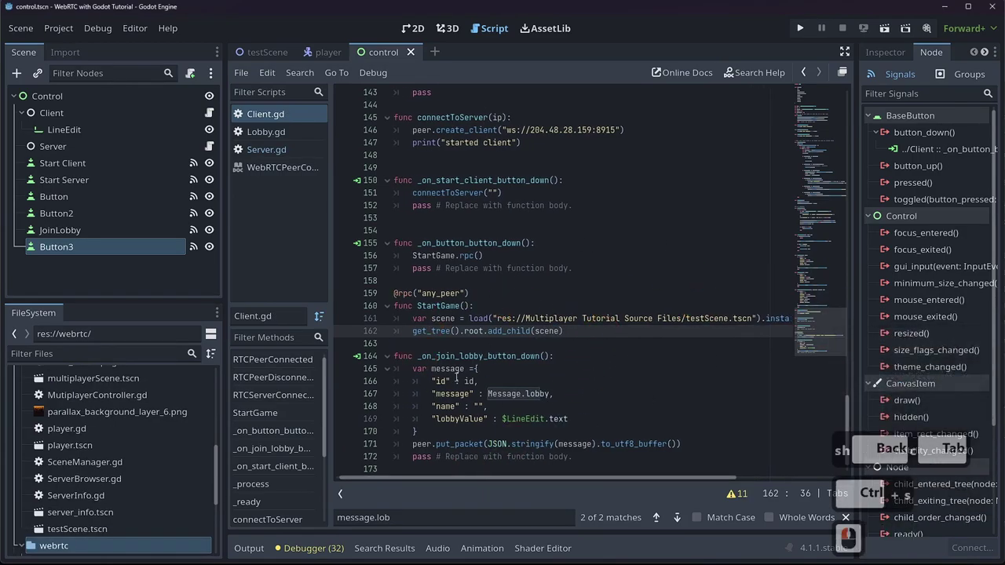
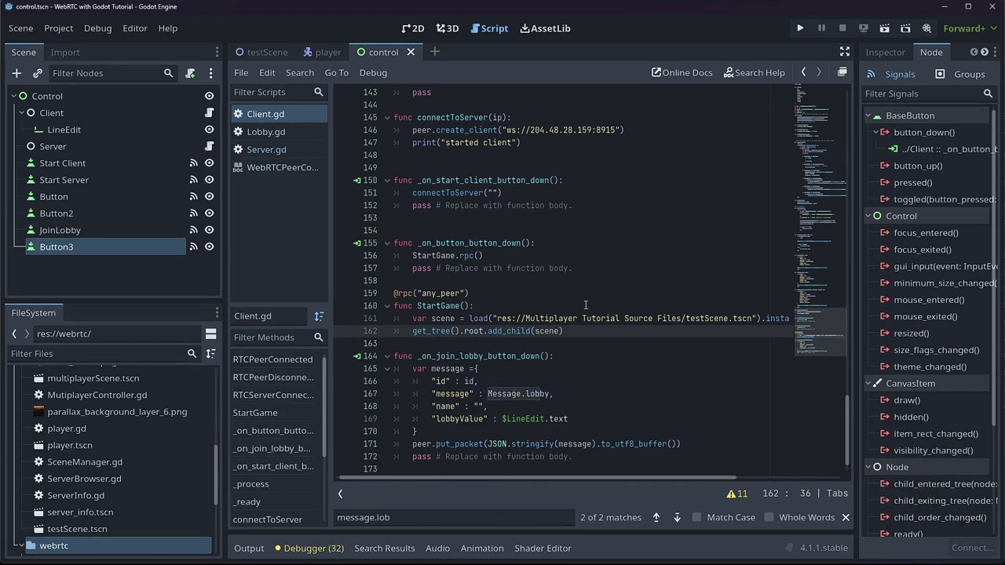
{"action": "left_click_drag", "start_coordinate": [886, 29], "coordinate": [823, 223]}
{"action": "left_click", "coordinate": [795, 149]}
{"action": "double_click", "coordinate": [559, 168]}
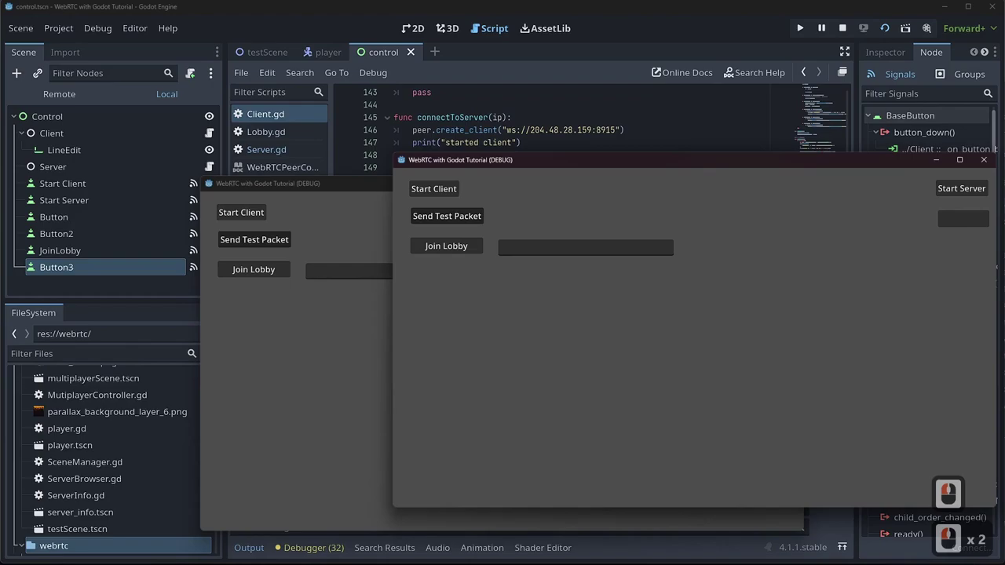
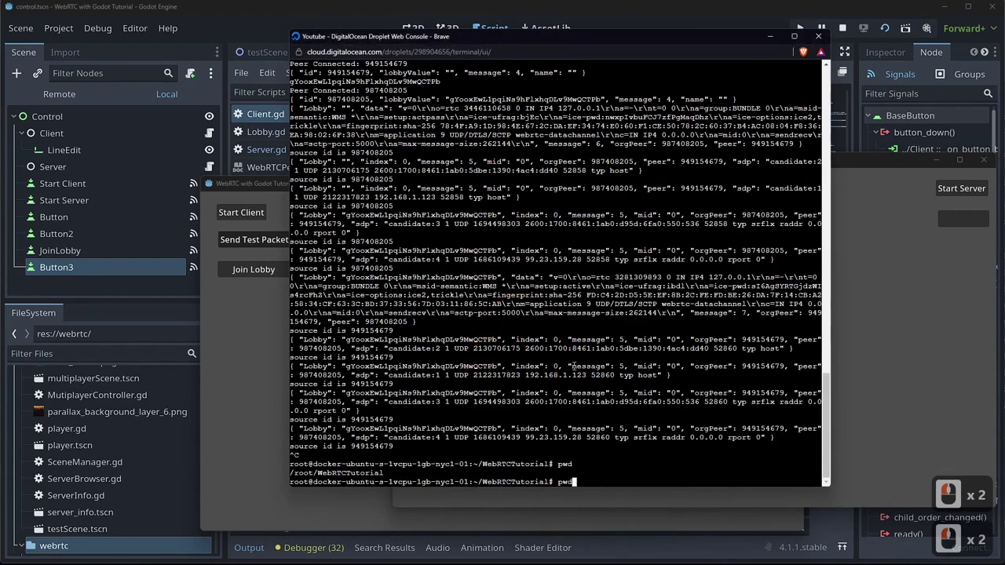
{"action": "key", "text": "Return"}
{"action": "key", "text": "Up"}
- Connect both instances, join the lobby and send the start-game call, then view Session 2
{"action": "left_click", "coordinate": [297, 401]}
{"action": "left_click", "coordinate": [256, 220]}
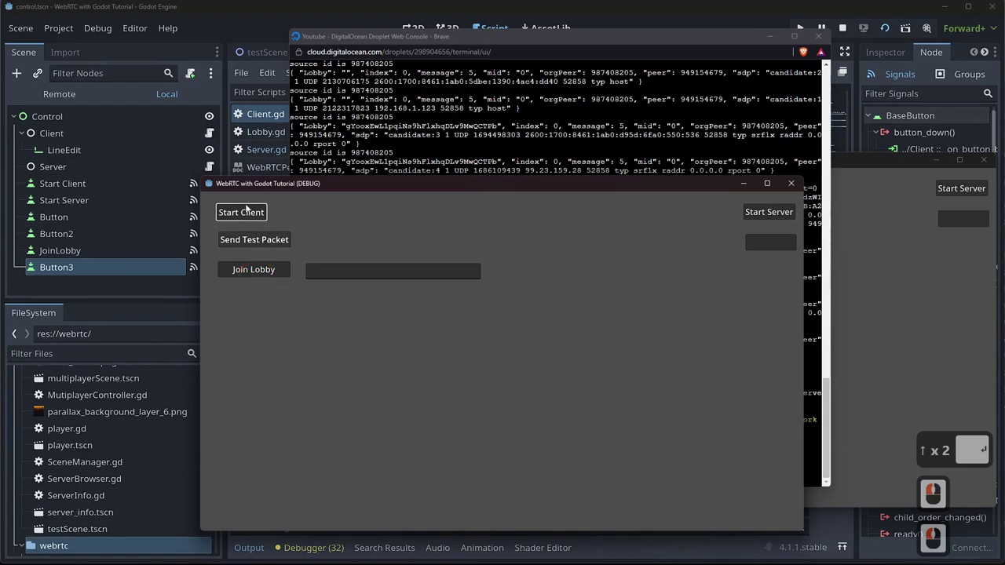
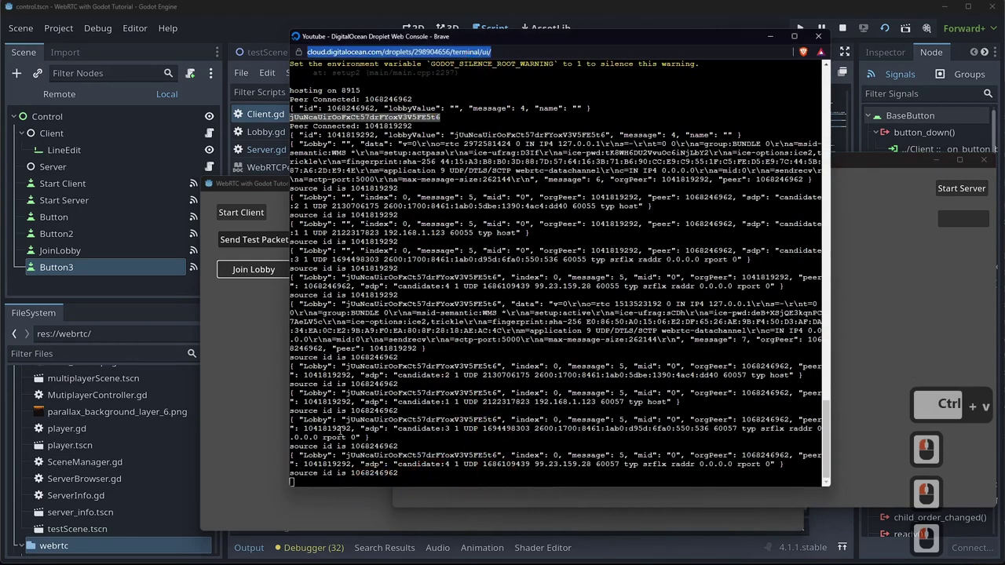
{"action": "left_click", "coordinate": [926, 331]}
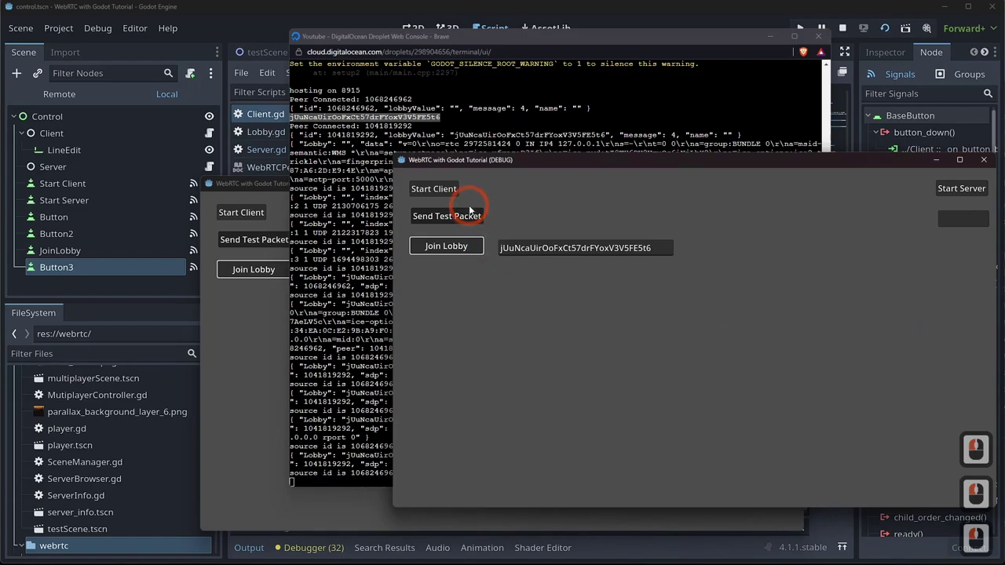
{"action": "left_click", "coordinate": [470, 212]}
{"action": "left_click", "coordinate": [247, 186]}
{"action": "left_click", "coordinate": [442, 209]}
{"action": "left_click", "coordinate": [294, 555]}
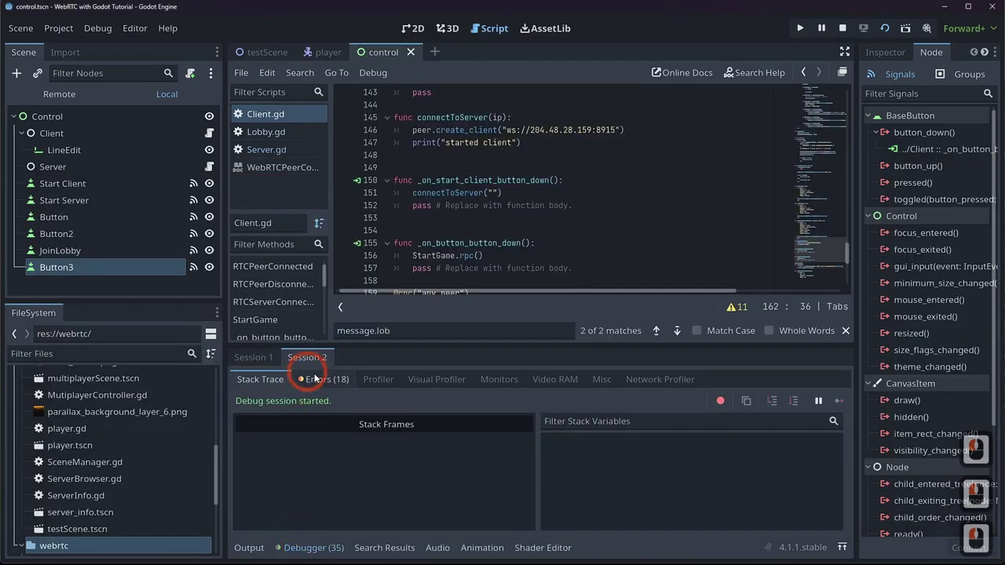
- Check the second session's errors and bring up the SceneManager script
{"action": "left_click", "coordinate": [325, 380]}
{"action": "scroll", "scroll_direction": "down", "scroll_amount": 3}
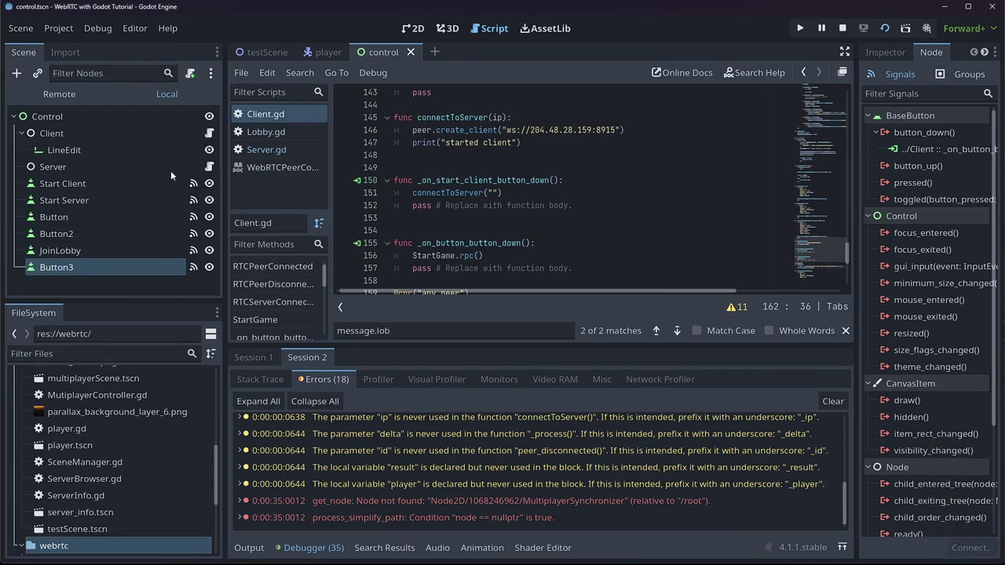
{"action": "left_click", "coordinate": [322, 56]}
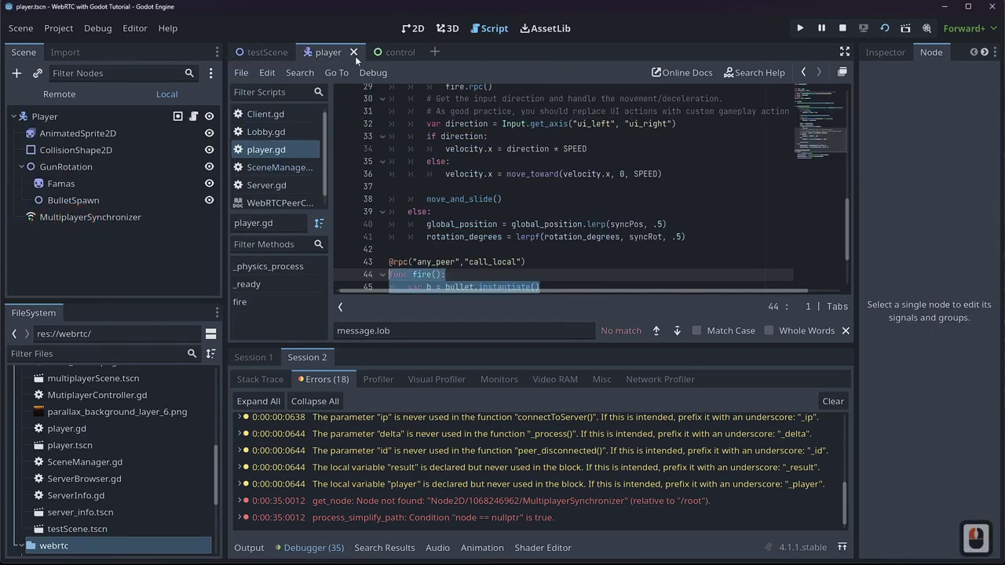
{"action": "left_click", "coordinate": [381, 59]}
{"action": "double_click", "coordinate": [240, 62]}
{"action": "double_click", "coordinate": [89, 103]}
{"action": "left_click", "coordinate": [88, 221]}
{"action": "scroll", "scroll_direction": "down", "scroll_amount": 3}
- Inspect the remote scene tree, expanding Node2D and SpawnLocations to see both spawned players and spawn points 0 and 1
{"action": "left_click", "coordinate": [20, 149]}
{"action": "left_click", "coordinate": [27, 152]}
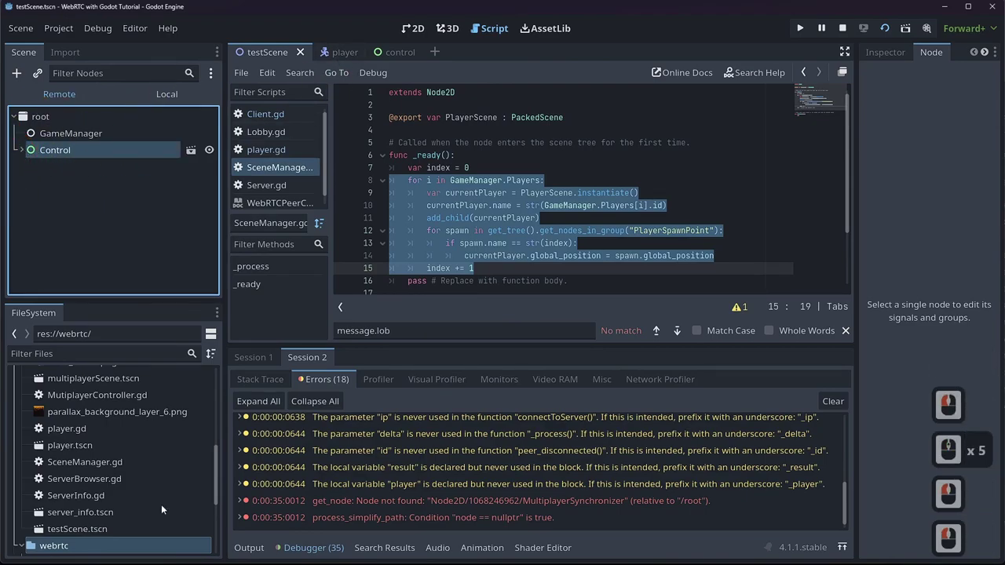
{"action": "scroll", "scroll_direction": "down", "scroll_amount": 3}
{"action": "left_click", "coordinate": [282, 360]}
{"action": "left_click", "coordinate": [329, 387]}
{"action": "left_click", "coordinate": [267, 369]}
{"action": "double_click", "coordinate": [252, 371]}
{"action": "double_click", "coordinate": [267, 368]}
{"action": "double_click", "coordinate": [29, 174]}
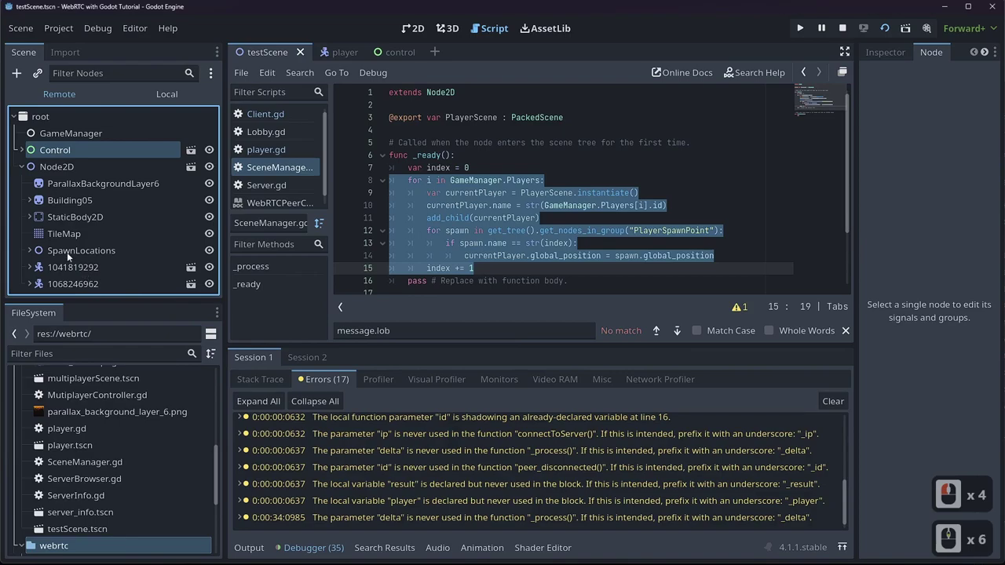
{"action": "left_click", "coordinate": [36, 253]}
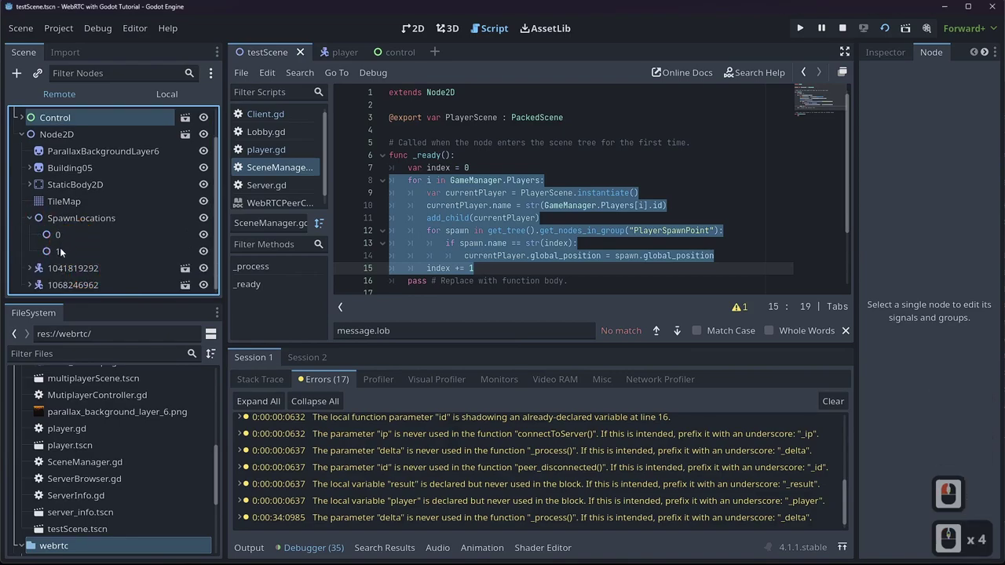
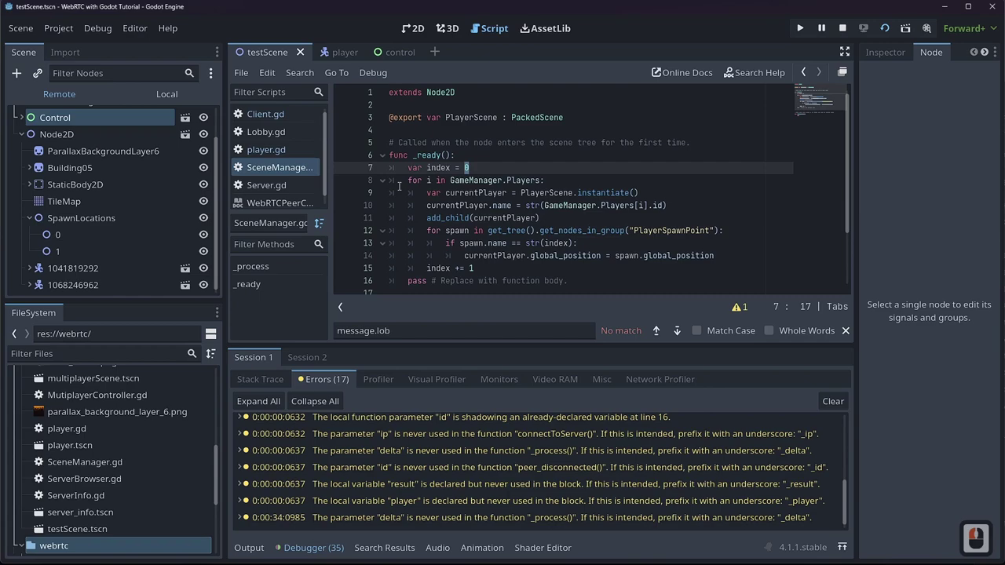
- Set a breakpoint on line 21 in SceneManager's _process and inspect the GameManager global
{"action": "scroll", "scroll_direction": "down", "scroll_amount": 3}
{"action": "scroll", "scroll_direction": "up", "scroll_amount": 3}
{"action": "scroll", "scroll_direction": "down", "scroll_amount": 3}
{"action": "left_click", "coordinate": [355, 269]}
{"action": "left_click", "coordinate": [744, 519]}
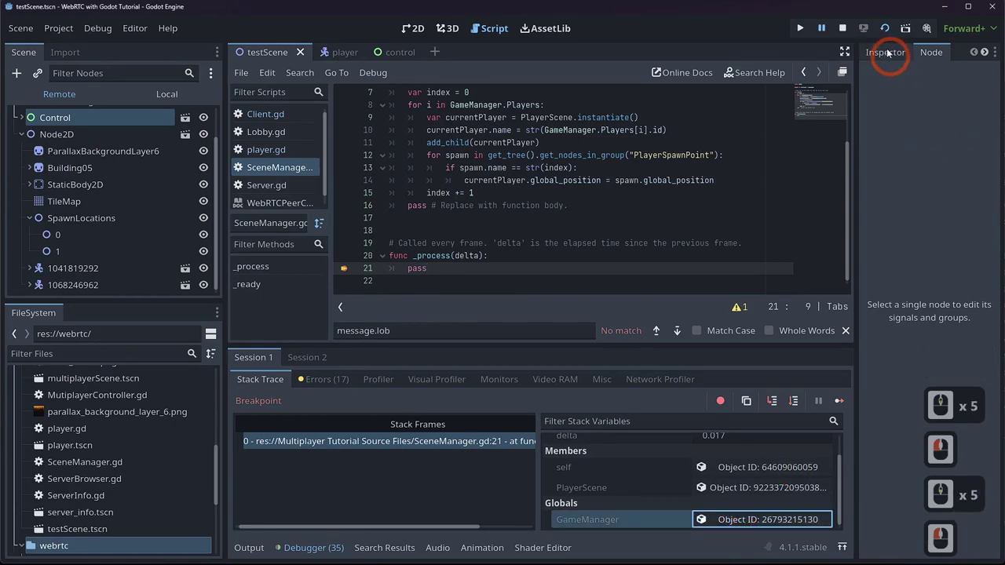
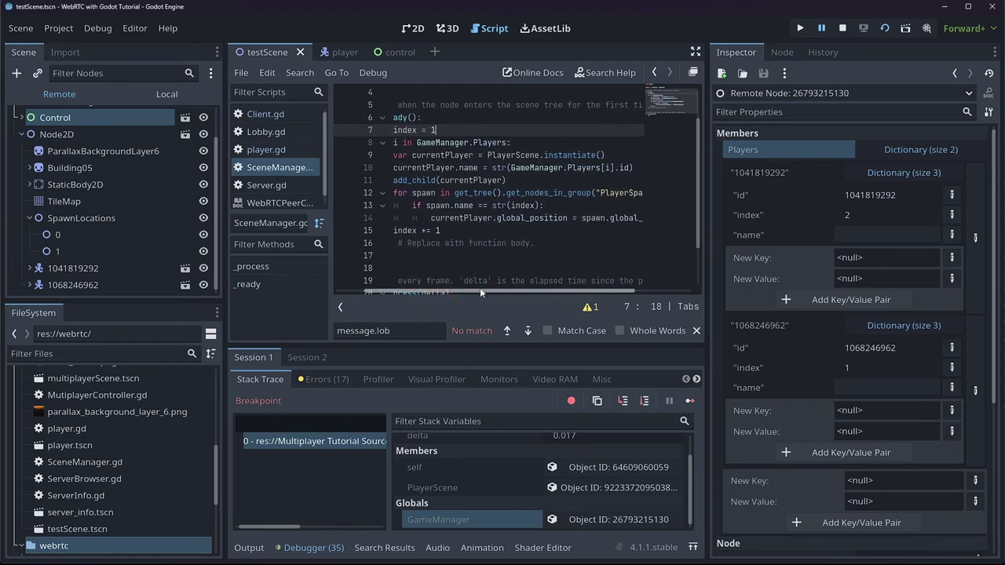
- Change the line 13 spawn check to compare spawn.name with str(GameManager.Players[i].index)
{"action": "left_click", "coordinate": [502, 299]}
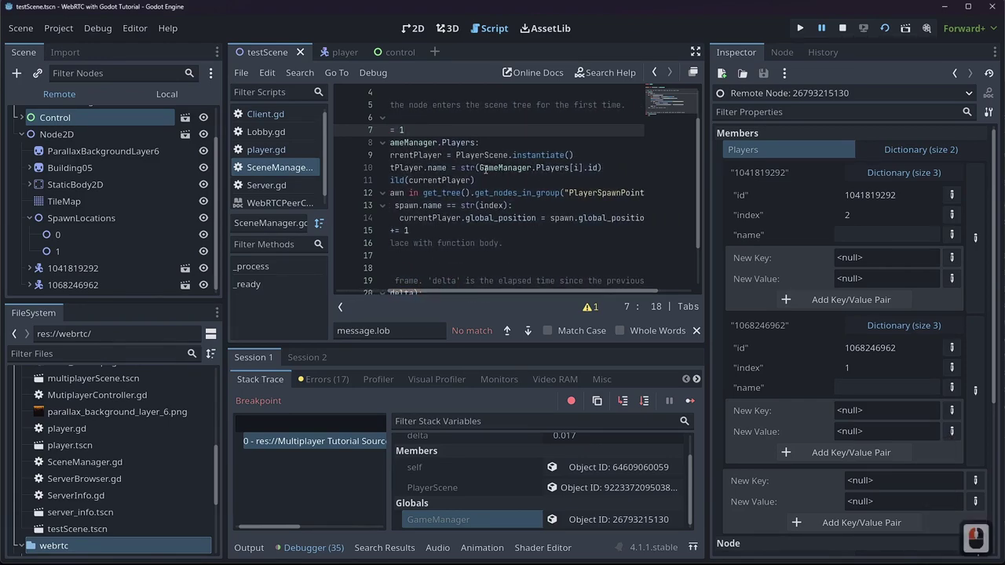
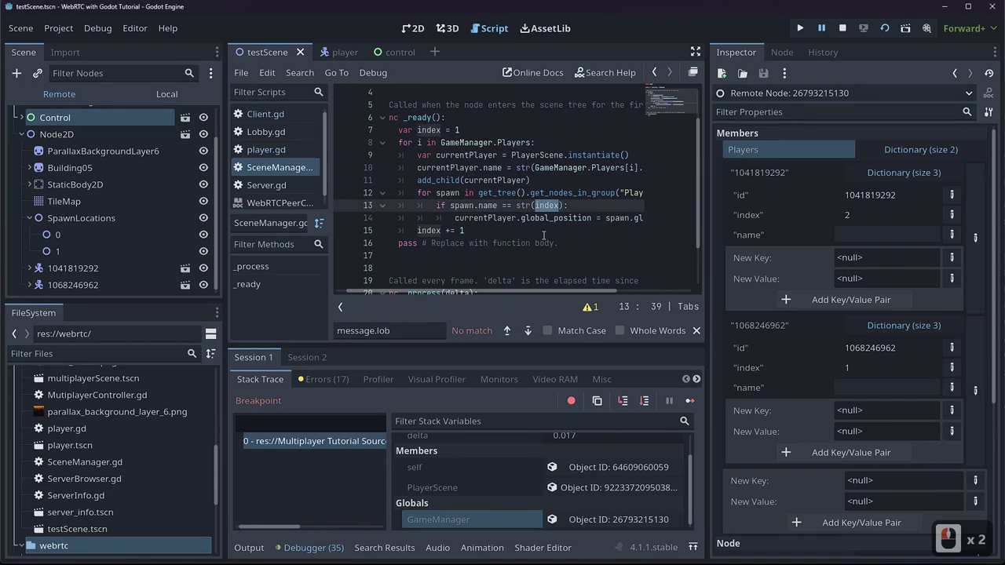
{"action": "type", "text": "gameman"}
{"action": "key", "text": "Tab"}
{"action": "type", "text": "player"}
{"action": "key", "text": "Tab"}
{"action": "key", "text": "BackSpace"}
{"action": "type", "text": "]"}
{"action": "key", "text": "Left"}
{"action": "key", "text": "Right"}
{"action": "key", "text": "Page_Down"}
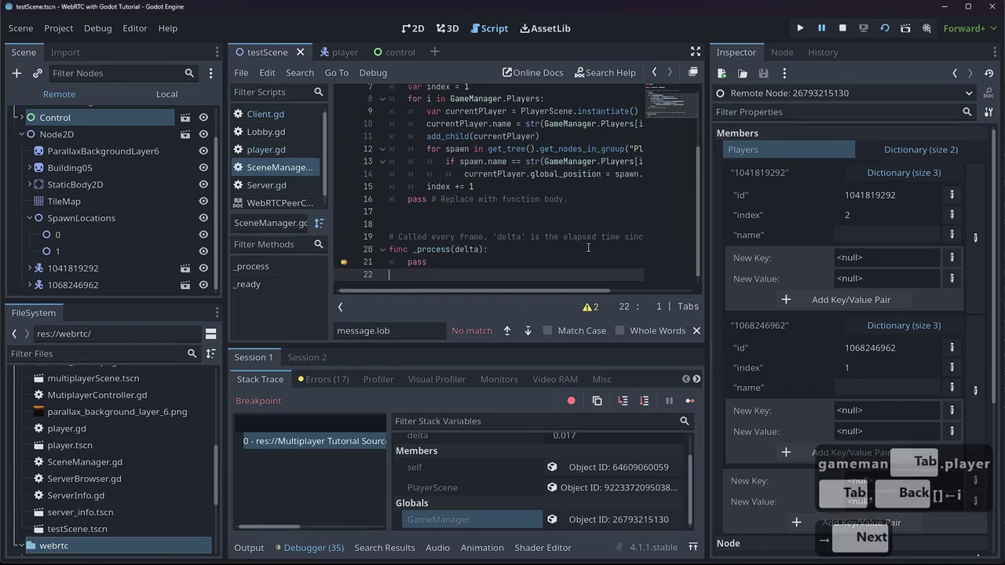
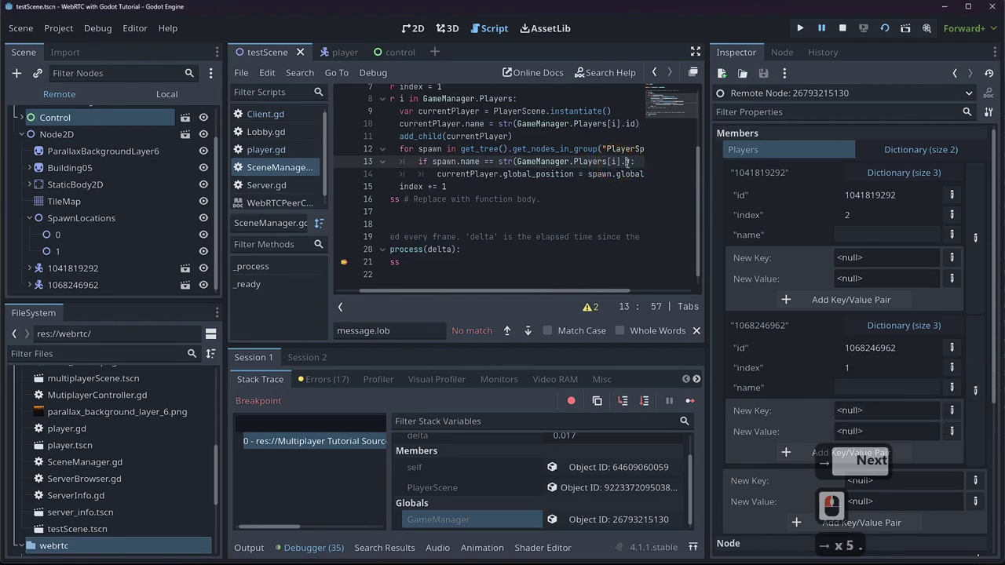
{"action": "type", "text": "index"}
{"action": "key", "text": "Right"}
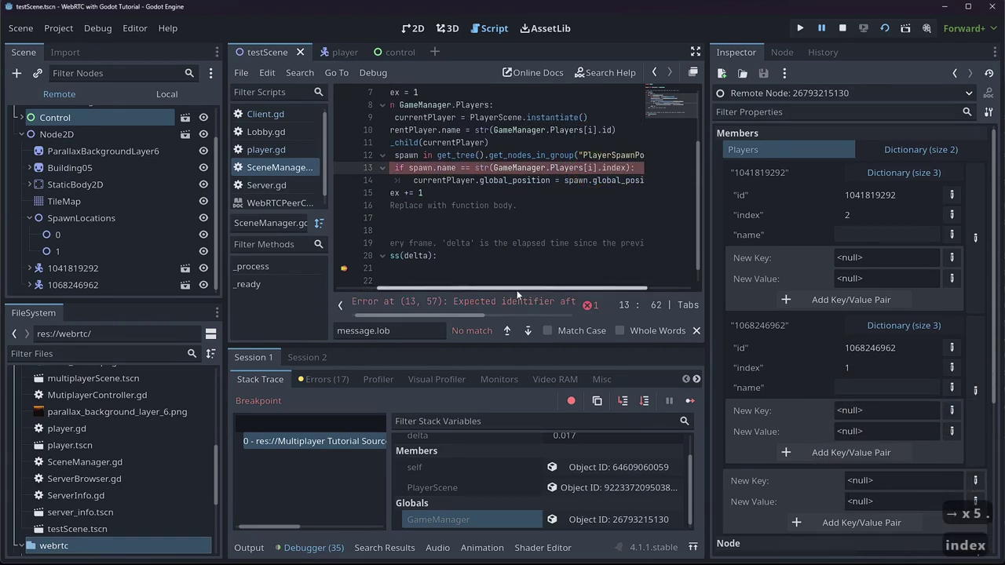
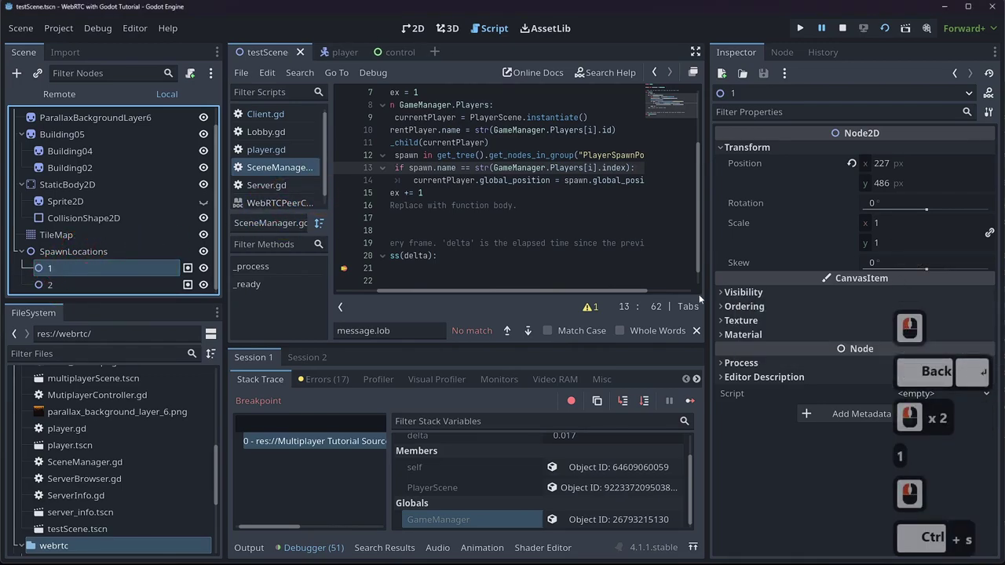
- Review the second debug session's error list and stack trace in SceneManager.gd
{"action": "left_click", "coordinate": [431, 296]}
{"action": "scroll", "scroll_direction": "down", "scroll_amount": 3}
{"action": "left_click", "coordinate": [301, 356]}
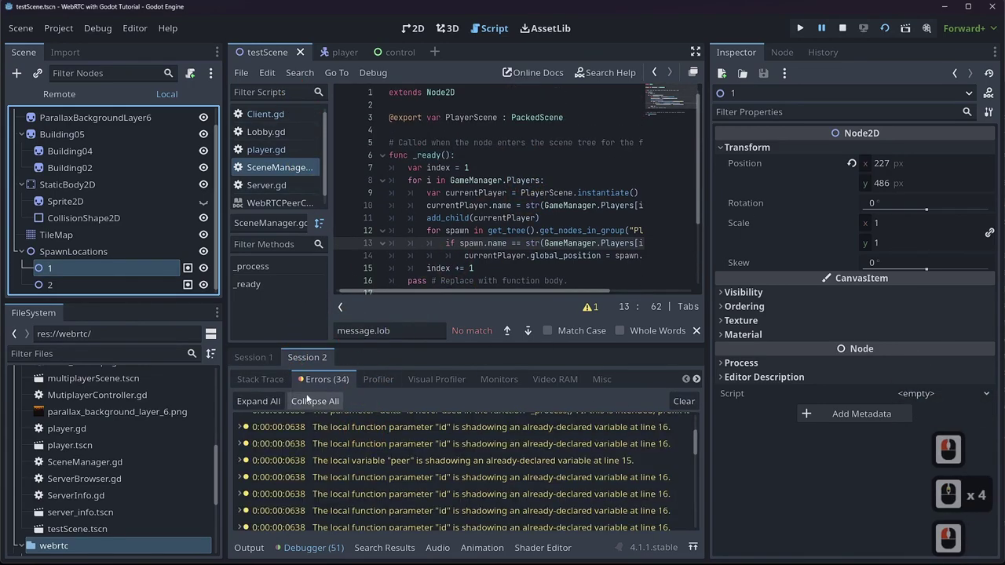
{"action": "left_click", "coordinate": [275, 384]}
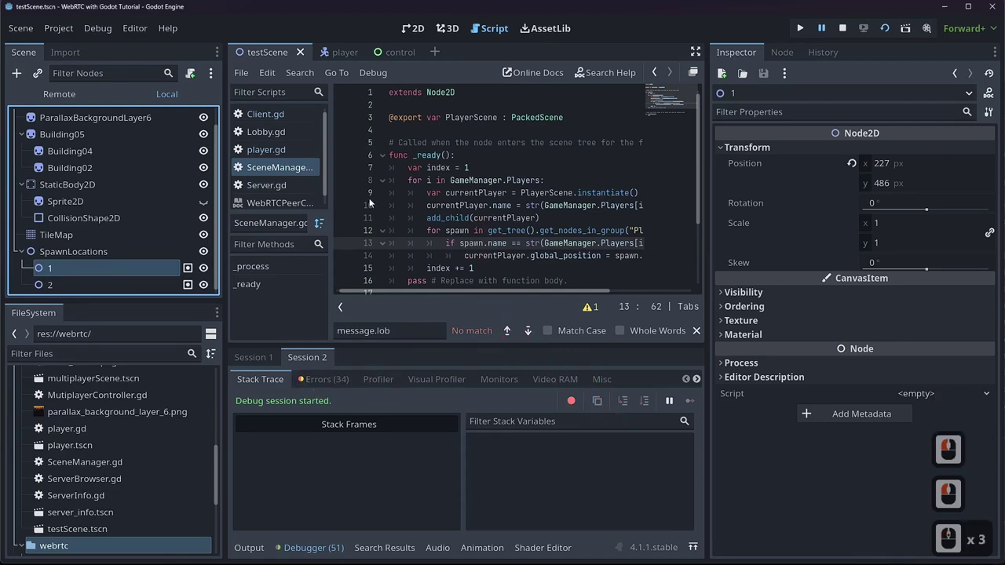
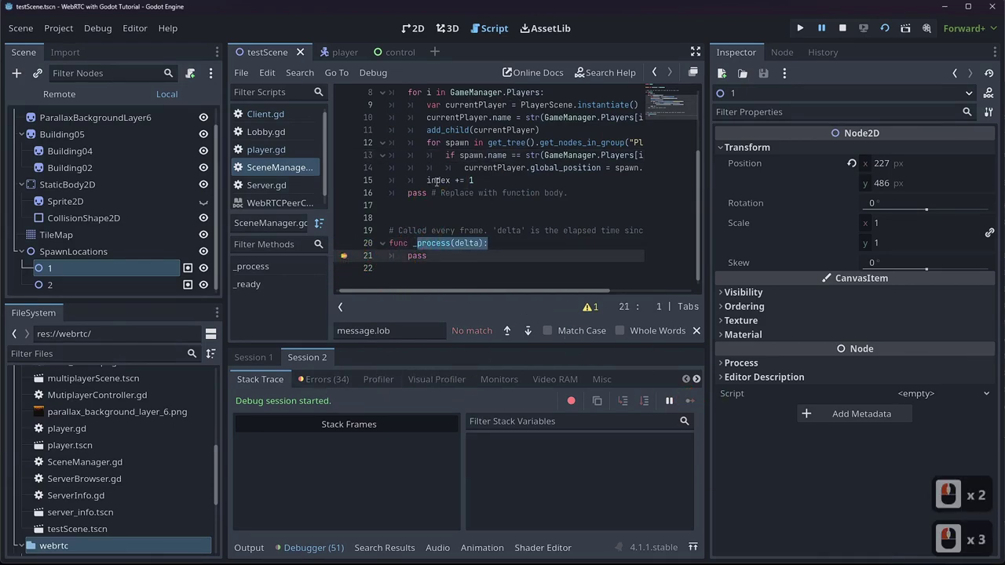
{"action": "scroll", "scroll_direction": "down", "scroll_amount": 3}
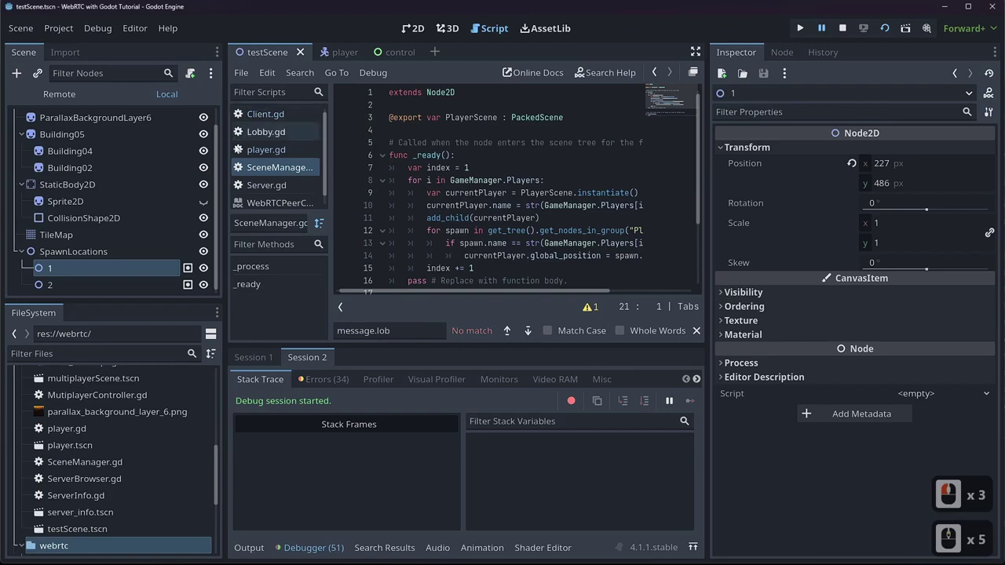
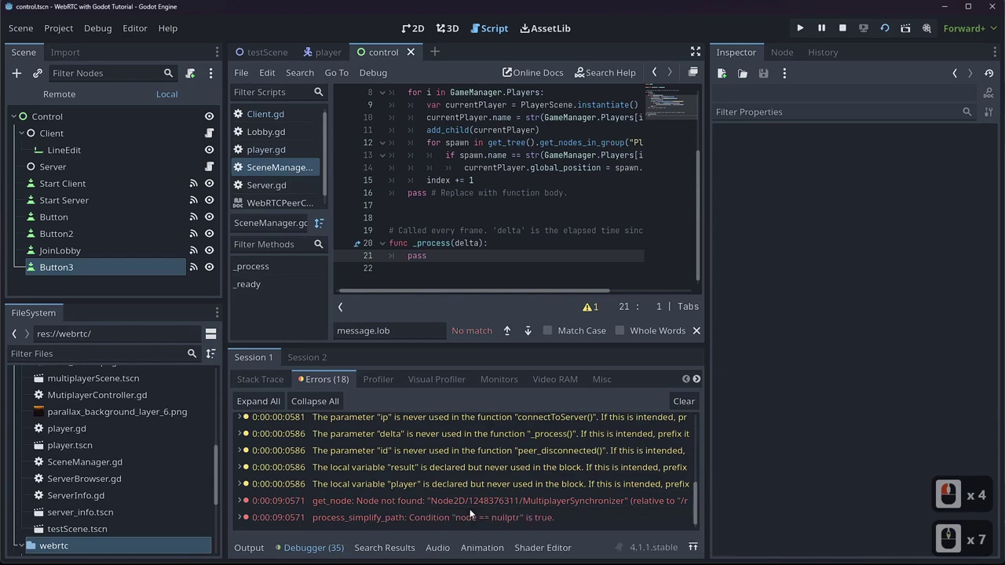
{"action": "left_click", "coordinate": [52, 81]}
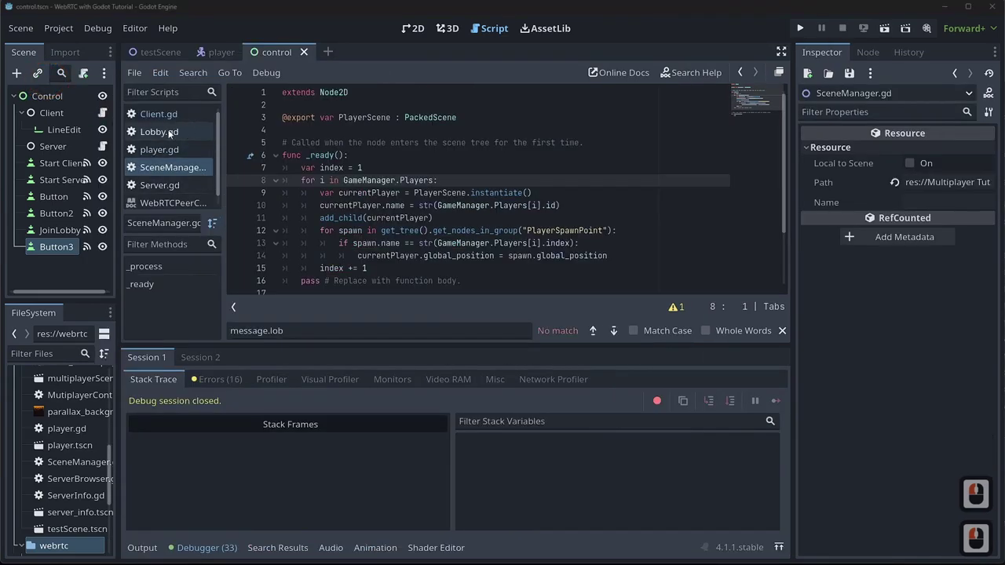
{"action": "left_click", "coordinate": [177, 121]}
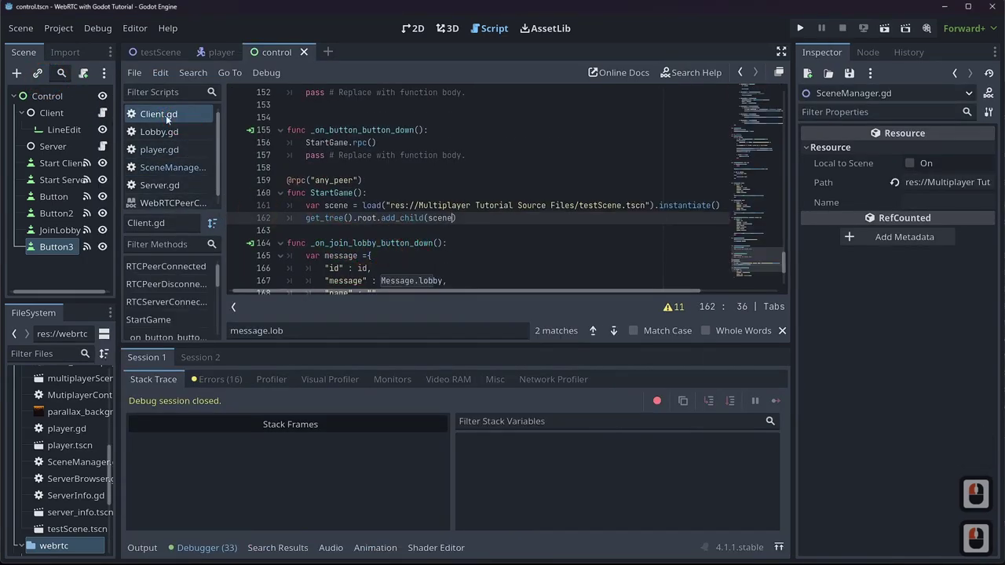
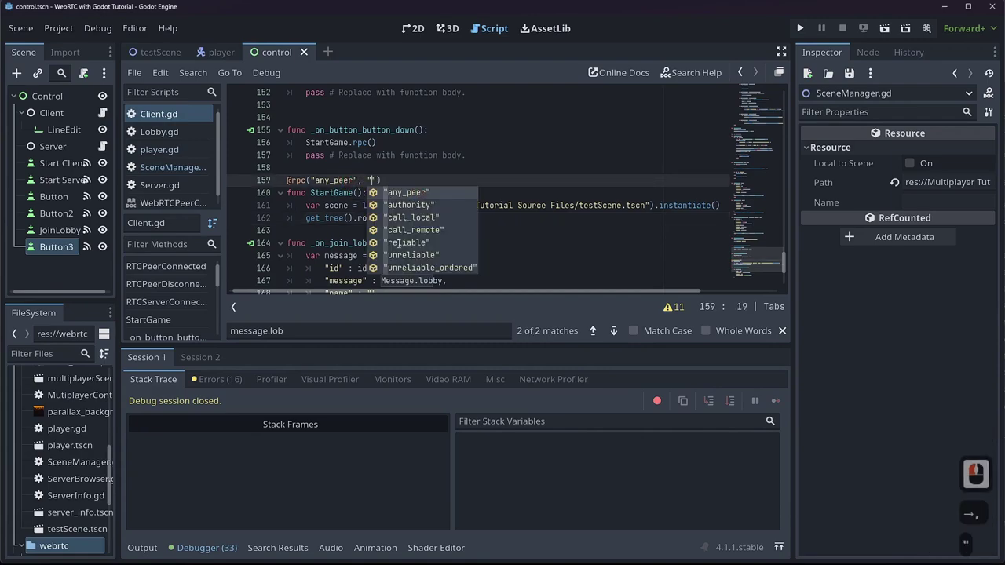
{"action": "type", "text": "all"}
{"action": "key", "text": "Tab"}
{"action": "key", "text": "ctrl+s"}
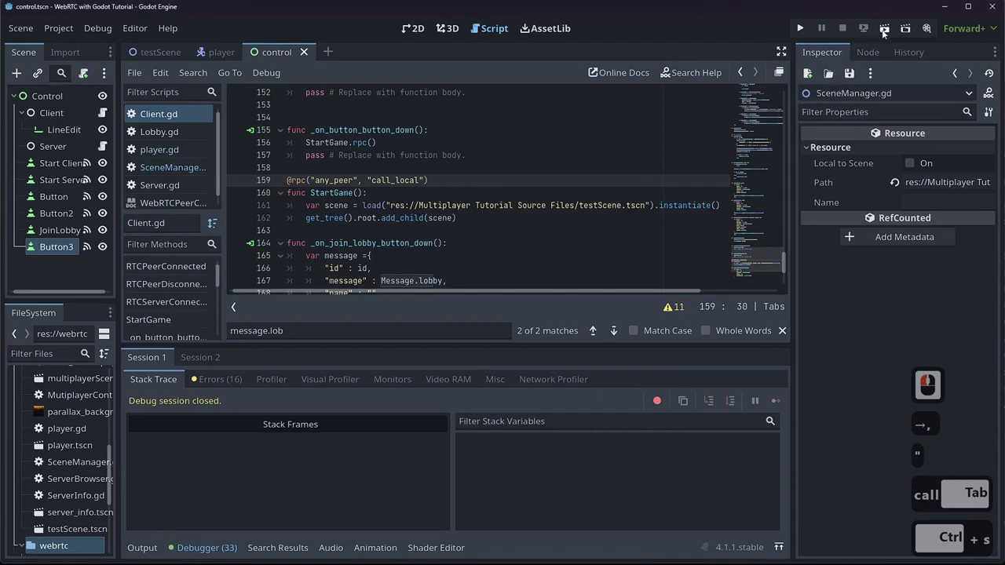
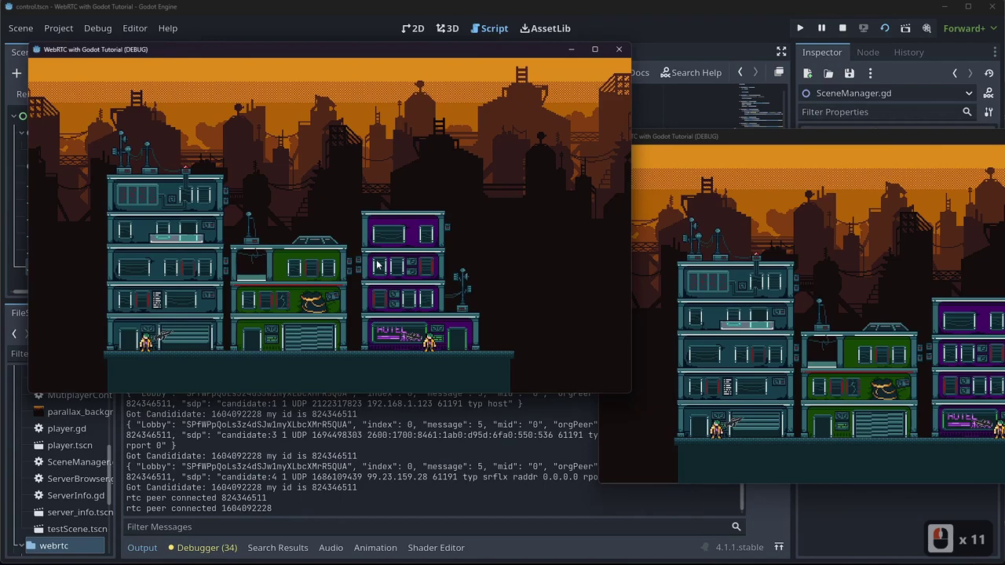
- Return to the editor and review how Server.gd stores lobbies
{"action": "left_click", "coordinate": [380, 262]}
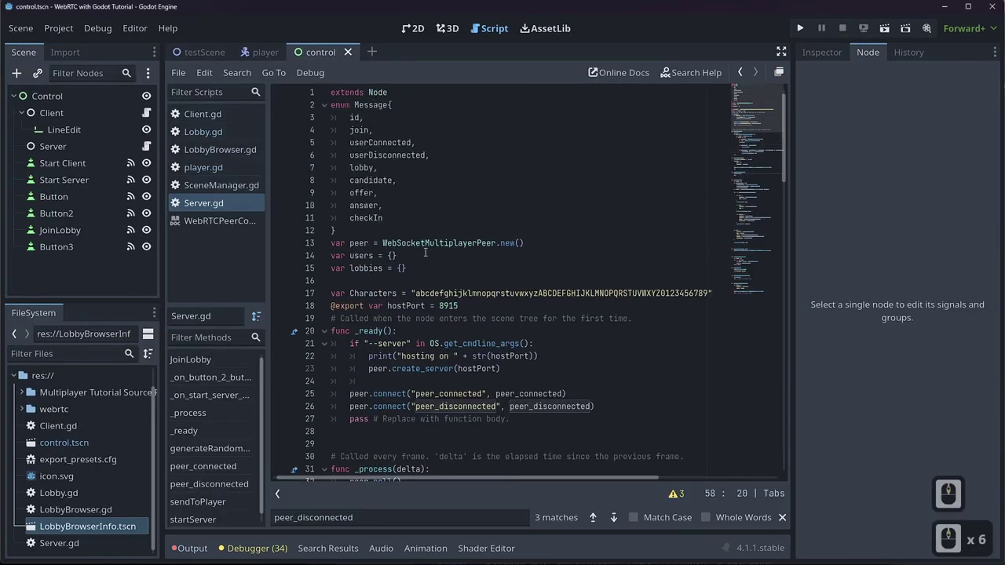
{"action": "left_click", "coordinate": [300, 272]}
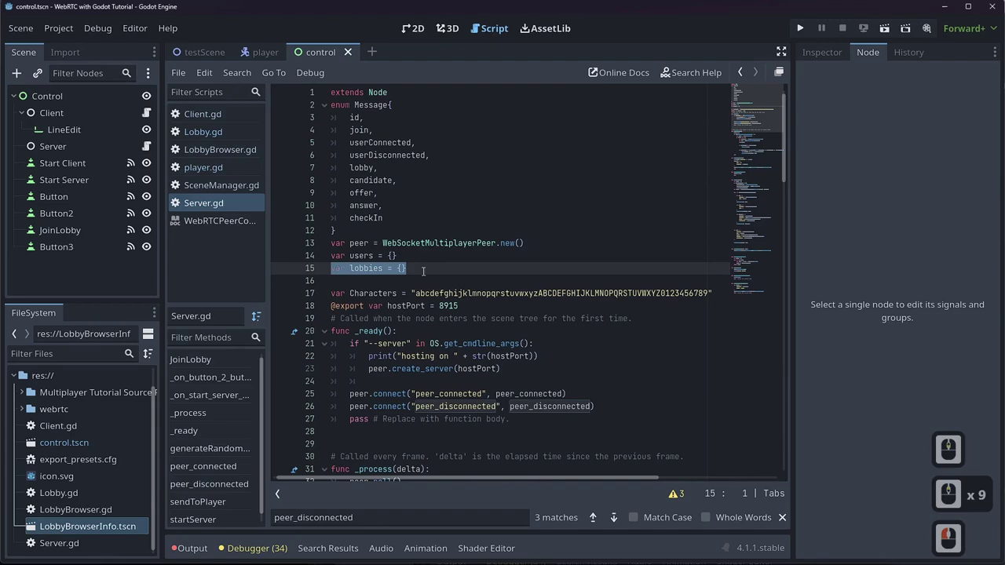
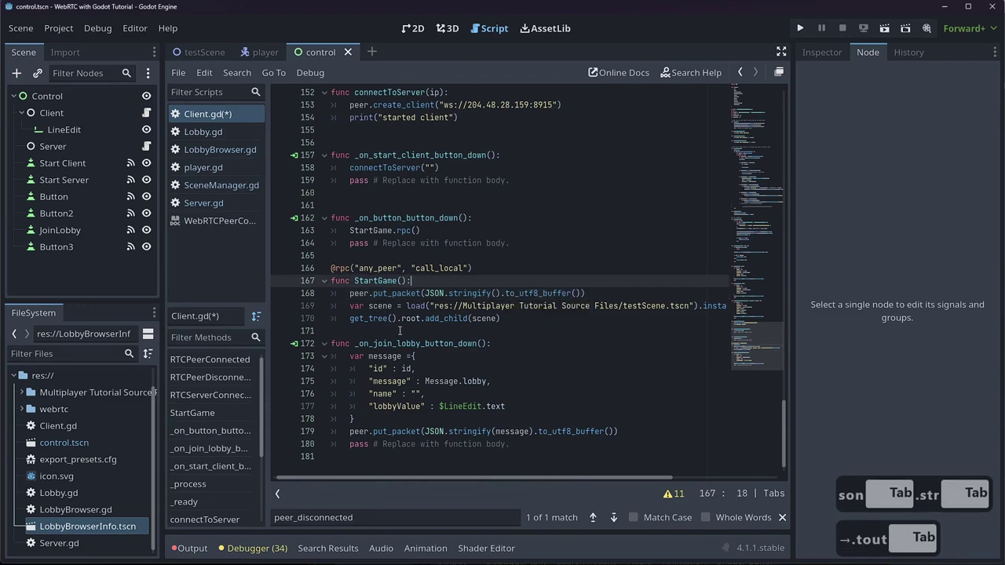
- Start a var message dictionary on a new line above put_packet in StartGame
{"action": "type", "text": "↑ ↩"}
{"action": "type", "text": "at"}
{"action": "key", "text": "Tab"}
{"action": "key", "text": "shift+Return"}
{"action": "type", "text": "a"}
{"action": "key", "text": "BackSpace"}
{"action": "key", "text": "BackSpace"}
{"action": "key", "text": "BackSpace"}
{"action": "type", "text": "aressage"}
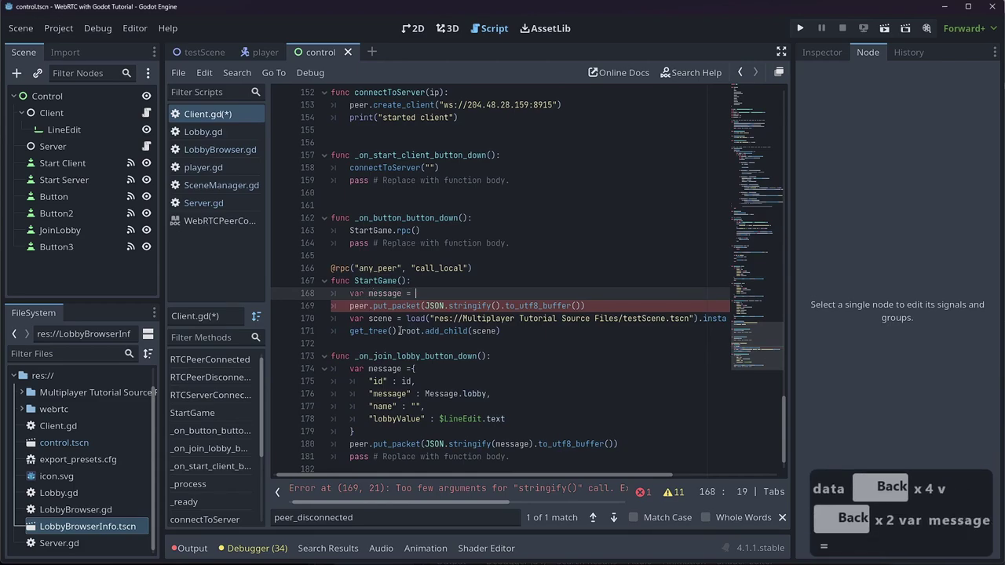
{"action": "key", "text": "Return"}
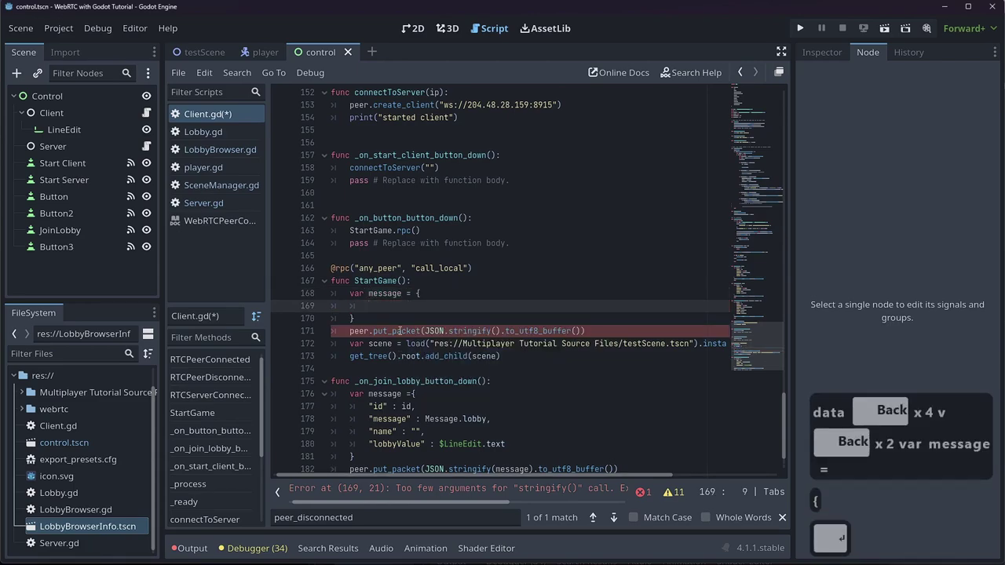
- Fill the first entry as "message": Message.removeLobby
{"action": "key", "text": "{"}
{"action": "key", "text": "\""}
{"action": "type", "text": "essage"}
{"action": "key", "text": "Right"}
{"action": "type", "text": "essa"}
{"action": "key", "text": "Down"}
{"action": "key", "text": "Tab"}
{"action": "key", "text": "BackSpace"}
{"action": "key", "text": "BackSpace"}
{"action": "key", "text": "BackSpace"}
{"action": "type", "text": "ss"}
{"action": "key", "text": "Tab"}
{"action": "type", "text": "e"}
{"action": "key", "text": "Tab"}
{"action": "key", "text": "Return"}
- Add the "lobbyID": lobbyValue entry and save Client.gd
{"action": "type", "text": "obby"}
{"action": "key", "text": "shift+Tab"}
{"action": "key", "text": "Return"}
{"action": "key", "text": "Right"}
{"action": "type", "text": "lobb"}
{"action": "key", "text": "Down"}
{"action": "key", "text": "Return"}
{"action": "key", "text": "ctrl+s"}
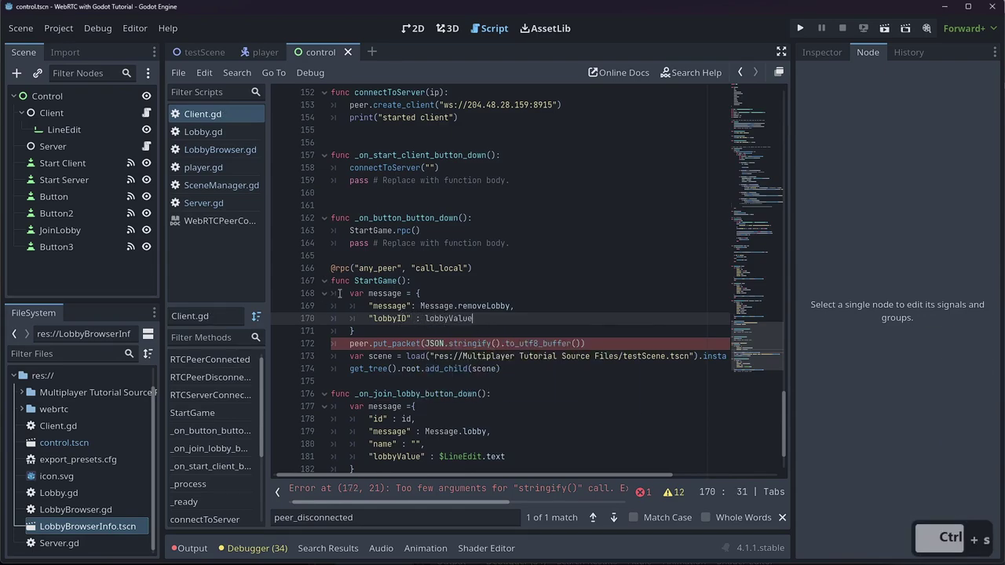